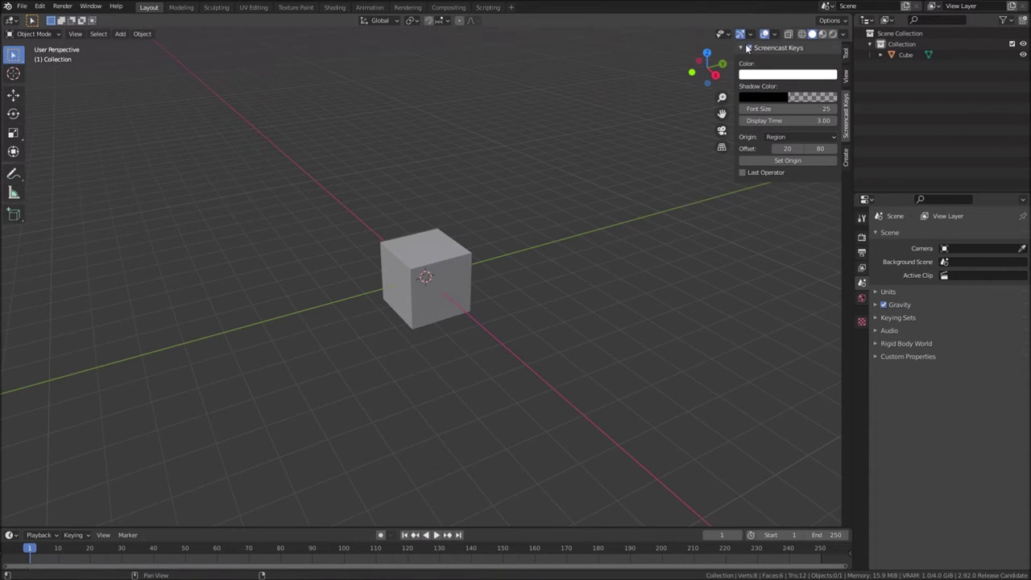
Hide the sidebar and delete the default cube from the scene
{"action": "key", "text": "n"}
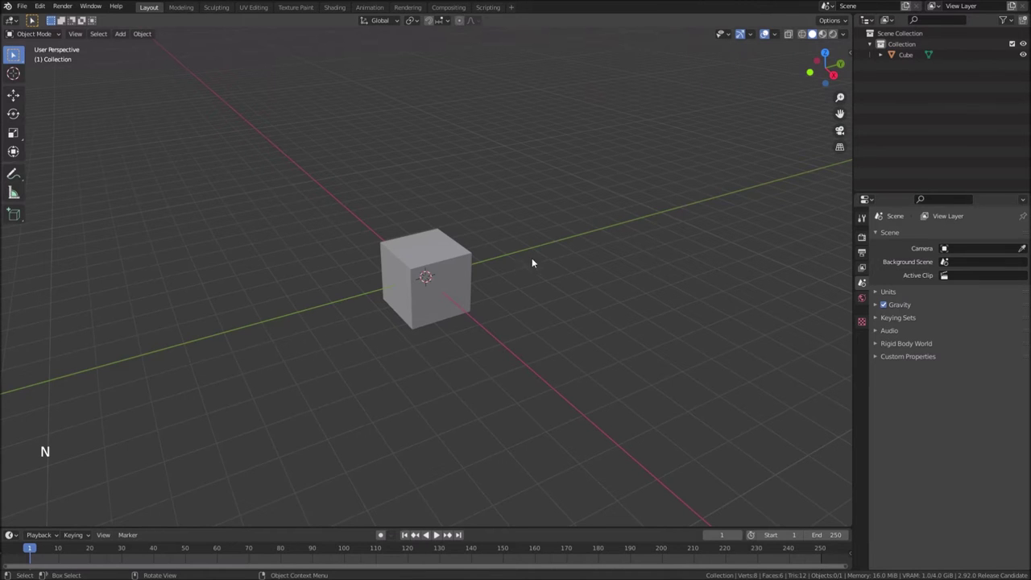
{"action": "scroll", "scroll_direction": "up", "scroll_amount": 3}
{"action": "left_click", "coordinate": [431, 254]}
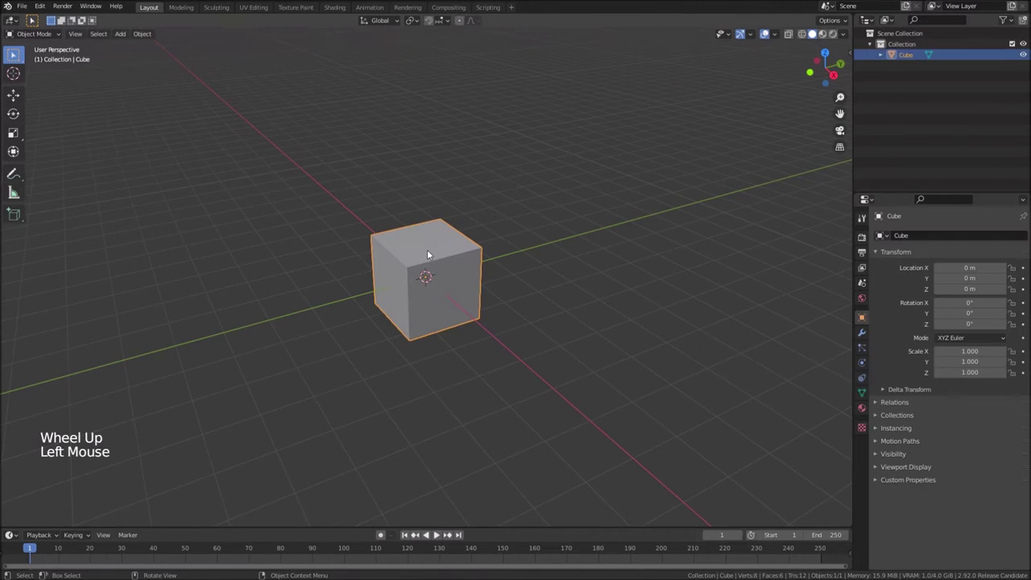
{"action": "key", "text": "Delete"}
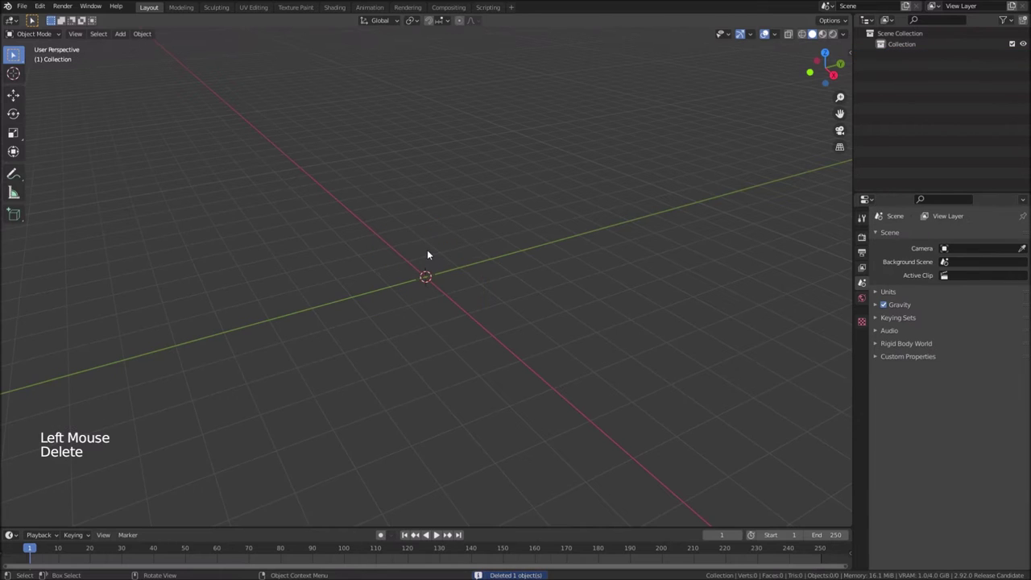
Add a plane at the origin and scale it by 4 on all axes
{"action": "key", "text": "shift+a"}
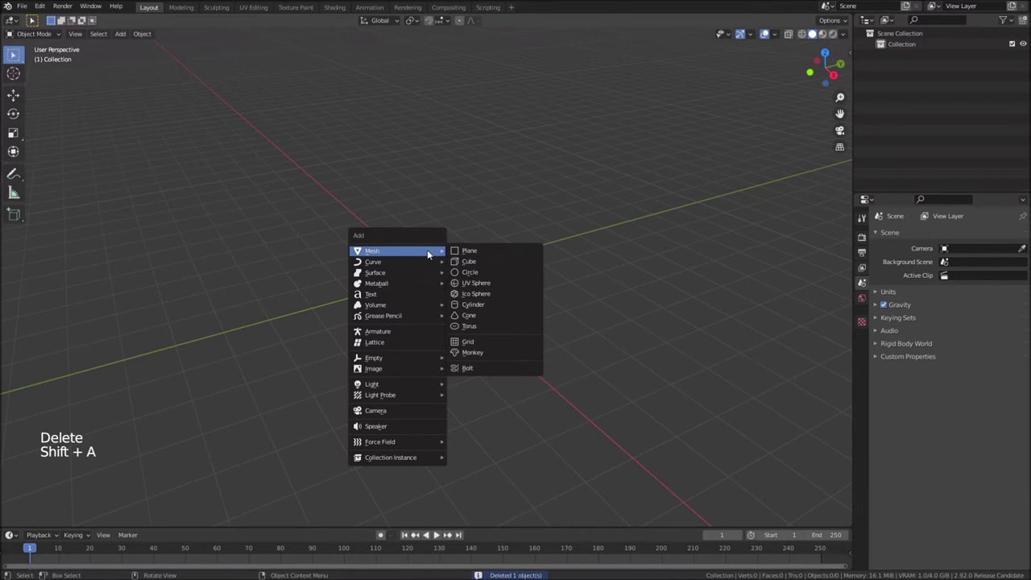
{"action": "key", "text": "s"}
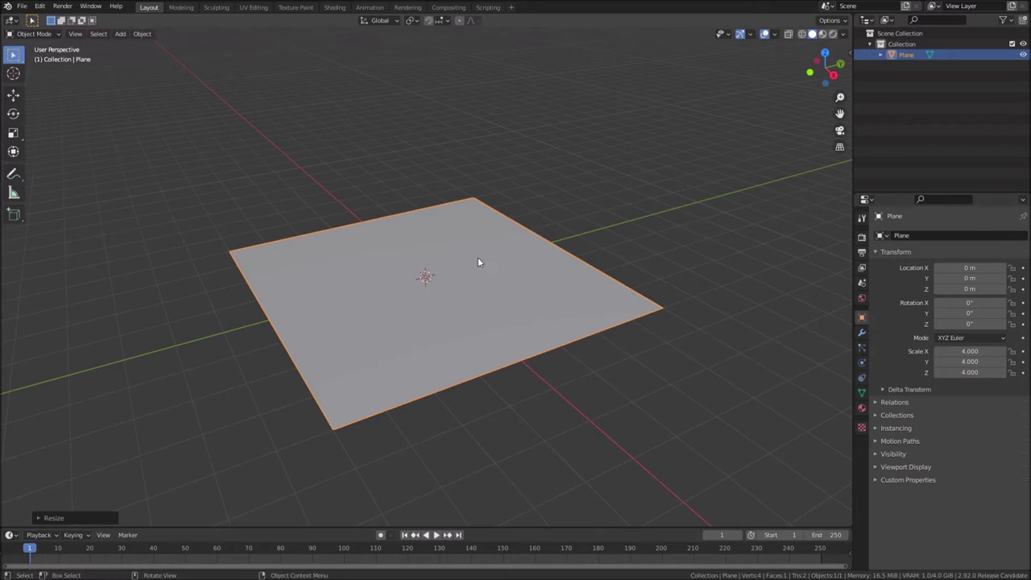
Subdivide the plane into a fine grid and enable proportional editing
{"action": "key", "text": "Tab"}
{"action": "right_click", "coordinate": [450, 255]}
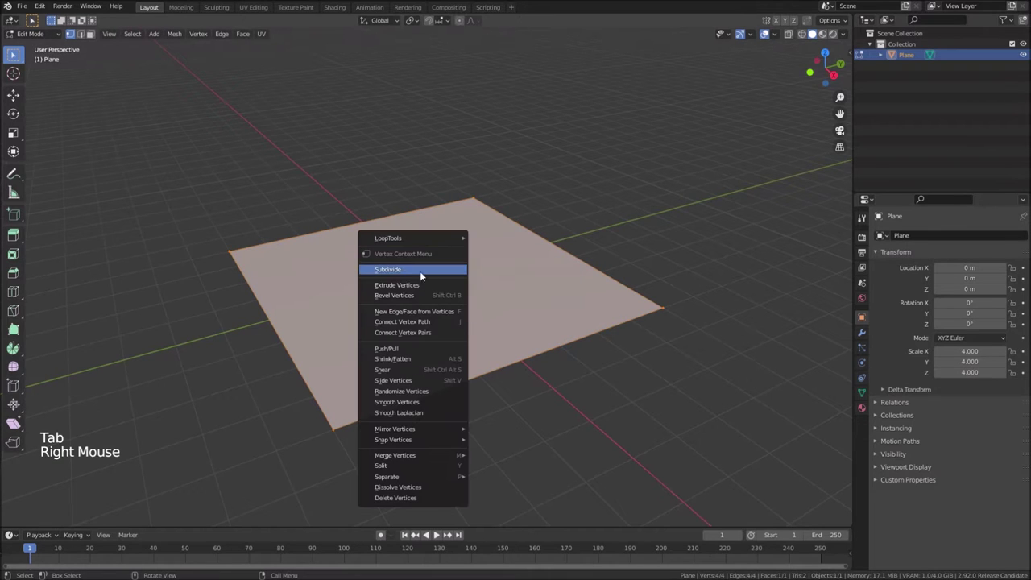
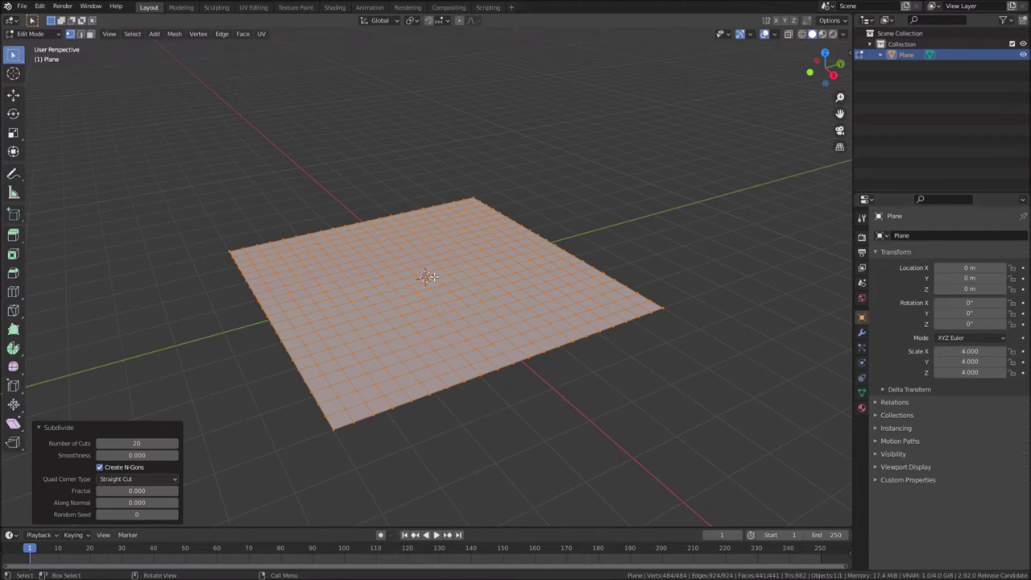
{"action": "left_click", "coordinate": [15, 53]}
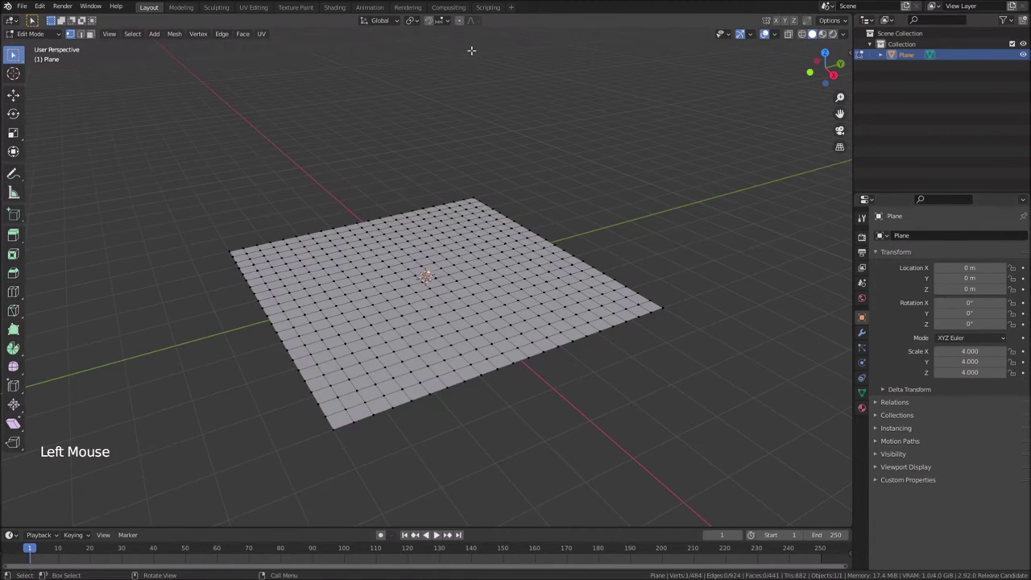
{"action": "left_click", "coordinate": [14, 53]}
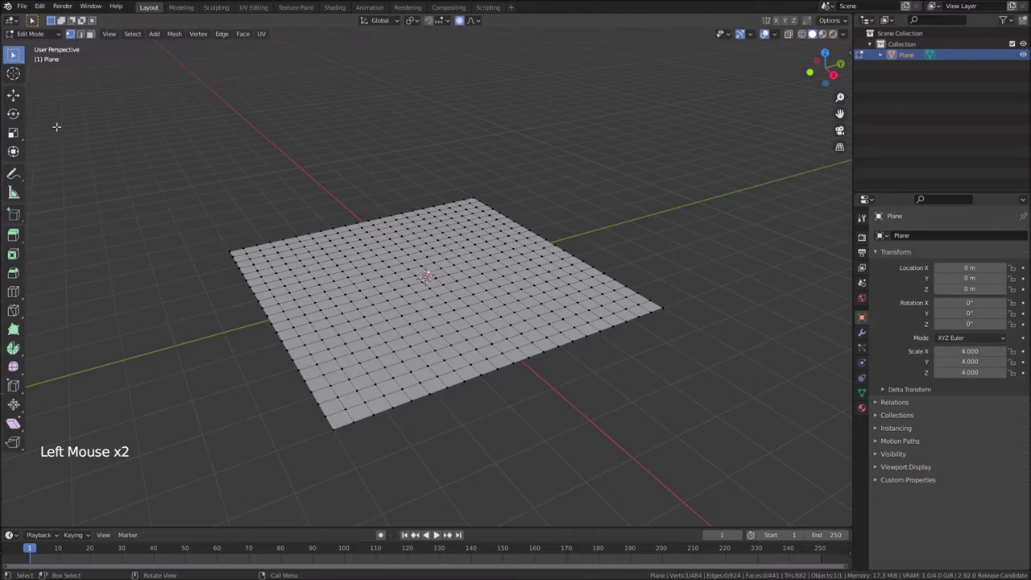
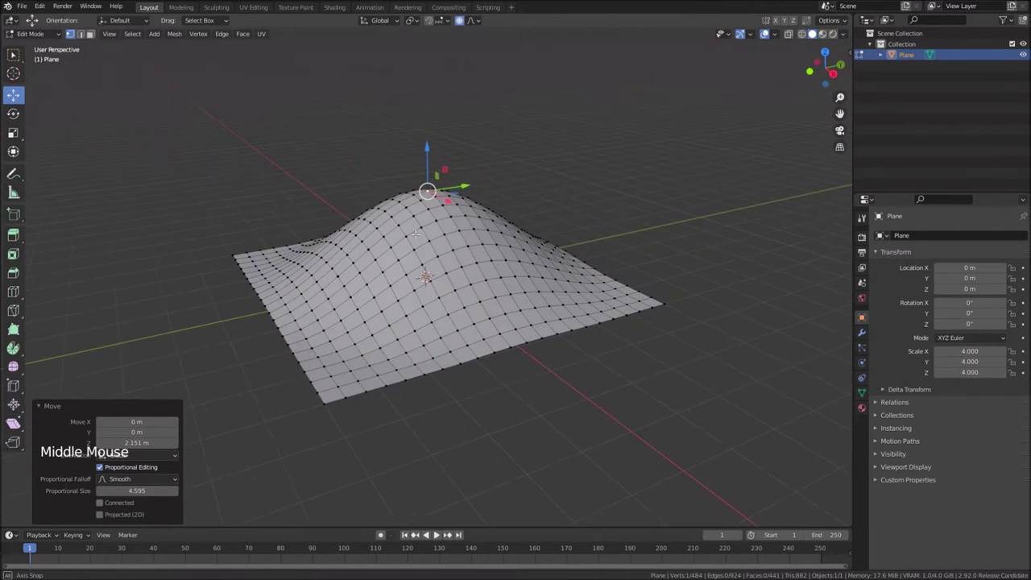
Raise the centre into a rounded hill, leave Edit Mode and shade it smooth
{"action": "scroll", "scroll_direction": "up", "scroll_amount": 3}
{"action": "key", "text": "Tab"}
{"action": "right_click", "coordinate": [471, 255]}
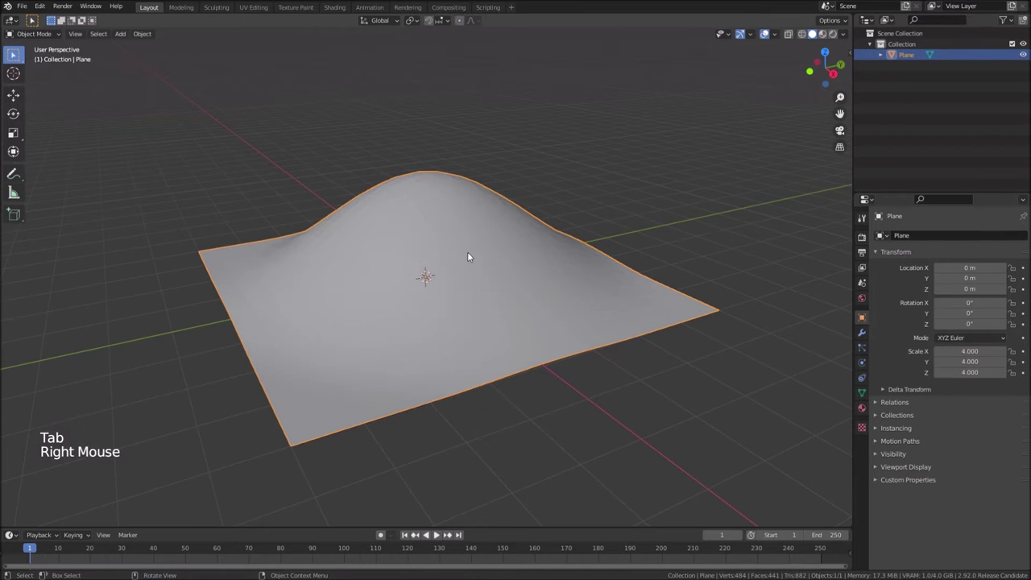
Add a Displace modifier to the hill with a new Clouds texture
{"action": "middle_click", "coordinate": [479, 272]}
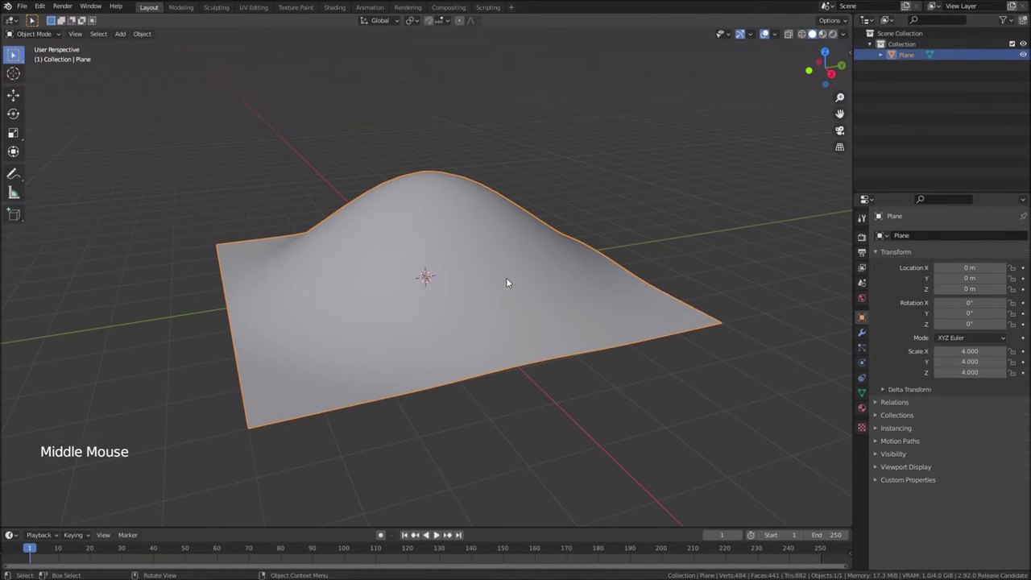
{"action": "left_click", "coordinate": [864, 331]}
{"action": "middle_click", "coordinate": [655, 311]}
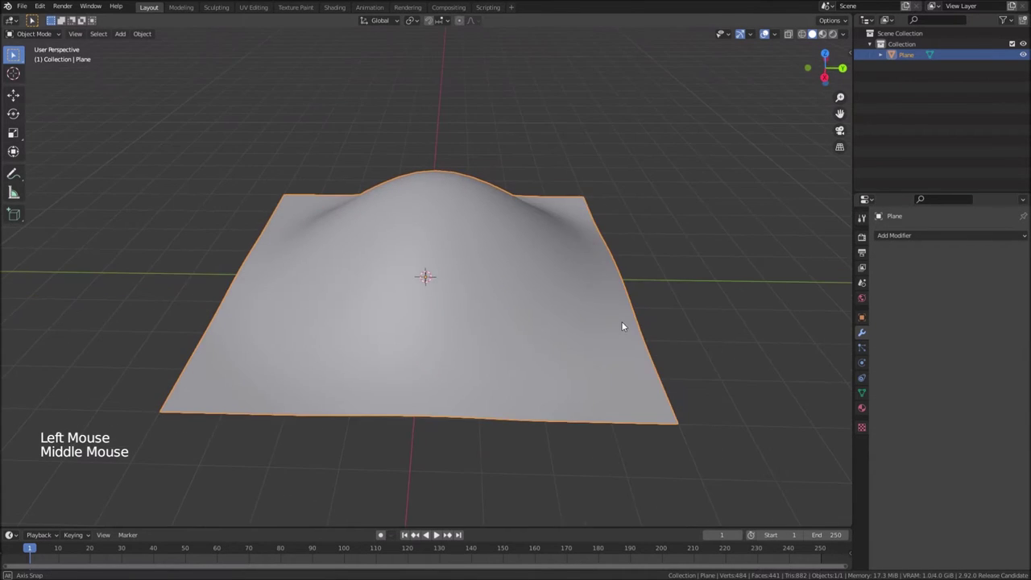
{"action": "left_click", "coordinate": [946, 239]}
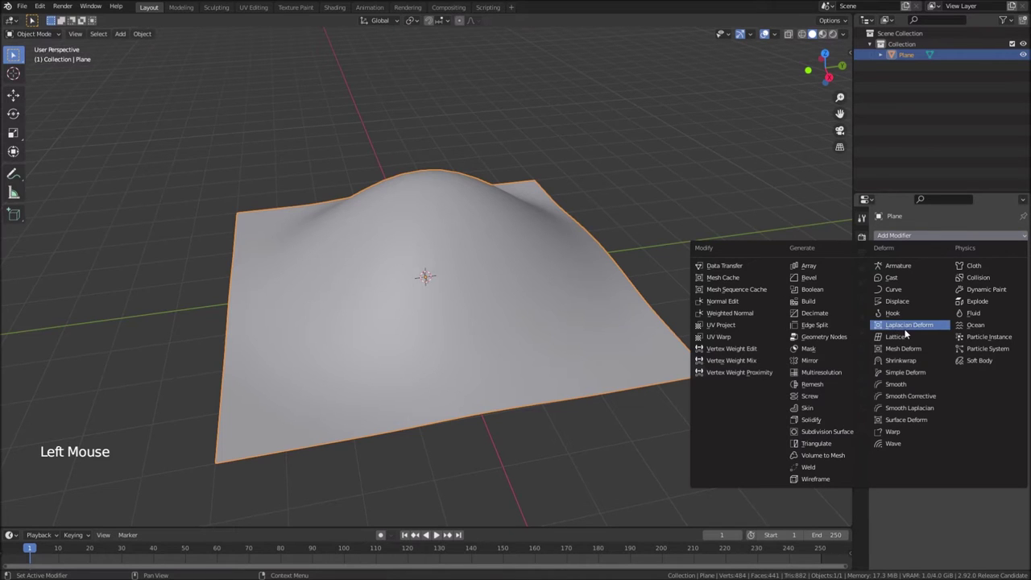
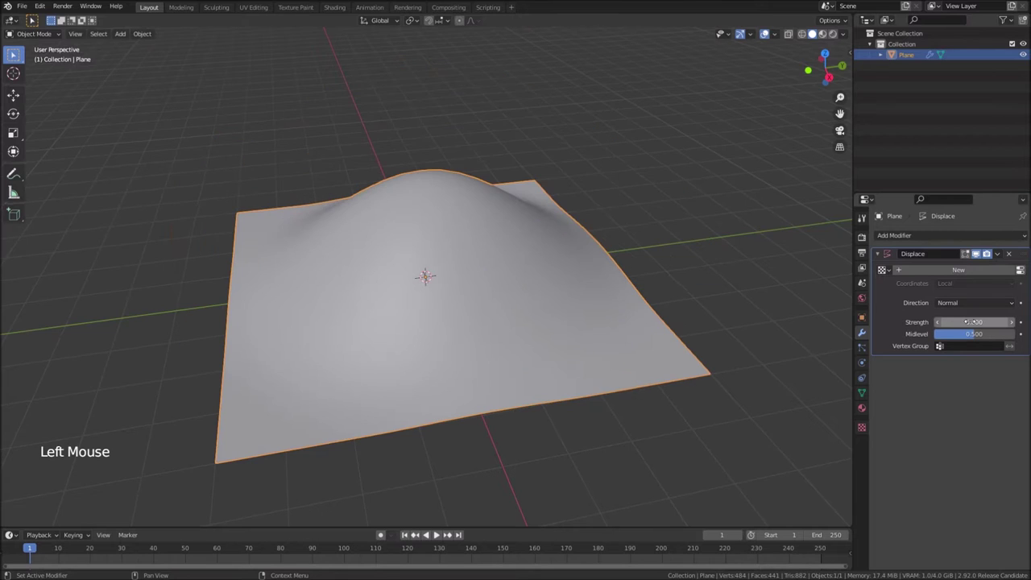
{"action": "left_click", "coordinate": [985, 272]}
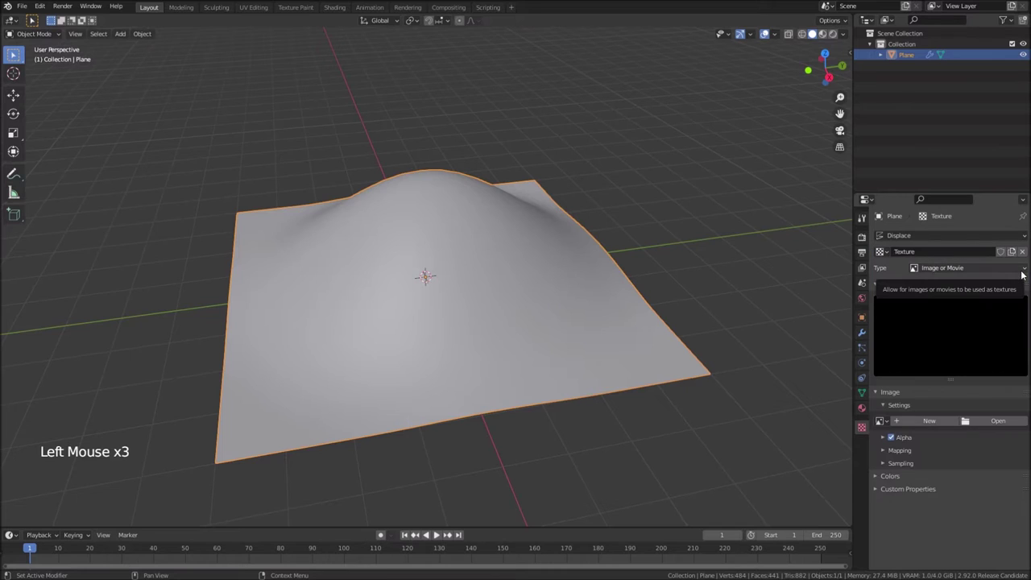
{"action": "left_click", "coordinate": [1000, 273]}
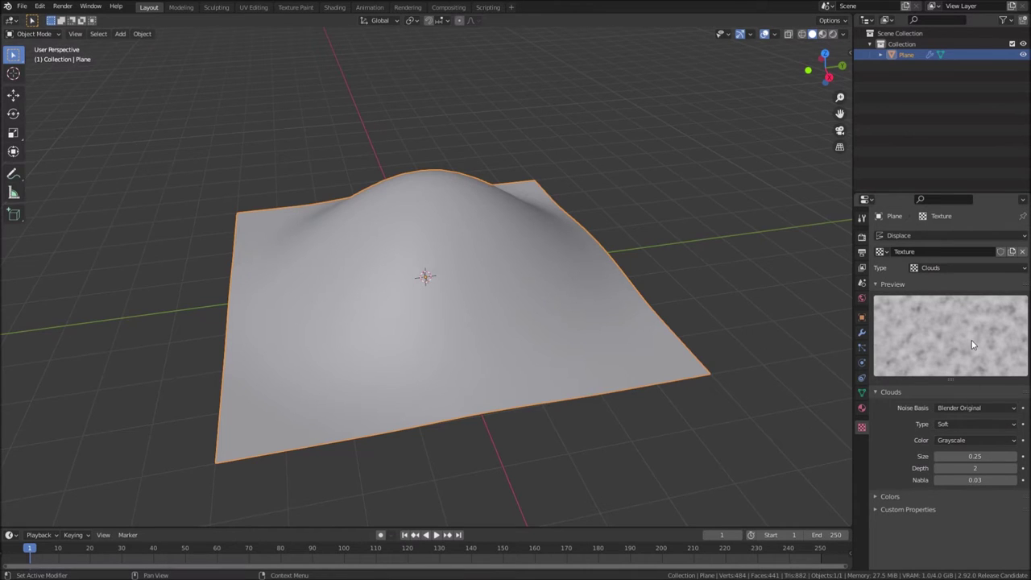
Lower the Displace strength to 0.05 for subtle surface bumps
{"action": "left_click", "coordinate": [868, 334]}
{"action": "left_click", "coordinate": [986, 253]}
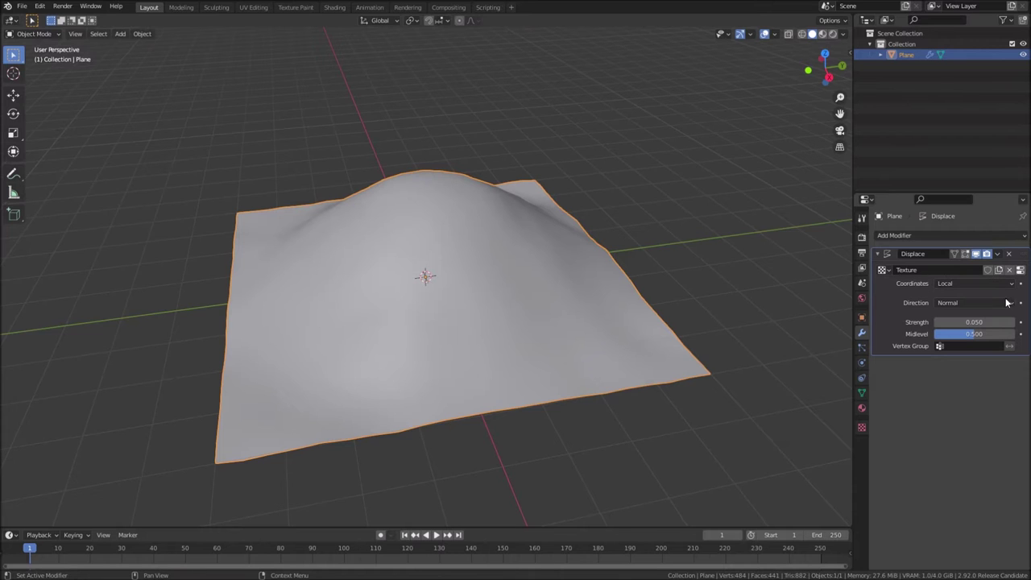
Raise the Displace strength to 0.15 and inspect the terrain
{"action": "left_click", "coordinate": [1017, 323]}
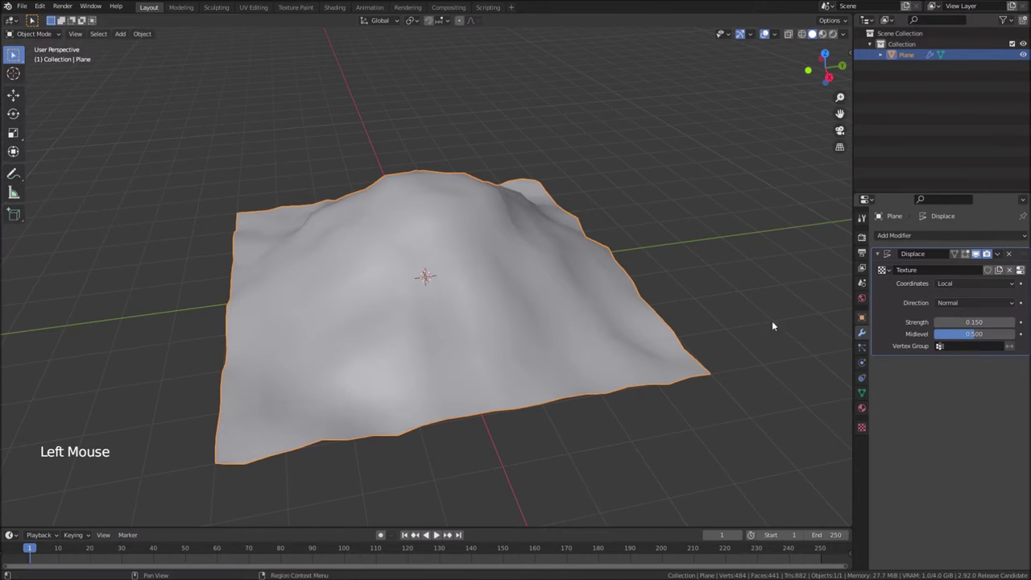
{"action": "middle_click", "coordinate": [617, 315]}
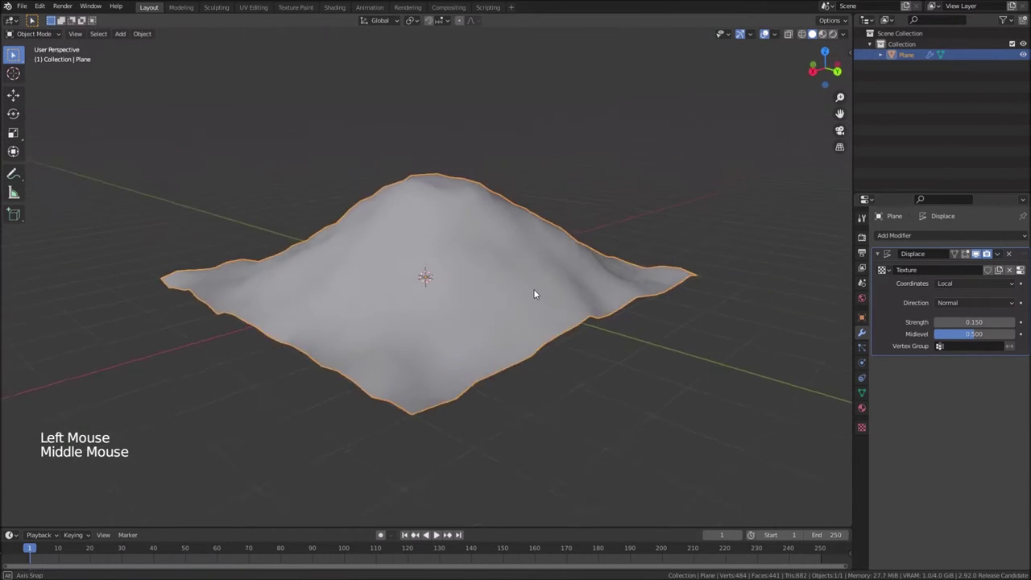
{"action": "scroll", "scroll_direction": "up", "scroll_amount": 3}
{"action": "middle_click", "coordinate": [585, 290]}
Switch the texture's noise basis to Voronoi Crackle at size near 1 for craggy ridges
{"action": "left_click", "coordinate": [1025, 272]}
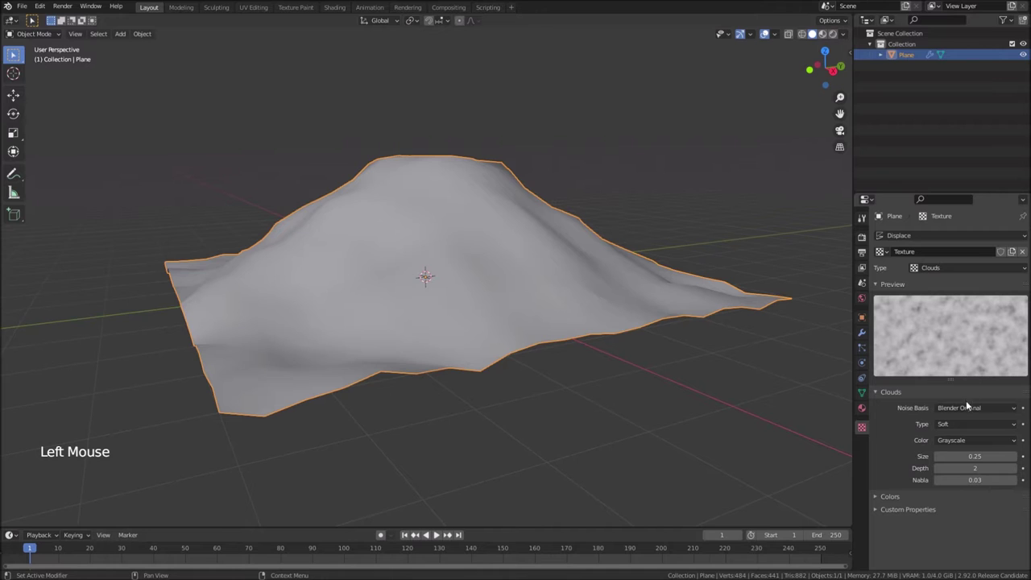
{"action": "left_click", "coordinate": [968, 407]}
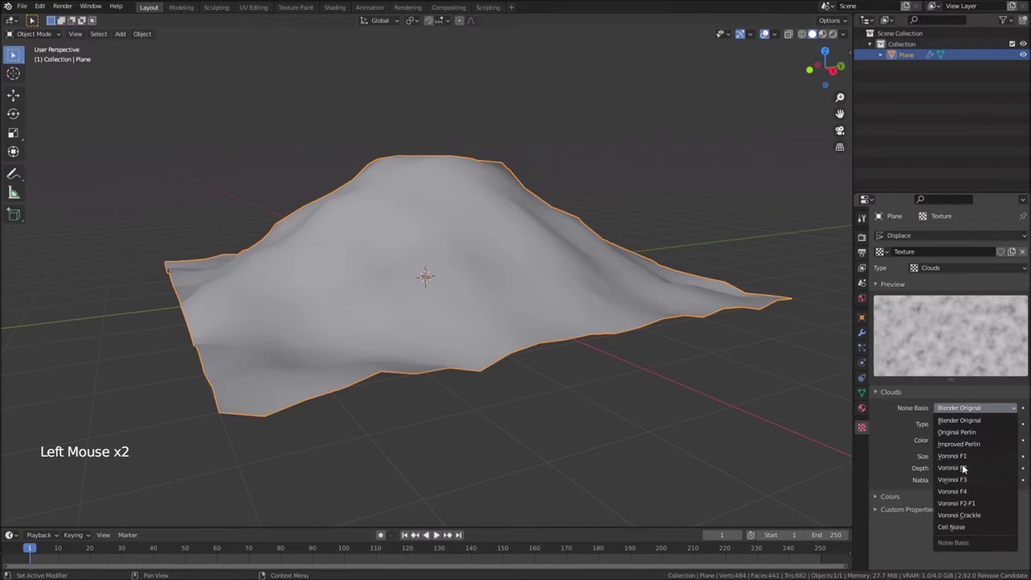
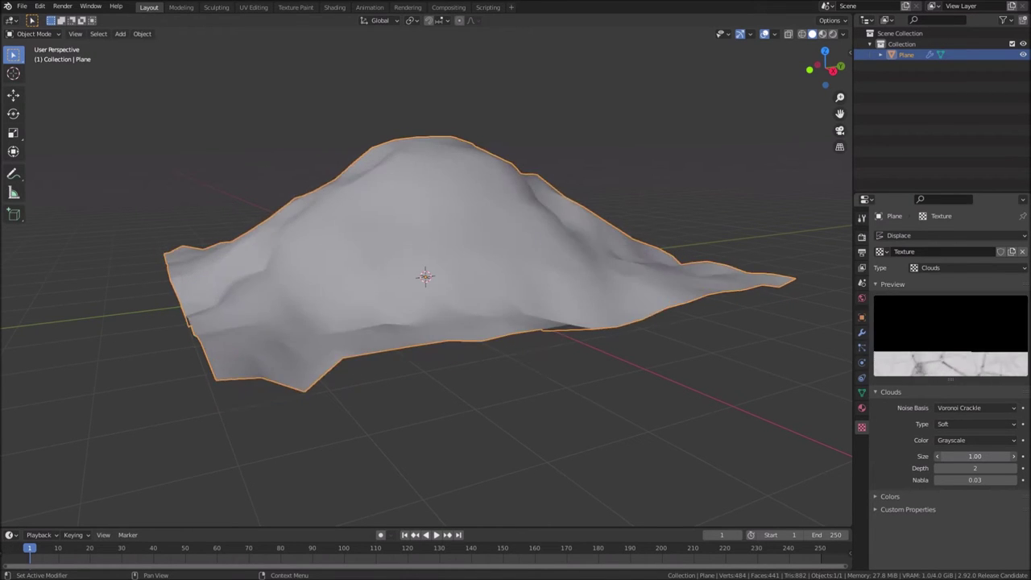
{"action": "middle_click", "coordinate": [562, 334]}
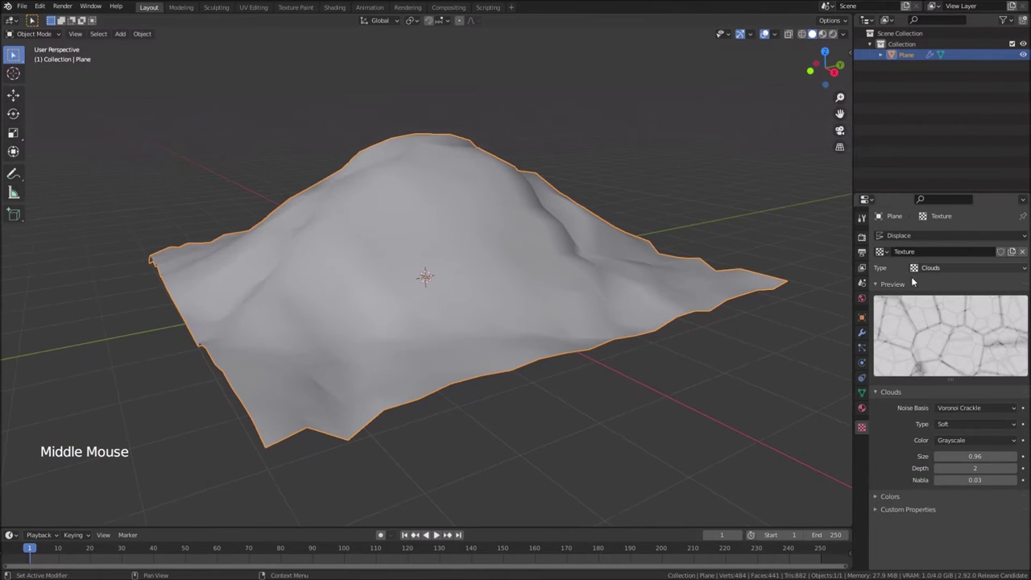
{"action": "left_click", "coordinate": [867, 330]}
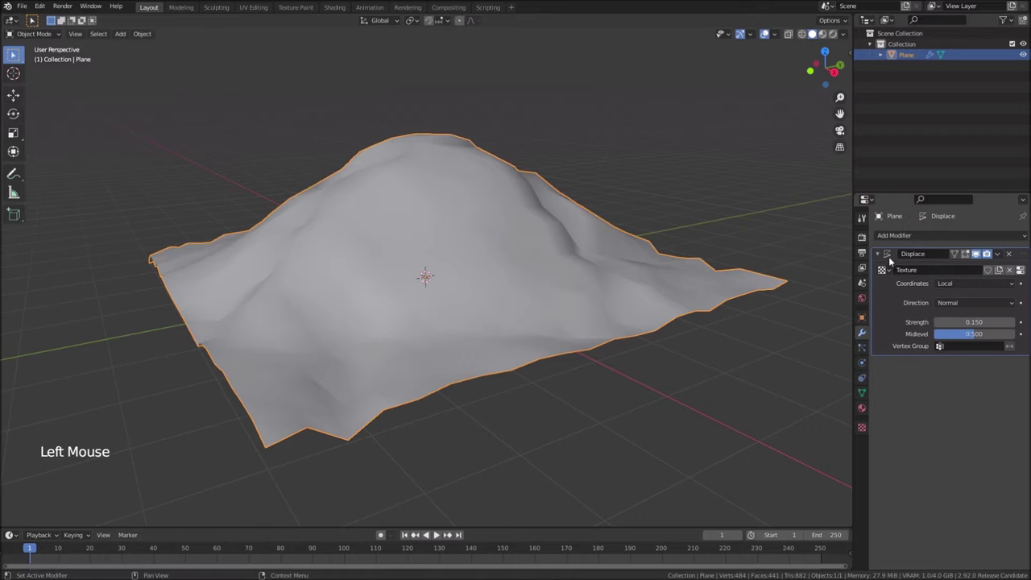
Add a Subdivision Surface modifier to the hill with viewport level 2
{"action": "left_click", "coordinate": [880, 252]}
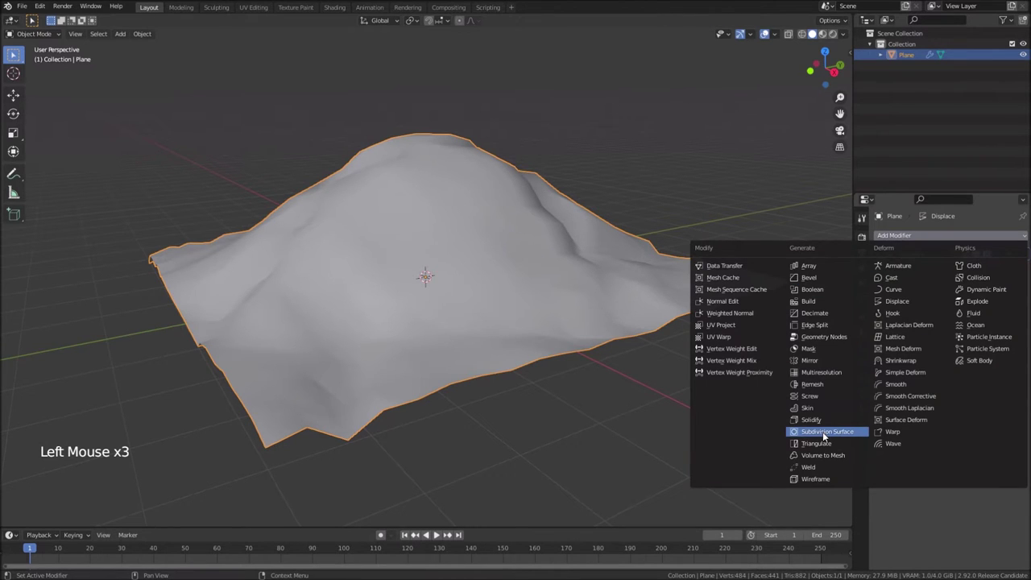
{"action": "left_click", "coordinate": [987, 269]}
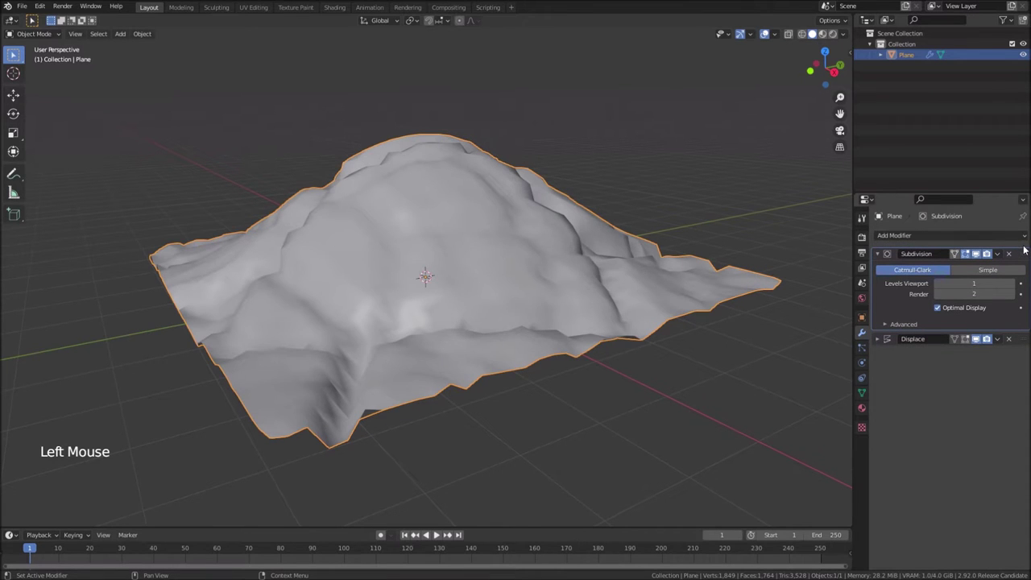
{"action": "middle_click", "coordinate": [501, 283]}
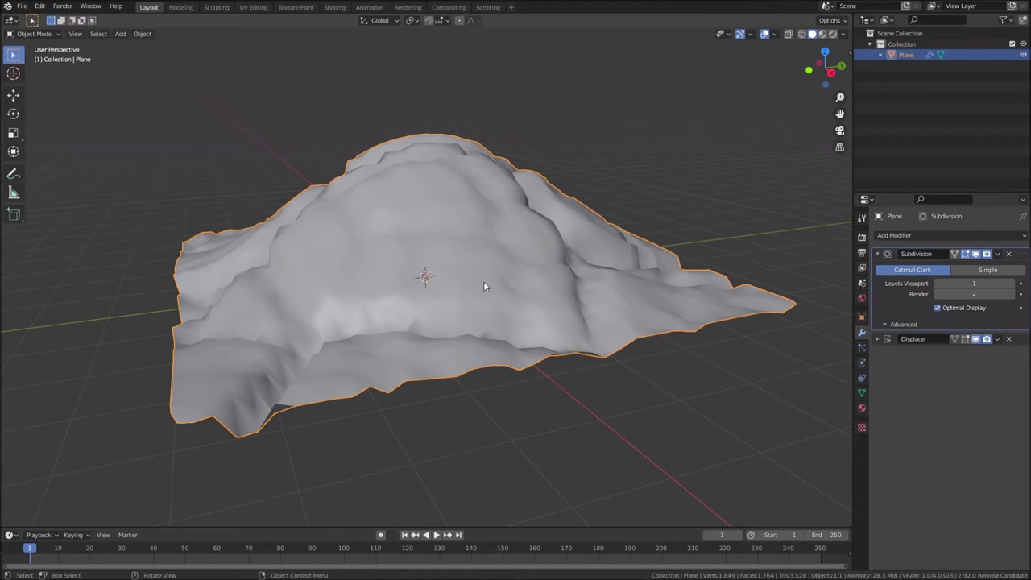
{"action": "left_click", "coordinate": [986, 338]}
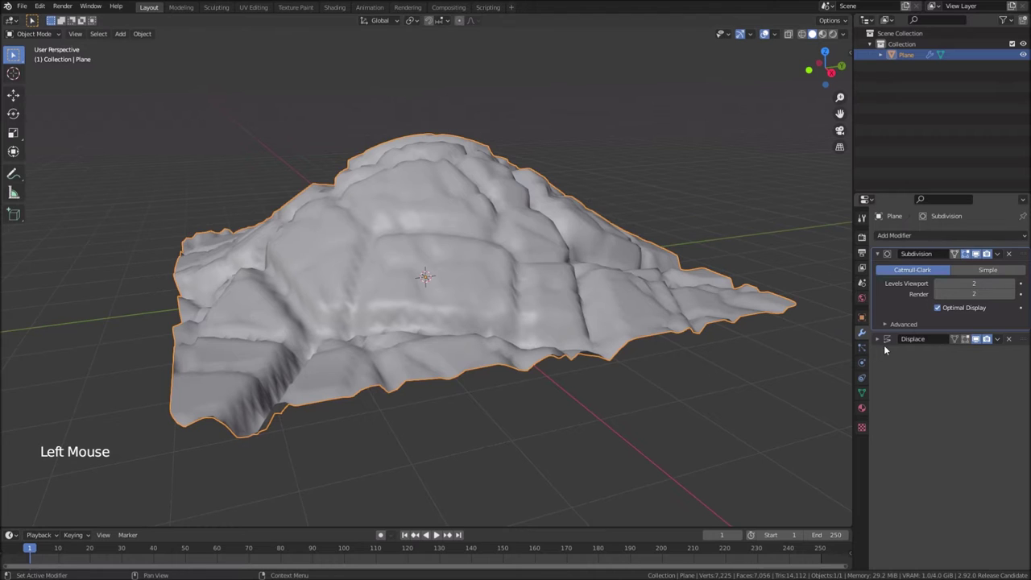
{"action": "left_click", "coordinate": [882, 343]}
Reduce the Displace strength from 0.150 to 0.100 for flatter terrain
{"action": "middle_click", "coordinate": [390, 295]}
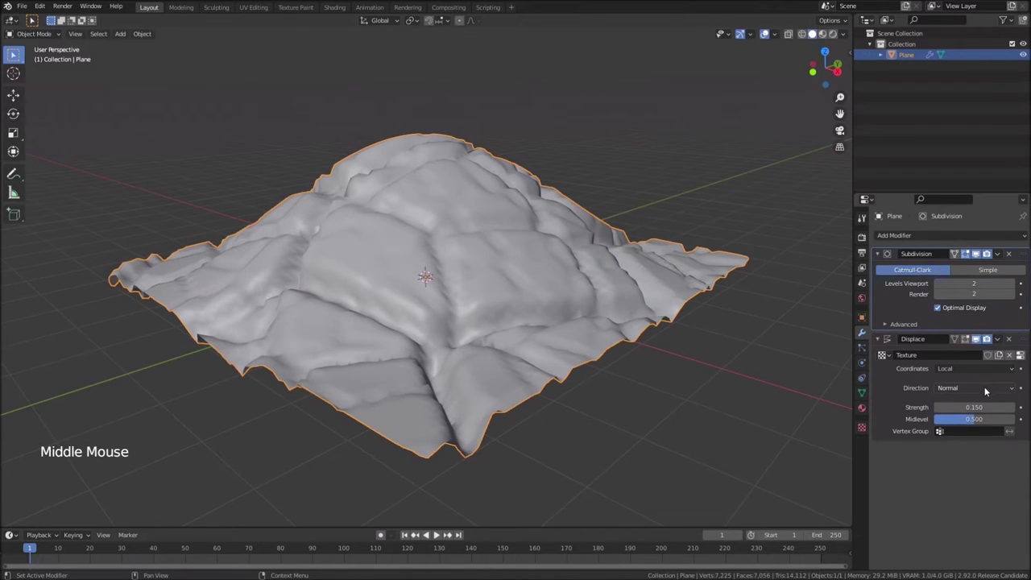
{"action": "left_click", "coordinate": [986, 338]}
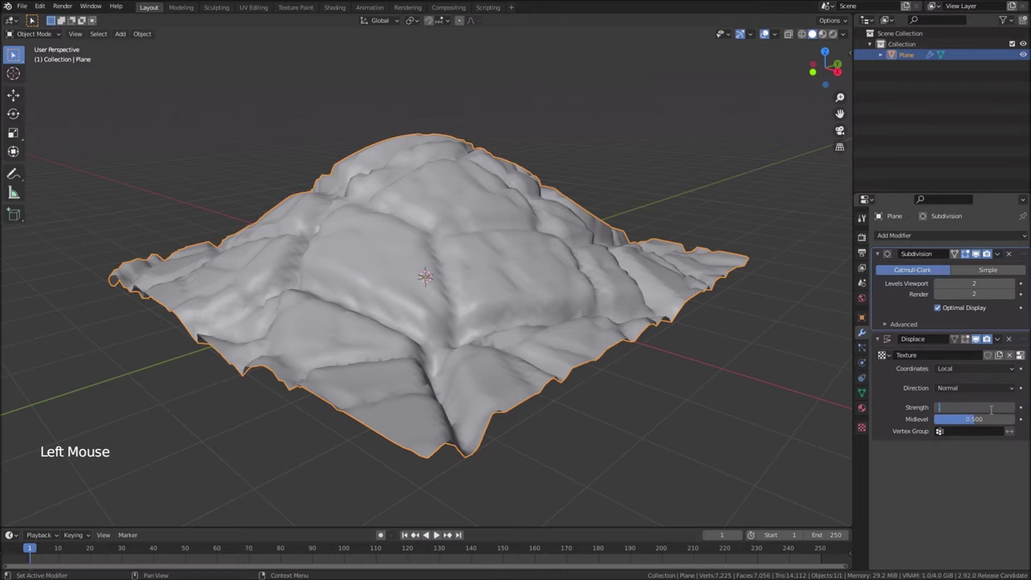
{"action": "middle_click", "coordinate": [653, 312]}
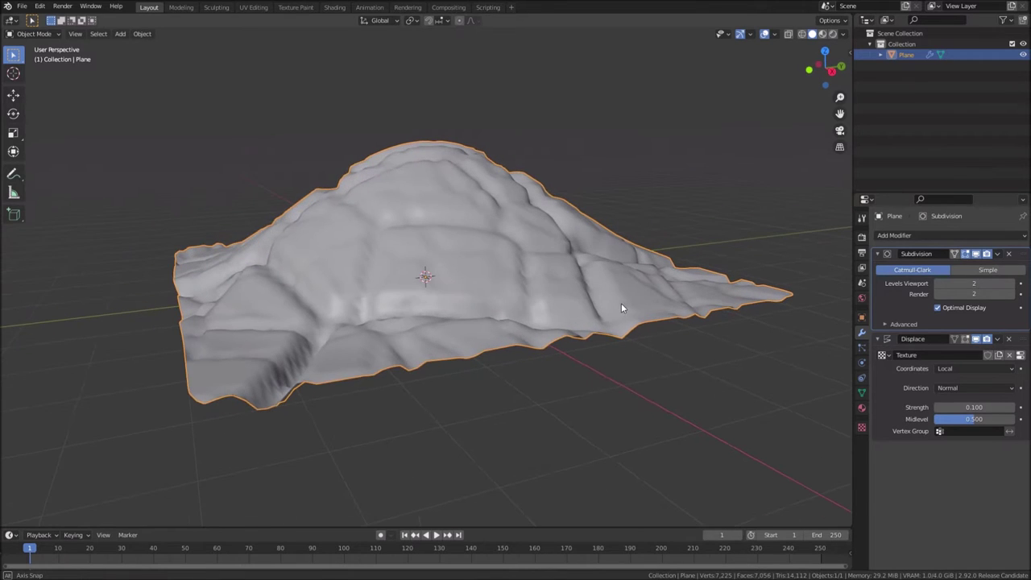
{"action": "middle_click", "coordinate": [563, 295]}
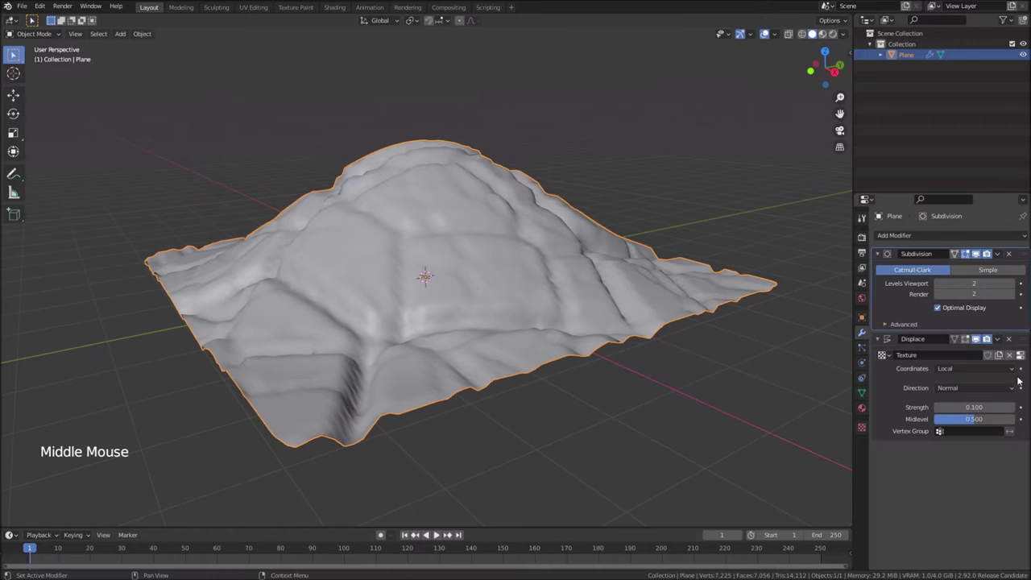
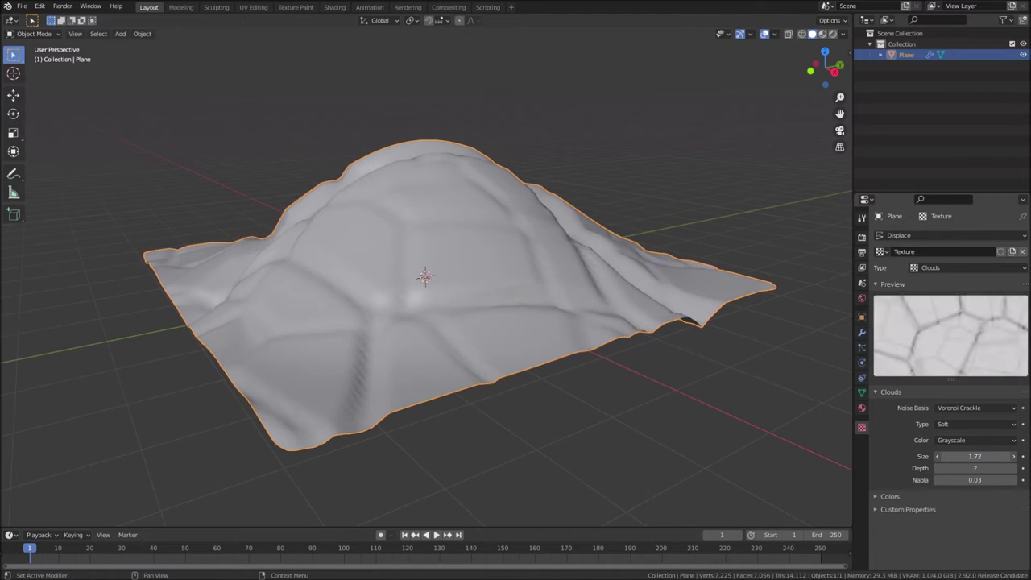
Inspect the Voronoi Crackle surface at size 1.71 and enter Edit Mode on the hill
{"action": "middle_click", "coordinate": [662, 439]}
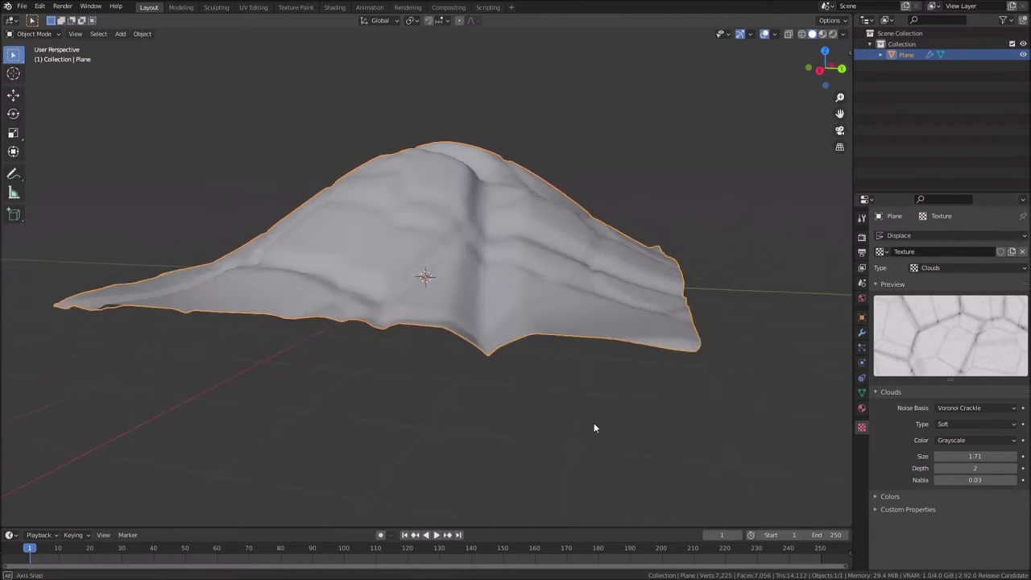
{"action": "middle_click", "coordinate": [567, 353]}
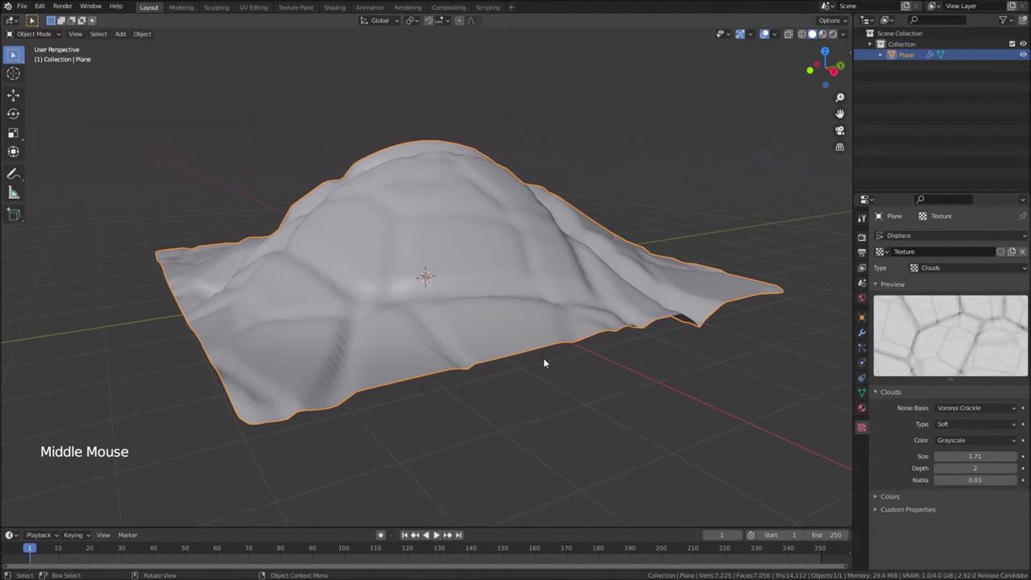
{"action": "scroll", "scroll_direction": "down", "scroll_amount": 3}
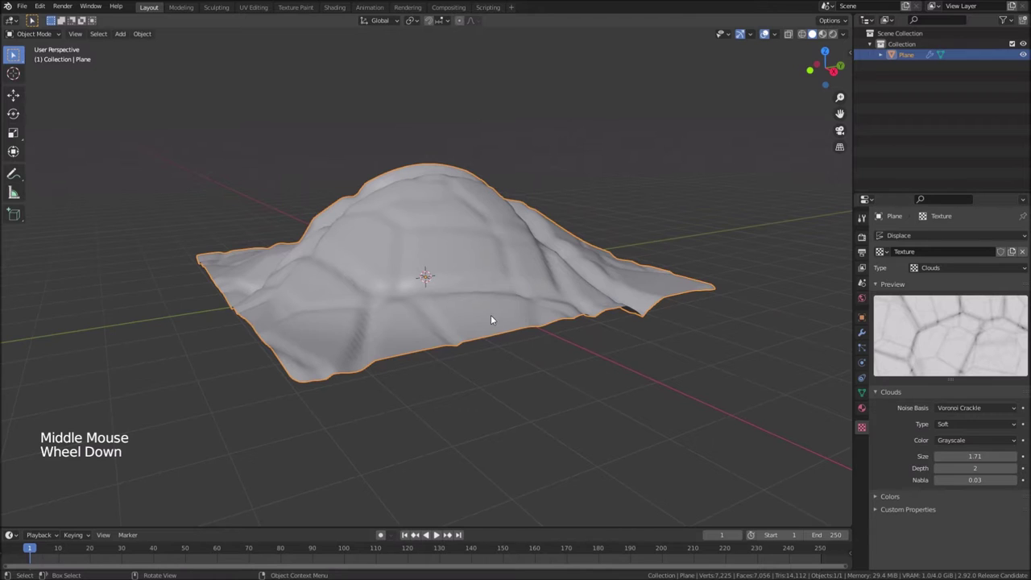
{"action": "key", "text": "Tab"}
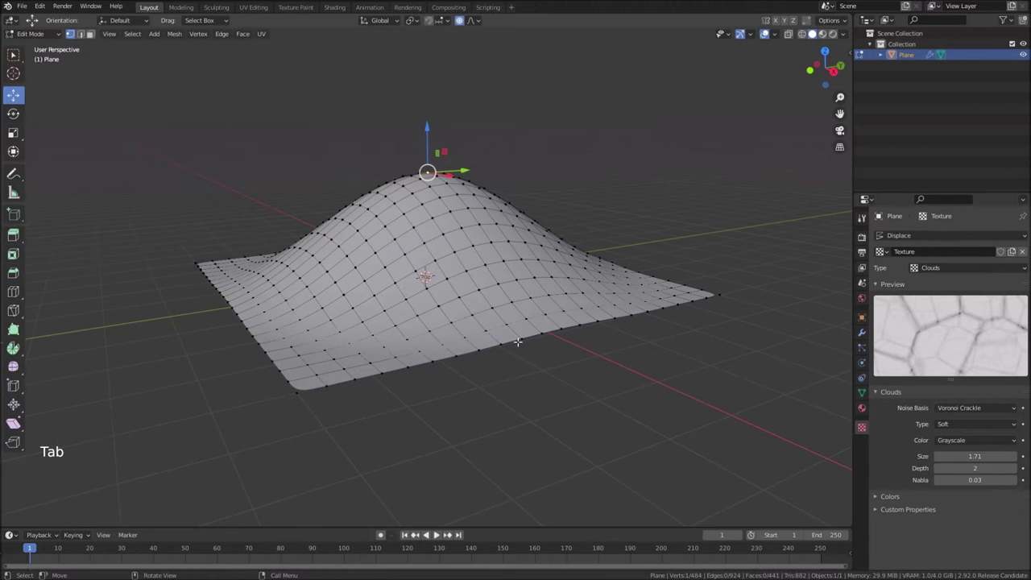
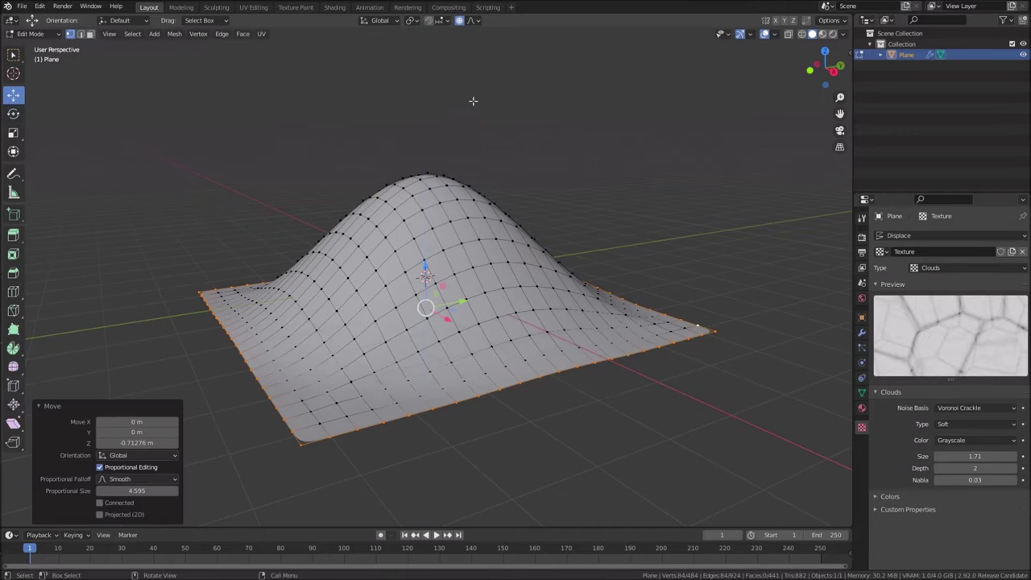
Finish the widened flat skirt, return to Object Mode and review the hill
{"action": "key", "text": "Tab"}
{"action": "middle_click", "coordinate": [511, 322]}
{"action": "scroll", "scroll_direction": "down", "scroll_amount": 3}
{"action": "scroll", "scroll_direction": "down", "scroll_amount": 3}
{"action": "middle_click", "coordinate": [454, 312]}
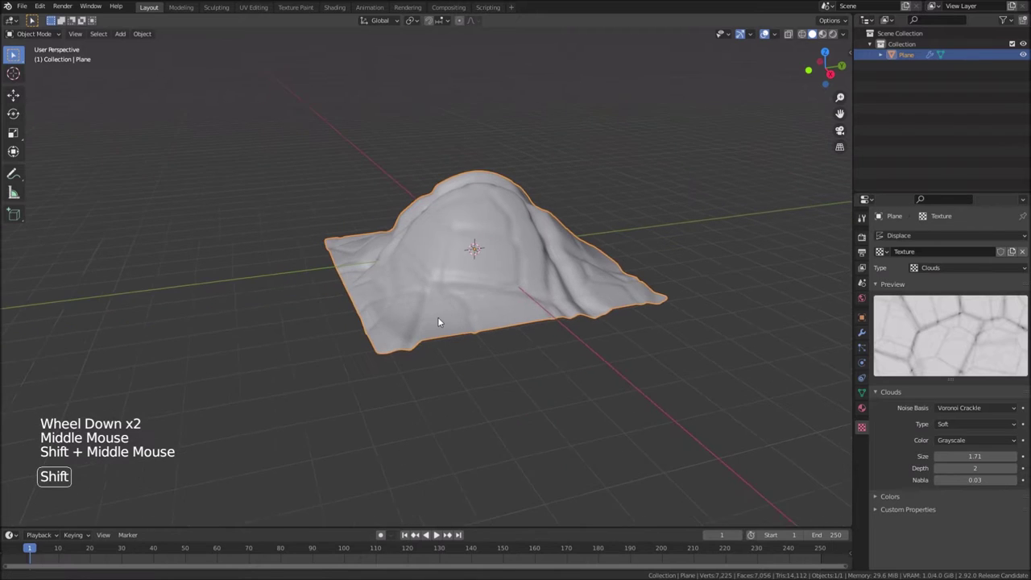
Add a second plane and move it beside the hill using front view
{"action": "key", "text": "shift+a"}
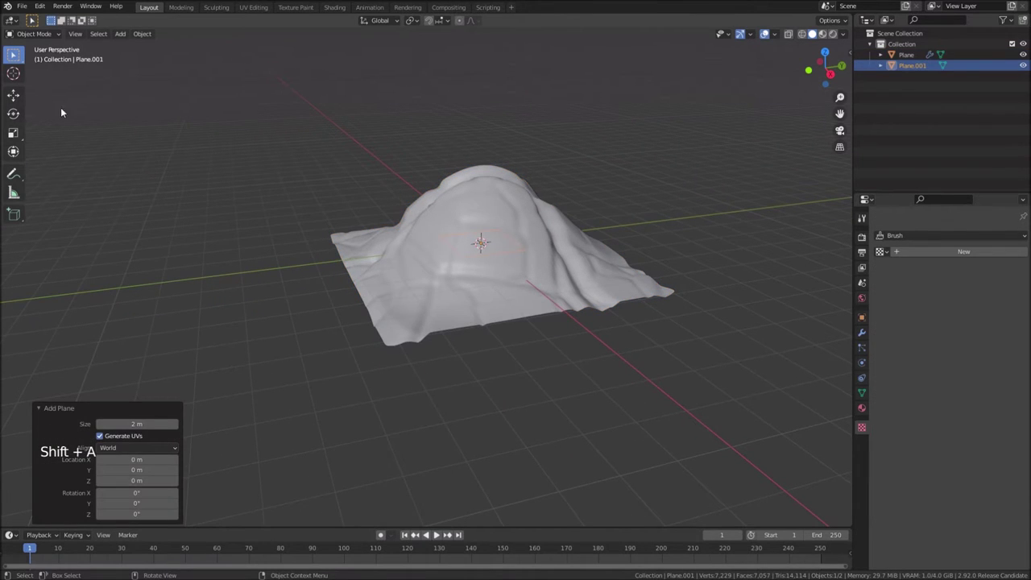
{"action": "left_click", "coordinate": [19, 94]}
{"action": "left_click", "coordinate": [499, 262]}
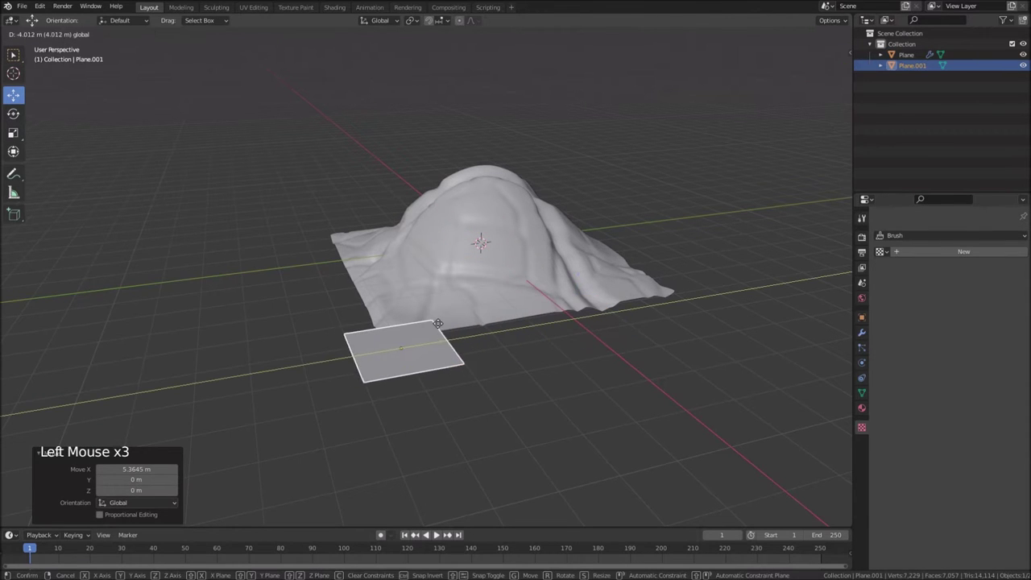
{"action": "key", "text": "KP_1"}
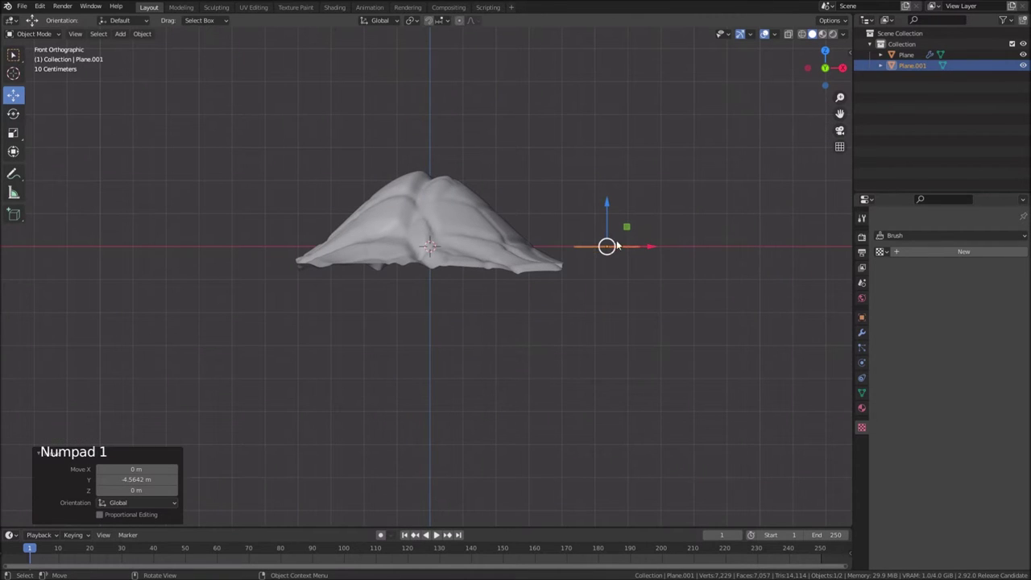
{"action": "scroll", "scroll_direction": "down", "scroll_amount": 3}
{"action": "middle_click", "coordinate": [609, 272]}
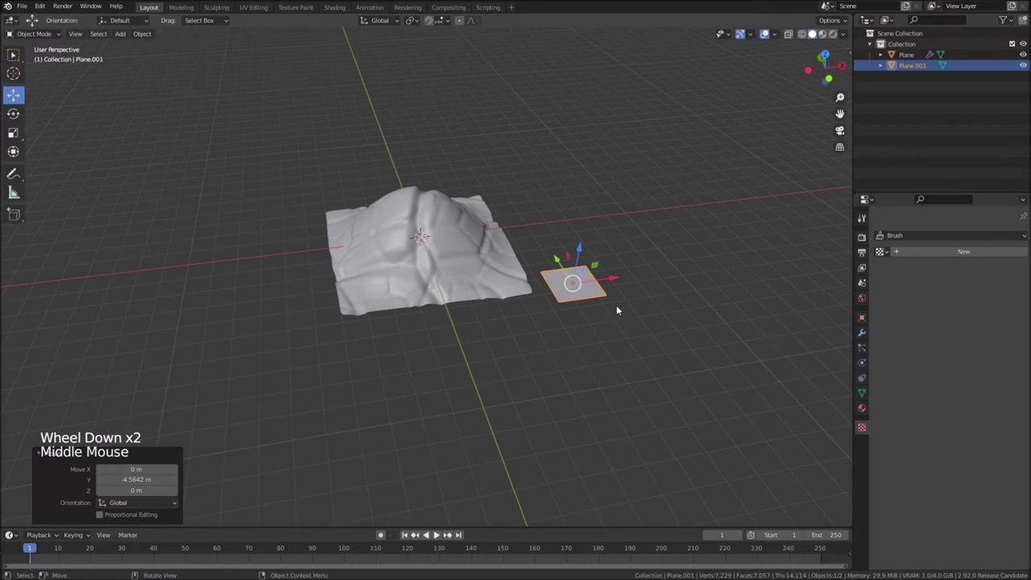
{"action": "left_click", "coordinate": [613, 279]}
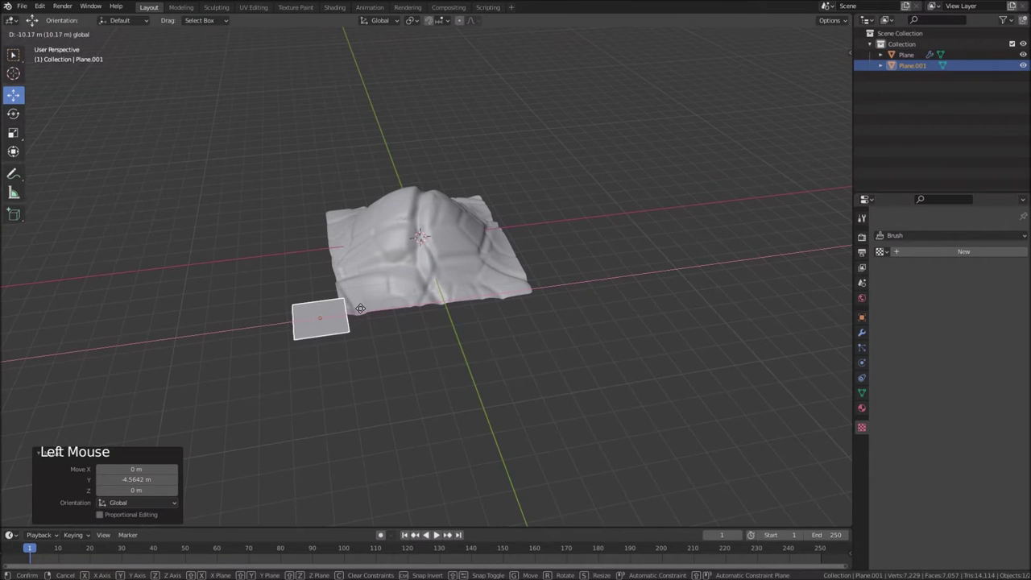
Enlarge the new plane ready for subdividing into a grid
{"action": "middle_click", "coordinate": [328, 327]}
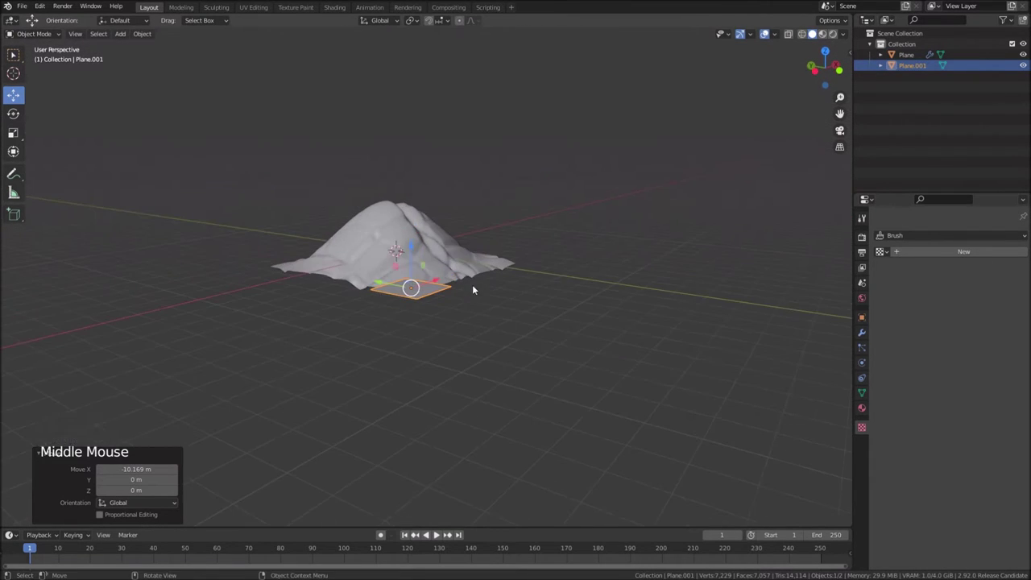
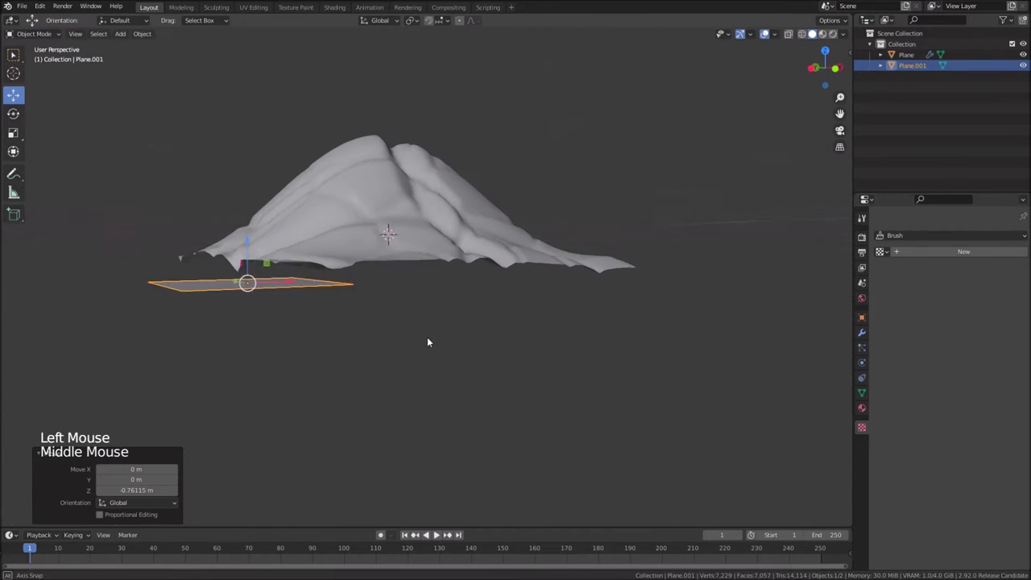
{"action": "scroll", "scroll_direction": "down", "scroll_amount": 3}
{"action": "key", "text": "s"}
{"action": "scroll", "scroll_direction": "down", "scroll_amount": 3}
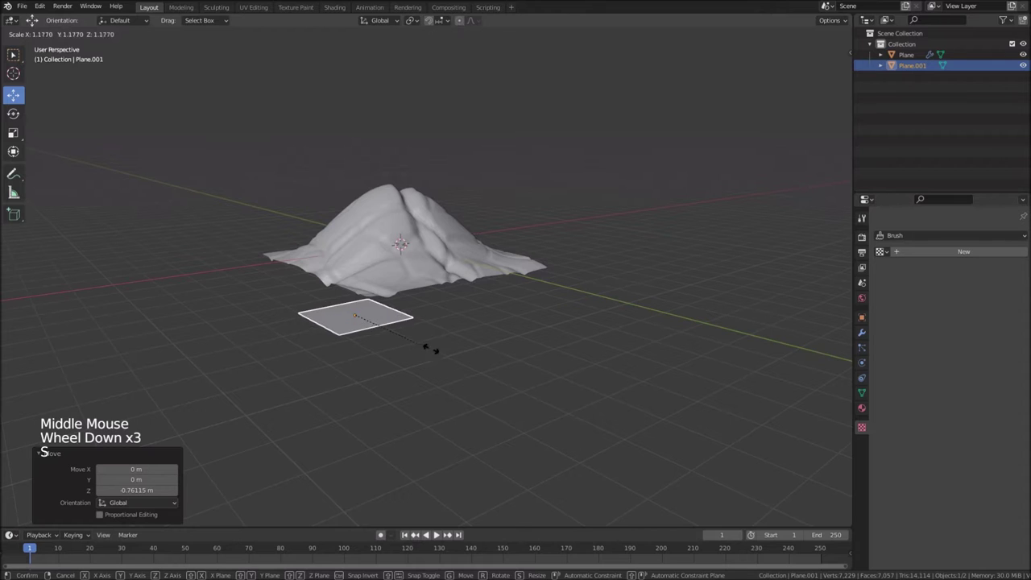
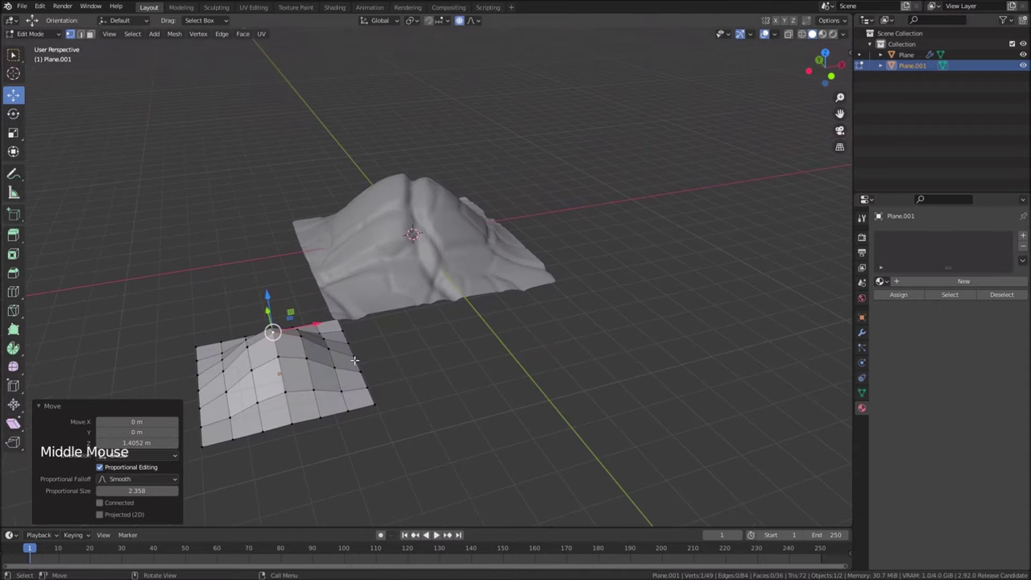
Leave Edit Mode, duplicate the bumpy plane and resize the copy
{"action": "key", "text": "Tab"}
{"action": "middle_click", "coordinate": [367, 381]}
{"action": "right_click", "coordinate": [292, 365]}
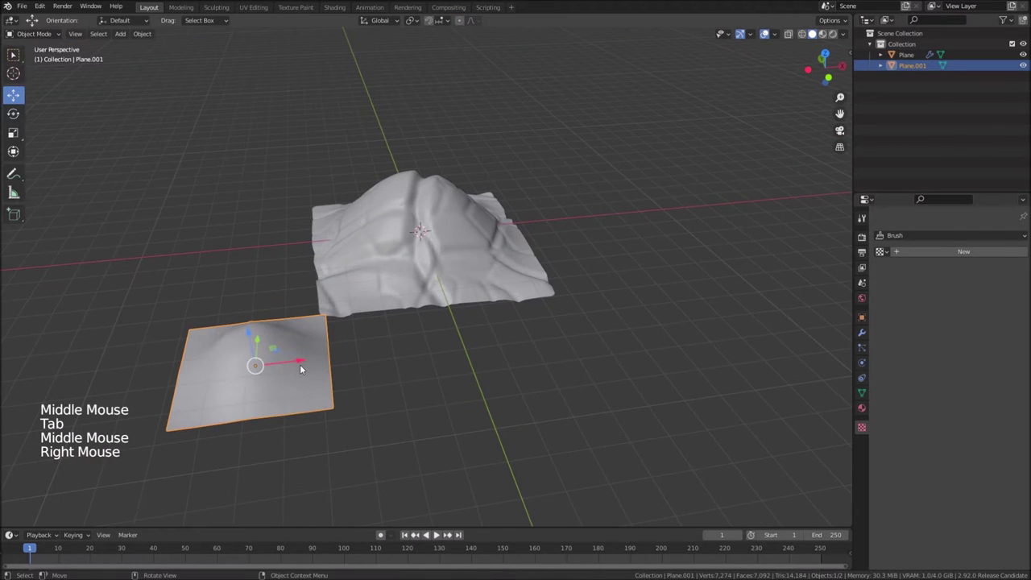
{"action": "middle_click", "coordinate": [308, 377]}
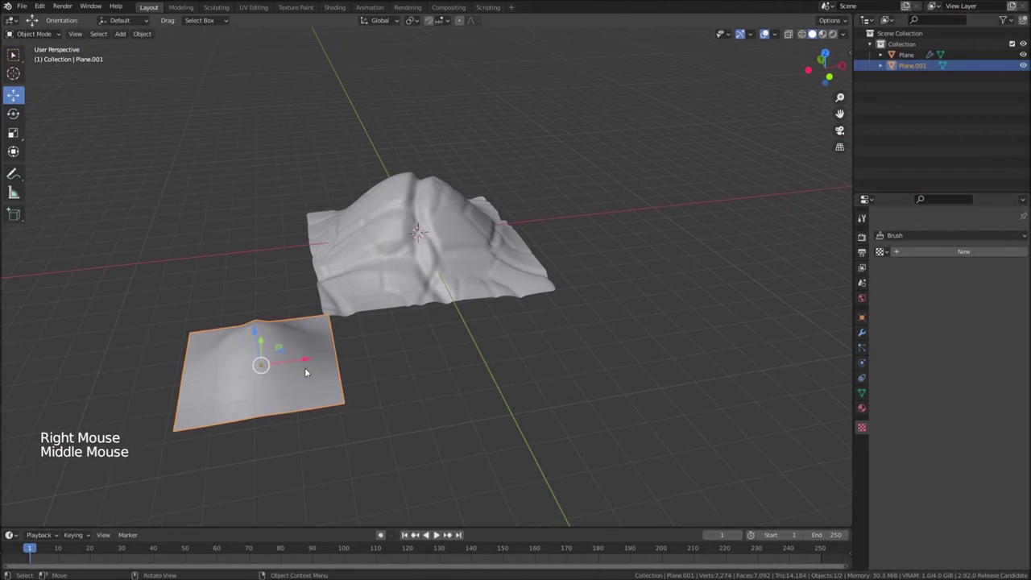
{"action": "key", "text": "shift+d"}
{"action": "left_click", "coordinate": [311, 362]}
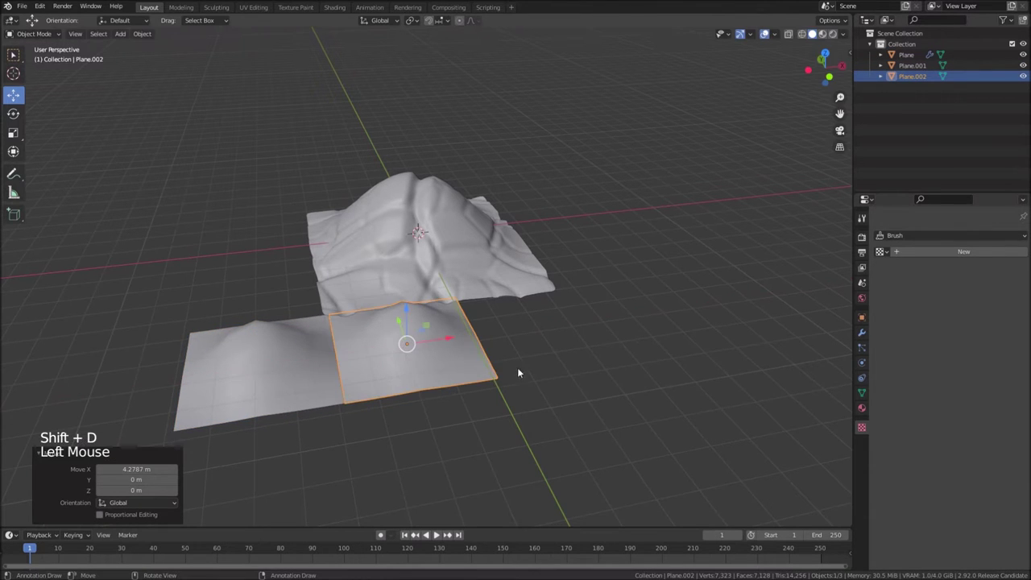
{"action": "key", "text": "s"}
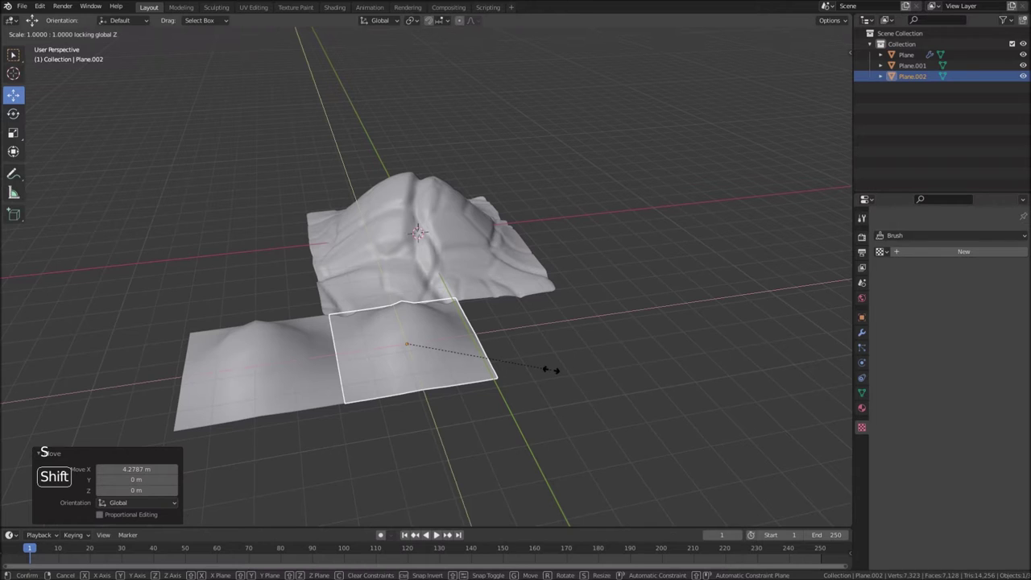
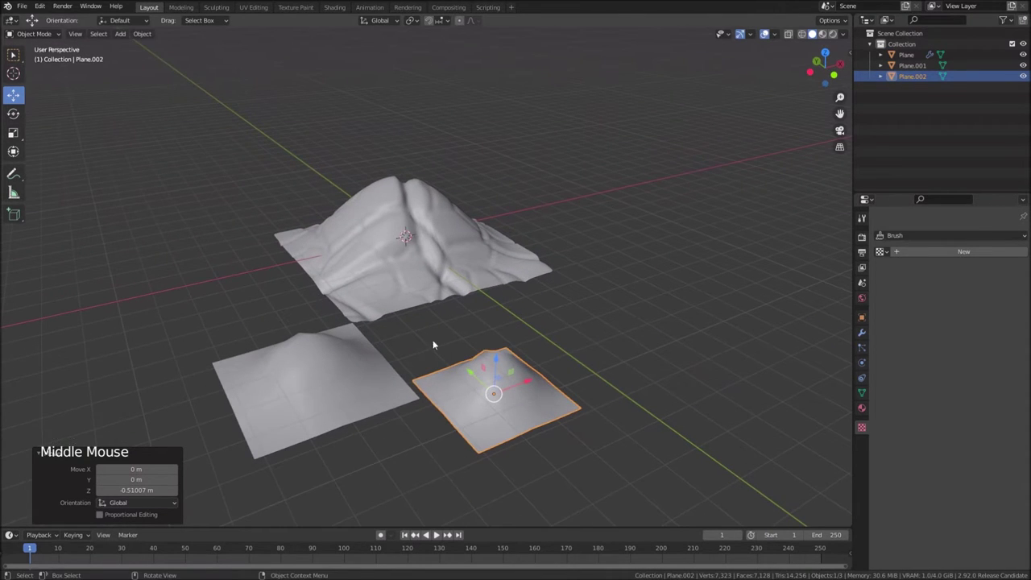
Duplicate again as Plane.003, place it beside the larger hill and scale it down
{"action": "key", "text": "shift+d"}
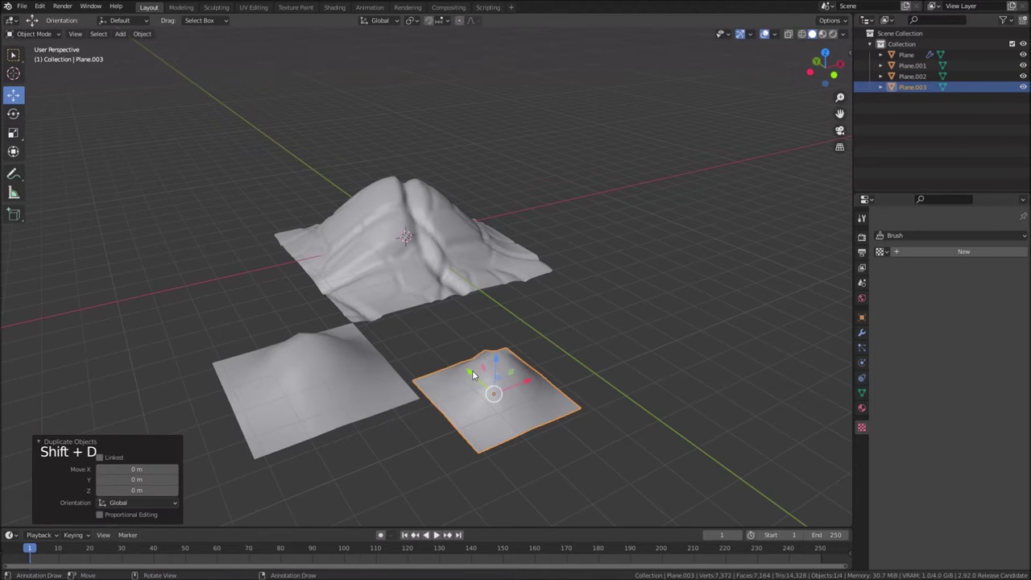
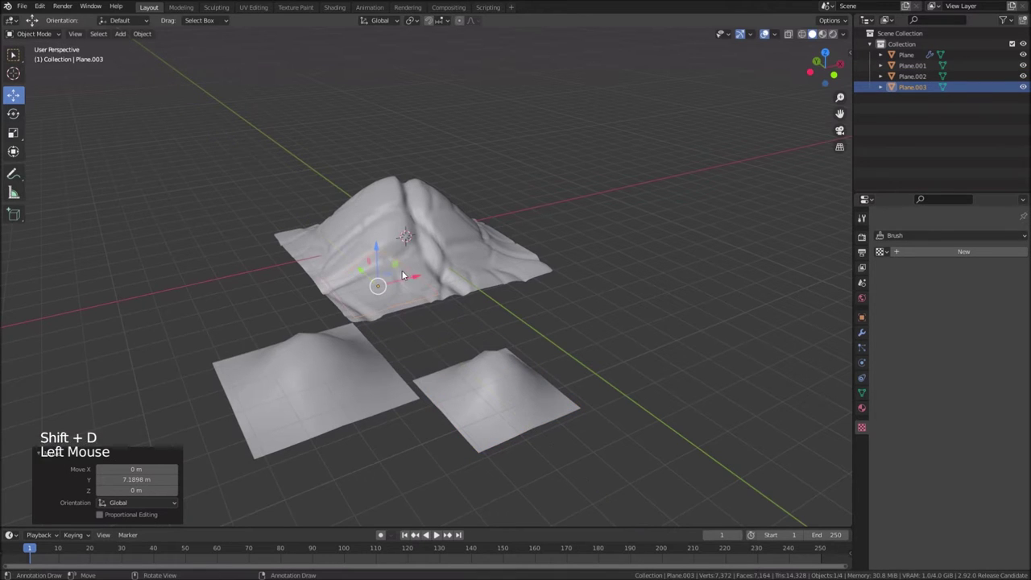
{"action": "left_click", "coordinate": [424, 278]}
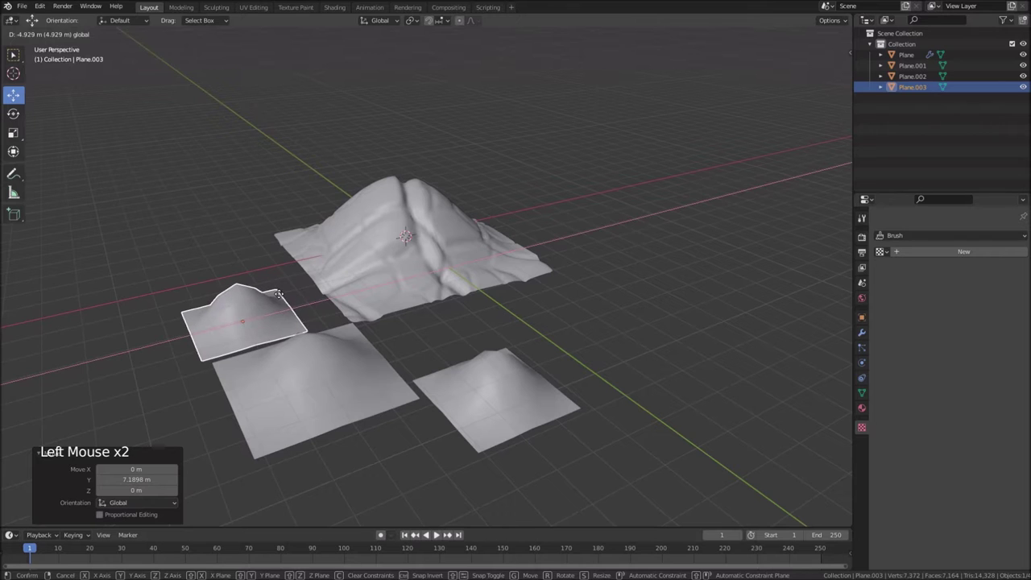
{"action": "middle_click", "coordinate": [250, 315]}
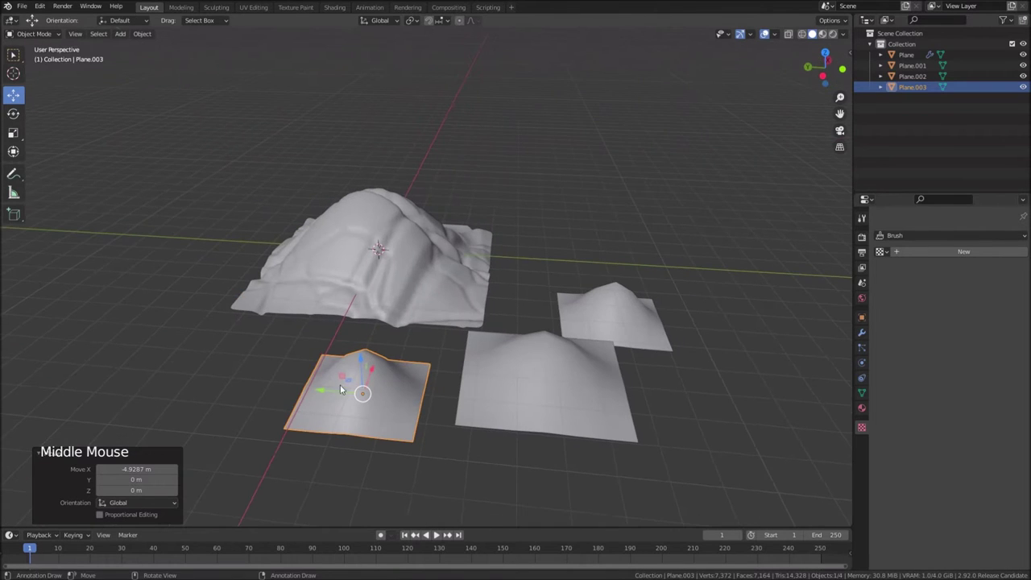
{"action": "left_click", "coordinate": [329, 393]}
{"action": "middle_click", "coordinate": [393, 382]}
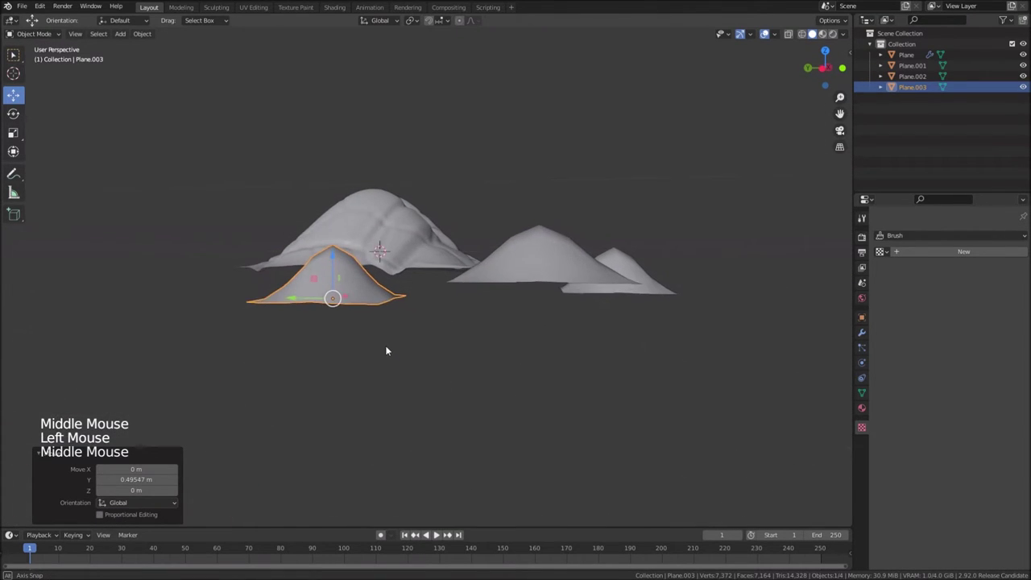
{"action": "key", "text": "s"}
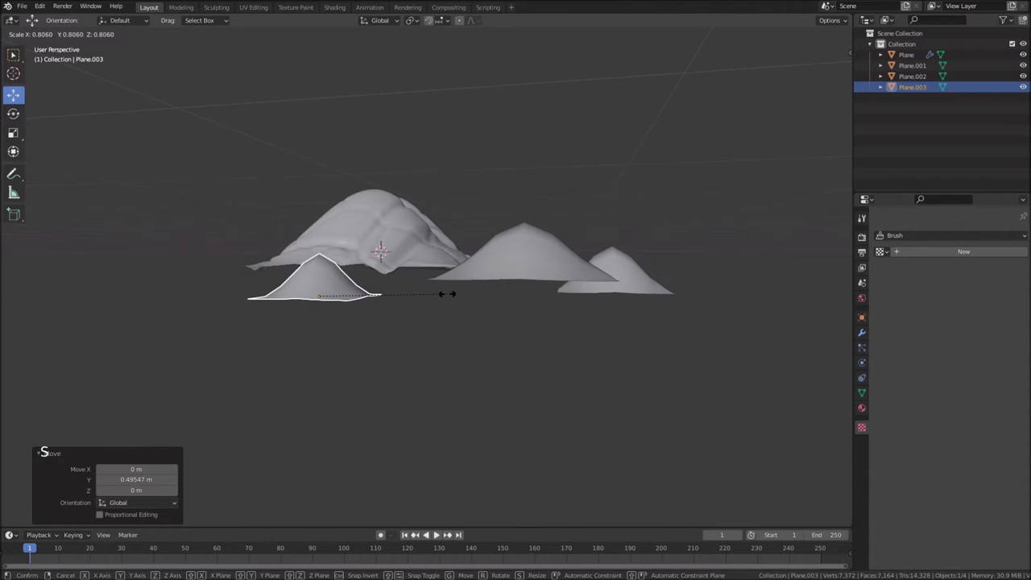
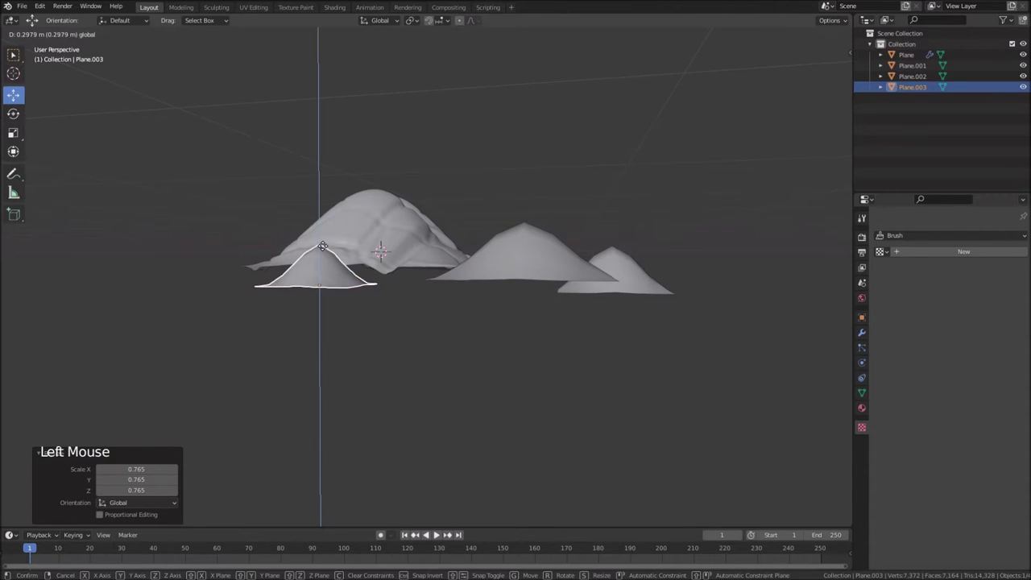
{"action": "middle_click", "coordinate": [573, 301]}
Select the flat Plane.002 piece and show its modifier settings
{"action": "left_click", "coordinate": [468, 298]}
{"action": "left_click", "coordinate": [432, 278]}
{"action": "middle_click", "coordinate": [479, 285]}
{"action": "middle_click", "coordinate": [505, 353]}
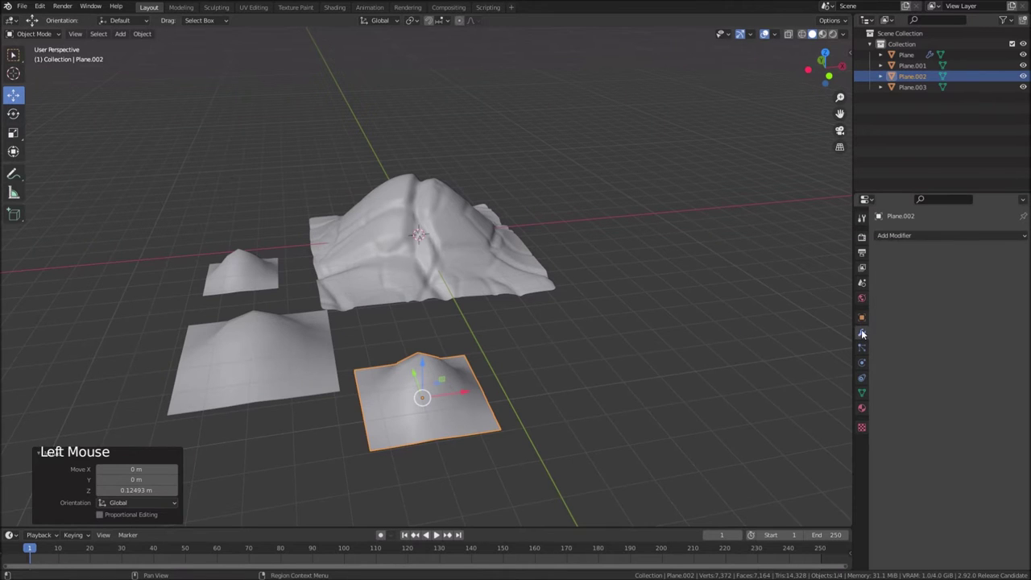
Add Subdivision Surface and Displace modifiers to Plane.002, checking the big hill's settings
{"action": "left_click", "coordinate": [916, 236]}
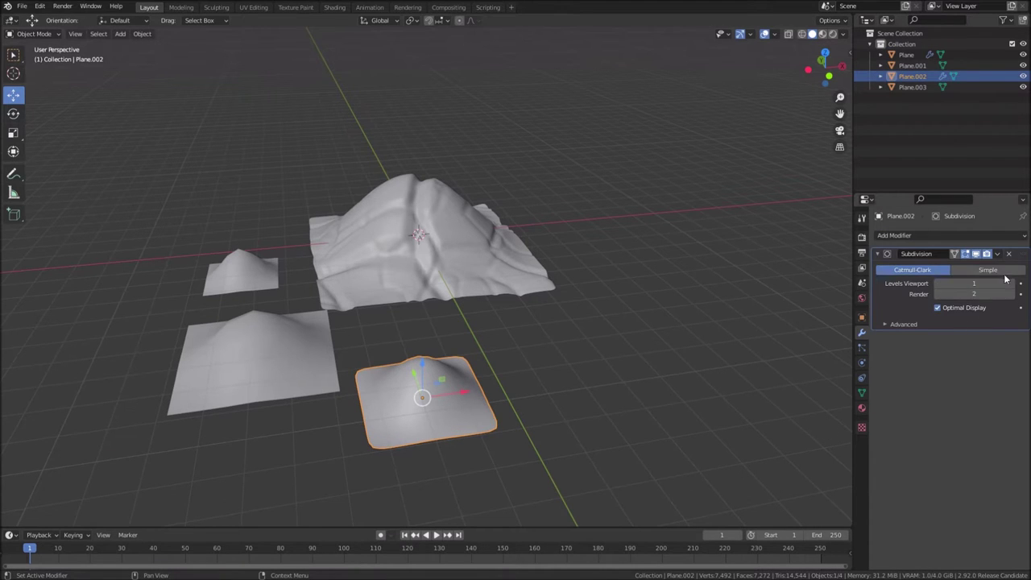
{"action": "left_click", "coordinate": [987, 236]}
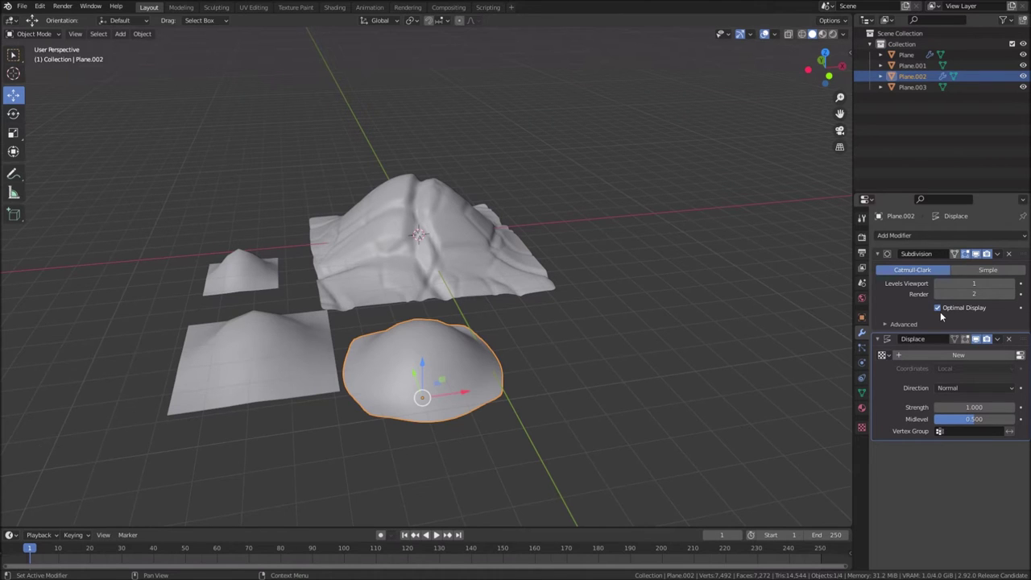
{"action": "left_click", "coordinate": [501, 251]}
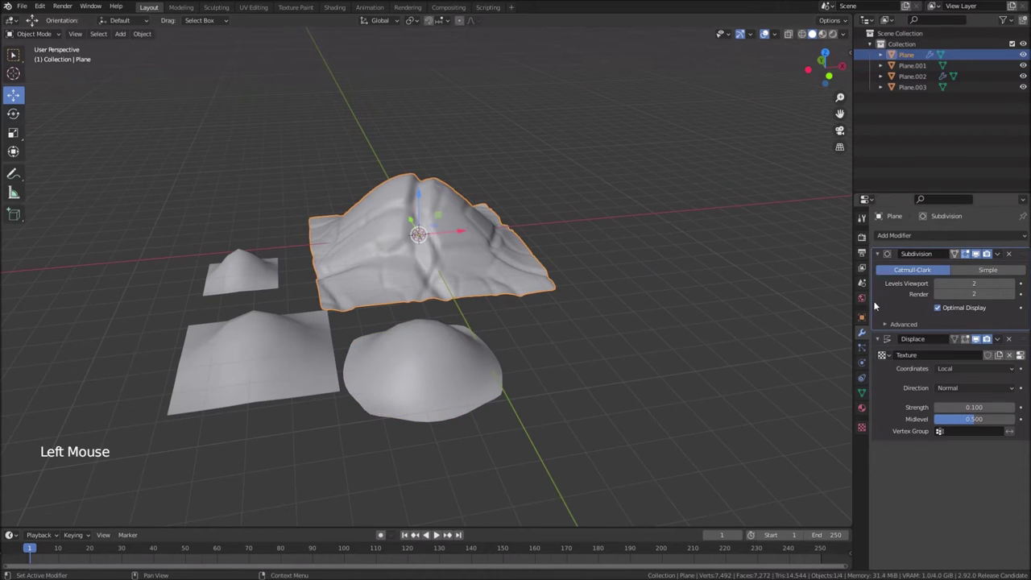
{"action": "left_click", "coordinate": [1002, 338]}
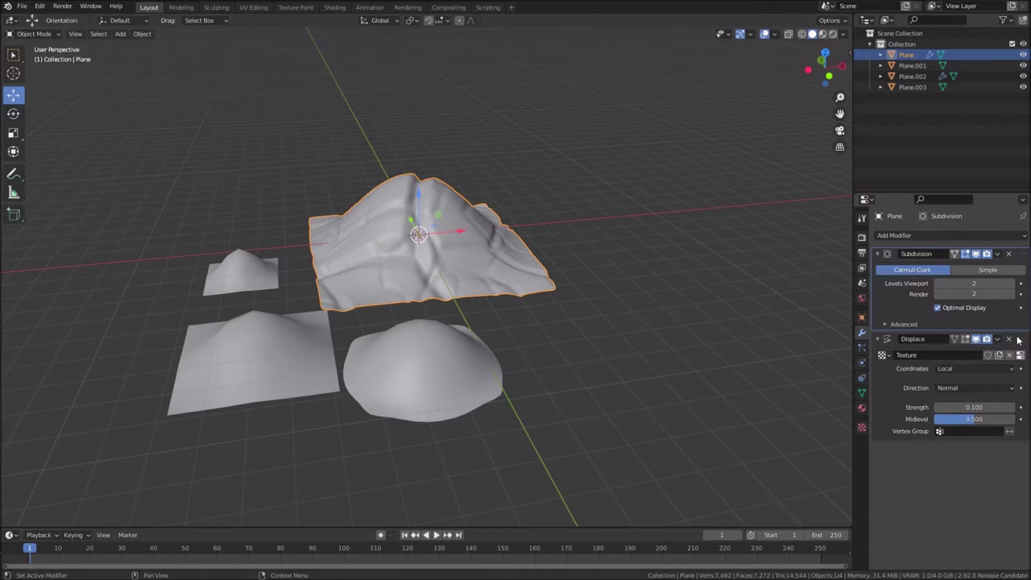
{"action": "left_click", "coordinate": [1027, 339]}
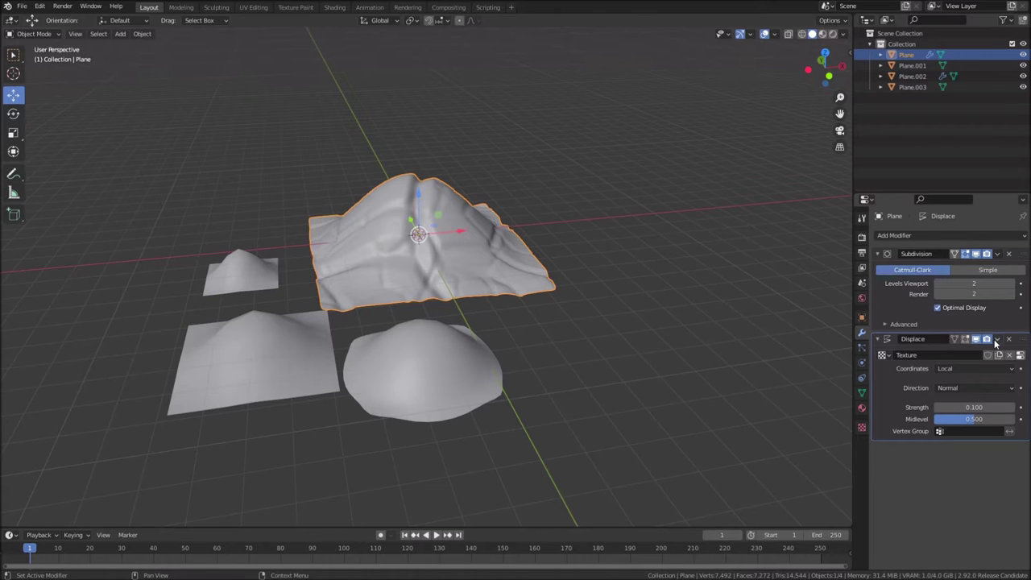
{"action": "left_click", "coordinate": [882, 344]}
Give Plane.002's Displace a new texture at strength 0.100 for a softly lumpy mound
{"action": "left_click", "coordinate": [879, 255]}
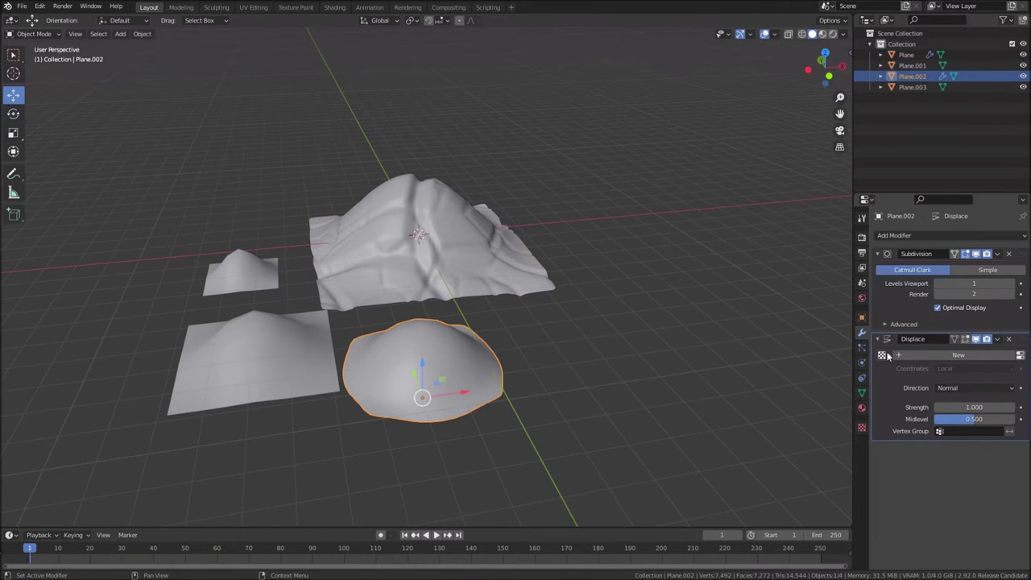
{"action": "left_click", "coordinate": [889, 354]}
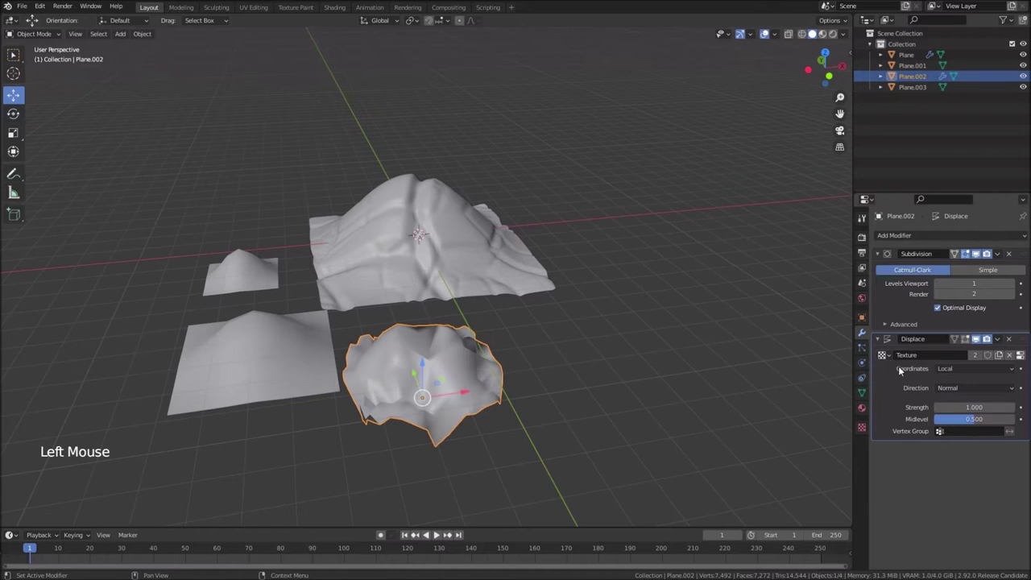
{"action": "left_click", "coordinate": [986, 339]}
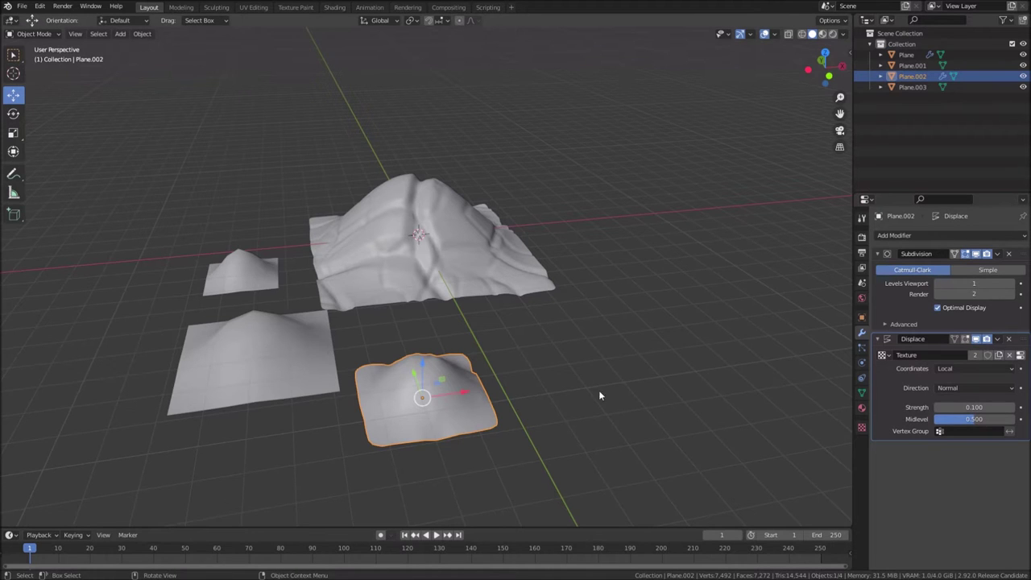
Lower Plane.002's Displace midlevel to 0.191 so the smaller mound rises higher
{"action": "middle_click", "coordinate": [548, 370]}
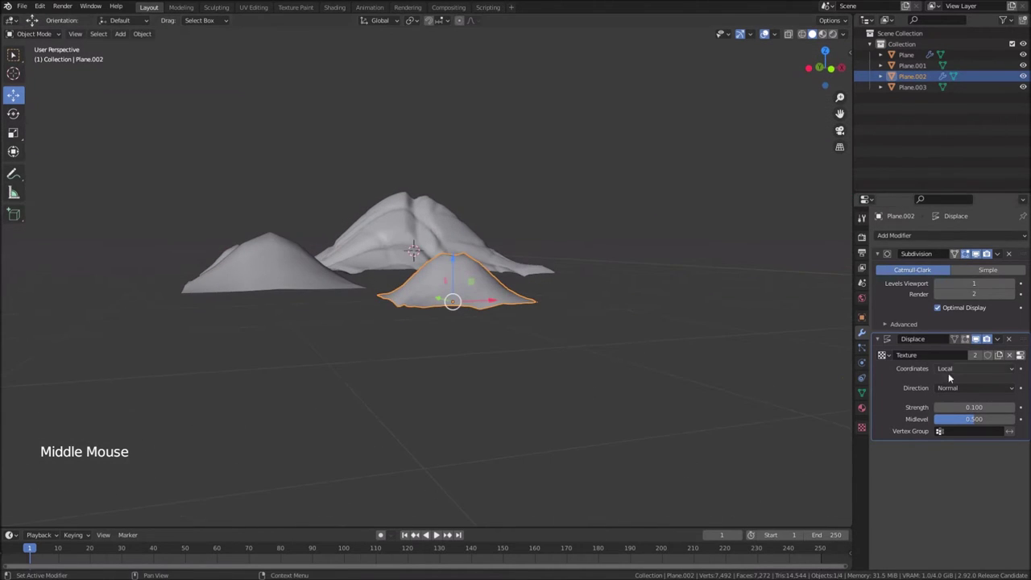
{"action": "left_click", "coordinate": [986, 253]}
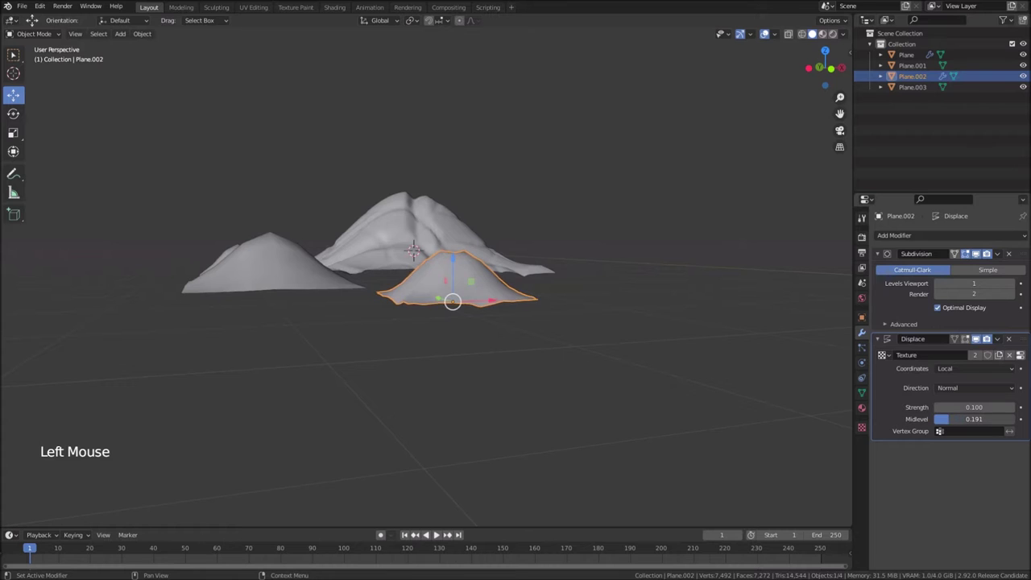
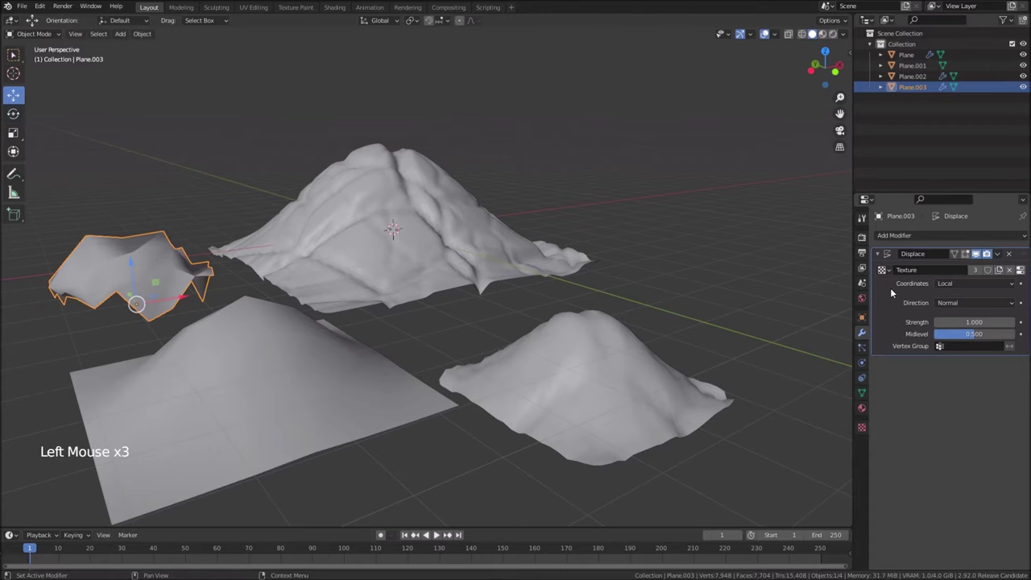
Give Plane.003 a level-2 Subdivision above its Displace and reduce displacement strength to 0.100
{"action": "left_click", "coordinate": [918, 237]}
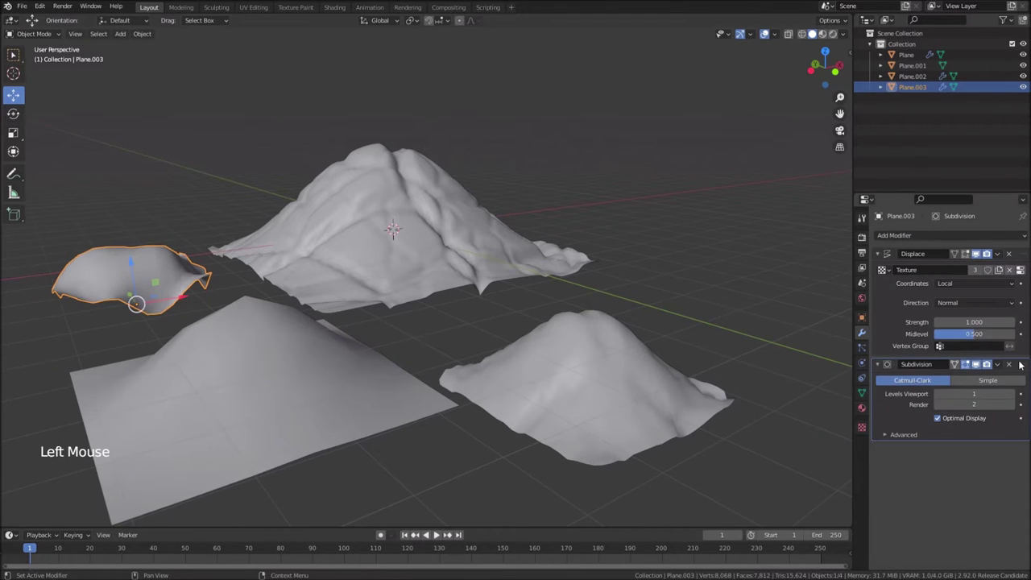
{"action": "left_click", "coordinate": [1027, 365]}
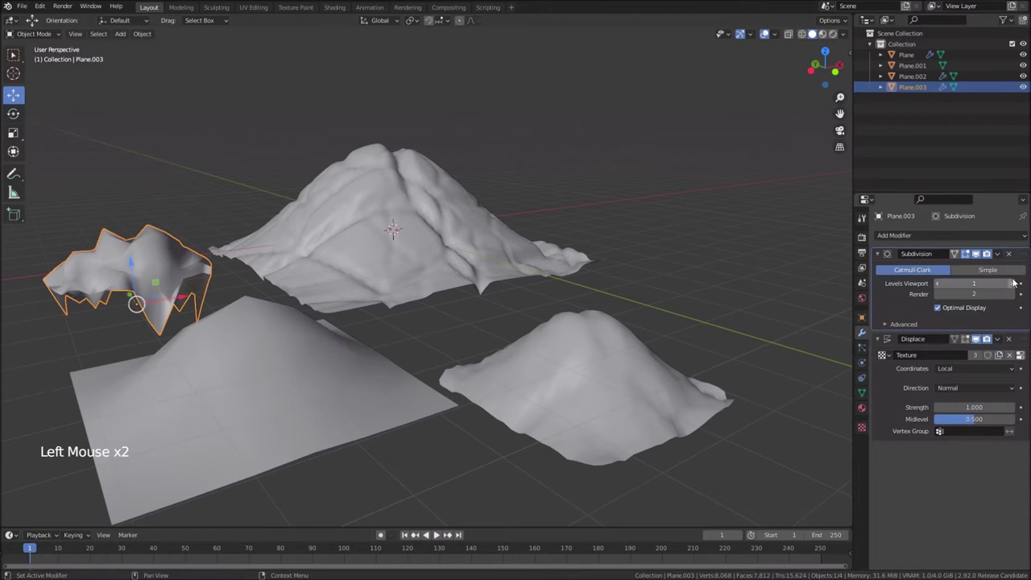
{"action": "left_click", "coordinate": [986, 338]}
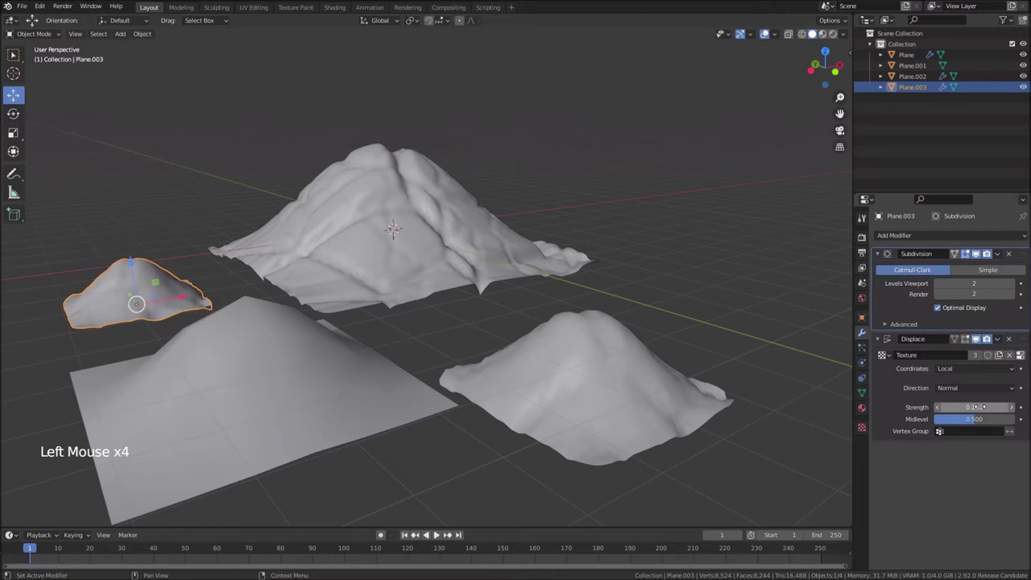
Give Plane.001 a level-2 Subdivision and a Displace reusing the shared texture at strength 0.050
{"action": "middle_click", "coordinate": [328, 368]}
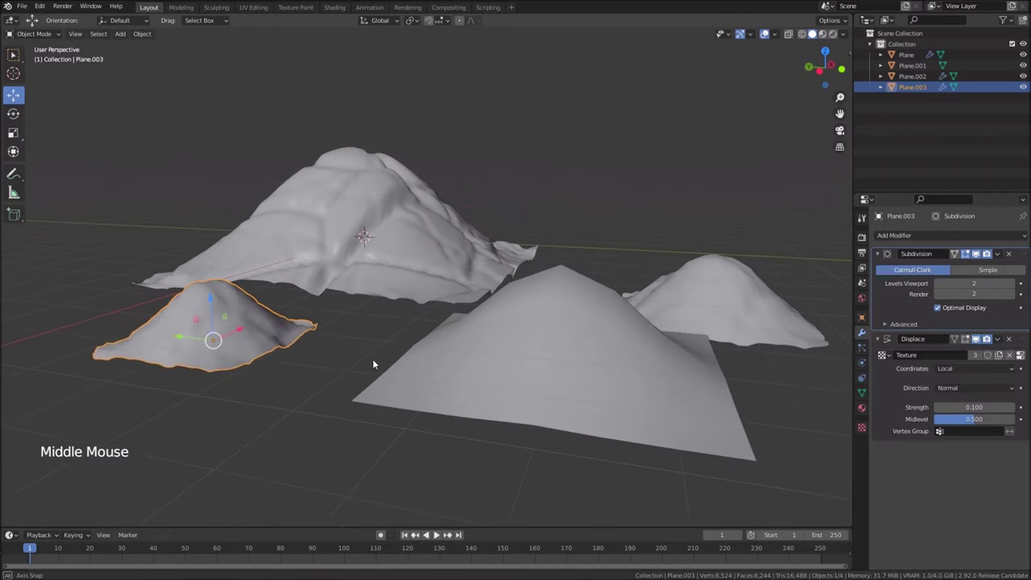
{"action": "left_click", "coordinate": [232, 370]}
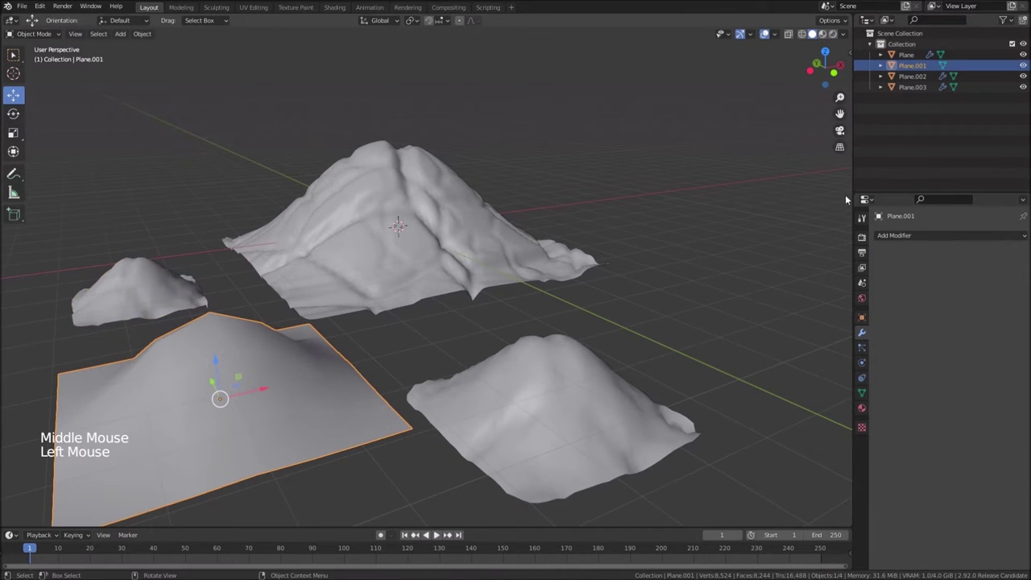
{"action": "left_click", "coordinate": [987, 236]}
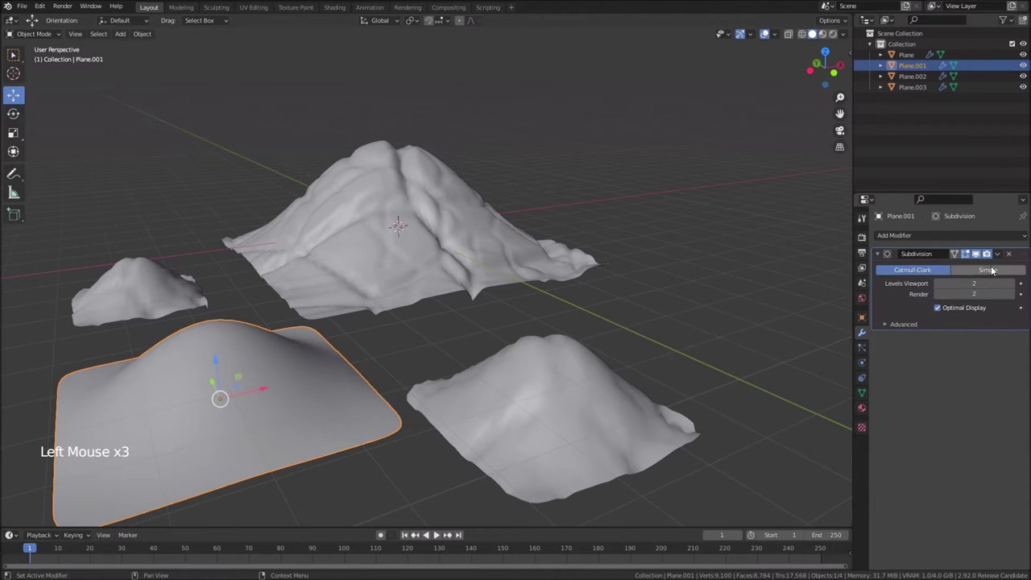
{"action": "left_click", "coordinate": [957, 233]}
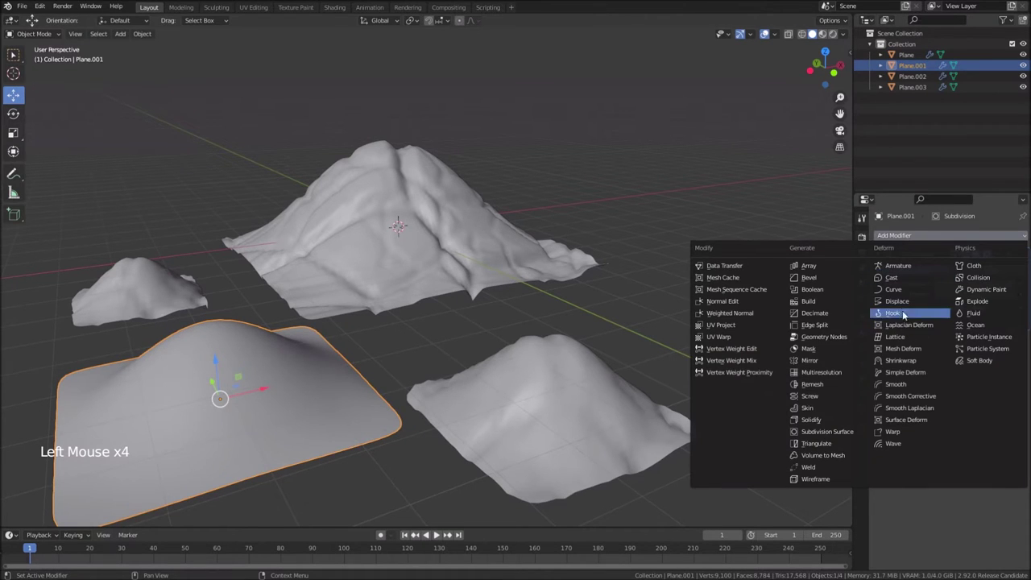
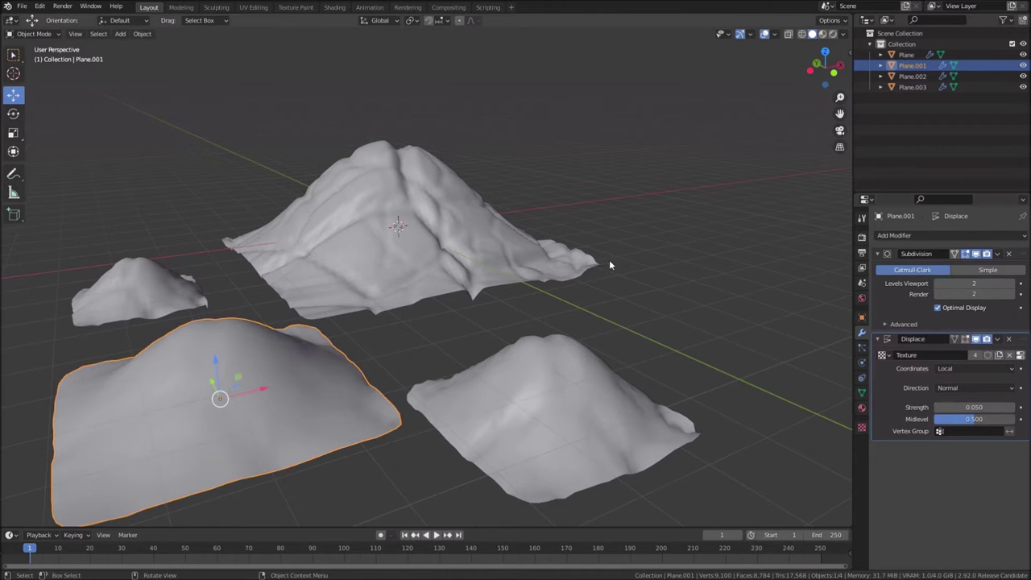
{"action": "middle_click", "coordinate": [410, 291]}
{"action": "middle_click", "coordinate": [517, 294]}
{"action": "scroll", "scroll_direction": "down", "scroll_amount": 3}
{"action": "middle_click", "coordinate": [446, 301]}
{"action": "middle_click", "coordinate": [423, 307]}
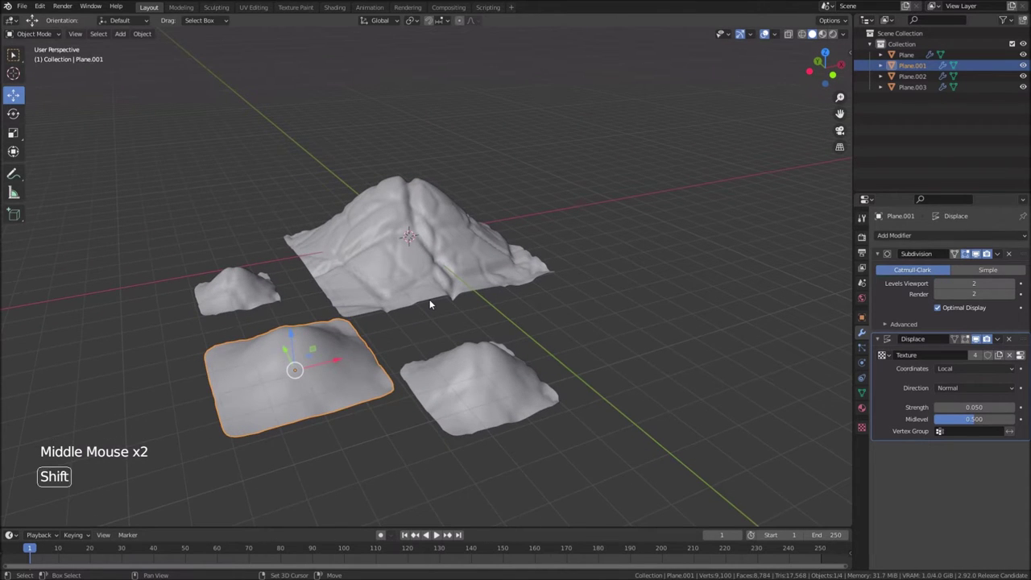
Add a new plane and scale it into a long narrow strip along the ground's front edge
{"action": "key", "text": "shift+a"}
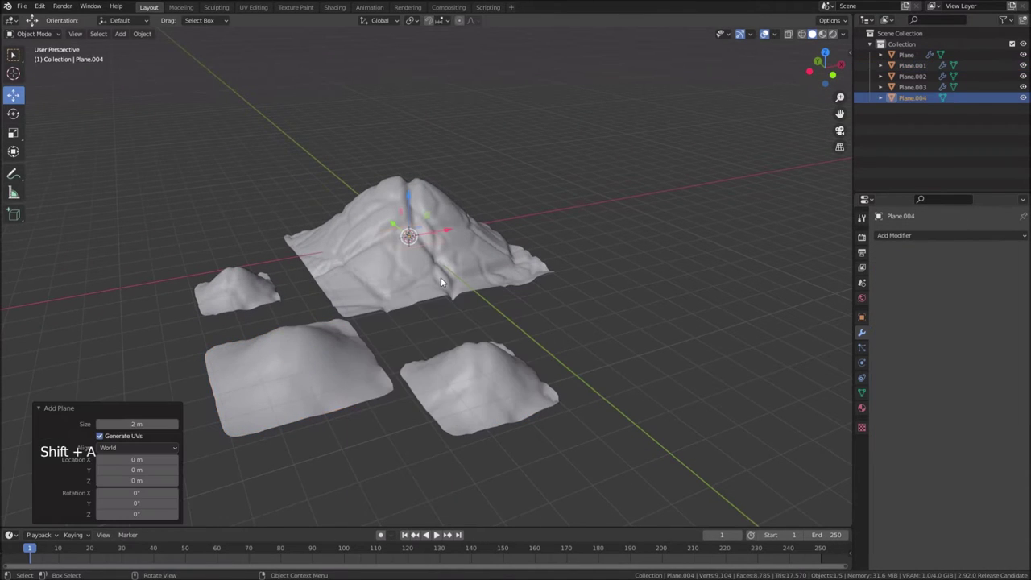
{"action": "key", "text": "s"}
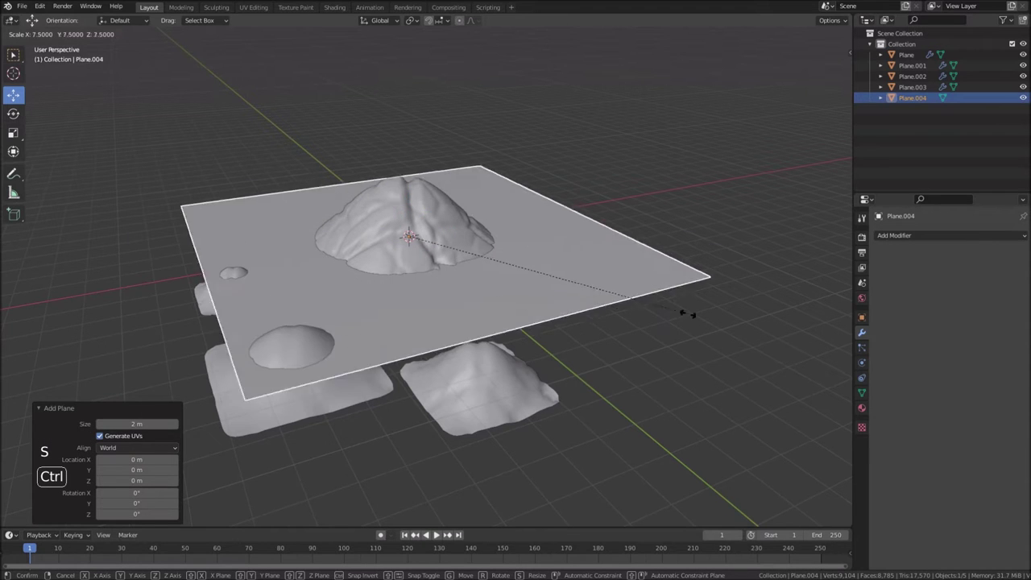
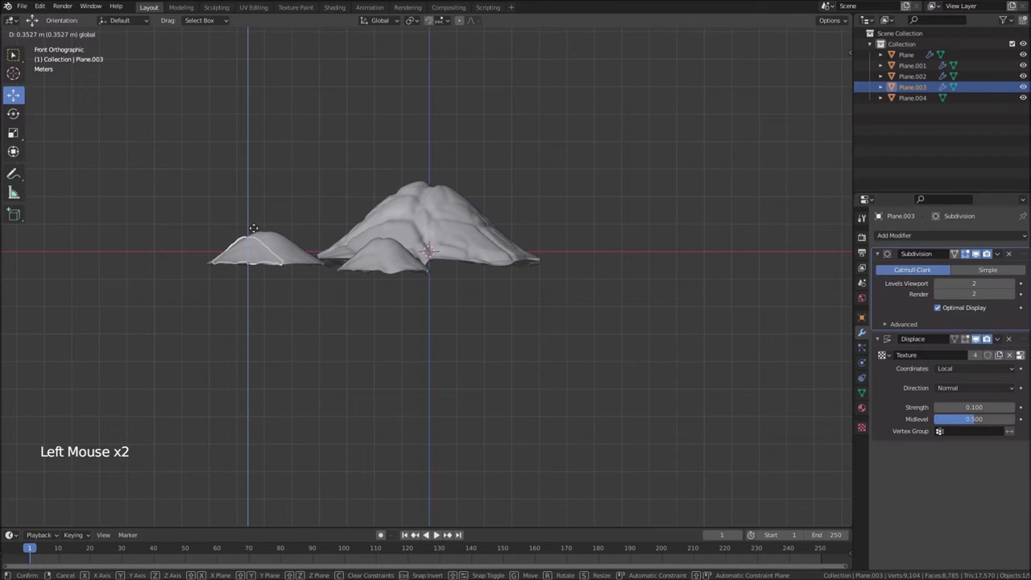
{"action": "middle_click", "coordinate": [398, 249]}
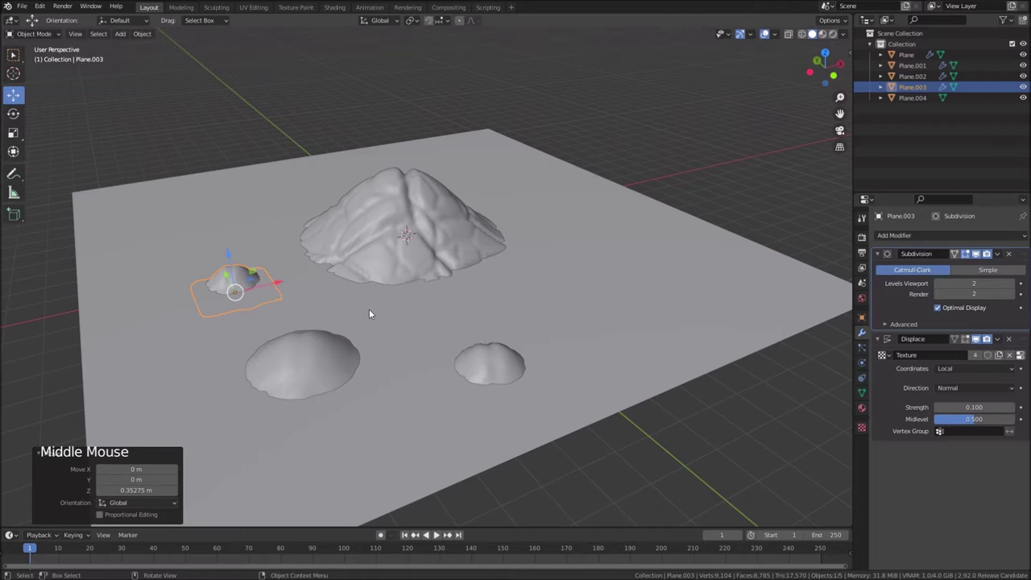
Reposition the Plane.001 mound among the hills, then select the large Plane.004 ground
{"action": "left_click", "coordinate": [305, 371]}
{"action": "left_click", "coordinate": [335, 371]}
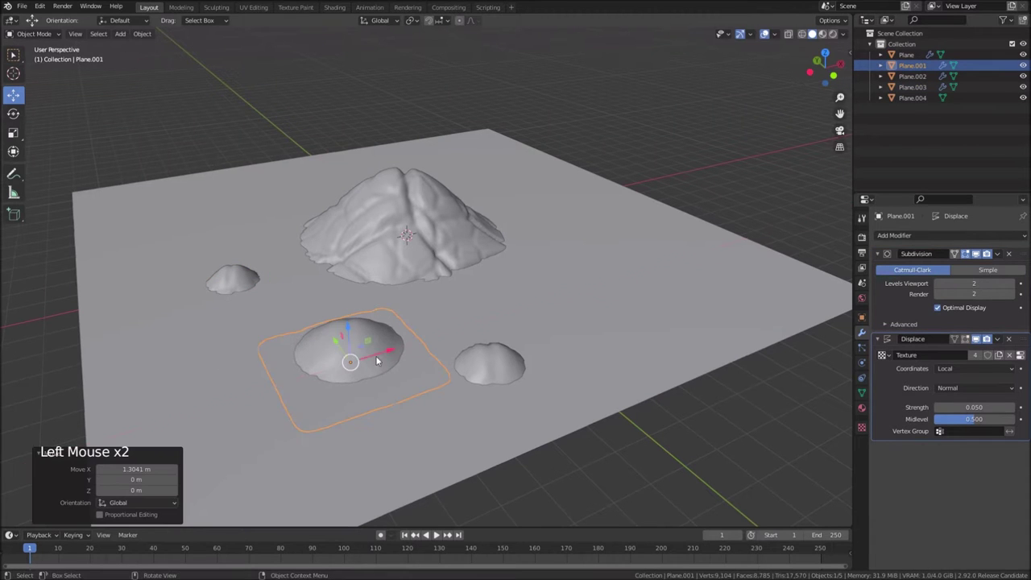
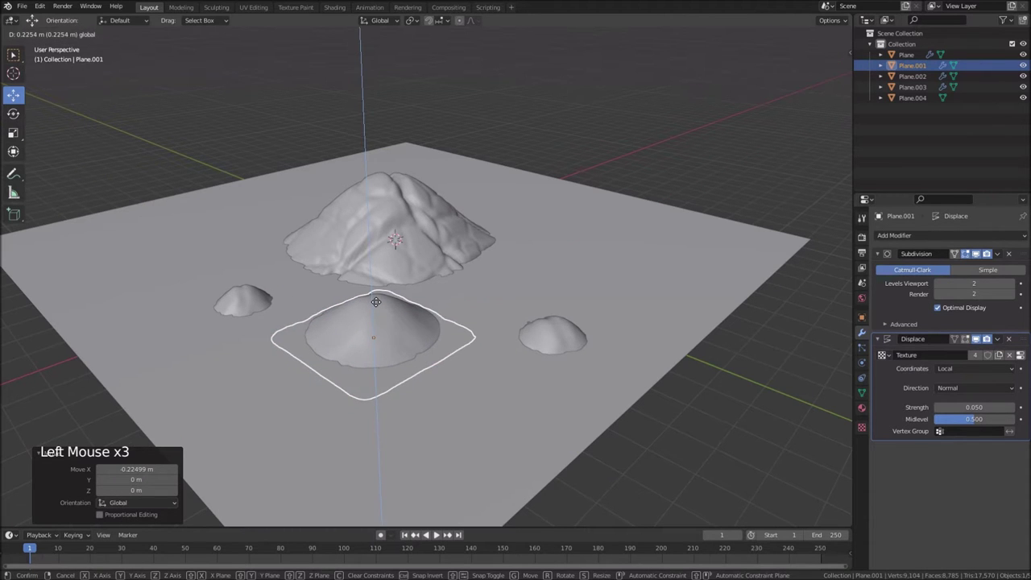
{"action": "middle_click", "coordinate": [459, 344]}
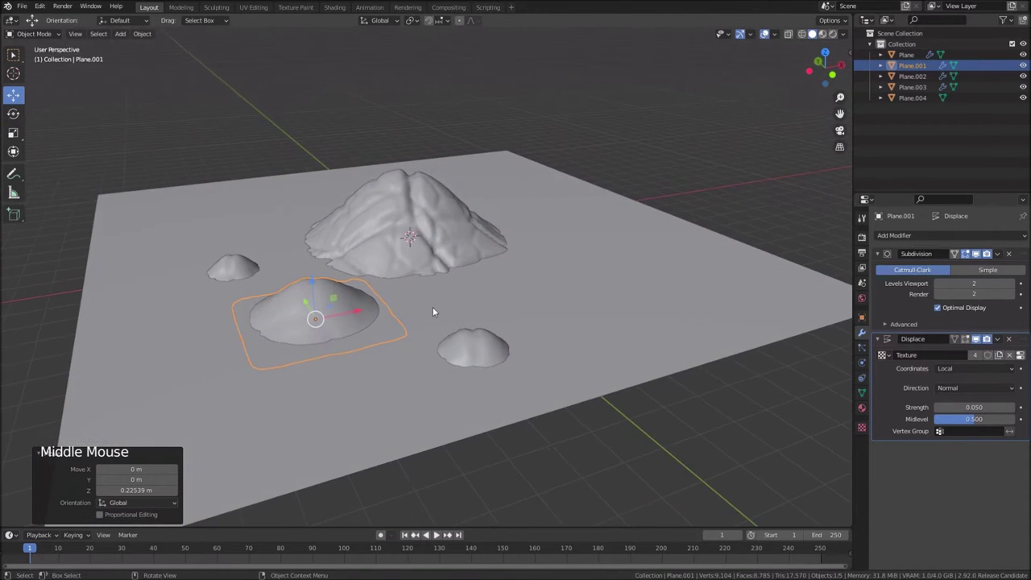
{"action": "middle_click", "coordinate": [469, 280]}
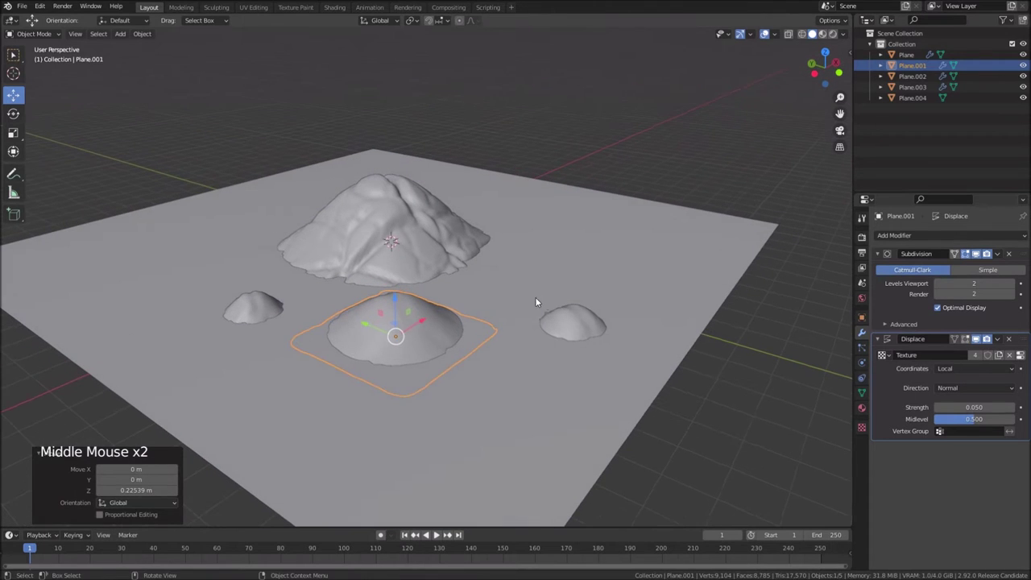
{"action": "left_click", "coordinate": [577, 312]}
{"action": "left_click", "coordinate": [535, 338]}
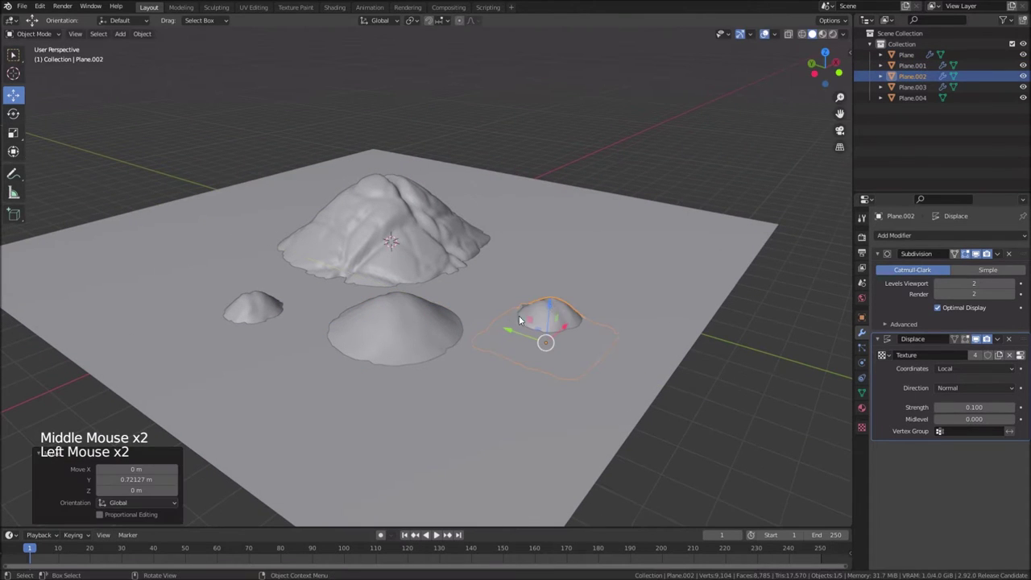
{"action": "middle_click", "coordinate": [626, 260]}
{"action": "middle_click", "coordinate": [575, 246]}
{"action": "left_click", "coordinate": [574, 226]}
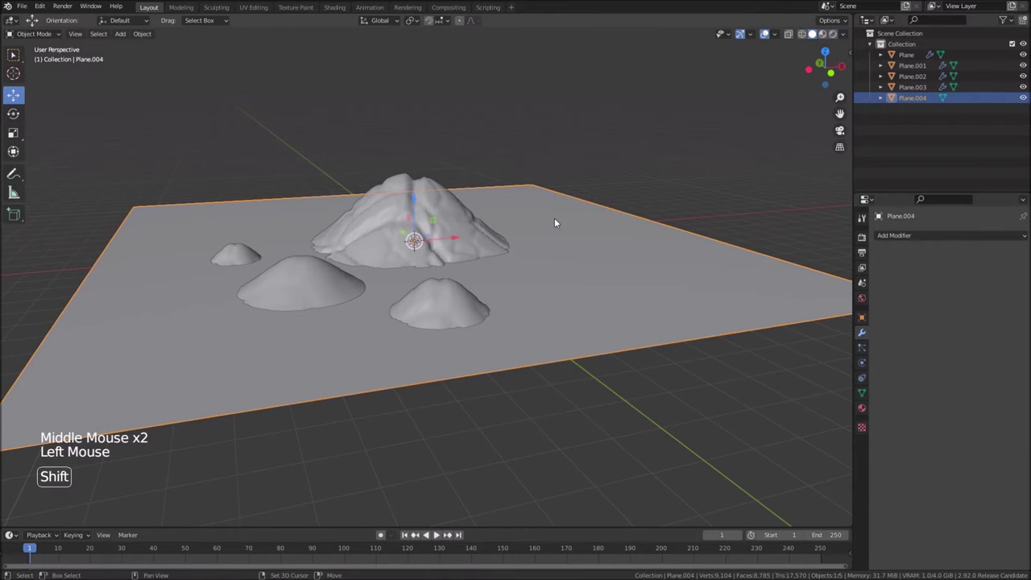
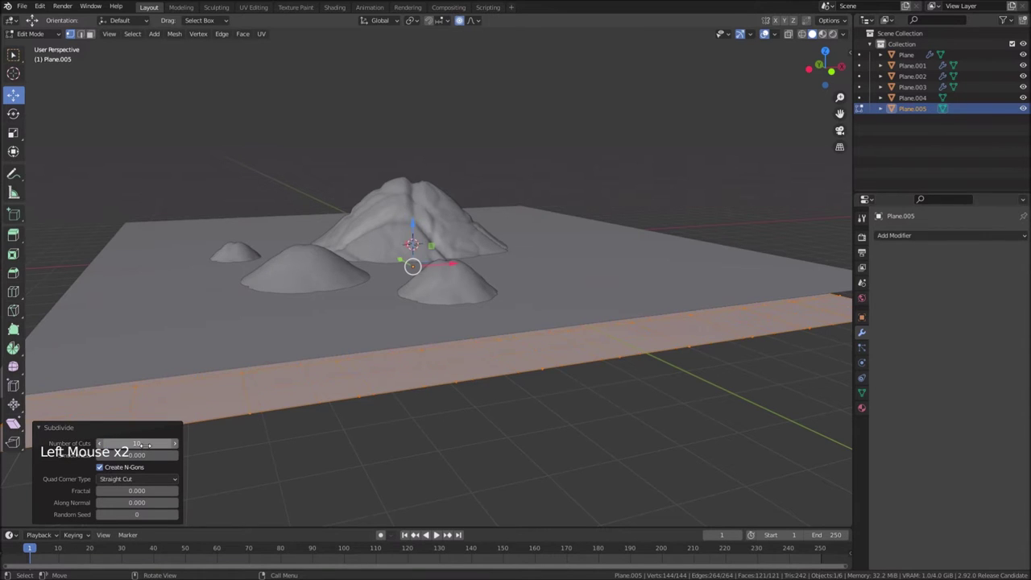
Leave Edit Mode and give the Plane.005 strip a Displace modifier with a new texture at strength 0.050
{"action": "key", "text": "Tab"}
{"action": "left_click", "coordinate": [920, 244]}
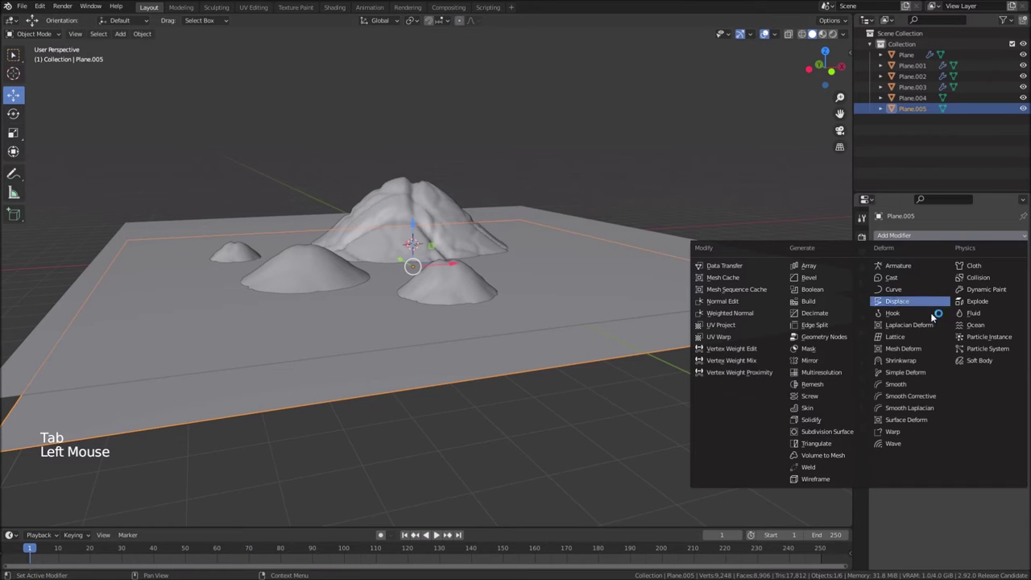
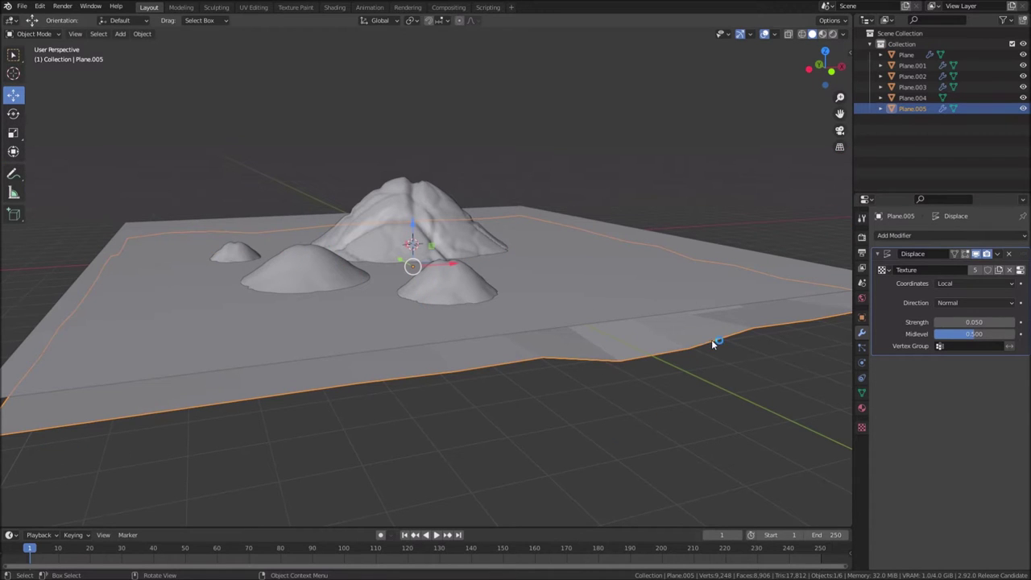
{"action": "right_click", "coordinate": [715, 337]}
{"action": "middle_click", "coordinate": [543, 299]}
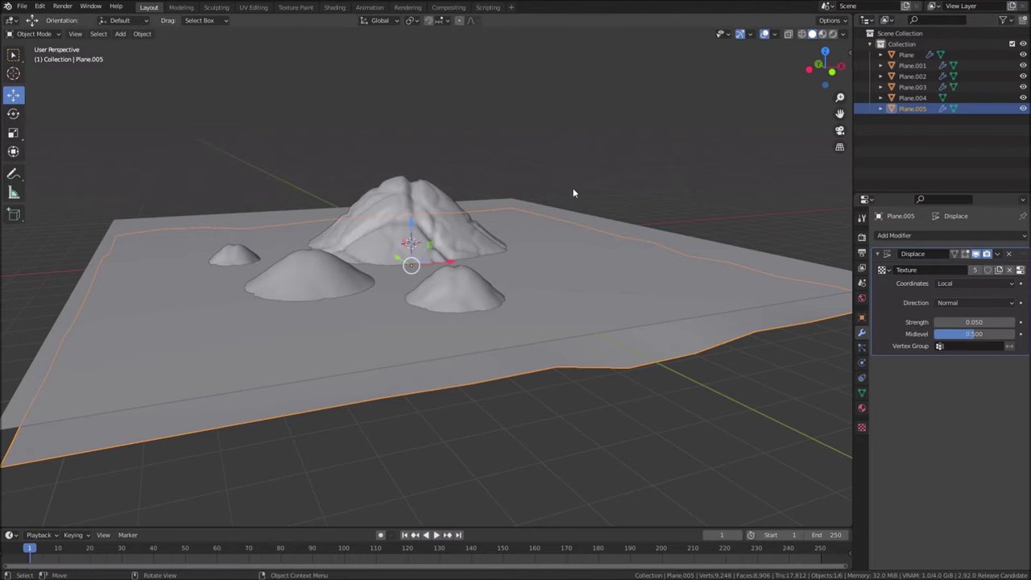
Orbit and zoom around the hills to inspect the displaced terrain, returning to the original Plane hill
{"action": "middle_click", "coordinate": [416, 196]}
{"action": "scroll", "scroll_direction": "up", "scroll_amount": 3}
{"action": "middle_click", "coordinate": [426, 213]}
{"action": "middle_click", "coordinate": [314, 306]}
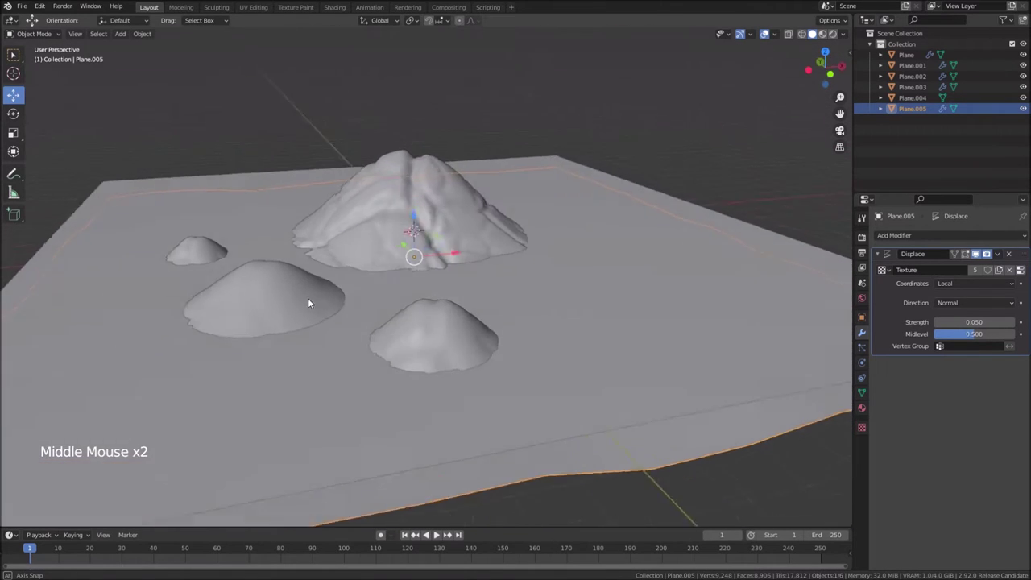
{"action": "scroll", "scroll_direction": "up", "scroll_amount": 3}
{"action": "middle_click", "coordinate": [459, 228]}
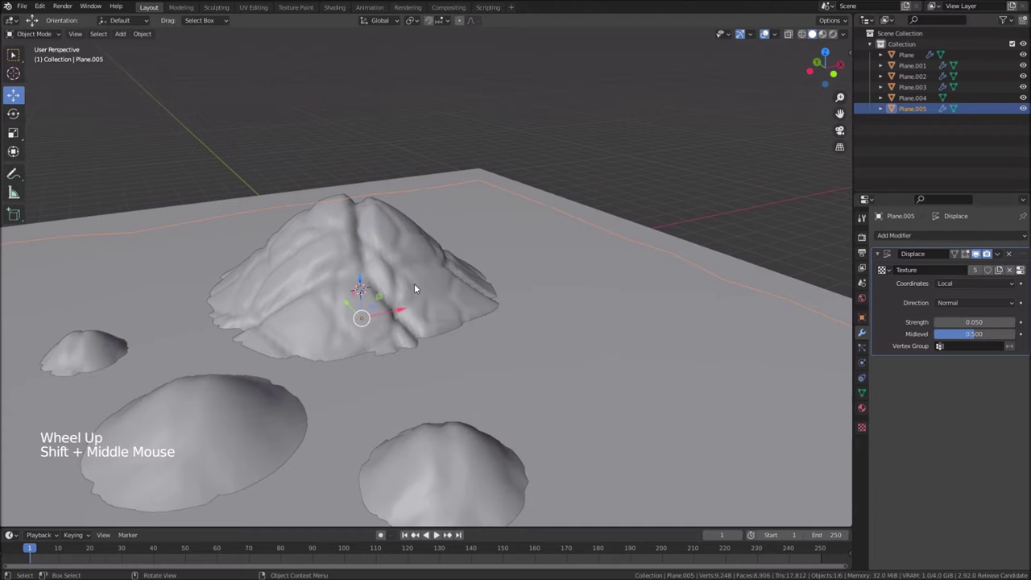
{"action": "scroll", "scroll_direction": "up", "scroll_amount": 3}
{"action": "middle_click", "coordinate": [395, 274]}
{"action": "middle_click", "coordinate": [377, 266]}
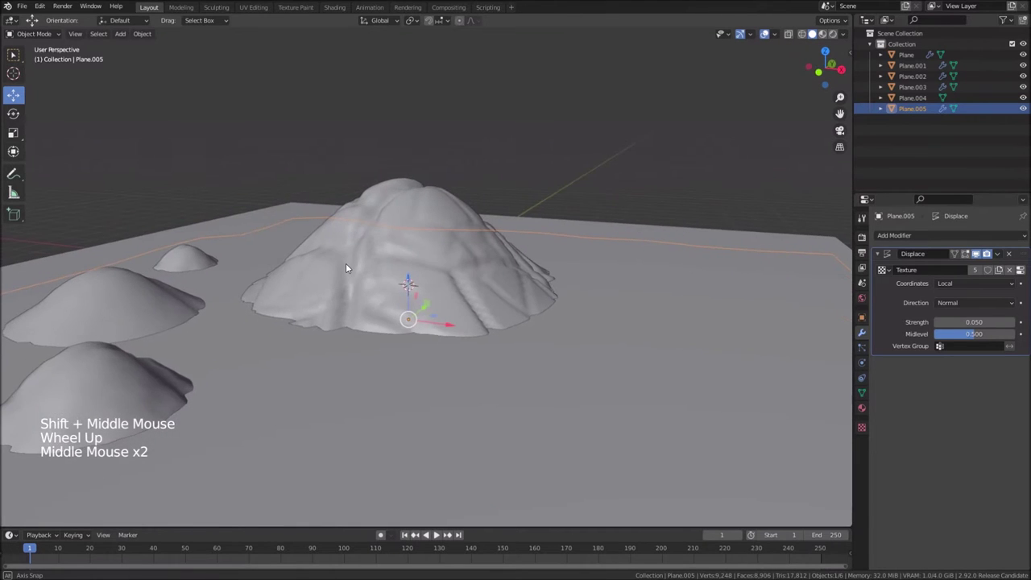
{"action": "middle_click", "coordinate": [378, 218]}
{"action": "middle_click", "coordinate": [391, 216]}
{"action": "scroll", "scroll_direction": "down", "scroll_amount": 3}
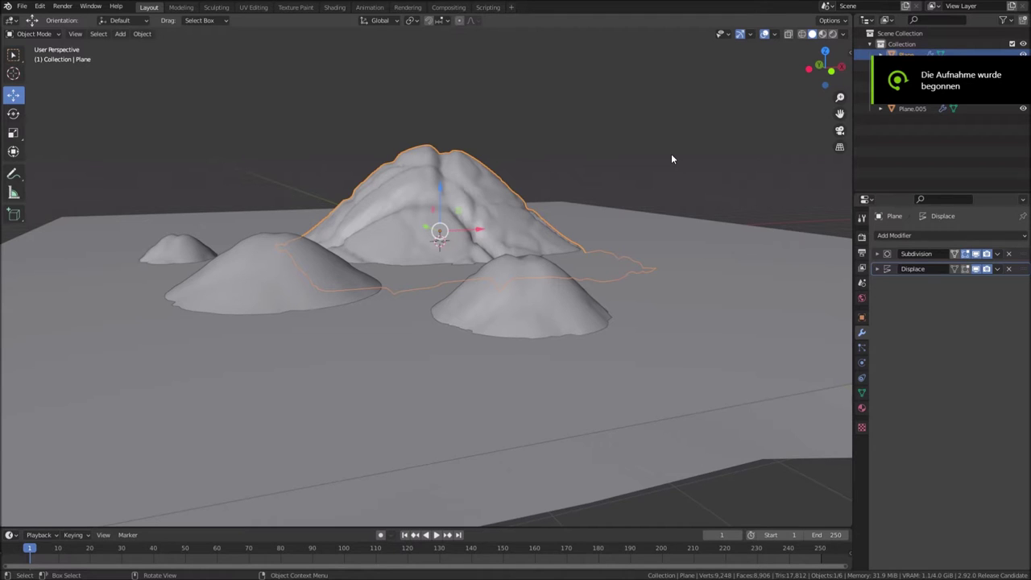
Set the large hill's Displace strength to 0.060
{"action": "left_click", "coordinate": [473, 191]}
{"action": "left_click", "coordinate": [879, 271]}
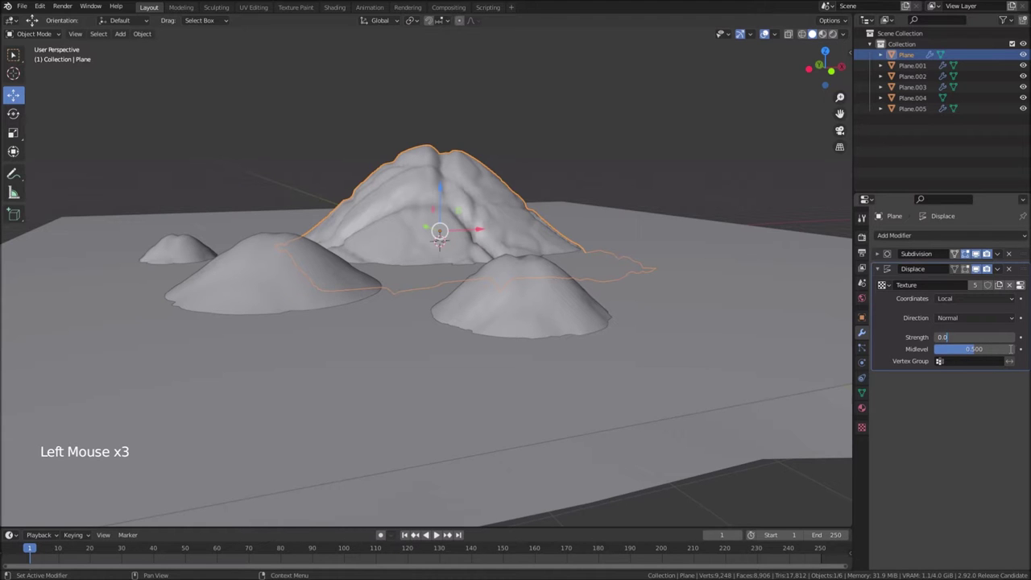
{"action": "middle_click", "coordinate": [447, 216]}
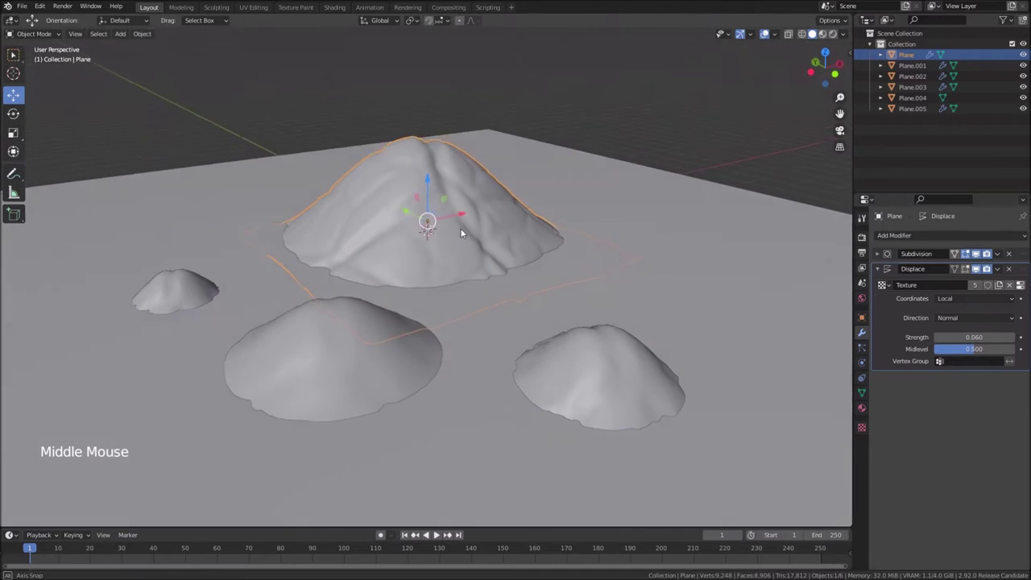
{"action": "middle_click", "coordinate": [458, 255]}
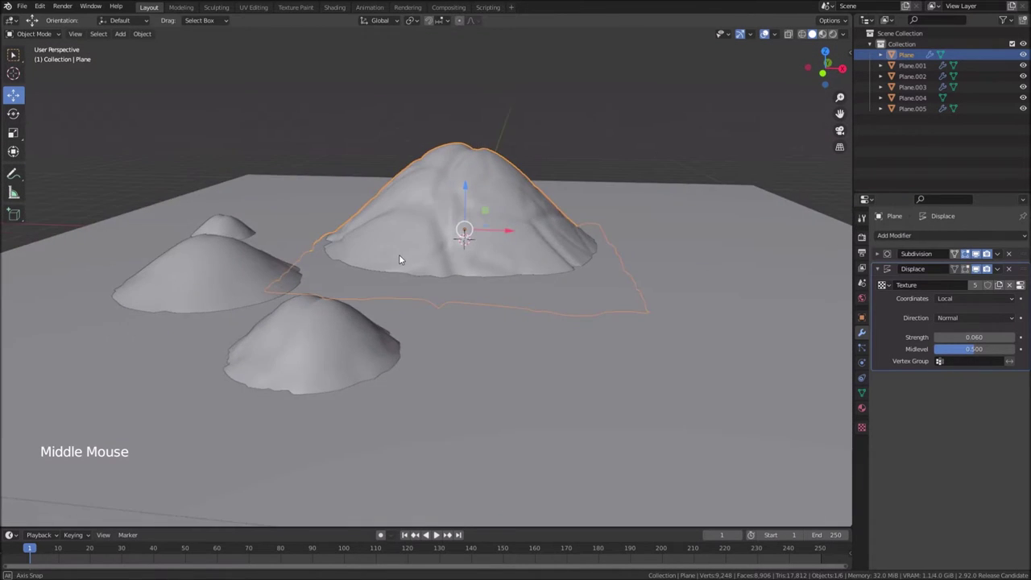
Rotate the front-left Plane.001 mound around its Z axis and check the hills from above
{"action": "left_click", "coordinate": [321, 352]}
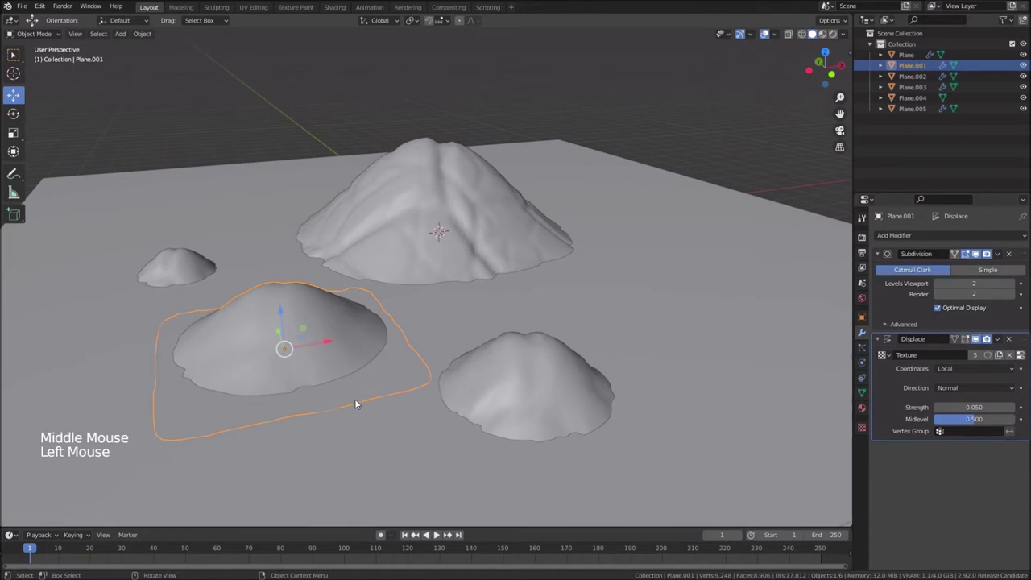
{"action": "key", "text": "r"}
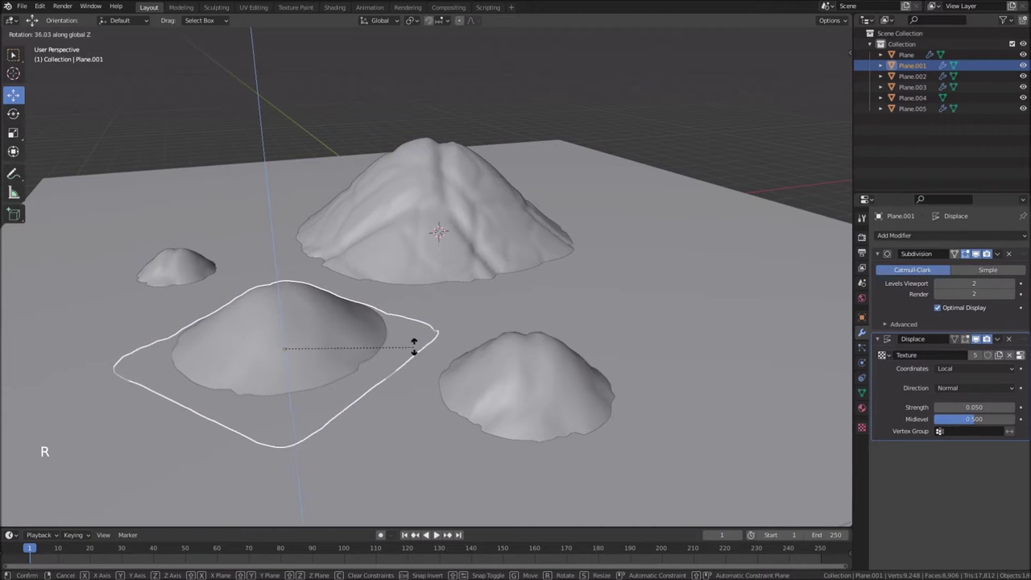
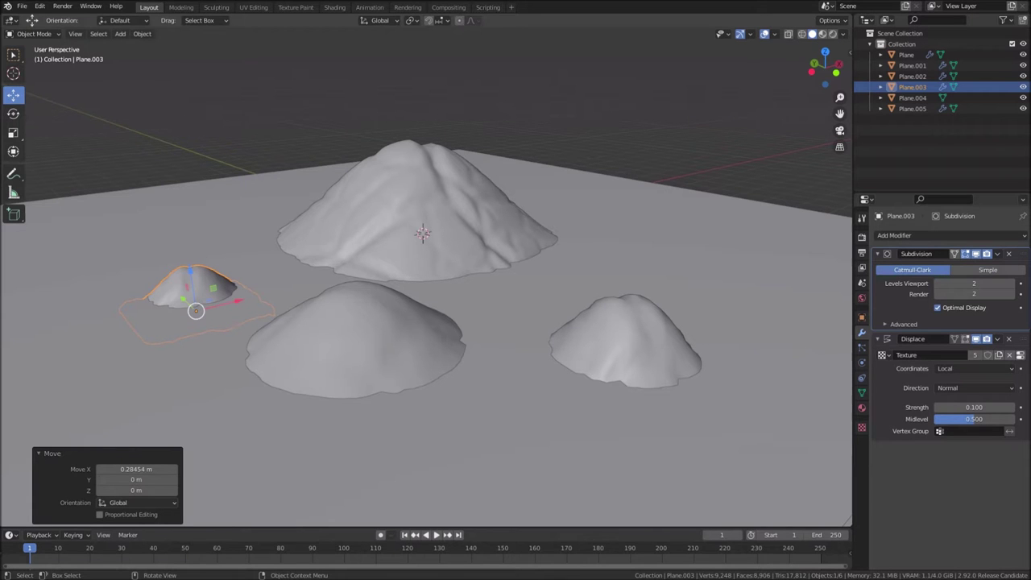
{"action": "scroll", "scroll_direction": "up", "scroll_amount": 3}
{"action": "middle_click", "coordinate": [469, 227]}
{"action": "middle_click", "coordinate": [467, 282]}
{"action": "middle_click", "coordinate": [461, 266]}
{"action": "middle_click", "coordinate": [436, 308]}
{"action": "middle_click", "coordinate": [460, 280]}
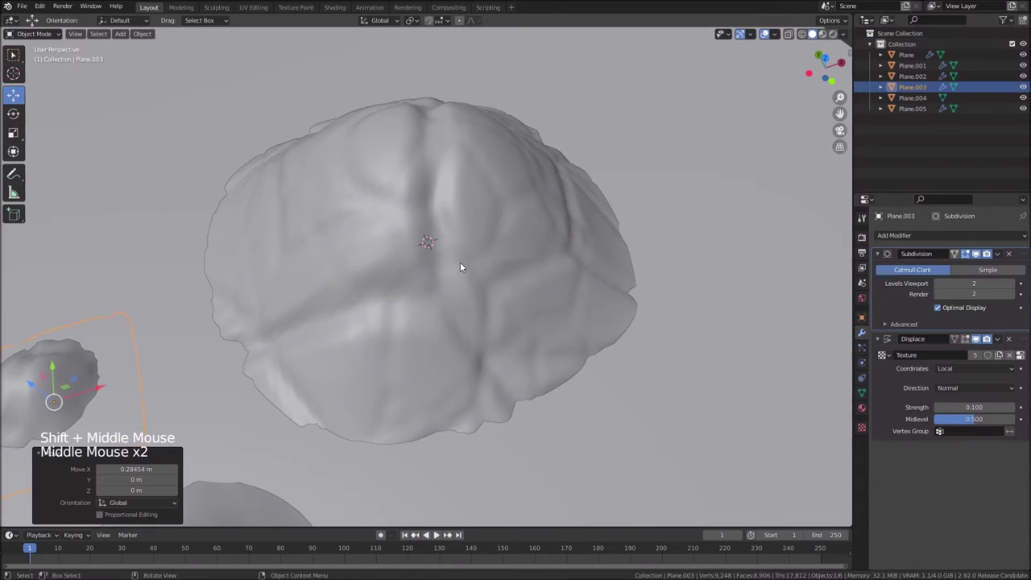
Rename the terrain collection Landscape, collapse it, and create a new collection renamed Door
{"action": "left_click", "coordinate": [783, 2]}
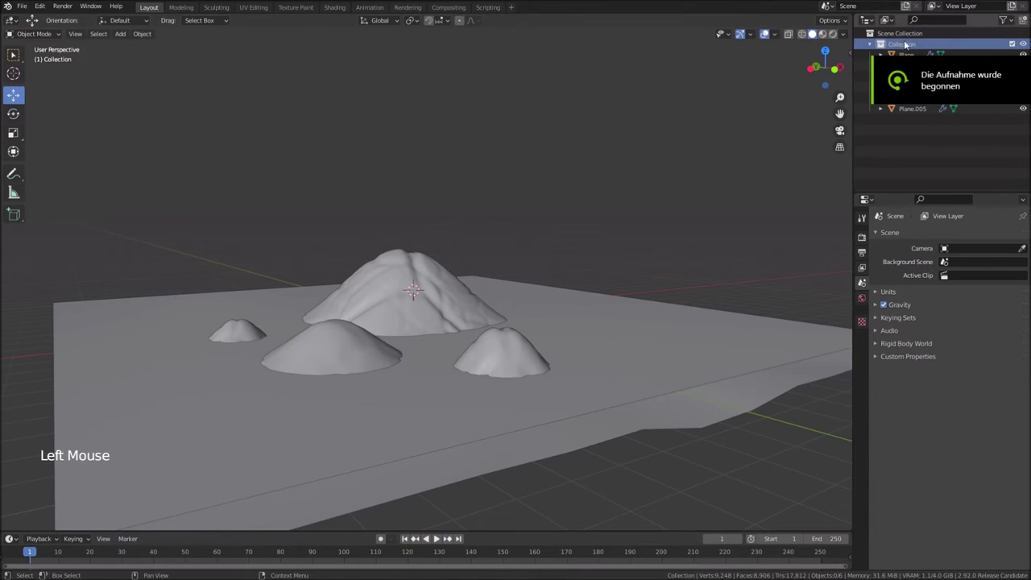
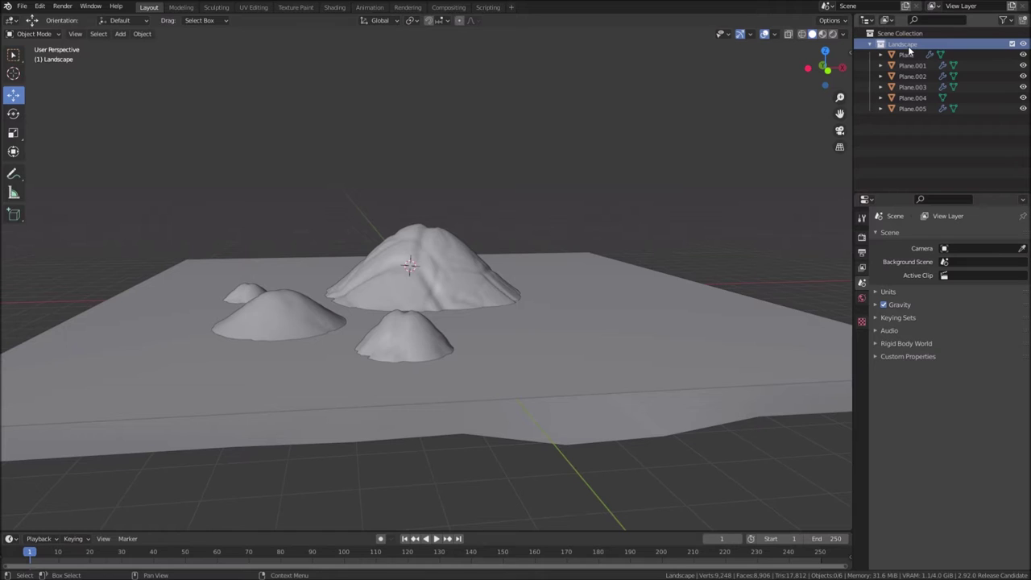
{"action": "left_click", "coordinate": [873, 47]}
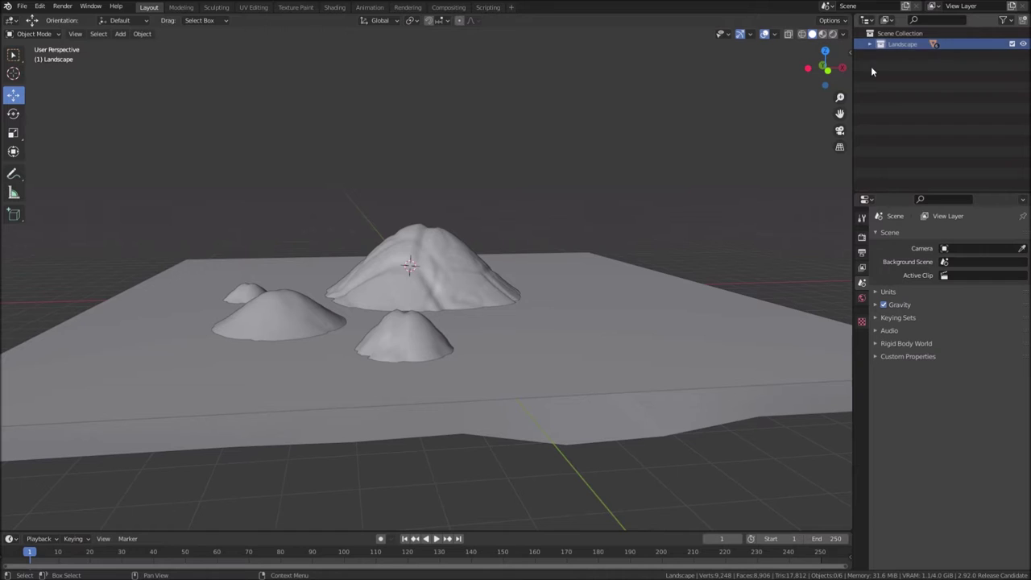
{"action": "left_click", "coordinate": [892, 35]}
{"action": "right_click", "coordinate": [892, 35]}
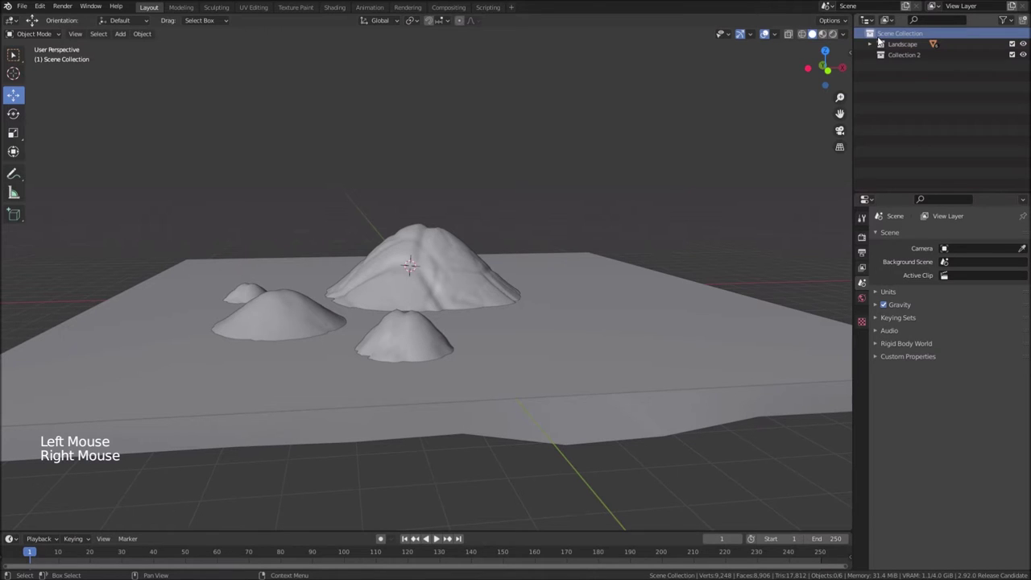
{"action": "double_click", "coordinate": [904, 54]}
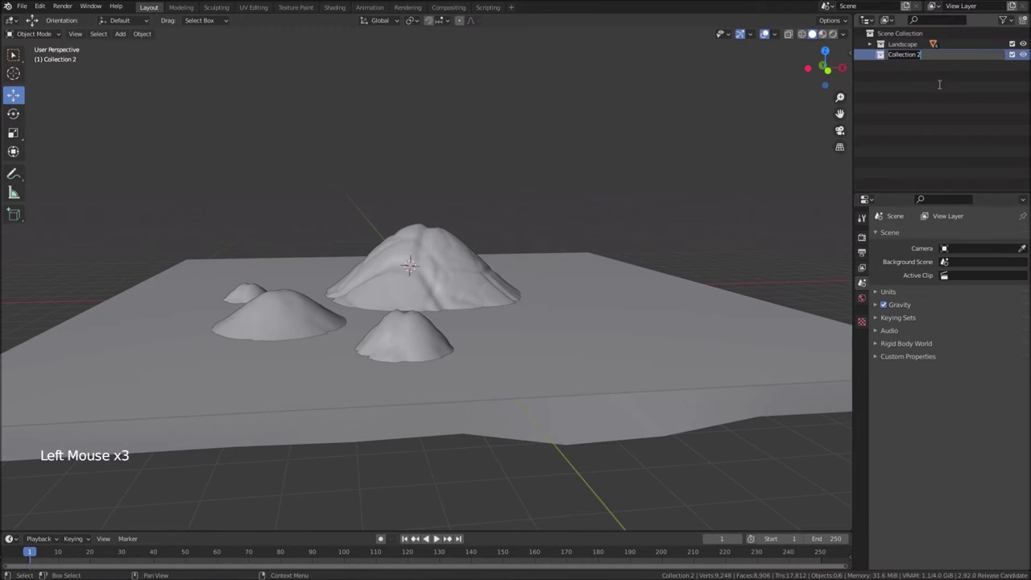
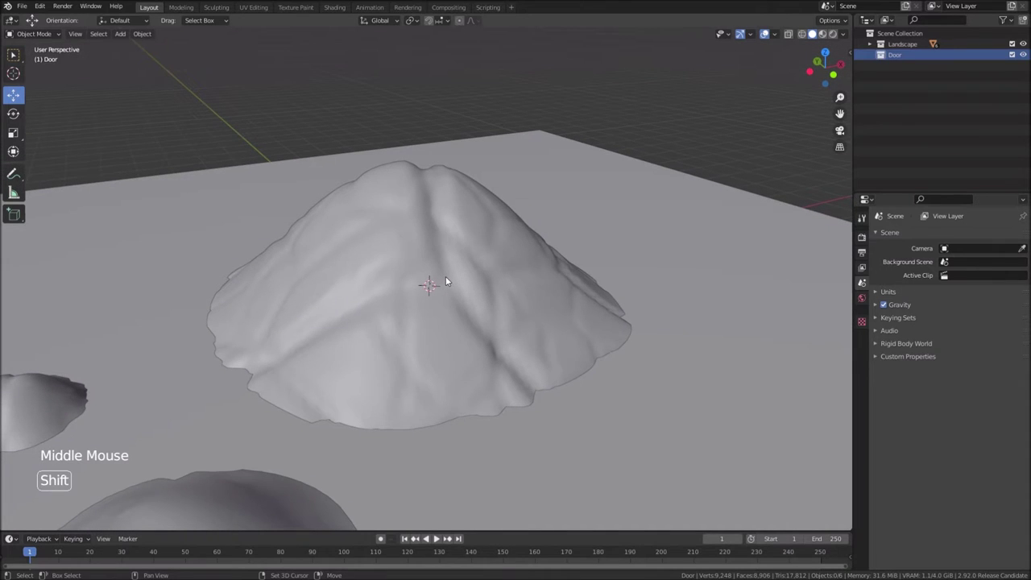
Exclude the Landscape collection from the view layer, leaving an empty viewport
{"action": "key", "text": "shift+a"}
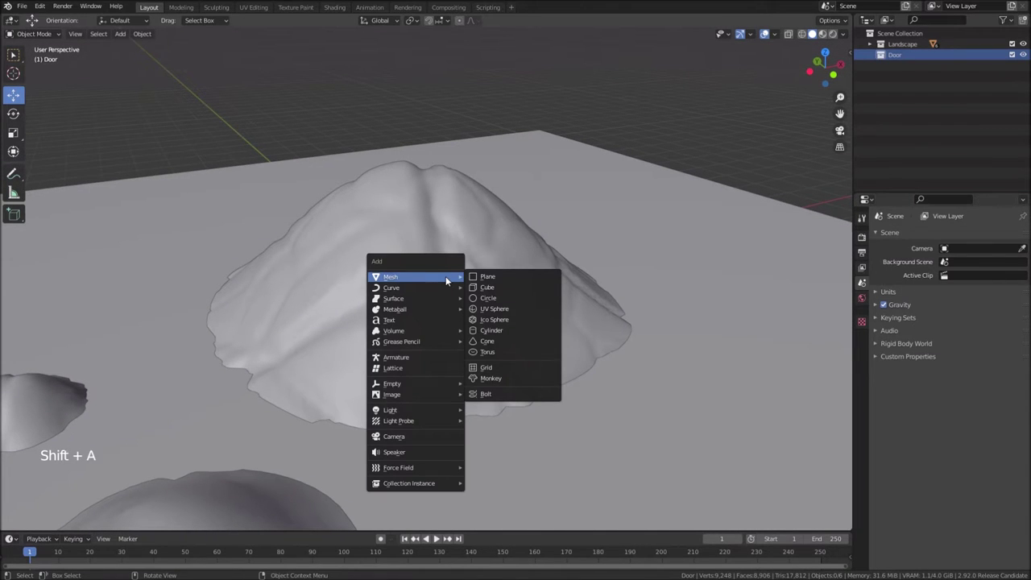
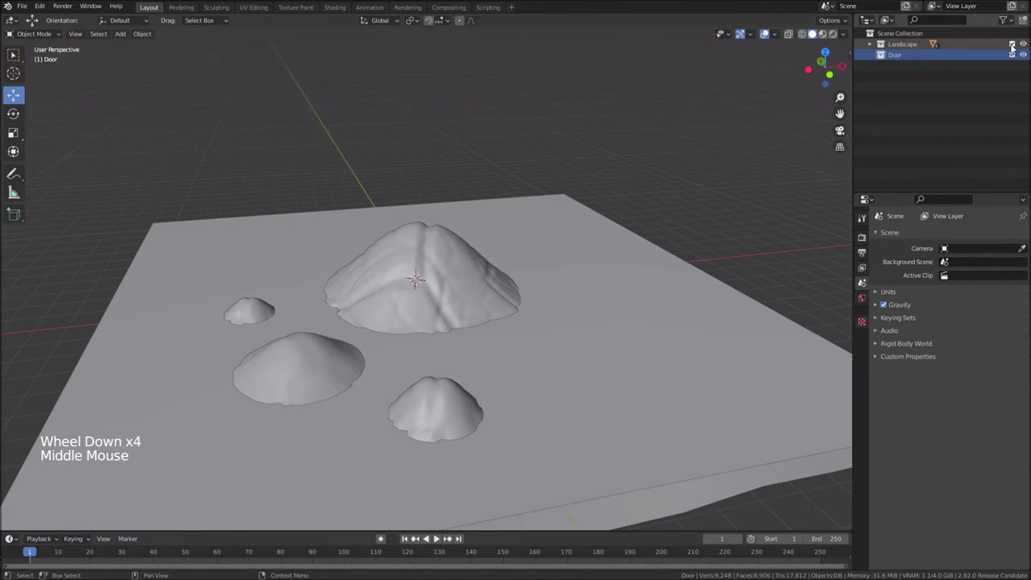
{"action": "left_click", "coordinate": [1024, 45]}
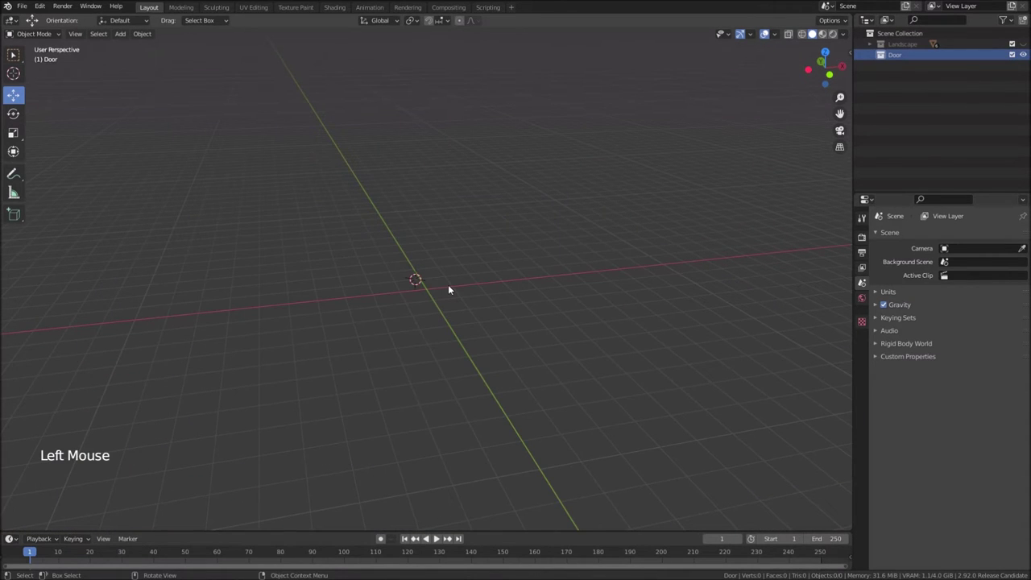
Snap the cursor to world origin, add a cube there, and edit it in front view
{"action": "key", "text": "shift+s"}
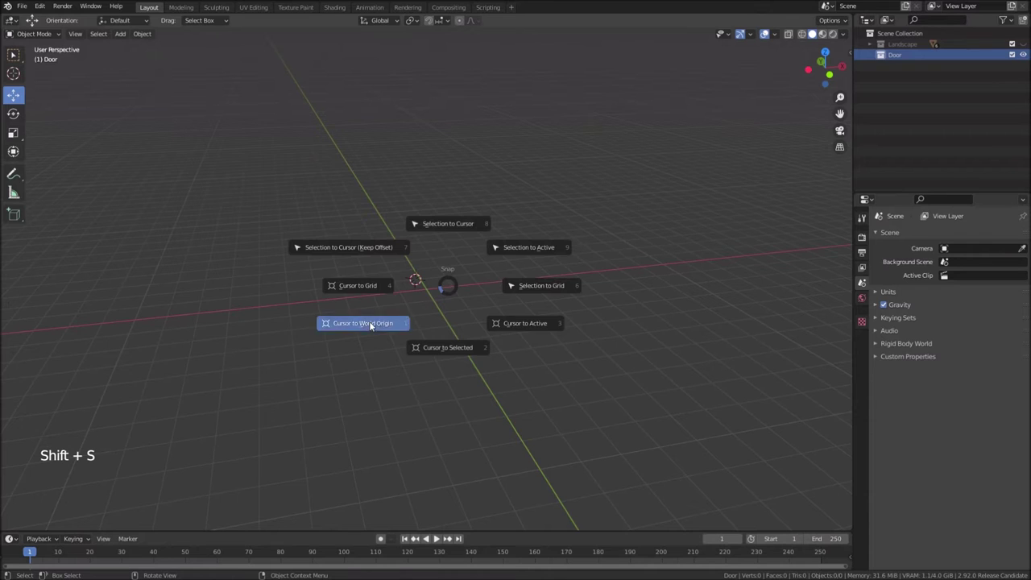
{"action": "key", "text": "shift+a"}
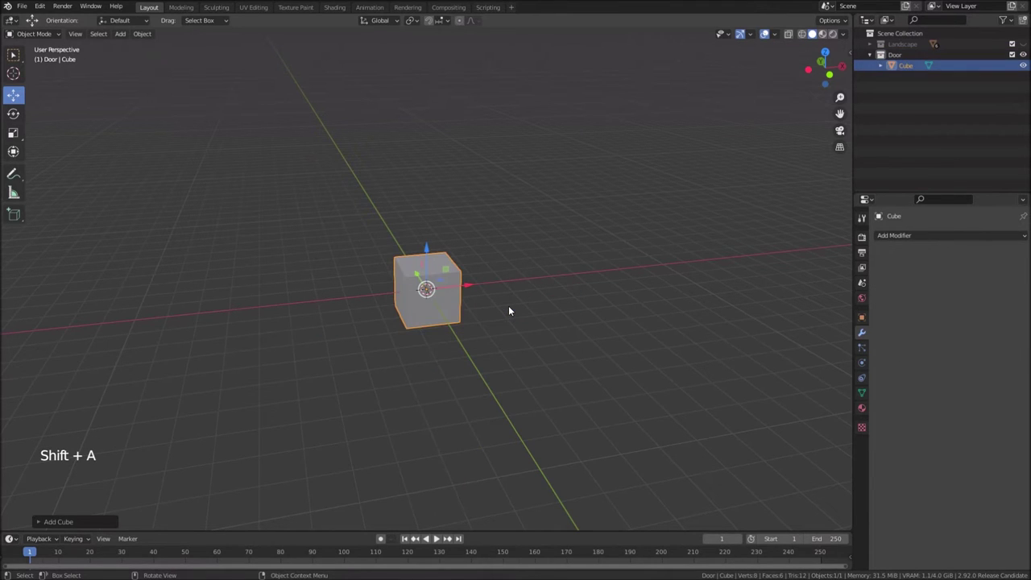
{"action": "key", "text": "KP_1"}
{"action": "scroll", "scroll_direction": "up", "scroll_amount": 3}
{"action": "key", "text": "Tab"}
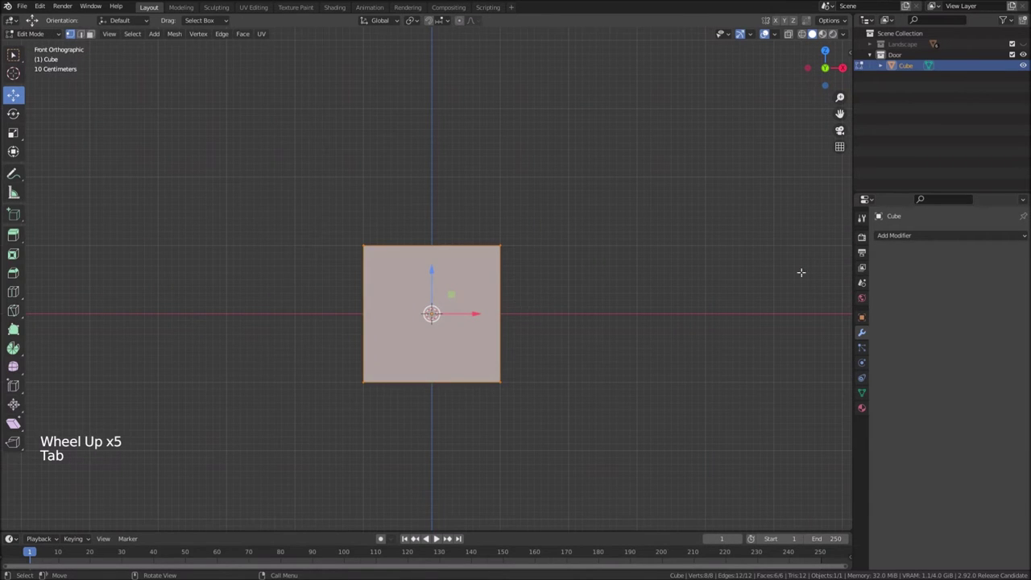
Give the cube an X-axis Mirror modifier and shrink it to about a third into twin posts
{"action": "left_click", "coordinate": [913, 239]}
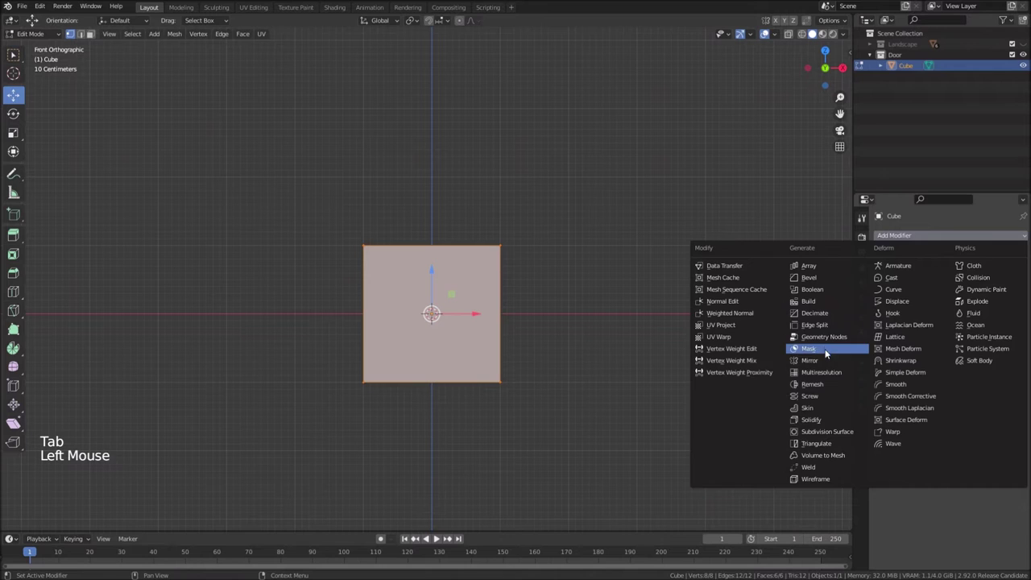
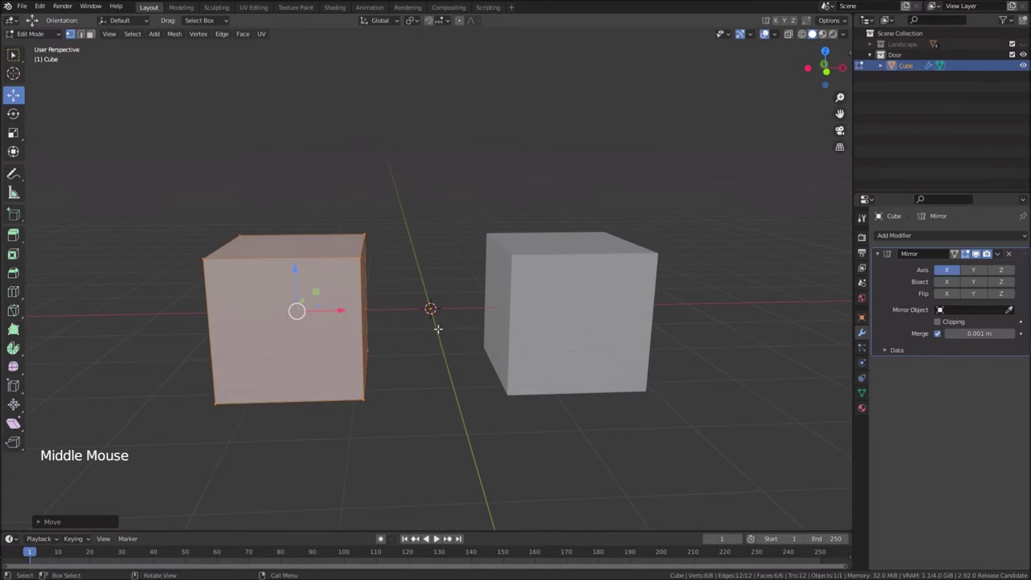
{"action": "key", "text": "s"}
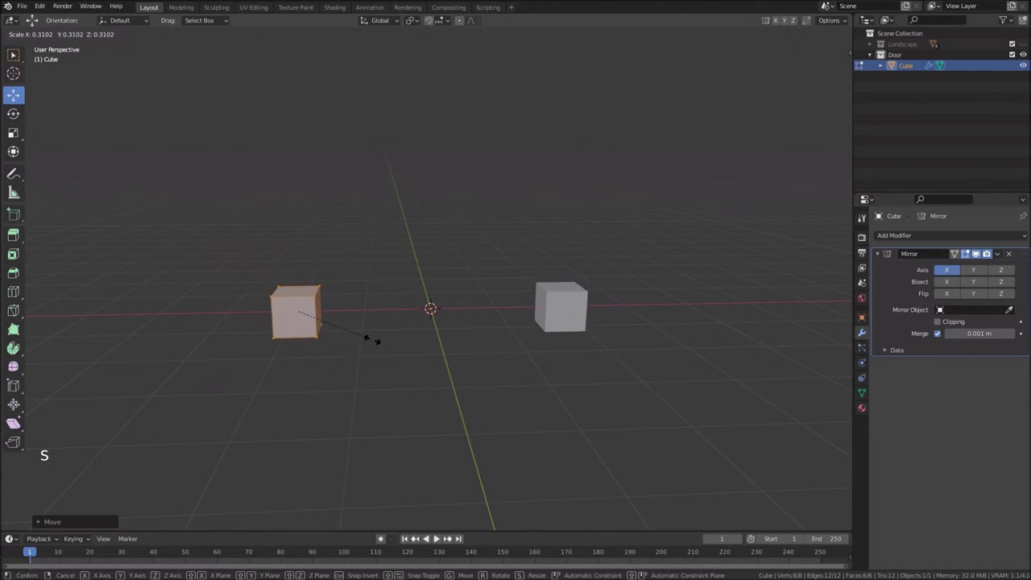
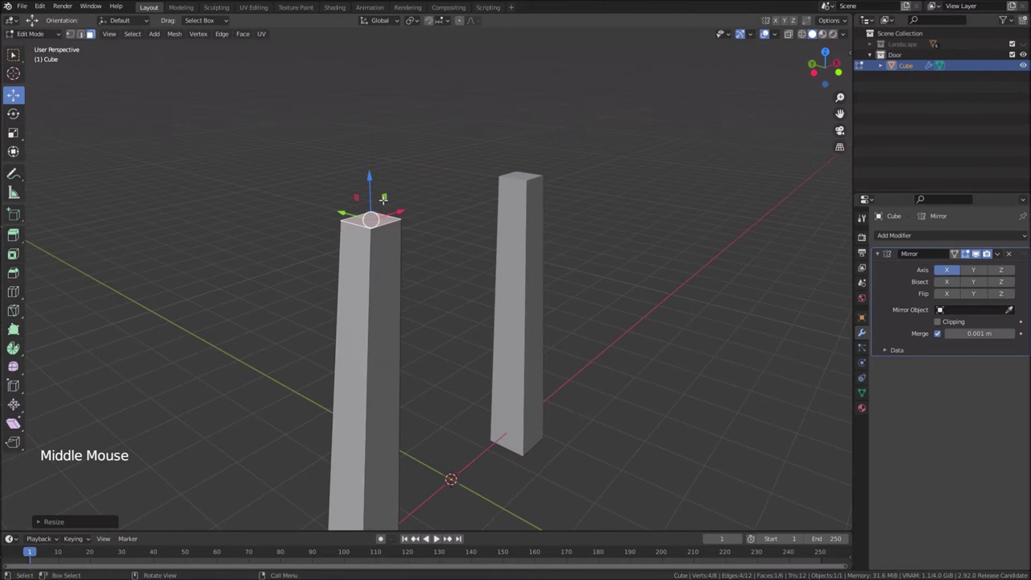
Loop-cut the post near the top and extrude and widen its top face into a cap
{"action": "key", "text": "e"}
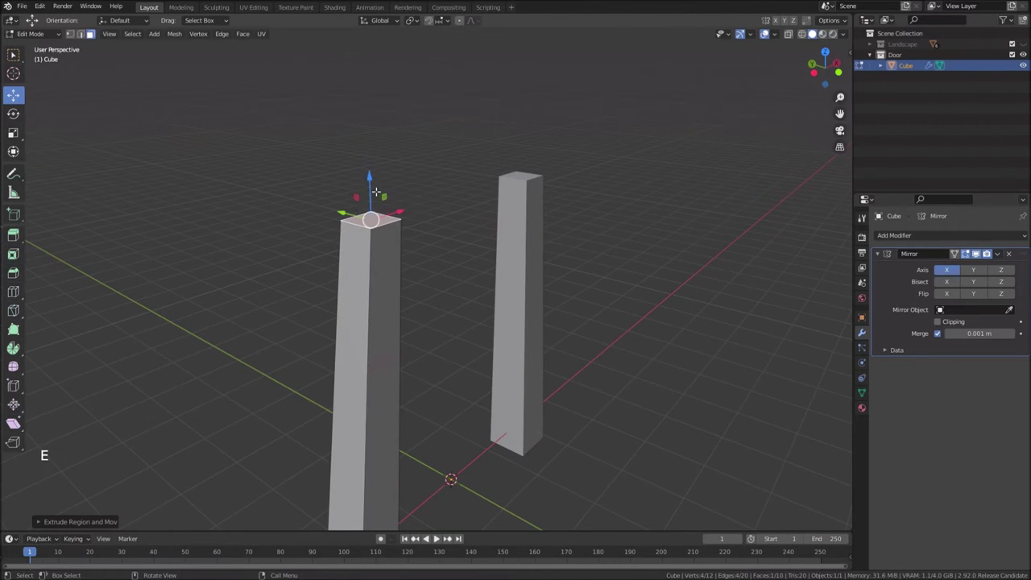
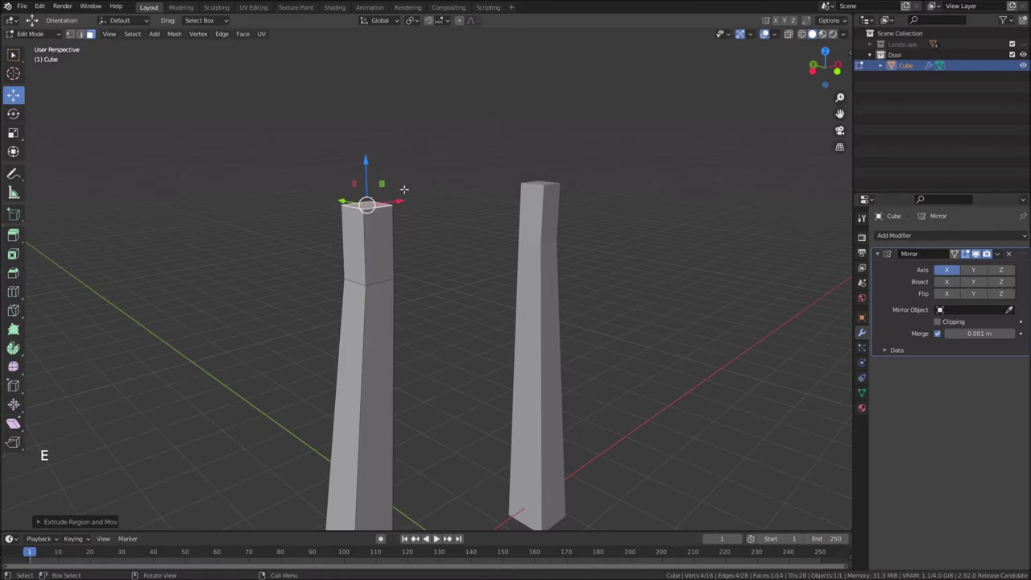
{"action": "key", "text": "s"}
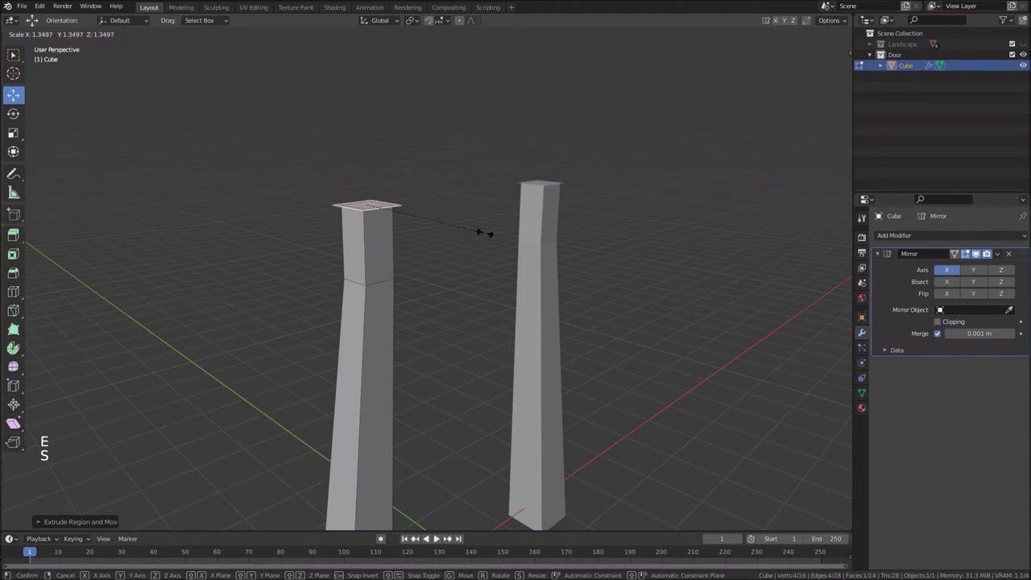
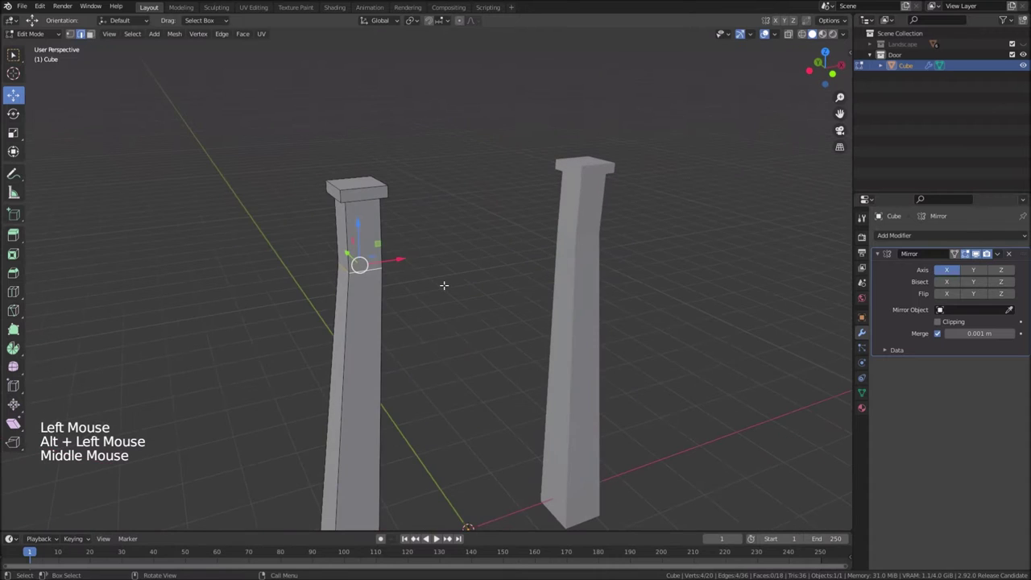
Add a cube at the snapped cursor and scale it into a thin flat collar around the post
{"action": "key", "text": "shift+s"}
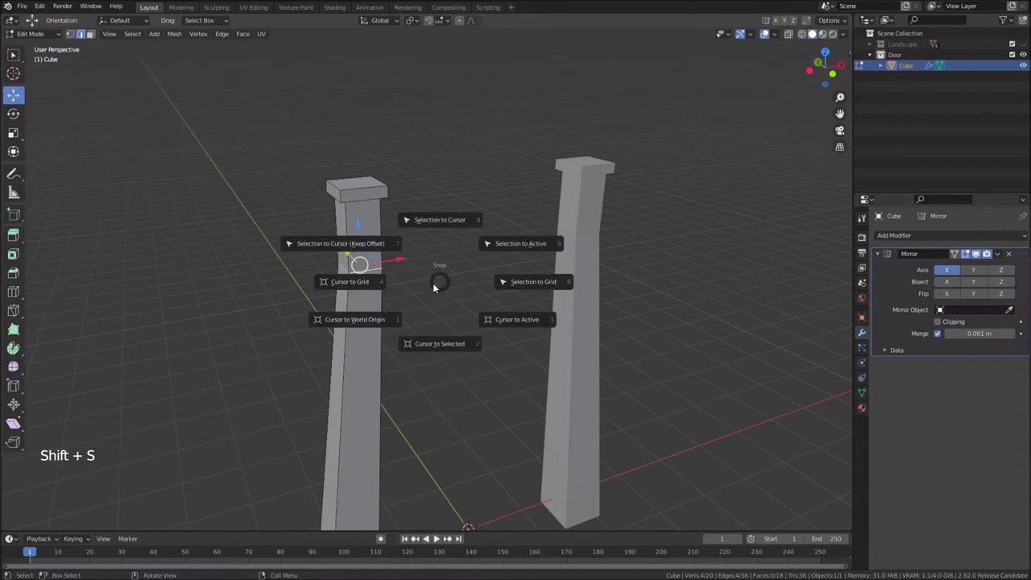
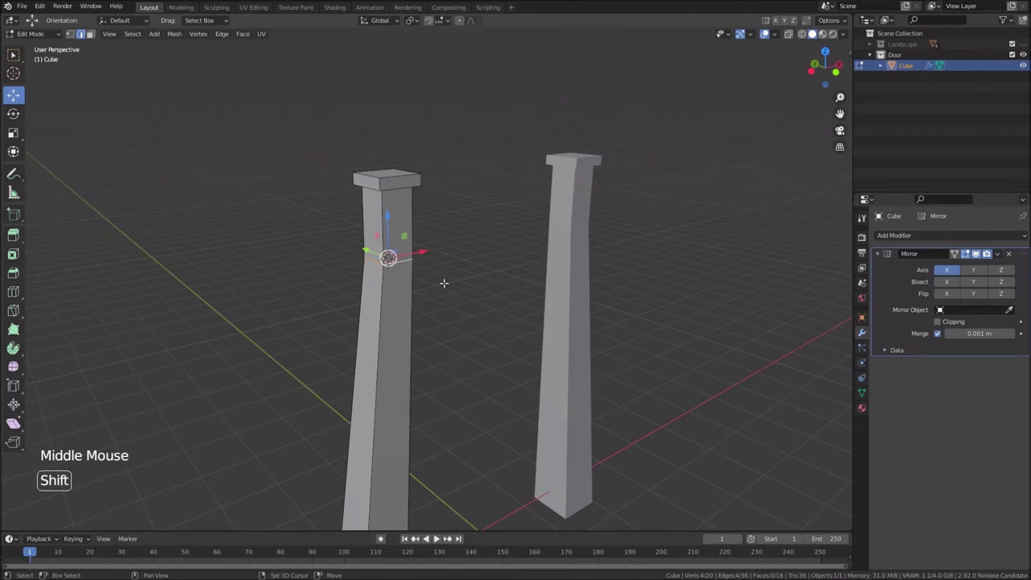
{"action": "key", "text": "shift+a"}
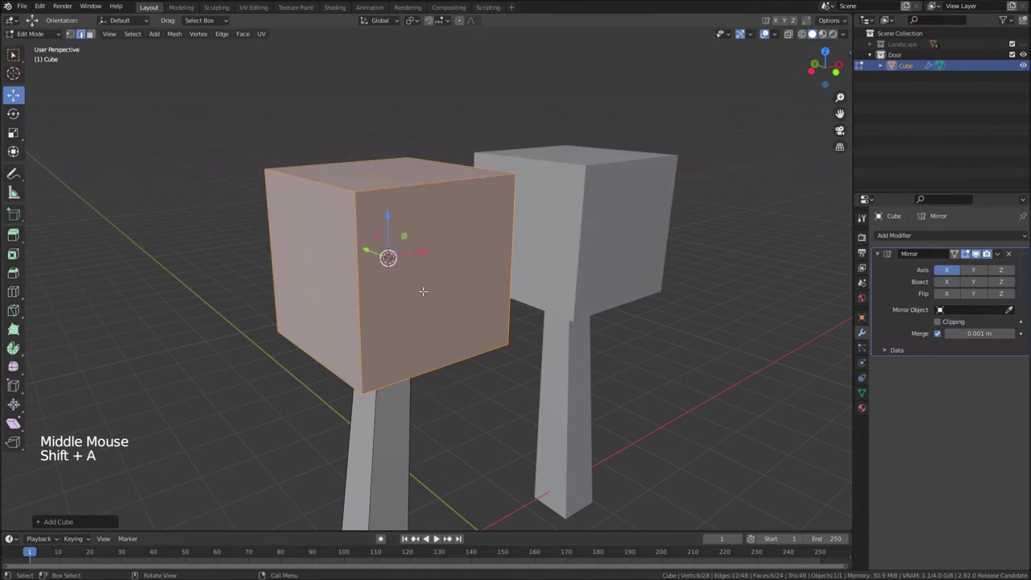
{"action": "key", "text": "s"}
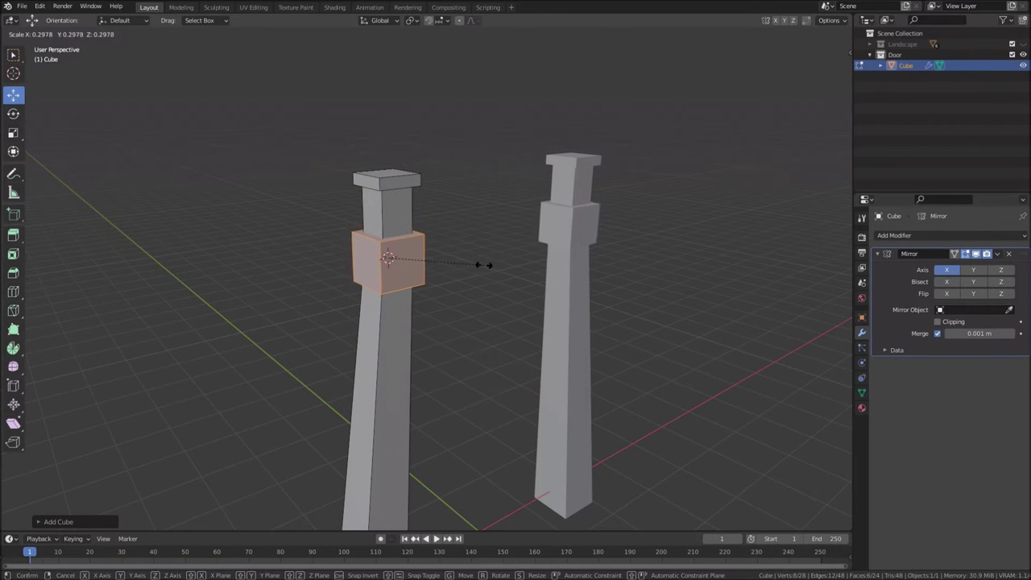
{"action": "key", "text": "s"}
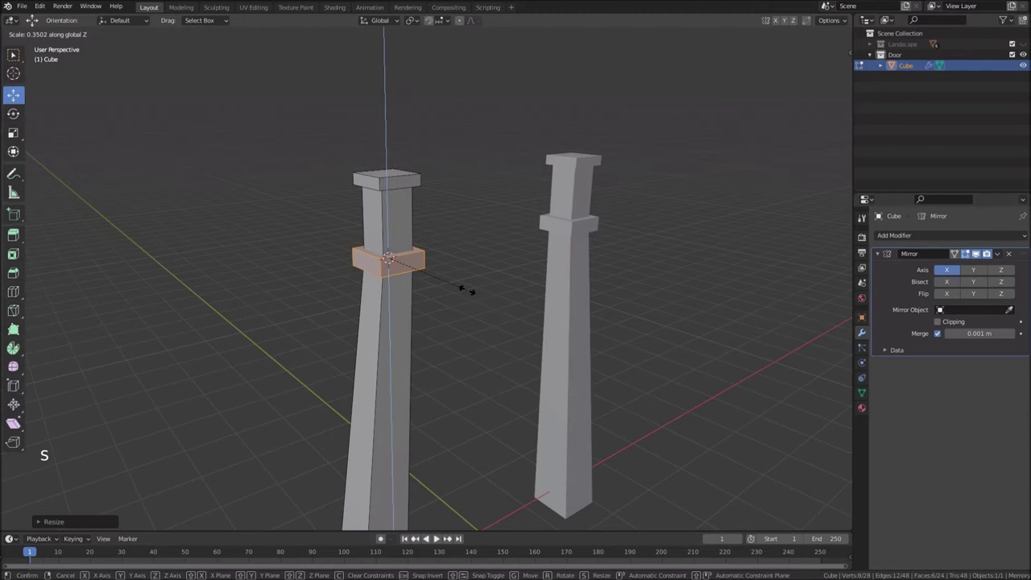
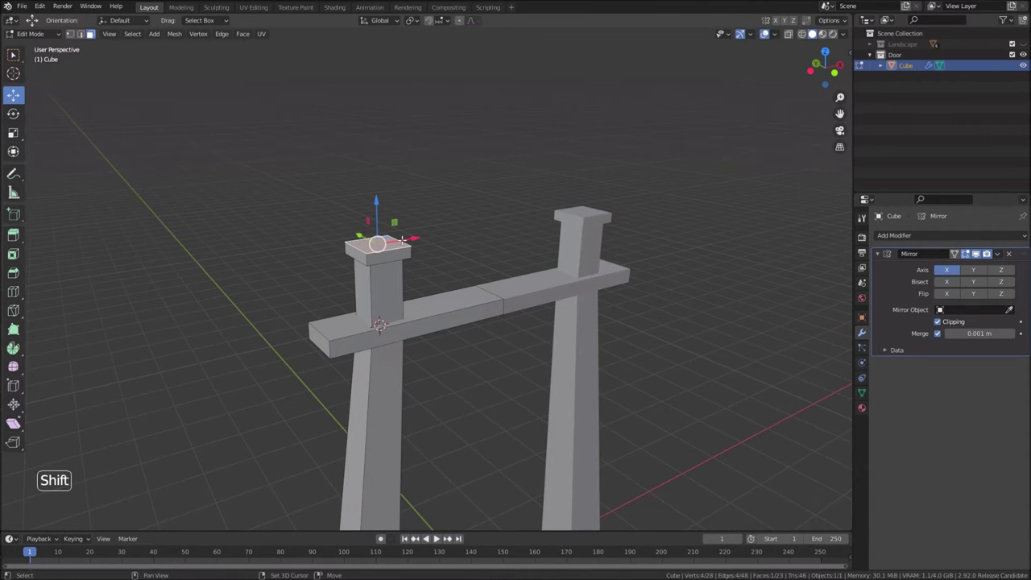
Add and shrink another cube above the post cap, checking it in front view
{"action": "key", "text": "shift+a"}
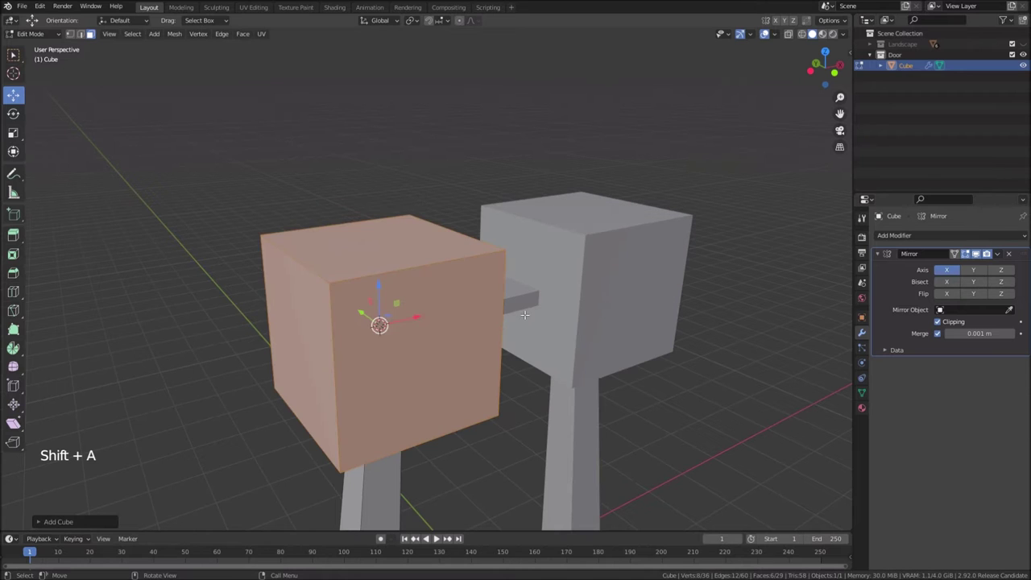
{"action": "key", "text": "s"}
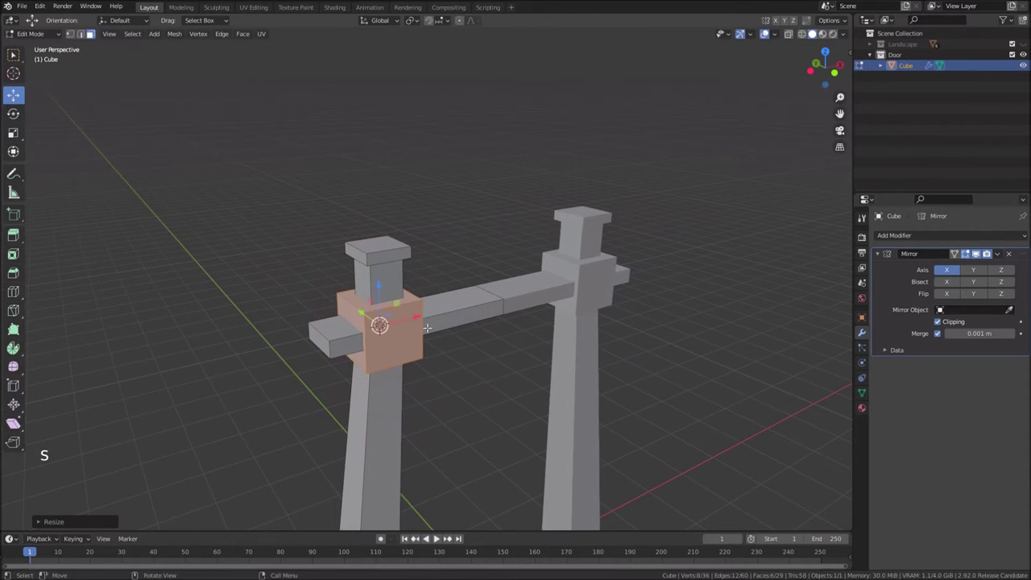
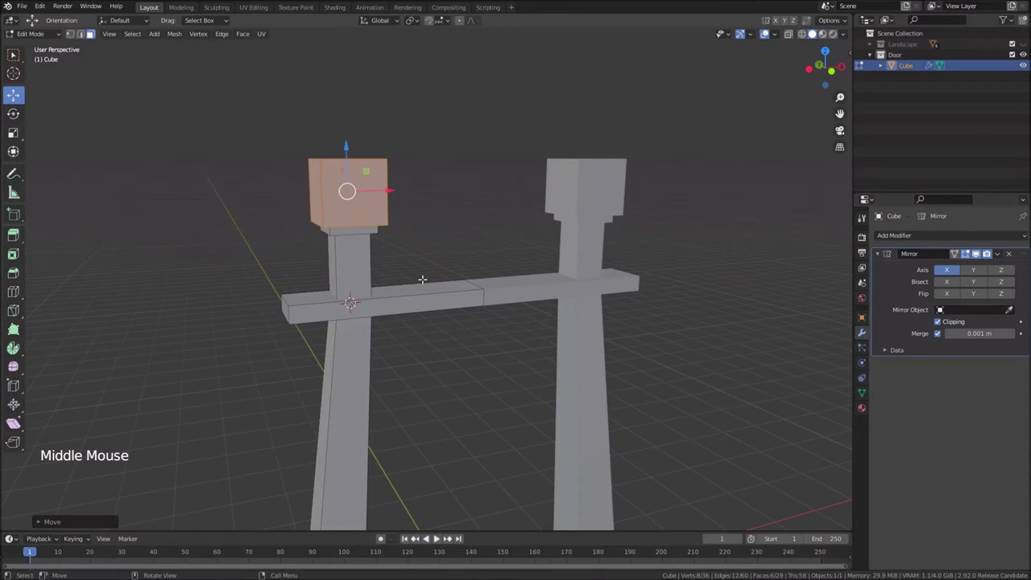
{"action": "key", "text": "KP_1"}
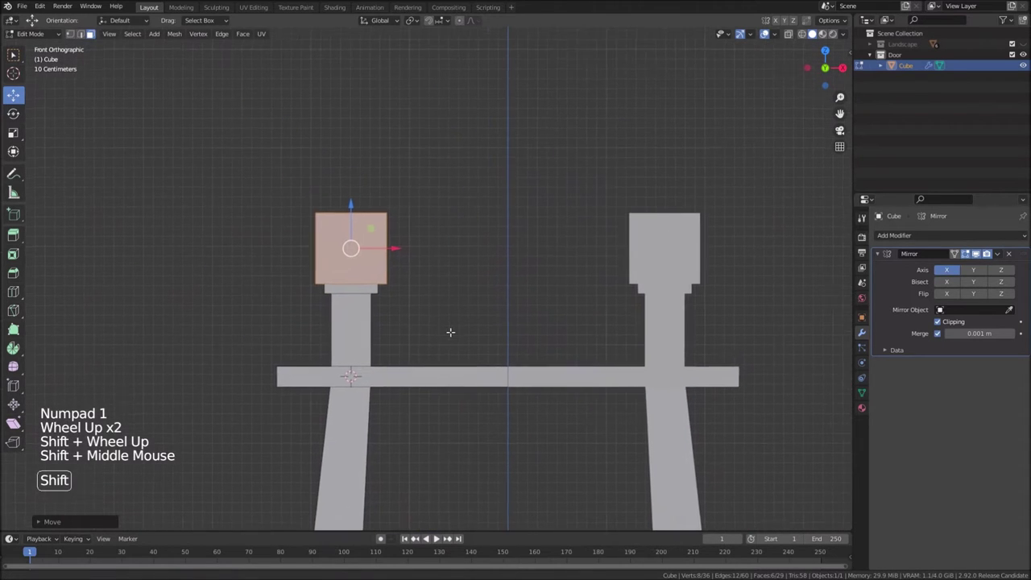
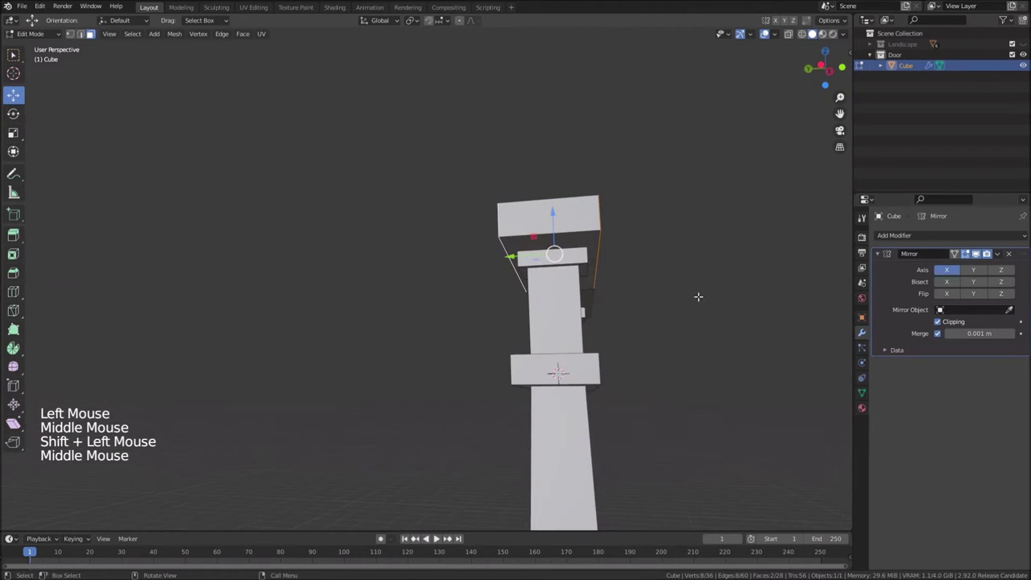
Fit the top block's depth along Y, thicken it upward and extrude its ends past the posts
{"action": "key", "text": "s"}
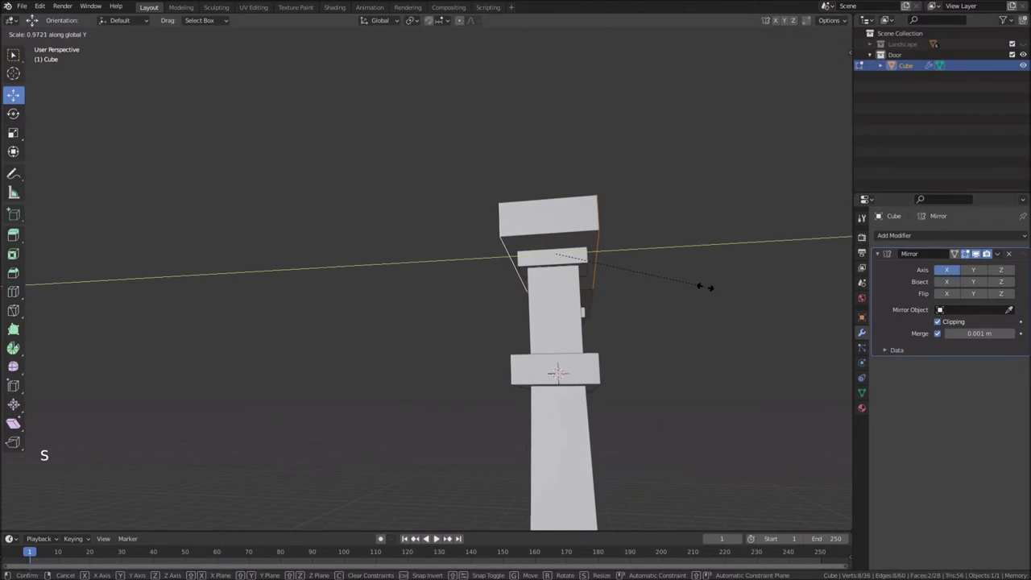
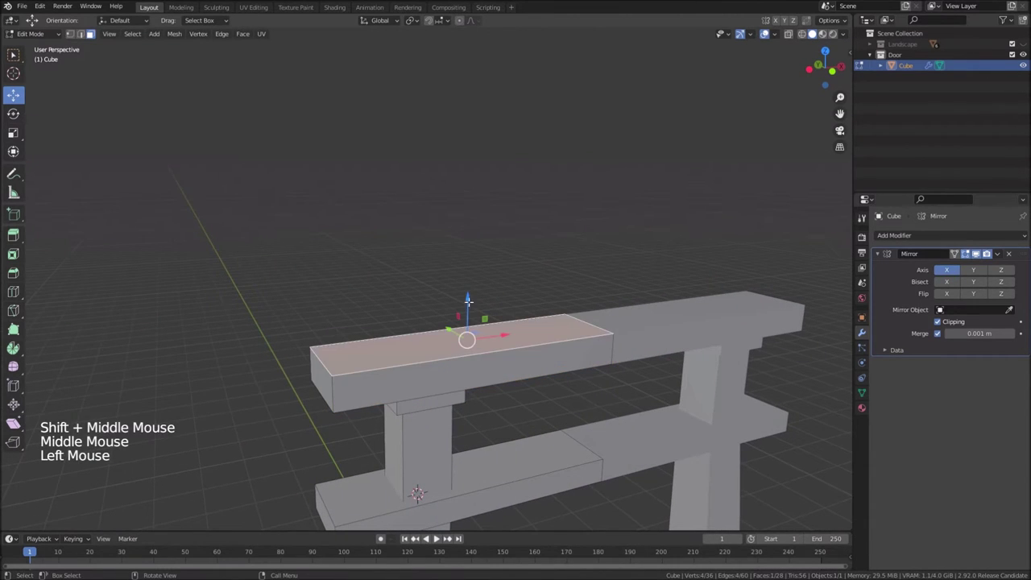
{"action": "key", "text": "e"}
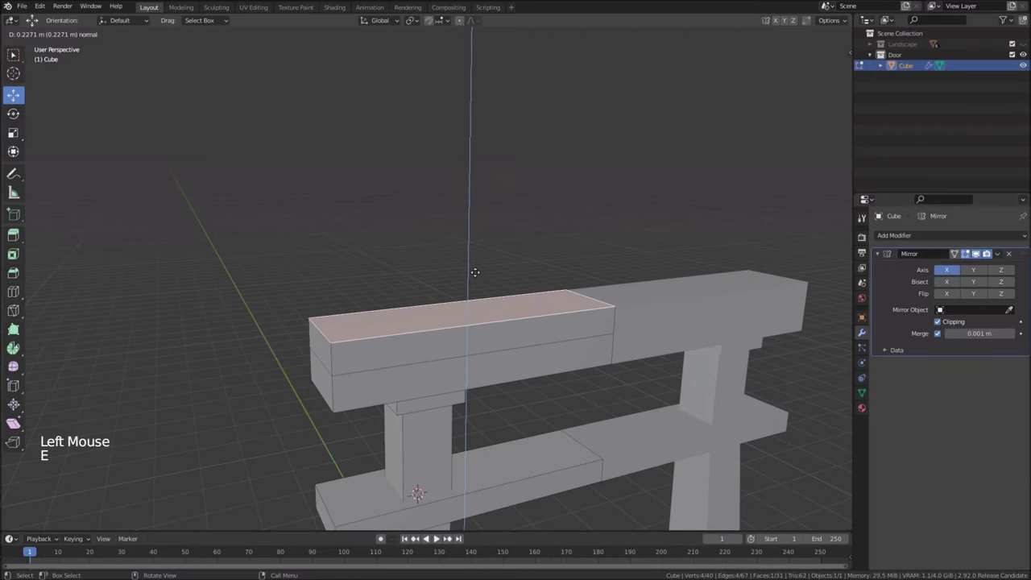
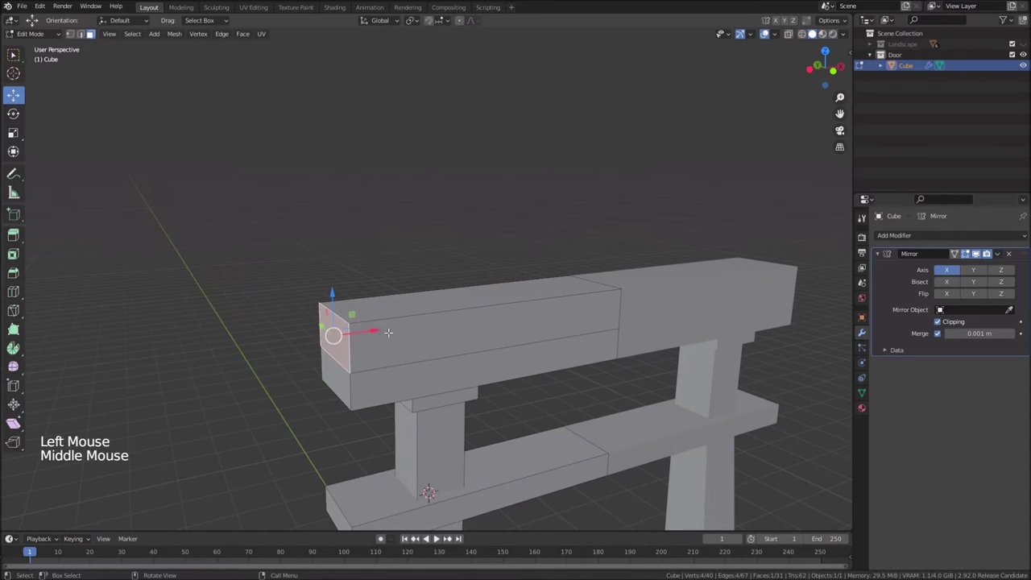
{"action": "key", "text": "e"}
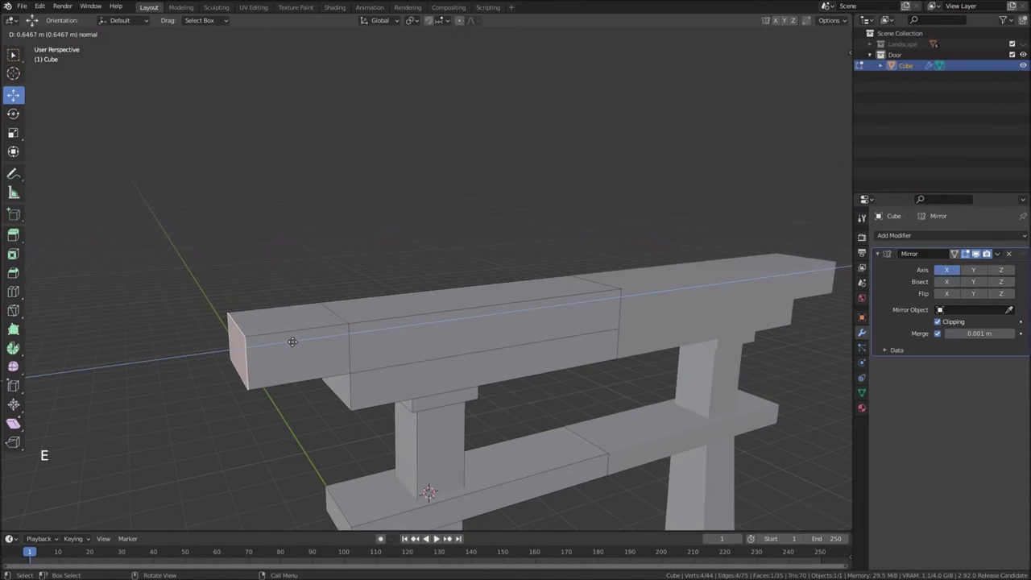
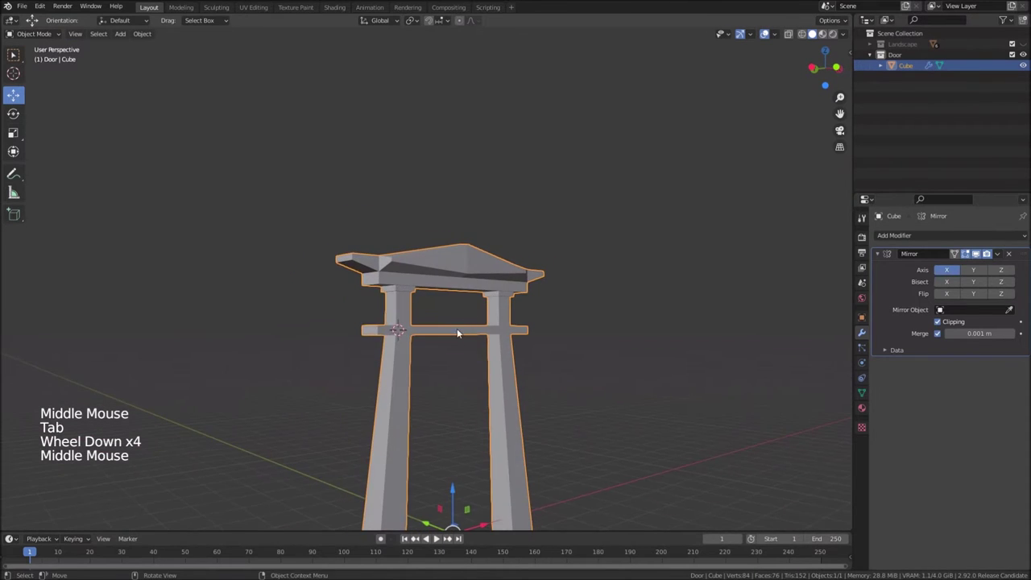
In Edit Mode, loop-cut the lower crossbeam and slide the new edge toward its centre
{"action": "middle_click", "coordinate": [453, 365]}
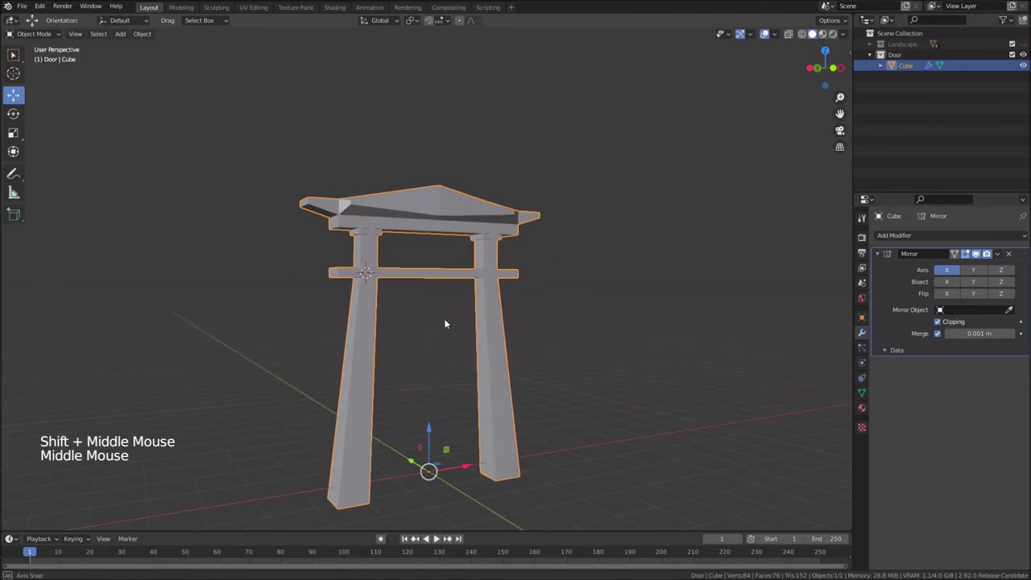
{"action": "scroll", "scroll_direction": "up", "scroll_amount": 3}
{"action": "middle_click", "coordinate": [439, 290]}
{"action": "middle_click", "coordinate": [453, 331]}
{"action": "key", "text": "Tab"}
{"action": "scroll", "scroll_direction": "up", "scroll_amount": 3}
{"action": "scroll", "scroll_direction": "up", "scroll_amount": 3}
{"action": "key", "text": "ctrl+r"}
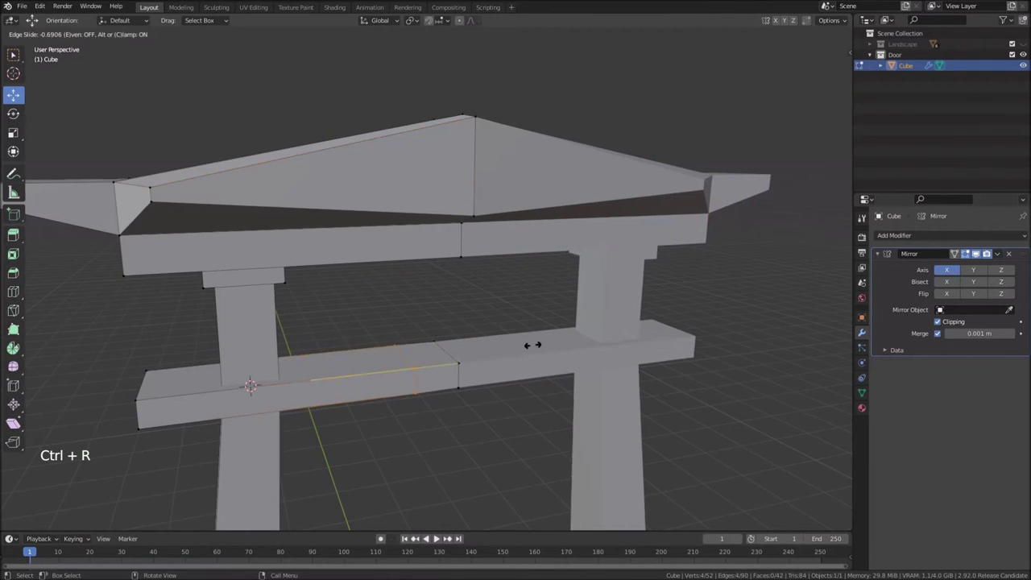
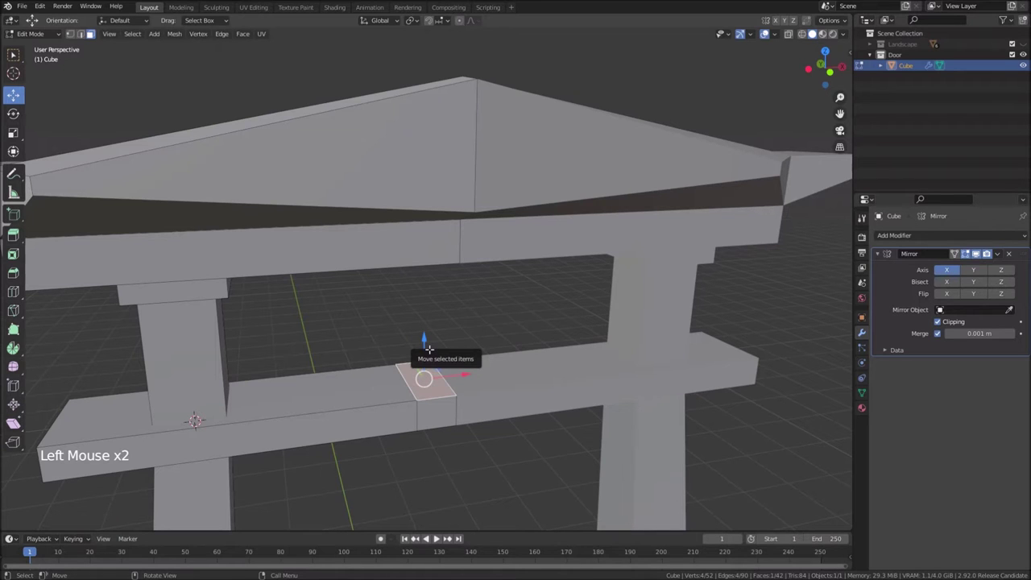
Extrude the small centre face up into a strut on the lower crossbeam
{"action": "key", "text": "e"}
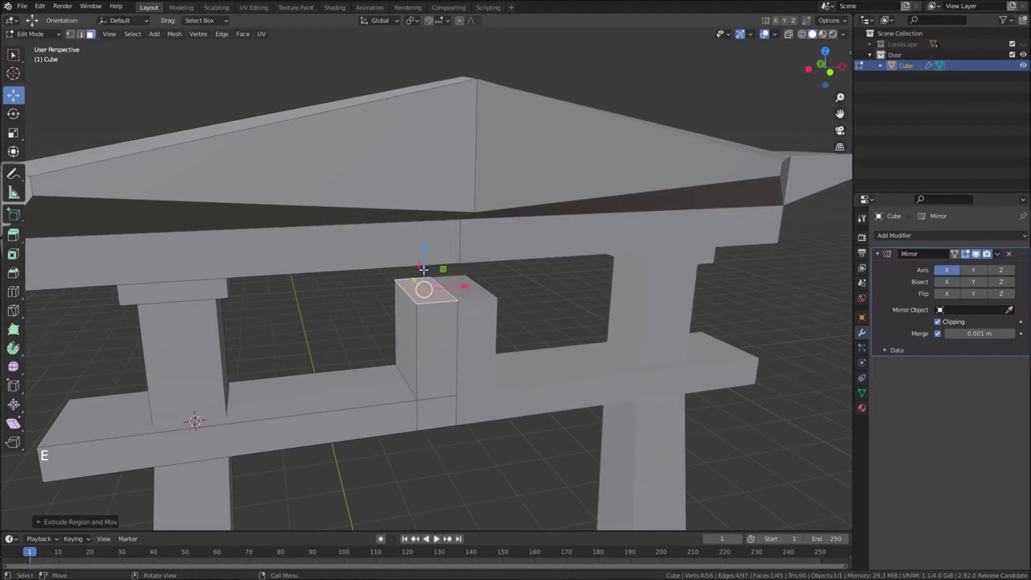
{"action": "key", "text": "KP_1"}
{"action": "scroll", "scroll_direction": "up", "scroll_amount": 3}
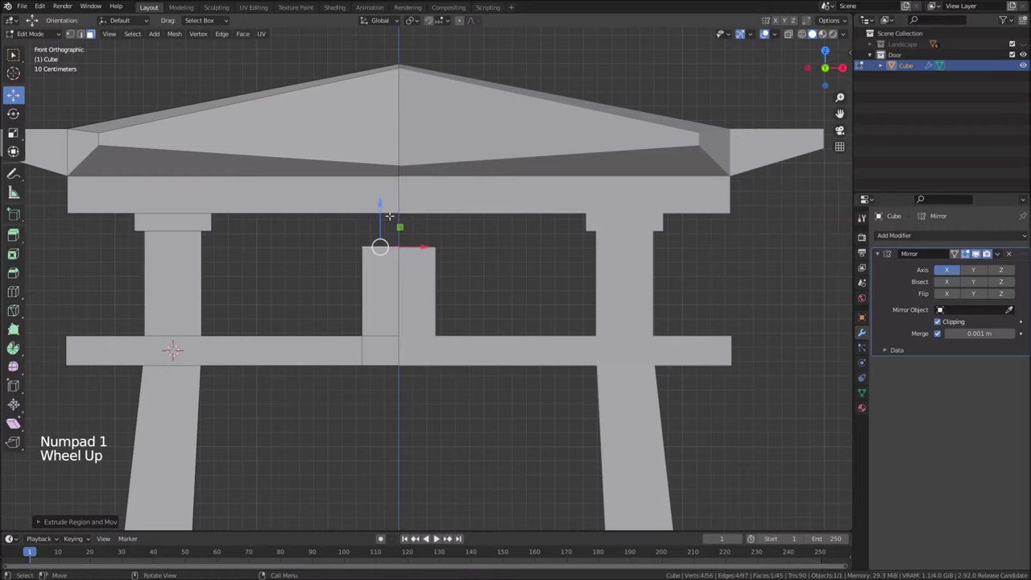
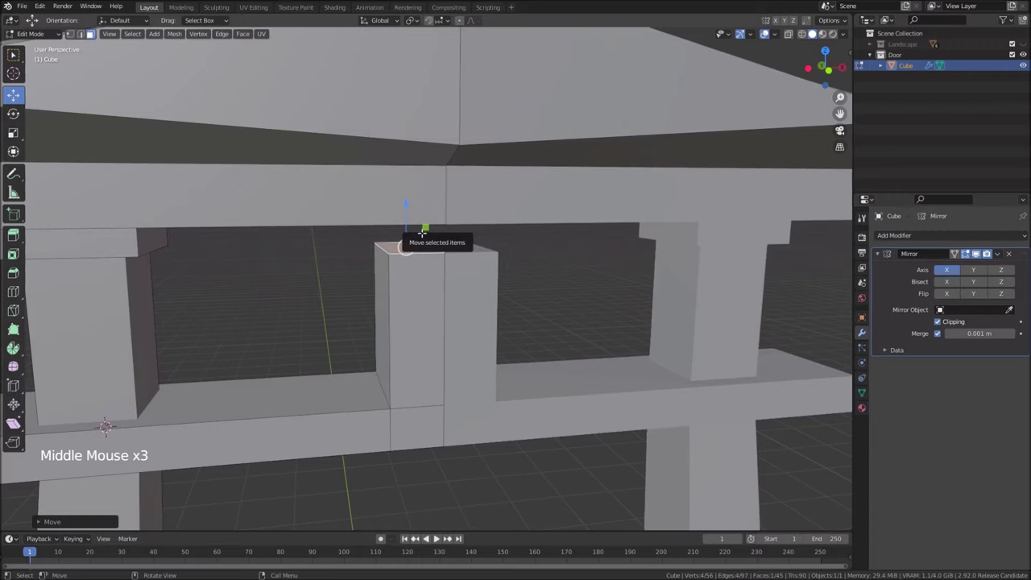
Extrude the pillar top faces upward into cap blocks and widen them along Y
{"action": "key", "text": "e"}
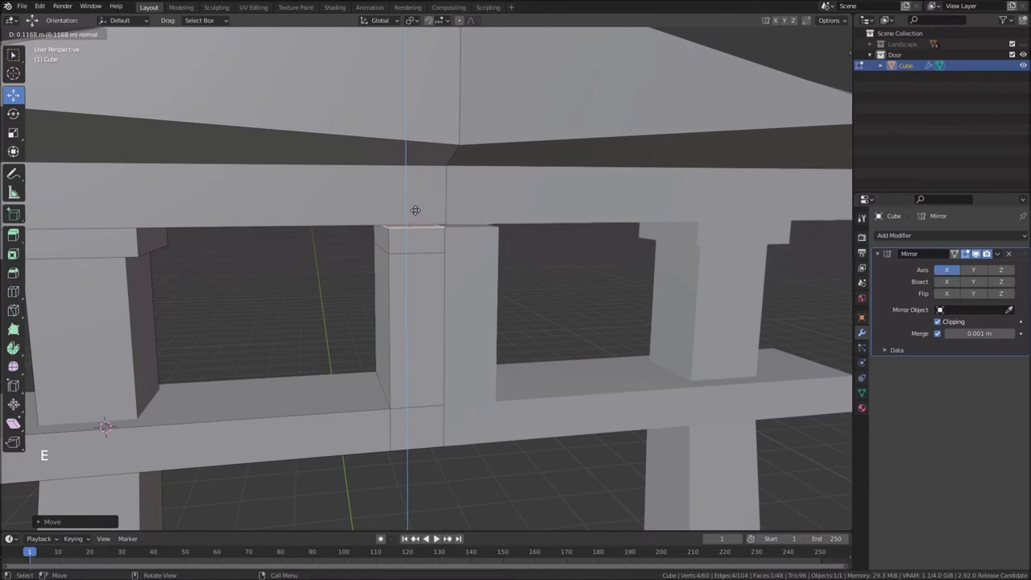
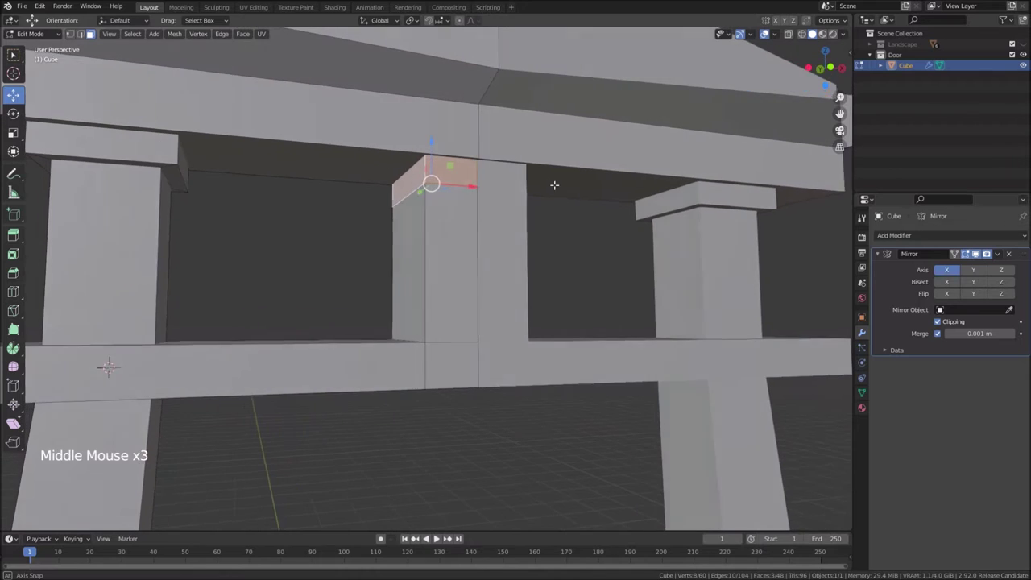
{"action": "key", "text": "e"}
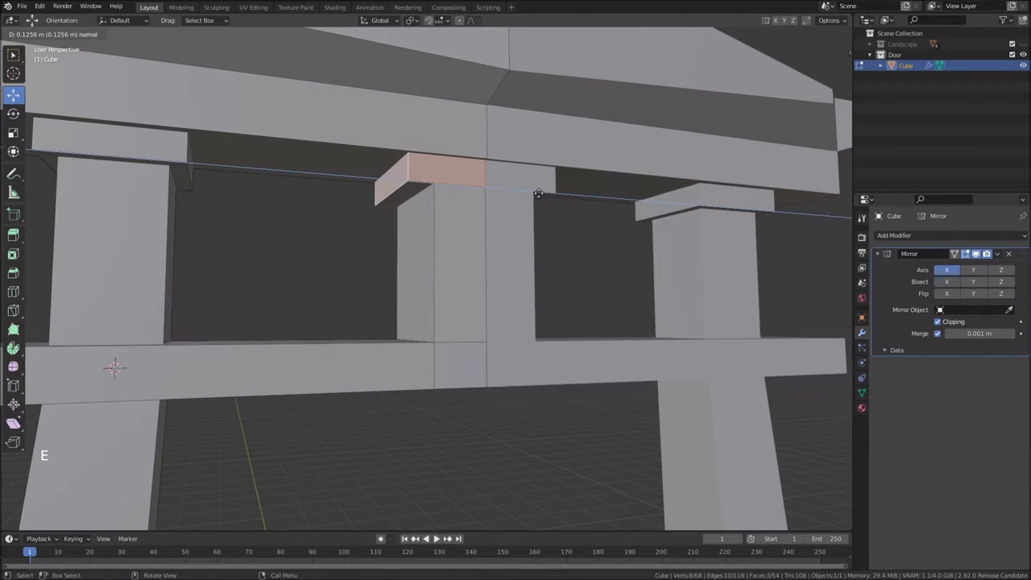
{"action": "key", "text": "s"}
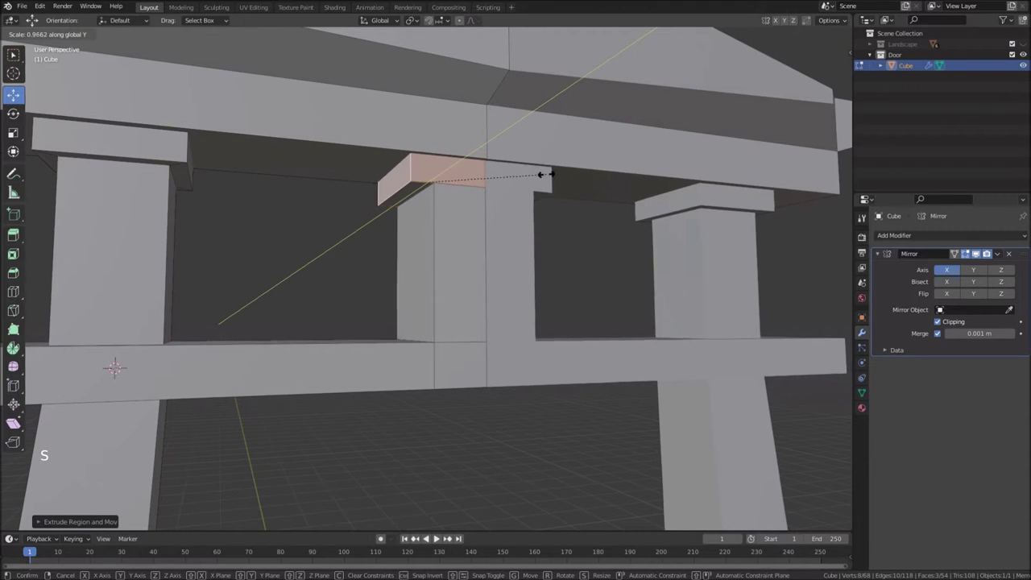
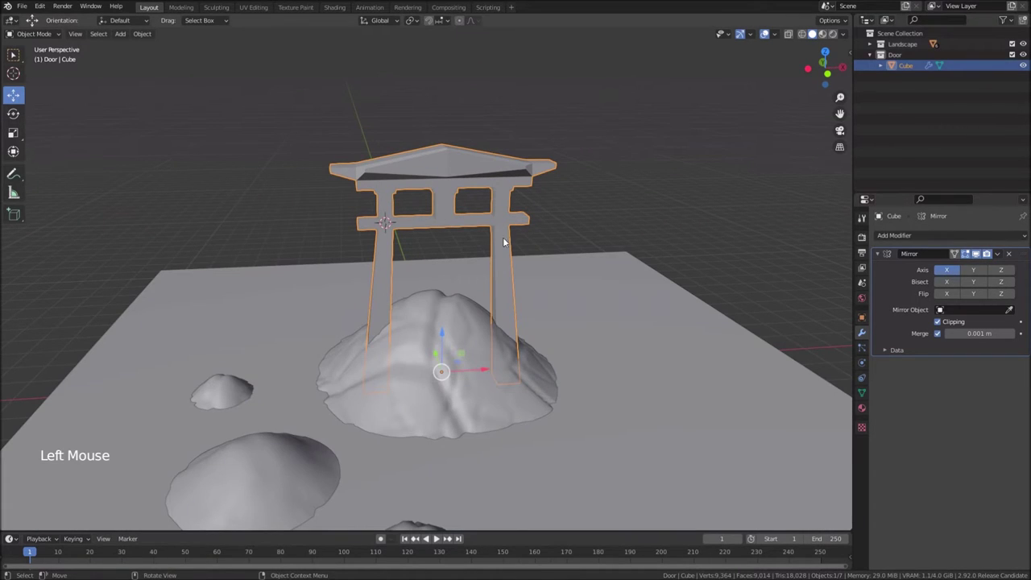
Scale the torii gate to about half size and flatten the ground patch under its pillar
{"action": "key", "text": "s"}
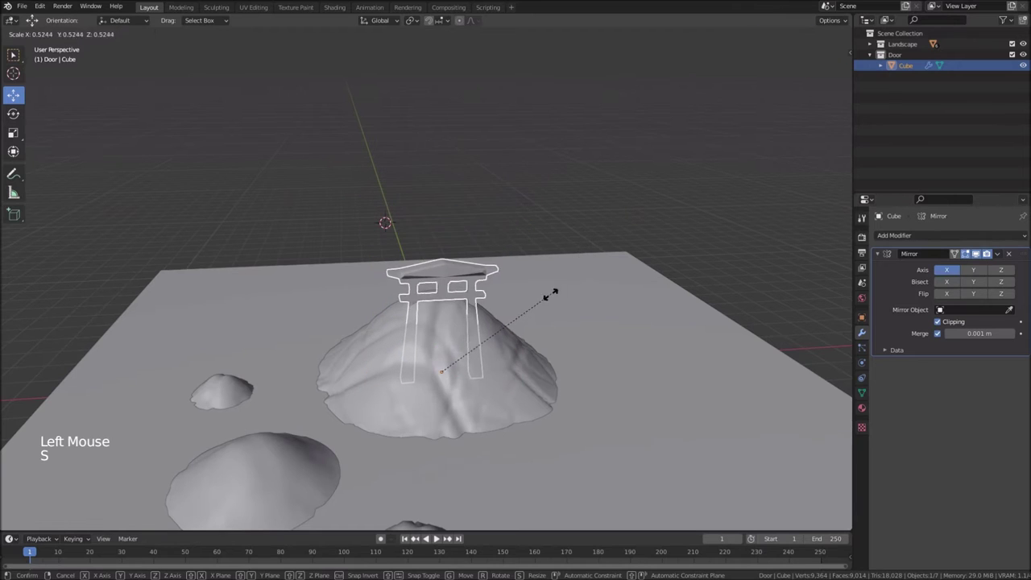
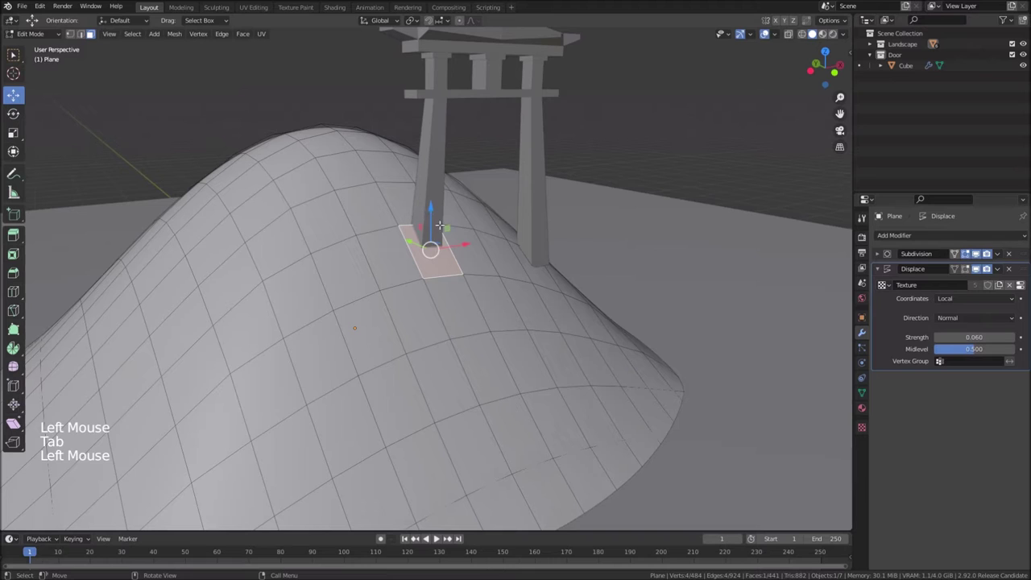
{"action": "key", "text": "s"}
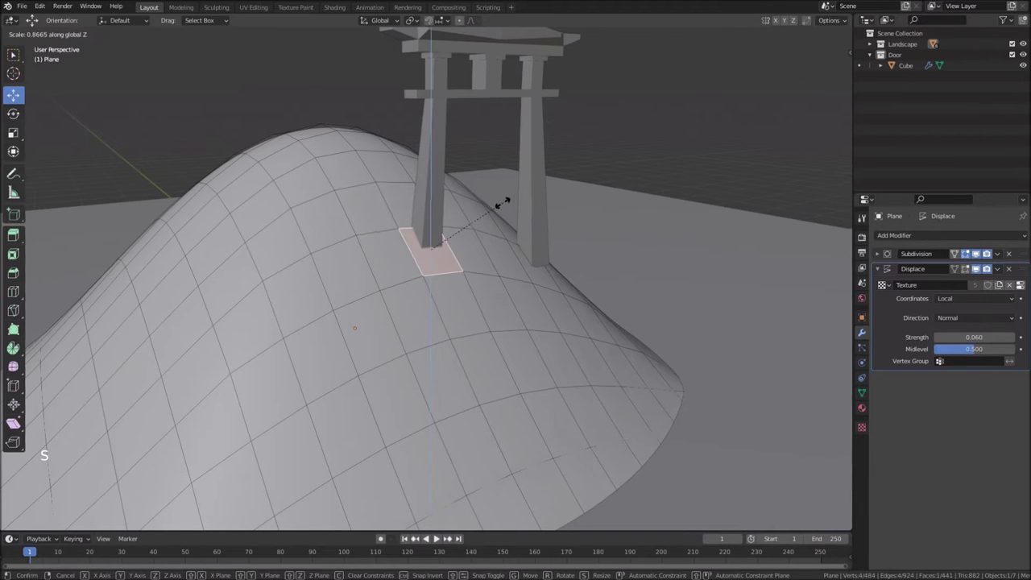
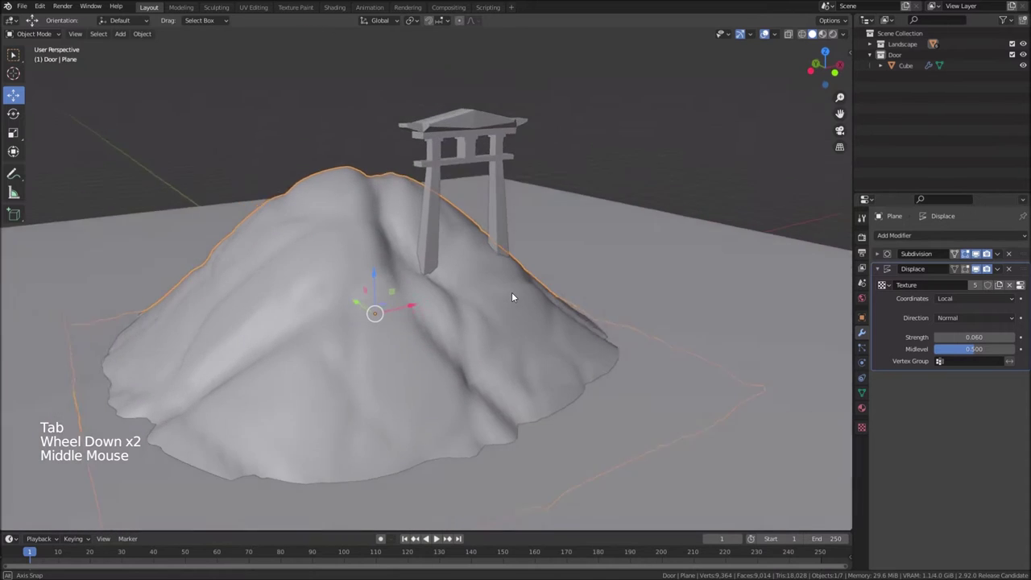
Orbit around the hill and place the 3D cursor on the hillside
{"action": "middle_click", "coordinate": [505, 322]}
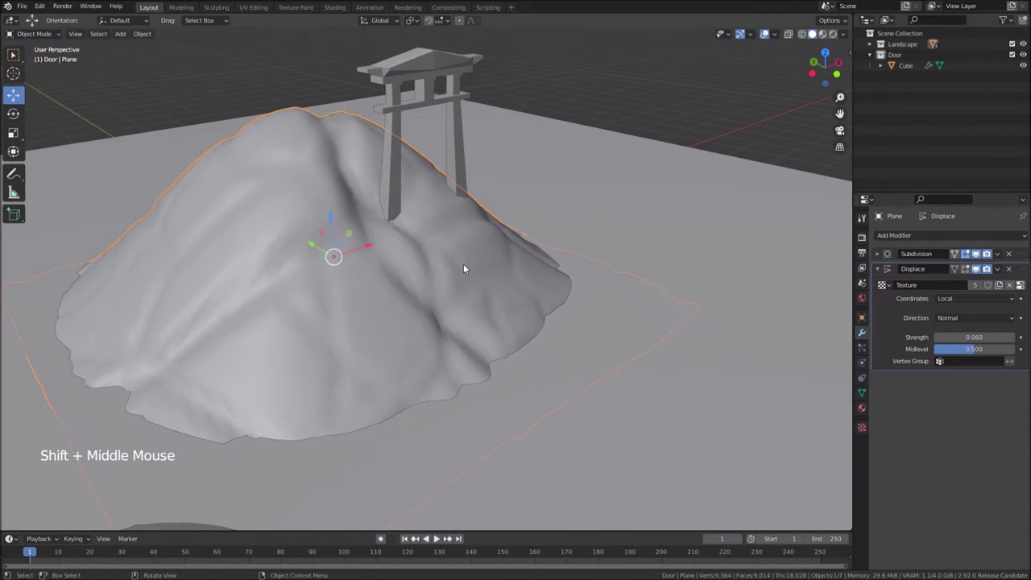
{"action": "scroll", "scroll_direction": "down", "scroll_amount": 3}
{"action": "middle_click", "coordinate": [490, 312]}
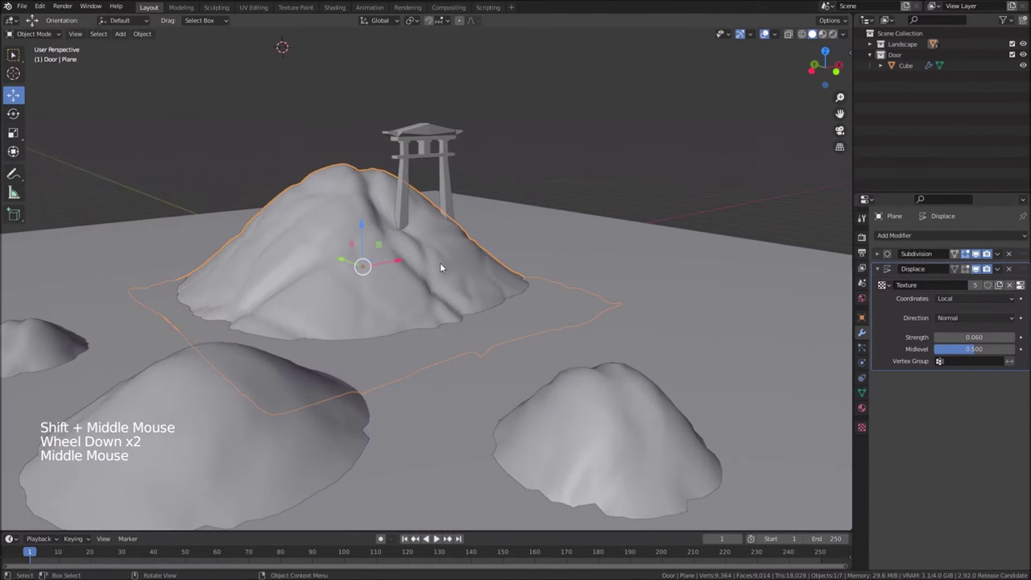
{"action": "scroll", "scroll_direction": "up", "scroll_amount": 3}
{"action": "middle_click", "coordinate": [362, 241]}
{"action": "left_click", "coordinate": [422, 267]}
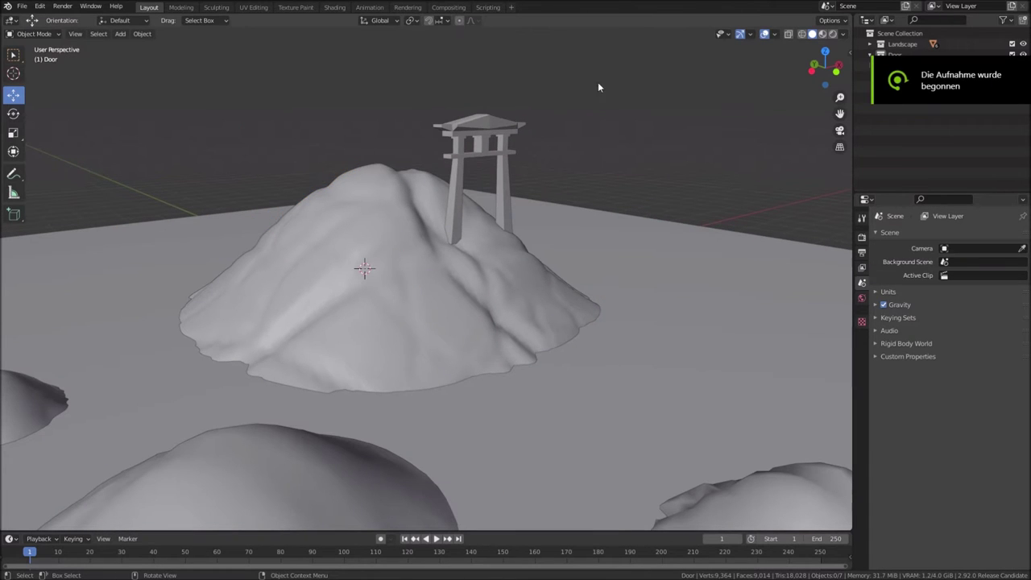
Add a bevelled cube on the hillside and give it a Displace modifier
{"action": "key", "text": "shift+a"}
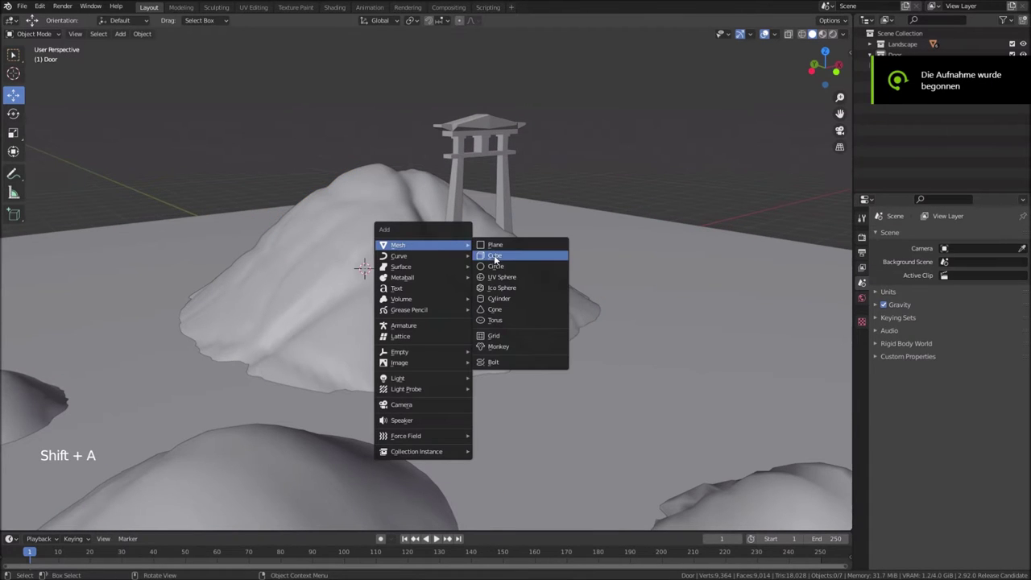
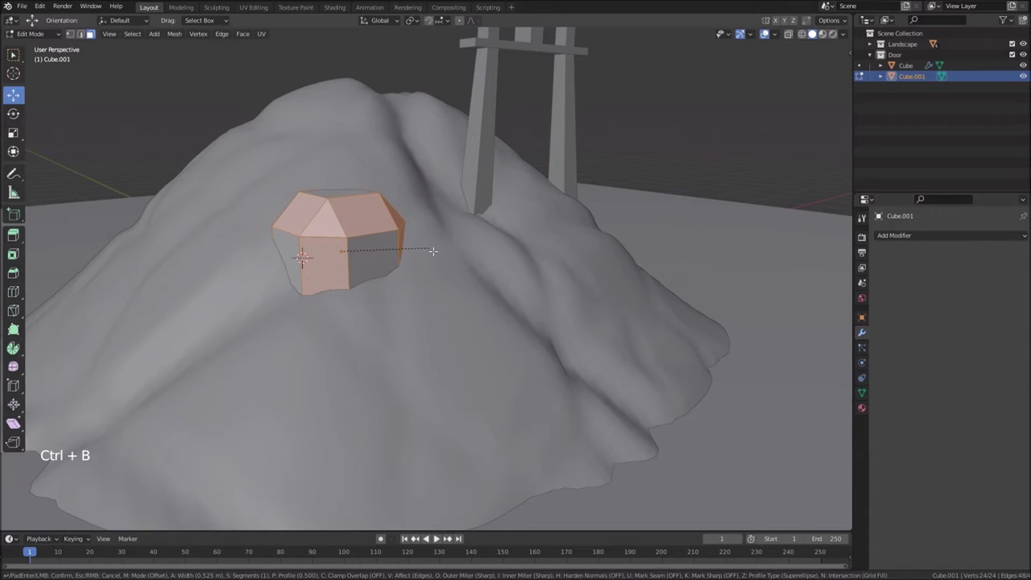
{"action": "key", "text": "Tab"}
{"action": "middle_click", "coordinate": [386, 240]}
{"action": "scroll", "scroll_direction": "up", "scroll_amount": 3}
{"action": "middle_click", "coordinate": [387, 254]}
{"action": "left_click", "coordinate": [904, 240]}
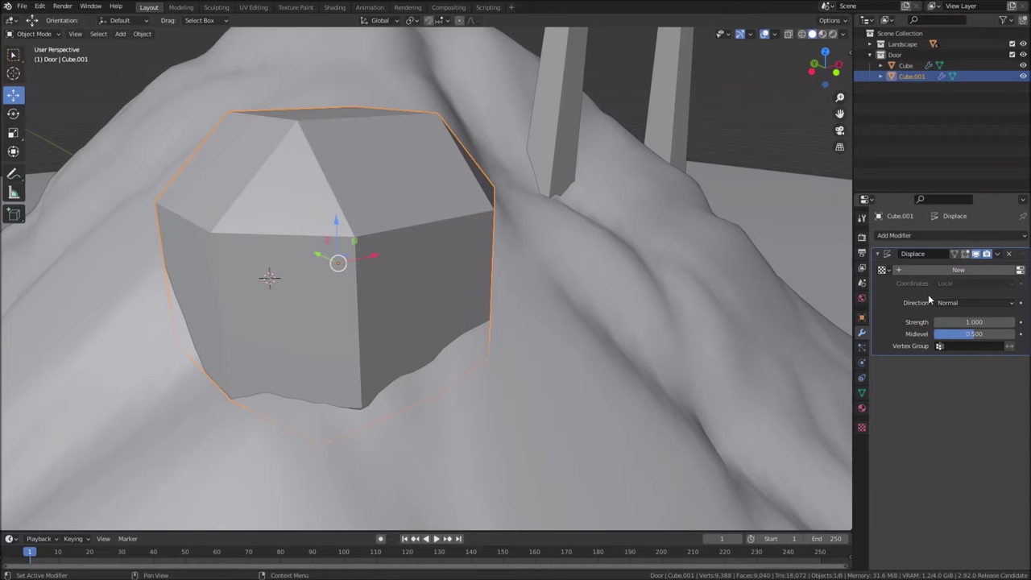
Create a displacement texture named Stonetexture and set its type to Voronoi
{"action": "left_click", "coordinate": [998, 273]}
{"action": "left_click", "coordinate": [965, 271]}
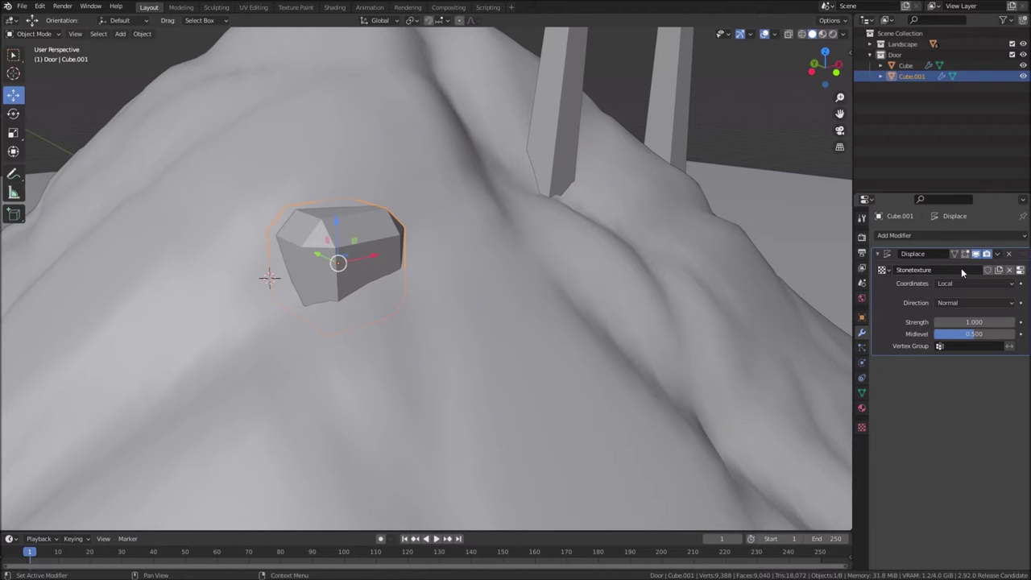
{"action": "left_click", "coordinate": [1026, 270]}
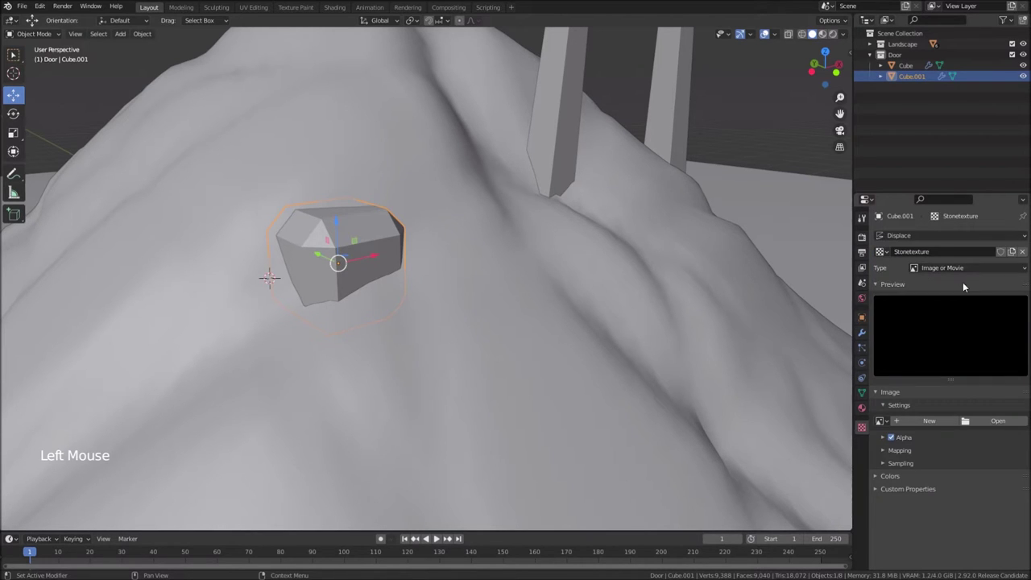
{"action": "left_click", "coordinate": [971, 269]}
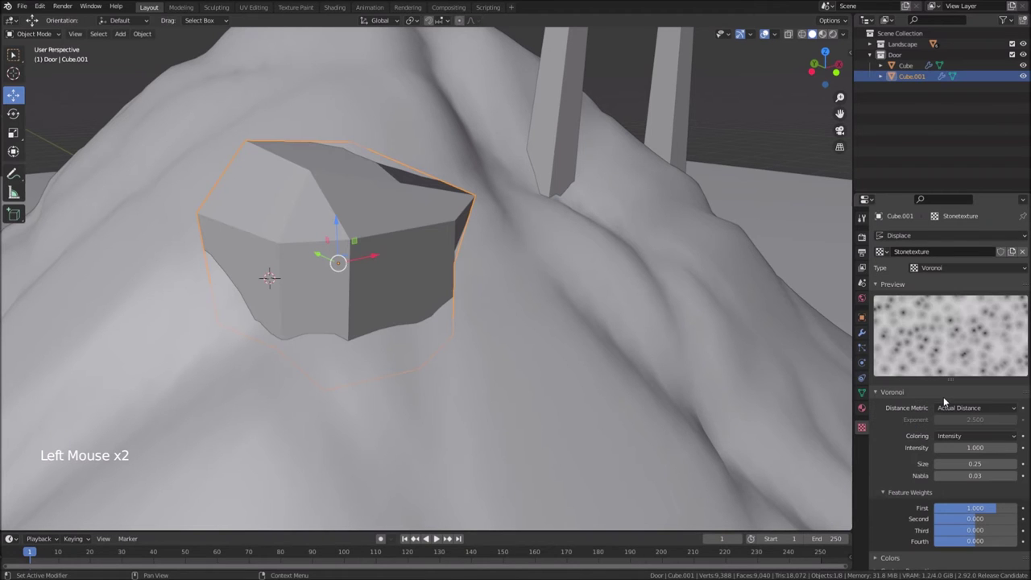
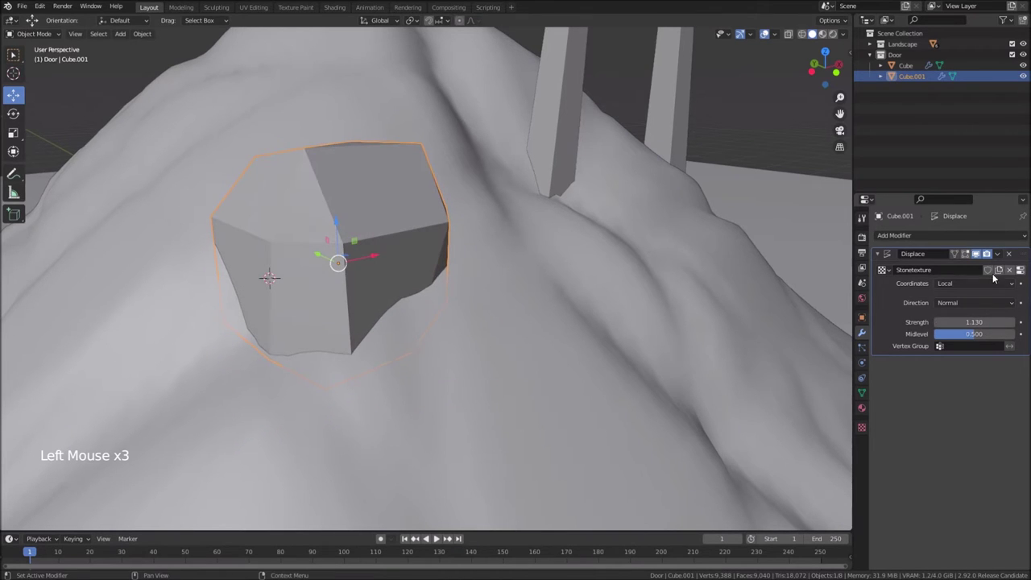
Add Subdivision Surface at viewport level 3, shade smooth and lower Displace strength to 0.940
{"action": "left_click", "coordinate": [905, 237]}
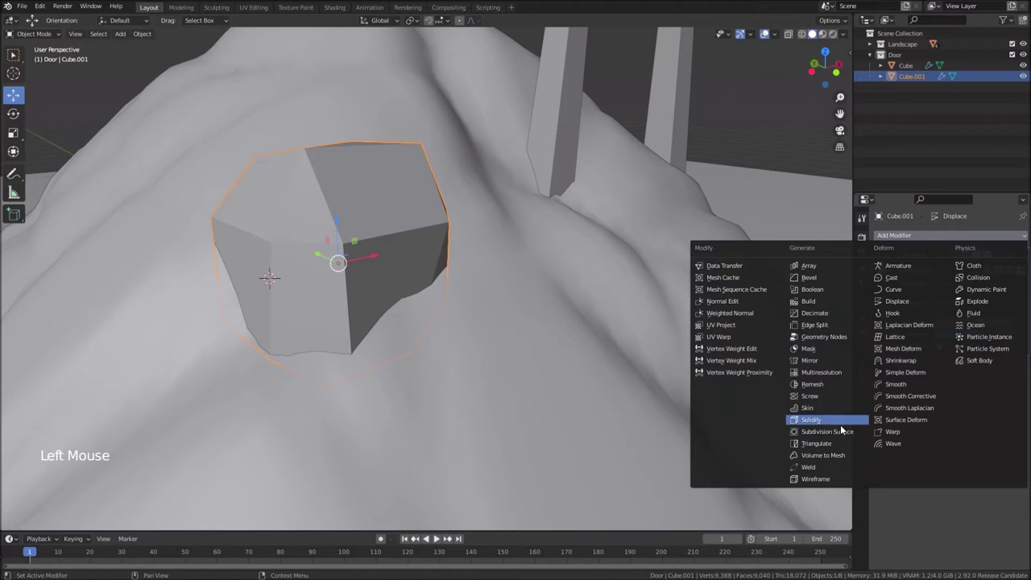
{"action": "left_click", "coordinate": [987, 364]}
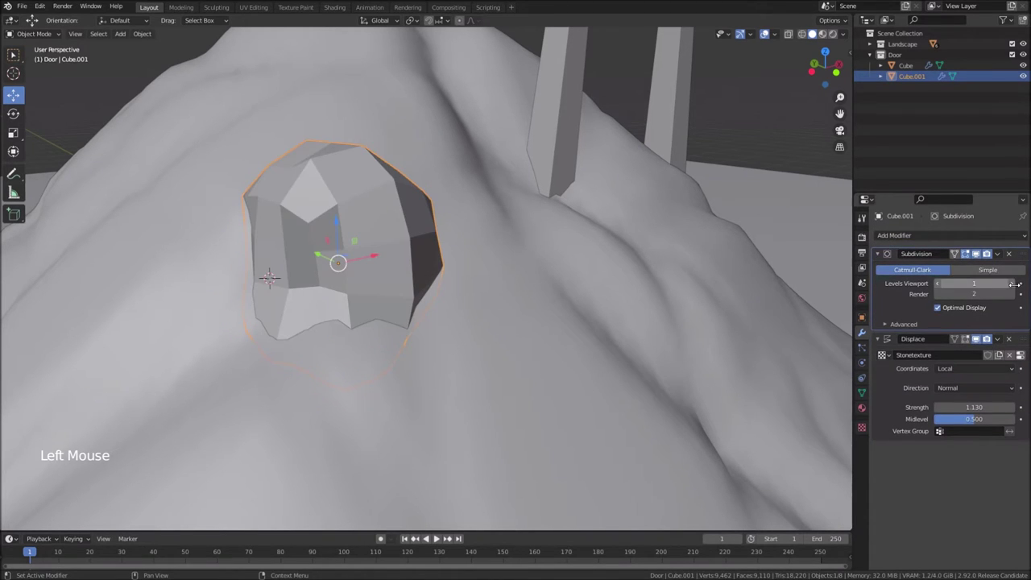
{"action": "left_click", "coordinate": [986, 253]}
{"action": "left_click", "coordinate": [986, 253]}
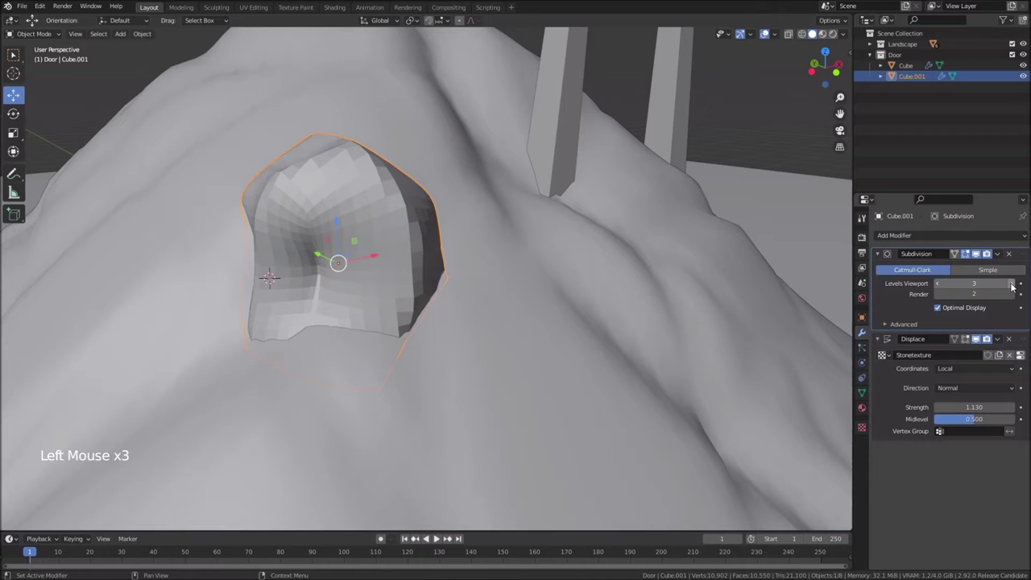
{"action": "right_click", "coordinate": [986, 253]}
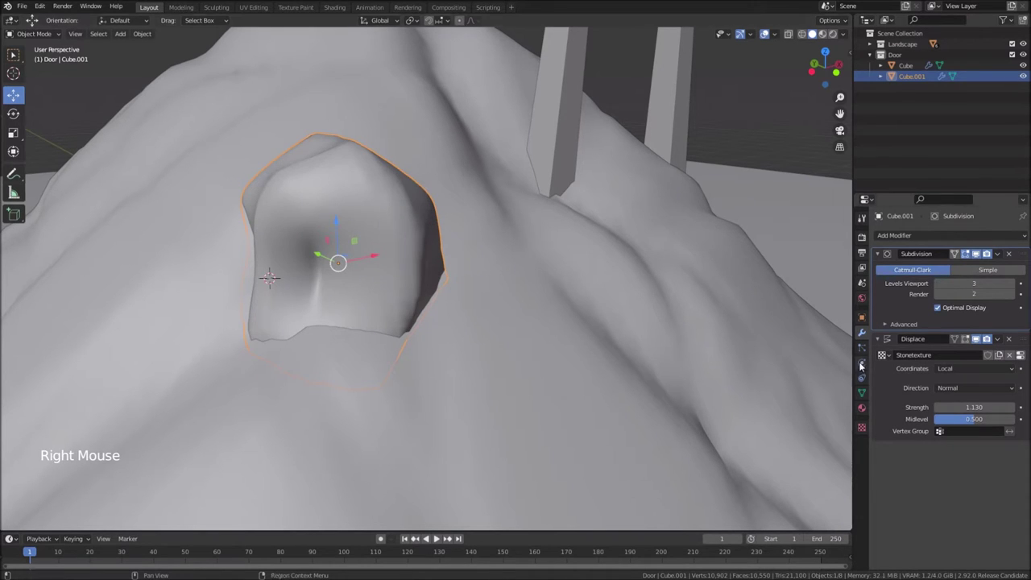
{"action": "left_click", "coordinate": [986, 253]}
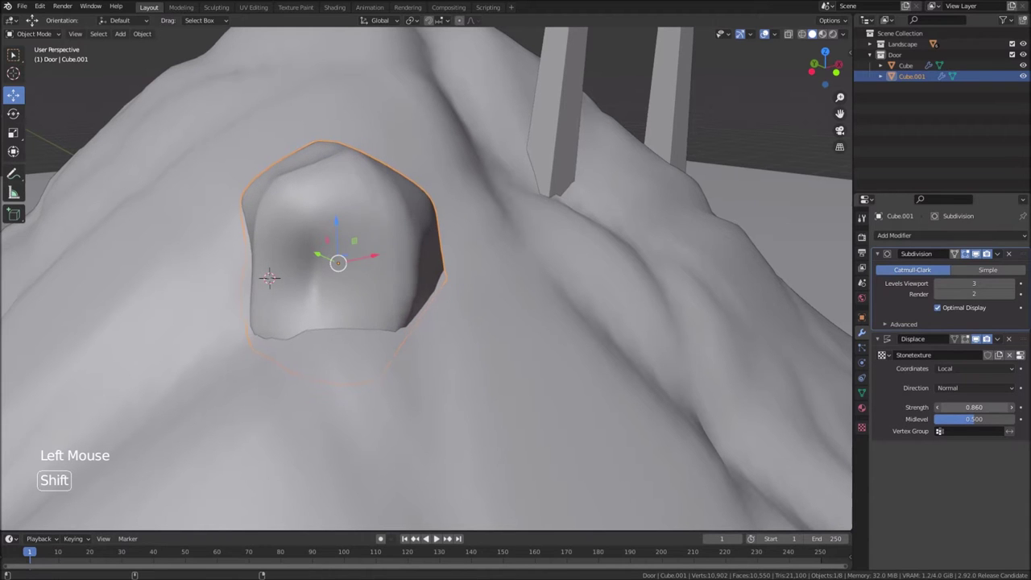
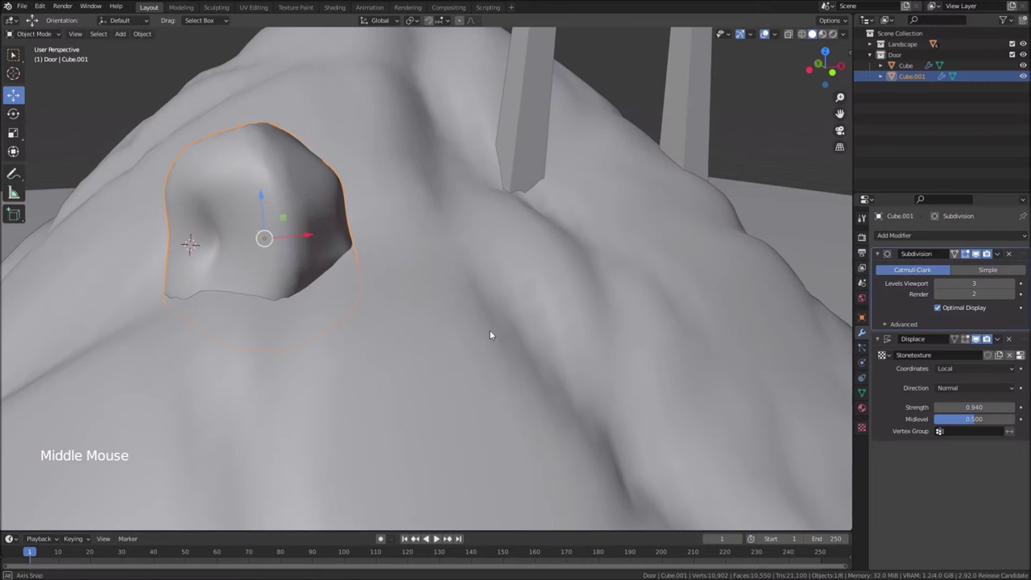
{"action": "scroll", "scroll_direction": "down", "scroll_amount": 3}
Adjust Stonetexture's Voronoi distance metric and contrast to 0.640 for softer lumps
{"action": "left_click", "coordinate": [301, 210]}
{"action": "middle_click", "coordinate": [339, 214]}
{"action": "left_click", "coordinate": [1027, 360]}
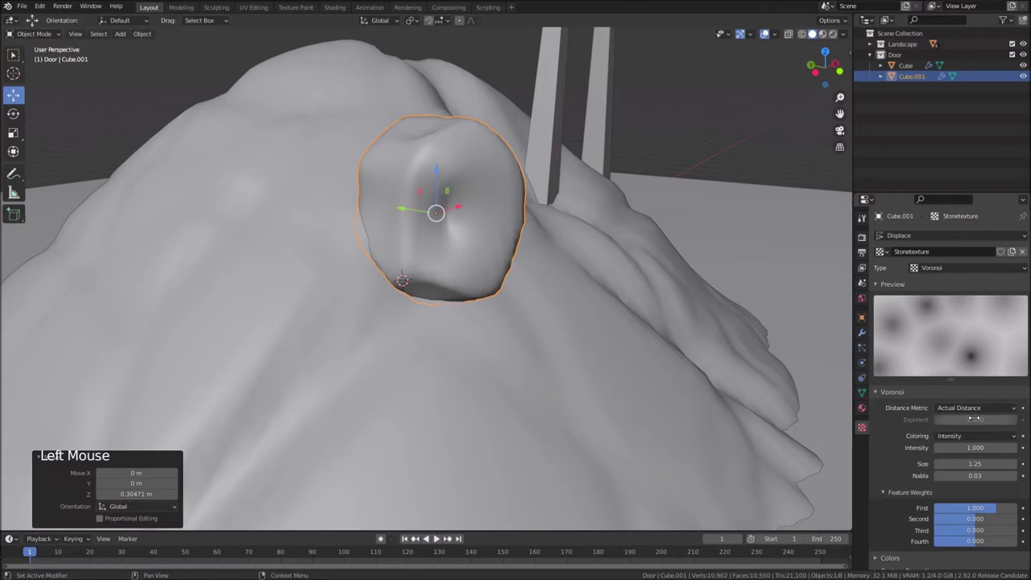
{"action": "left_click", "coordinate": [972, 409]}
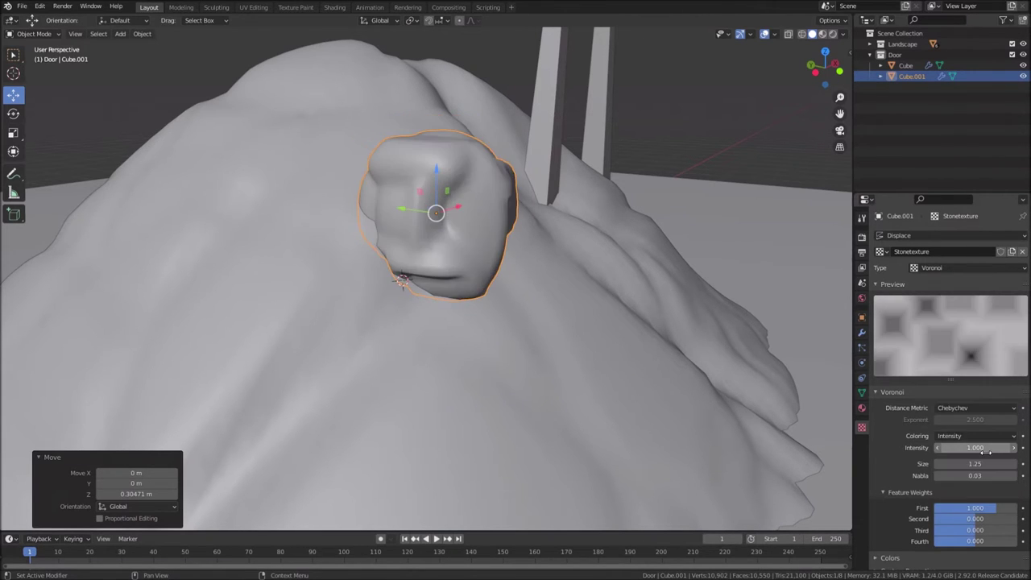
{"action": "left_click", "coordinate": [984, 414]}
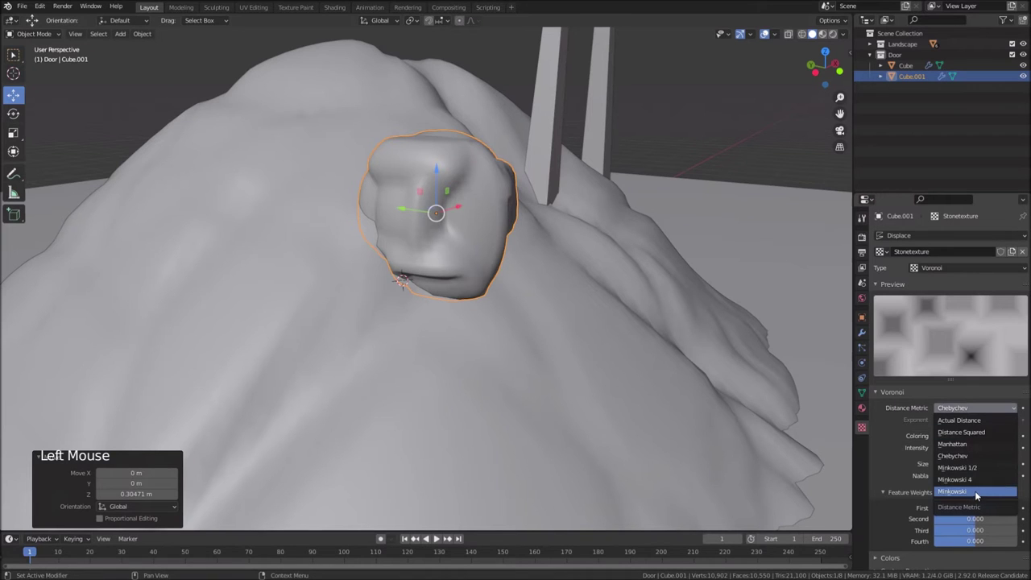
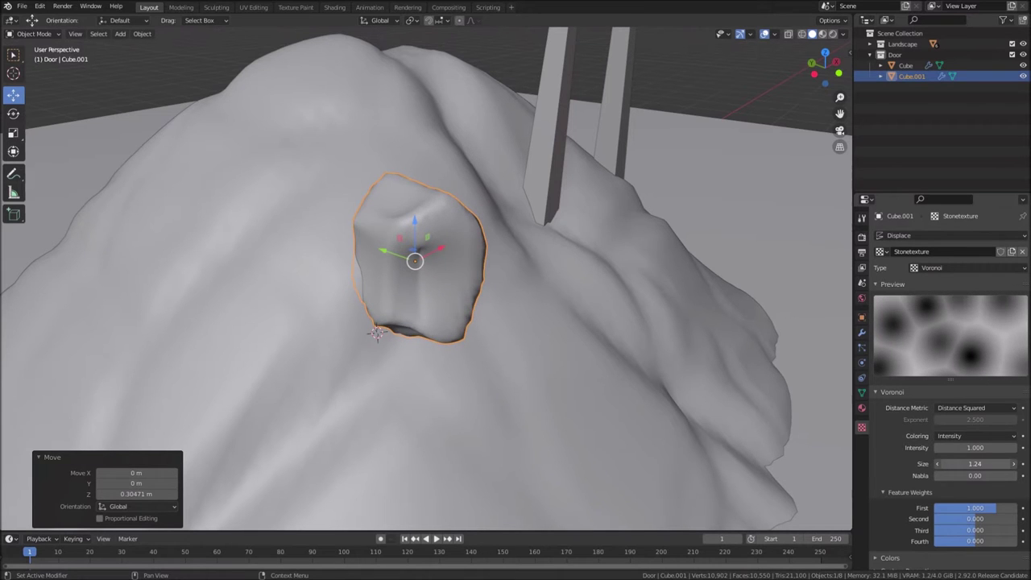
Orbit along the slope to inspect the rock and show its modifier settings
{"action": "middle_click", "coordinate": [500, 371]}
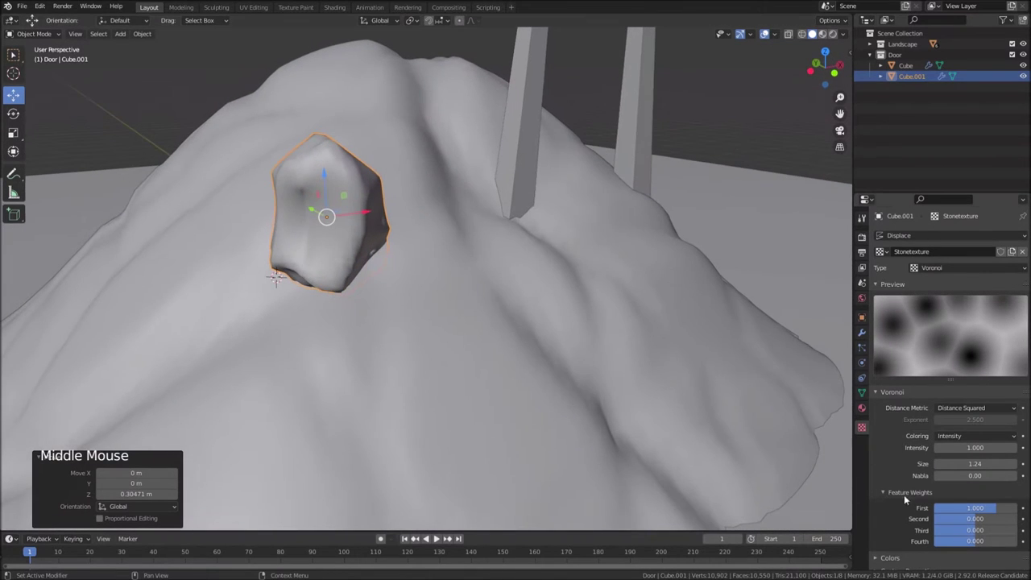
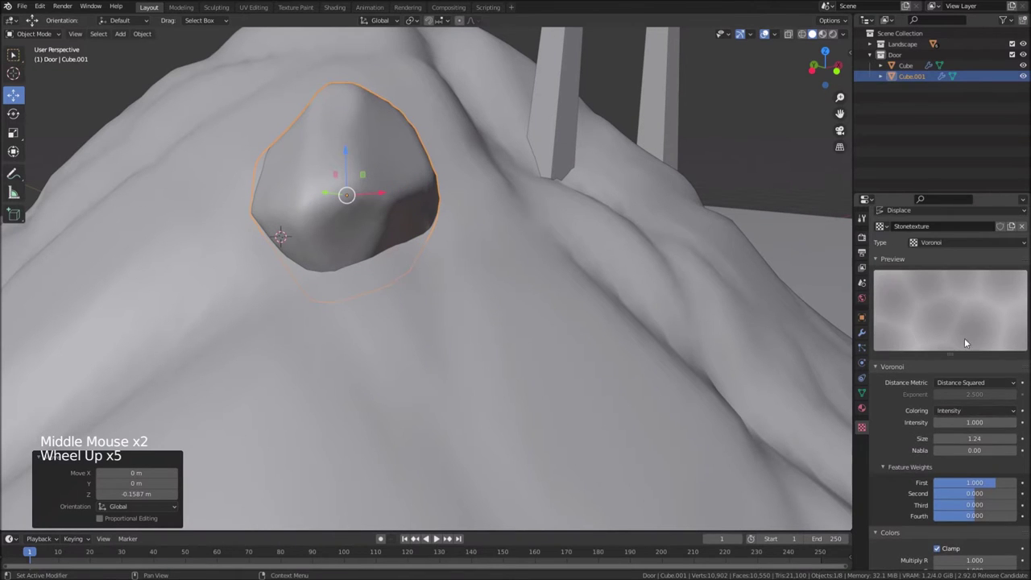
{"action": "scroll", "scroll_direction": "down", "scroll_amount": 3}
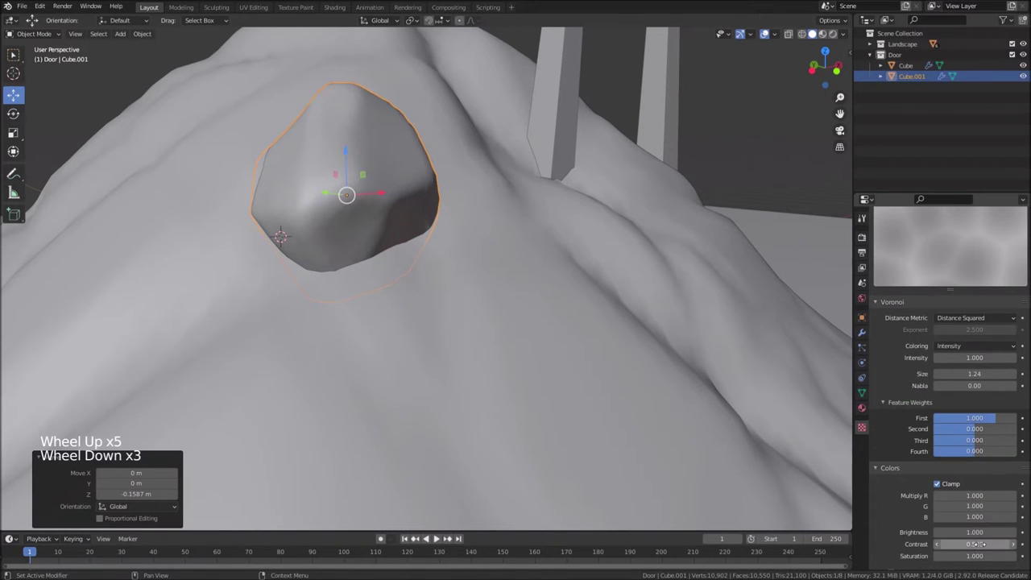
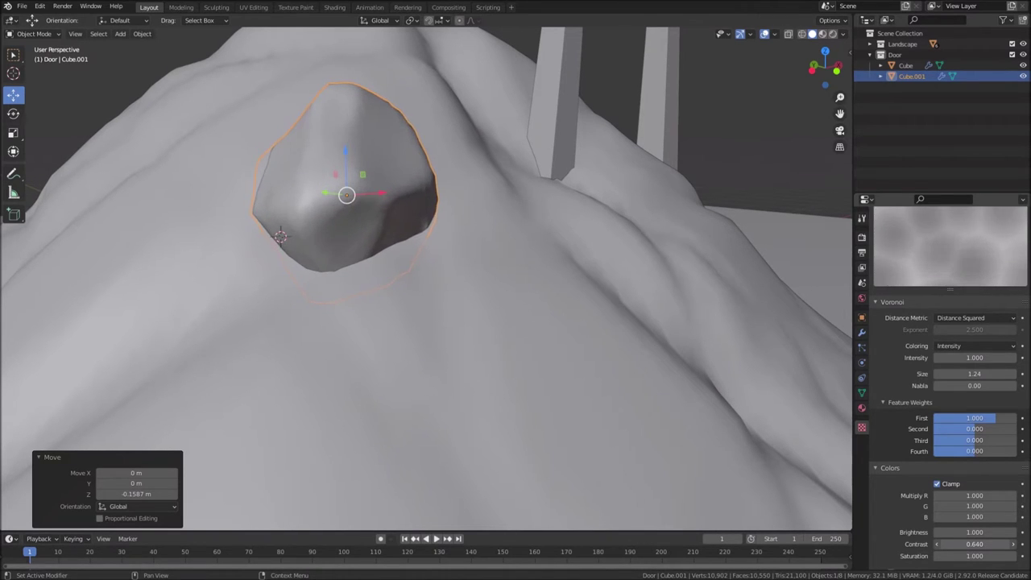
{"action": "middle_click", "coordinate": [625, 298]}
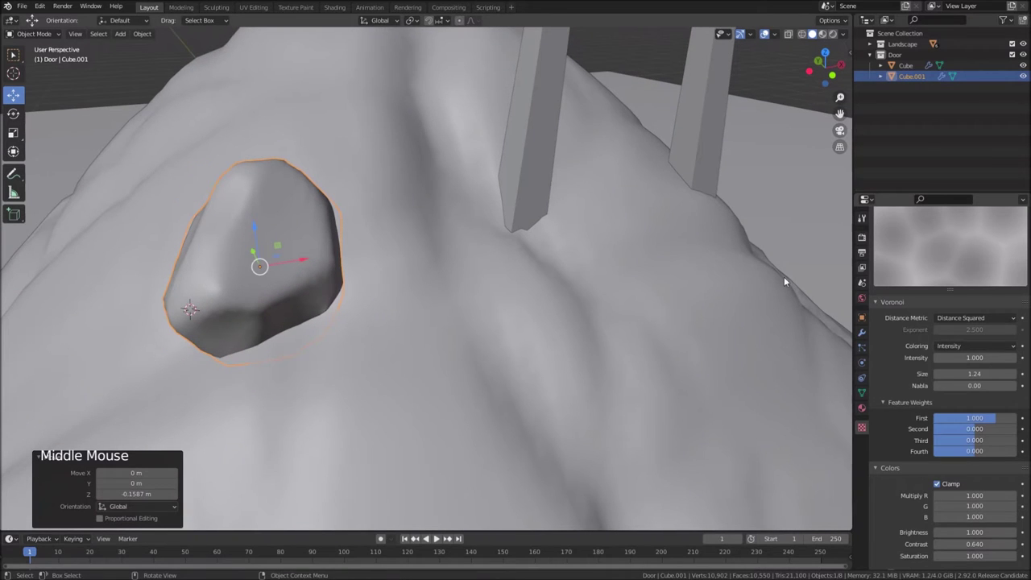
{"action": "left_click", "coordinate": [860, 338]}
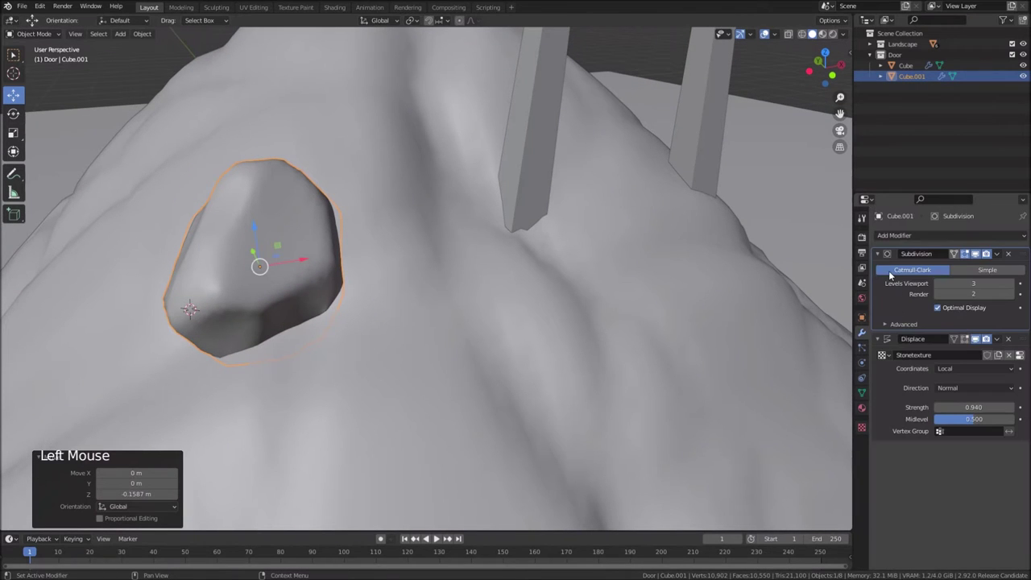
Add a Decimate modifier at ratio about 0.15 to the rock and apply it into the mesh
{"action": "left_click", "coordinate": [881, 255]}
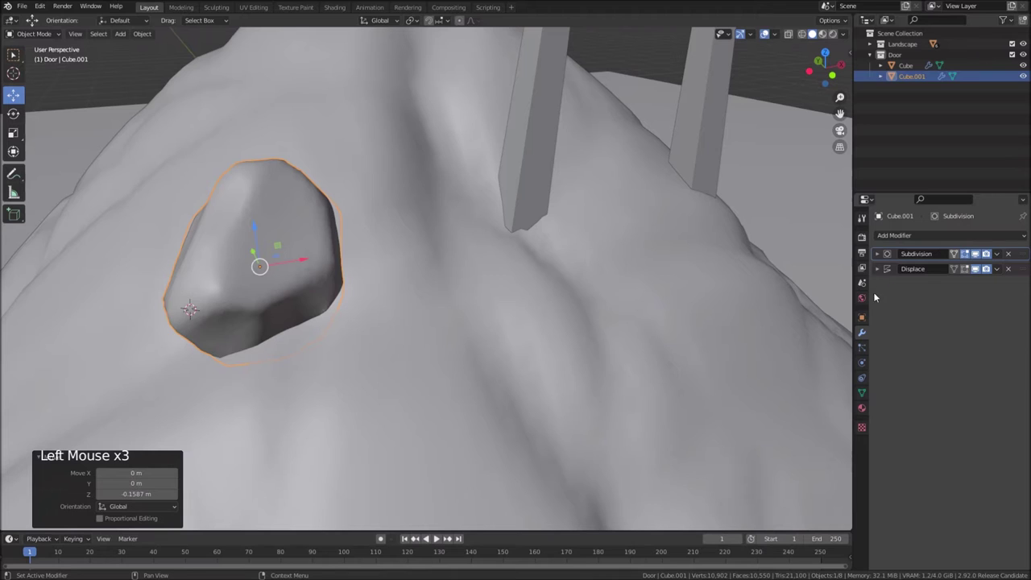
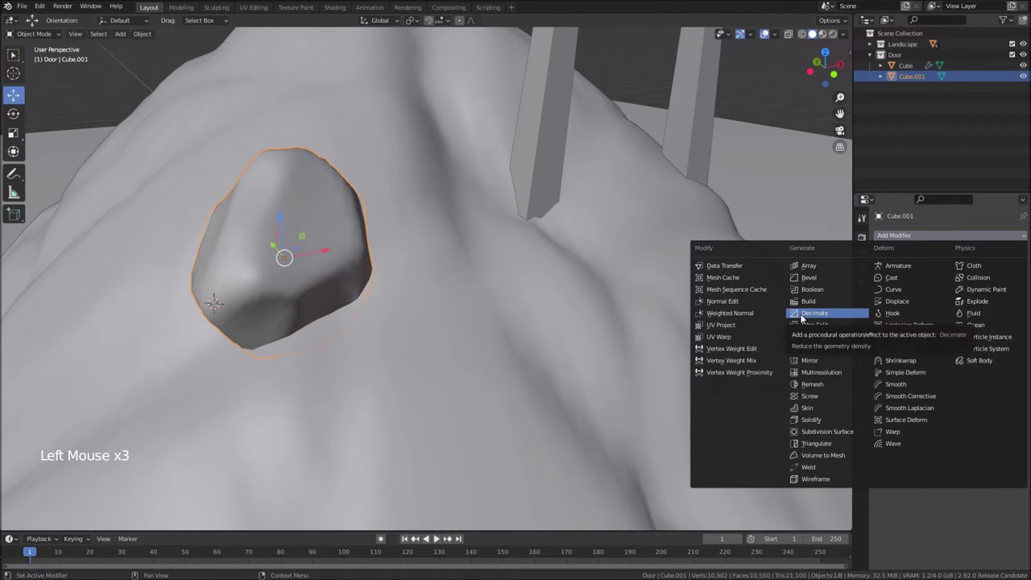
{"action": "left_click", "coordinate": [1006, 286]}
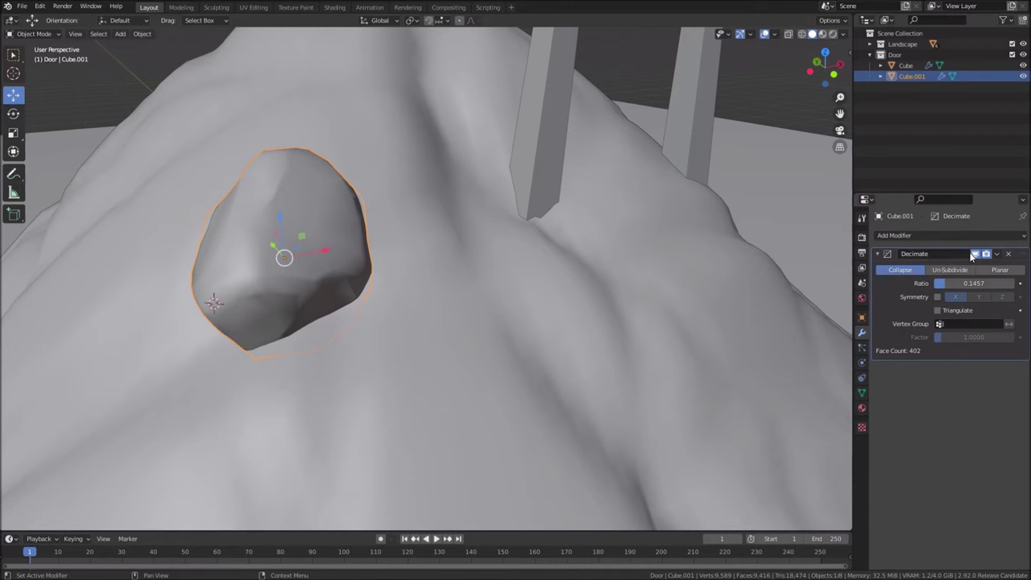
{"action": "left_click", "coordinate": [1002, 255]}
Inspect the lighter rock from around the hill and select it on the slope
{"action": "middle_click", "coordinate": [405, 254]}
{"action": "scroll", "scroll_direction": "up", "scroll_amount": 3}
{"action": "middle_click", "coordinate": [388, 228]}
{"action": "middle_click", "coordinate": [435, 255]}
{"action": "scroll", "scroll_direction": "down", "scroll_amount": 3}
{"action": "scroll", "scroll_direction": "down", "scroll_amount": 3}
{"action": "middle_click", "coordinate": [398, 260]}
{"action": "left_click", "coordinate": [308, 204]}
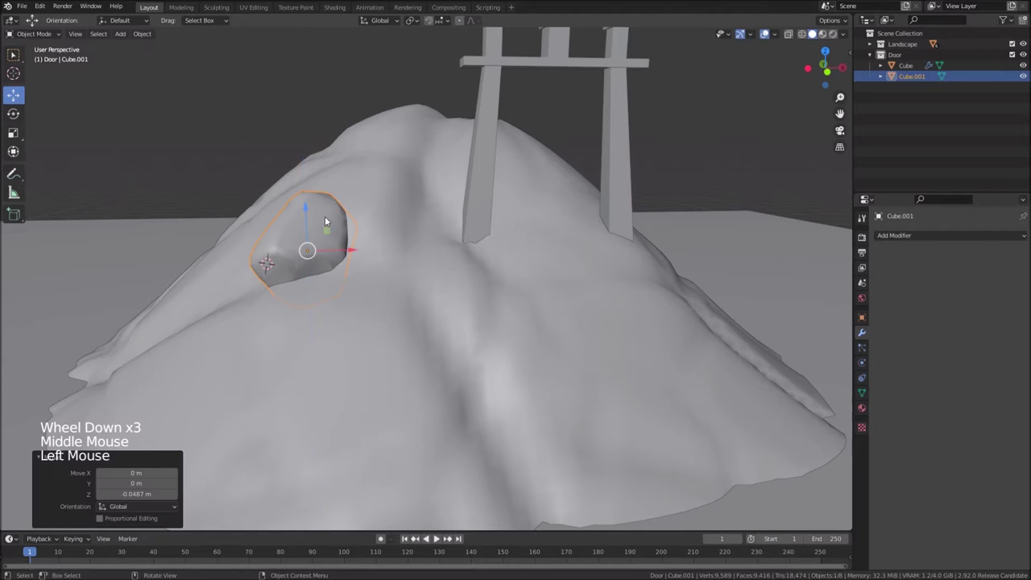
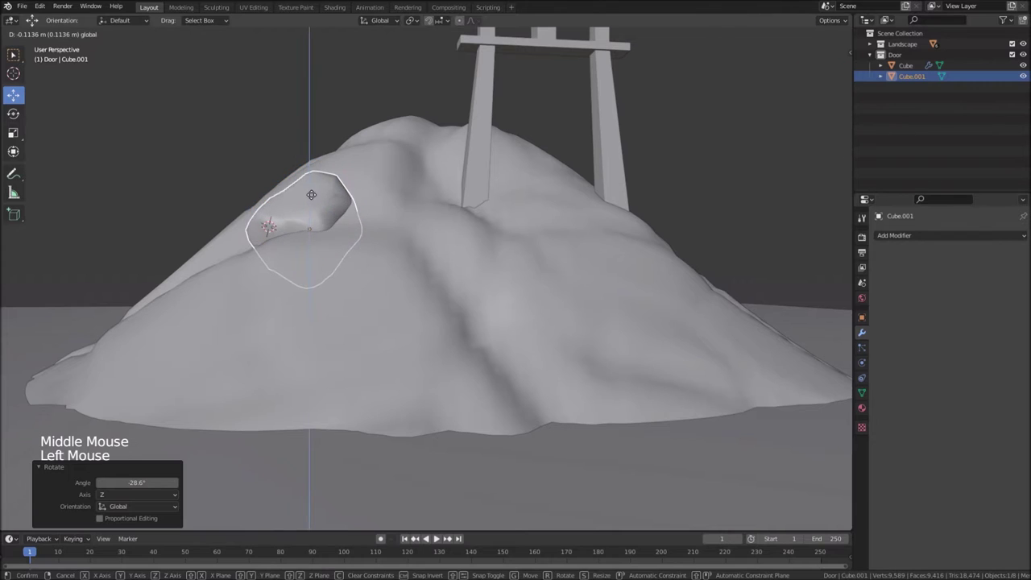
Place the rock on the slope and duplicate it into a second stone beside it
{"action": "middle_click", "coordinate": [338, 214]}
{"action": "middle_click", "coordinate": [412, 262]}
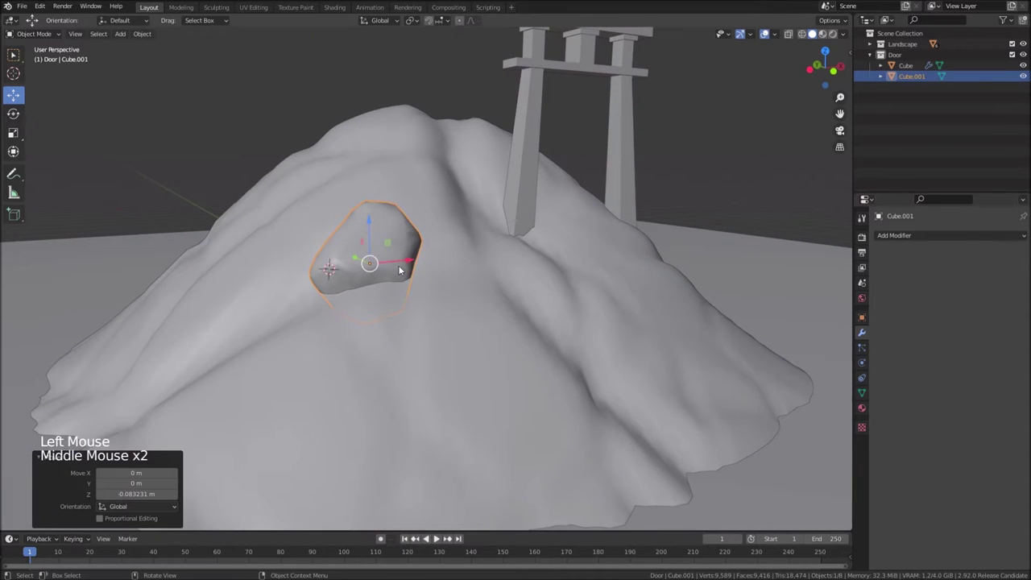
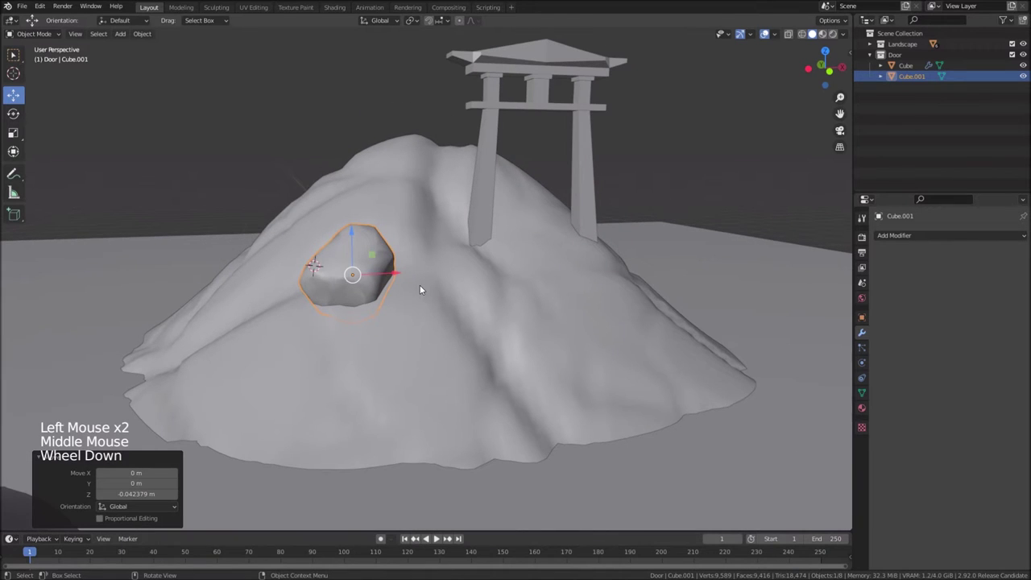
{"action": "middle_click", "coordinate": [417, 284]}
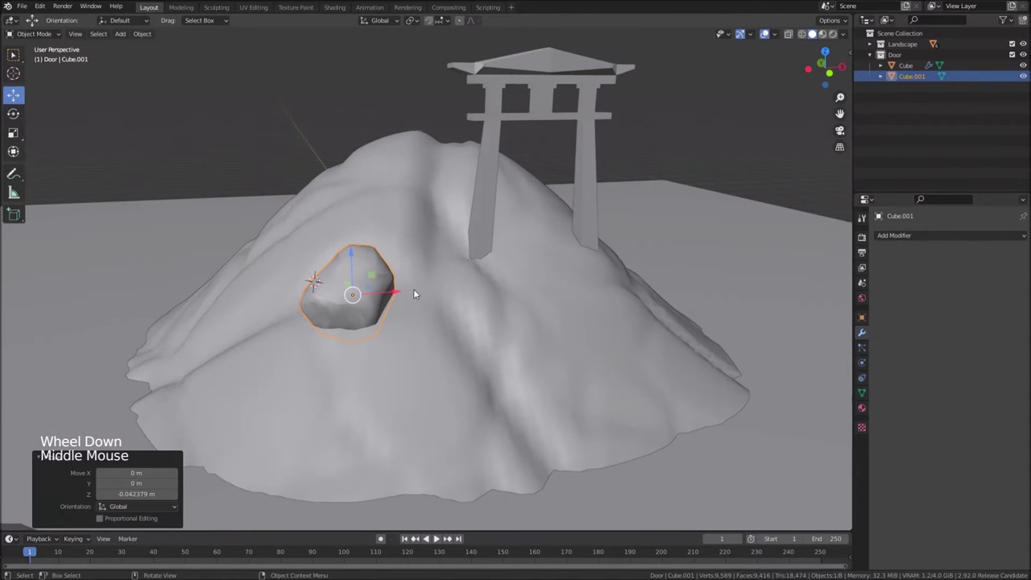
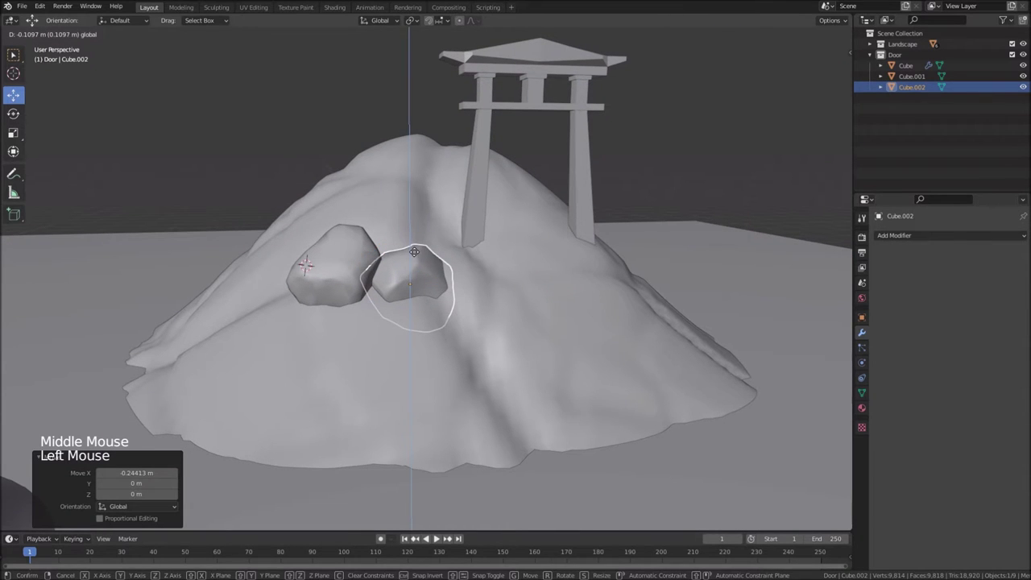
{"action": "middle_click", "coordinate": [448, 313]}
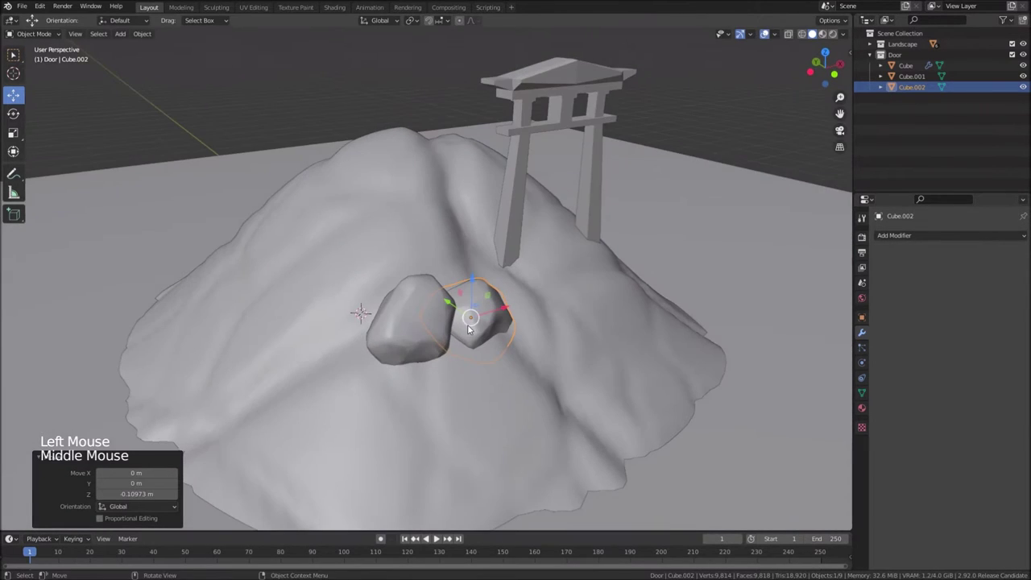
{"action": "middle_click", "coordinate": [477, 380]}
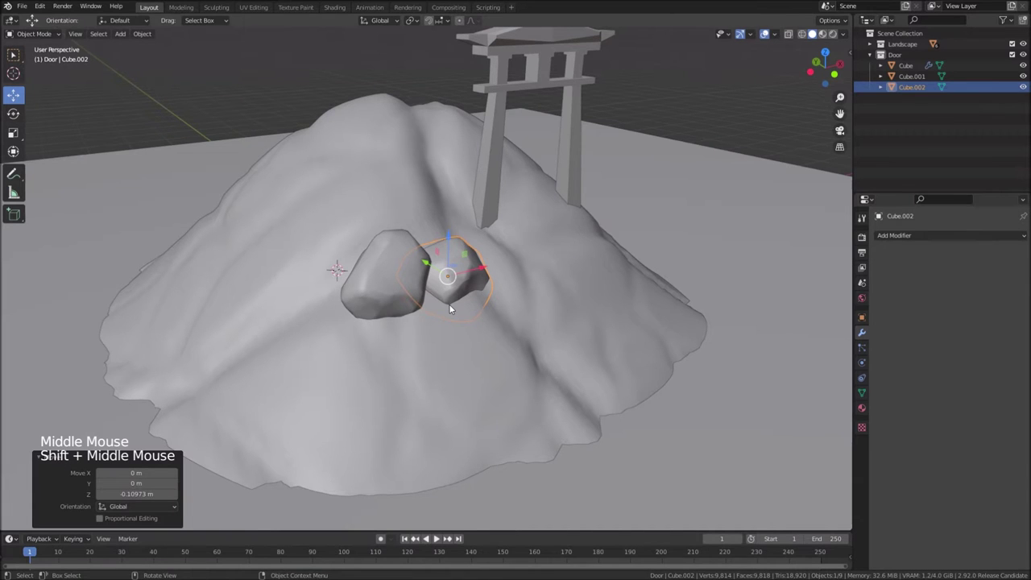
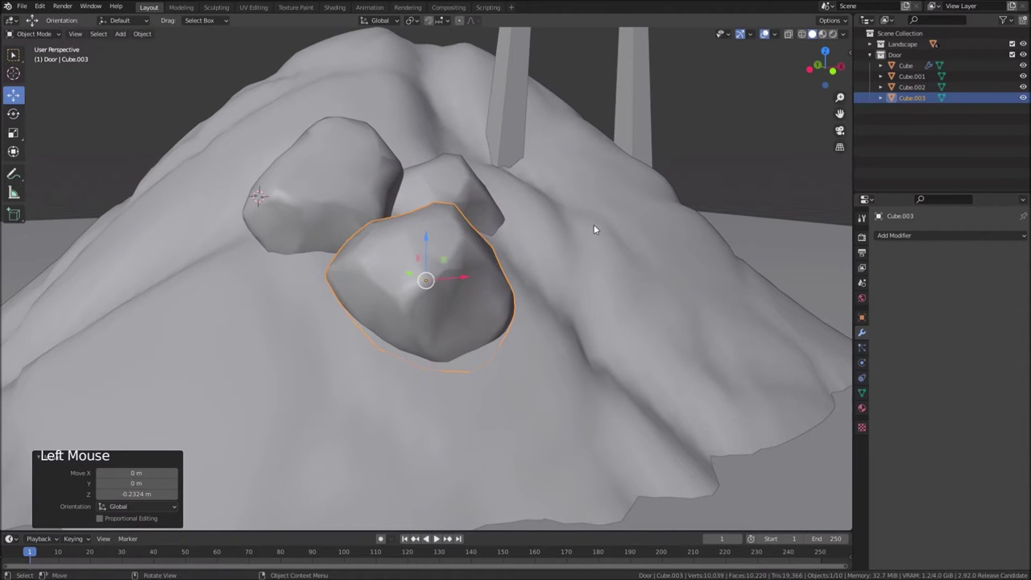
Rotate the third stone about Z into the cluster and set the 3D cursor on the slope
{"action": "key", "text": "r"}
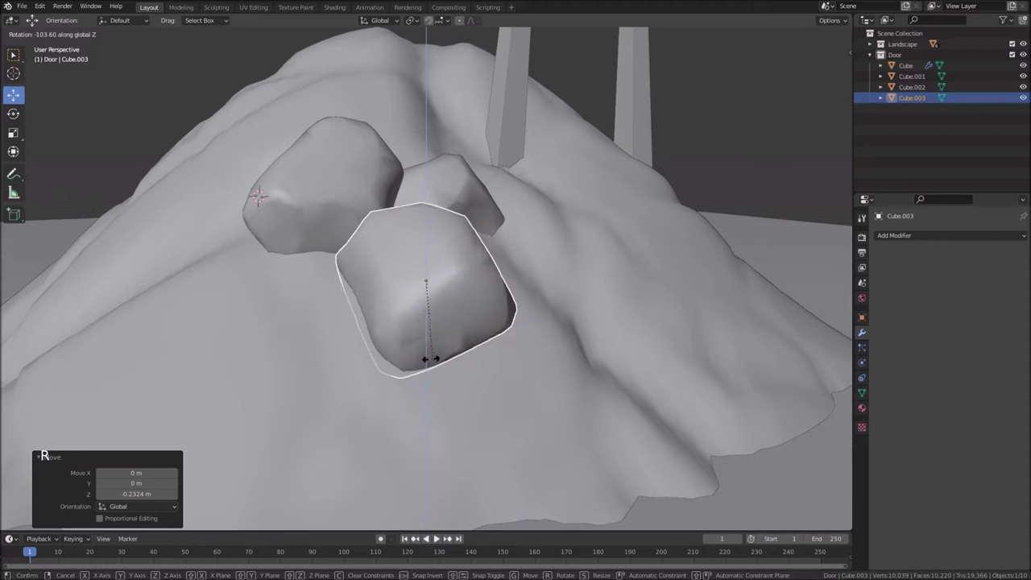
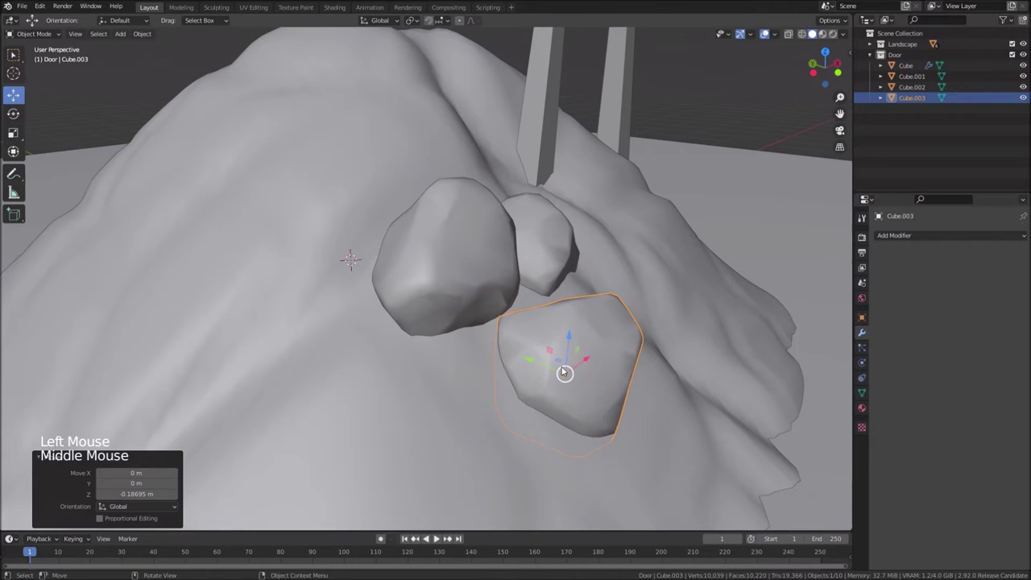
{"action": "left_click", "coordinate": [540, 361]}
{"action": "middle_click", "coordinate": [585, 358]}
{"action": "scroll", "scroll_direction": "down", "scroll_amount": 3}
{"action": "middle_click", "coordinate": [431, 290]}
{"action": "middle_click", "coordinate": [473, 303]}
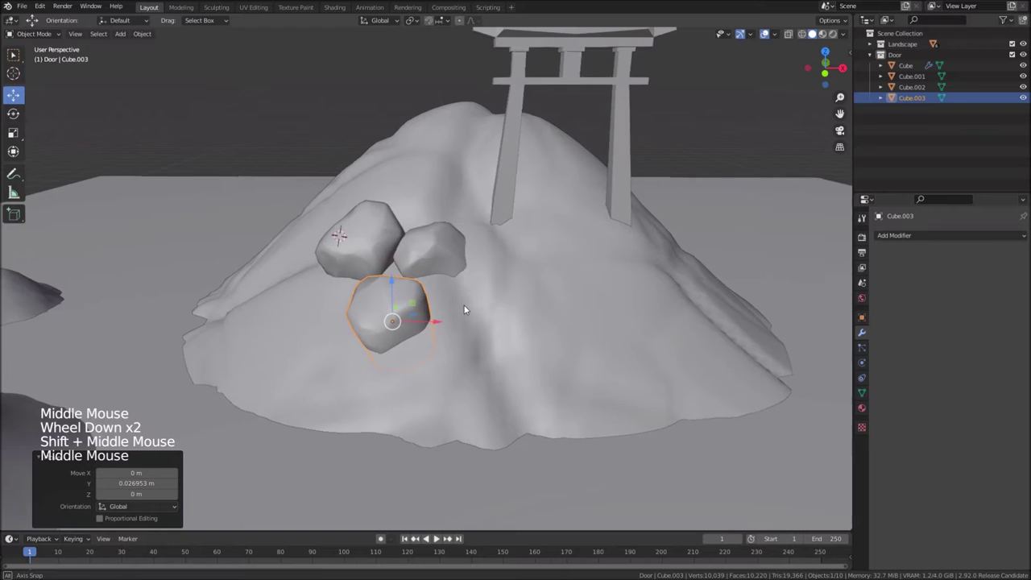
{"action": "middle_click", "coordinate": [573, 300]}
{"action": "middle_click", "coordinate": [509, 274]}
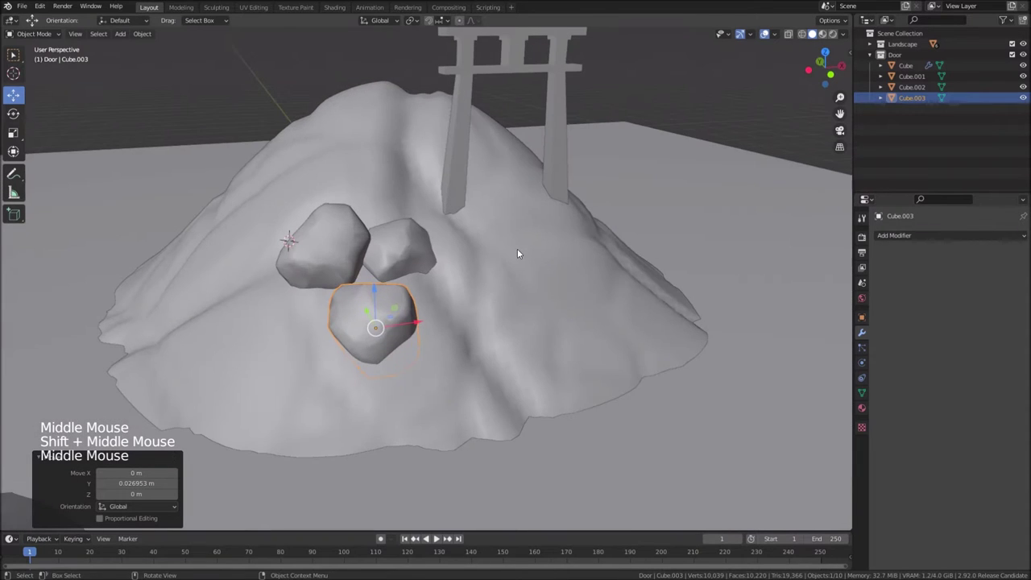
{"action": "right_click", "coordinate": [526, 249]}
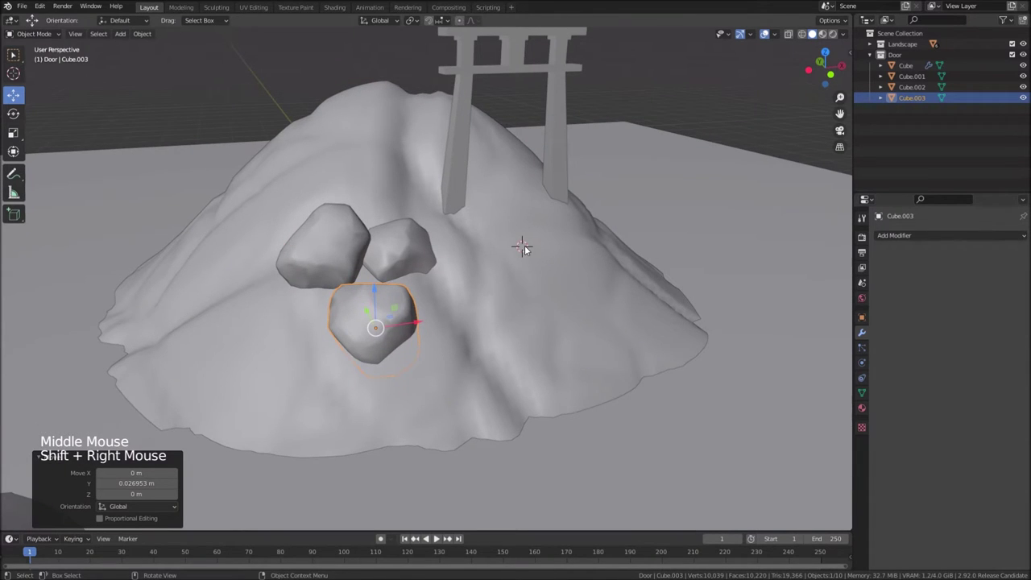
Add a cube, shrink it to about half size and flatten it along Z into a slab on the slope
{"action": "key", "text": "shift+a"}
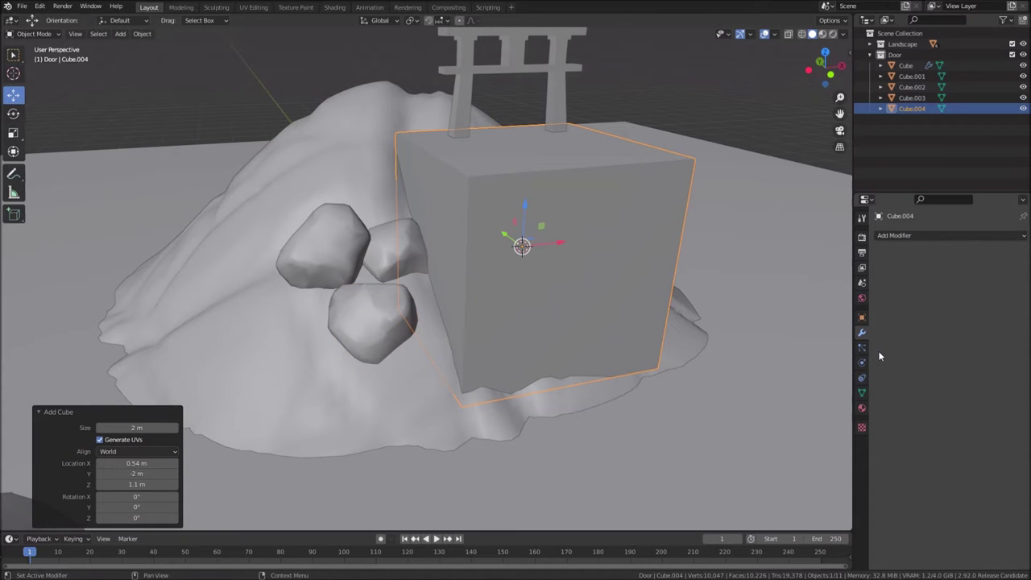
{"action": "key", "text": "s"}
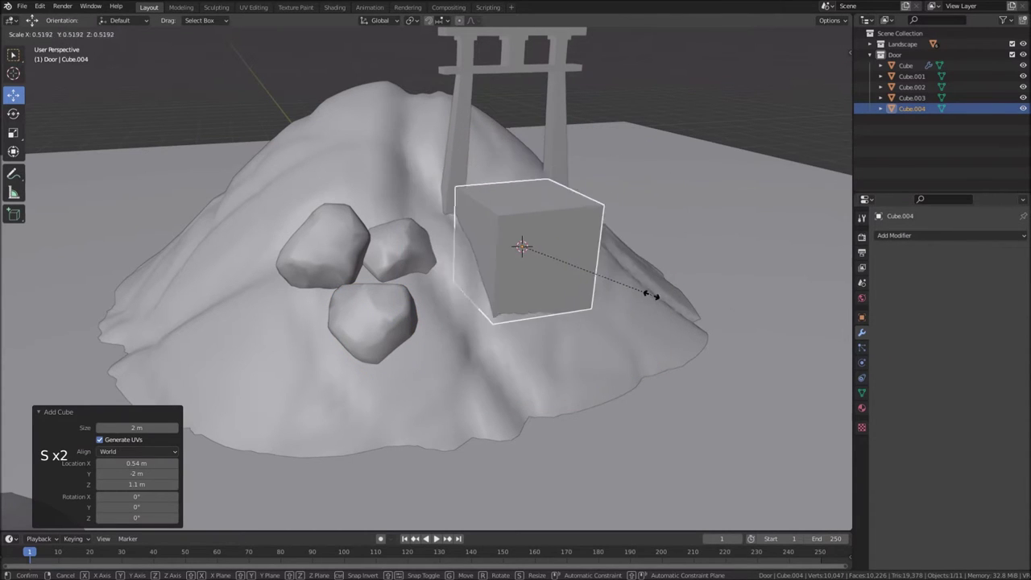
{"action": "scroll", "scroll_direction": "up", "scroll_amount": 3}
{"action": "middle_click", "coordinate": [647, 233]}
{"action": "key", "text": "s"}
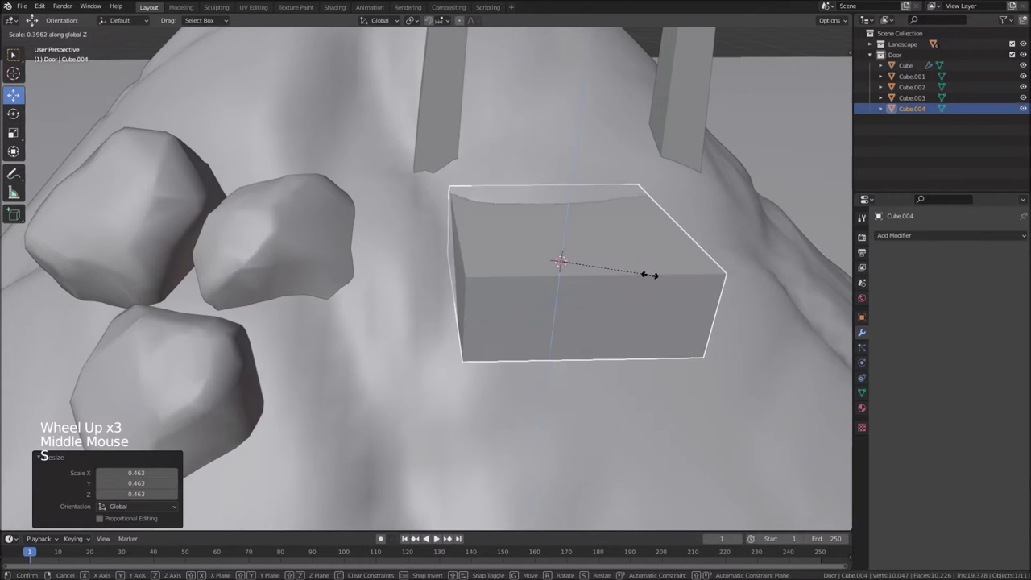
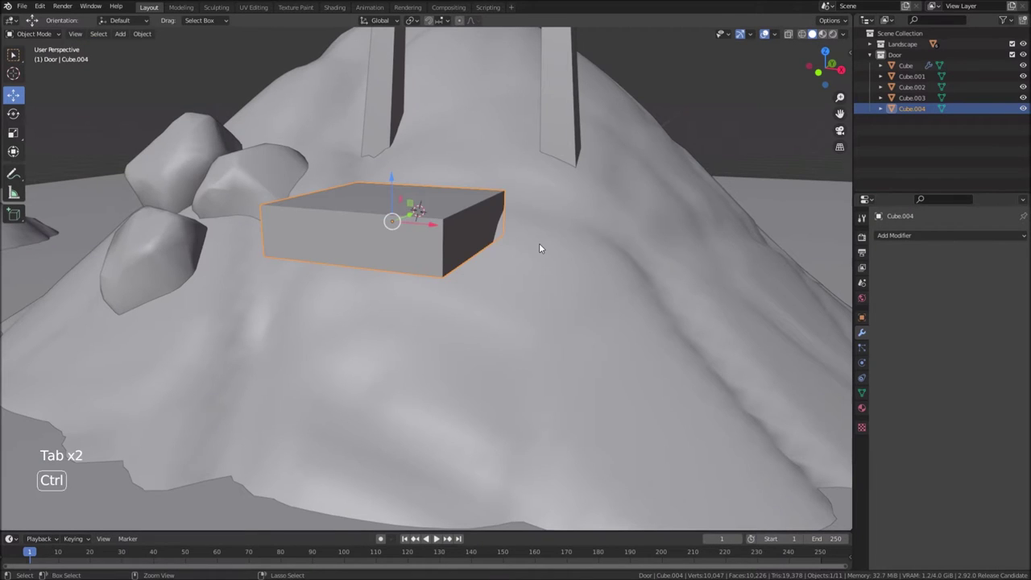
{"action": "key", "text": "ctrl+a"}
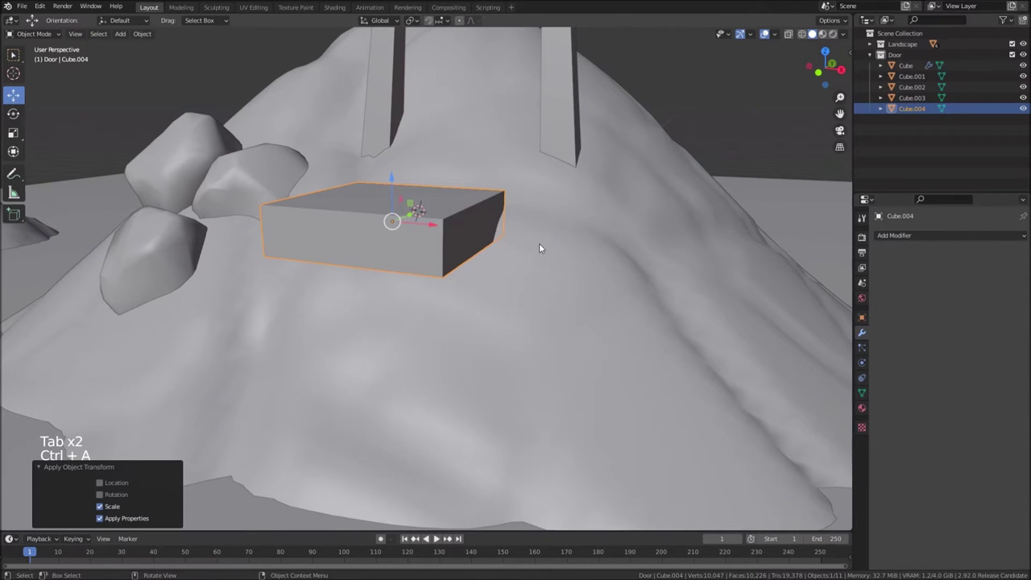
Bevel the slab's edges and raise its Subdivision viewport level to 3
{"action": "key", "text": "Tab"}
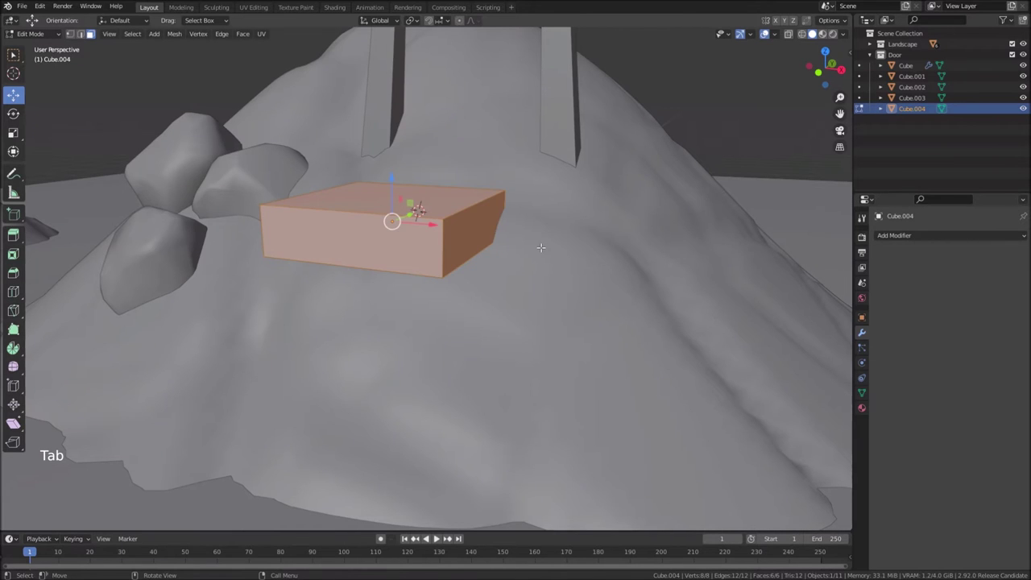
{"action": "key", "text": "ctrl+b"}
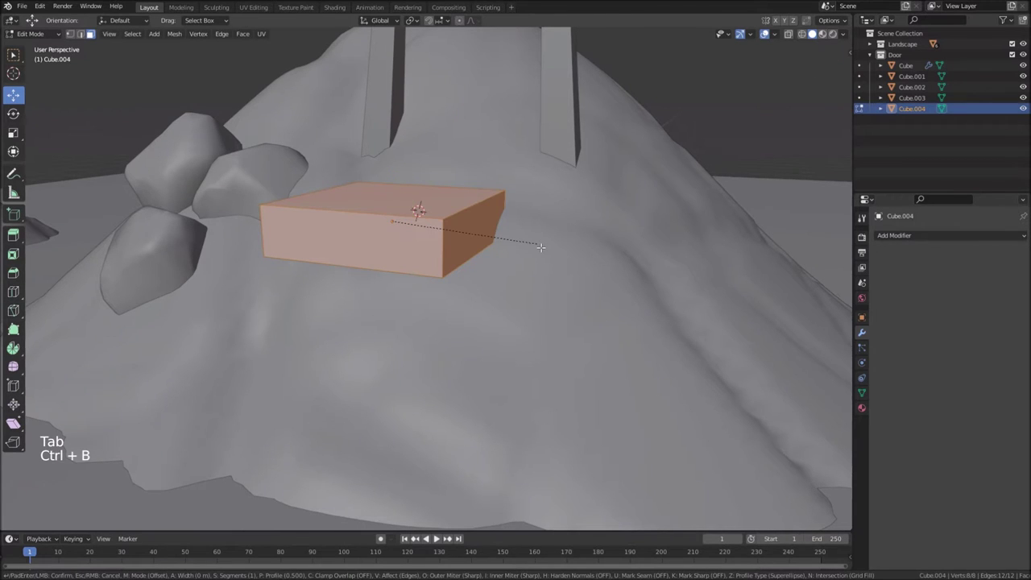
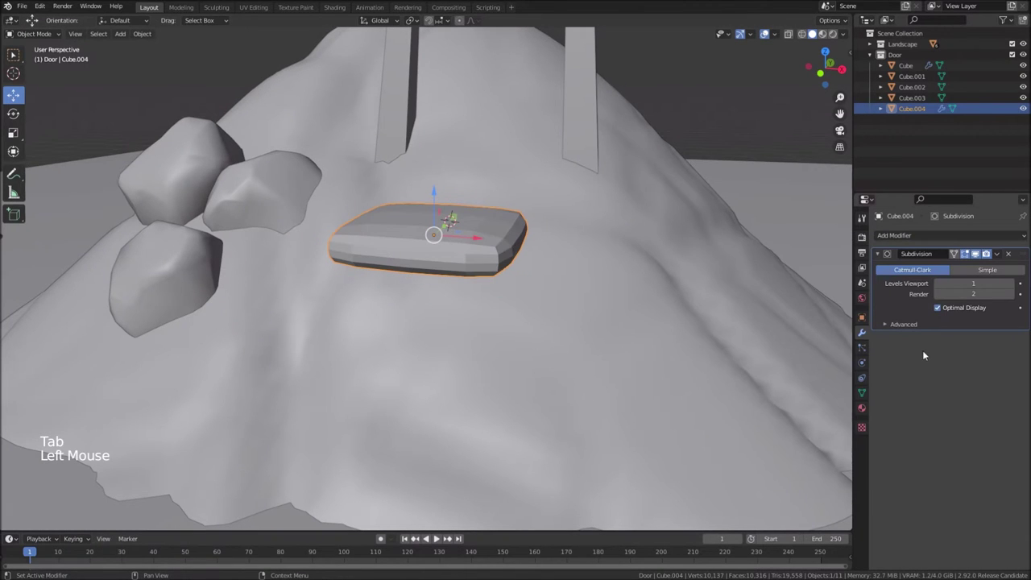
{"action": "double_click", "coordinate": [1016, 284]}
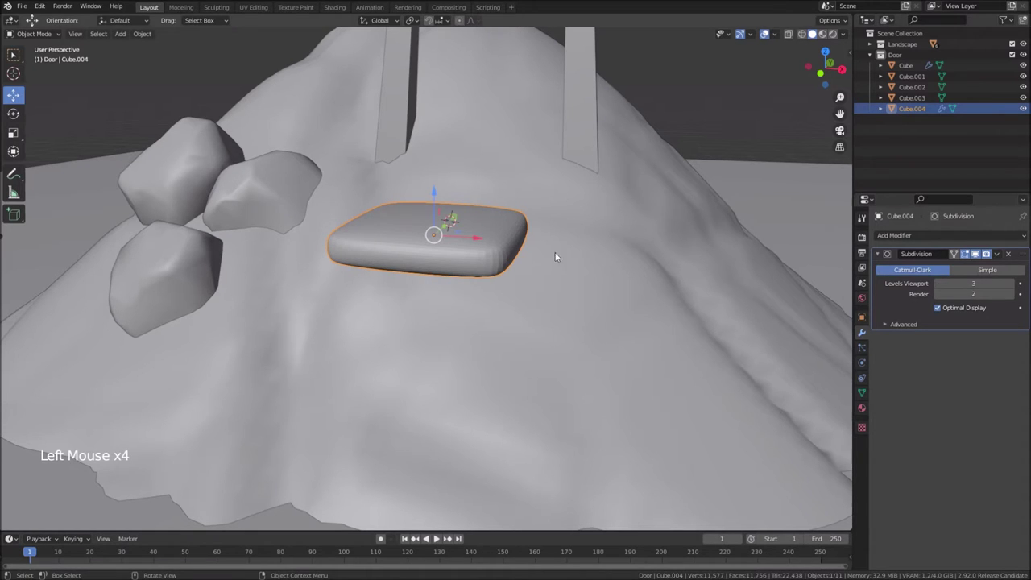
{"action": "right_click", "coordinate": [480, 241]}
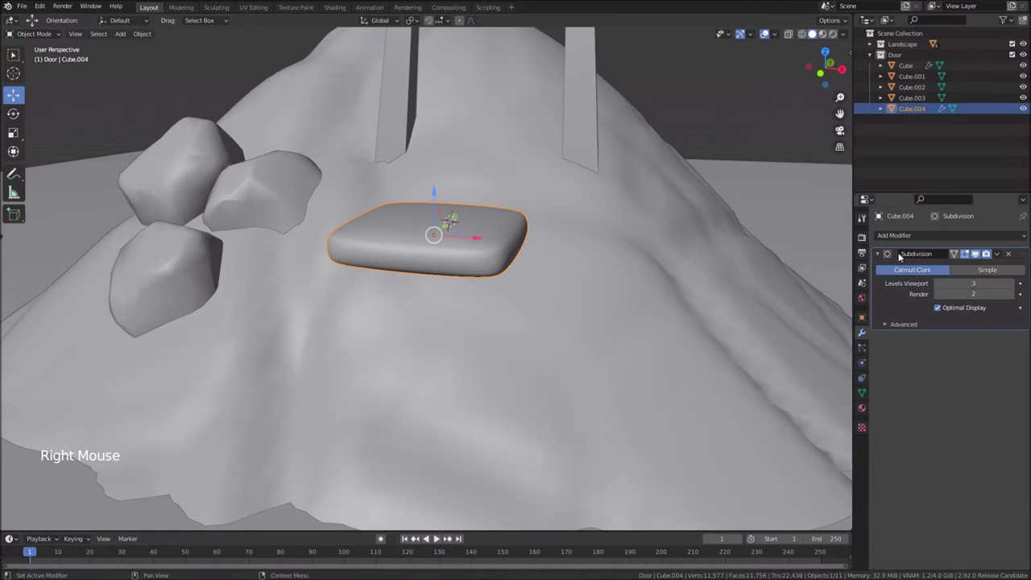
Add a Displace modifier to the slab driven by a new texture named stoneplate
{"action": "left_click", "coordinate": [883, 252]}
{"action": "left_click", "coordinate": [903, 234]}
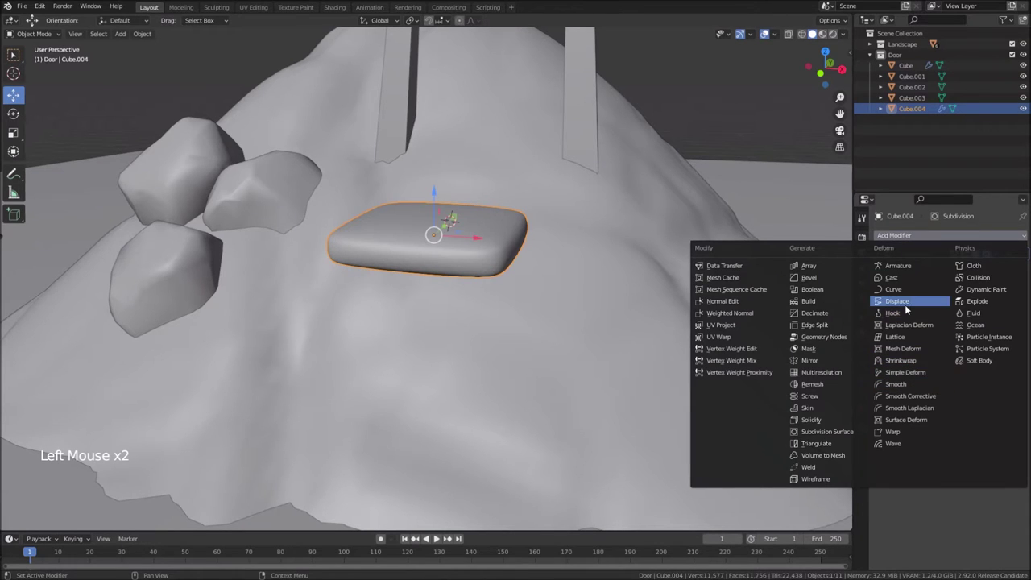
{"action": "left_click", "coordinate": [889, 286]}
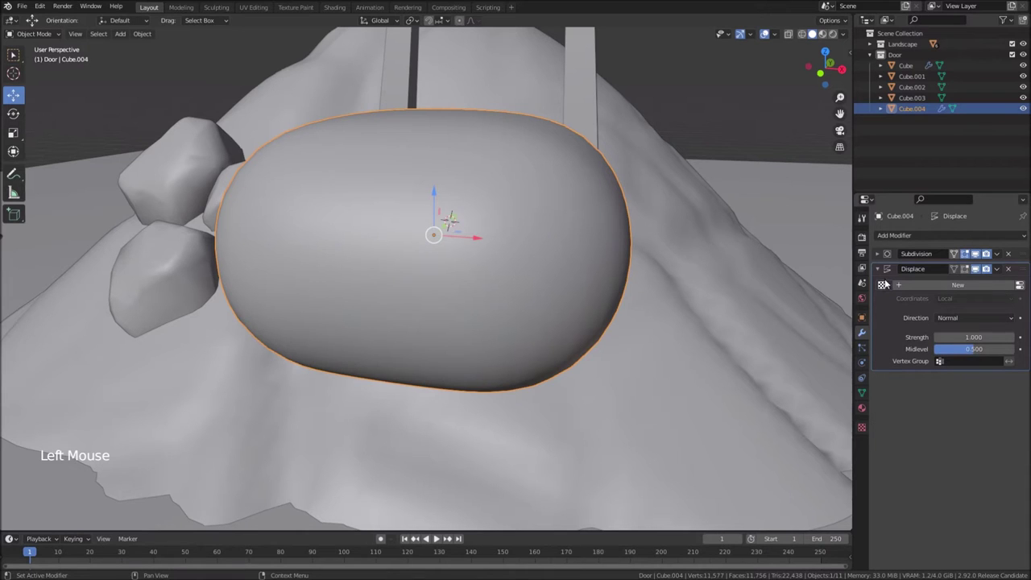
{"action": "left_click", "coordinate": [888, 285]}
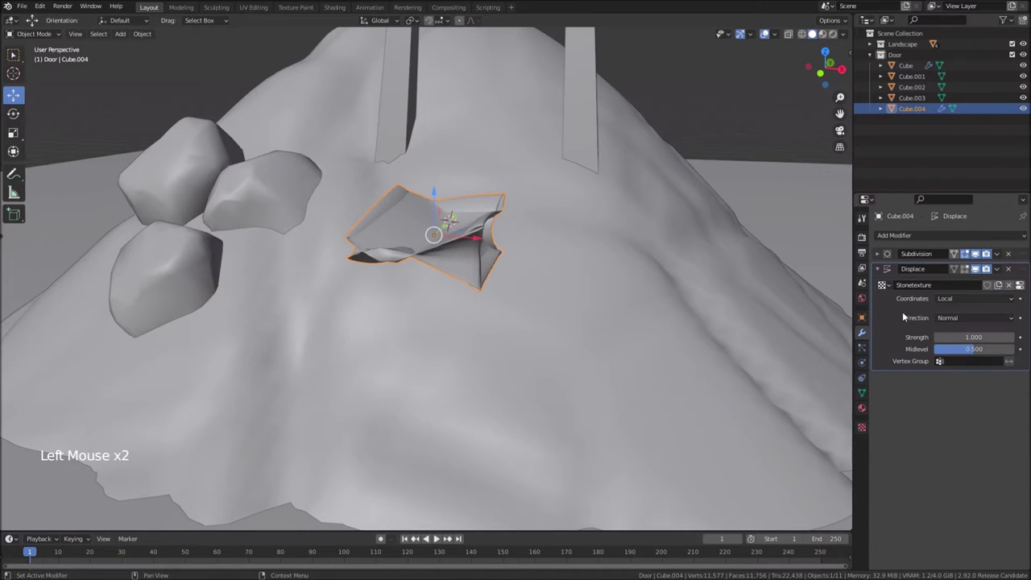
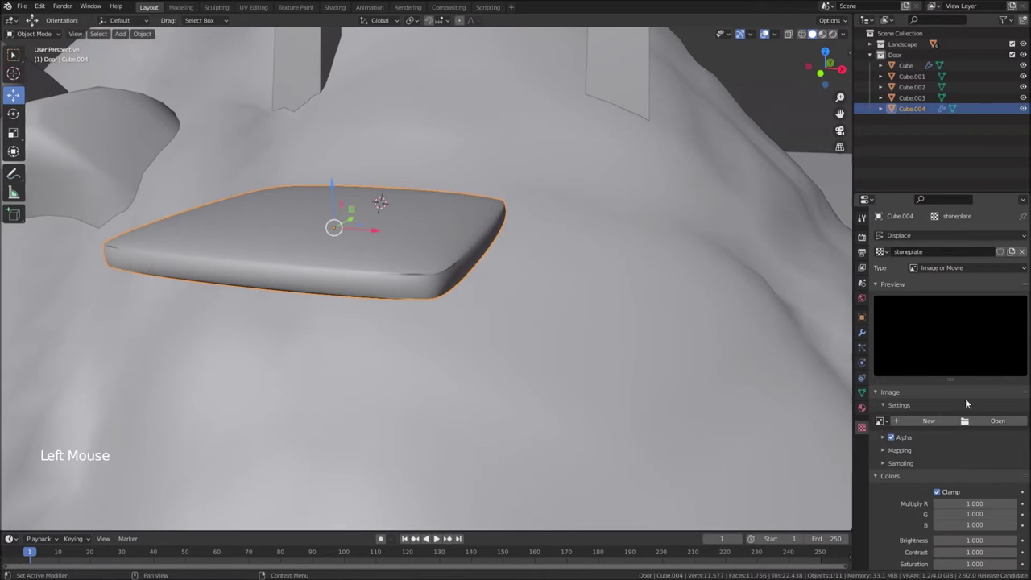
Make stoneplate a Voronoi texture with size 0.57 and contrast 2.45
{"action": "left_click", "coordinate": [946, 268]}
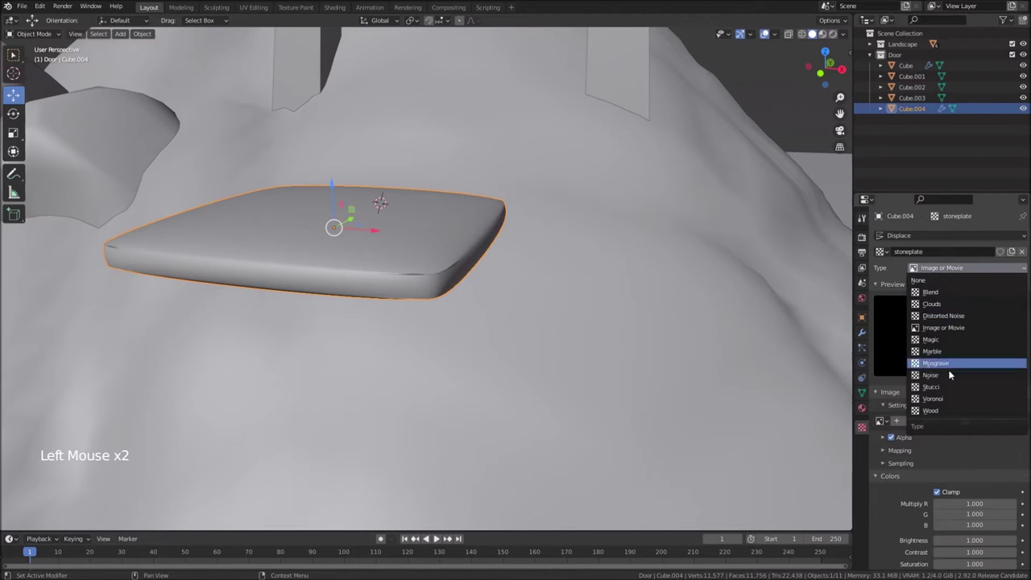
{"action": "scroll", "scroll_direction": "down", "scroll_amount": 3}
{"action": "middle_click", "coordinate": [579, 331]}
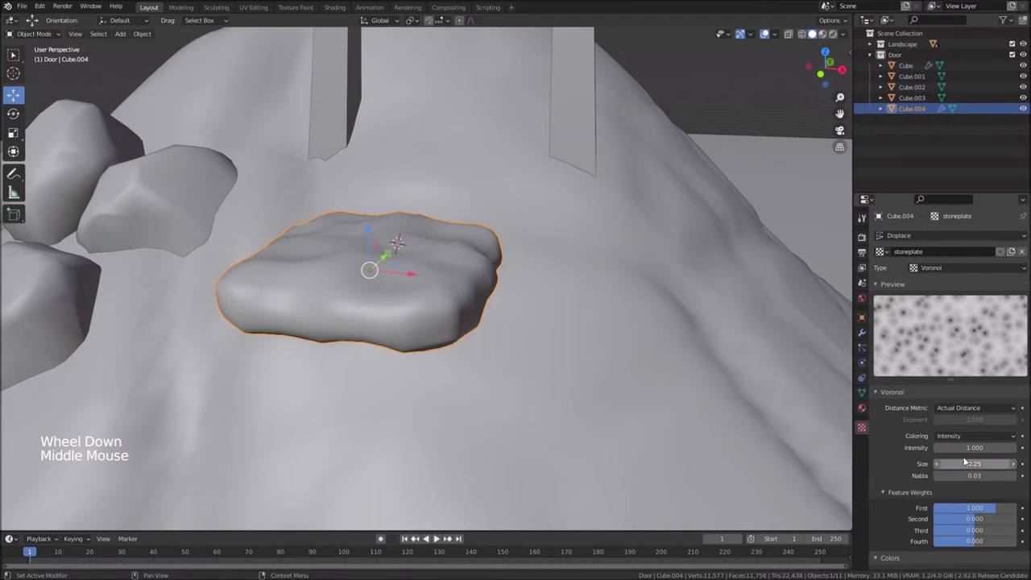
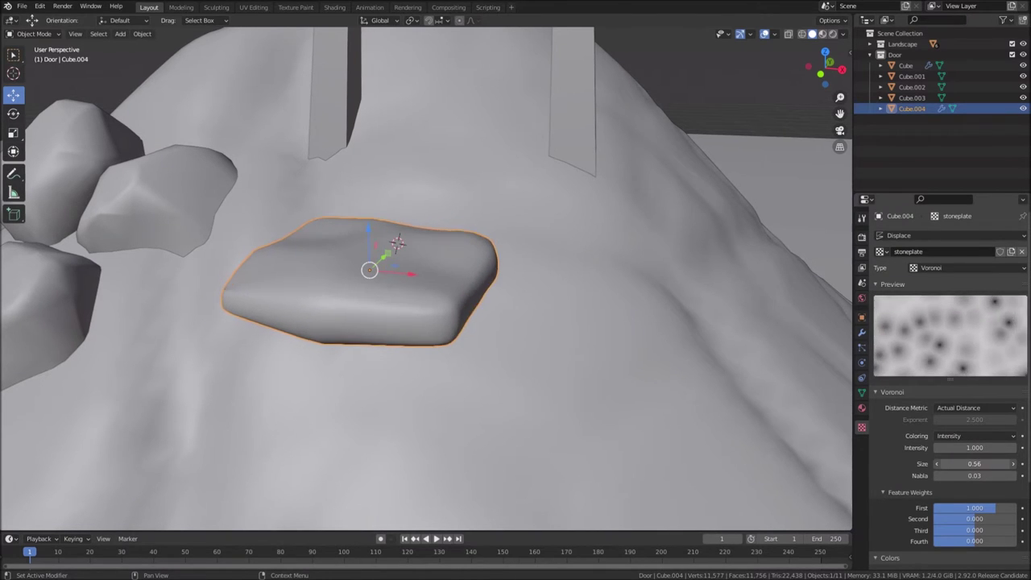
{"action": "scroll", "scroll_direction": "down", "scroll_amount": 3}
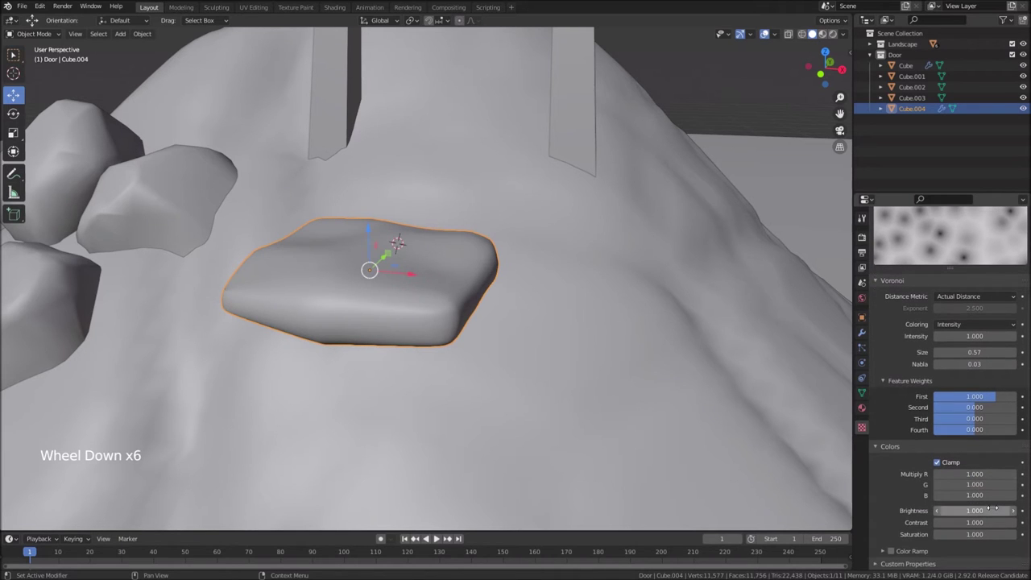
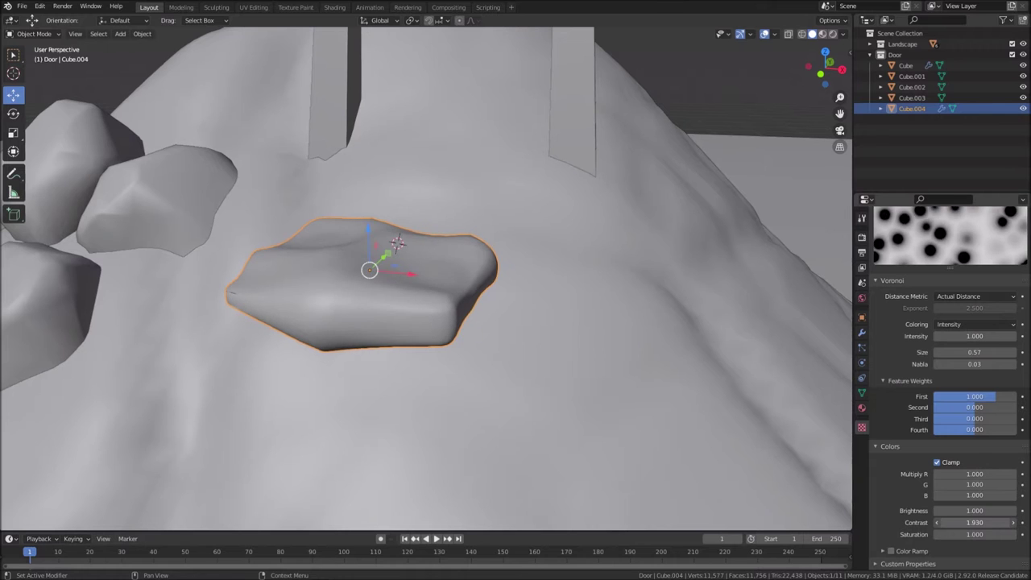
Stretch the slab wider along X for a lumpier stone
{"action": "middle_click", "coordinate": [454, 301]}
{"action": "middle_click", "coordinate": [424, 352]}
{"action": "left_click", "coordinate": [243, 242]}
{"action": "middle_click", "coordinate": [274, 277]}
{"action": "key", "text": "s"}
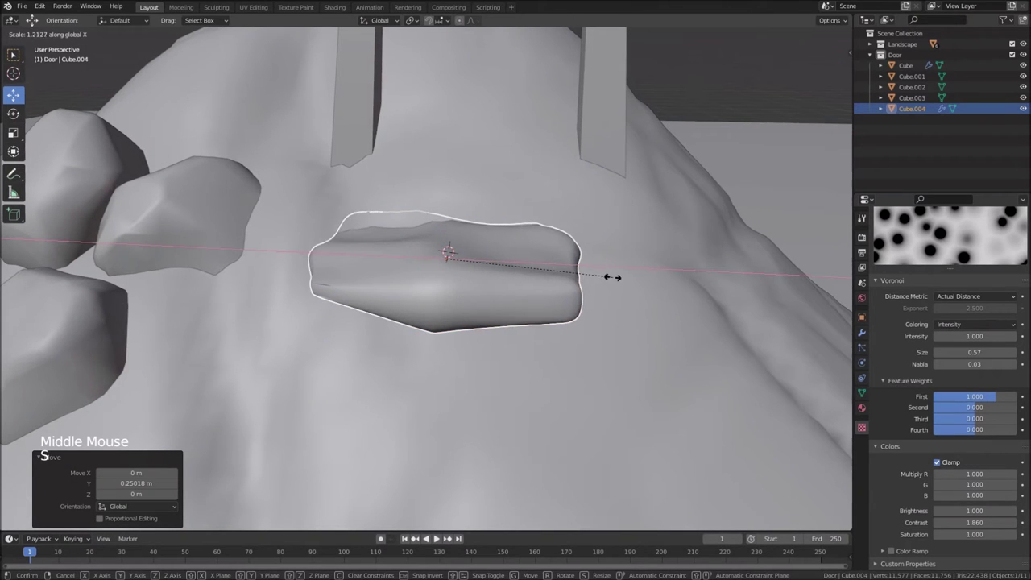
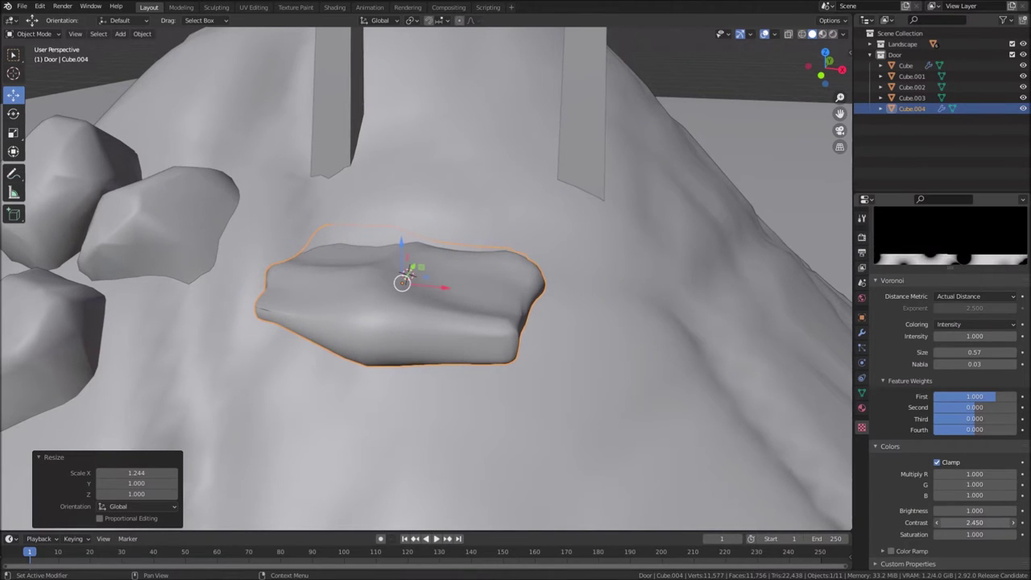
Lower Displace strength to 0.1 and apply the slab's Subdivision and Displace modifiers
{"action": "middle_click", "coordinate": [674, 340]}
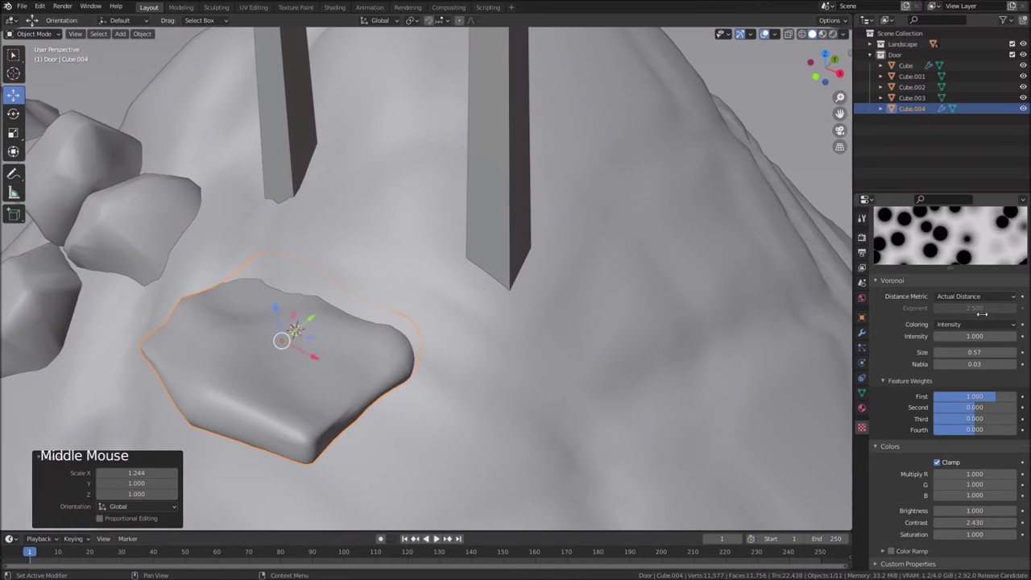
{"action": "scroll", "scroll_direction": "up", "scroll_amount": 3}
{"action": "left_click", "coordinate": [864, 332]}
{"action": "scroll", "scroll_direction": "up", "scroll_amount": 3}
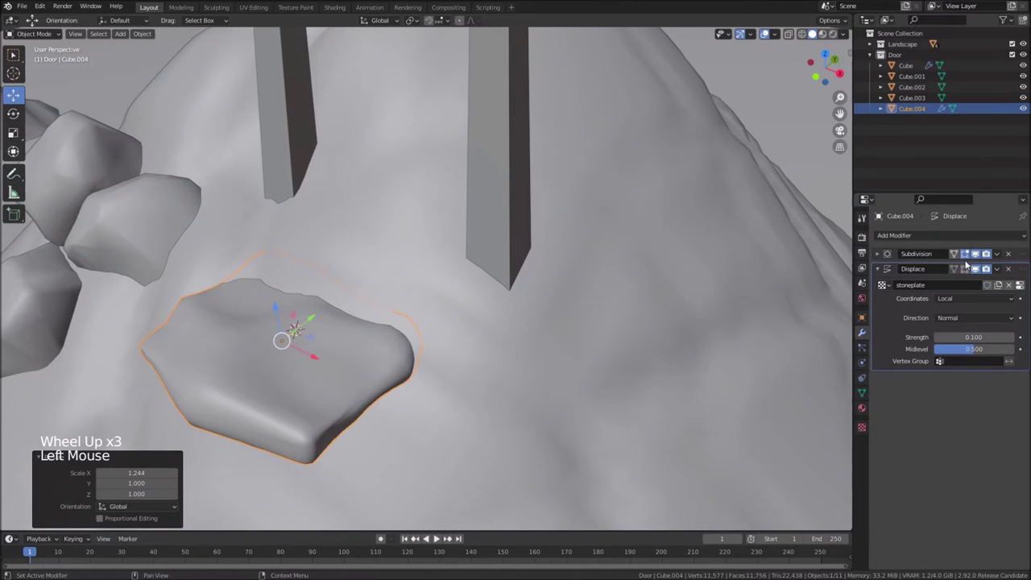
{"action": "left_click", "coordinate": [1000, 255]}
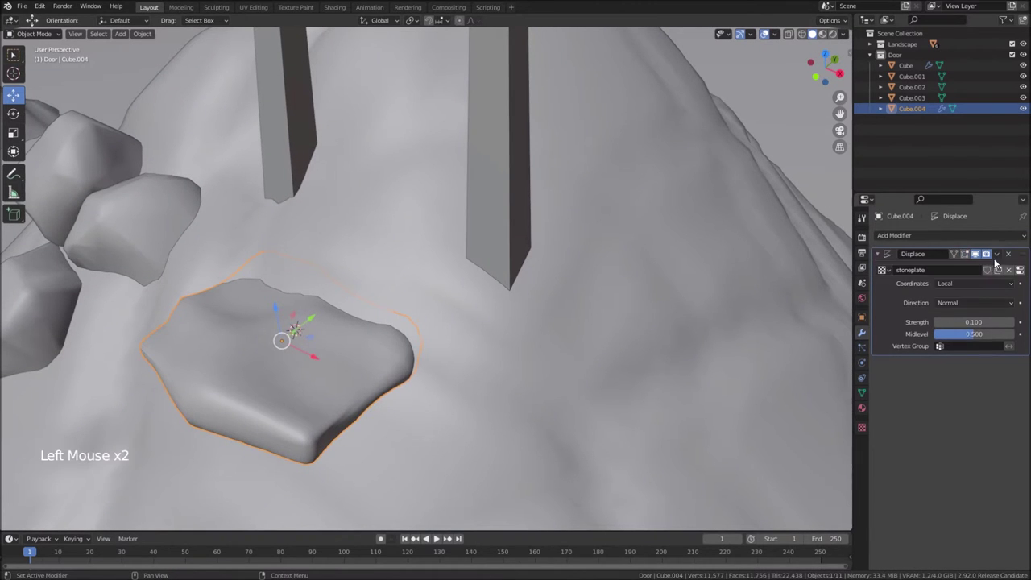
{"action": "left_click", "coordinate": [956, 239]}
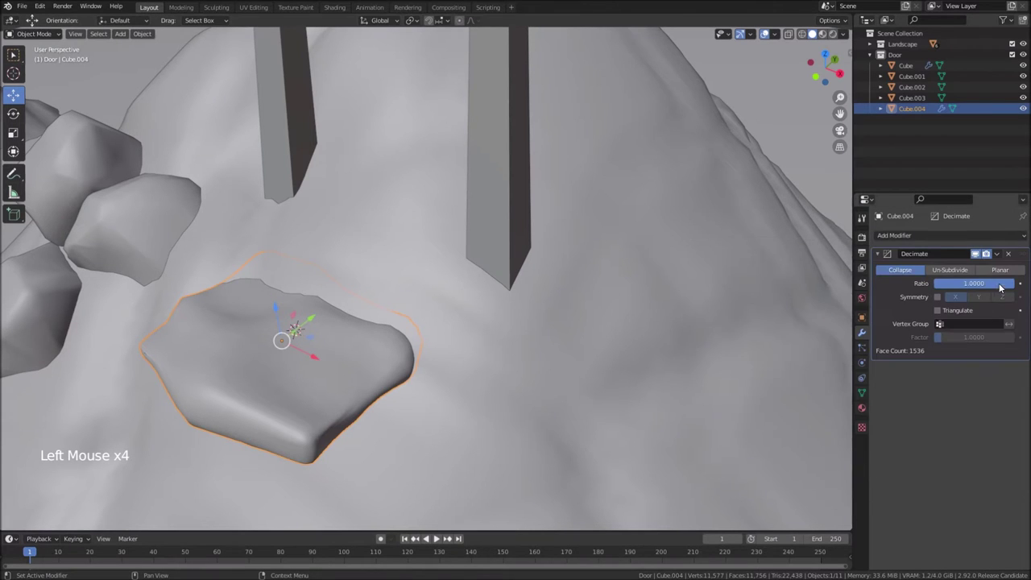
Decimate the slab at ratio about 0.2, apply it, and add a second Decimate modifier
{"action": "left_click", "coordinate": [1004, 283]}
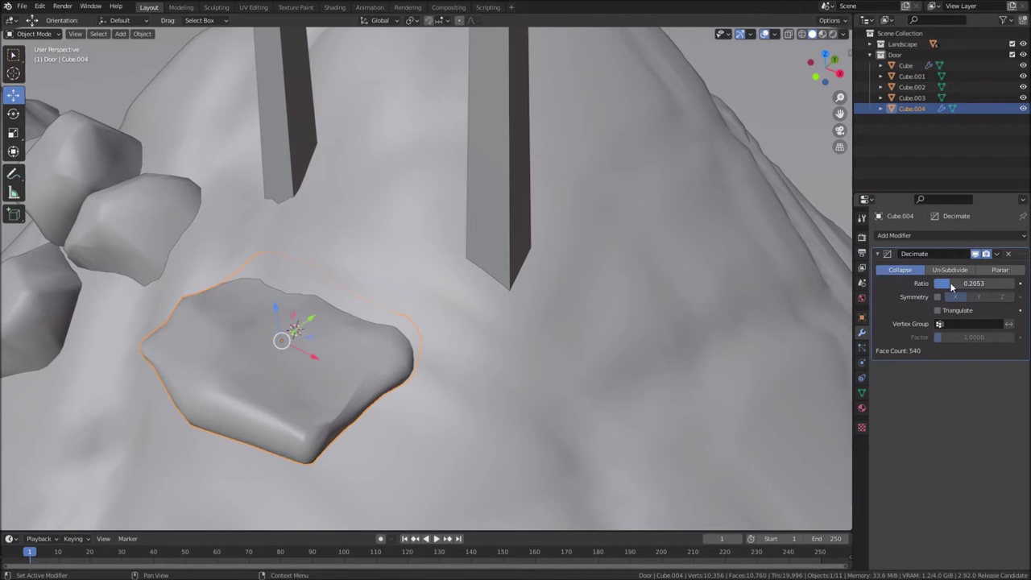
{"action": "middle_click", "coordinate": [518, 436]}
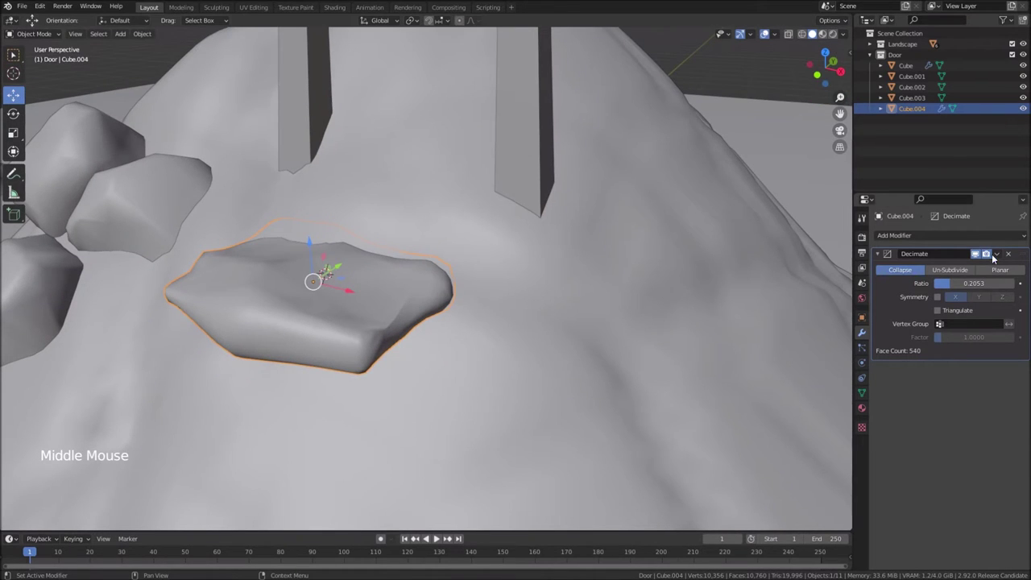
{"action": "left_click", "coordinate": [998, 256]}
{"action": "left_click", "coordinate": [915, 239]}
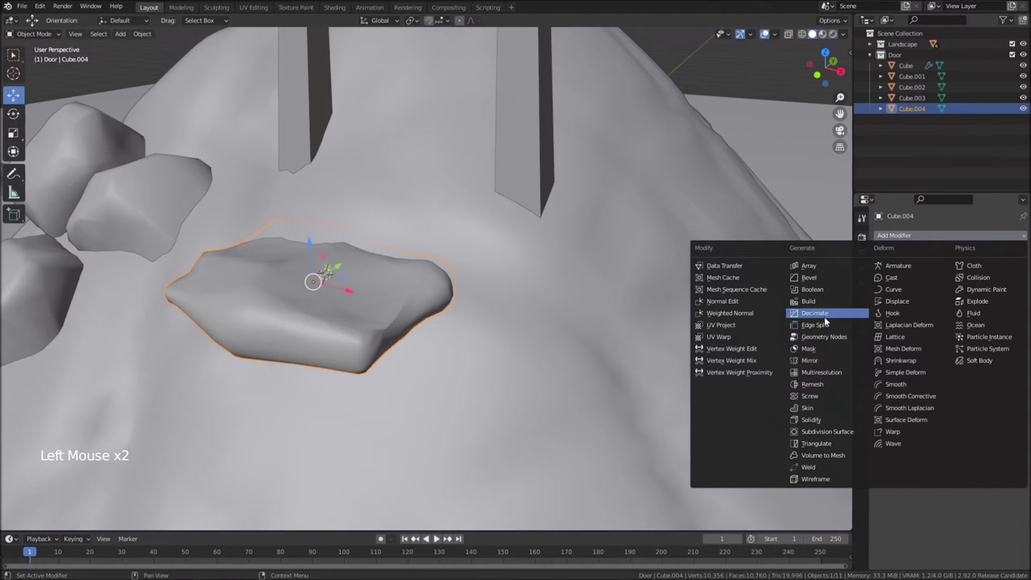
{"action": "left_click", "coordinate": [1010, 285]}
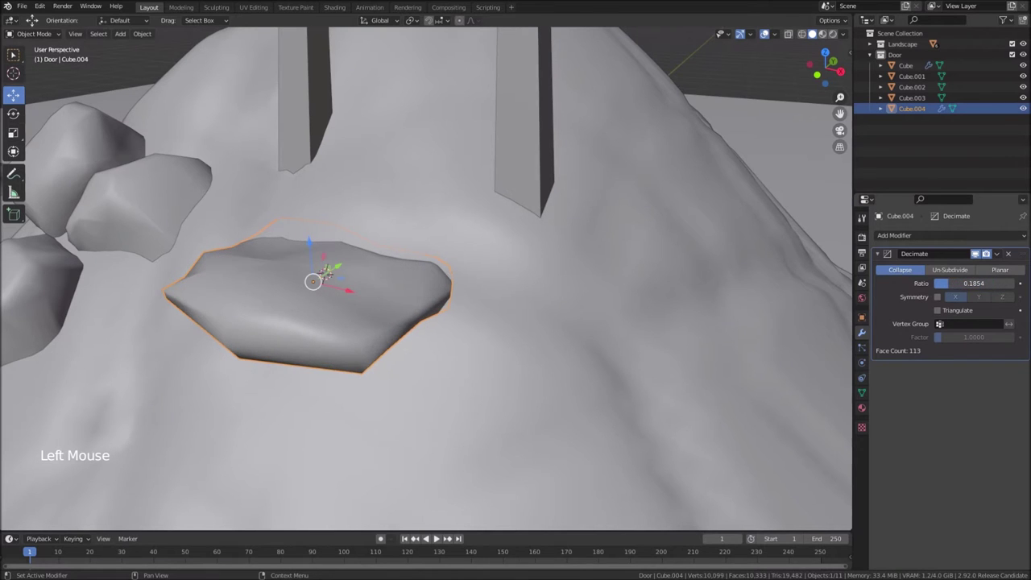
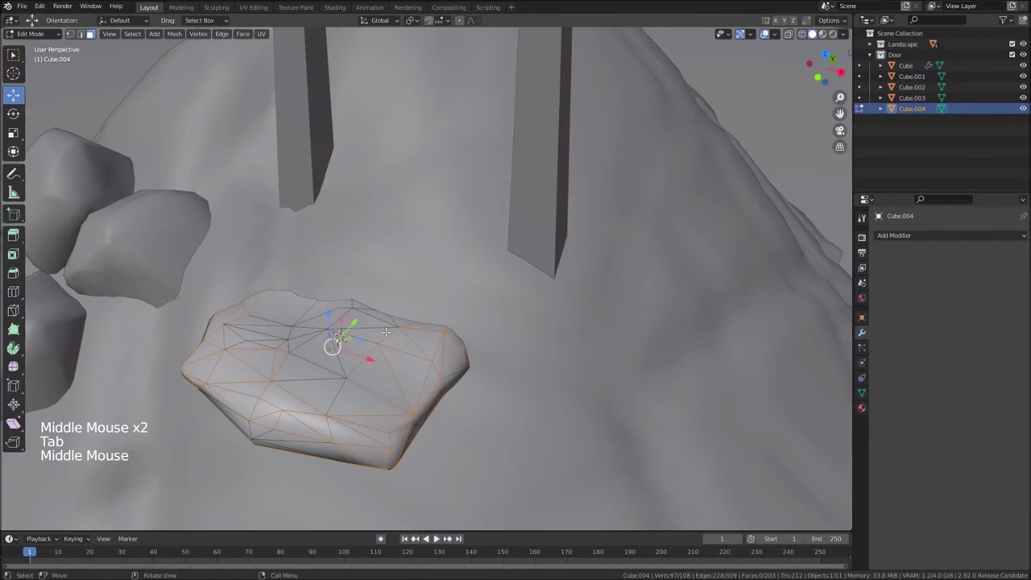
Dissolve adjacent triangles of the slab into larger faces, down to 194, and return to Object Mode
{"action": "key", "text": "Tab"}
{"action": "key", "text": "Tab"}
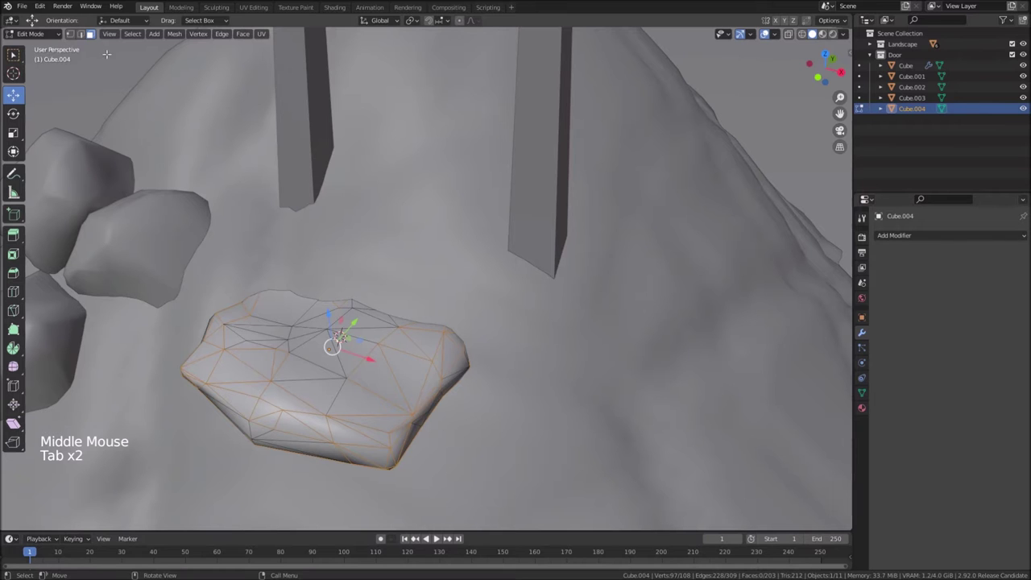
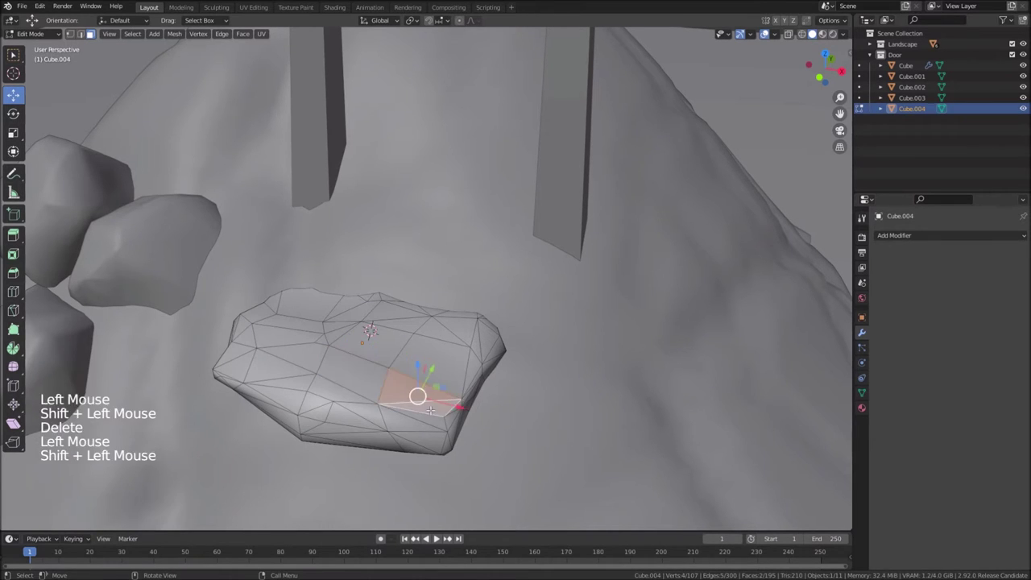
{"action": "key", "text": "Delete"}
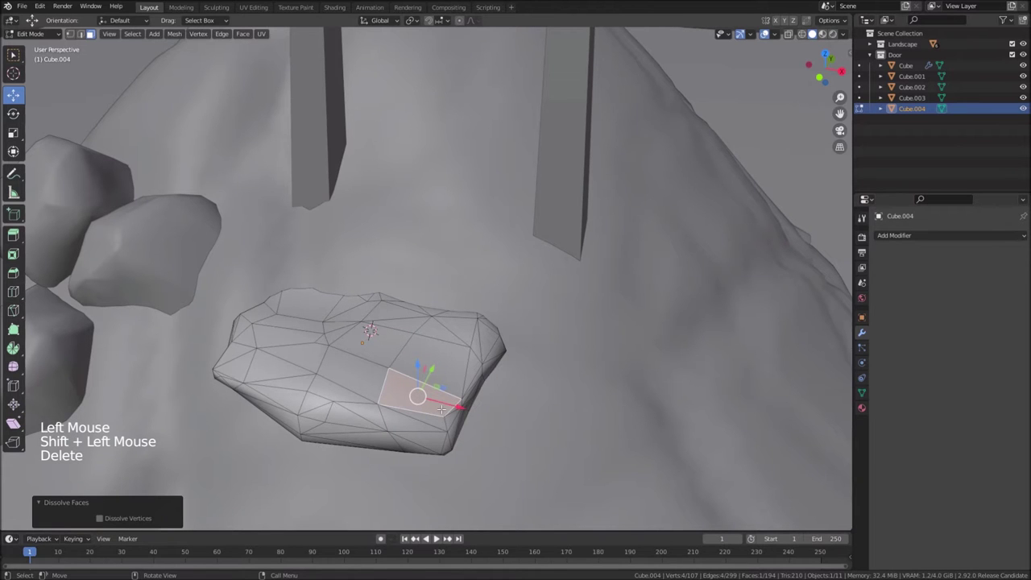
{"action": "key", "text": "Tab"}
Duplicate the slab and place the copies lower on the slope as descending steps
{"action": "scroll", "scroll_direction": "down", "scroll_amount": 3}
{"action": "middle_click", "coordinate": [449, 425]}
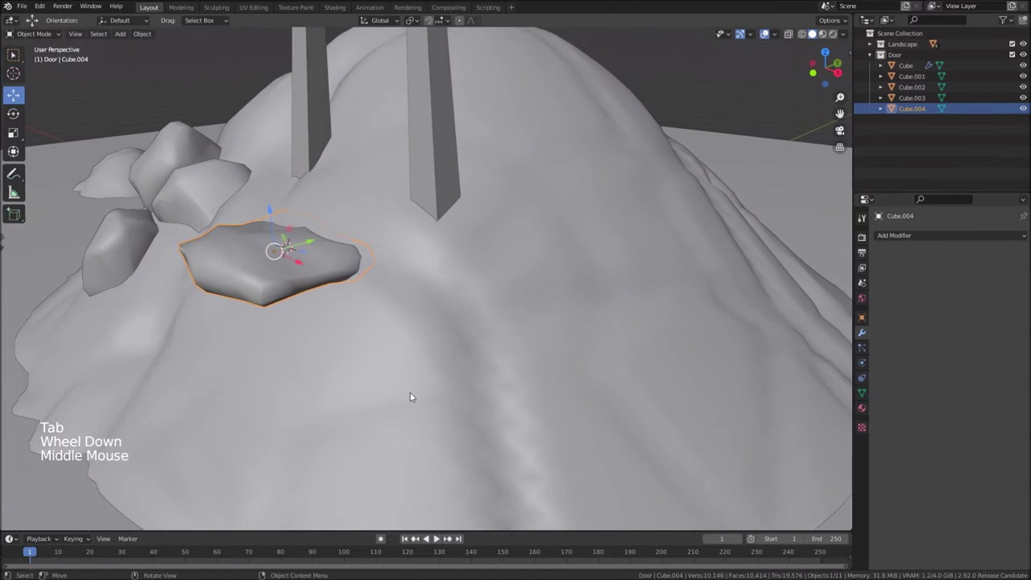
{"action": "scroll", "scroll_direction": "up", "scroll_amount": 3}
{"action": "middle_click", "coordinate": [283, 291]}
{"action": "scroll", "scroll_direction": "up", "scroll_amount": 3}
{"action": "scroll", "scroll_direction": "down", "scroll_amount": 3}
{"action": "middle_click", "coordinate": [293, 348]}
{"action": "middle_click", "coordinate": [315, 346]}
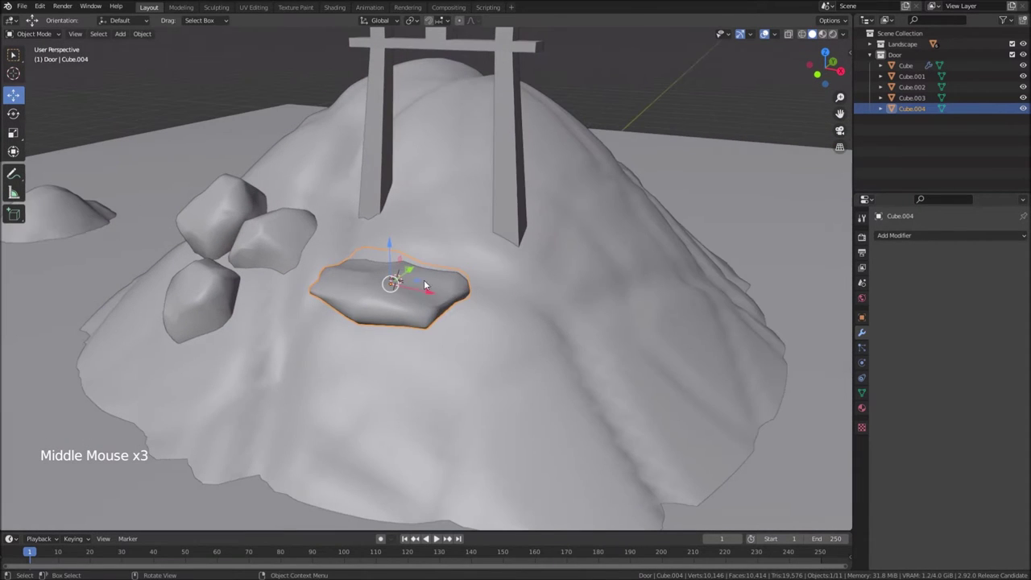
{"action": "key", "text": "shift+d"}
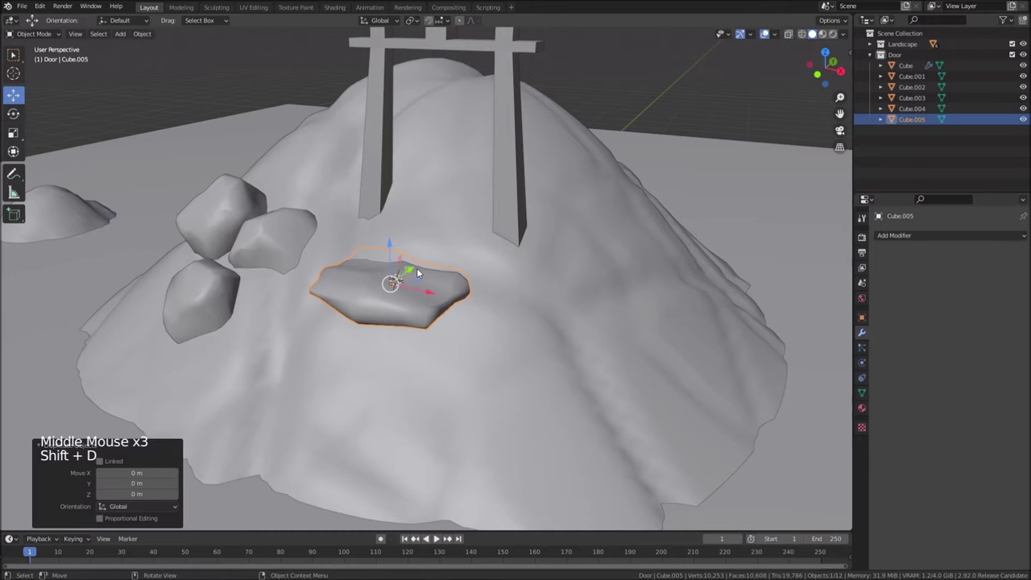
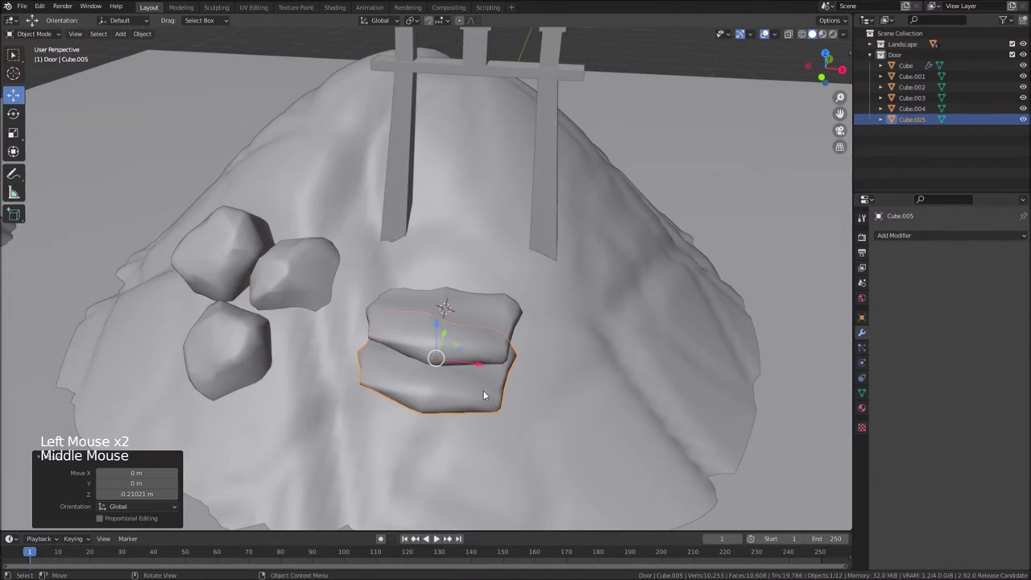
{"action": "key", "text": "s"}
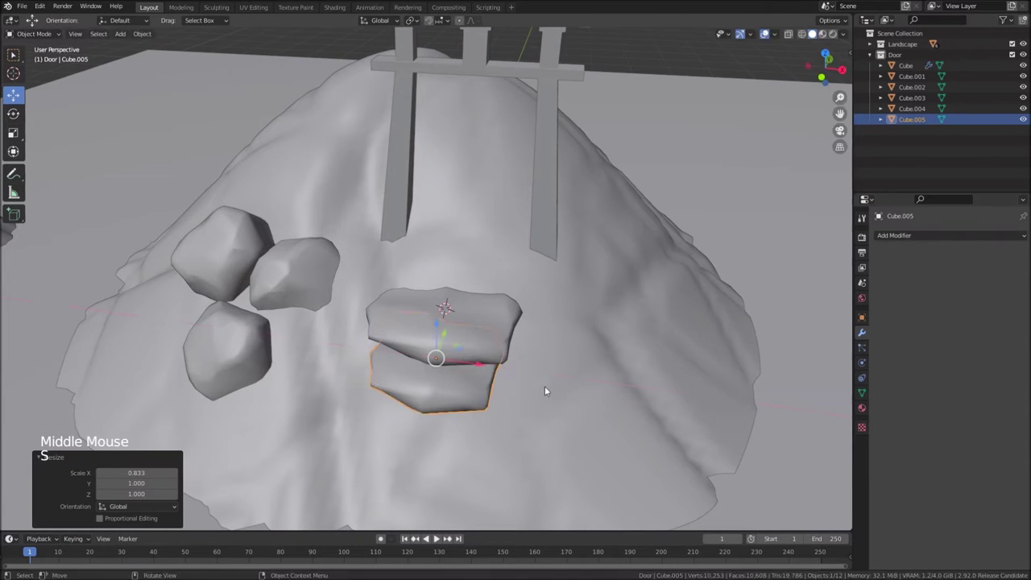
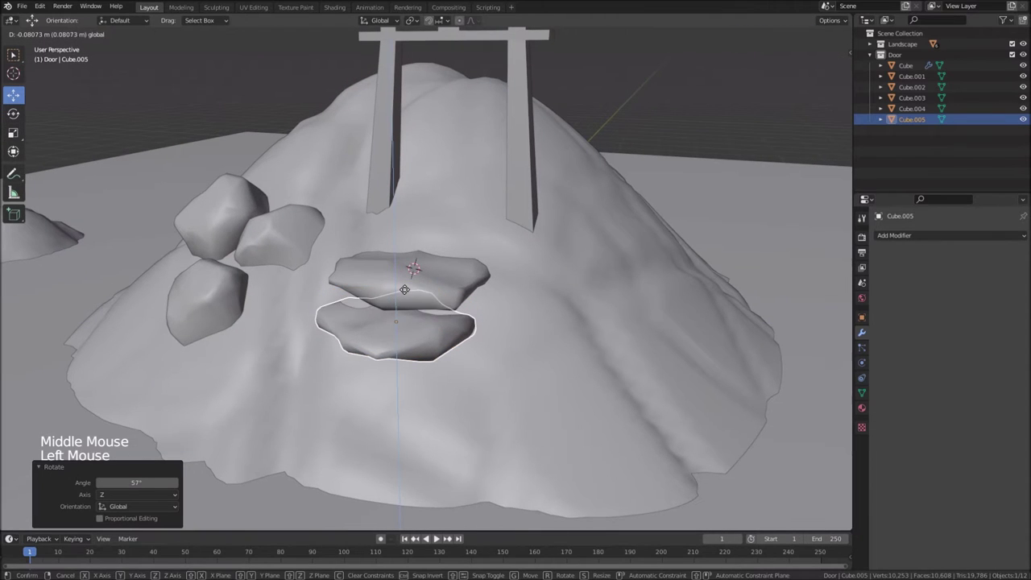
{"action": "middle_click", "coordinate": [416, 356]}
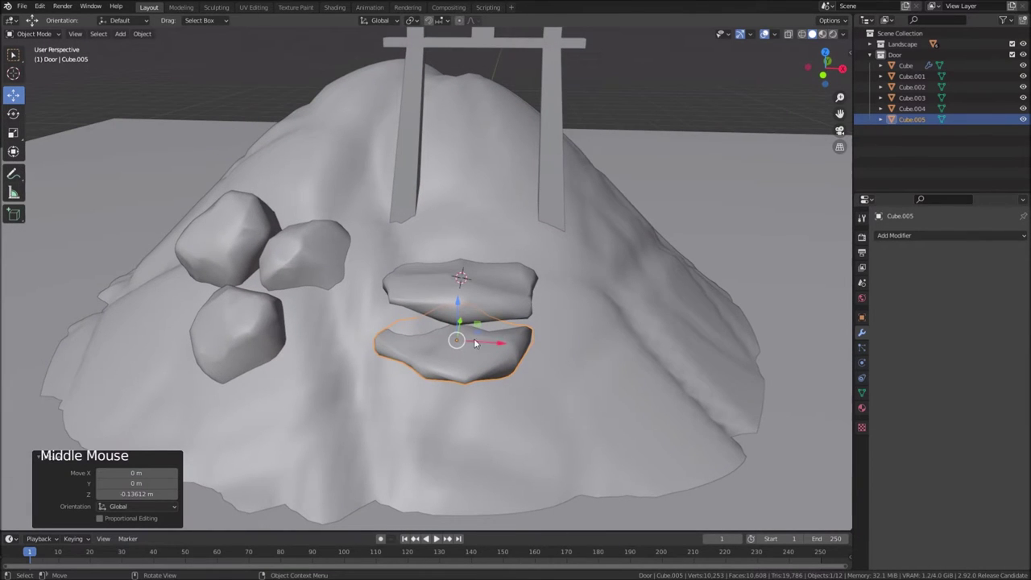
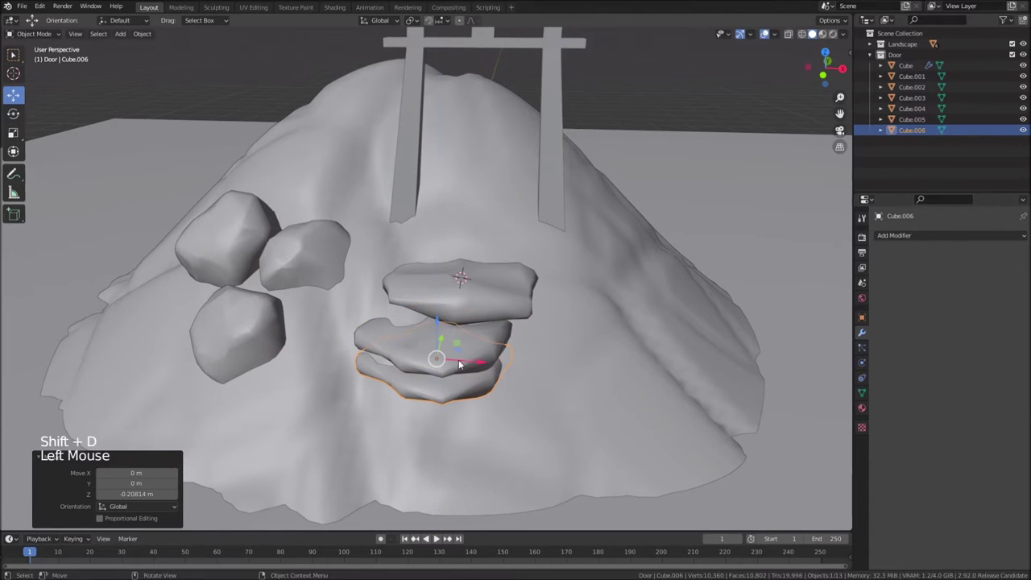
{"action": "middle_click", "coordinate": [483, 362]}
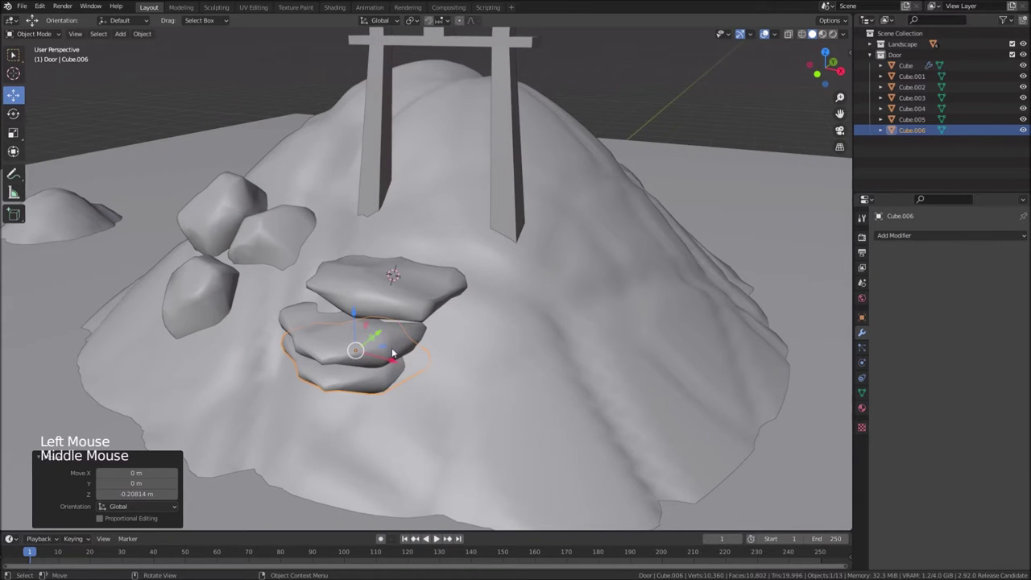
{"action": "left_click", "coordinate": [398, 362]}
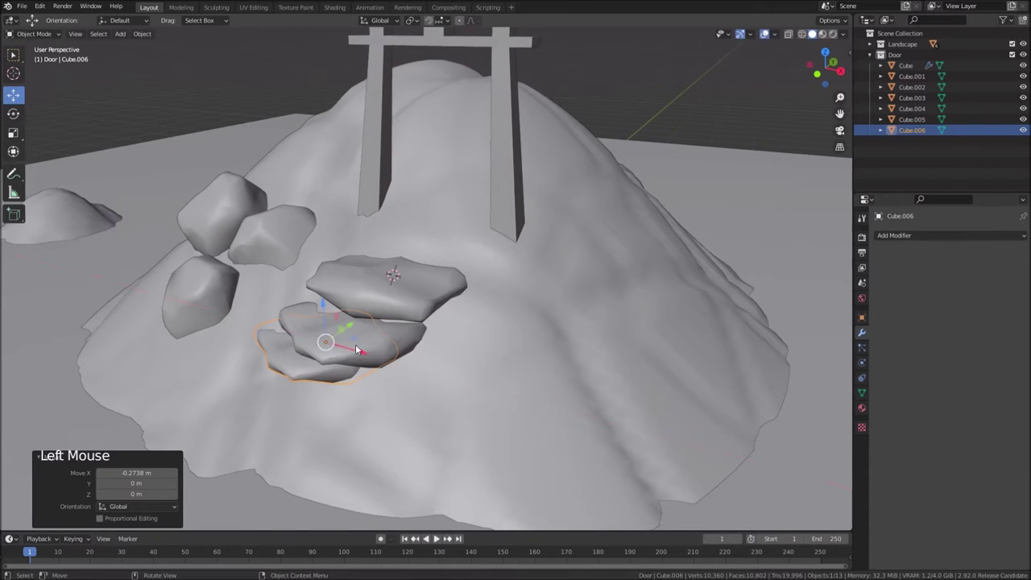
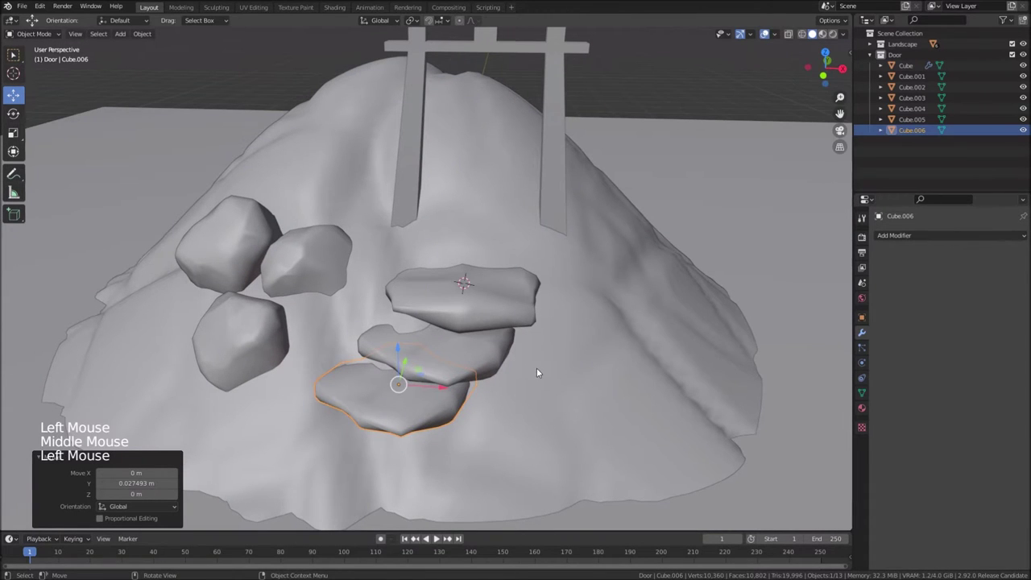
Rotate the lowest stone about Z and shrink it, completing four stepping stones below the gate
{"action": "key", "text": "r"}
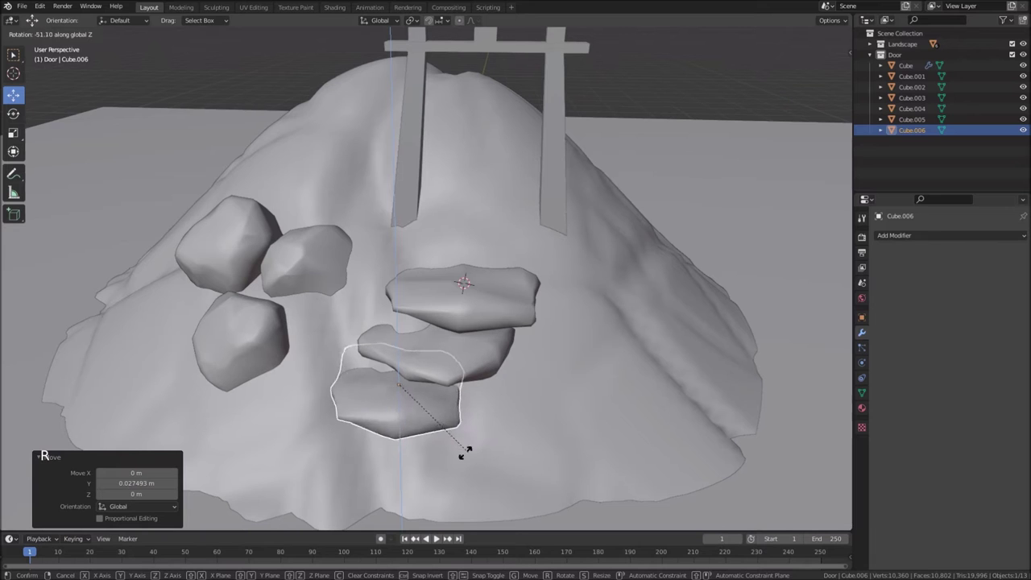
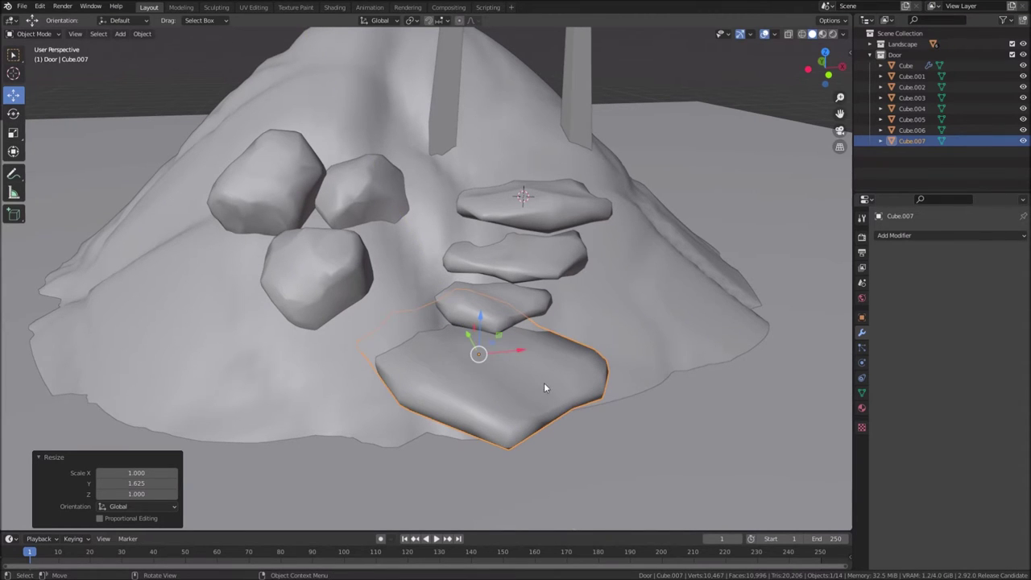
{"action": "key", "text": "ctrl+a"}
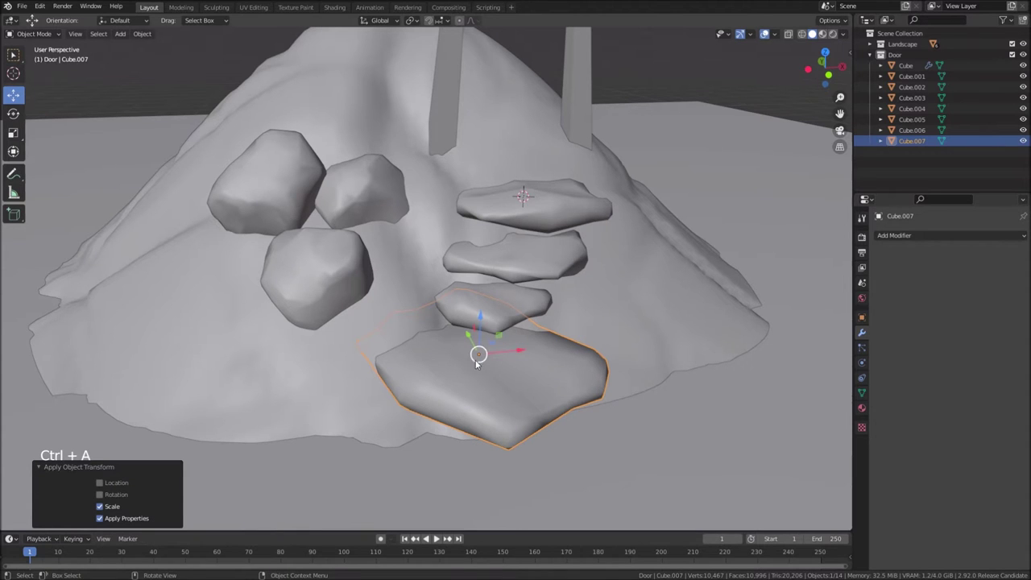
{"action": "left_click", "coordinate": [473, 340]}
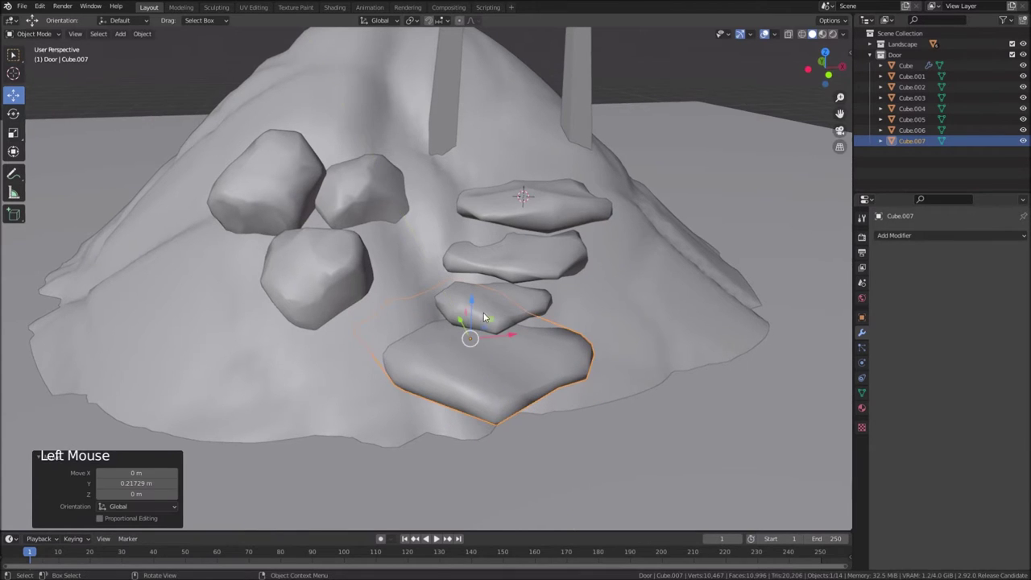
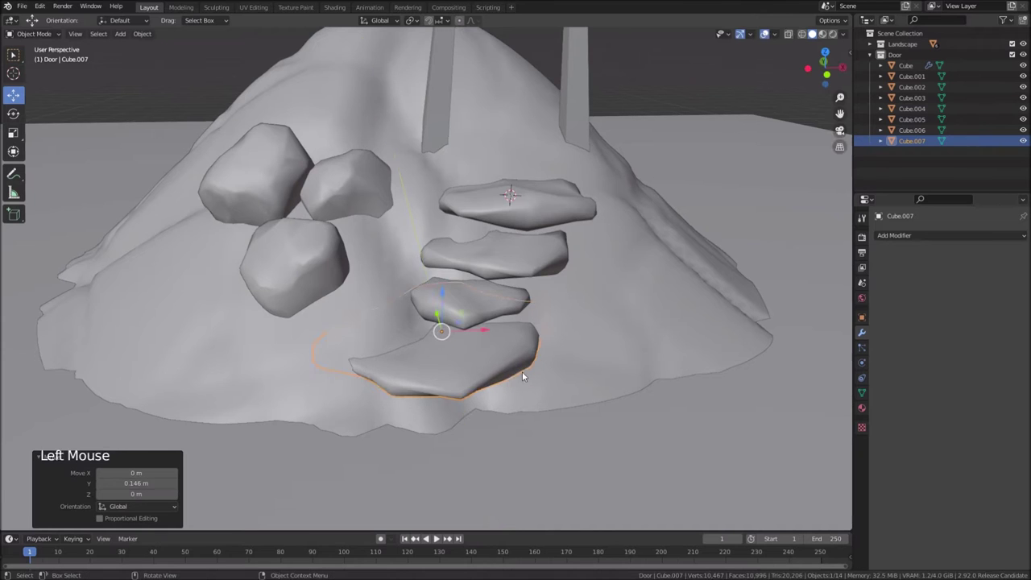
{"action": "scroll", "scroll_direction": "down", "scroll_amount": 3}
{"action": "middle_click", "coordinate": [529, 404]}
{"action": "scroll", "scroll_direction": "up", "scroll_amount": 3}
{"action": "middle_click", "coordinate": [527, 329]}
{"action": "scroll", "scroll_direction": "down", "scroll_amount": 3}
{"action": "middle_click", "coordinate": [494, 376]}
{"action": "scroll", "scroll_direction": "up", "scroll_amount": 3}
{"action": "middle_click", "coordinate": [583, 407]}
{"action": "middle_click", "coordinate": [535, 368]}
{"action": "middle_click", "coordinate": [613, 394]}
{"action": "middle_click", "coordinate": [536, 305]}
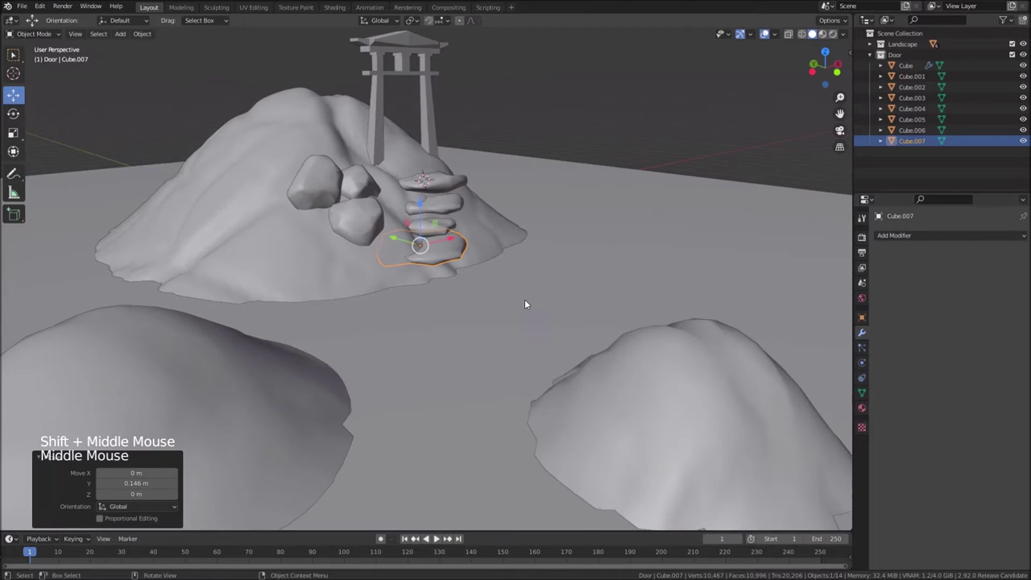
Move Cube.001 through Cube.007 into a new collection named Stone
{"action": "middle_click", "coordinate": [472, 308]}
{"action": "scroll", "scroll_direction": "down", "scroll_amount": 3}
{"action": "middle_click", "coordinate": [527, 336]}
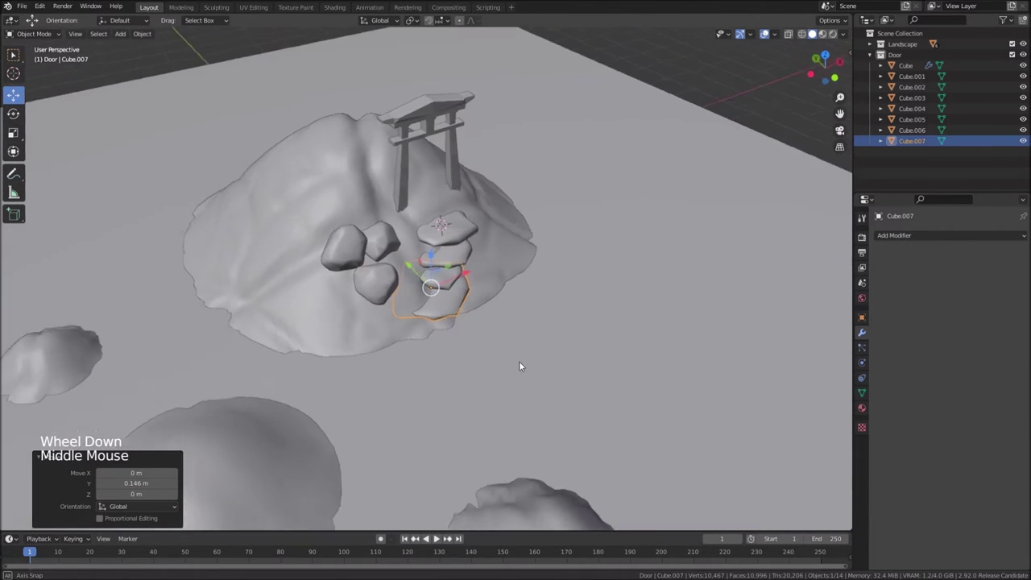
{"action": "scroll", "scroll_direction": "up", "scroll_amount": 3}
{"action": "middle_click", "coordinate": [466, 293]}
{"action": "middle_click", "coordinate": [517, 343]}
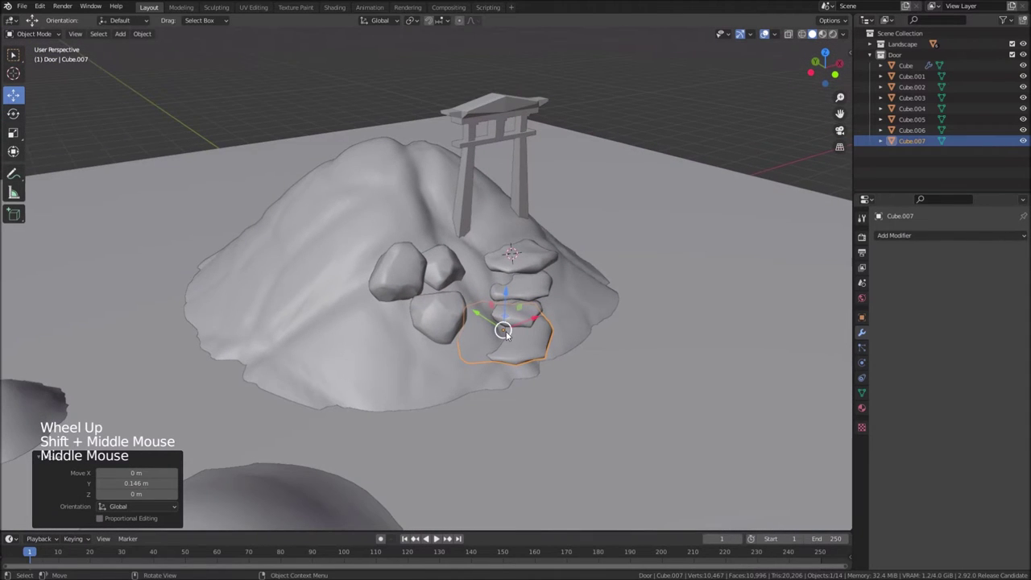
{"action": "middle_click", "coordinate": [562, 351]}
{"action": "scroll", "scroll_direction": "down", "scroll_amount": 3}
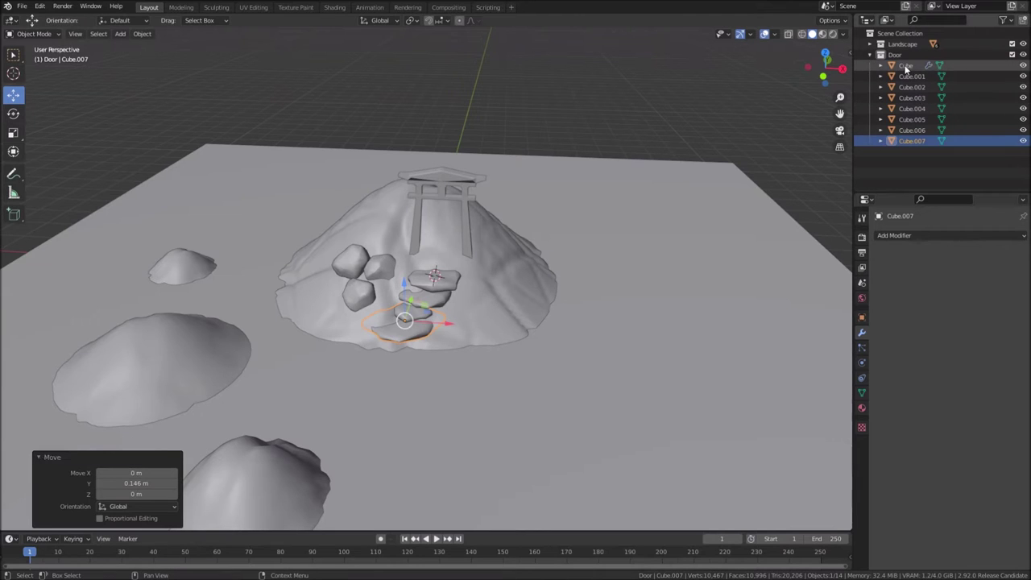
{"action": "left_click", "coordinate": [908, 69]}
{"action": "left_click", "coordinate": [913, 78]}
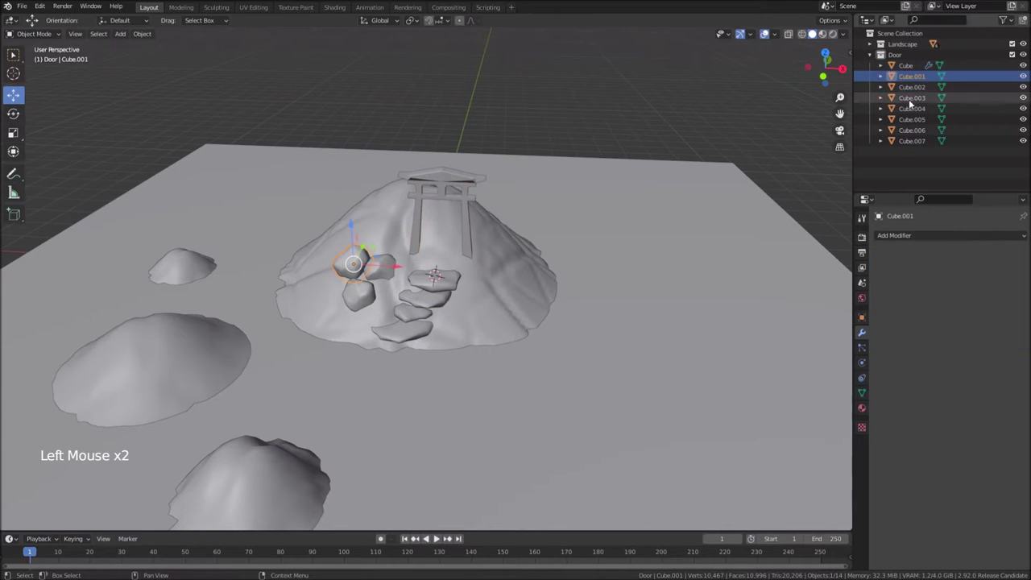
{"action": "left_click", "coordinate": [914, 142]}
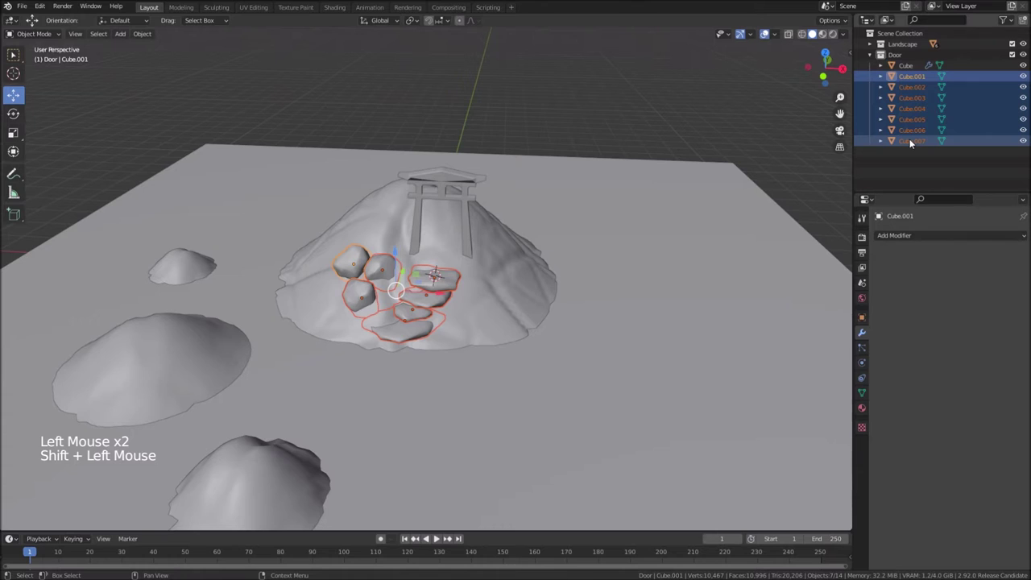
{"action": "key", "text": "m"}
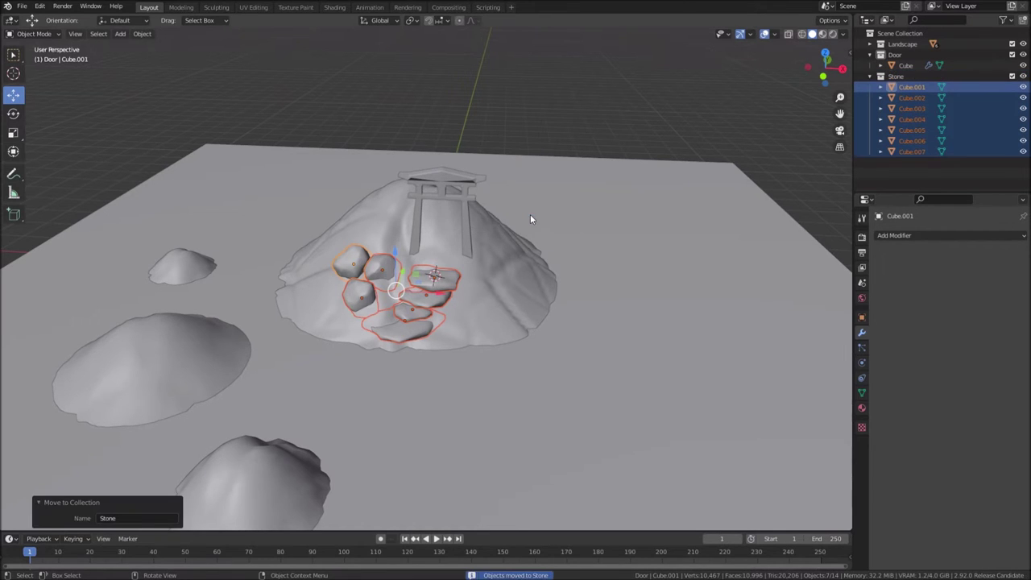
Collapse the Stone and Door collections in the Outliner
{"action": "left_click", "coordinate": [875, 80]}
{"action": "left_click", "coordinate": [873, 54]}
{"action": "middle_click", "coordinate": [484, 351]}
{"action": "scroll", "scroll_direction": "up", "scroll_amount": 3}
{"action": "middle_click", "coordinate": [513, 380]}
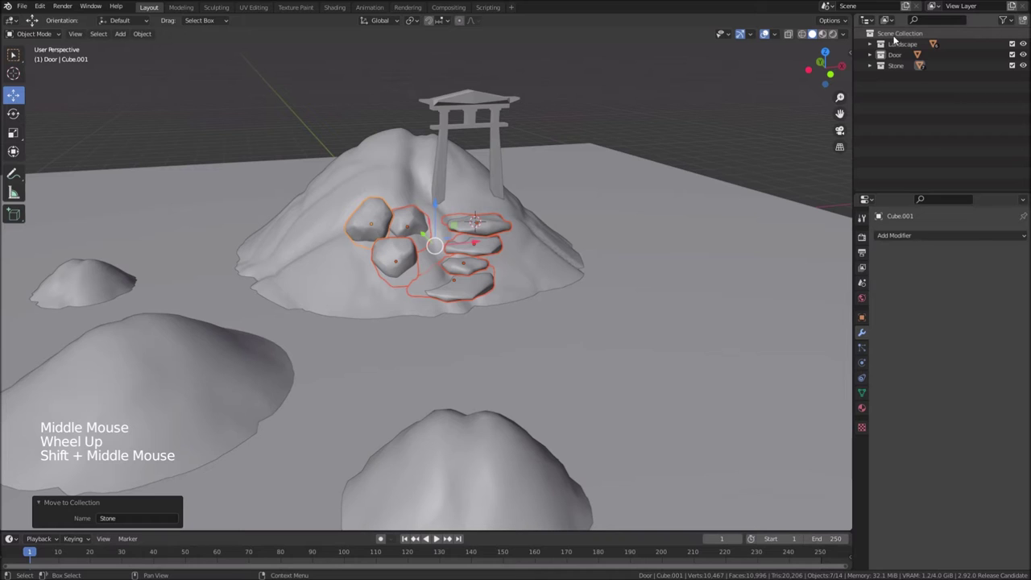
Create a new collection under Scene Collection and rename it Bridge
{"action": "left_click", "coordinate": [897, 34]}
{"action": "right_click", "coordinate": [896, 33]}
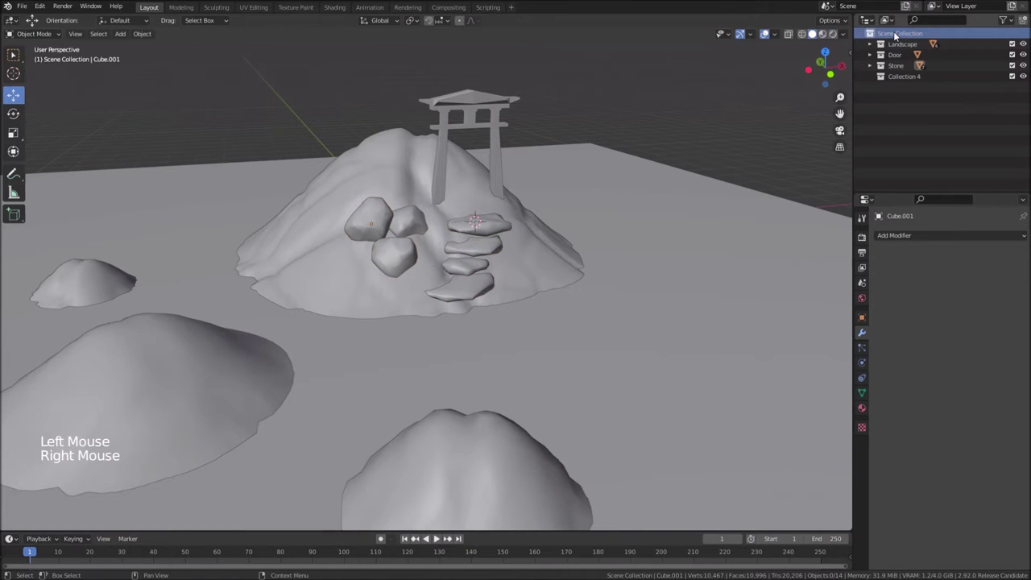
{"action": "double_click", "coordinate": [910, 79]}
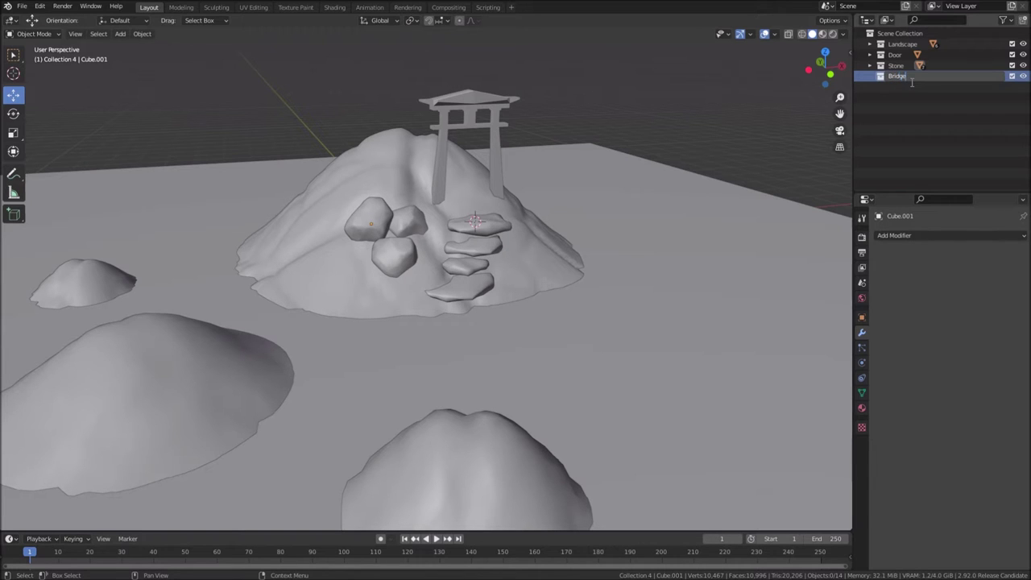
{"action": "middle_click", "coordinate": [588, 345]}
{"action": "middle_click", "coordinate": [633, 320]}
{"action": "middle_click", "coordinate": [513, 313]}
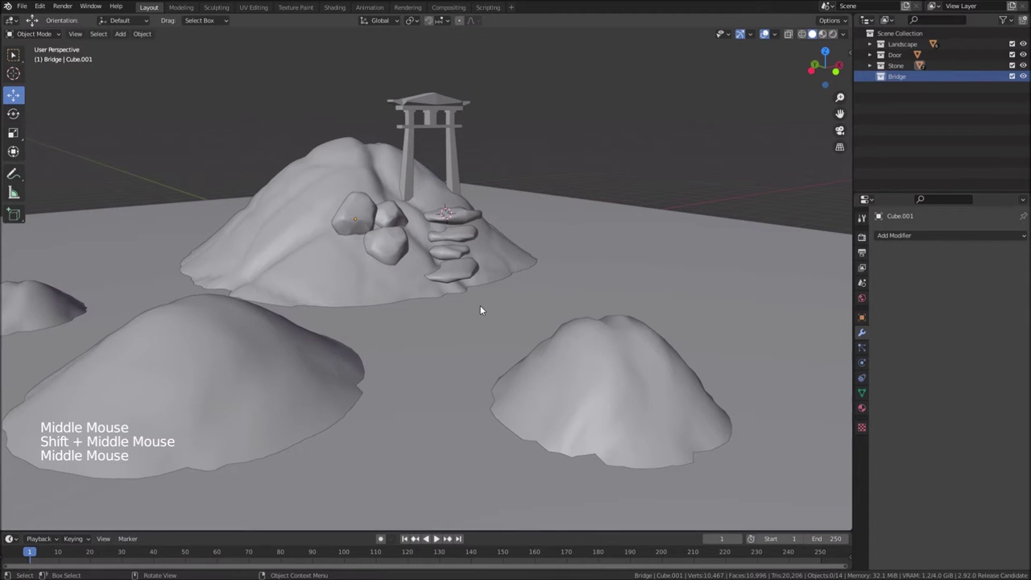
Add a cube (Cube.008) to Bridge, shrink it and flatten it into a thin plank
{"action": "key", "text": "shift+a"}
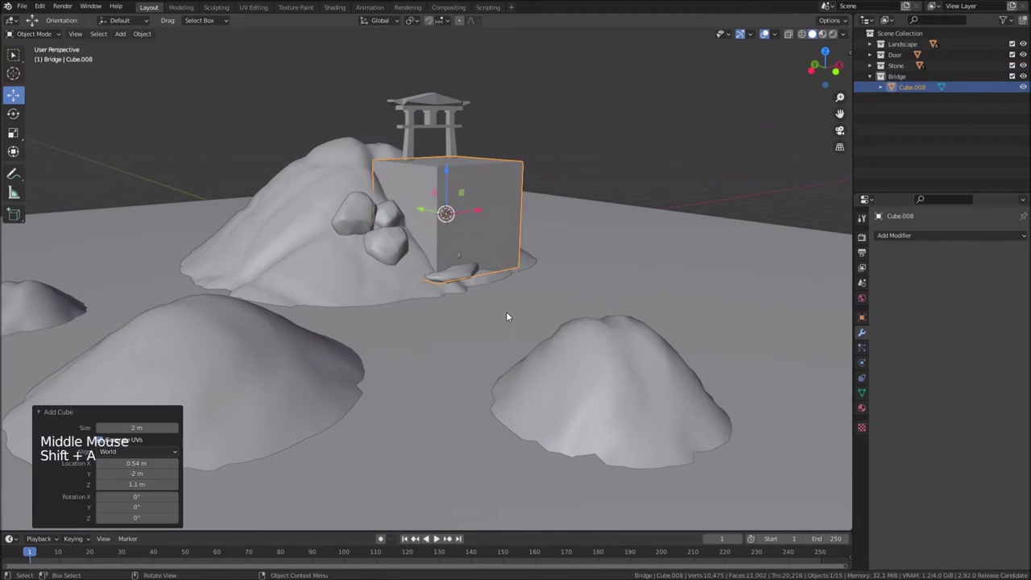
{"action": "middle_click", "coordinate": [593, 283]}
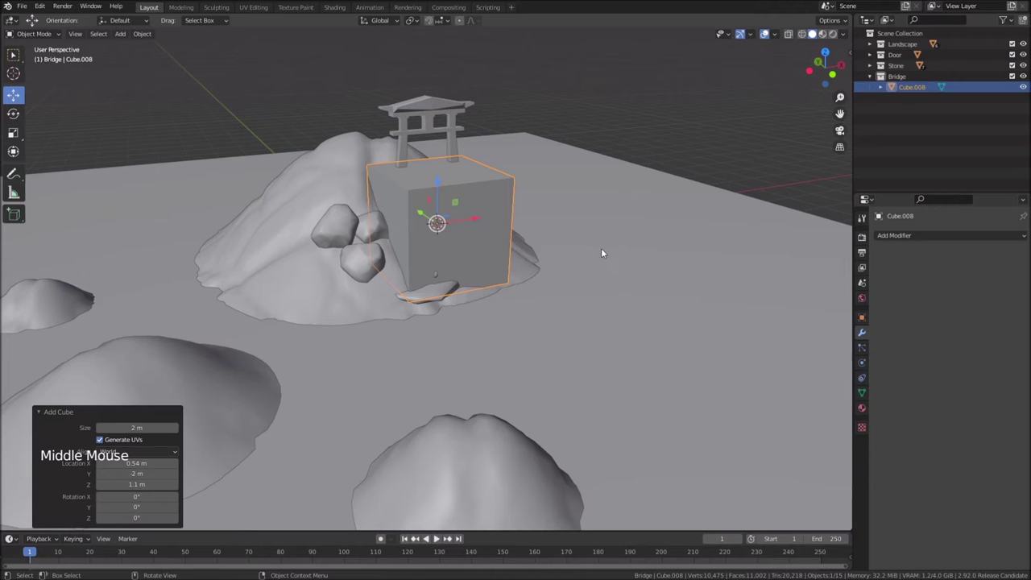
{"action": "key", "text": "s"}
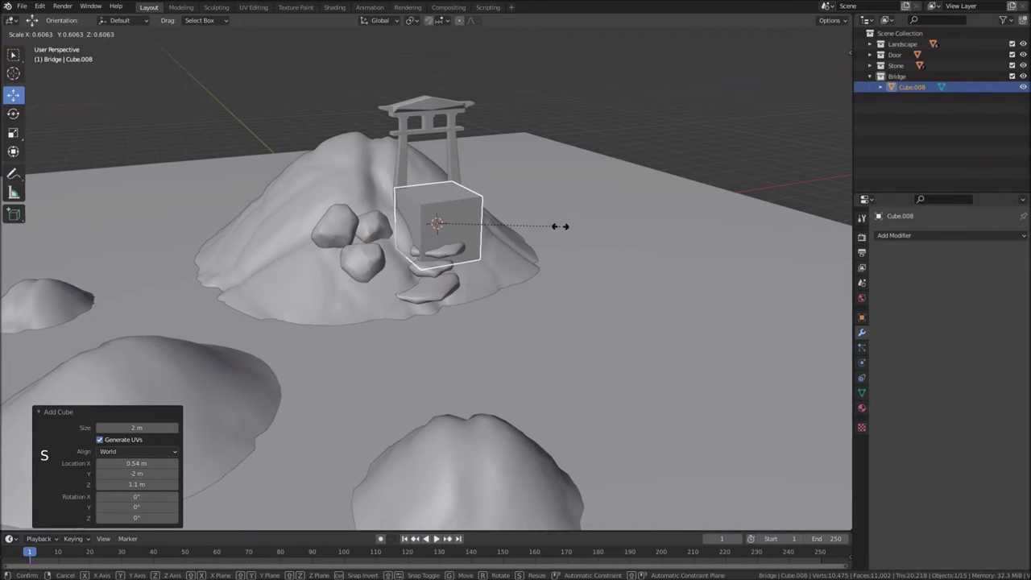
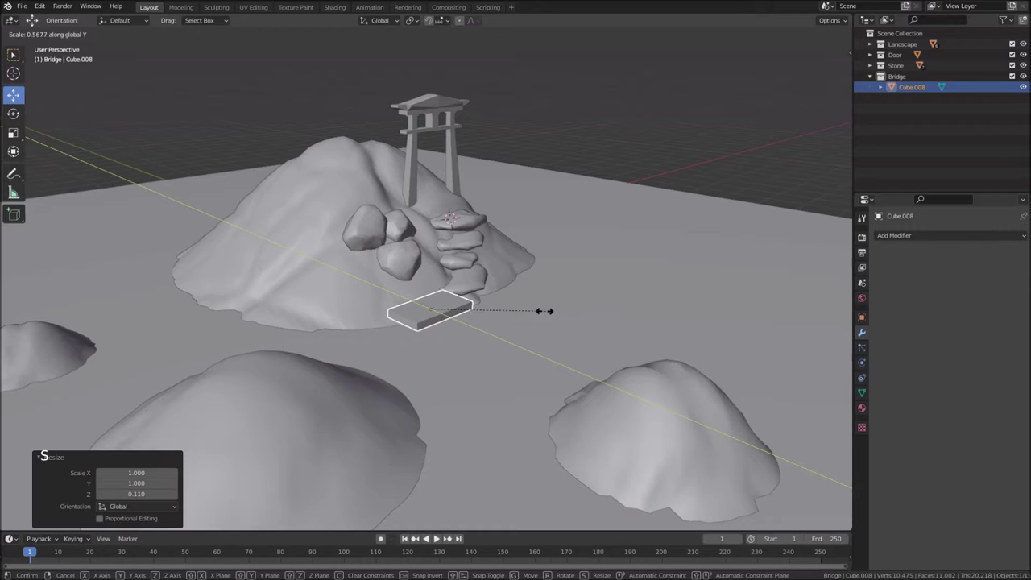
{"action": "scroll", "scroll_direction": "up", "scroll_amount": 3}
{"action": "middle_click", "coordinate": [533, 351]}
{"action": "middle_click", "coordinate": [665, 344]}
{"action": "scroll", "scroll_direction": "down", "scroll_amount": 3}
{"action": "middle_click", "coordinate": [454, 342]}
{"action": "scroll", "scroll_direction": "up", "scroll_amount": 3}
{"action": "middle_click", "coordinate": [362, 312]}
{"action": "key", "text": "s"}
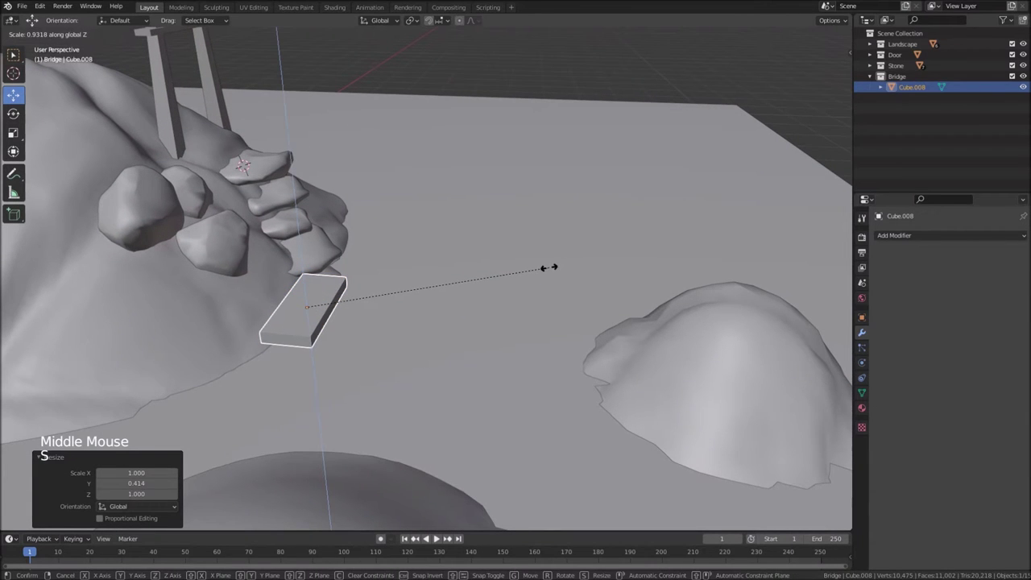
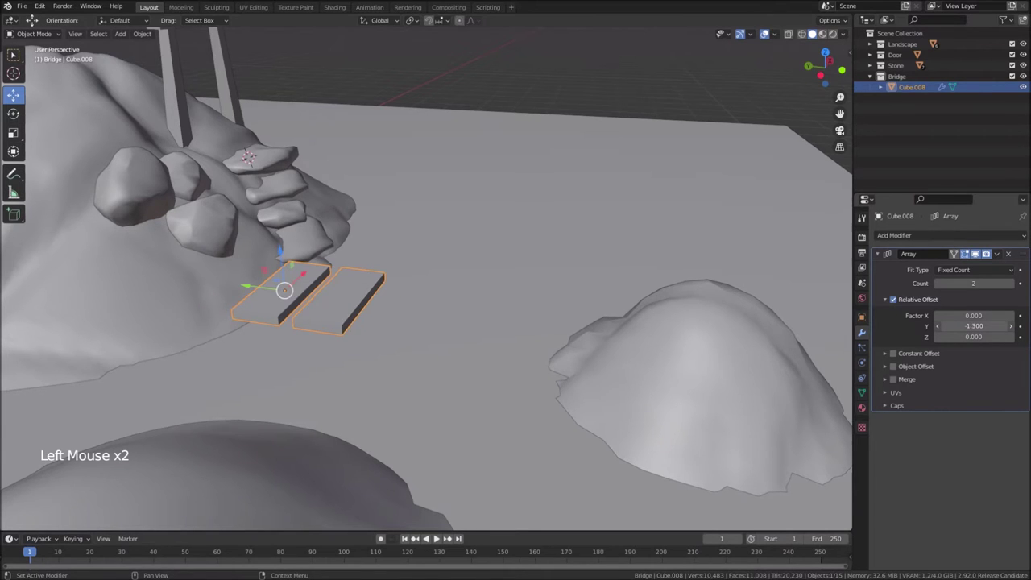
Raise the plank Array modifier count to 6 at relative Y offset -1.3
{"action": "left_click", "coordinate": [1013, 287]}
{"action": "left_click", "coordinate": [1013, 287]}
{"action": "double_click", "coordinate": [1013, 287]}
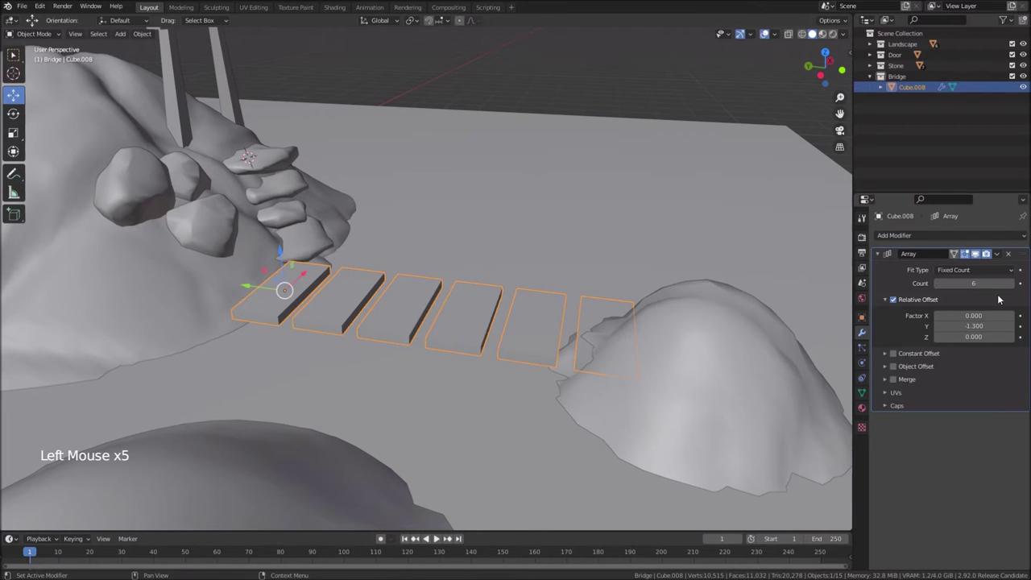
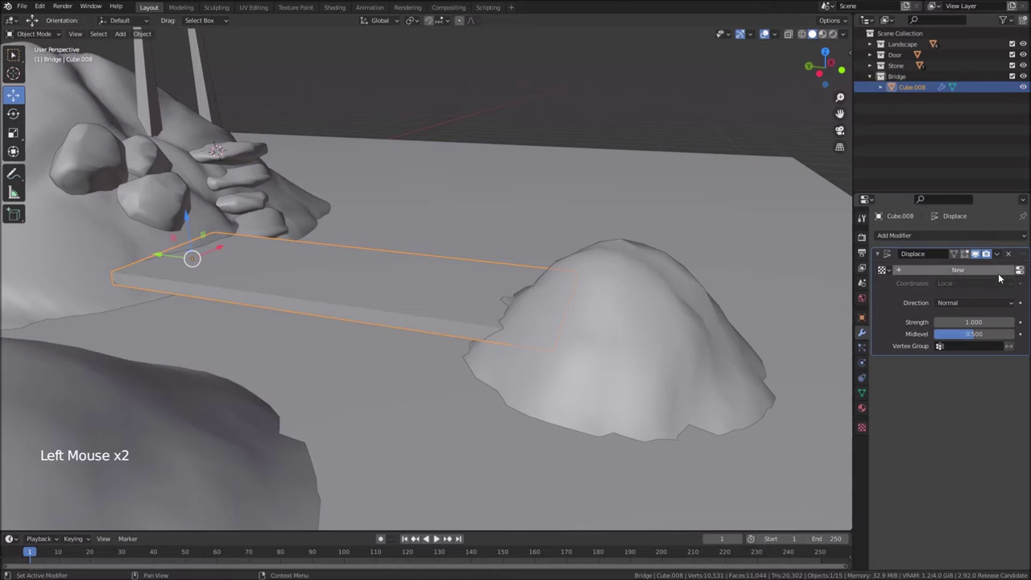
Give the Displace modifier a new texture, Texture.001, set to Clouds noise
{"action": "left_click", "coordinate": [998, 272]}
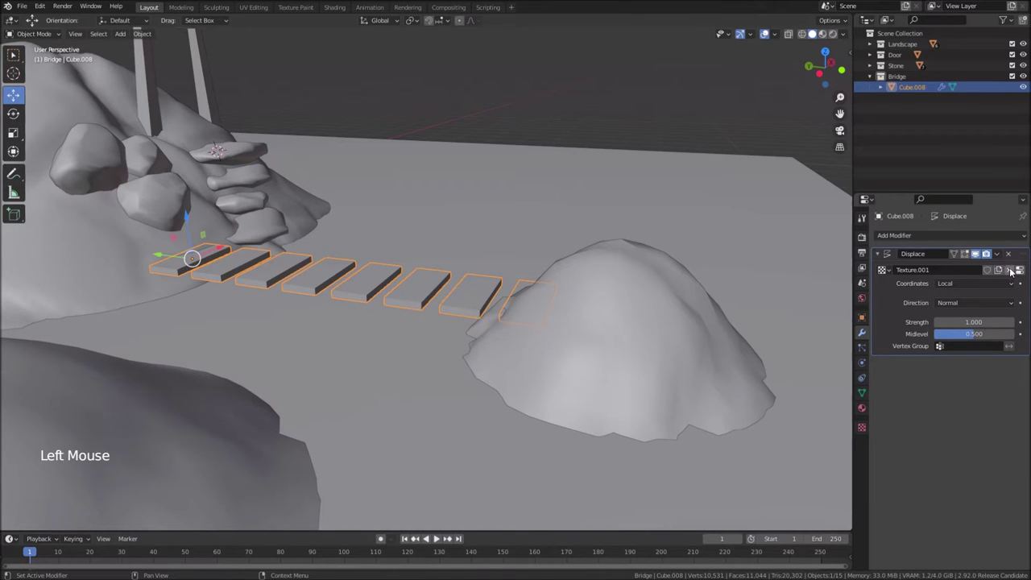
{"action": "left_click", "coordinate": [1026, 271]}
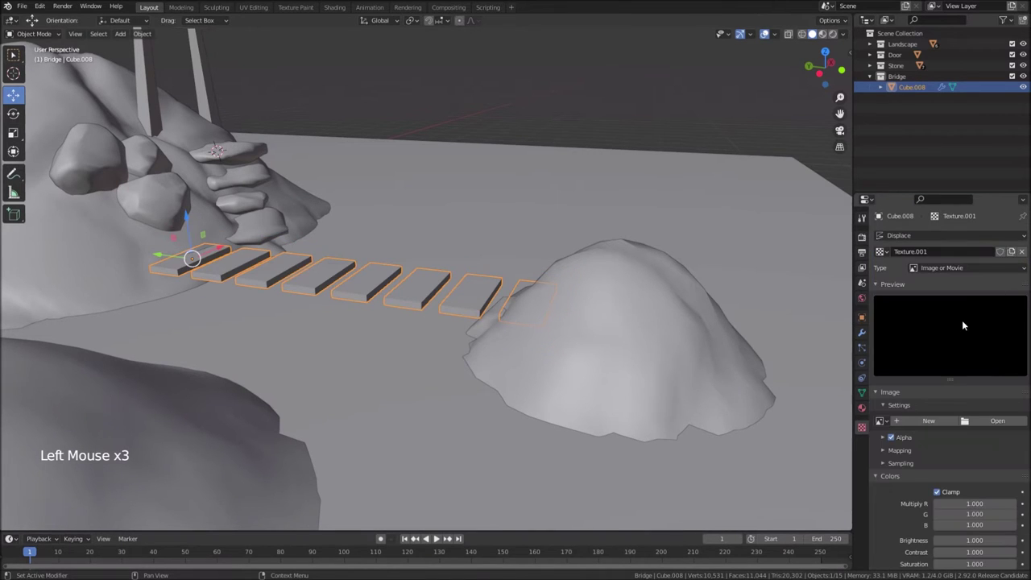
{"action": "left_click", "coordinate": [959, 272]}
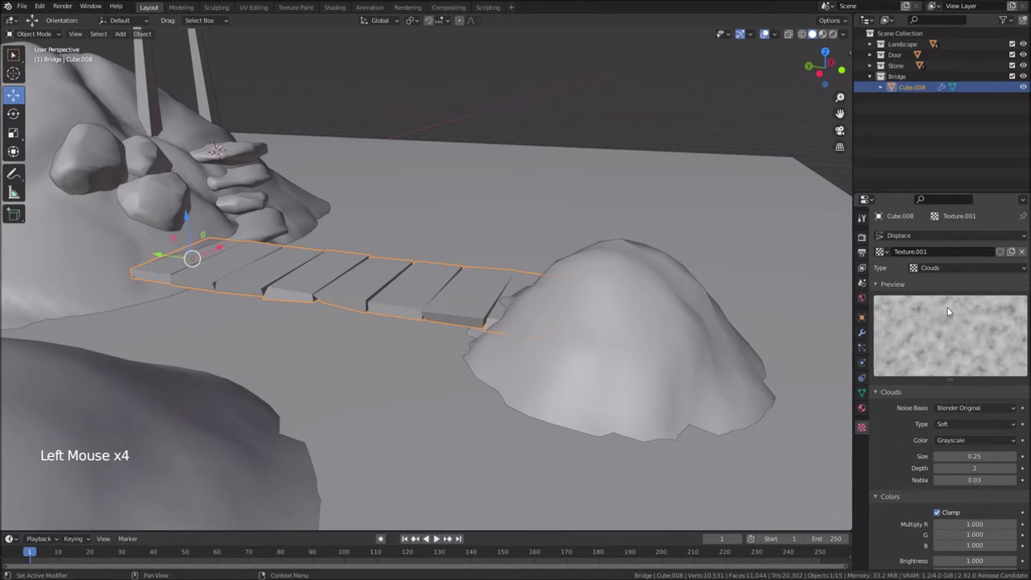
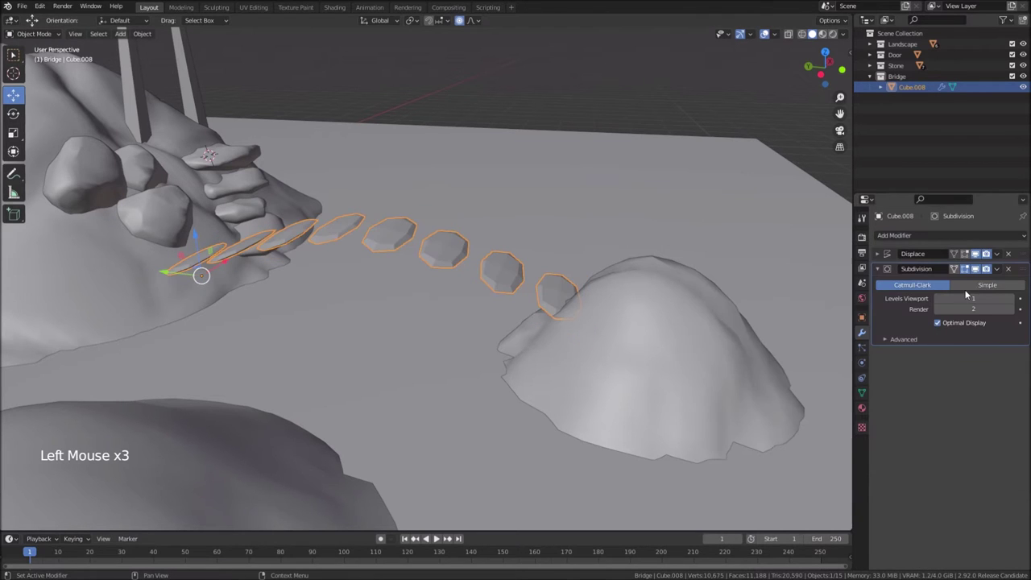
Move Subdivision above Displace and raise its viewport levels to 2
{"action": "left_click", "coordinate": [1015, 299]}
{"action": "left_click", "coordinate": [1028, 269]}
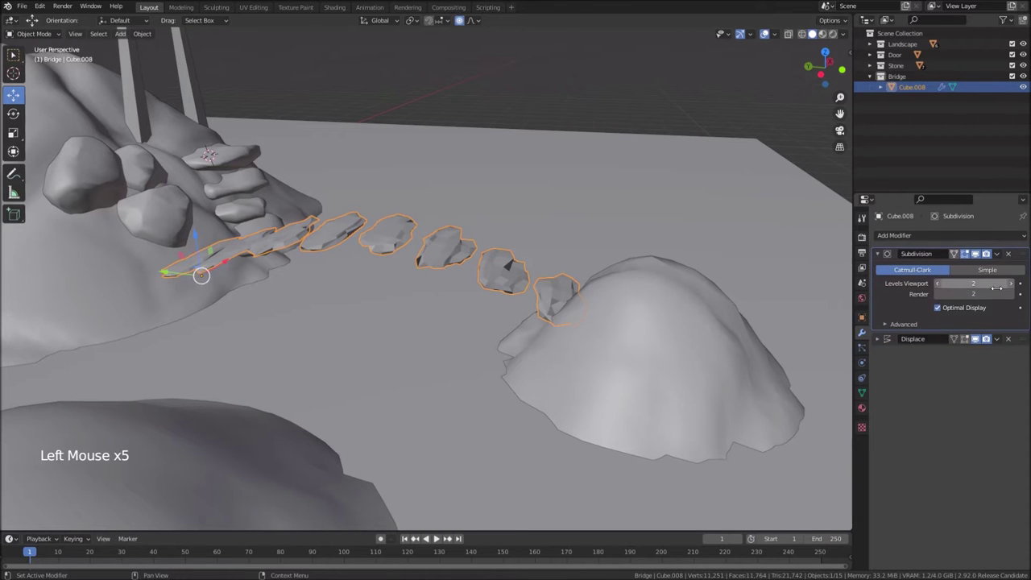
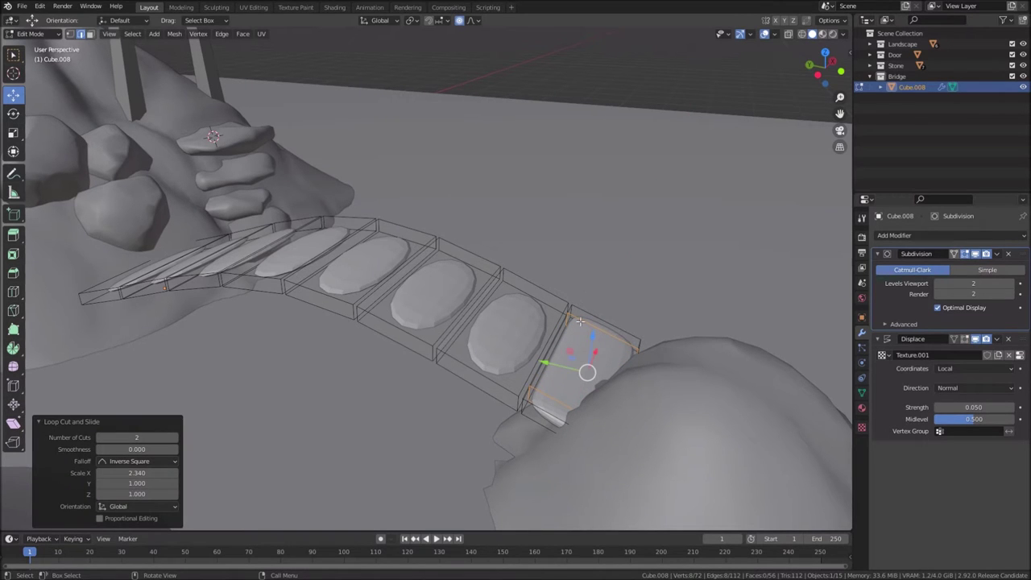
Loop-cut the first planks with Ctrl+R and widen their edge loops along X
{"action": "key", "text": "ctrl+r"}
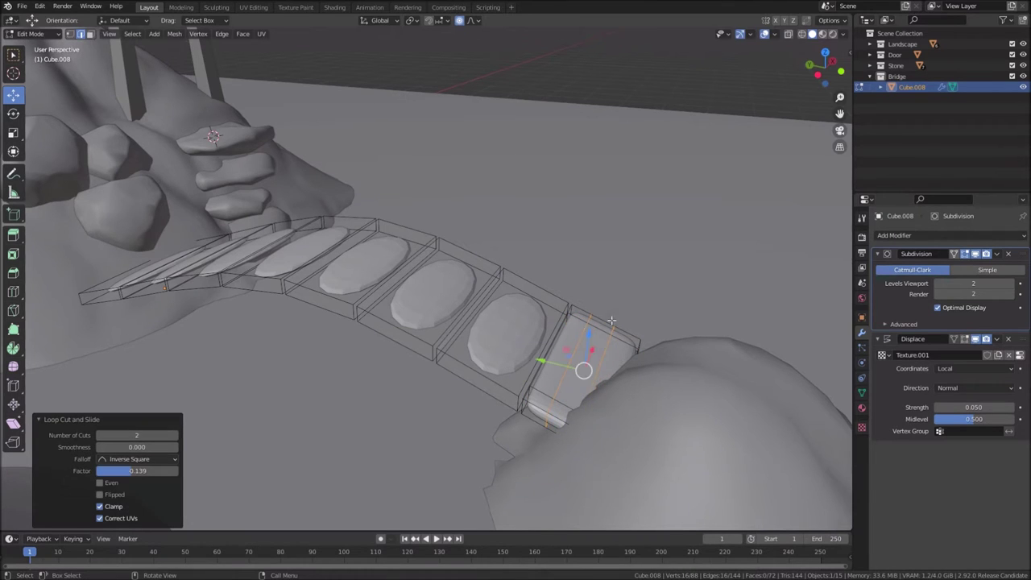
{"action": "key", "text": "ctrl+r"}
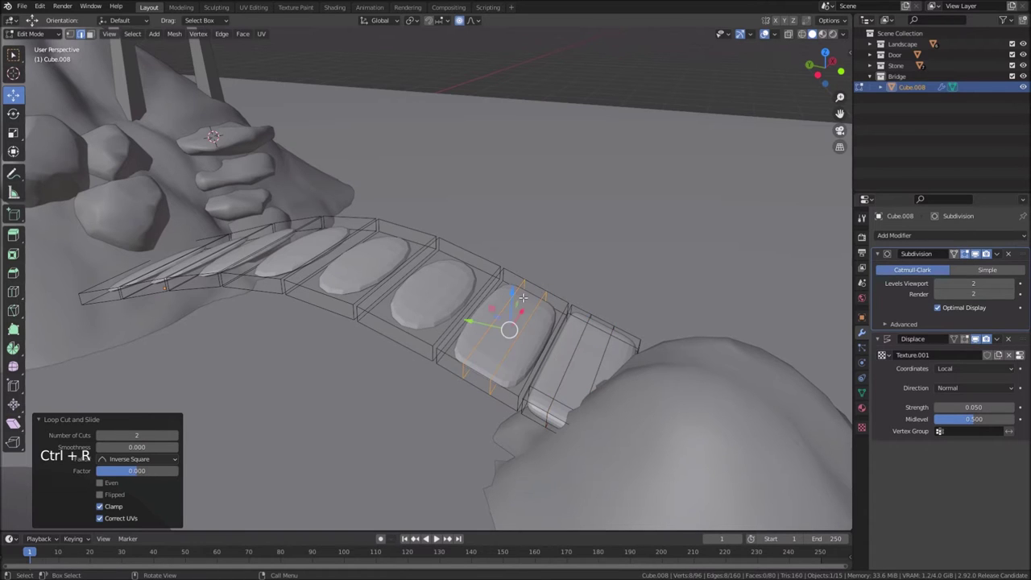
{"action": "key", "text": "ctrl+r"}
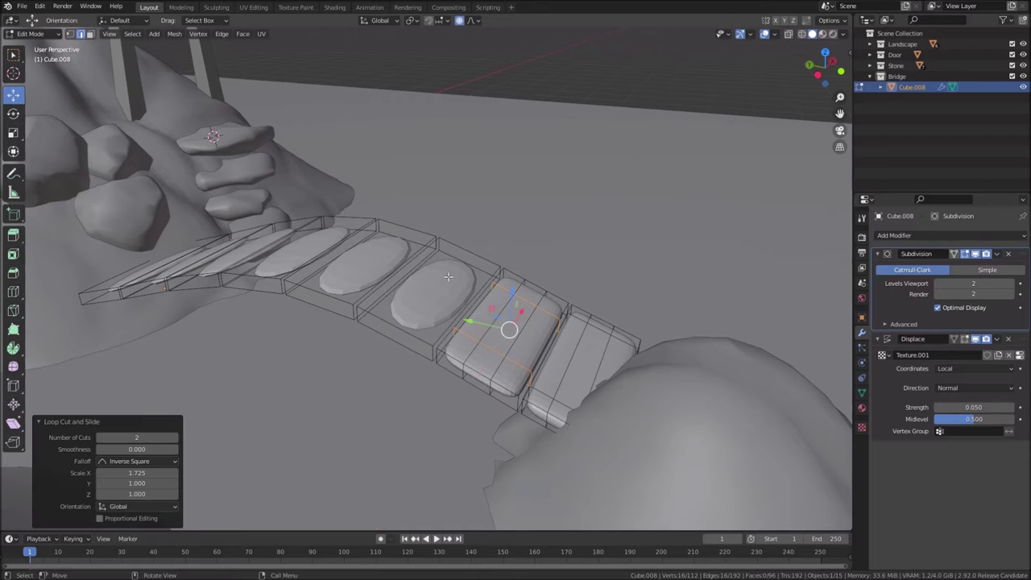
{"action": "key", "text": "ctrl+r"}
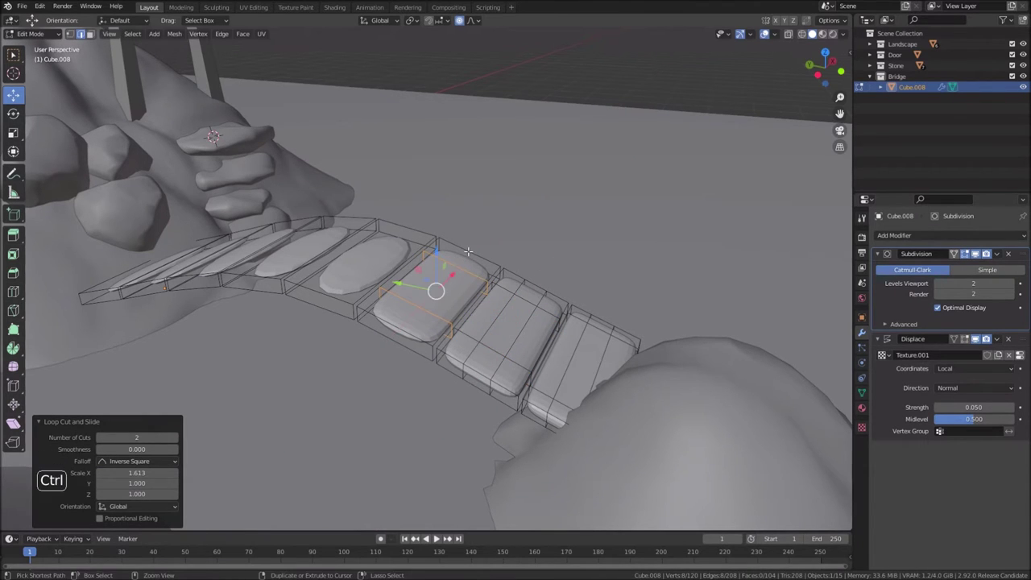
{"action": "key", "text": "ctrl+r"}
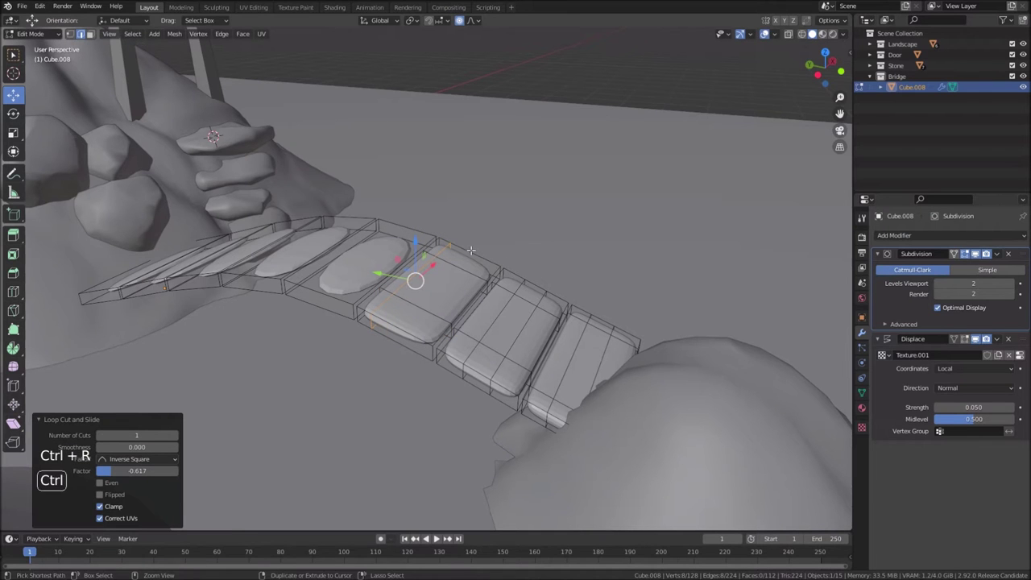
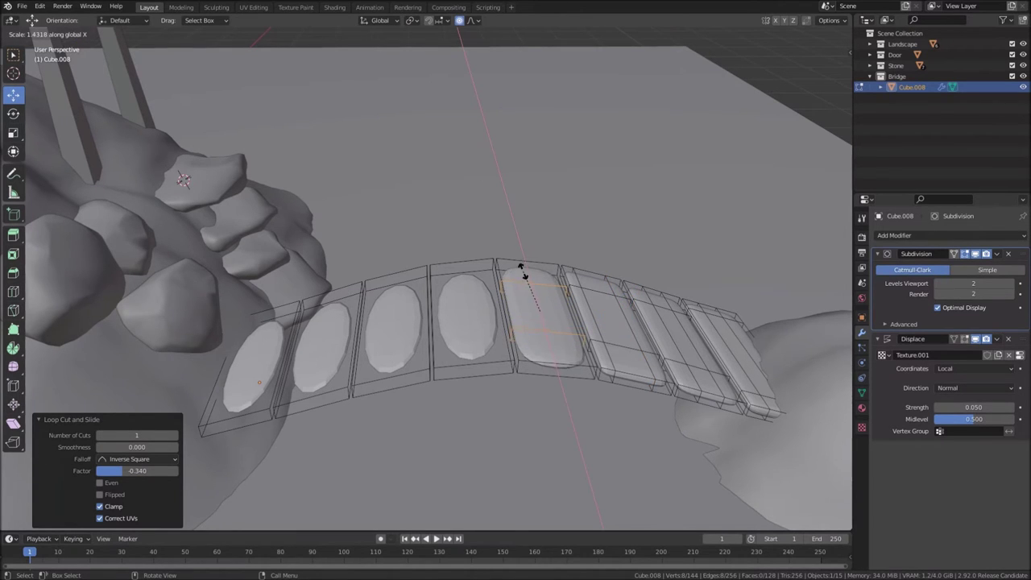
{"action": "key", "text": "ctrl+r"}
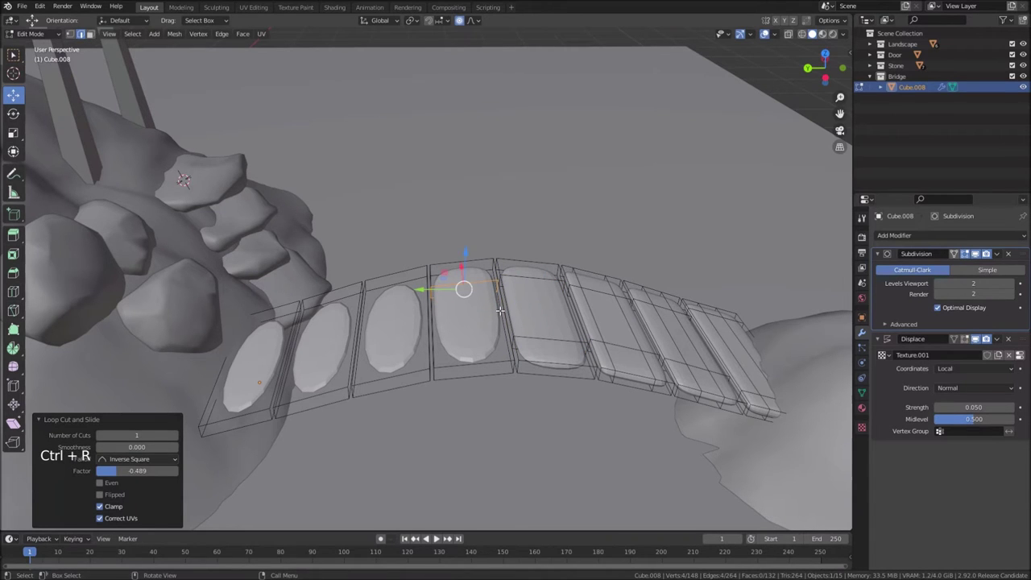
{"action": "key", "text": "ctrl+r"}
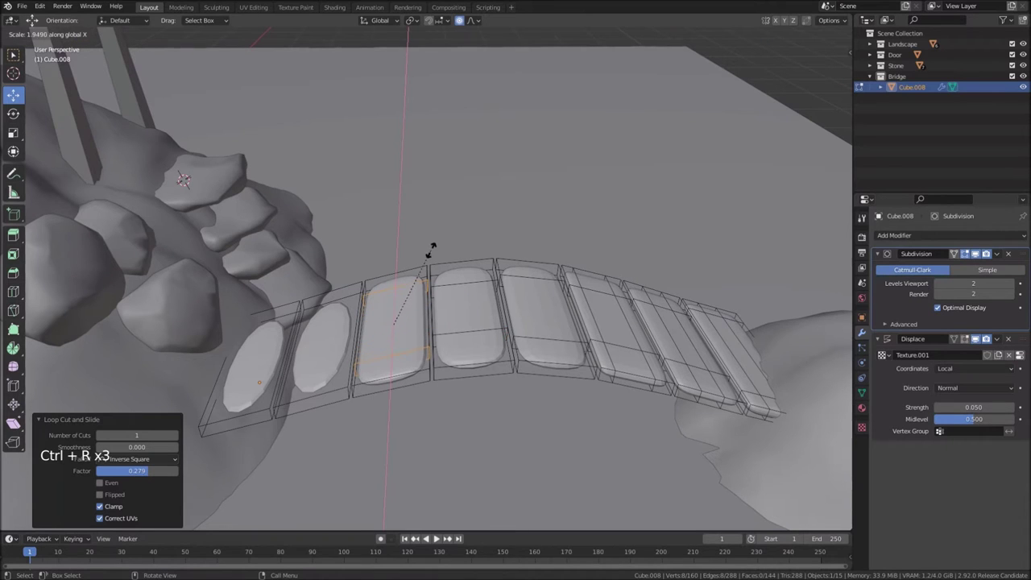
{"action": "key", "text": "ctrl+r"}
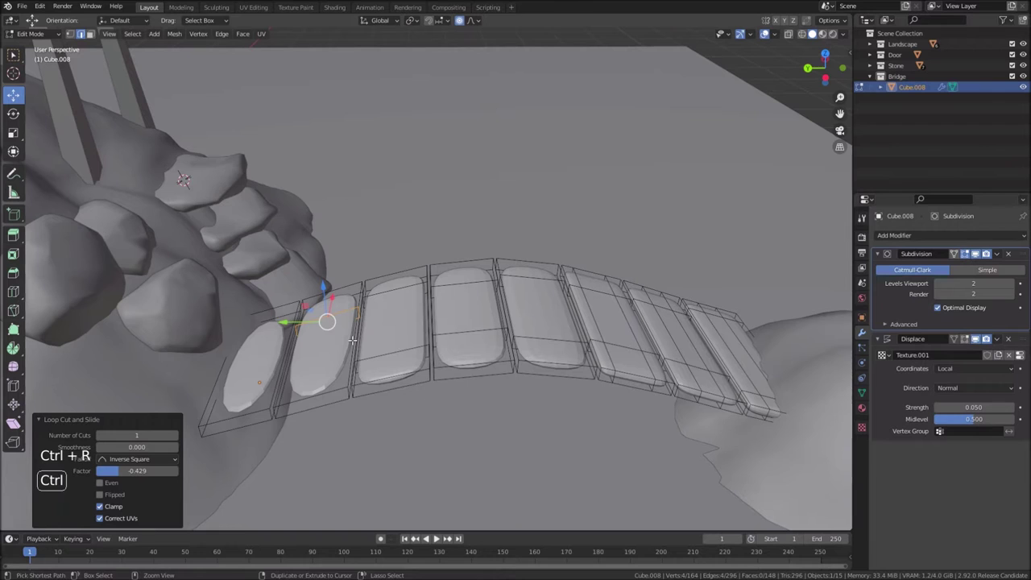
Add edge loops to the remaining planks and slide a loop into place along its plank
{"action": "key", "text": "ctrl+r"}
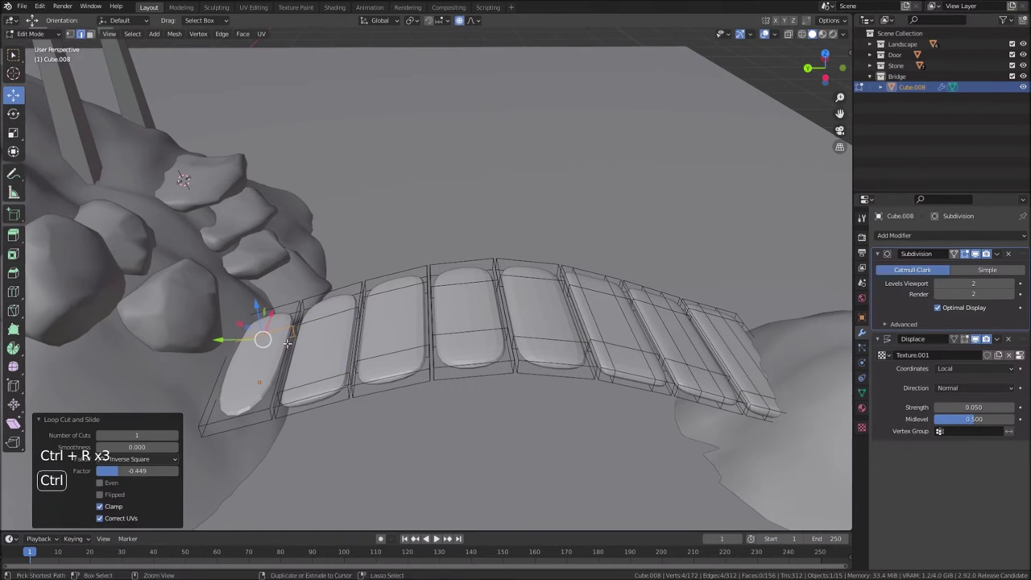
{"action": "key", "text": "ctrl+r"}
{"action": "key", "text": "ctrl+r"}
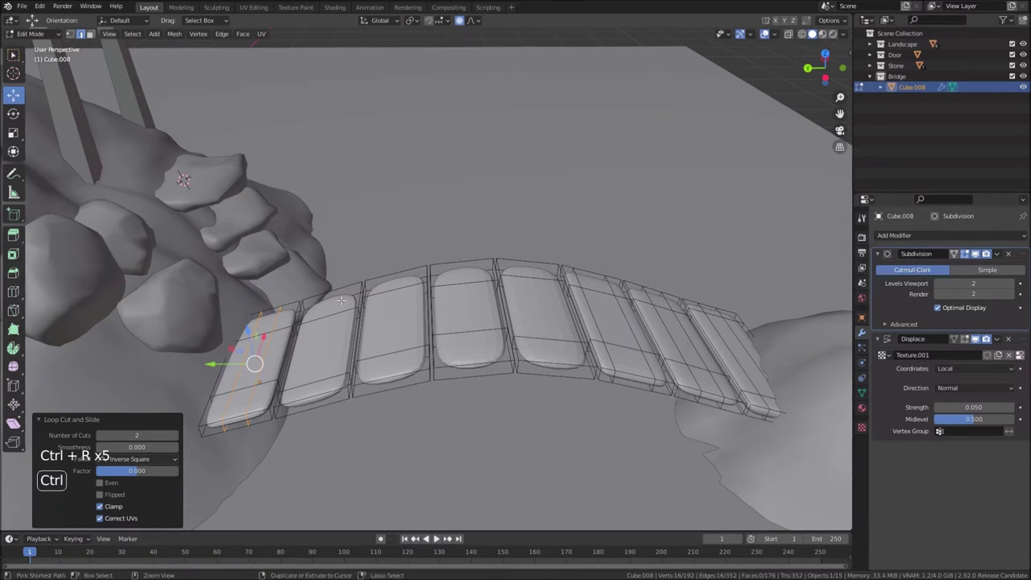
{"action": "key", "text": "ctrl+r"}
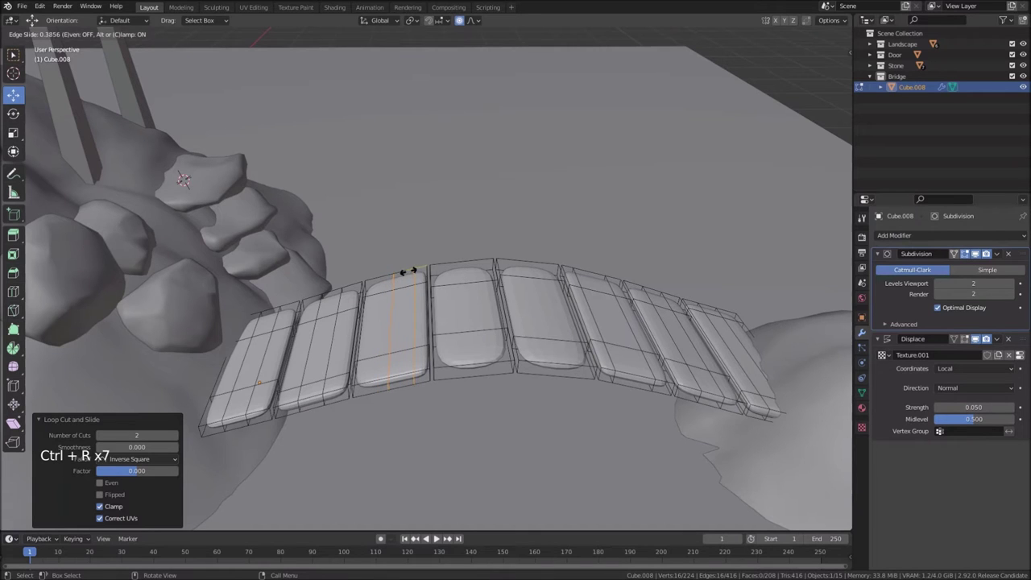
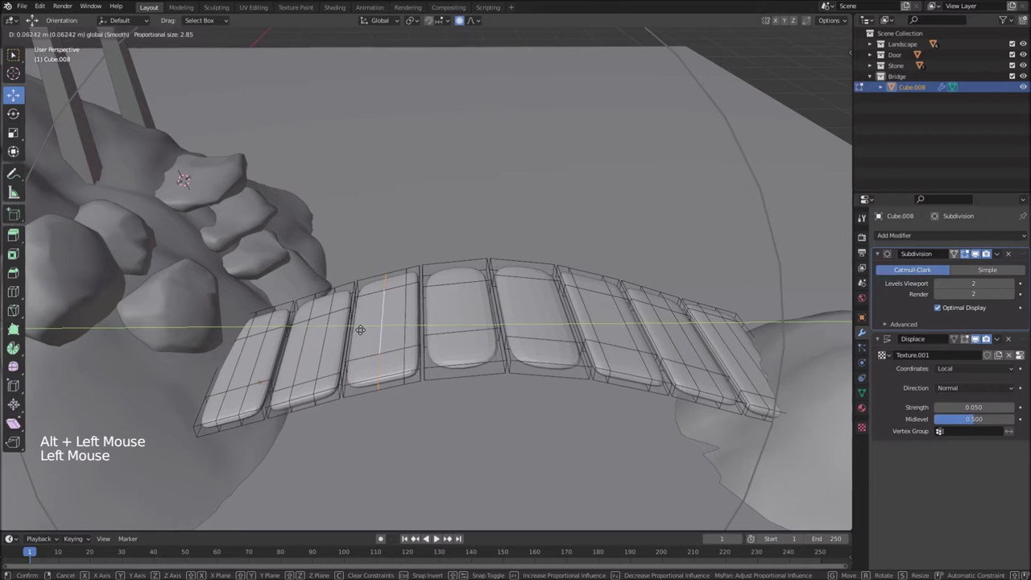
{"action": "left_click", "coordinate": [461, 23]}
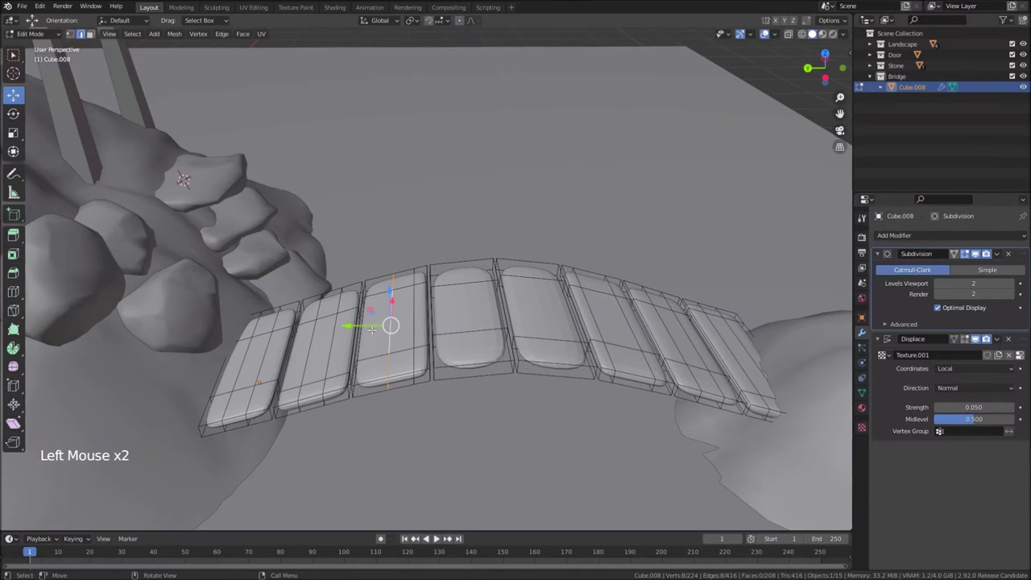
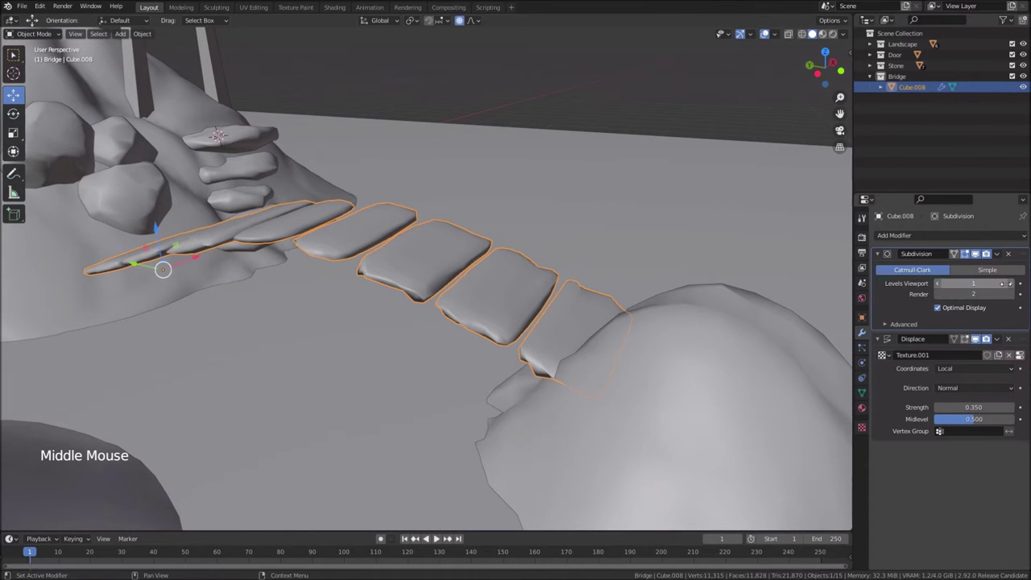
Set the Clouds texture's noise basis to Improved Perlin and Displace midlevel to 0.183
{"action": "left_click", "coordinate": [1026, 358]}
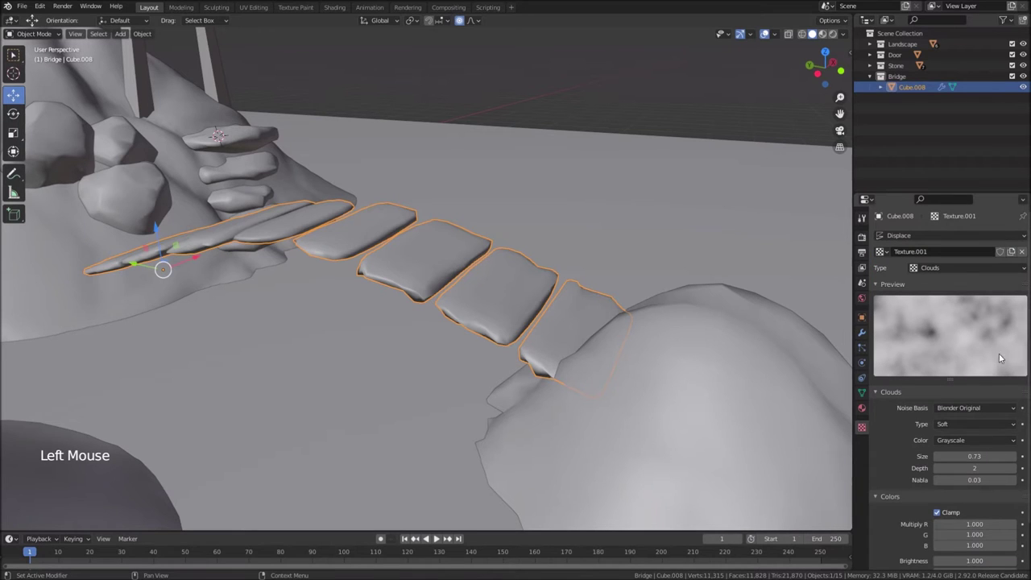
{"action": "left_click", "coordinate": [954, 276]}
{"action": "left_click", "coordinate": [955, 273]}
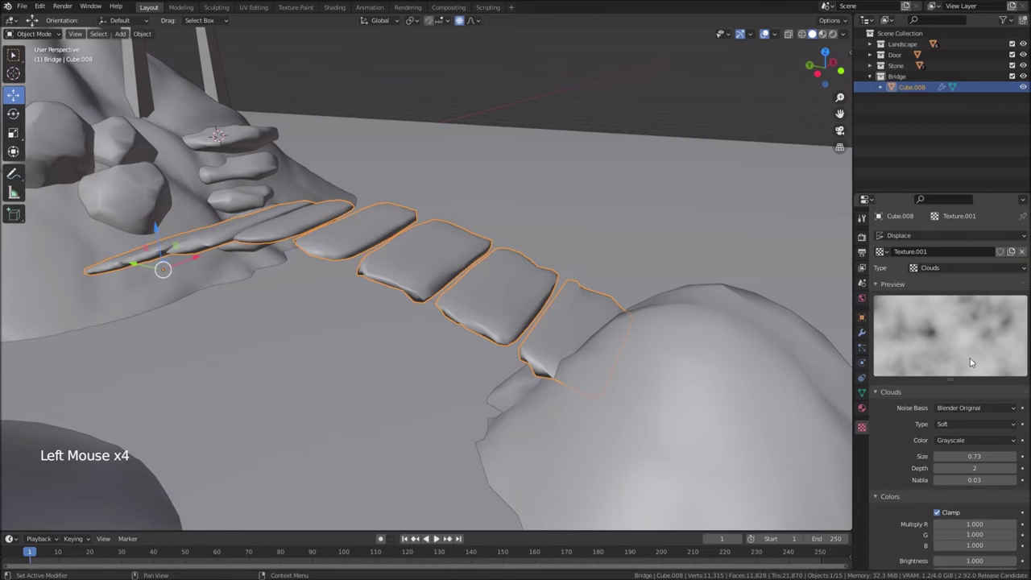
{"action": "left_click", "coordinate": [982, 407]}
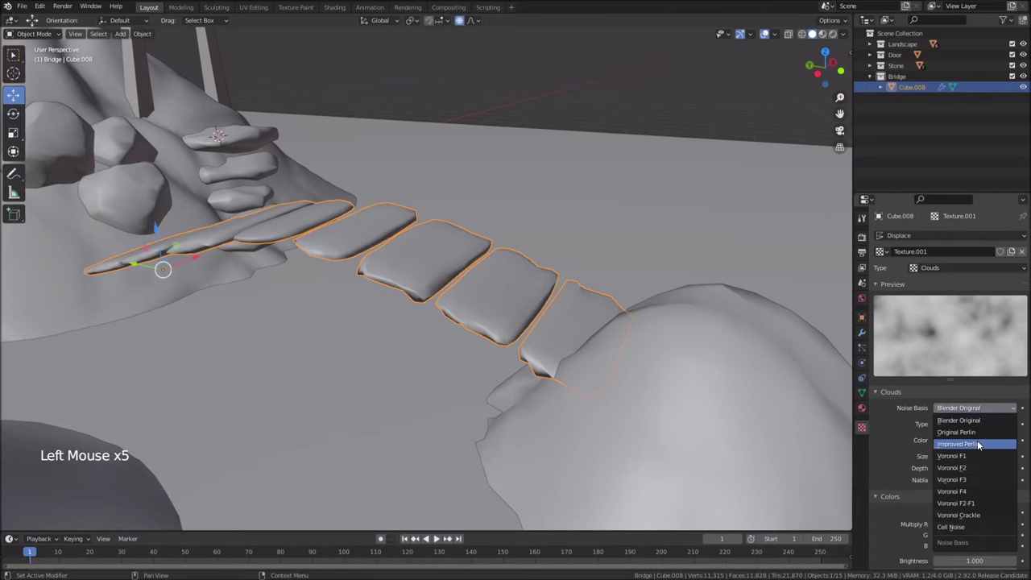
{"action": "middle_click", "coordinate": [560, 310]}
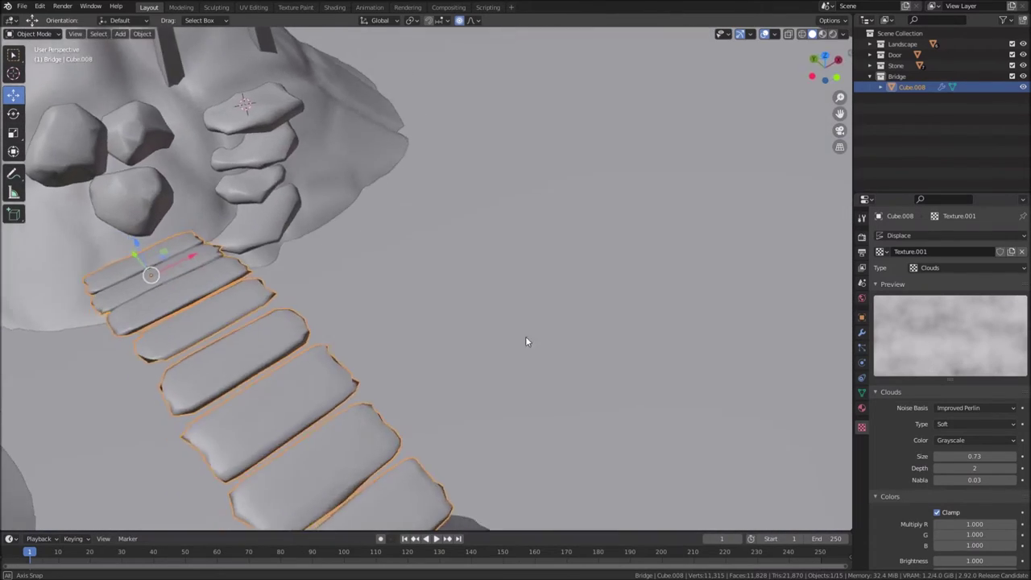
{"action": "middle_click", "coordinate": [620, 339]}
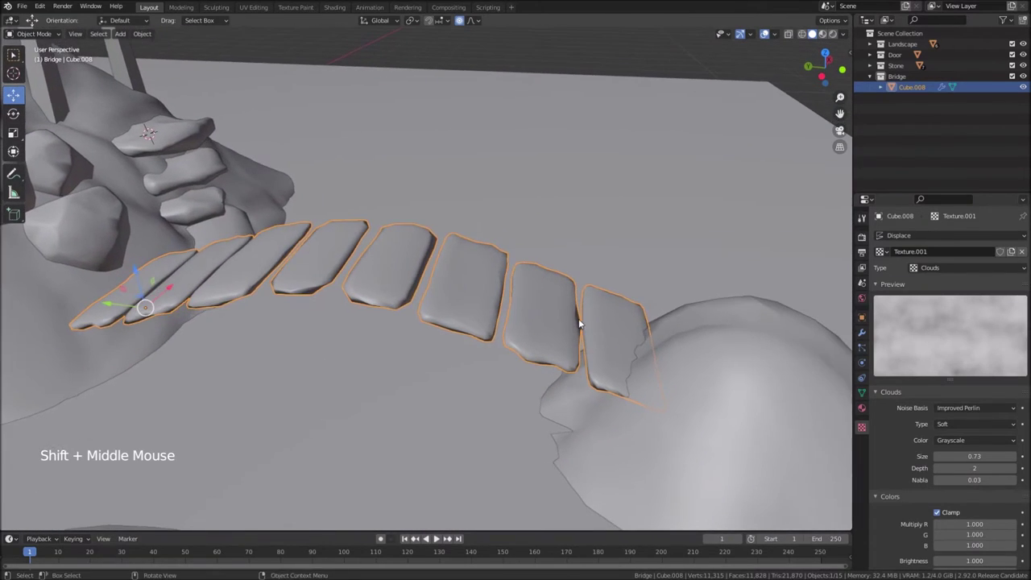
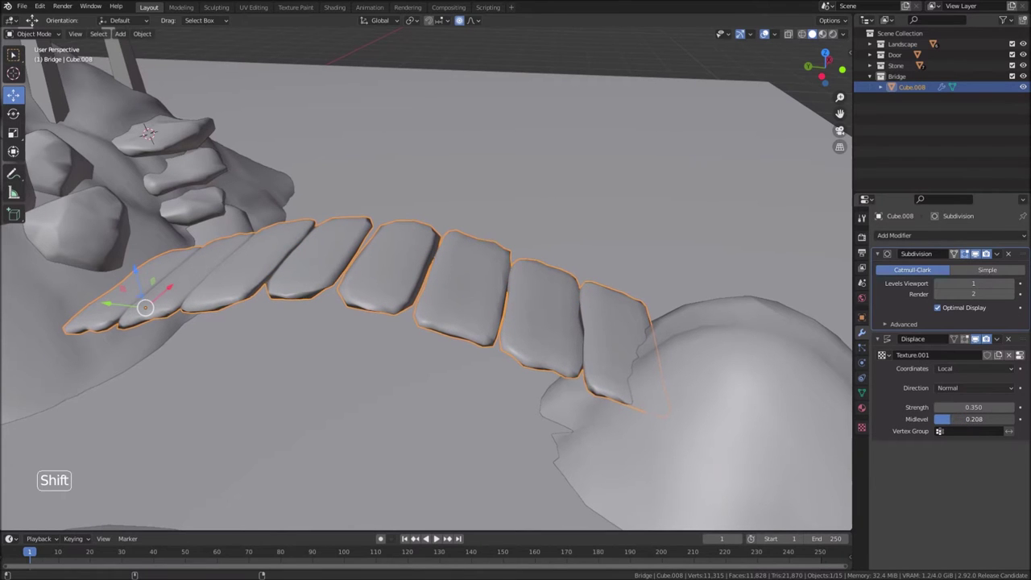
{"action": "middle_click", "coordinate": [681, 365]}
{"action": "middle_click", "coordinate": [665, 352]}
{"action": "middle_click", "coordinate": [588, 272]}
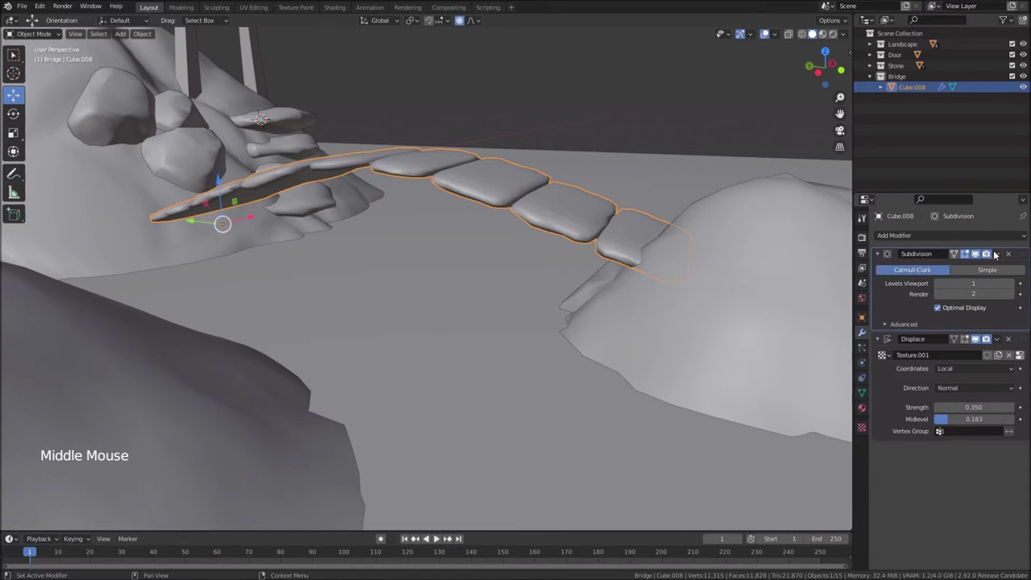
Apply Cube.008's modifiers, including a Decimate at ratio 0.1987, leaving a 737-face plank mesh
{"action": "left_click", "coordinate": [999, 252]}
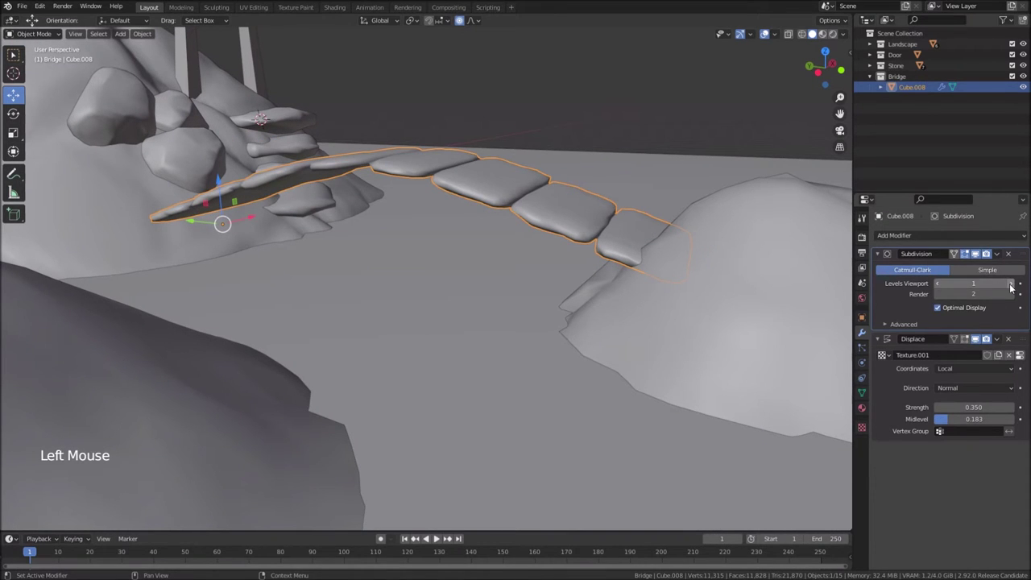
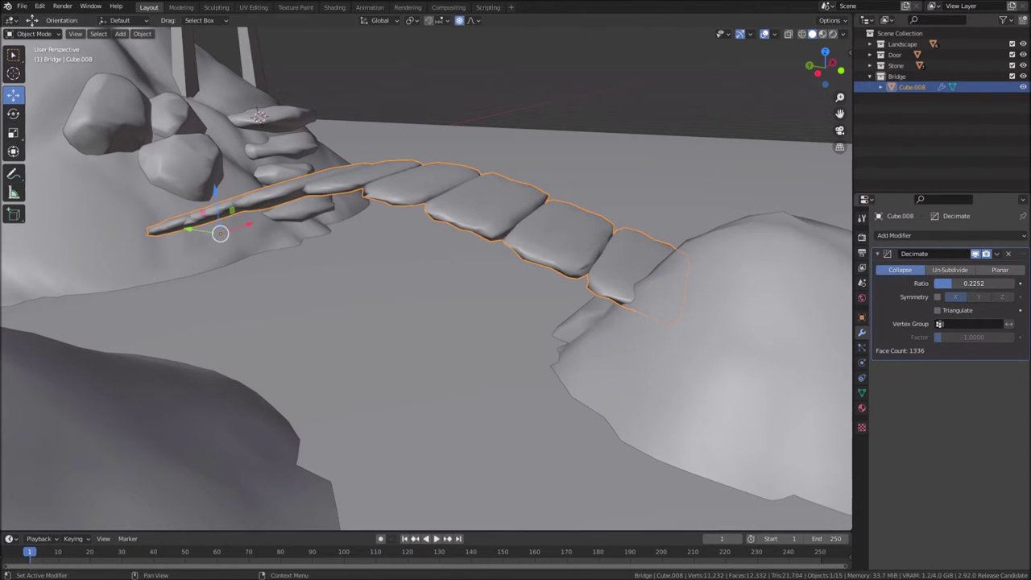
{"action": "left_click", "coordinate": [1000, 253]}
{"action": "left_click", "coordinate": [908, 241]}
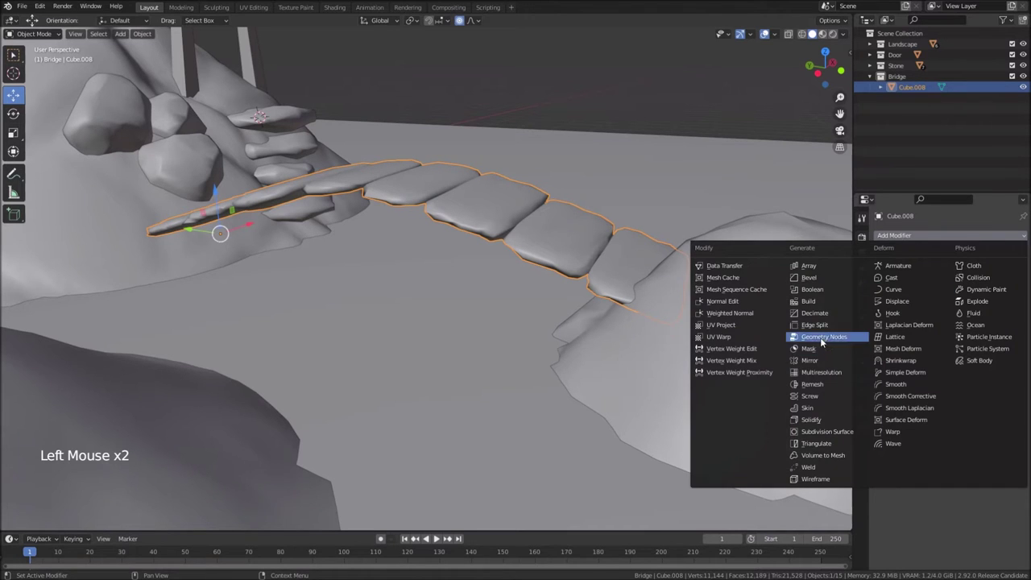
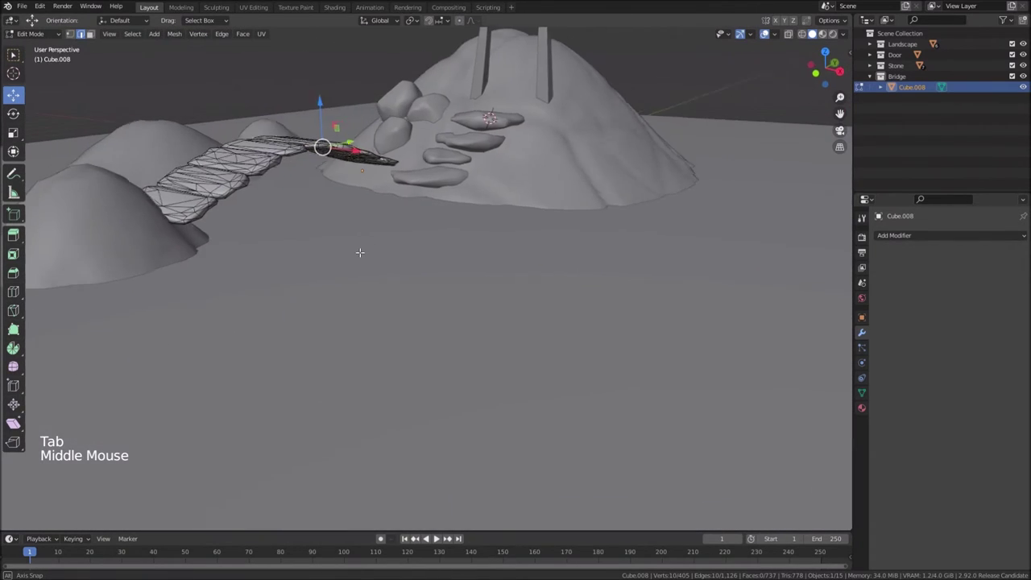
In Object Mode add a plane, delete it, then add Cube.009 at the bridge's upper end
{"action": "key", "text": "Tab"}
{"action": "middle_click", "coordinate": [460, 253]}
{"action": "middle_click", "coordinate": [464, 265]}
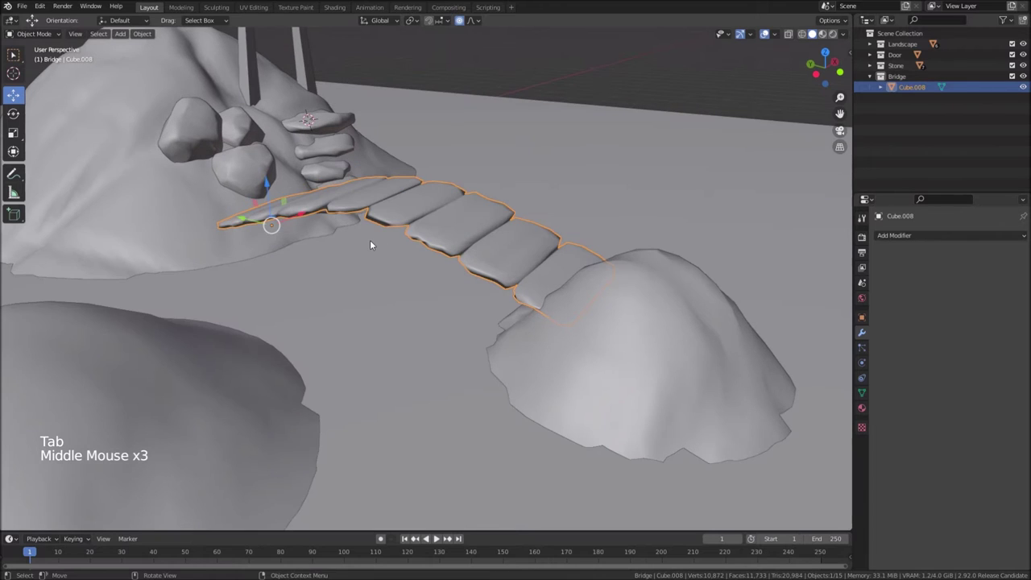
{"action": "middle_click", "coordinate": [382, 235]}
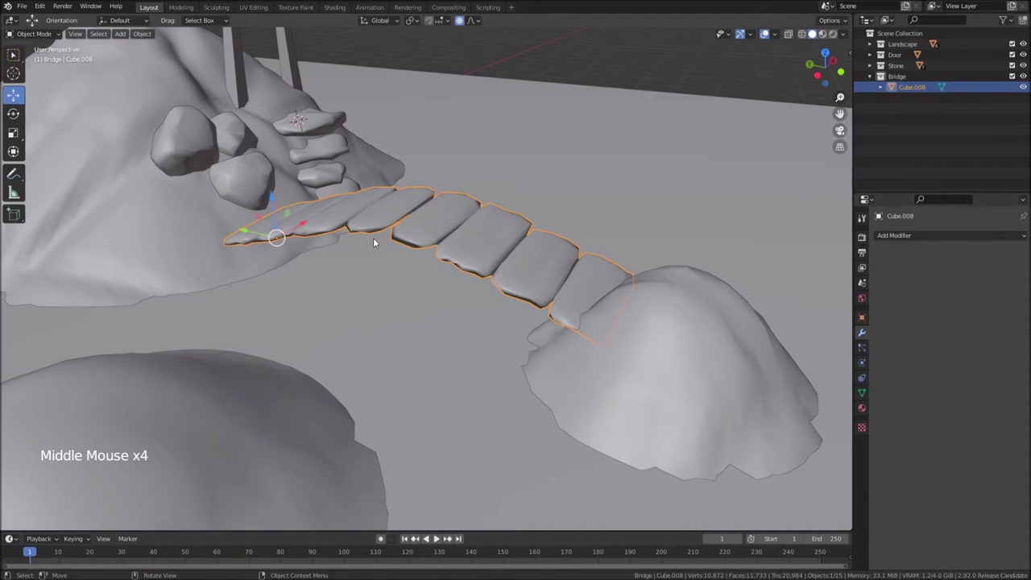
{"action": "key", "text": "shift+a"}
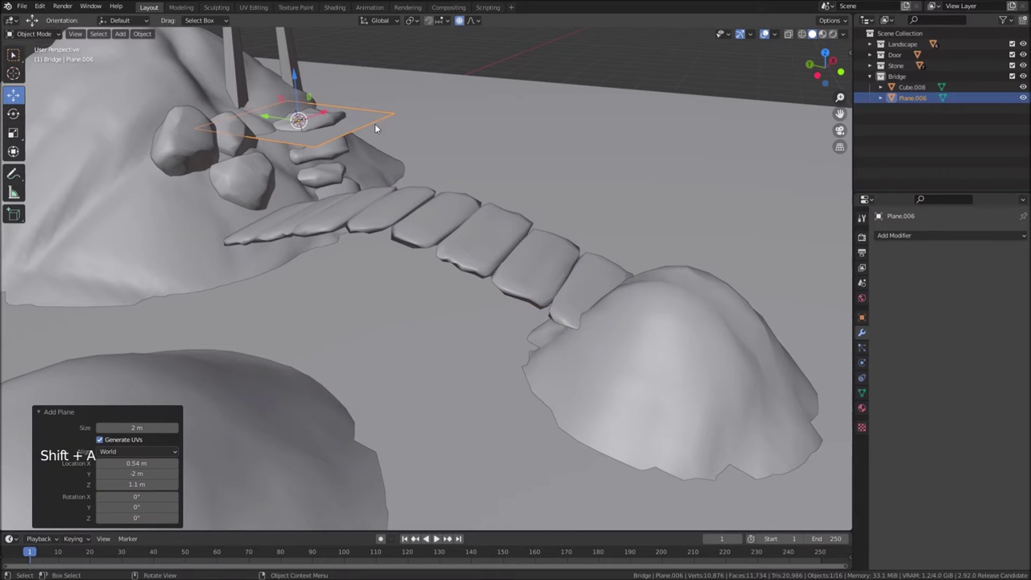
{"action": "key", "text": "Delete"}
{"action": "key", "text": "shift+a"}
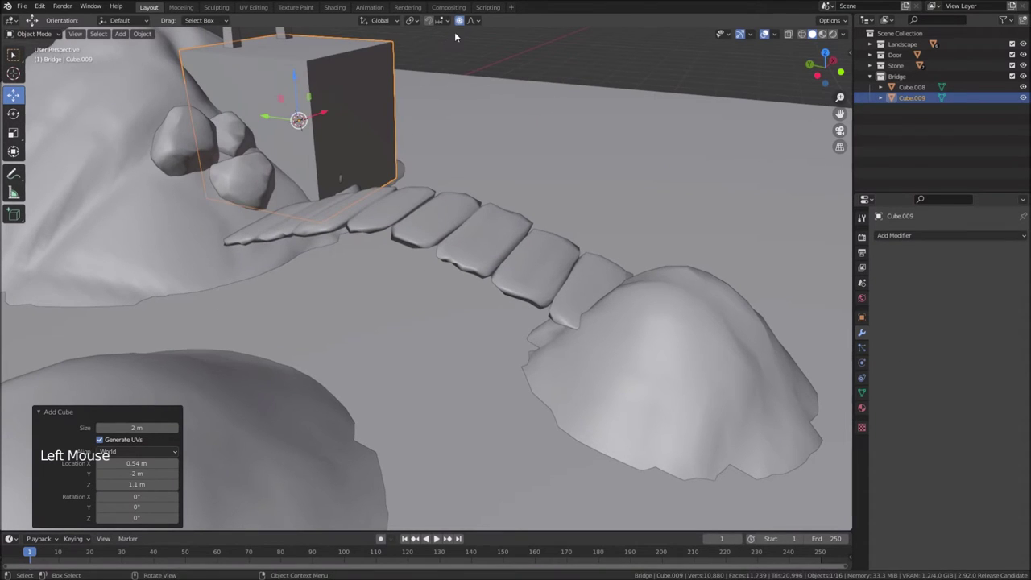
Shape Cube.009 into arched side rails extruded along the bridge with bevelled middle edges
{"action": "left_click", "coordinate": [463, 21]}
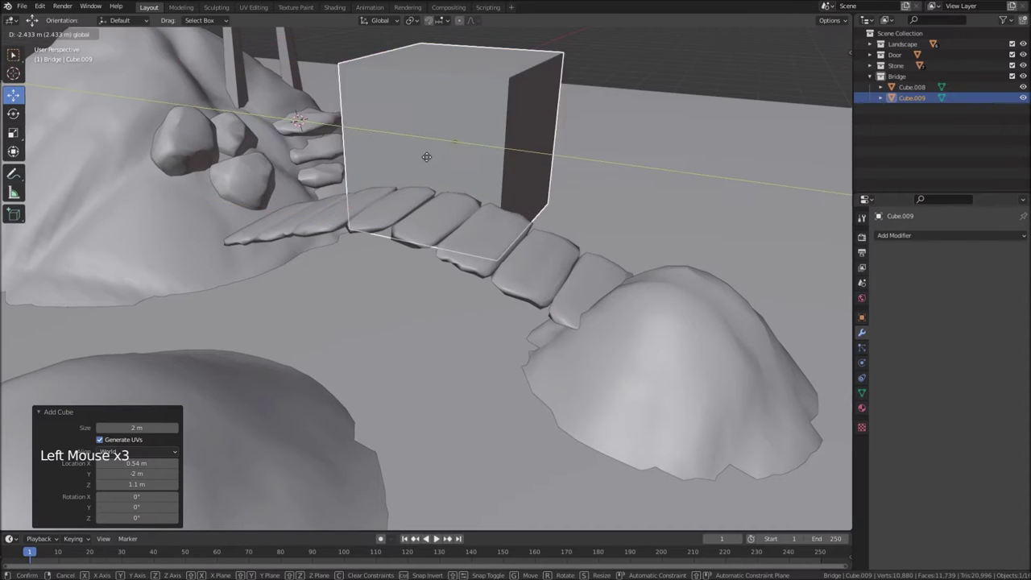
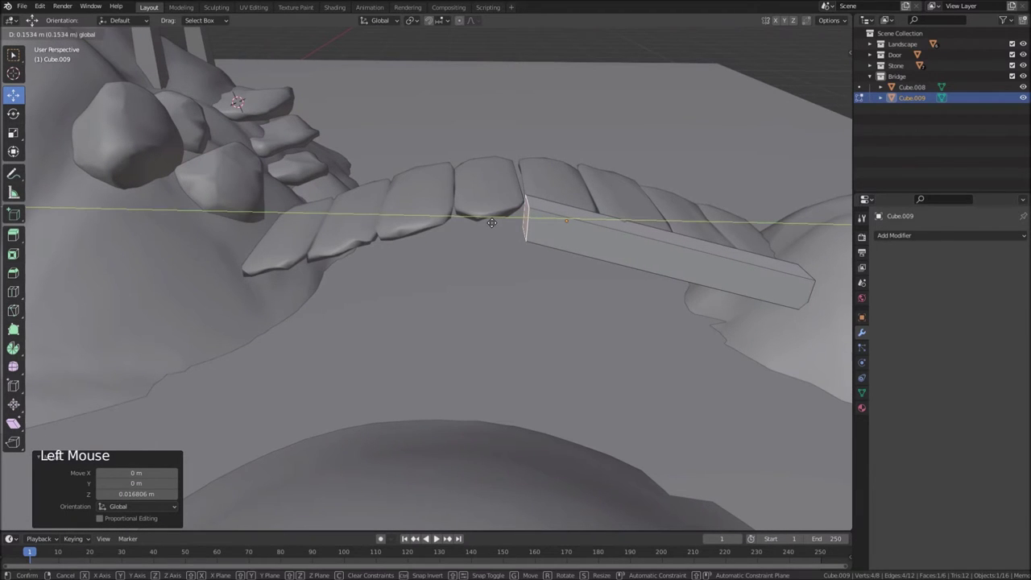
{"action": "key", "text": "e"}
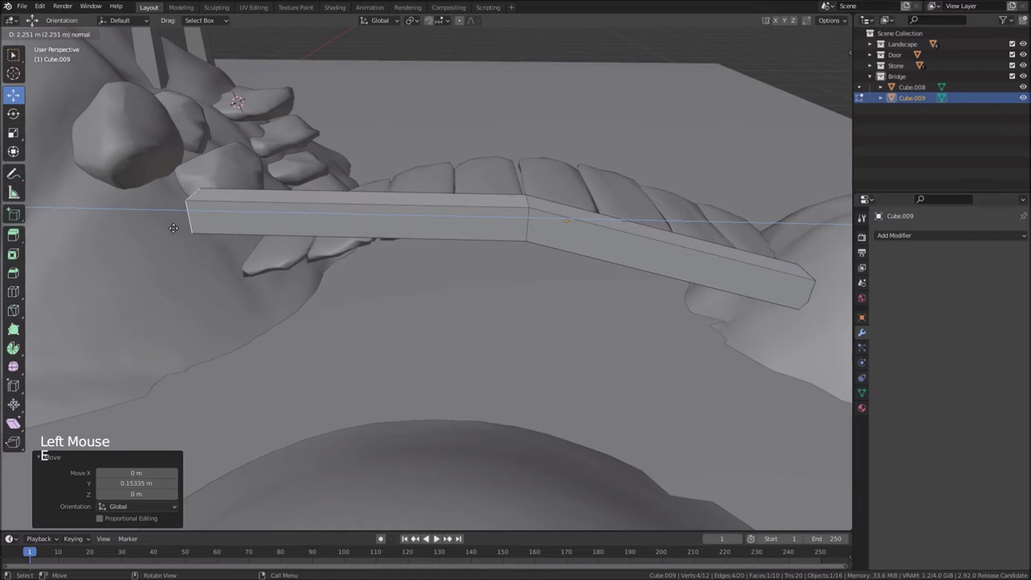
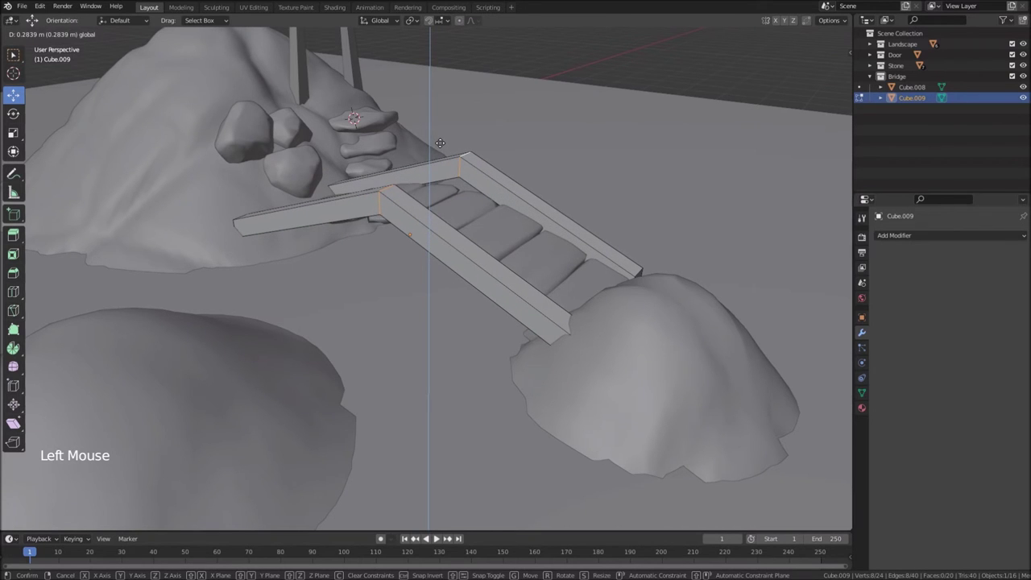
{"action": "key", "text": "ctrl+b"}
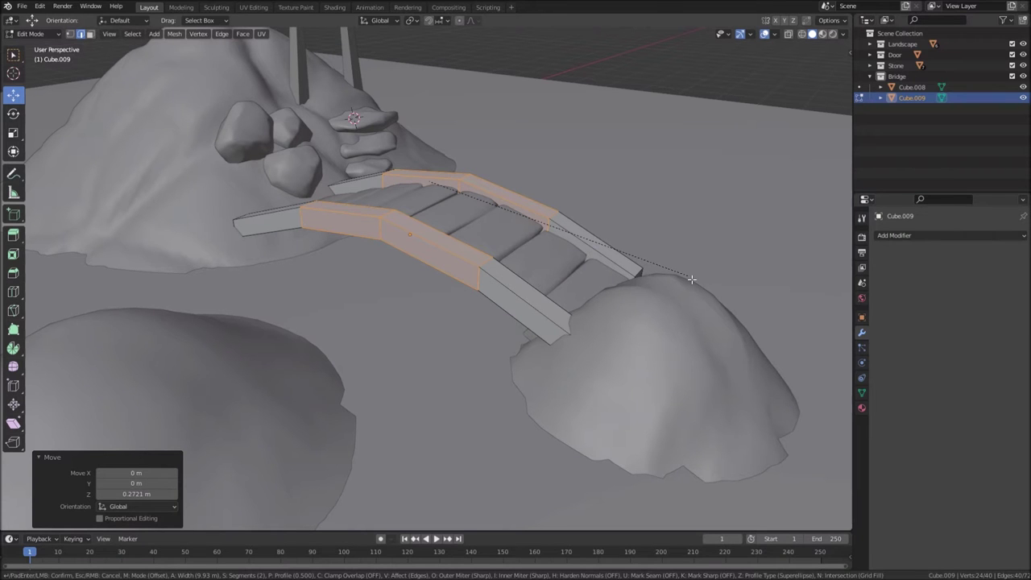
{"action": "key", "text": "Tab"}
{"action": "scroll", "scroll_direction": "down", "scroll_amount": 3}
{"action": "middle_click", "coordinate": [583, 295]}
{"action": "scroll", "scroll_direction": "up", "scroll_amount": 3}
Select the mound at the bridge's near end and orbit to view the whole scene
{"action": "left_click", "coordinate": [359, 343]}
{"action": "middle_click", "coordinate": [368, 391]}
{"action": "middle_click", "coordinate": [417, 486]}
{"action": "key", "text": "s"}
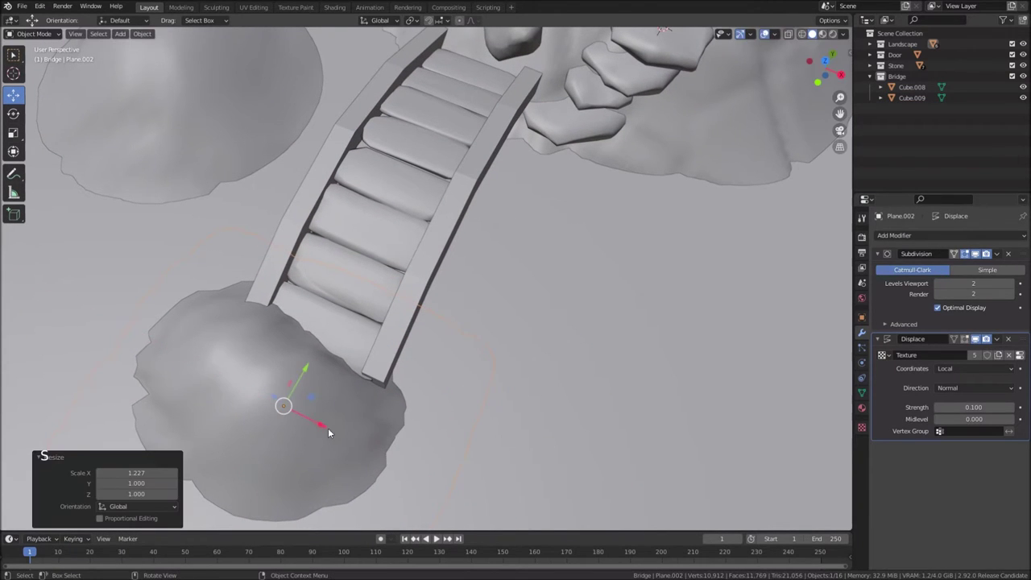
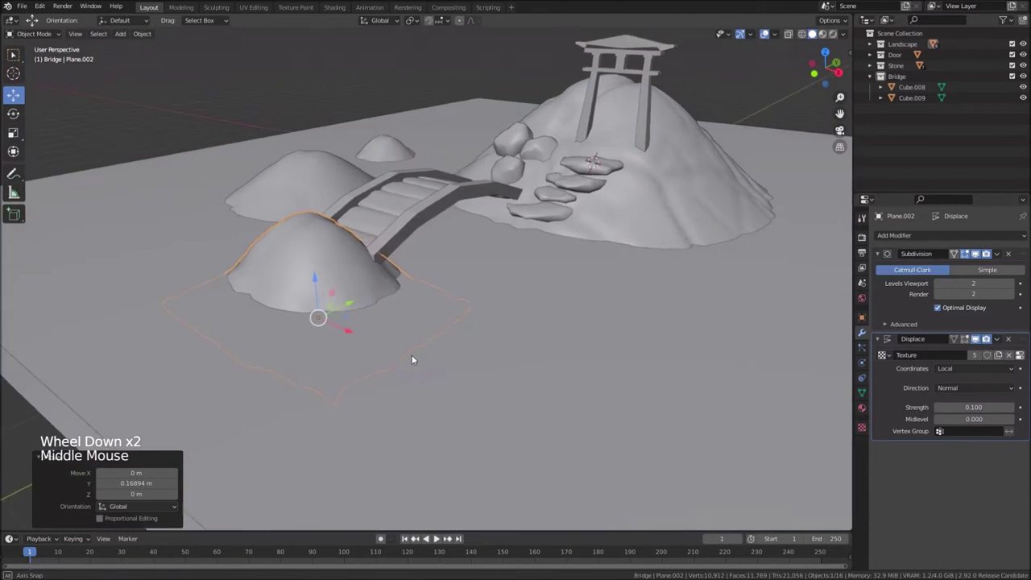
{"action": "middle_click", "coordinate": [485, 273]}
{"action": "middle_click", "coordinate": [488, 320]}
{"action": "middle_click", "coordinate": [422, 315]}
{"action": "middle_click", "coordinate": [515, 314]}
{"action": "middle_click", "coordinate": [474, 270]}
{"action": "middle_click", "coordinate": [506, 296]}
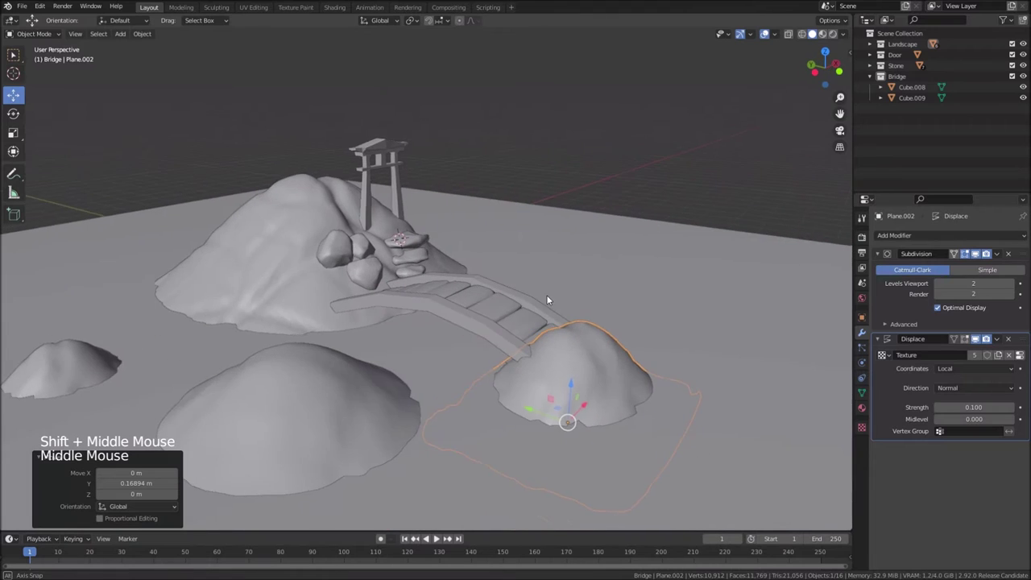
{"action": "scroll", "scroll_direction": "up", "scroll_amount": 3}
Select the bridge planks (Cube.008) and add both side rails (Cube.009) to the selection
{"action": "middle_click", "coordinate": [510, 328]}
{"action": "scroll", "scroll_direction": "up", "scroll_amount": 3}
{"action": "middle_click", "coordinate": [468, 335]}
{"action": "scroll", "scroll_direction": "down", "scroll_amount": 3}
{"action": "middle_click", "coordinate": [530, 353]}
{"action": "scroll", "scroll_direction": "down", "scroll_amount": 3}
{"action": "left_click", "coordinate": [530, 338]}
{"action": "scroll", "scroll_direction": "down", "scroll_amount": 3}
{"action": "left_click", "coordinate": [487, 326]}
{"action": "scroll", "scroll_direction": "up", "scroll_amount": 3}
Scale the bridge to roughly 0.87 and move it to span from the large hill to the small mound
{"action": "key", "text": "s"}
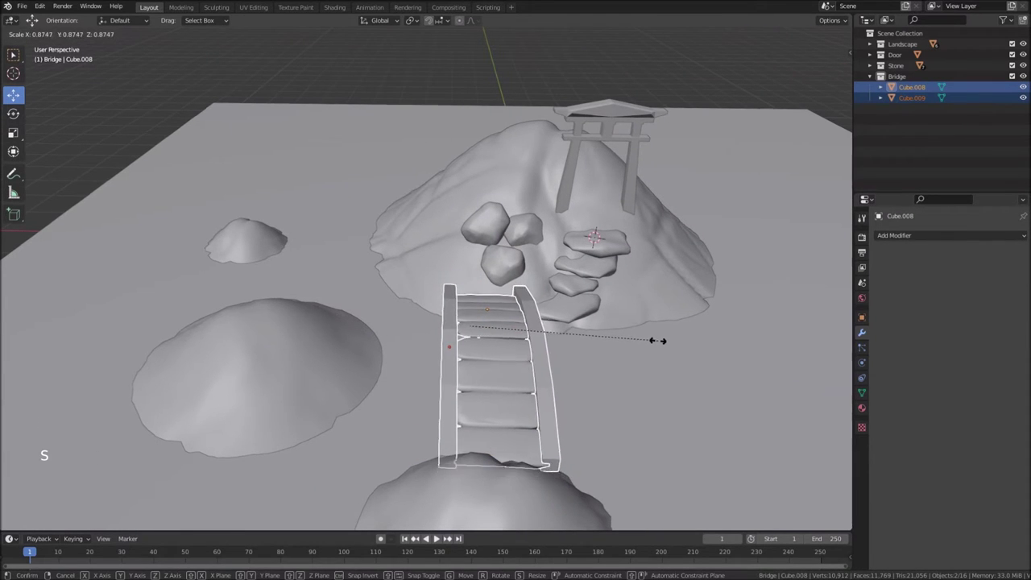
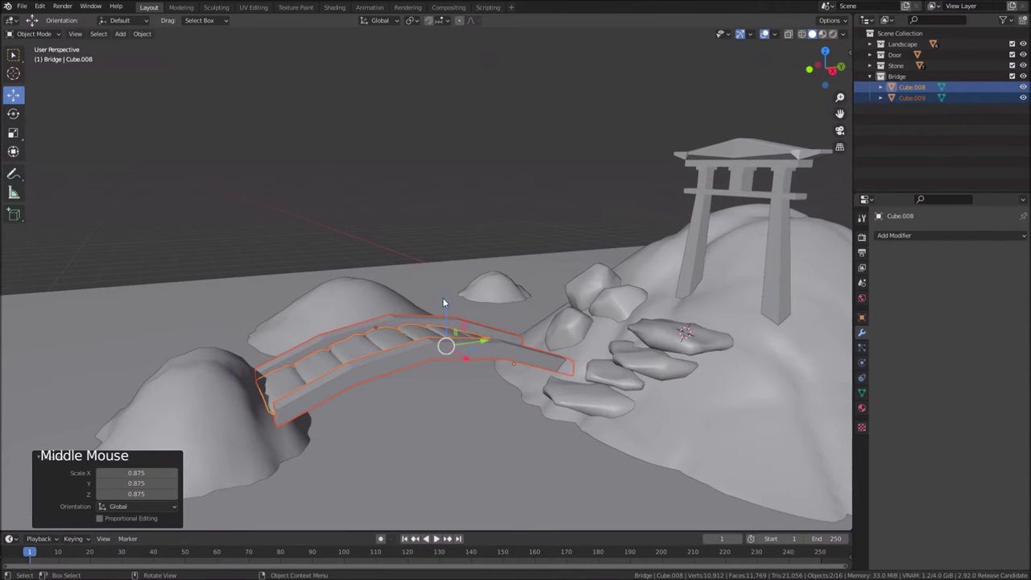
{"action": "left_click", "coordinate": [449, 302]}
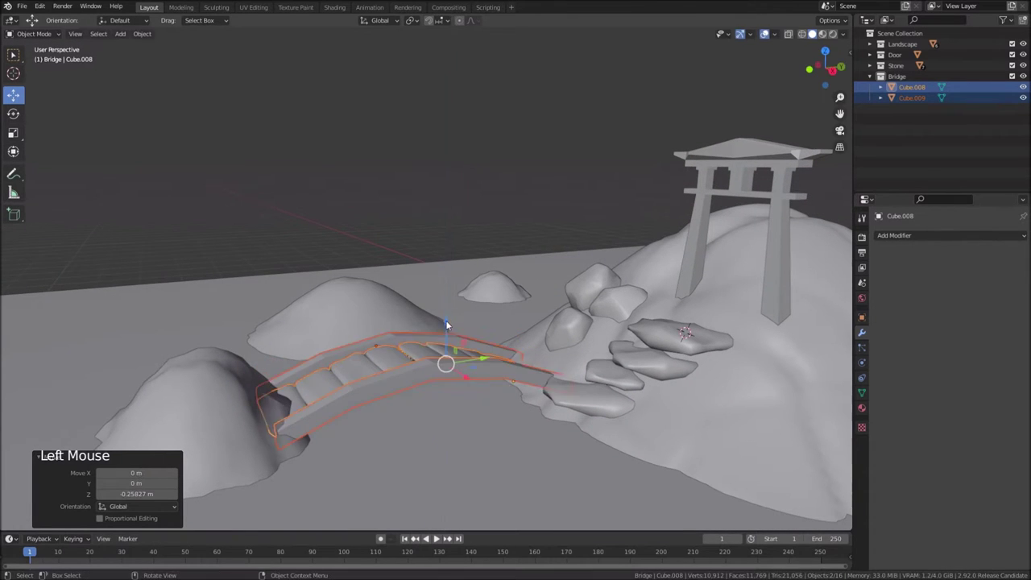
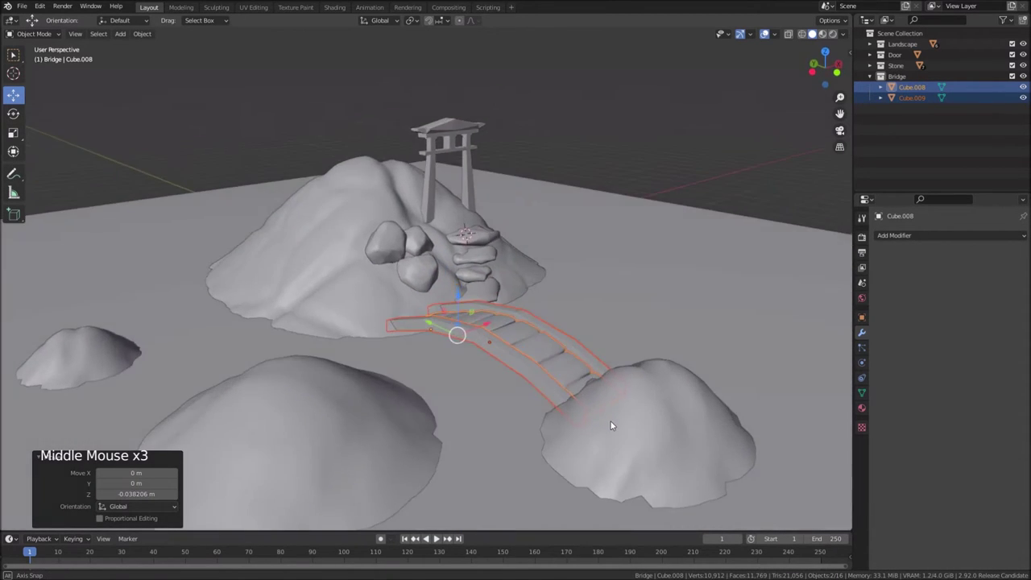
{"action": "scroll", "scroll_direction": "up", "scroll_amount": 3}
{"action": "middle_click", "coordinate": [505, 343]}
{"action": "middle_click", "coordinate": [510, 357]}
{"action": "scroll", "scroll_direction": "down", "scroll_amount": 3}
{"action": "middle_click", "coordinate": [521, 386]}
{"action": "middle_click", "coordinate": [525, 376]}
{"action": "middle_click", "coordinate": [491, 367]}
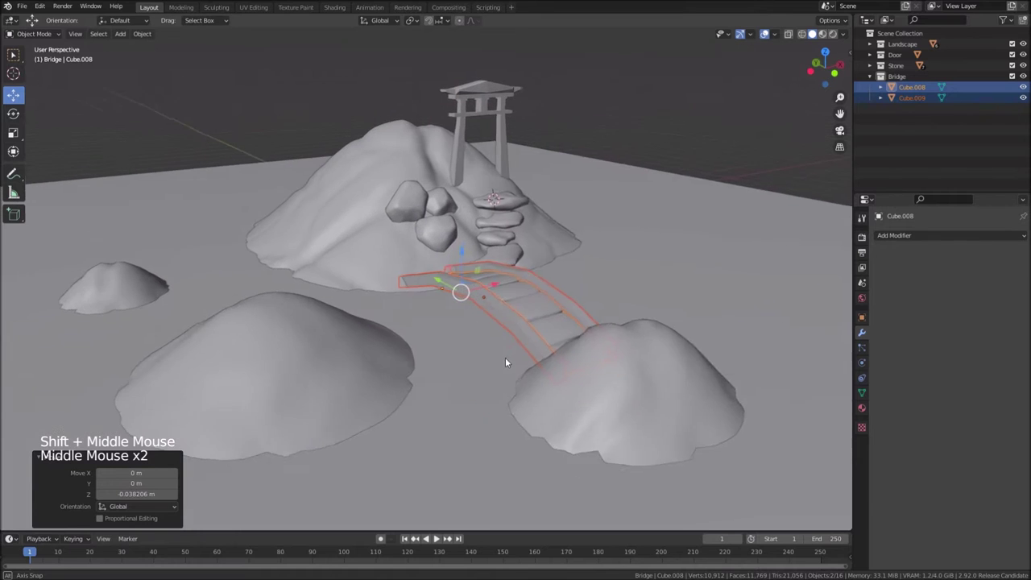
Set the bridge to flat shading from the object context menu
{"action": "scroll", "scroll_direction": "up", "scroll_amount": 3}
{"action": "middle_click", "coordinate": [415, 140]}
{"action": "right_click", "coordinate": [420, 205]}
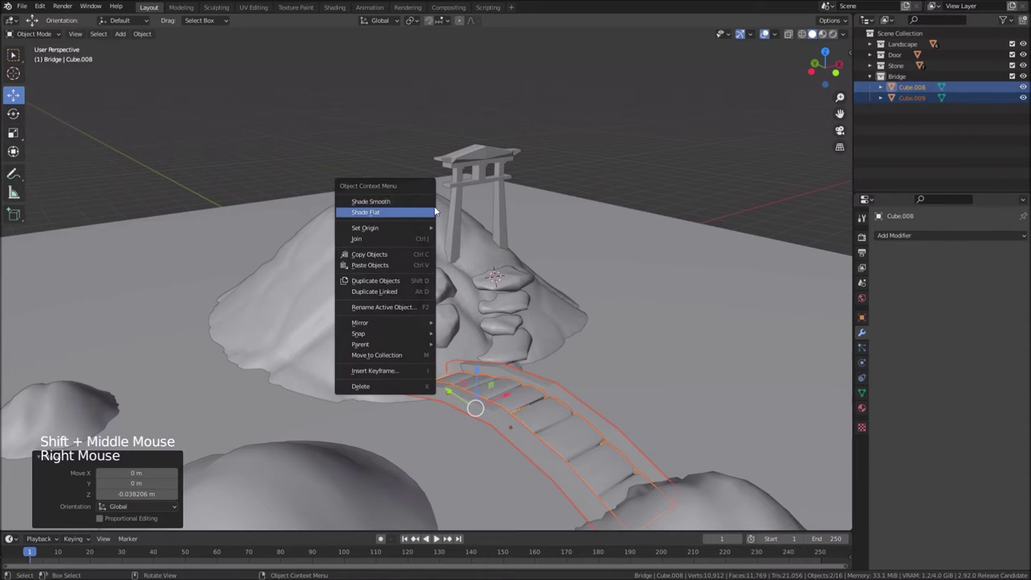
{"action": "left_click", "coordinate": [444, 206]}
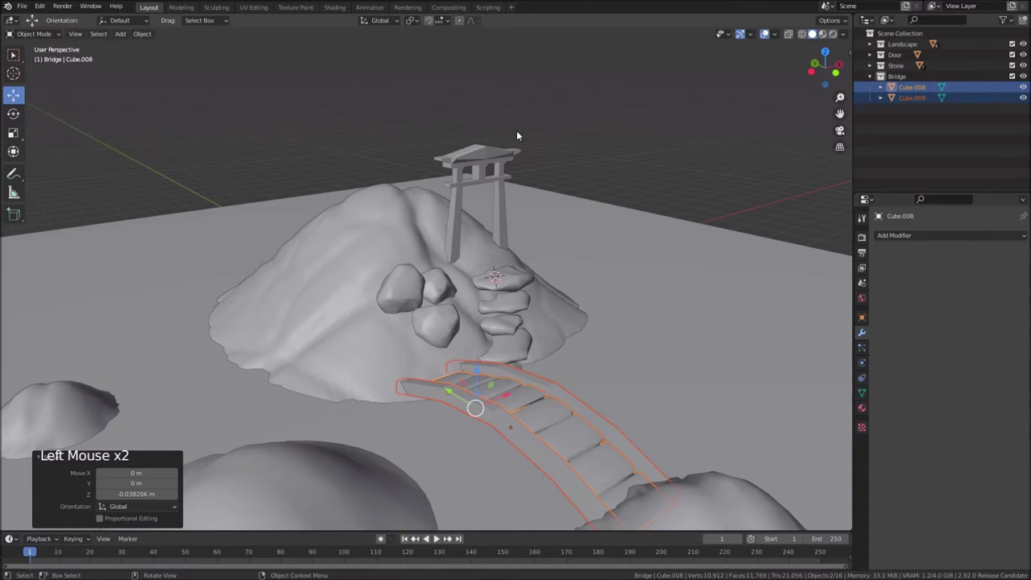
{"action": "middle_click", "coordinate": [414, 213]}
{"action": "middle_click", "coordinate": [370, 171]}
Add a new cube on the large hilltop beside the torii gate
{"action": "right_click", "coordinate": [376, 172]}
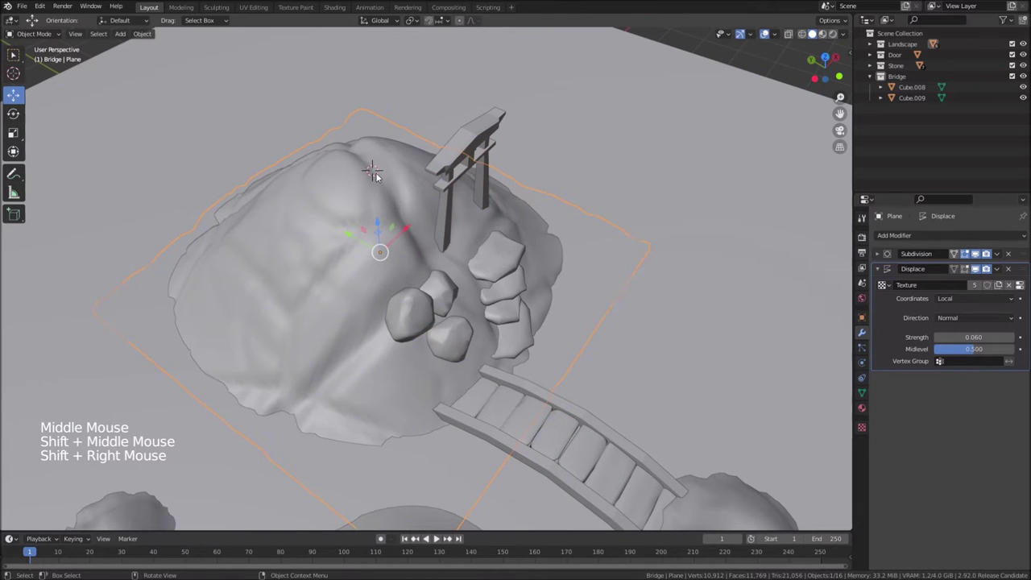
{"action": "key", "text": "shift+a"}
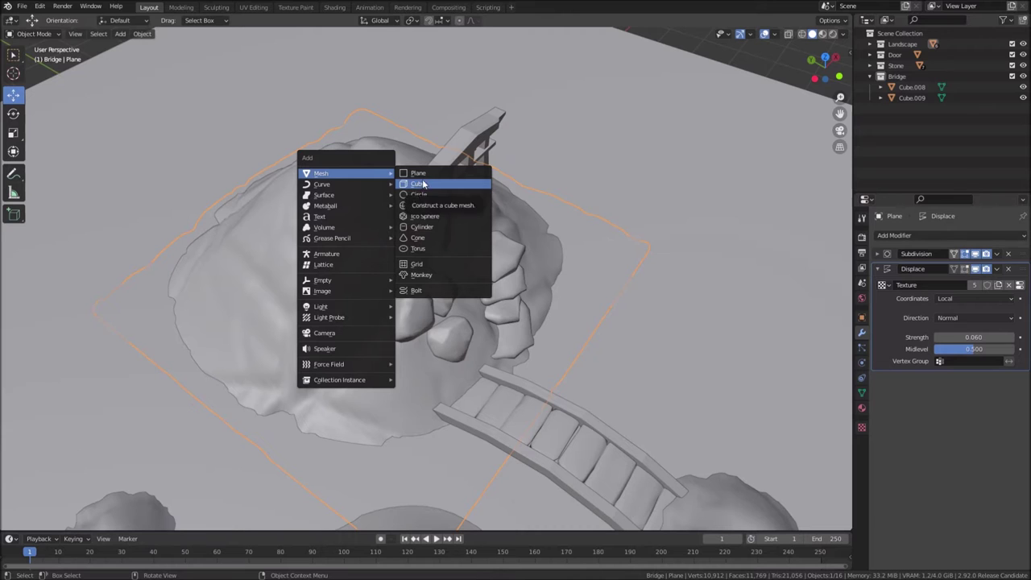
{"action": "scroll", "scroll_direction": "down", "scroll_amount": 3}
{"action": "middle_click", "coordinate": [448, 191]}
{"action": "scroll", "scroll_direction": "up", "scroll_amount": 3}
Merge the cube's vertices into one point and extrude it upward into a short trunk edge
{"action": "key", "text": "Tab"}
{"action": "scroll", "scroll_direction": "up", "scroll_amount": 3}
{"action": "key", "text": "m"}
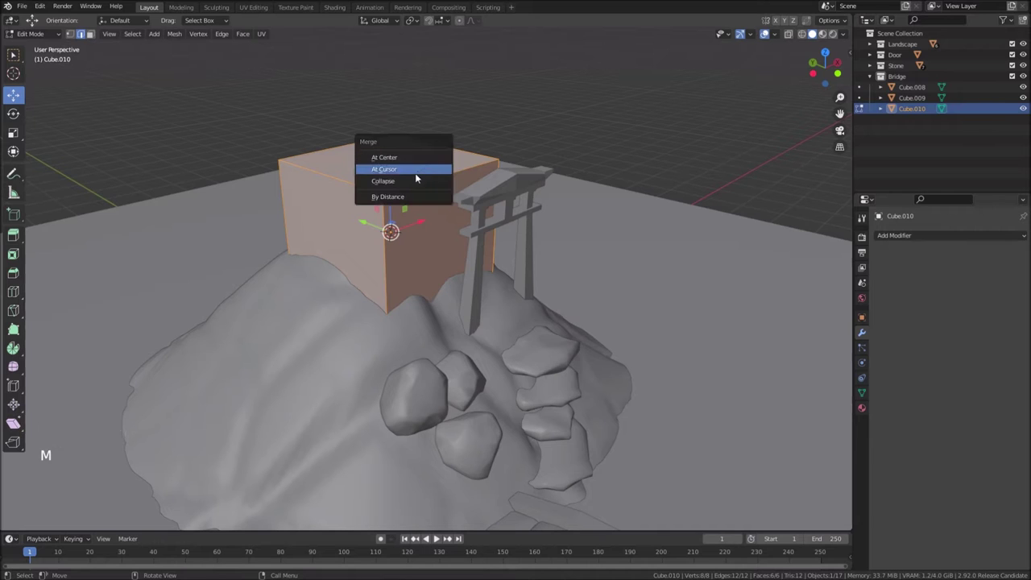
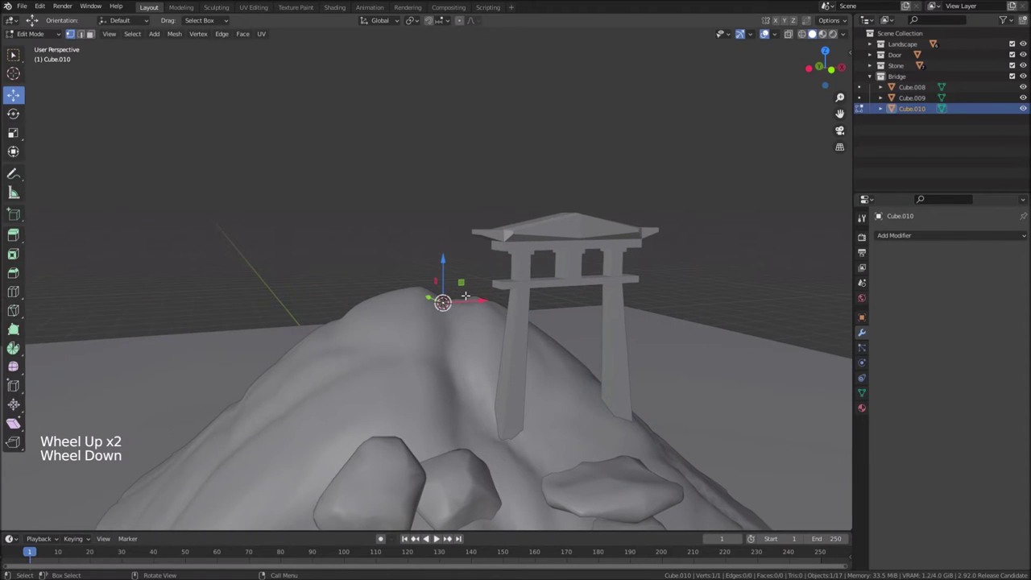
{"action": "key", "text": "e"}
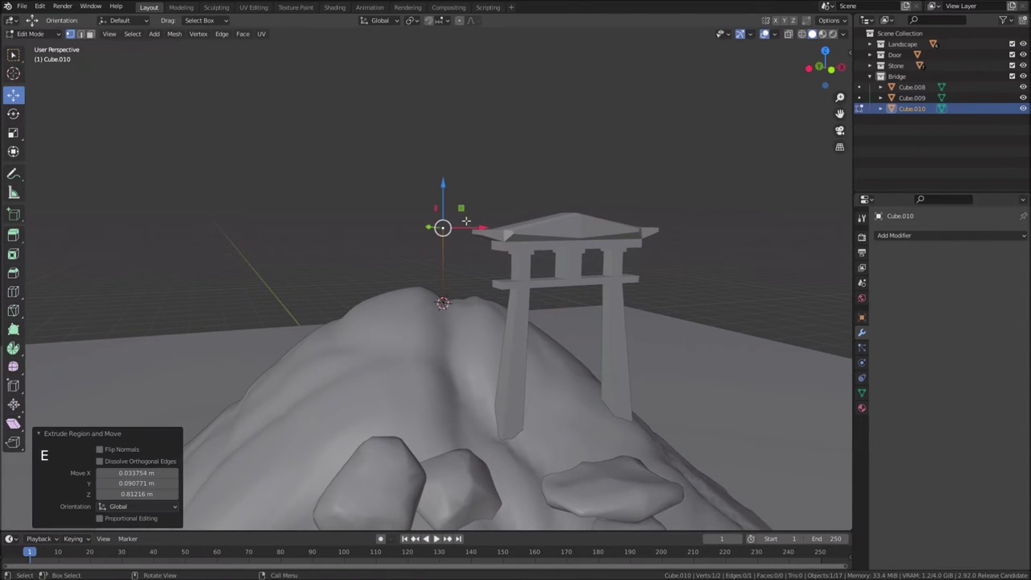
{"action": "key", "text": "Tab"}
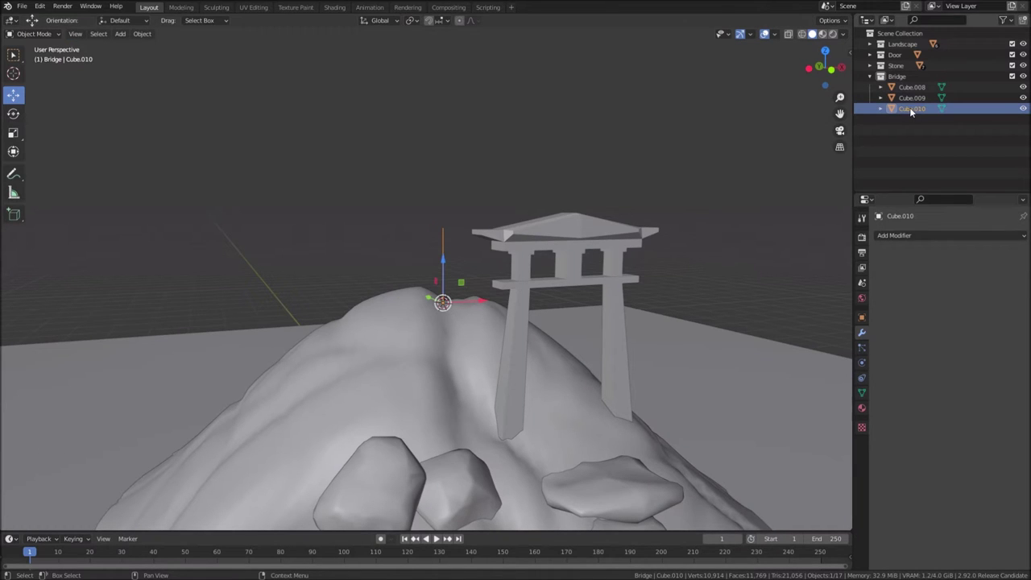
Move Cube.010 into a new collection named Tree and reselect it in the scene
{"action": "key", "text": "m"}
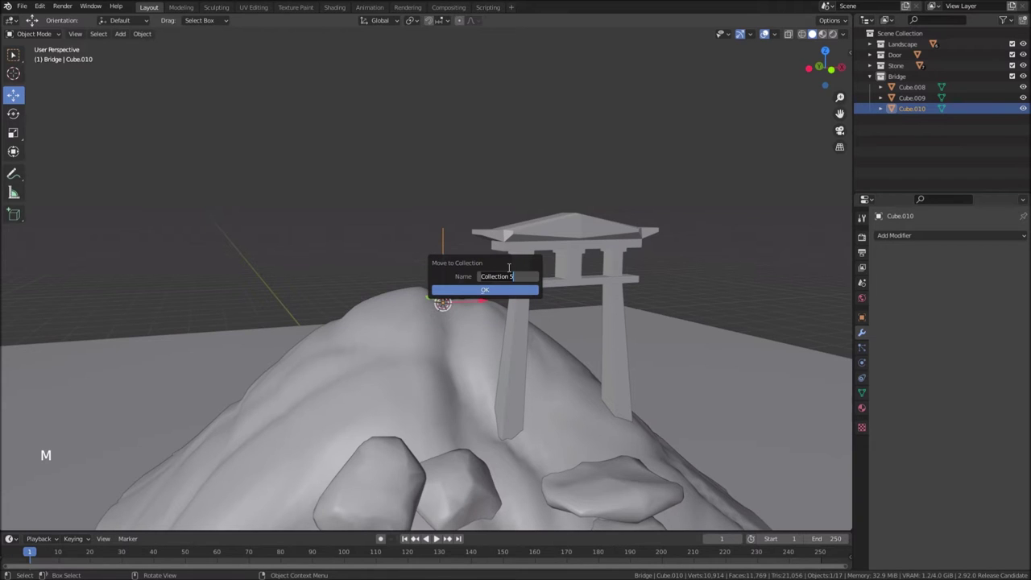
{"action": "key", "text": "e"}
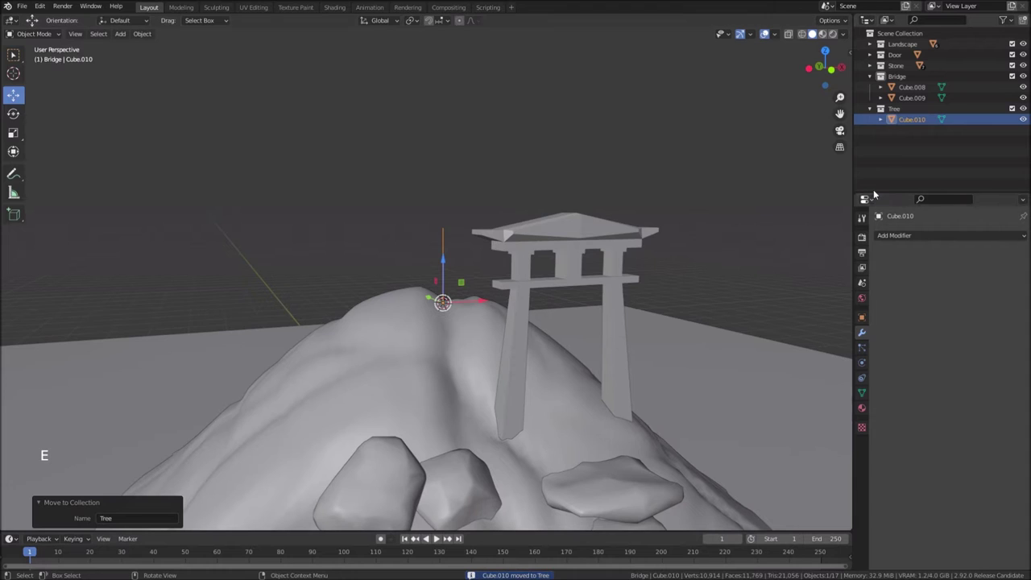
{"action": "left_click", "coordinate": [875, 79]}
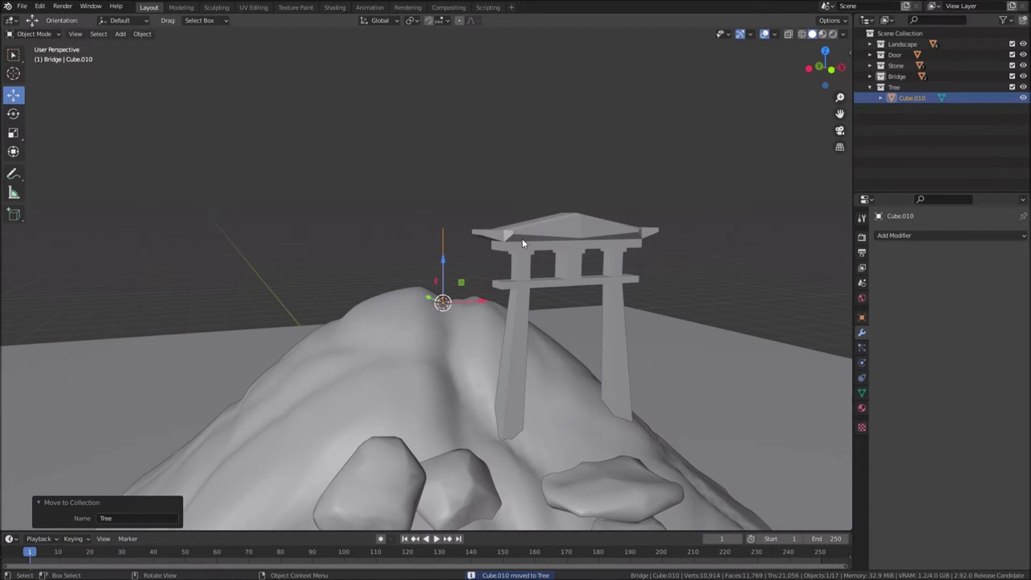
{"action": "left_click", "coordinate": [578, 202]}
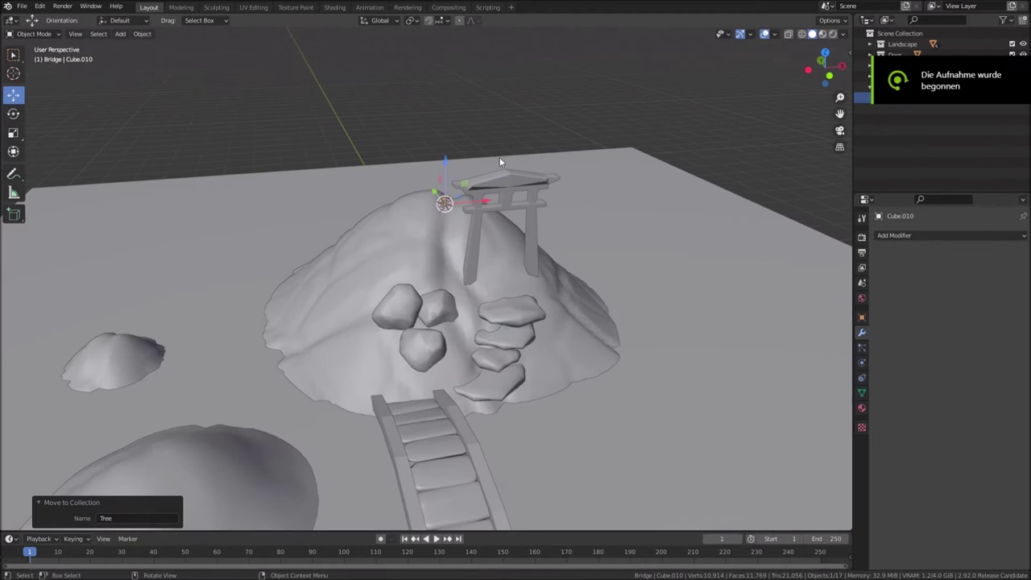
Frame the hilltop and enter Edit Mode on the tree object
{"action": "scroll", "scroll_direction": "up", "scroll_amount": 3}
{"action": "middle_click", "coordinate": [513, 143]}
{"action": "middle_click", "coordinate": [466, 296]}
{"action": "scroll", "scroll_direction": "up", "scroll_amount": 3}
{"action": "middle_click", "coordinate": [407, 353]}
{"action": "key", "text": "Tab"}
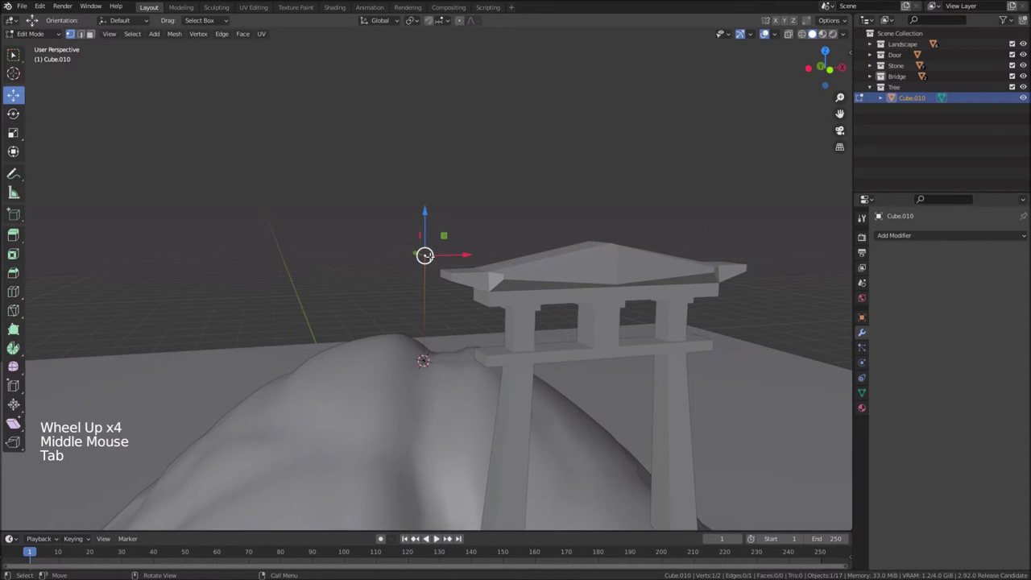
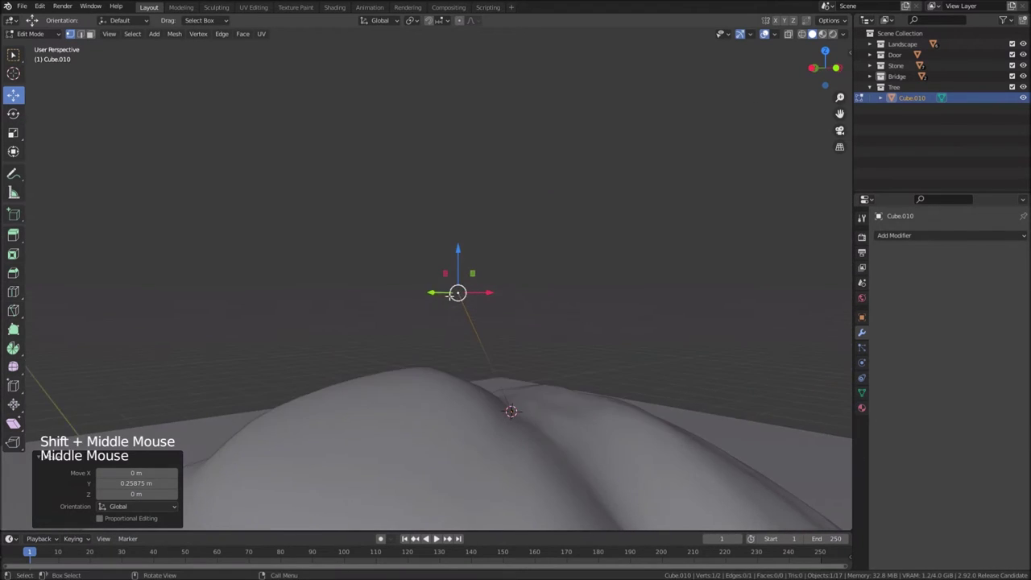
Extrude vertices upward from the trunk to sketch a branching skeleton
{"action": "key", "text": "e"}
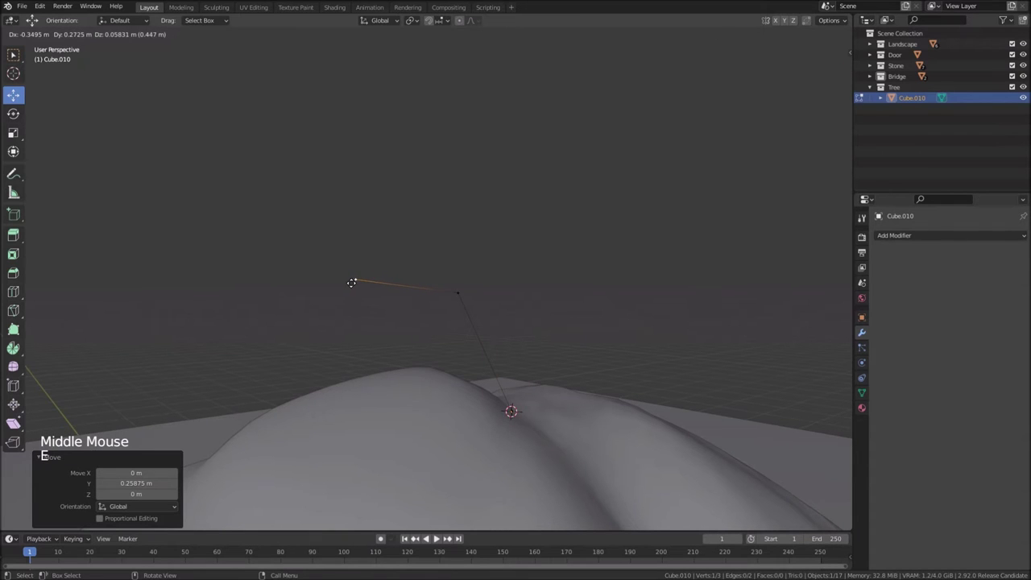
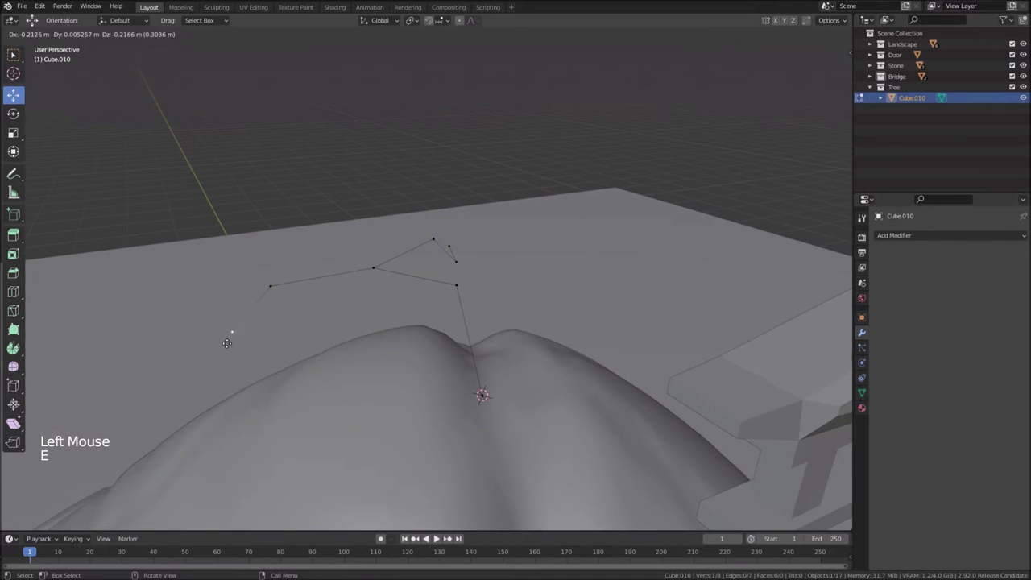
{"action": "key", "text": "e"}
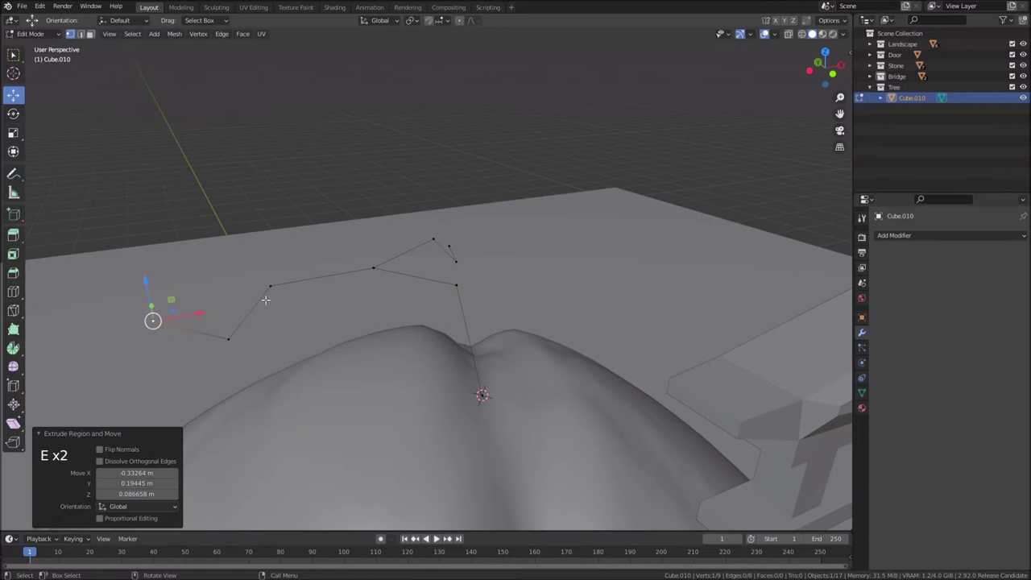
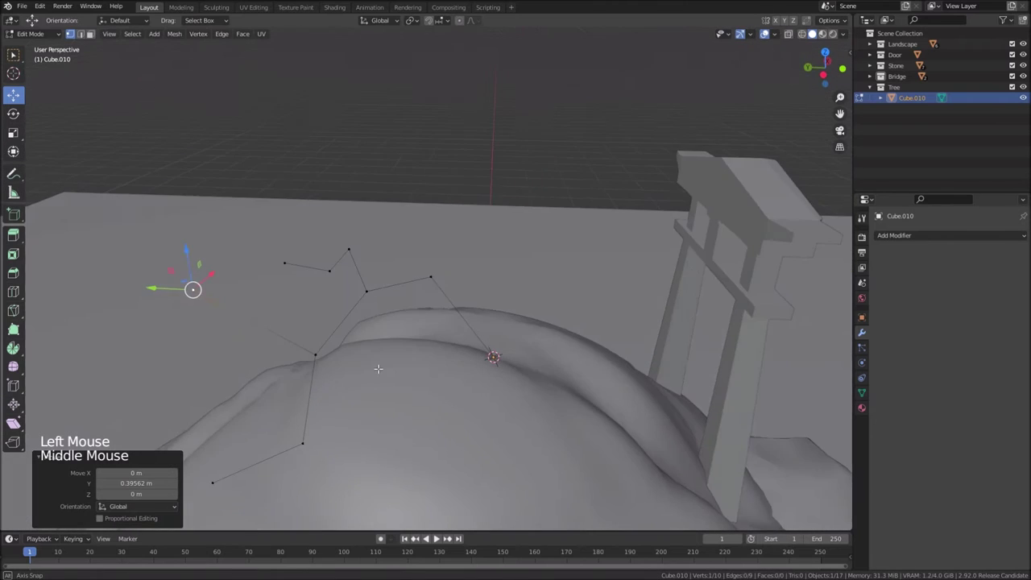
{"action": "key", "text": "e"}
{"action": "key", "text": "e"}
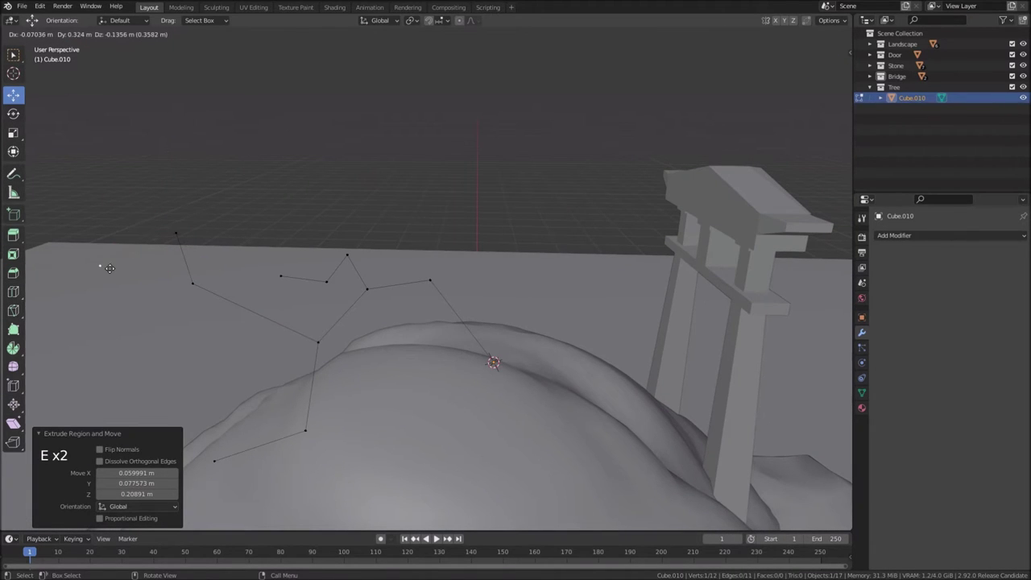
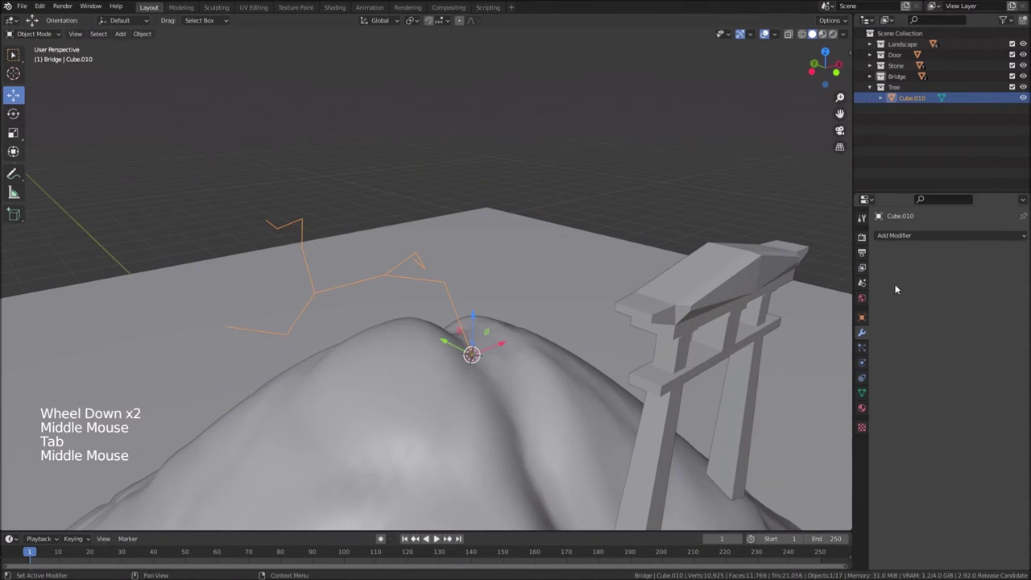
Add a Skin modifier to thicken the branching vertices into blocky limbs
{"action": "left_click", "coordinate": [898, 239]}
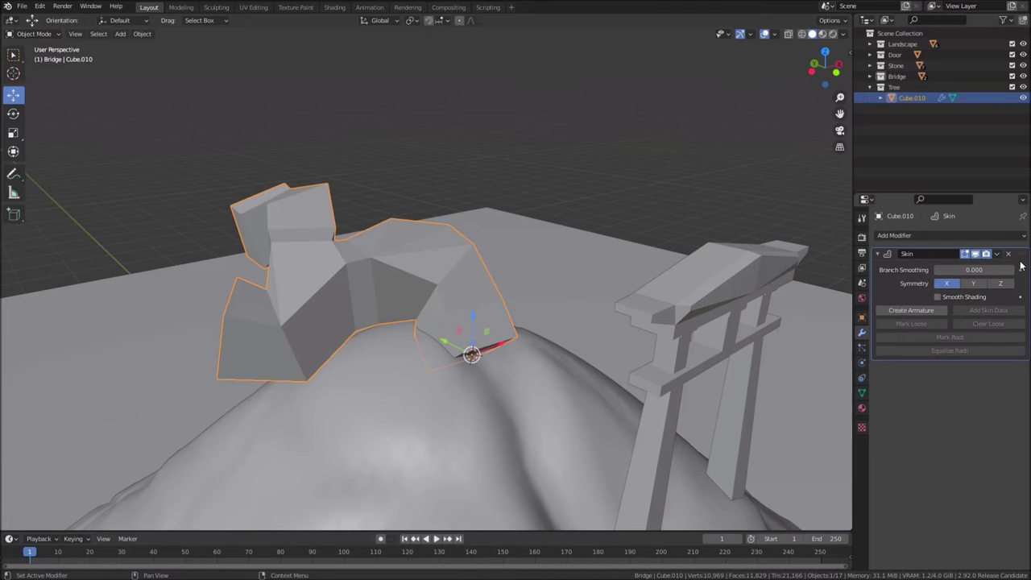
{"action": "scroll", "scroll_direction": "up", "scroll_amount": 3}
{"action": "middle_click", "coordinate": [461, 278]}
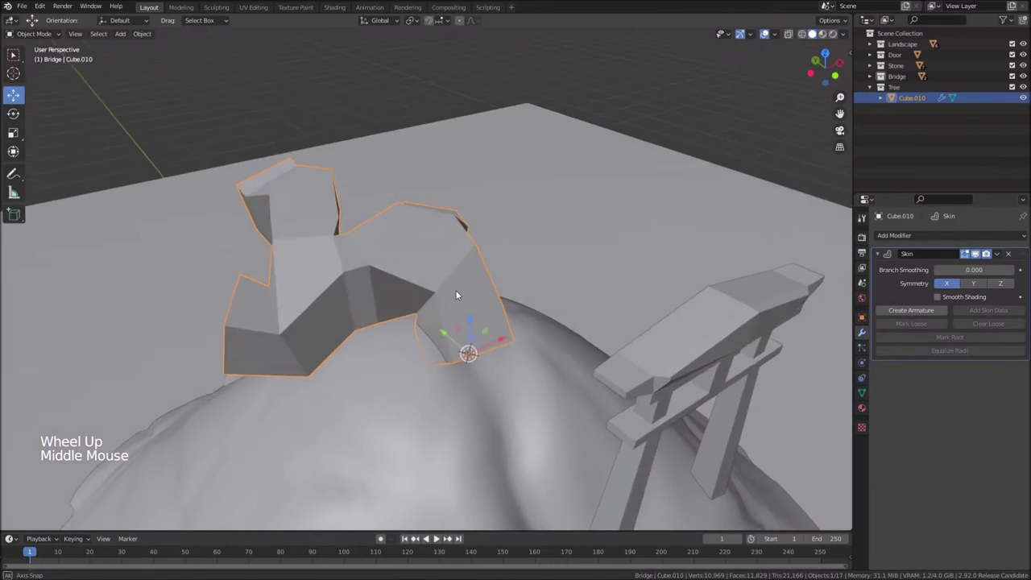
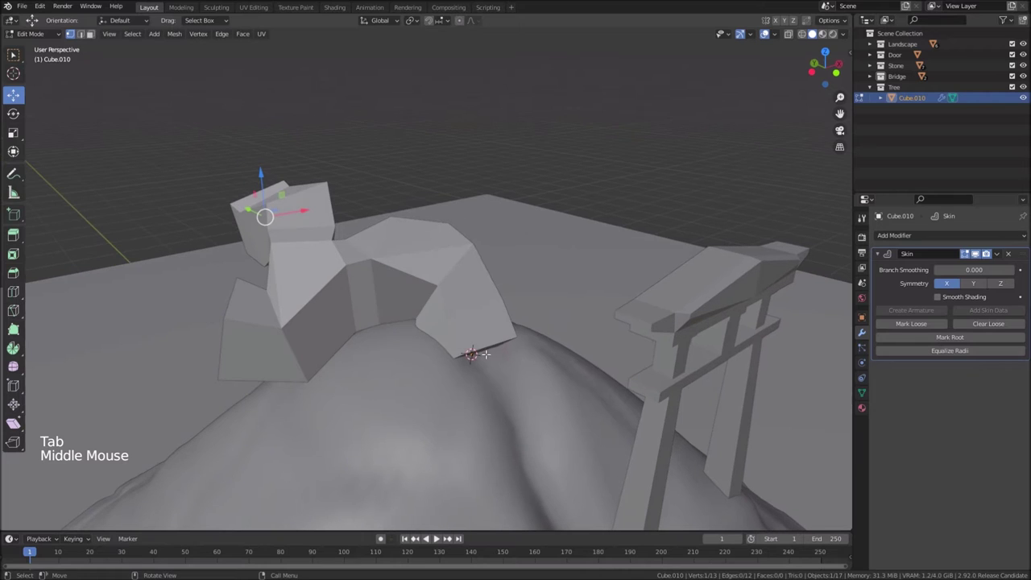
{"action": "left_click", "coordinate": [880, 257]}
Add a Subdivision Surface modifier at viewport level 3 and thicken the trunk base radius
{"action": "left_click", "coordinate": [907, 235]}
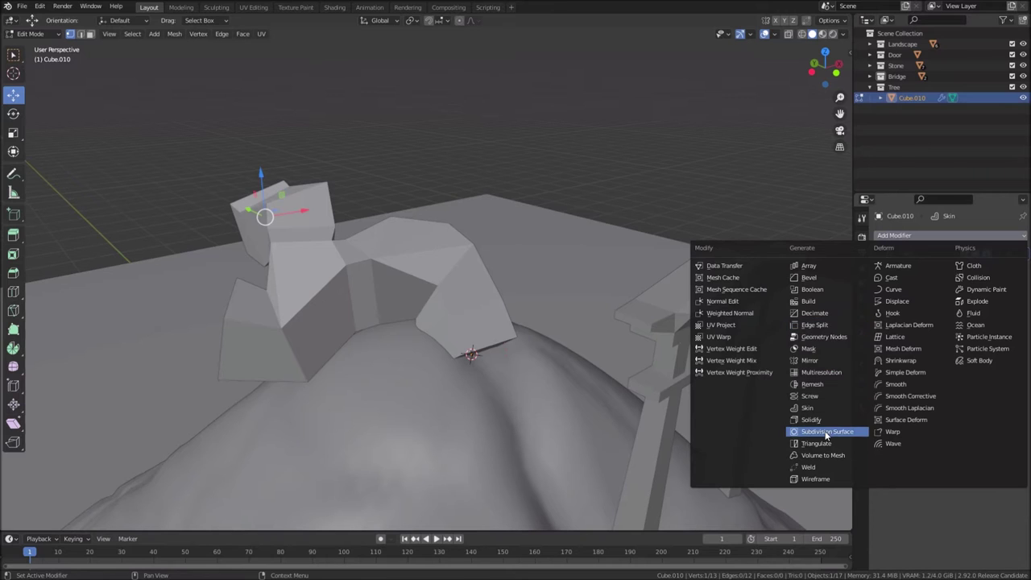
{"action": "left_click", "coordinate": [1023, 270]}
{"action": "left_click", "coordinate": [1024, 253]}
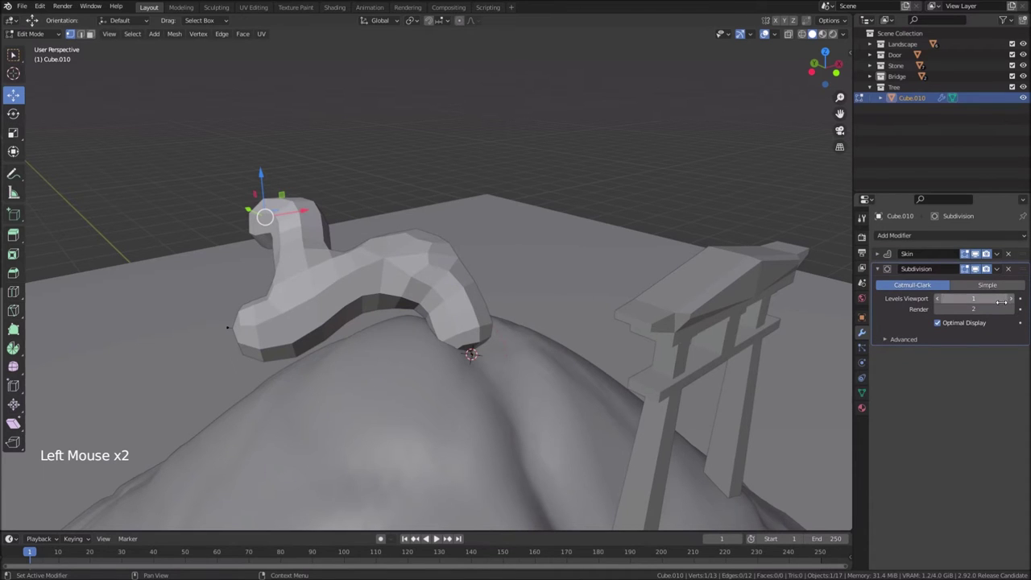
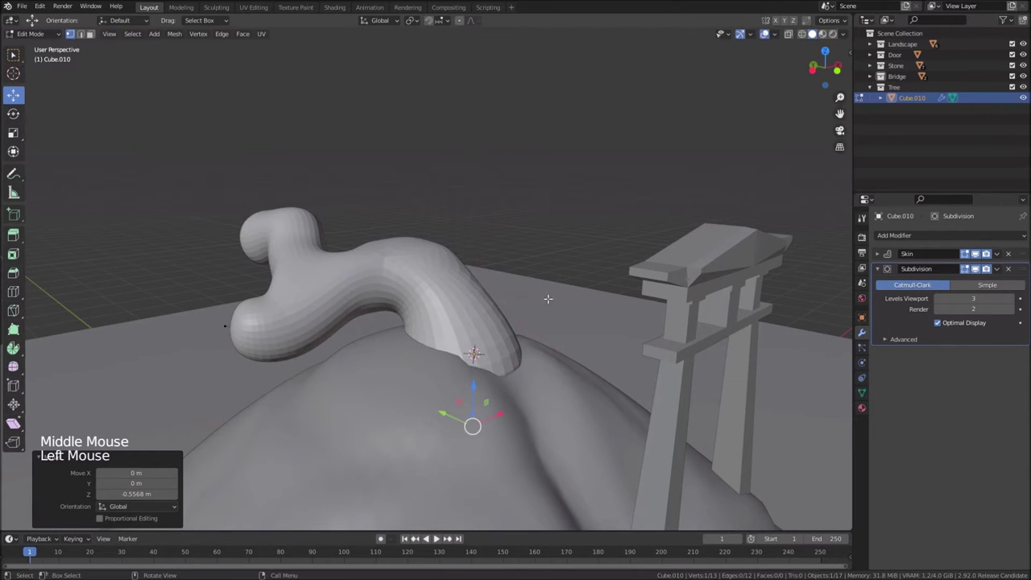
{"action": "key", "text": "ctrl+a"}
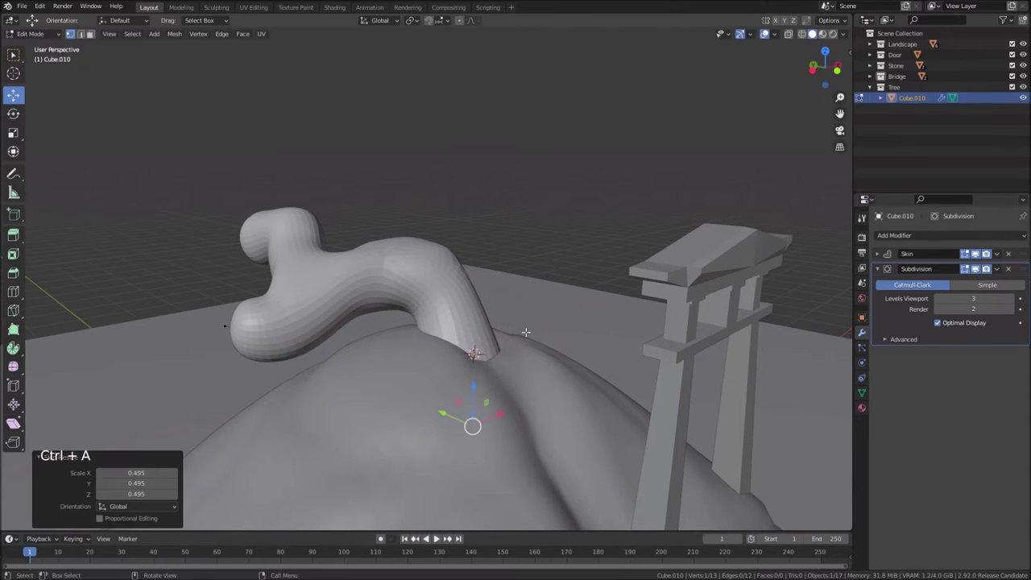
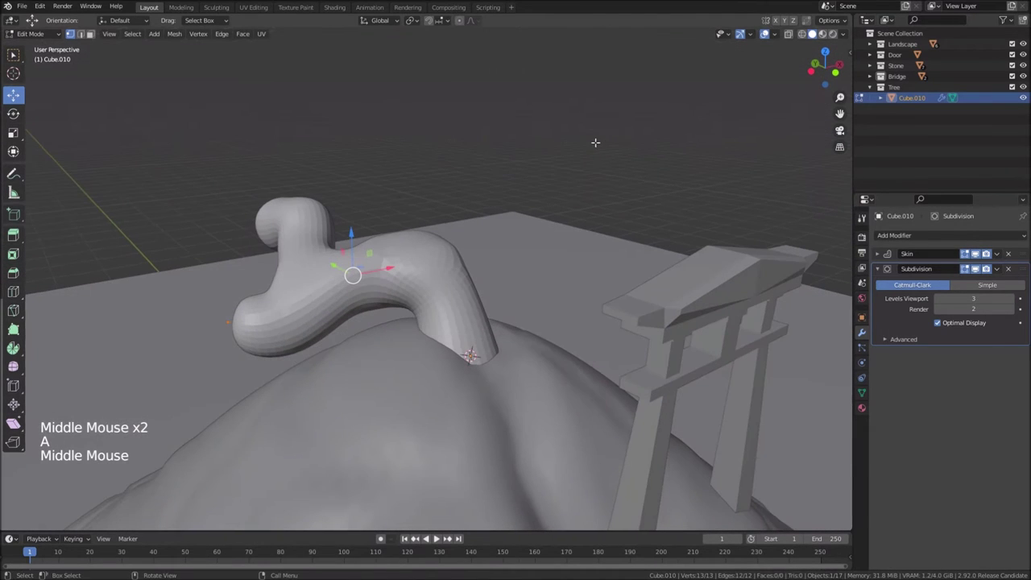
Taper the branch tips thinner with skin radius scaling and extrude a new limb upward
{"action": "key", "text": "ctrl+a"}
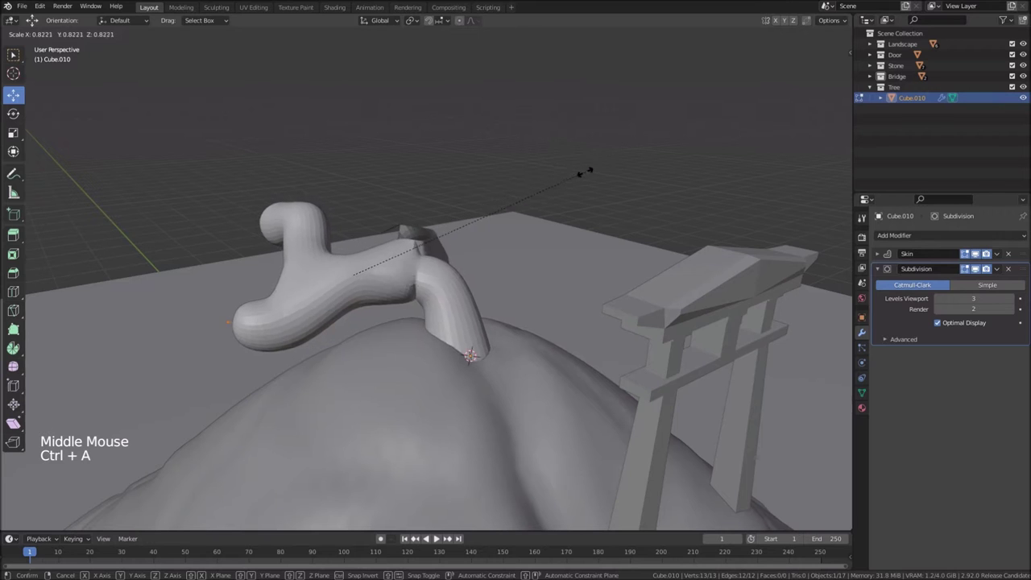
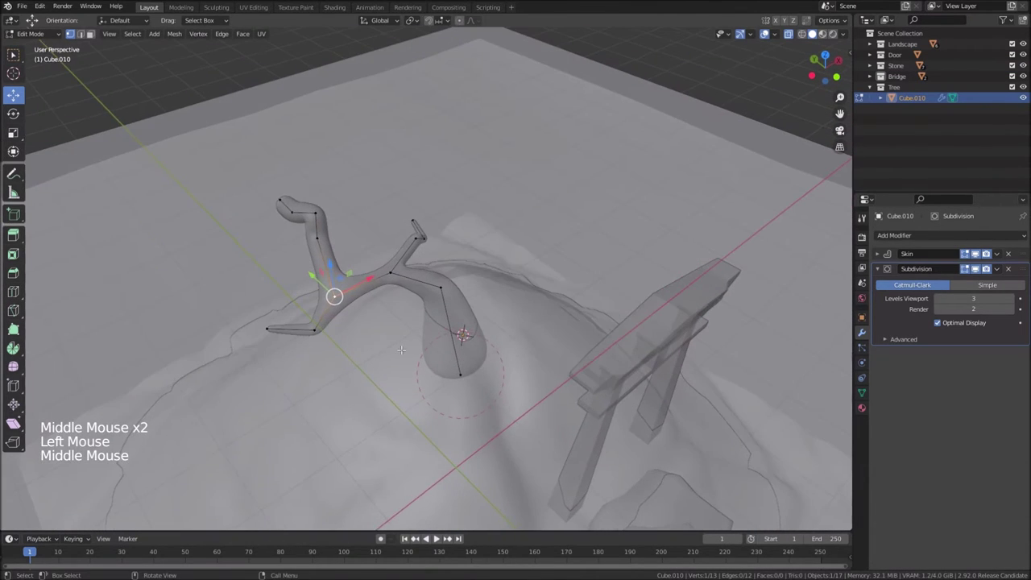
{"action": "key", "text": "ctrl+a"}
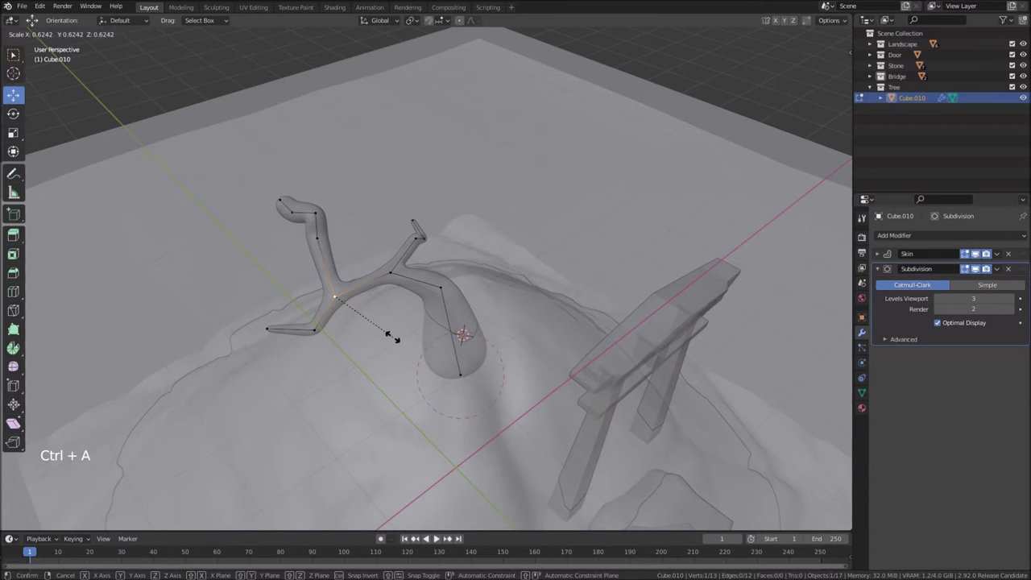
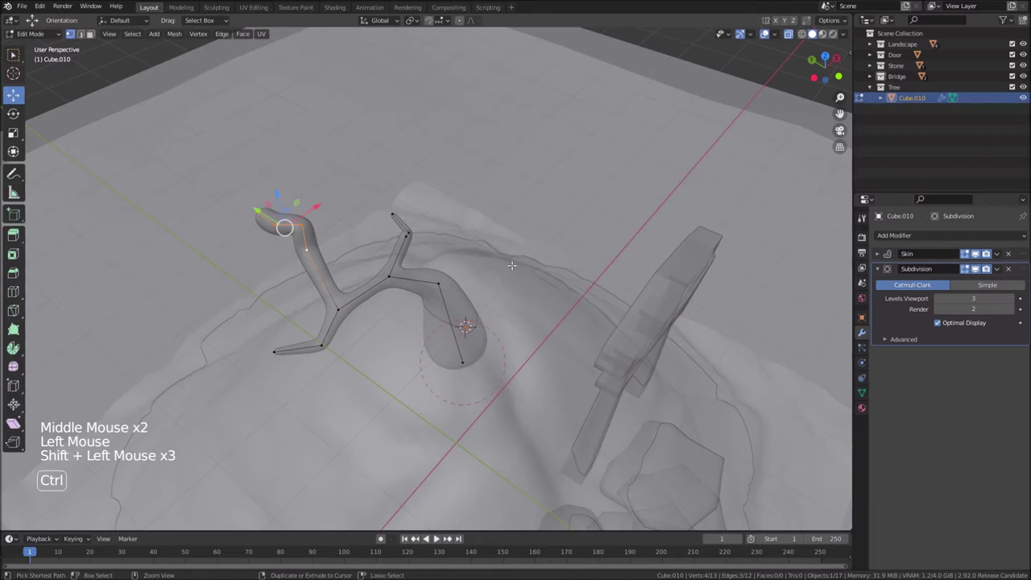
{"action": "key", "text": "ctrl+a"}
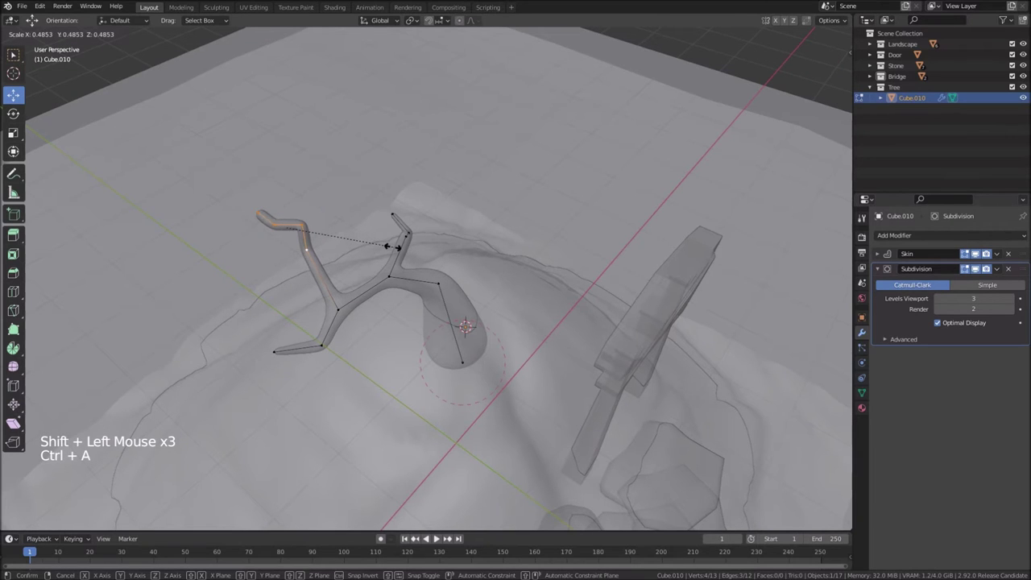
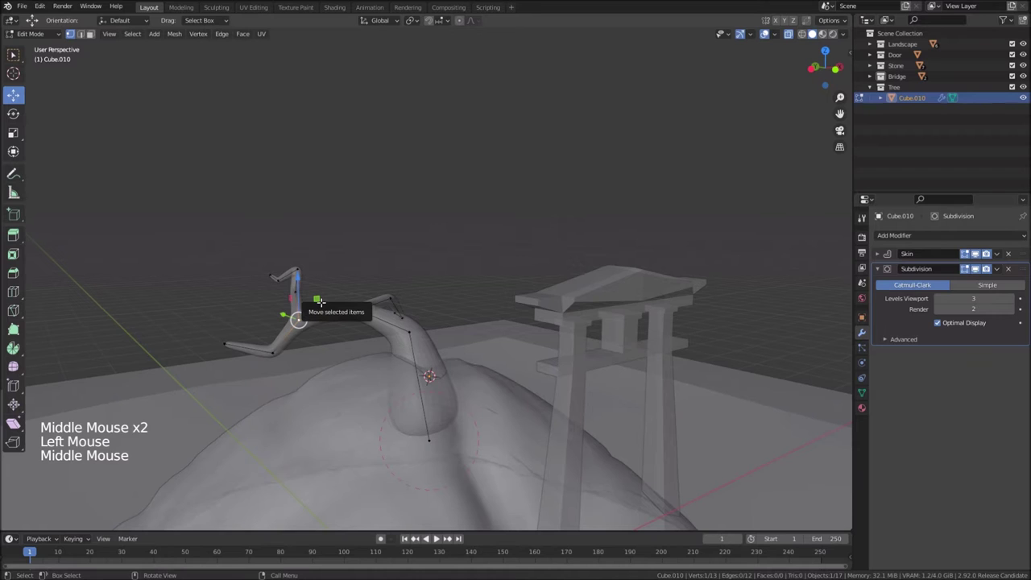
{"action": "key", "text": "e"}
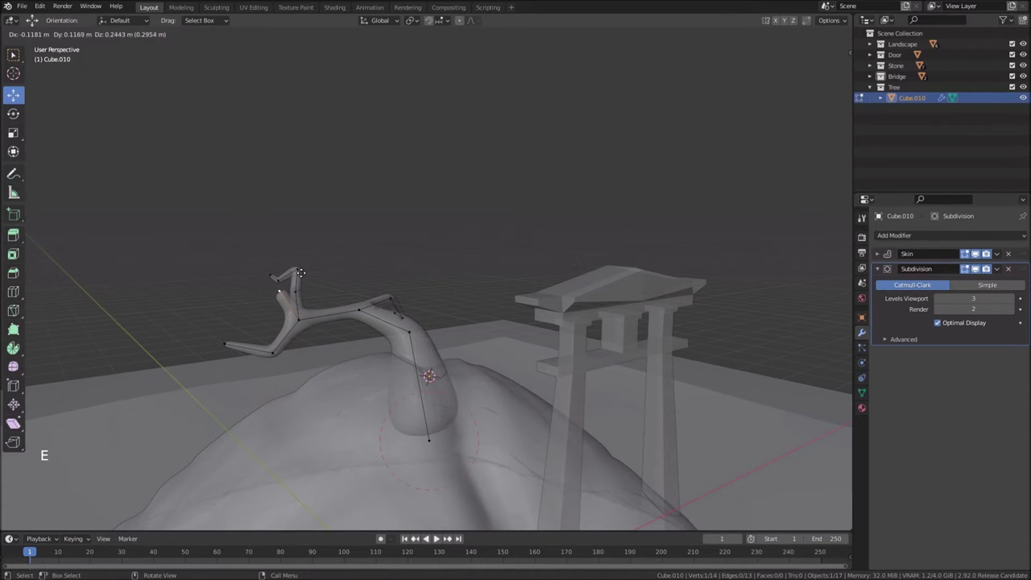
{"action": "key", "text": "e"}
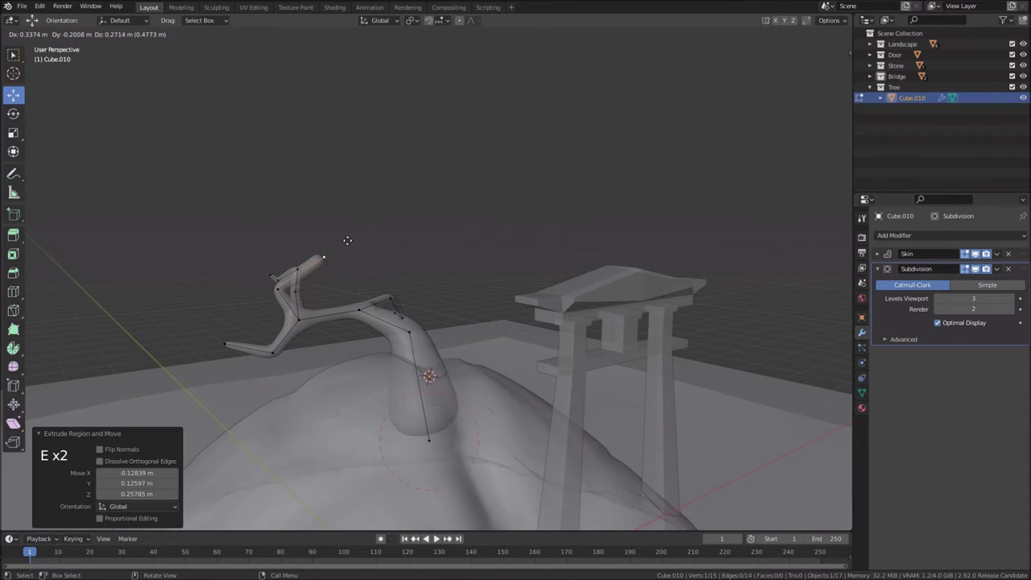
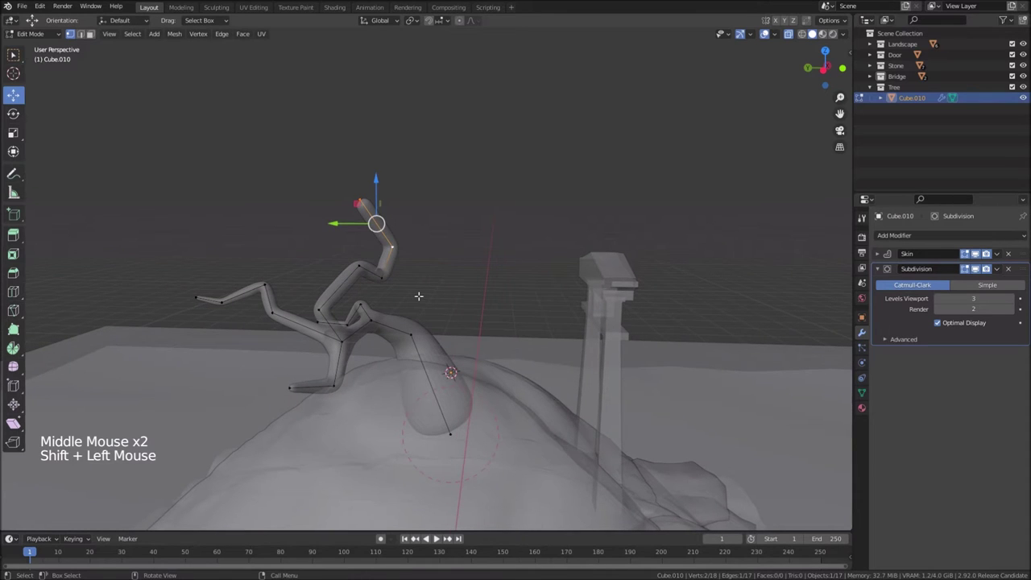
Select the whole upper branch, thin its skin radius, and reposition a trunk skeleton vertex
{"action": "key", "text": "ctrl+KP_Add"}
{"action": "key", "text": "ctrl+KP_Add"}
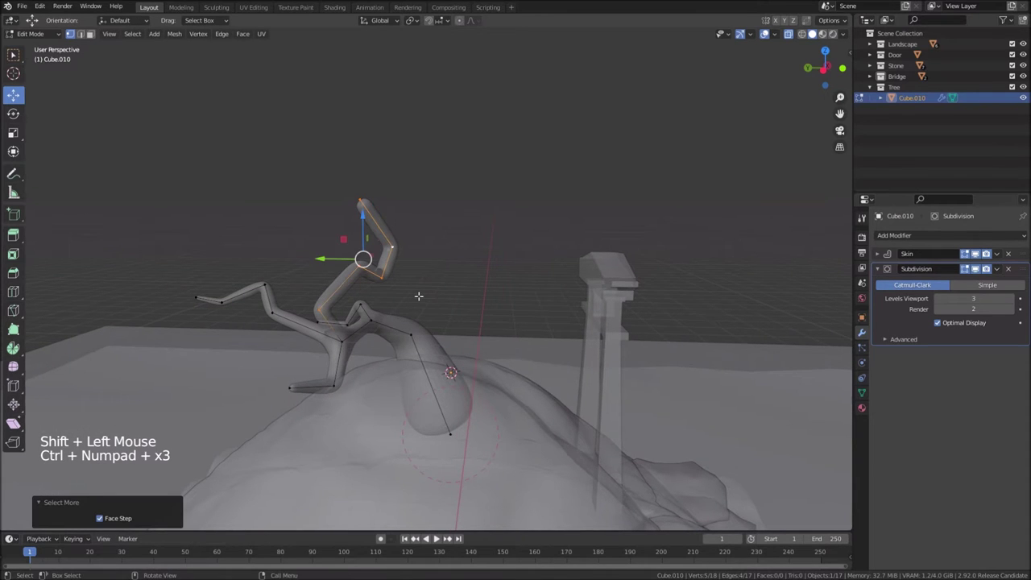
{"action": "key", "text": "ctrl+a"}
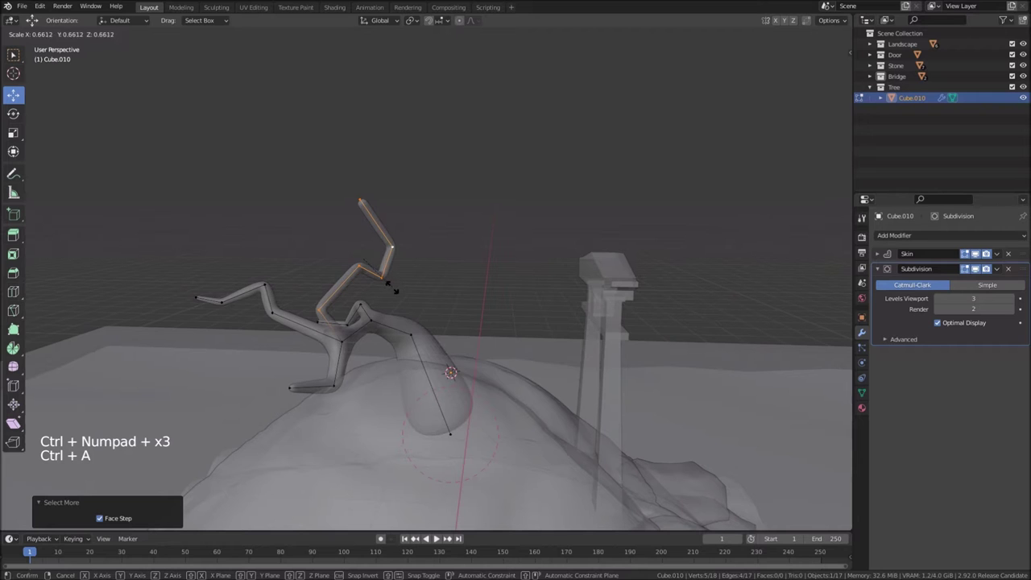
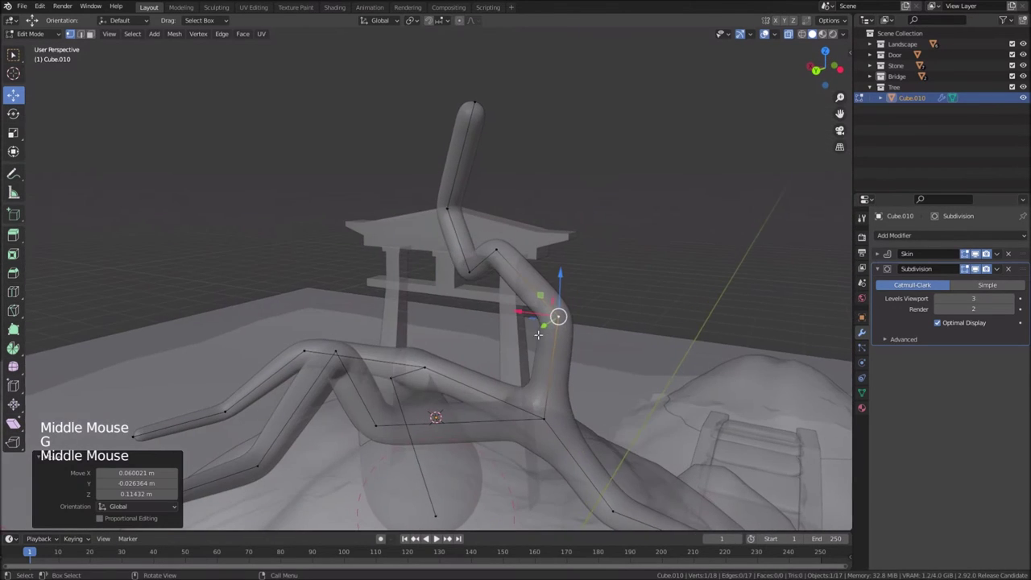
{"action": "key", "text": "g"}
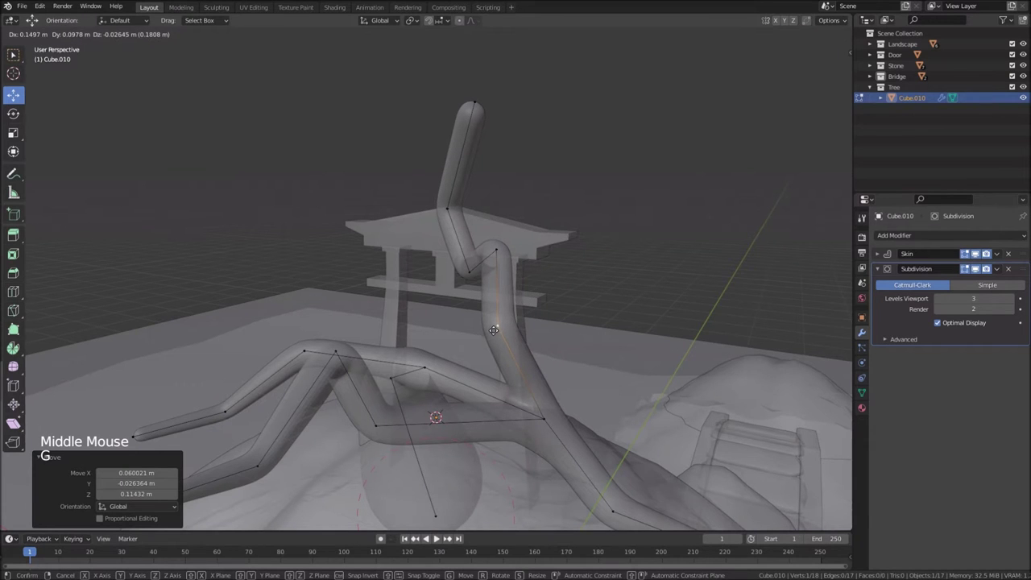
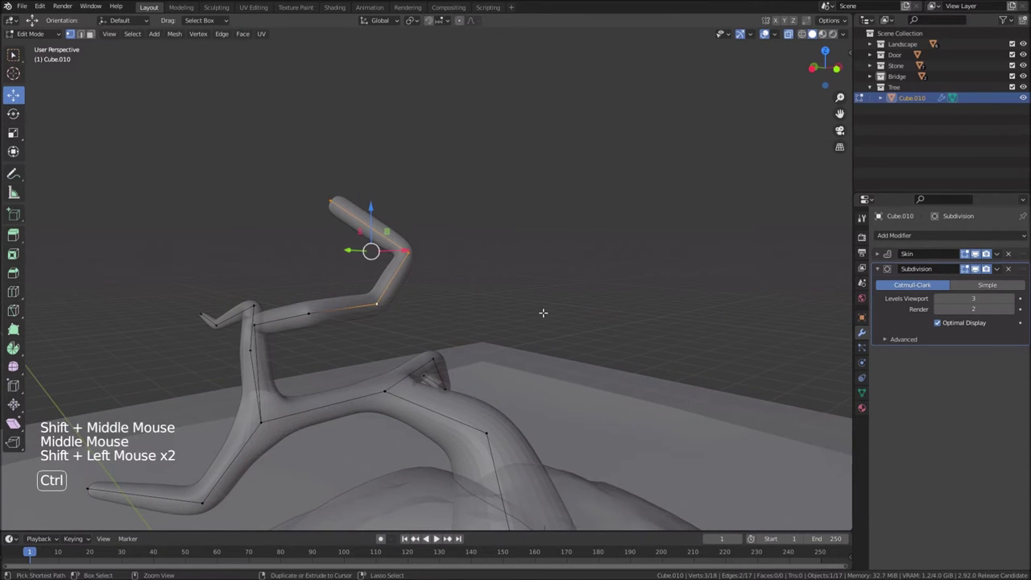
Adjust the tip radius and extrude the upper branch into several forking twigs
{"action": "key", "text": "ctrl+a"}
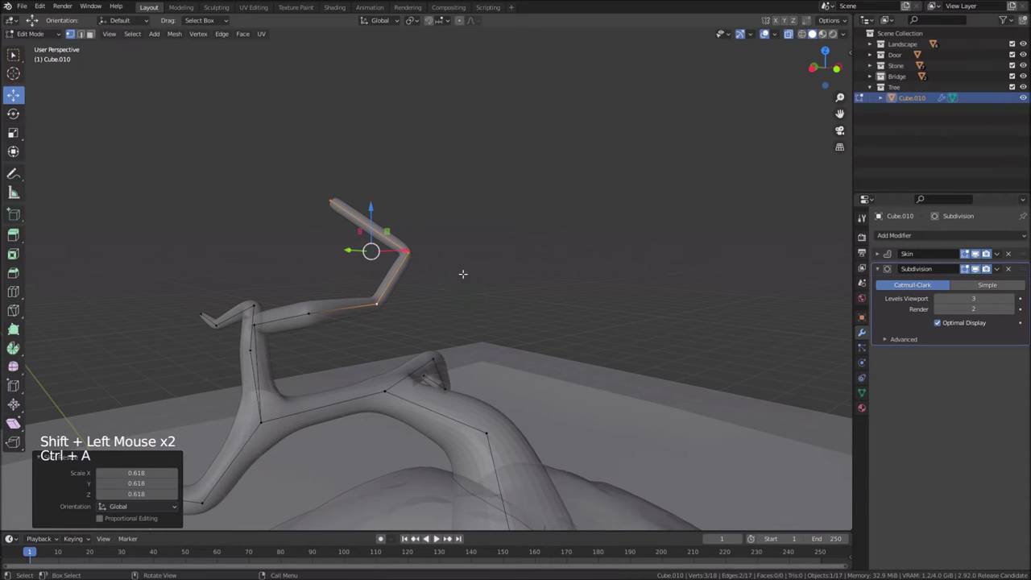
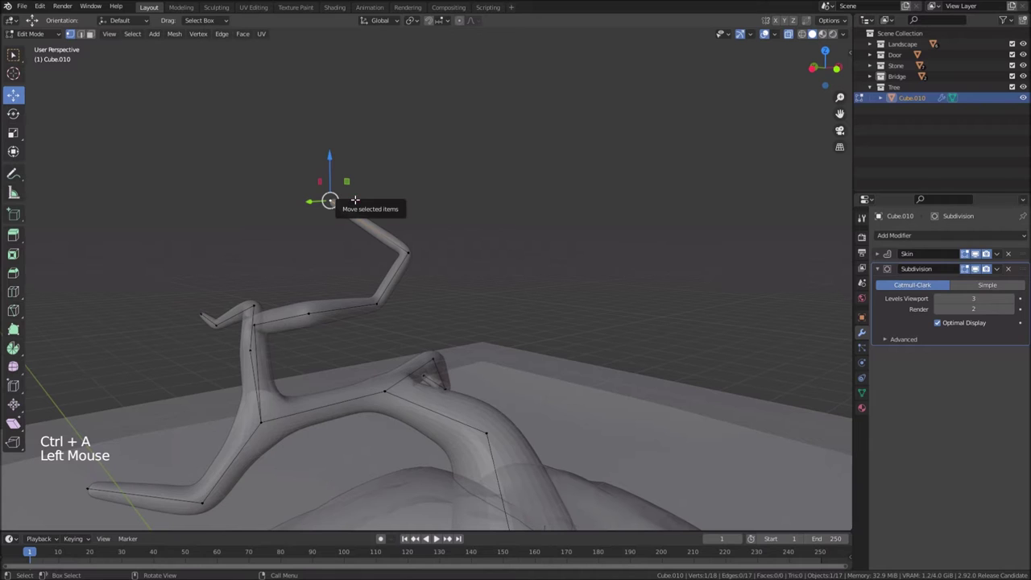
{"action": "key", "text": "e"}
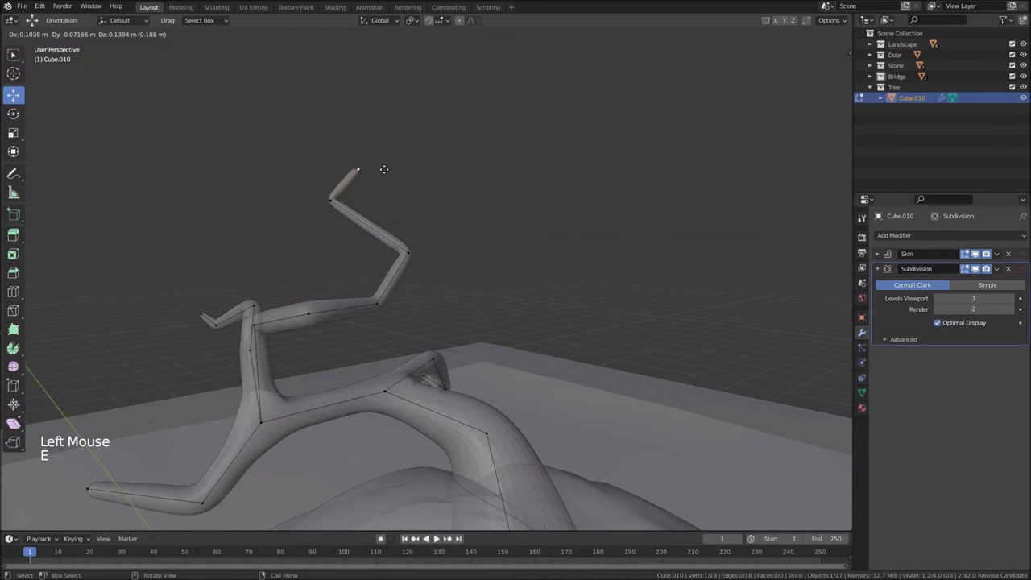
{"action": "key", "text": "e"}
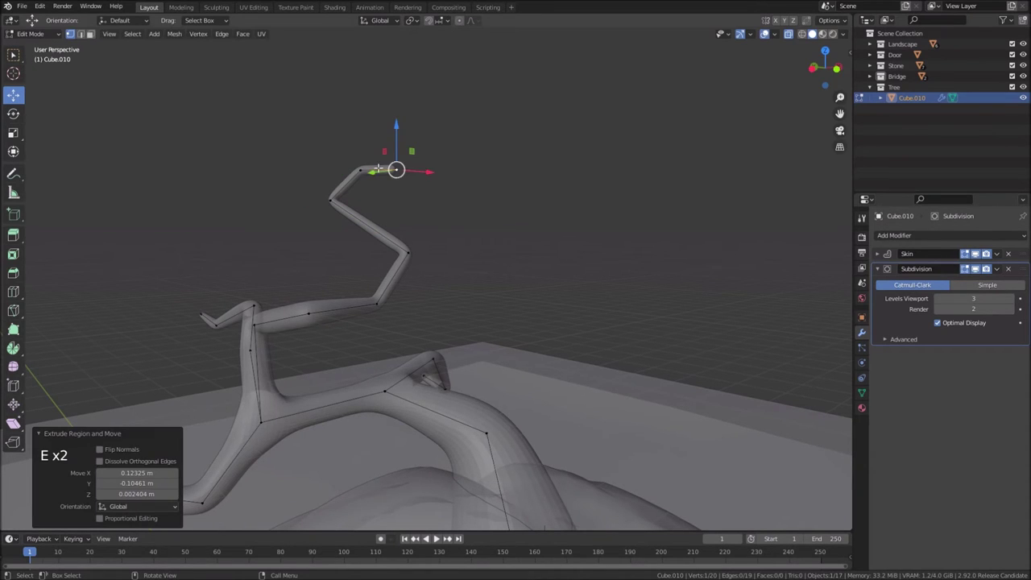
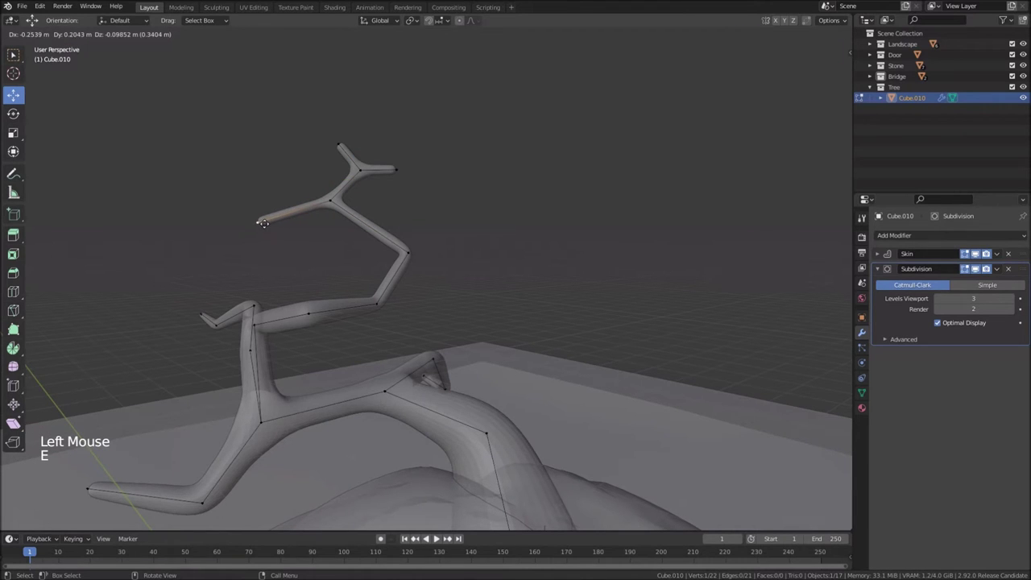
{"action": "key", "text": "e"}
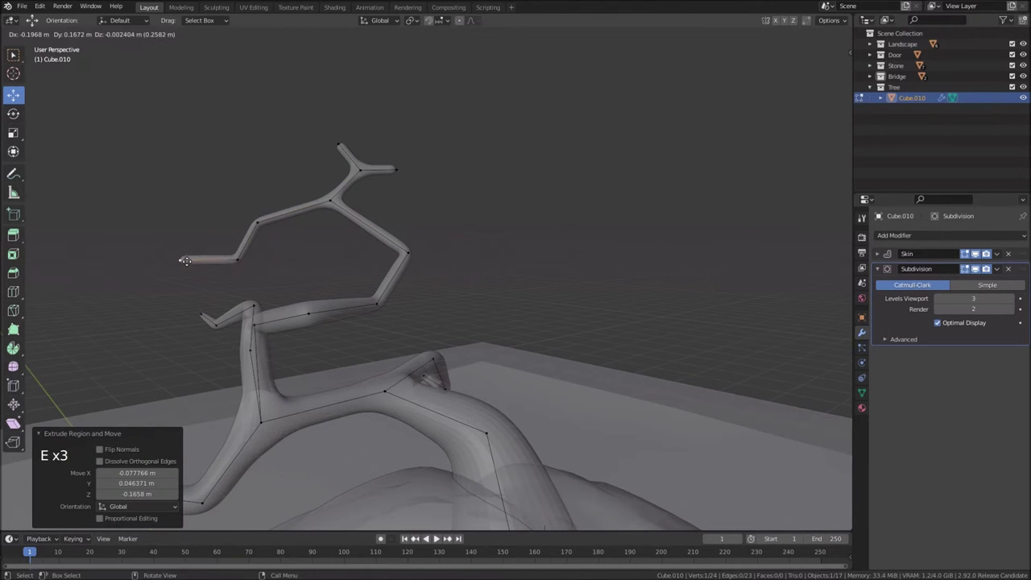
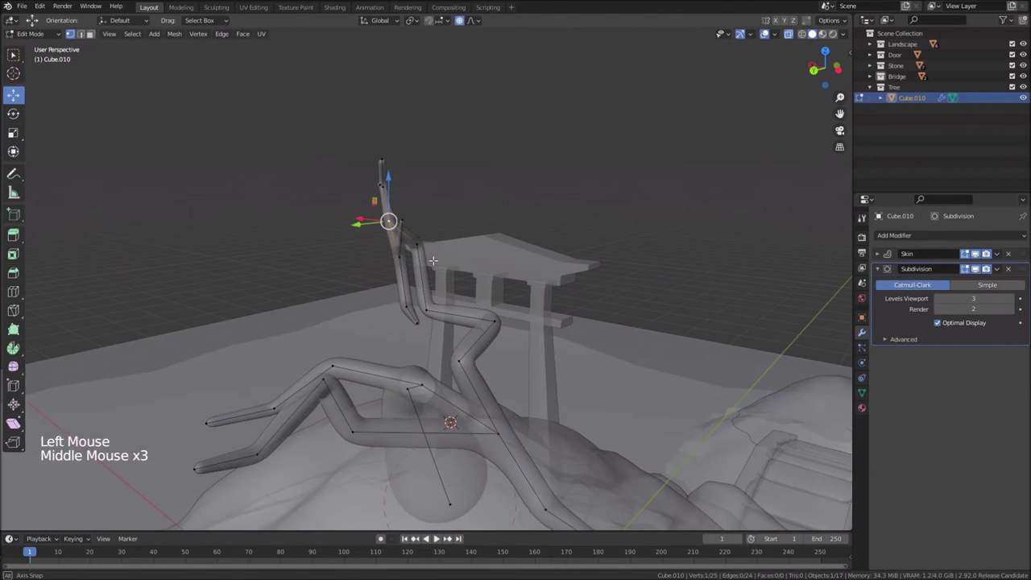
Move a branch vertex with proportional falloff into a smoother arch and return to Object Mode
{"action": "key", "text": "g"}
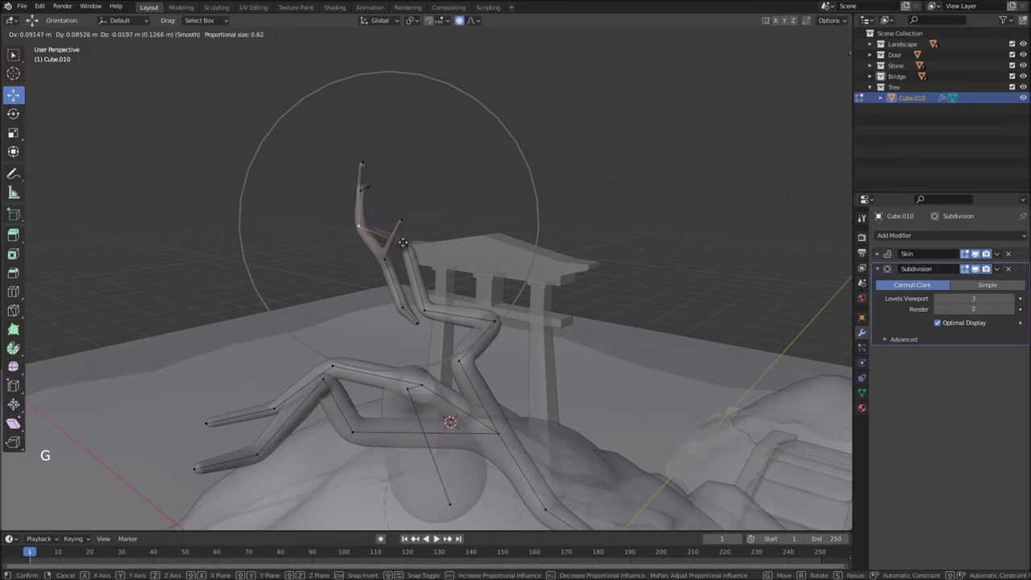
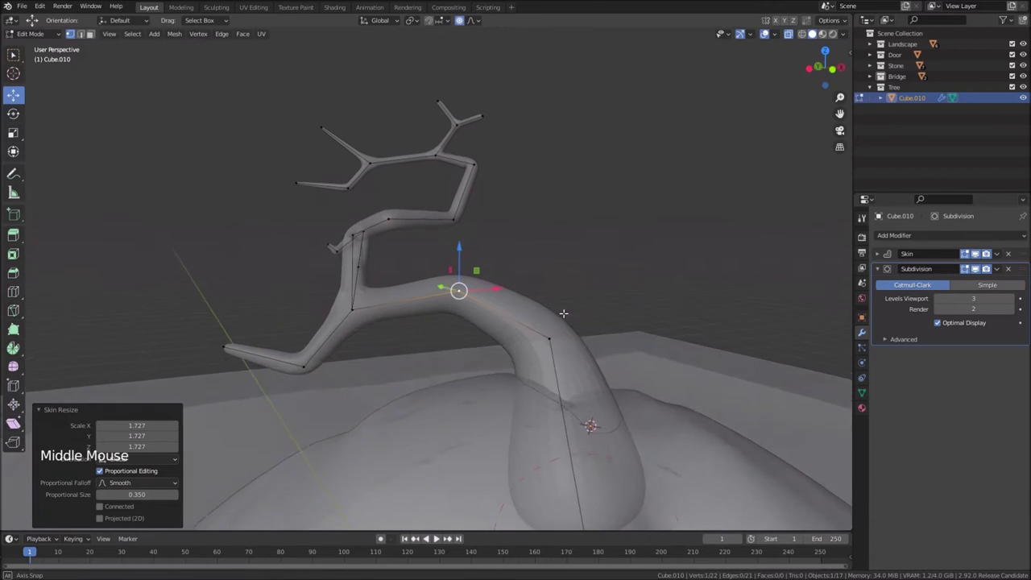
{"action": "key", "text": "Tab"}
Fold the tree's Subdivision modifier panel and orbit around the trunk toward the torii gate
{"action": "middle_click", "coordinate": [638, 426]}
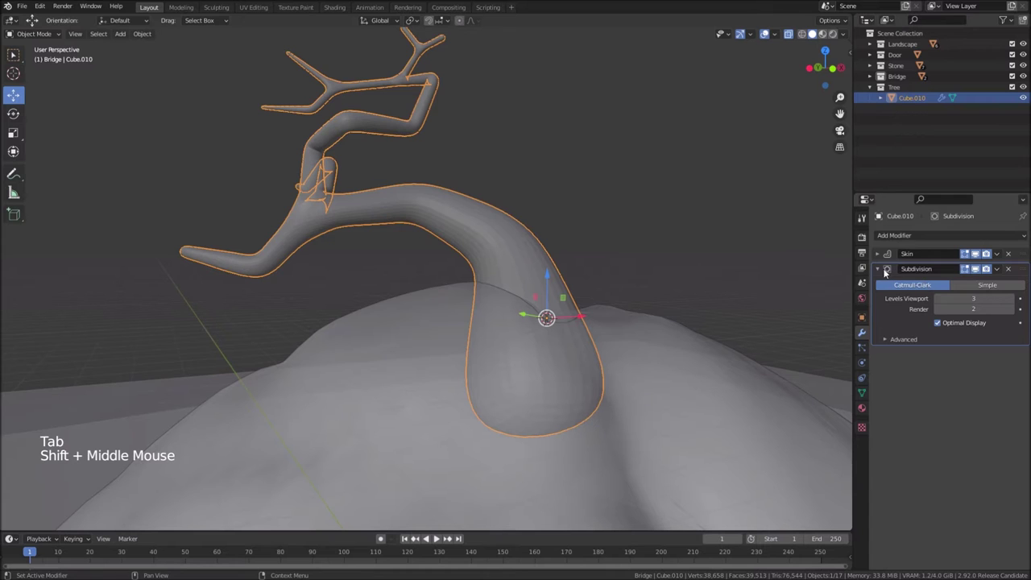
{"action": "left_click", "coordinate": [883, 270]}
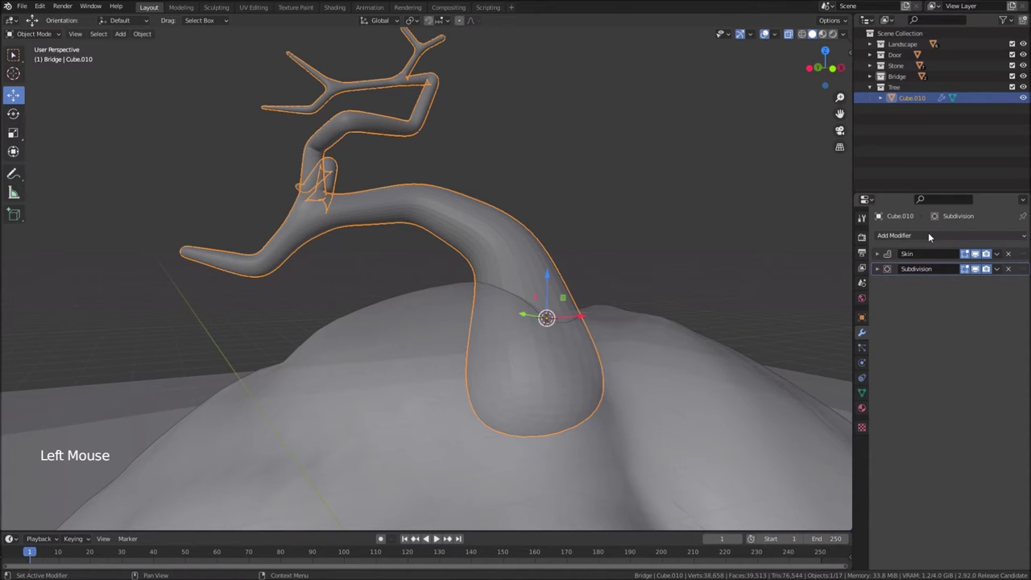
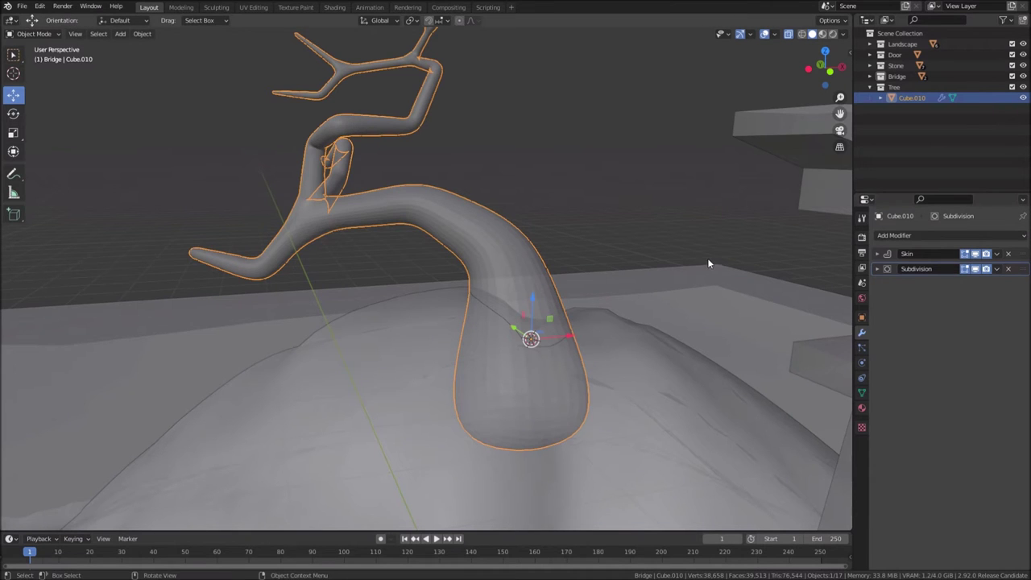
{"action": "middle_click", "coordinate": [701, 270]}
{"action": "middle_click", "coordinate": [689, 323]}
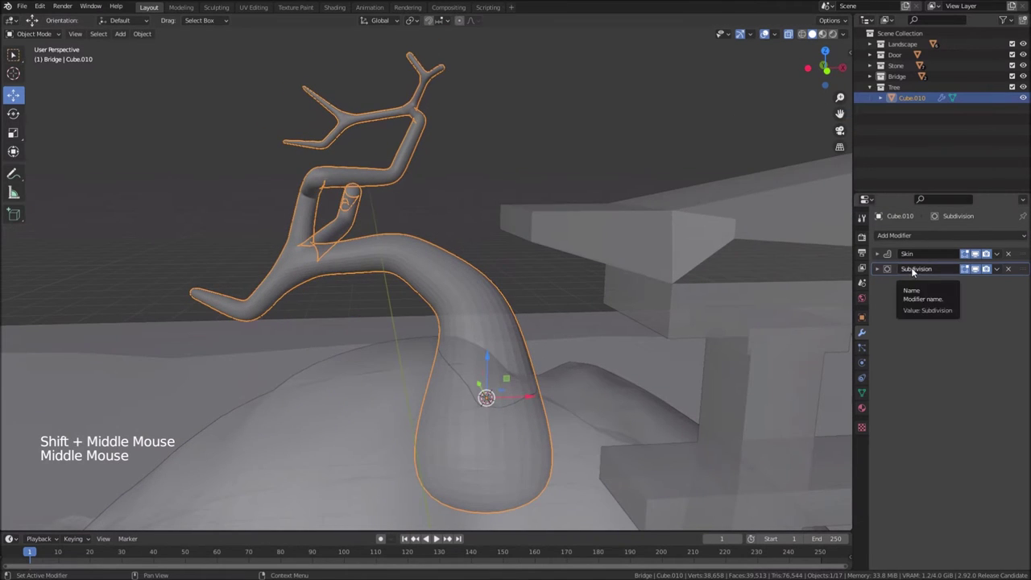
{"action": "scroll", "scroll_direction": "down", "scroll_amount": 3}
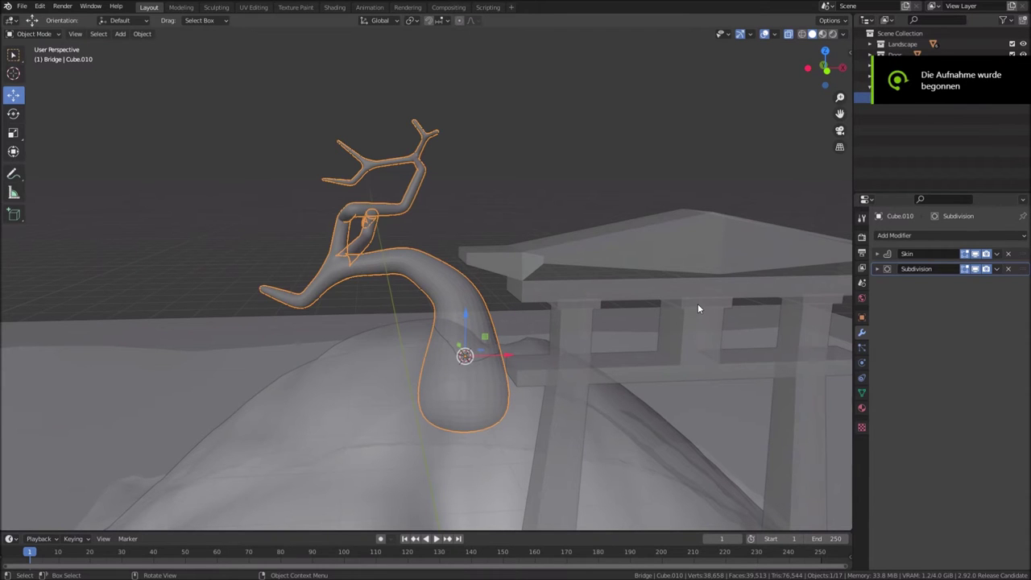
{"action": "middle_click", "coordinate": [531, 338]}
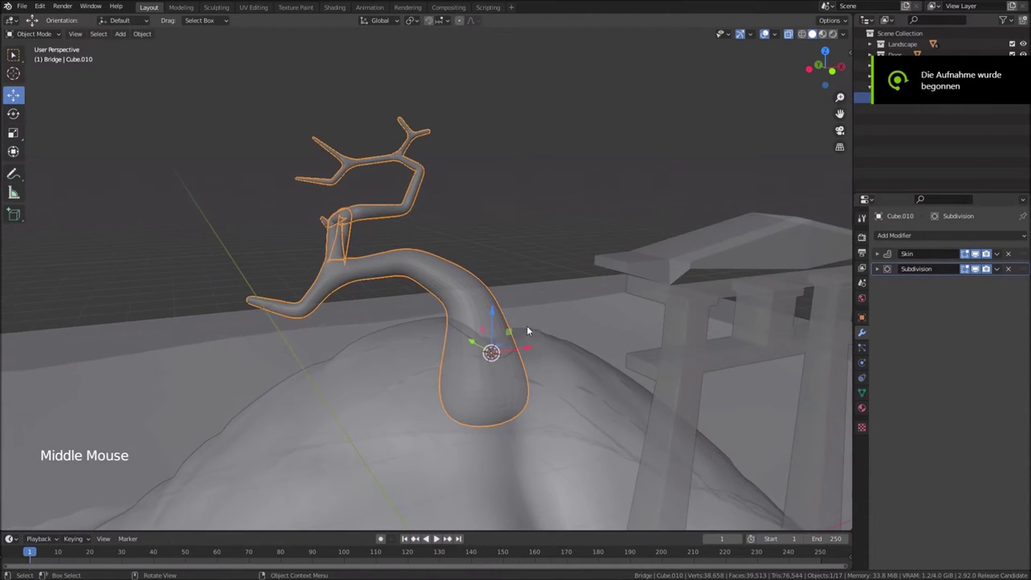
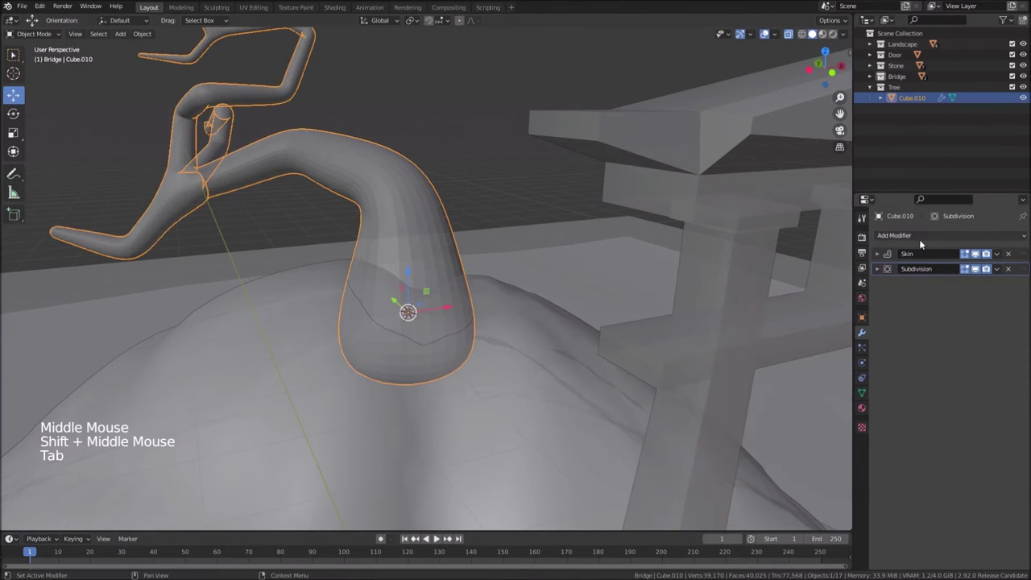
Add a Displace modifier to the tree with a new texture 'tree', Local coordinates, strength 0.05
{"action": "left_click", "coordinate": [924, 235]}
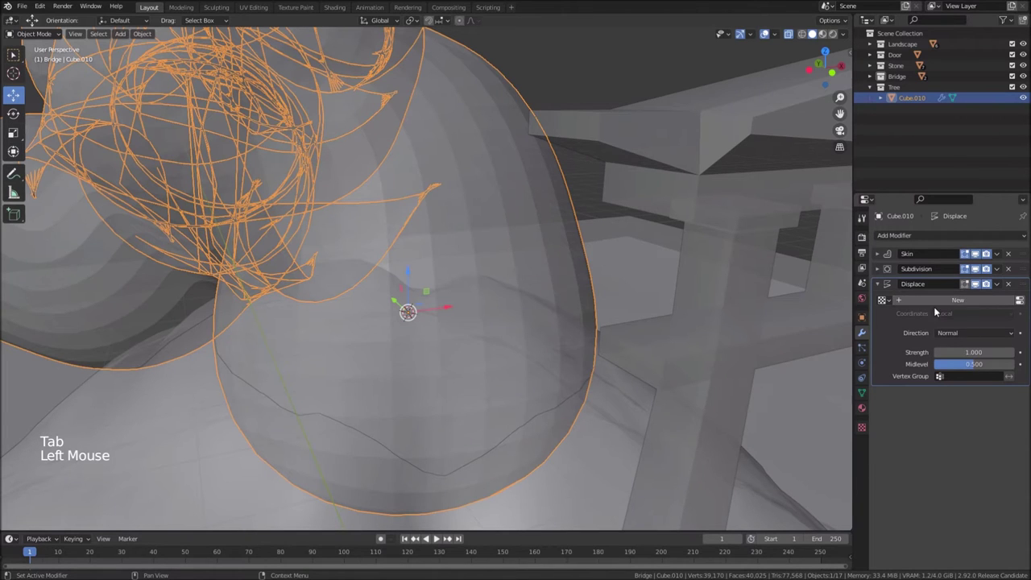
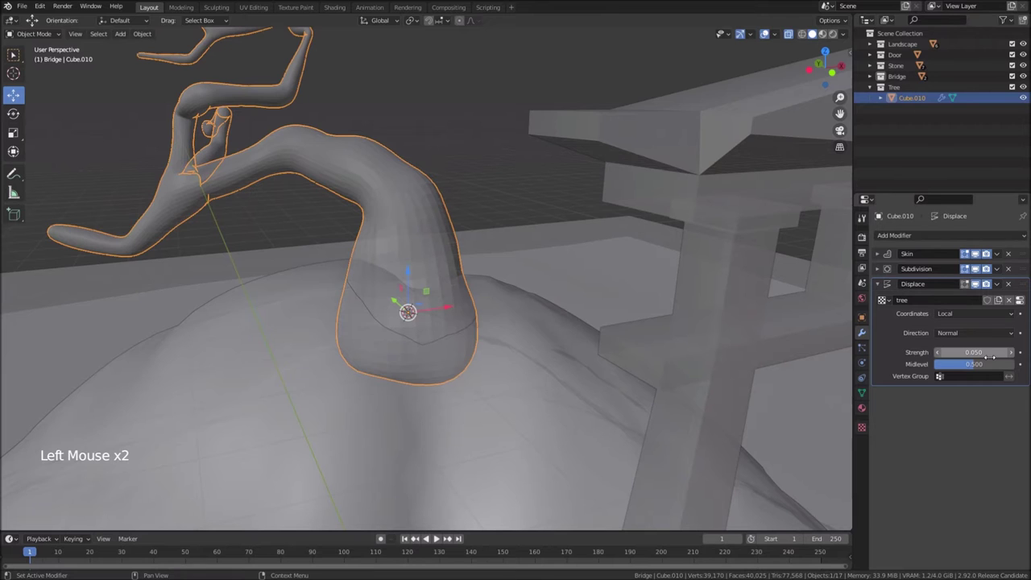
{"action": "middle_click", "coordinate": [202, 145]}
{"action": "scroll", "scroll_direction": "down", "scroll_amount": 3}
{"action": "middle_click", "coordinate": [385, 205]}
{"action": "scroll", "scroll_direction": "up", "scroll_amount": 3}
{"action": "middle_click", "coordinate": [446, 217]}
{"action": "scroll", "scroll_direction": "up", "scroll_amount": 3}
{"action": "scroll", "scroll_direction": "up", "scroll_amount": 3}
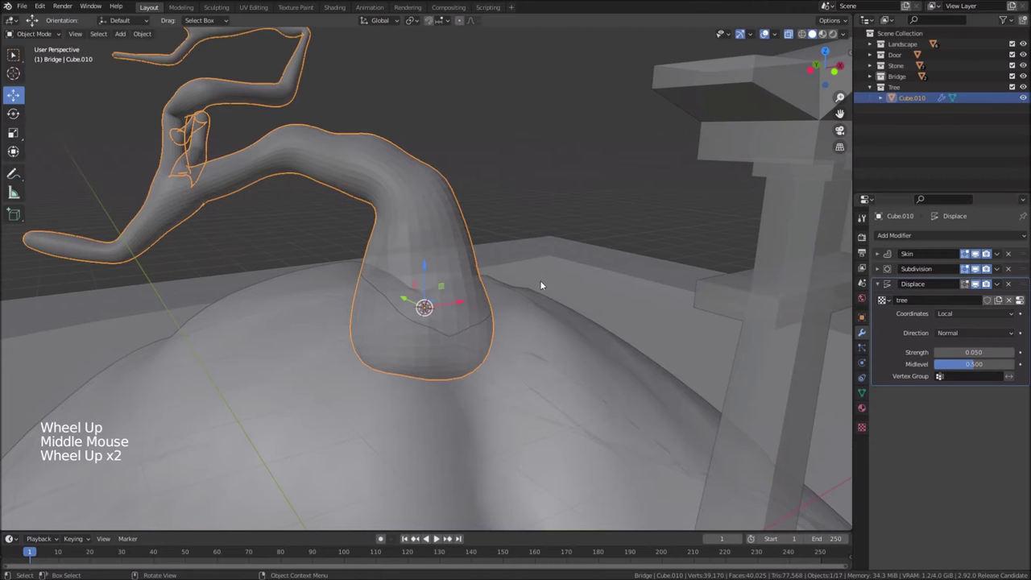
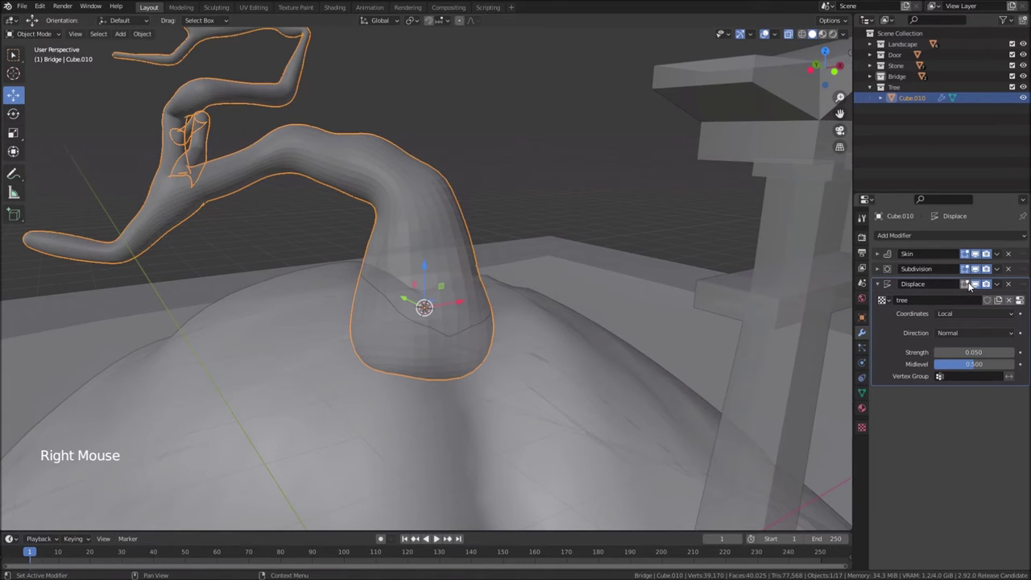
Turn on Smooth Shading in the tree's Skin modifier
{"action": "left_click", "coordinate": [885, 253]}
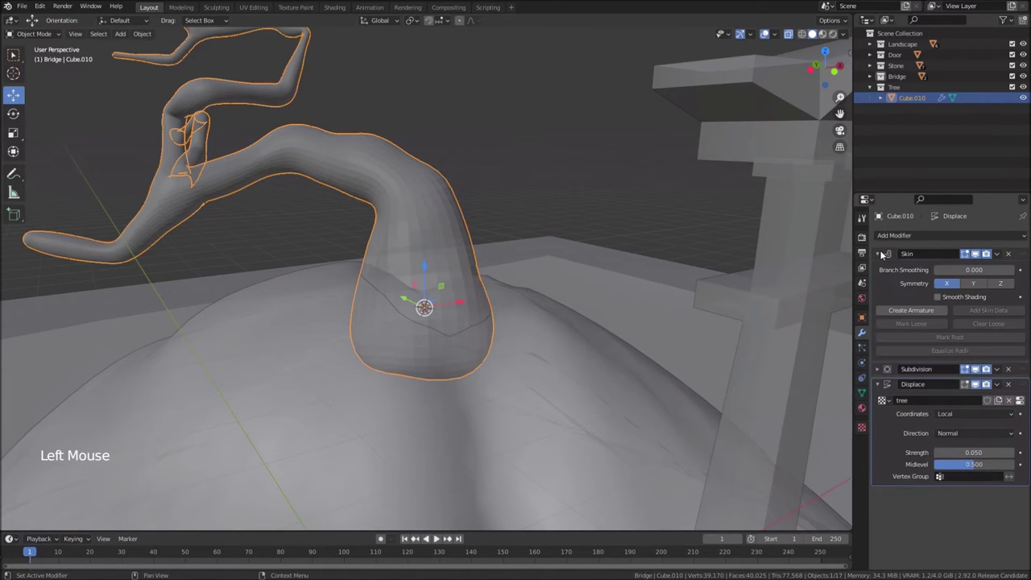
{"action": "left_click", "coordinate": [942, 299]}
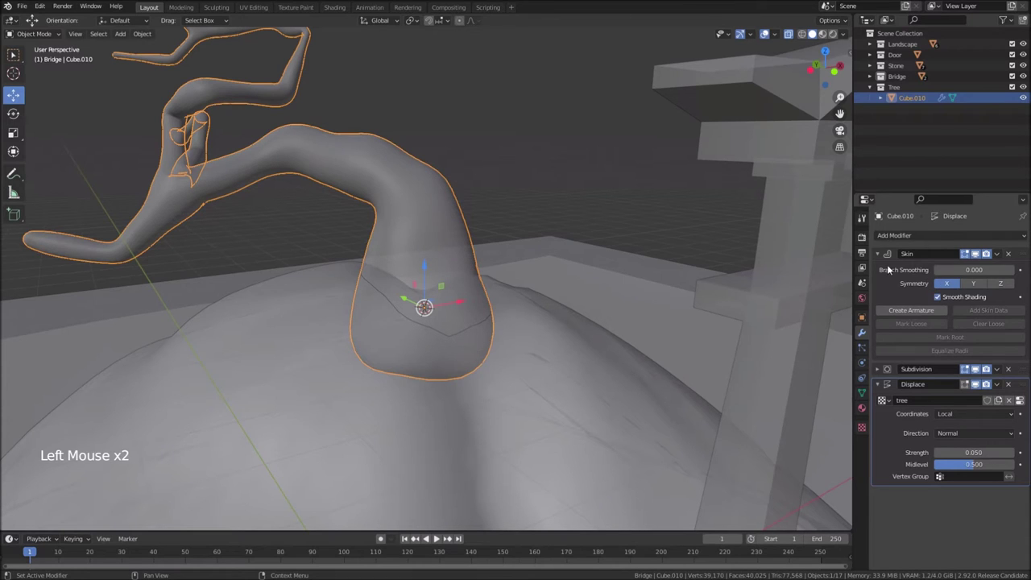
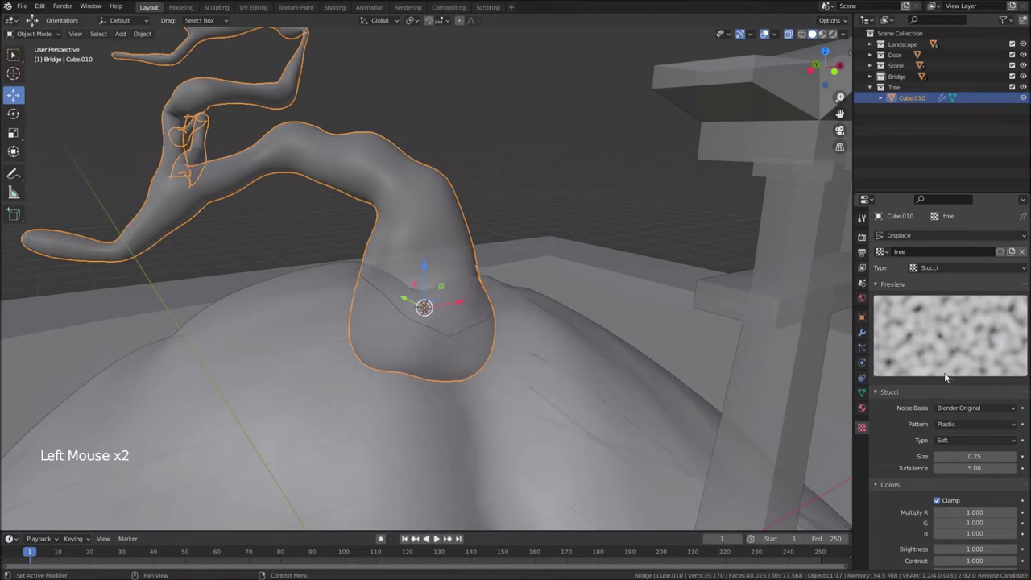
Switch the tree texture's noise basis to Voronoi F2-F1 for a knobbly bark
{"action": "left_click", "coordinate": [971, 408]}
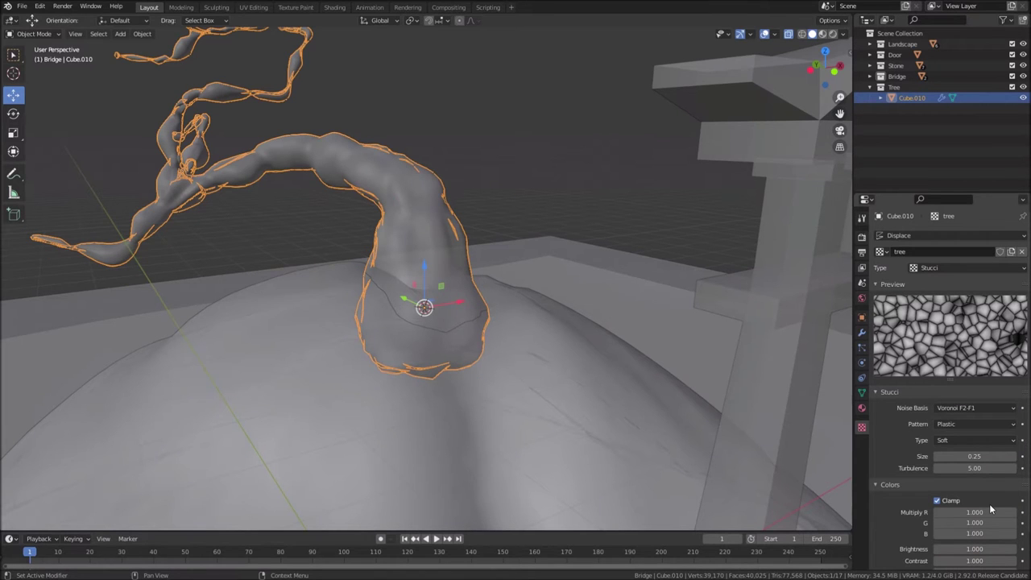
{"action": "middle_click", "coordinate": [457, 253]}
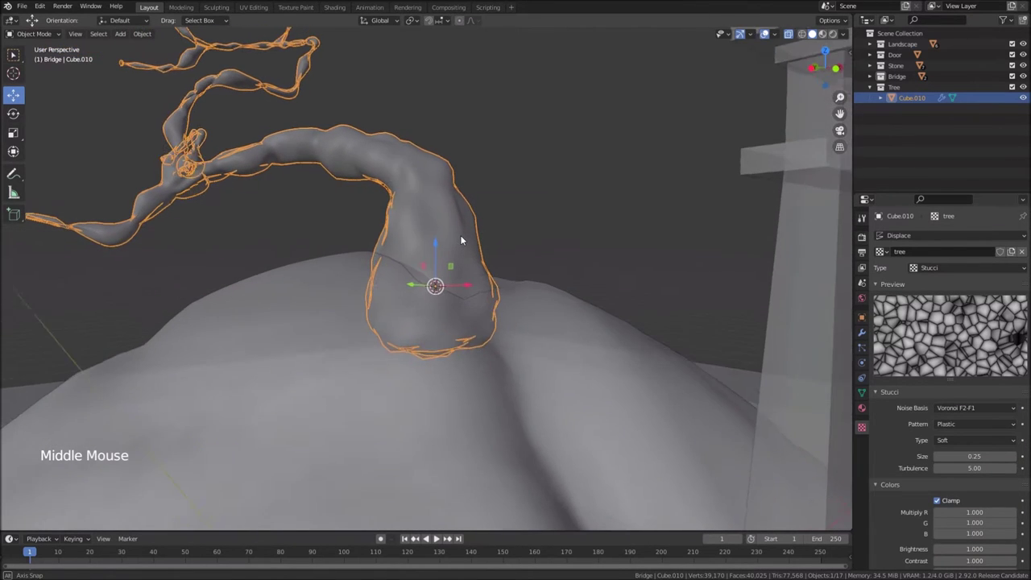
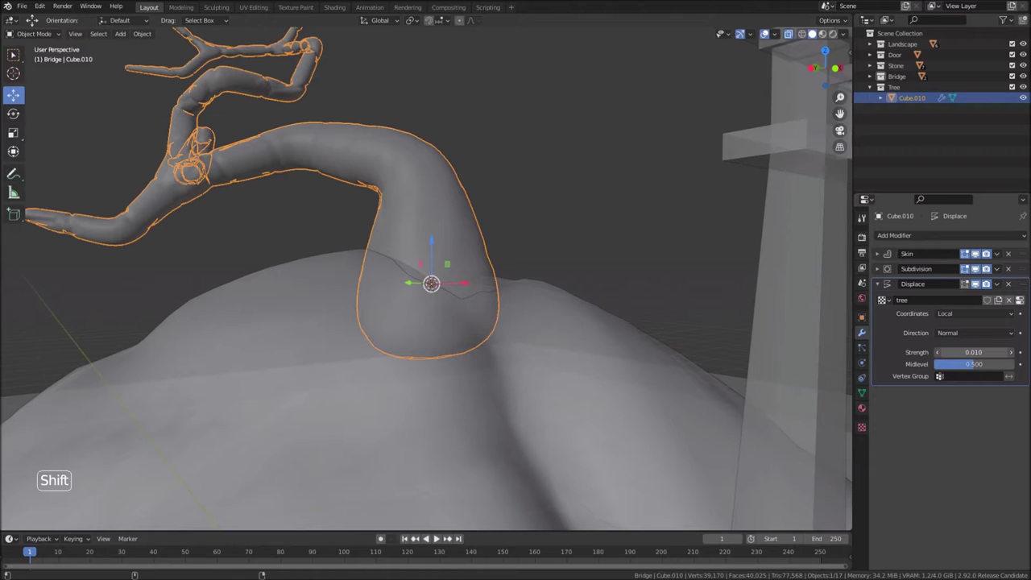
Apply the Skin modifier and set the Displace strength to -0.015, inspecting the trunk
{"action": "middle_click", "coordinate": [538, 364]}
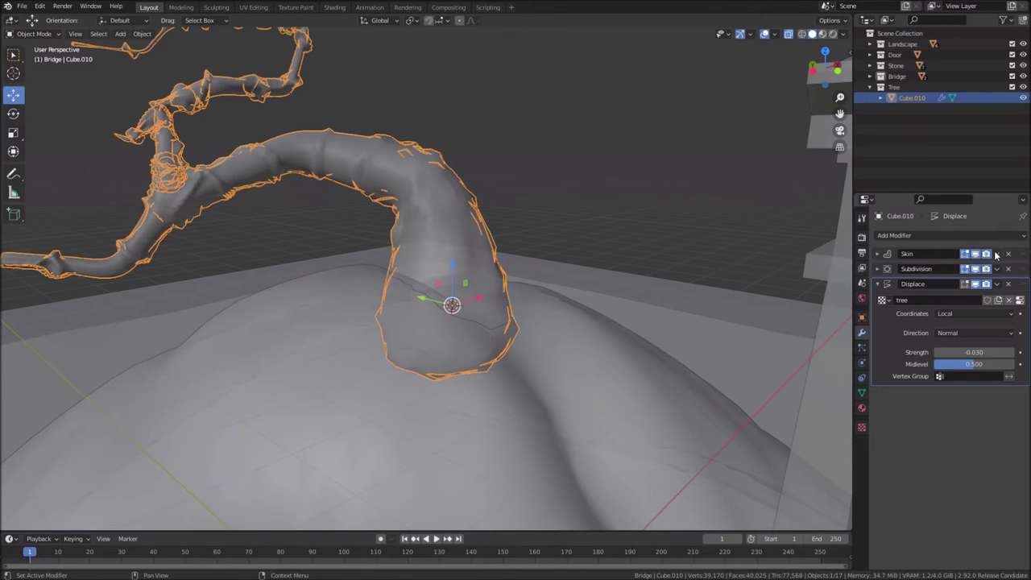
{"action": "left_click", "coordinate": [1000, 253]}
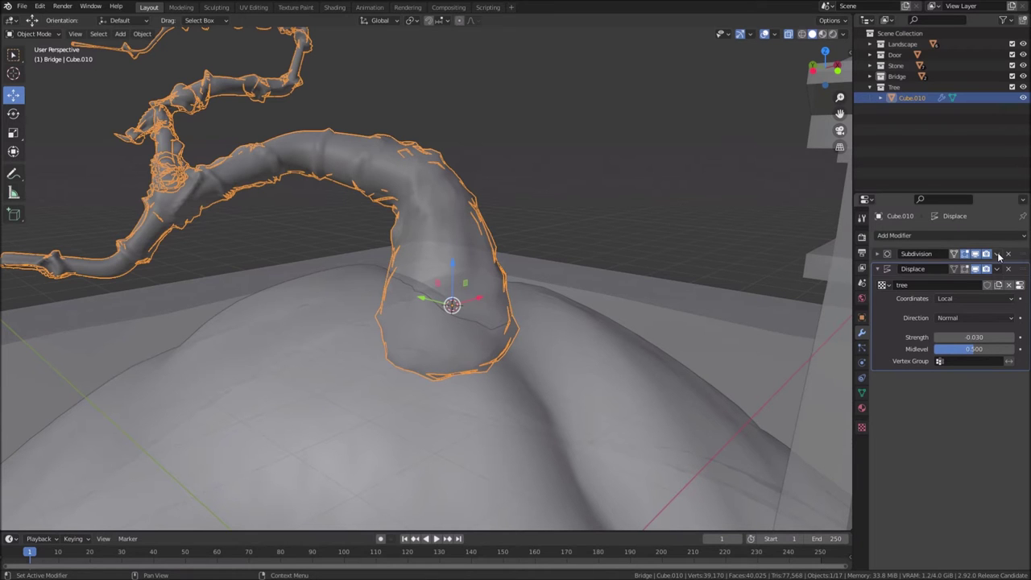
{"action": "left_click", "coordinate": [1002, 257]}
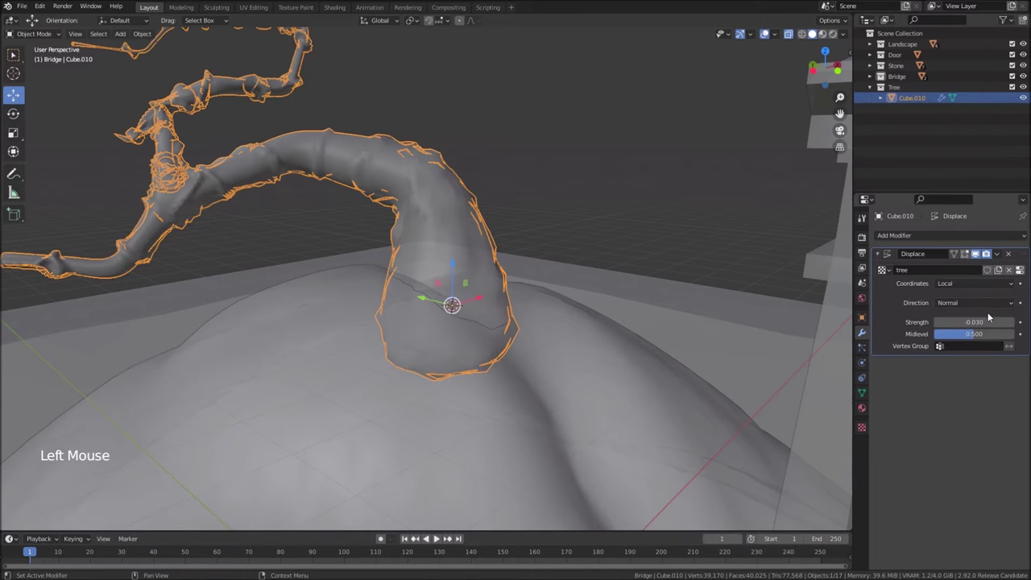
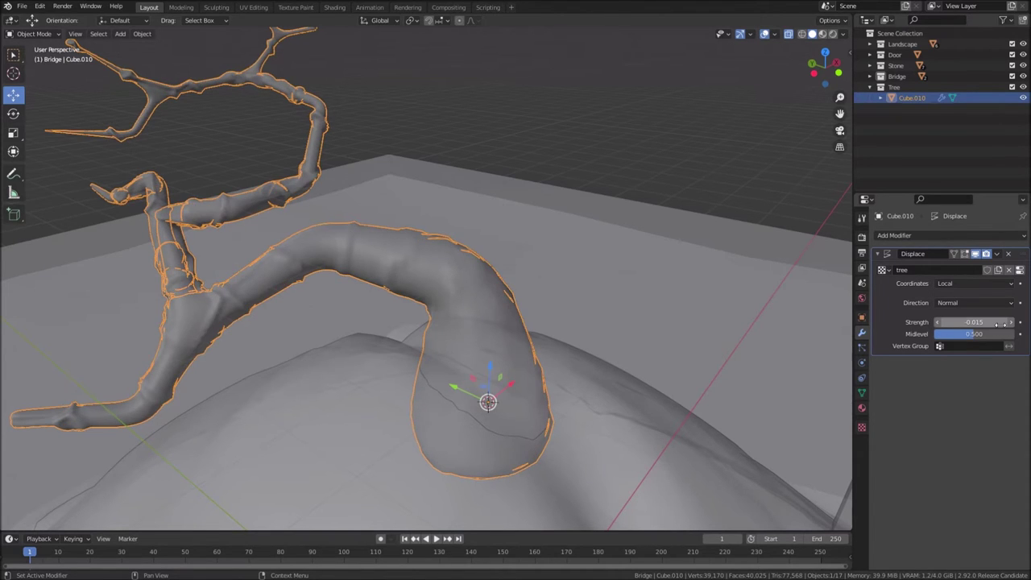
{"action": "middle_click", "coordinate": [382, 205]}
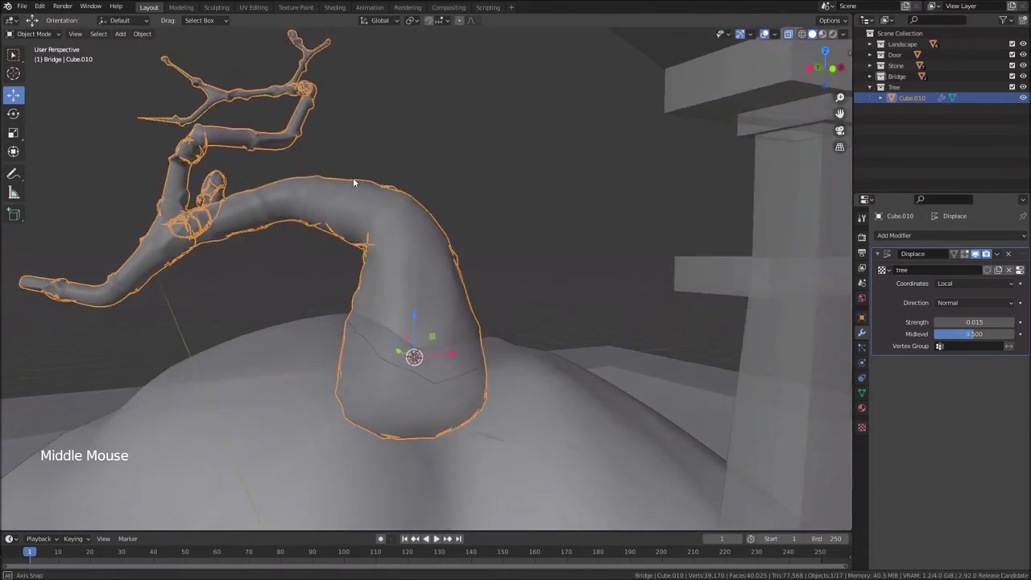
{"action": "scroll", "scroll_direction": "down", "scroll_amount": 3}
{"action": "middle_click", "coordinate": [494, 257]}
{"action": "middle_click", "coordinate": [491, 321]}
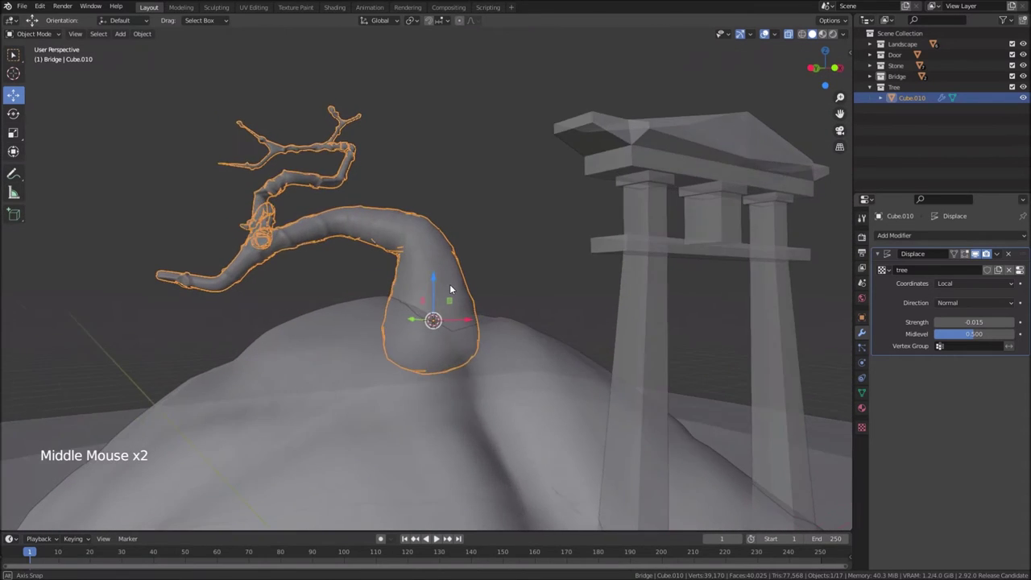
{"action": "scroll", "scroll_direction": "down", "scroll_amount": 3}
{"action": "middle_click", "coordinate": [448, 315]}
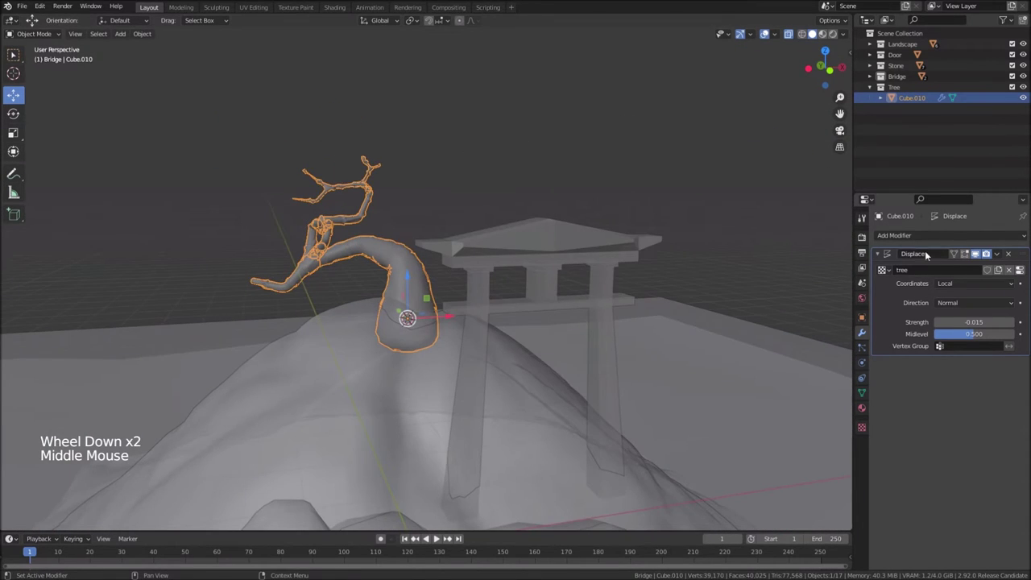
Apply the Displace modifier so the tree carries no modifiers
{"action": "left_click", "coordinate": [878, 252]}
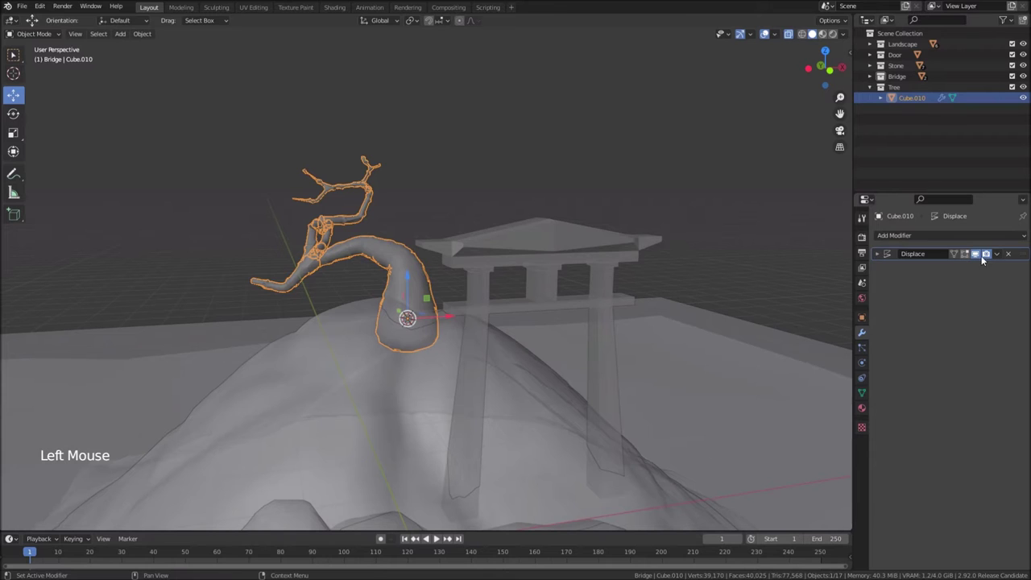
{"action": "left_click", "coordinate": [1001, 254]}
{"action": "scroll", "scroll_direction": "up", "scroll_amount": 3}
{"action": "scroll", "scroll_direction": "up", "scroll_amount": 3}
{"action": "left_click", "coordinate": [912, 235]}
Add a Decimate modifier to the tree at ratio 0.4834, reducing it to about 4,120 faces
{"action": "scroll", "scroll_direction": "up", "scroll_amount": 3}
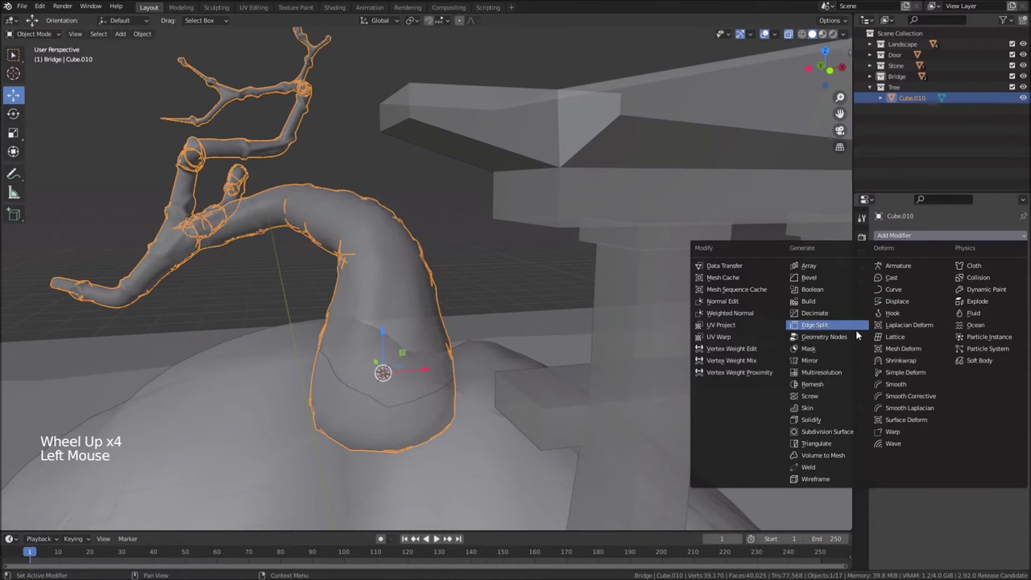
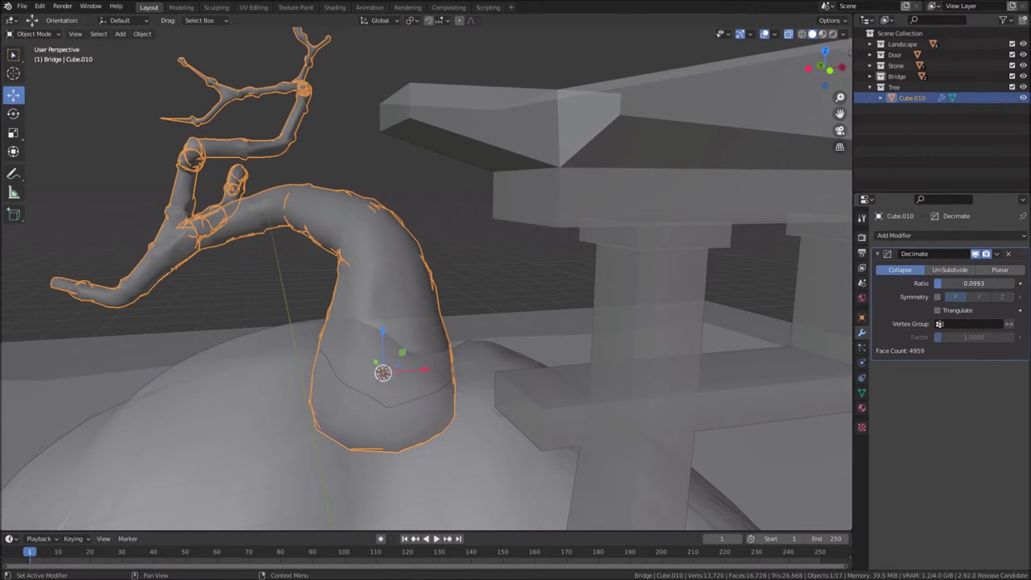
{"action": "middle_click", "coordinate": [307, 310]}
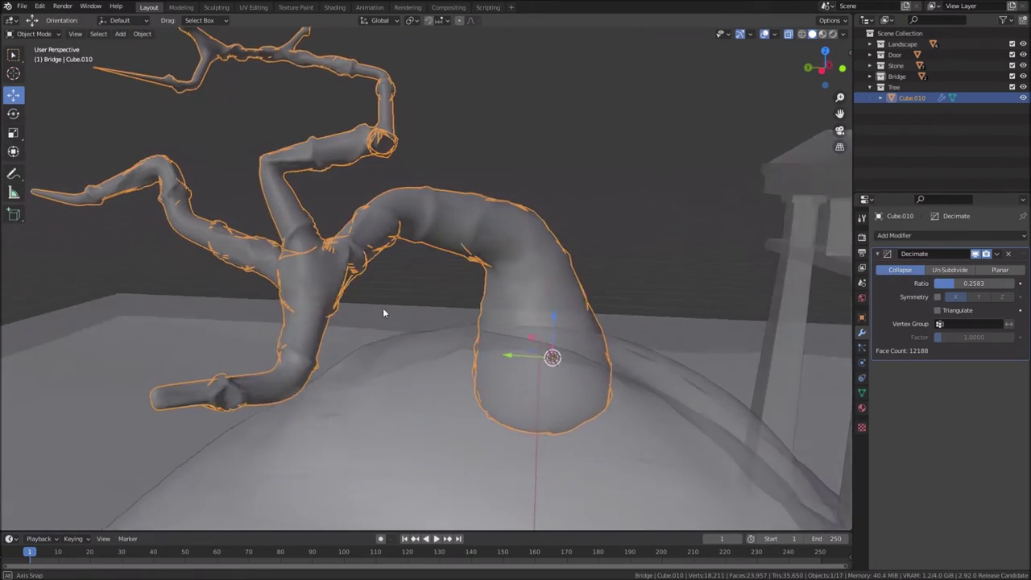
{"action": "middle_click", "coordinate": [384, 338]}
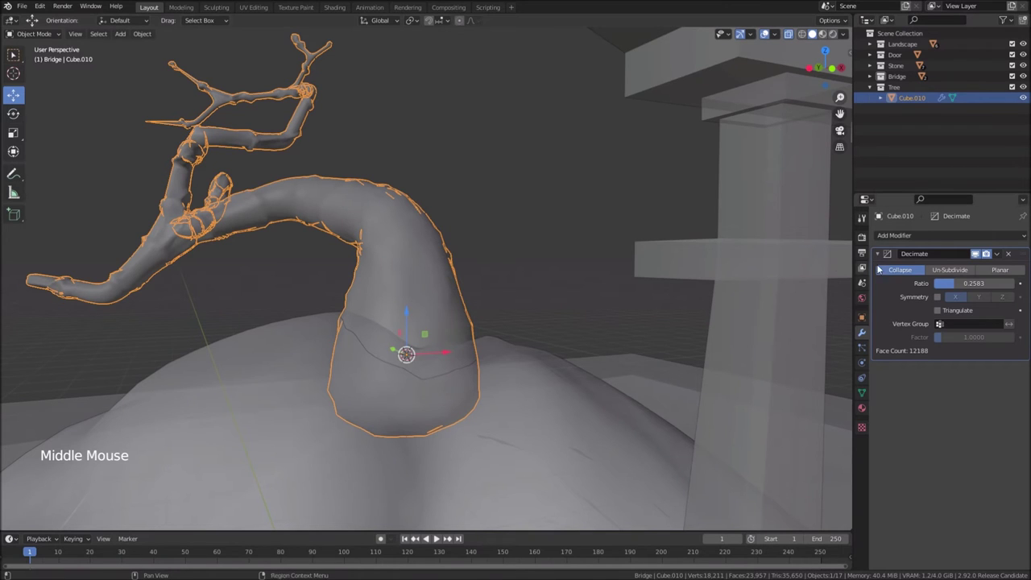
{"action": "left_click", "coordinate": [953, 287]}
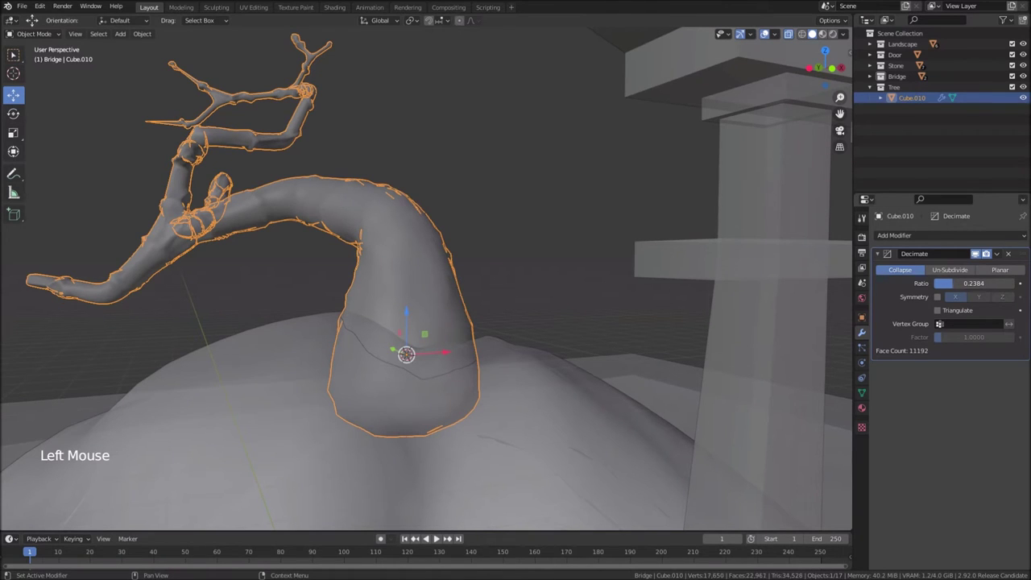
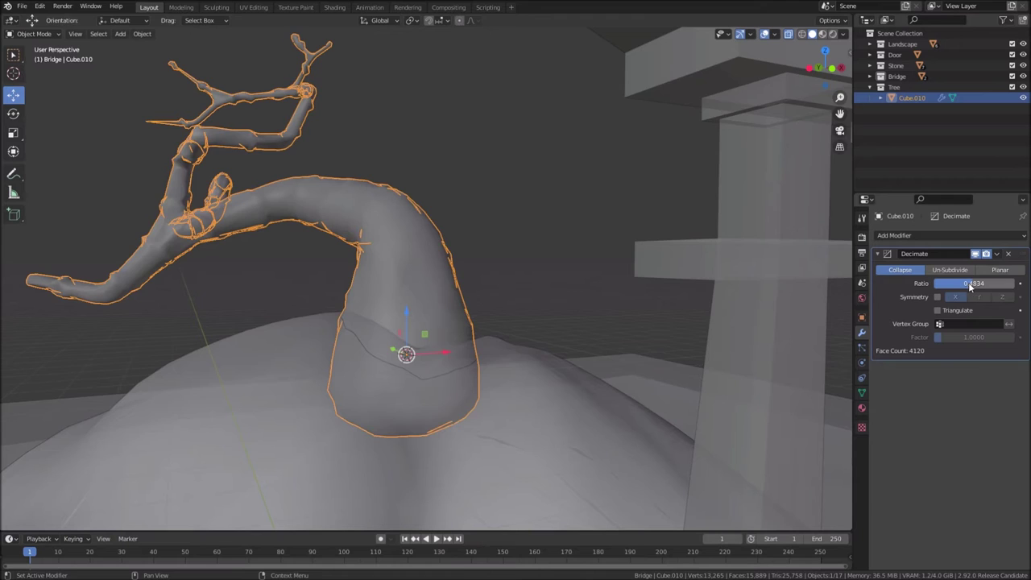
{"action": "middle_click", "coordinate": [345, 321]}
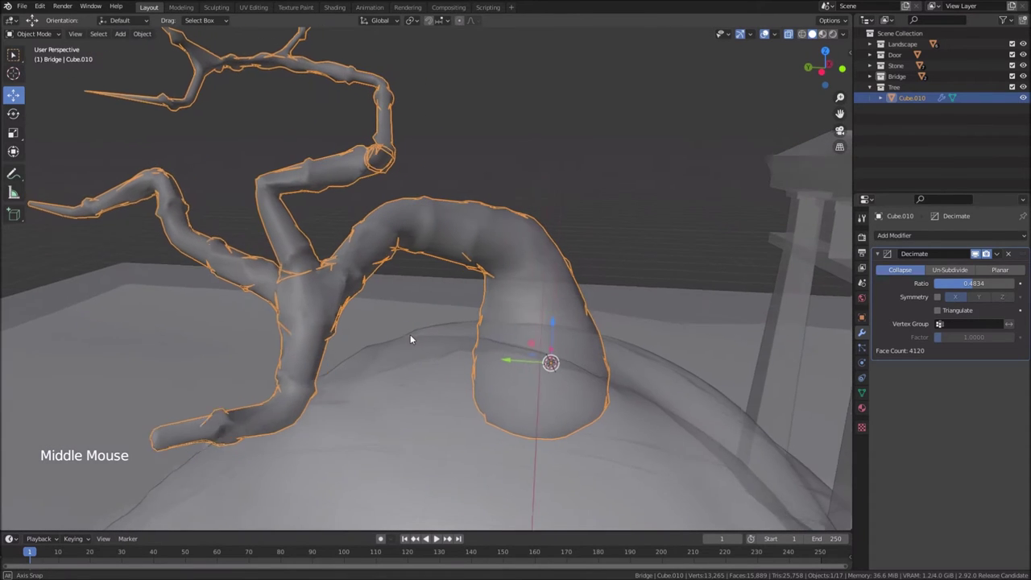
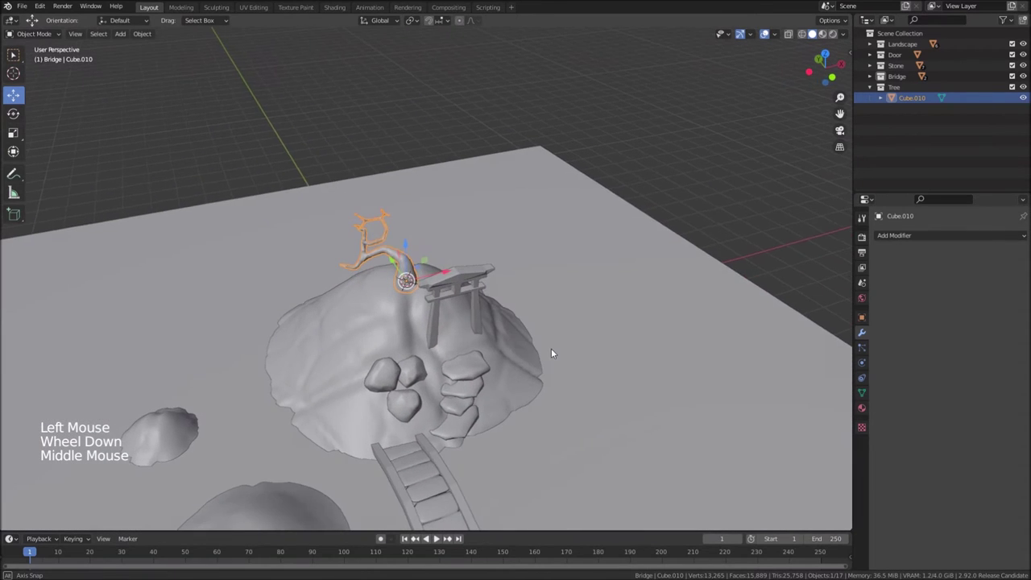
Scale the whole tree up on the hilltop
{"action": "scroll", "scroll_direction": "up", "scroll_amount": 3}
{"action": "key", "text": "s"}
{"action": "scroll", "scroll_direction": "up", "scroll_amount": 3}
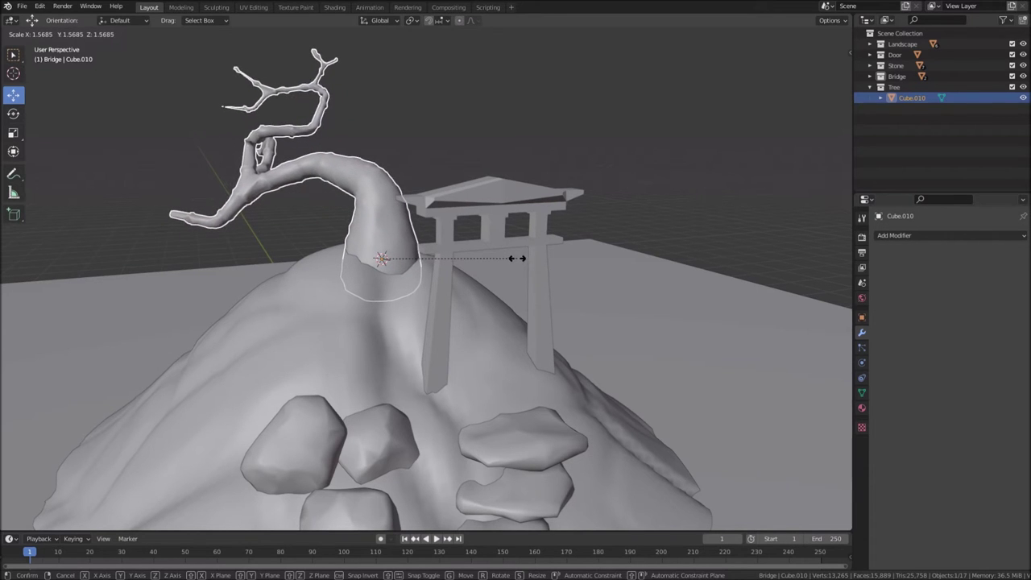
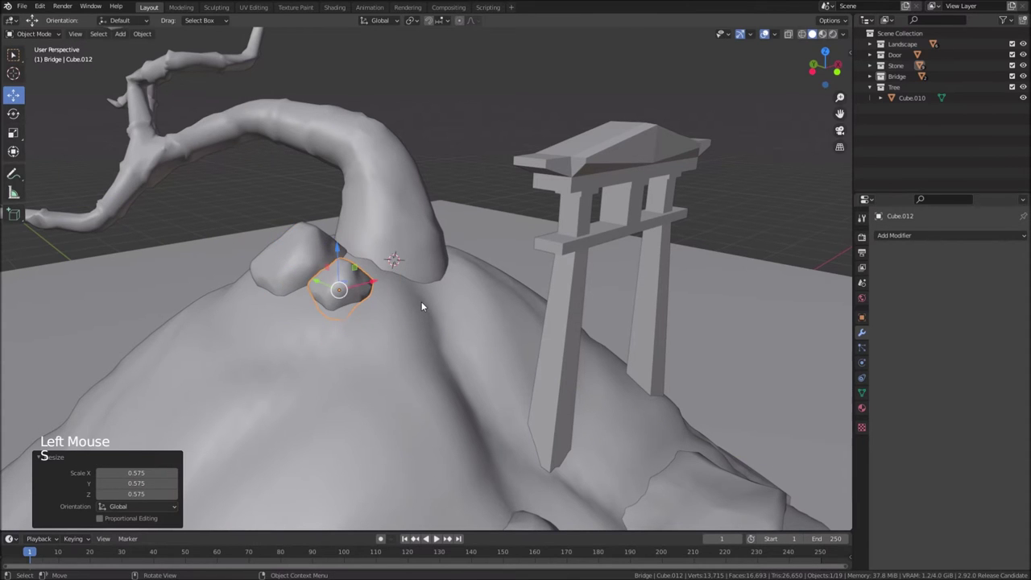
Scale and rotate the small lumpy chunk into place at the trunk base, then view the whole hill
{"action": "key", "text": "s"}
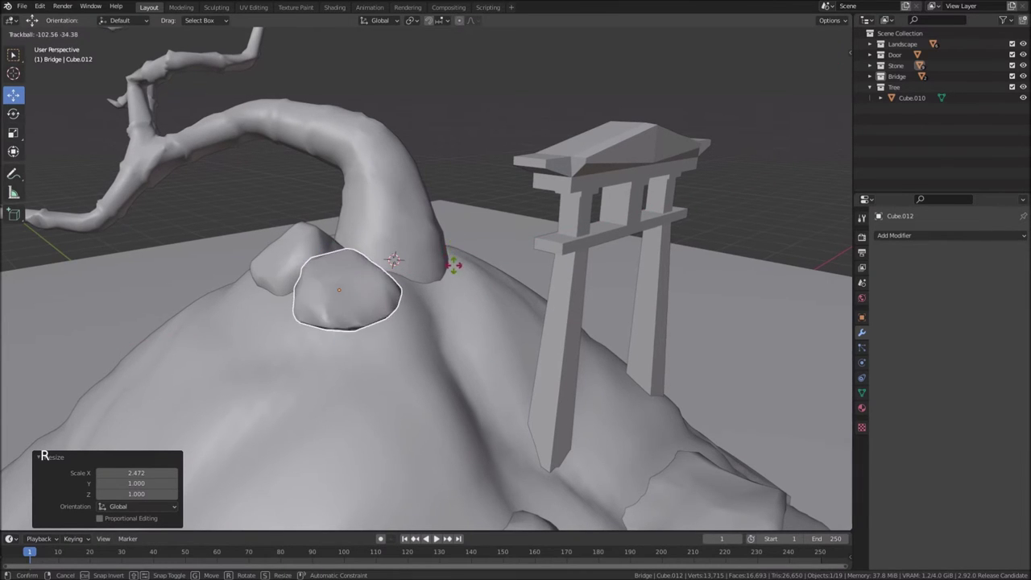
{"action": "key", "text": "r"}
{"action": "key", "text": "s"}
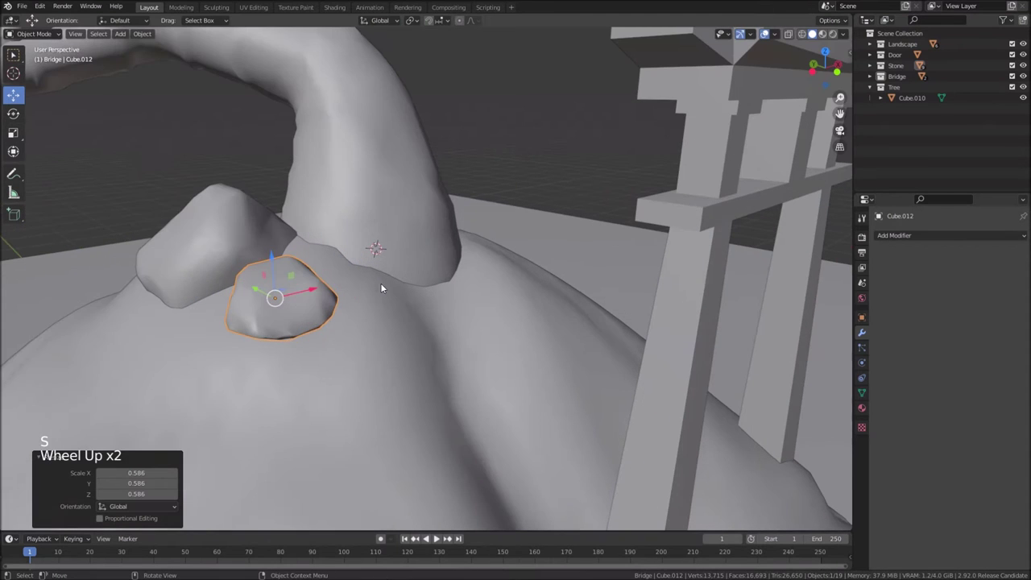
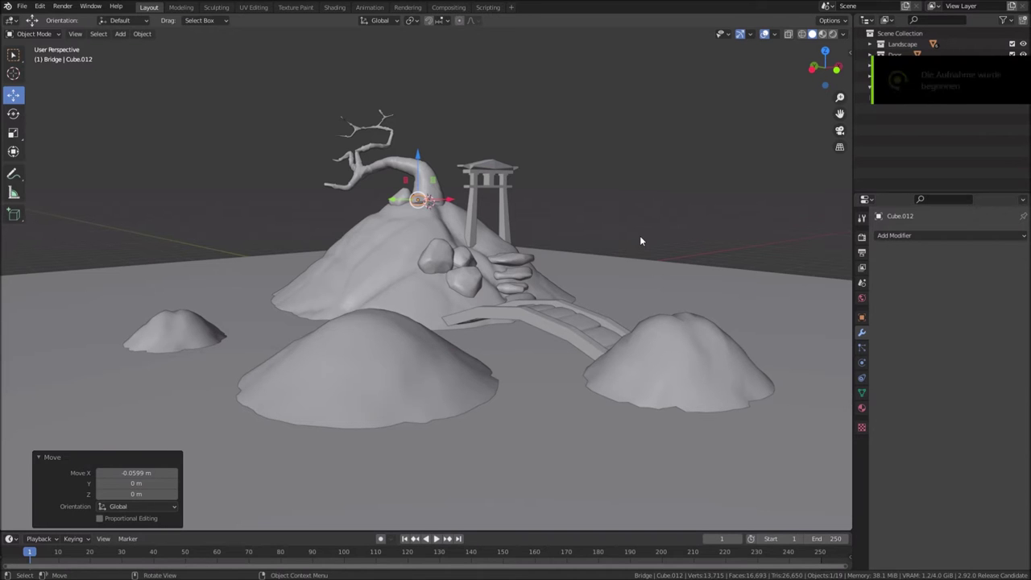
{"action": "middle_click", "coordinate": [644, 225]}
{"action": "middle_click", "coordinate": [593, 284]}
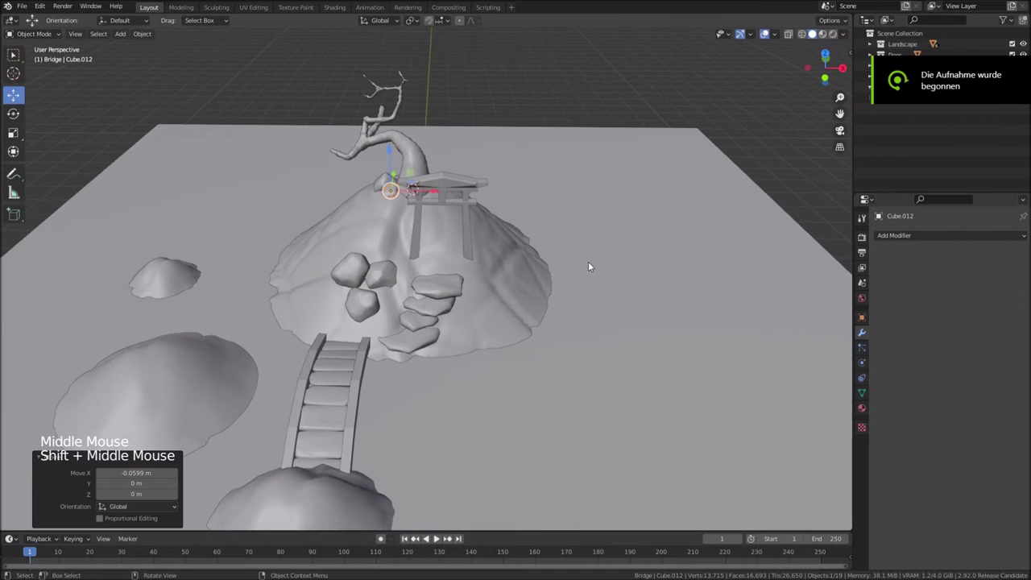
{"action": "scroll", "scroll_direction": "down", "scroll_amount": 3}
Fold the Tree collection and create a new collection named 'leaves', isolated in the outliner
{"action": "left_click", "coordinate": [914, 135]}
{"action": "left_click", "coordinate": [875, 89]}
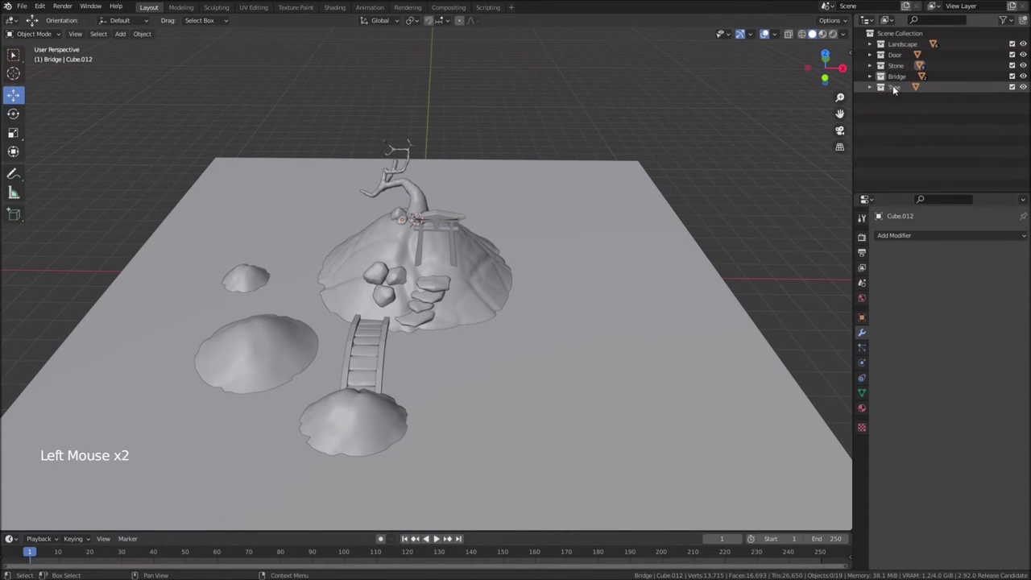
{"action": "right_click", "coordinate": [904, 36]}
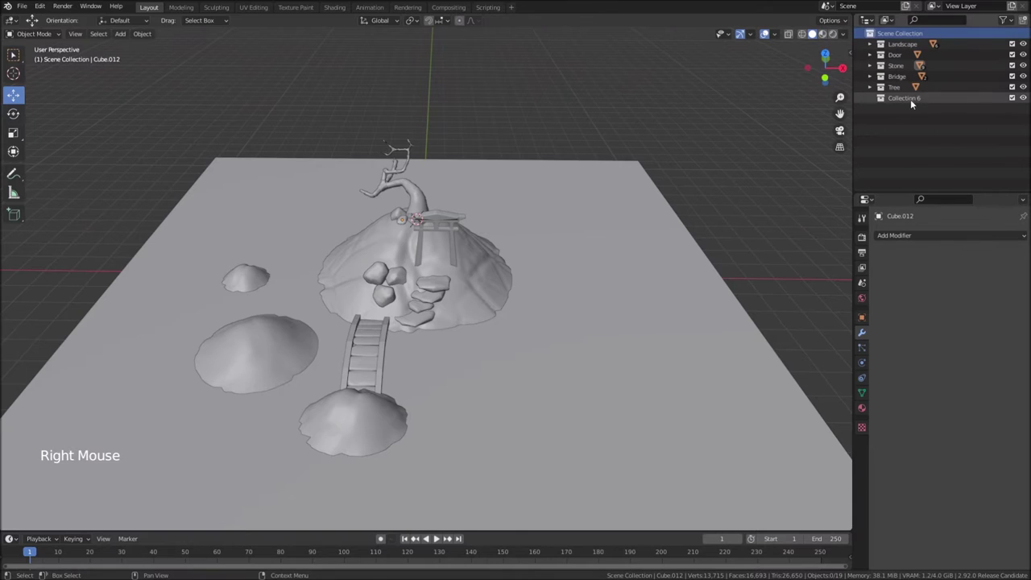
{"action": "left_click", "coordinate": [912, 101]}
{"action": "double_click", "coordinate": [911, 101]}
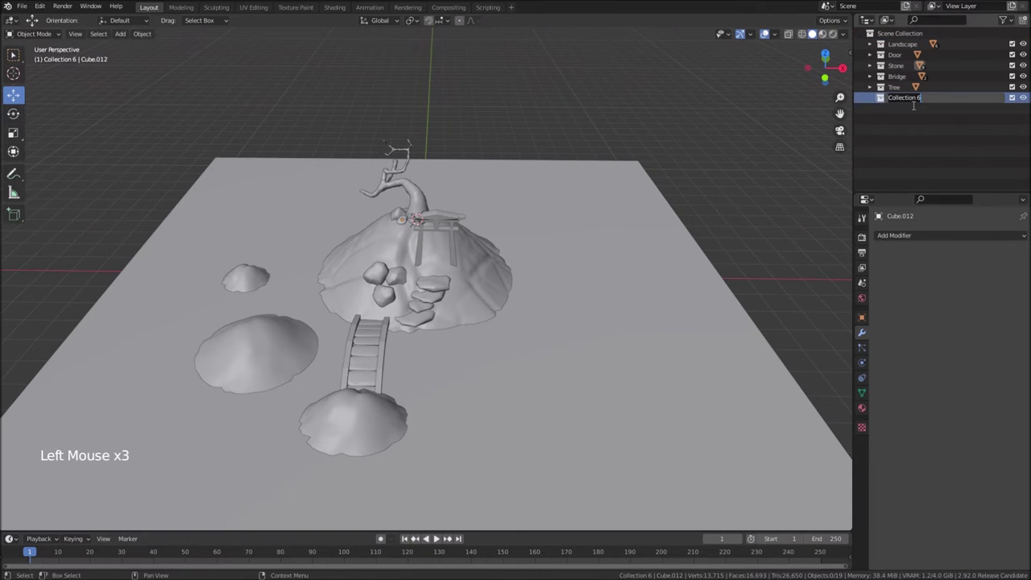
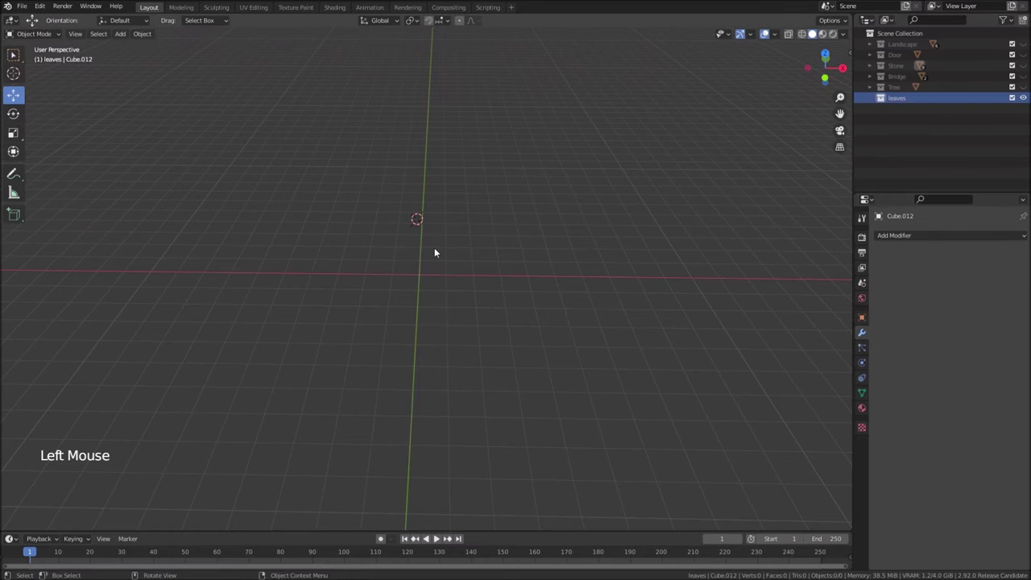
Switch to top view, snap the 3D cursor to world origin and bring up the Add menu
{"action": "key", "text": "KP_7"}
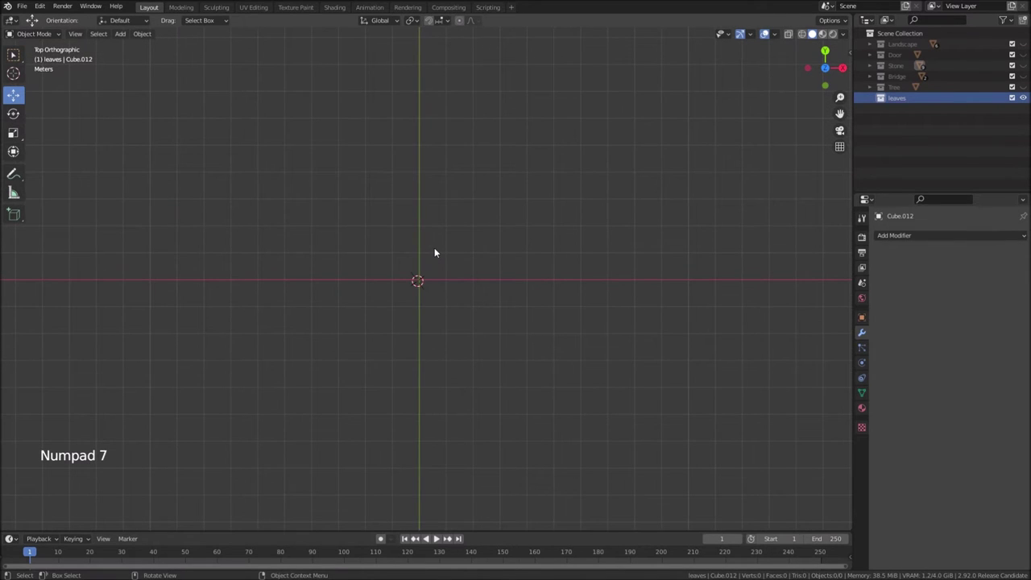
{"action": "key", "text": "shift+s"}
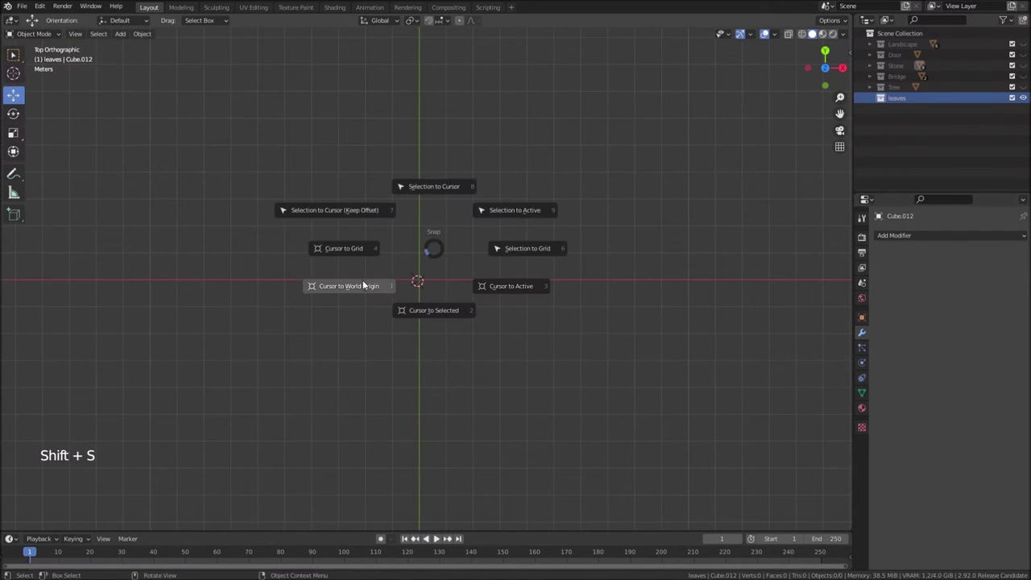
{"action": "scroll", "scroll_direction": "up", "scroll_amount": 3}
{"action": "scroll", "scroll_direction": "up", "scroll_amount": 3}
{"action": "key", "text": "shift+a"}
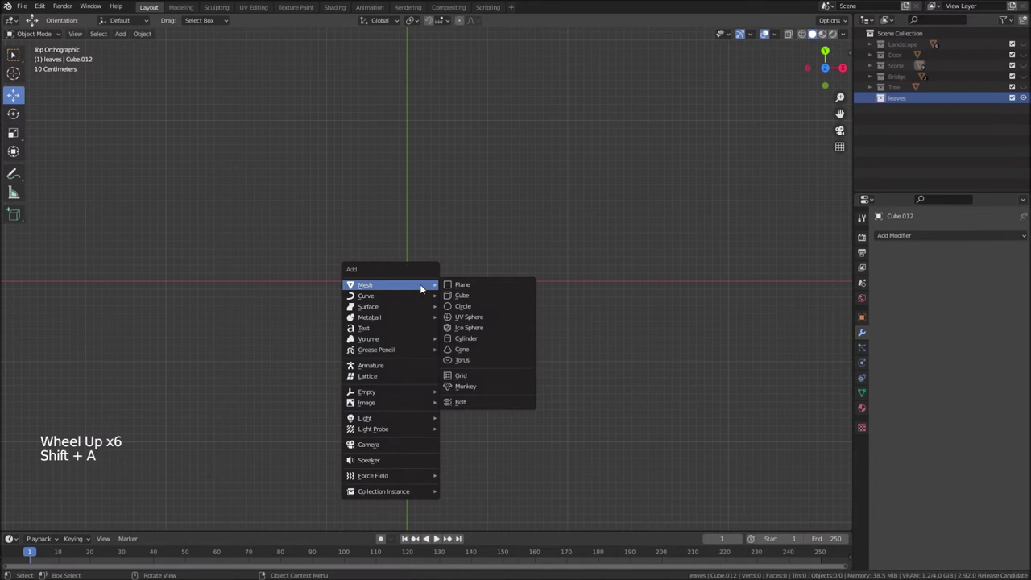
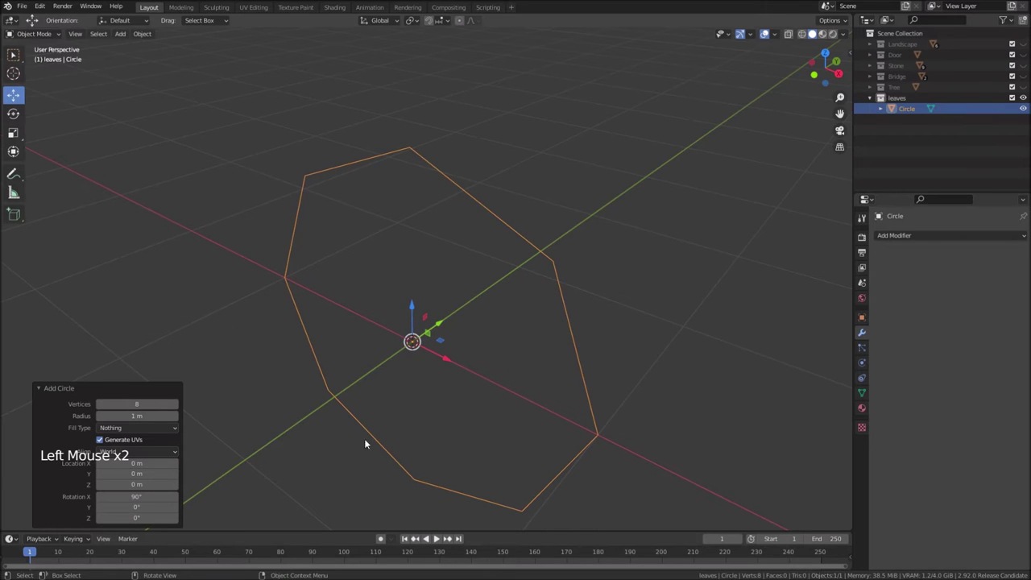
Shrink the new eight-vertex circle at the origin to about 0.12 scale
{"action": "scroll", "scroll_direction": "down", "scroll_amount": 3}
{"action": "middle_click", "coordinate": [527, 389]}
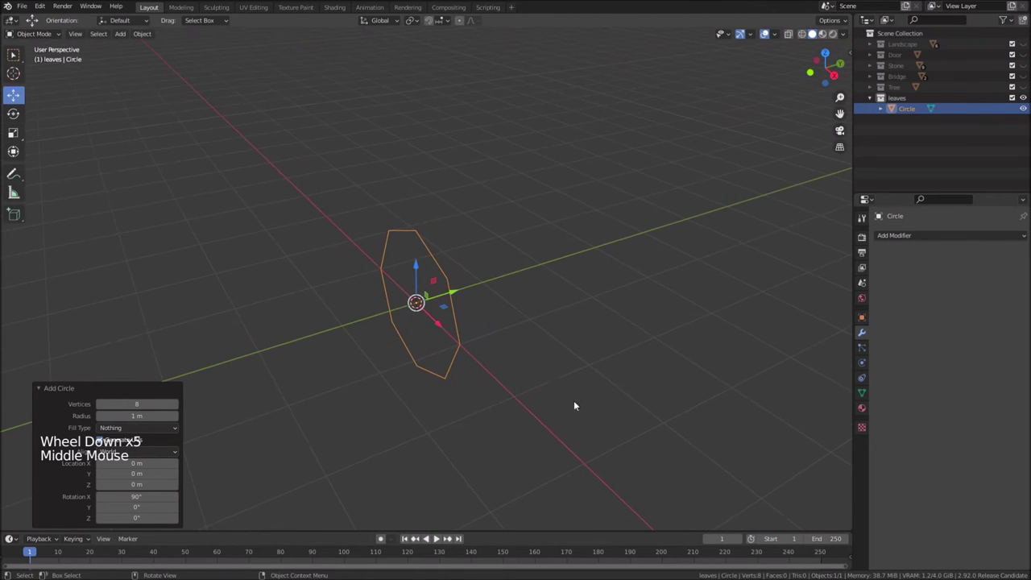
{"action": "key", "text": "s"}
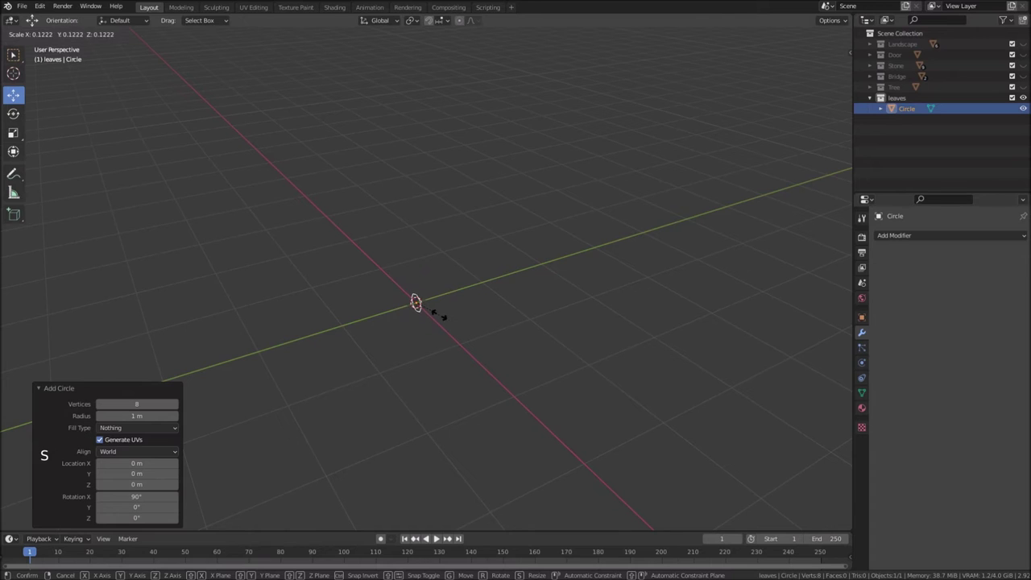
{"action": "scroll", "scroll_direction": "up", "scroll_amount": 3}
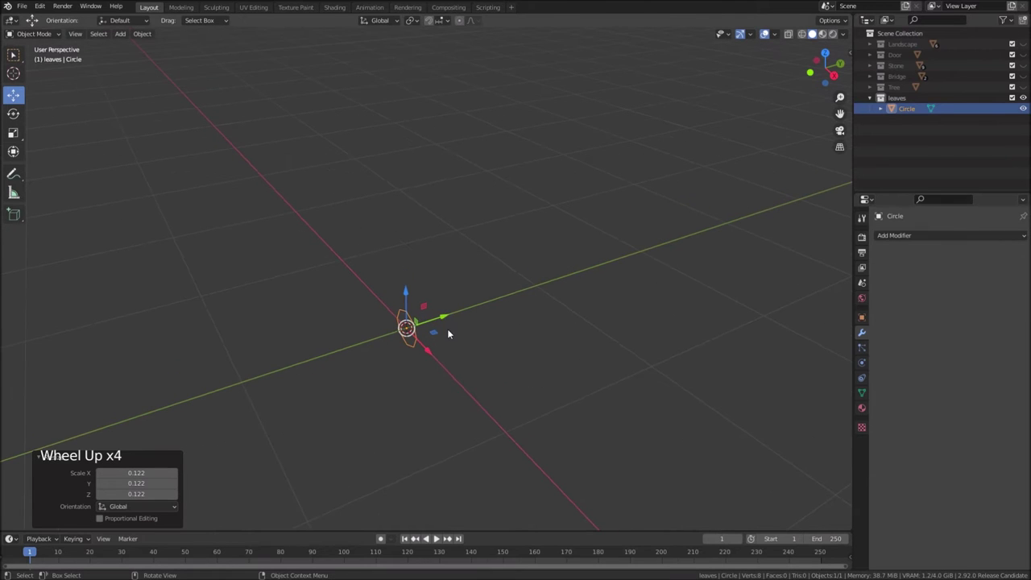
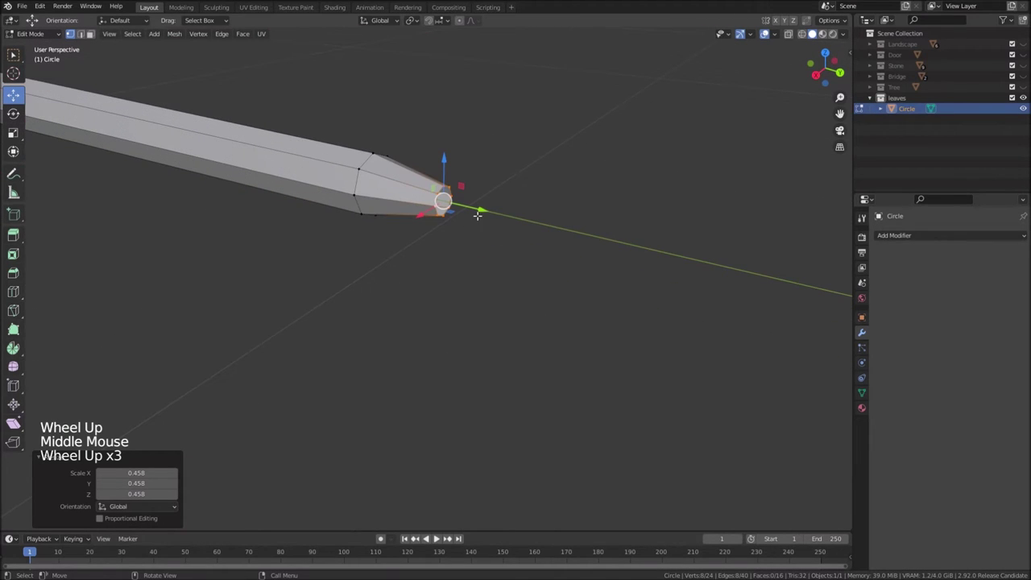
Pinch the stem's end into a sharp point and add loop cuts along its length
{"action": "scroll", "scroll_direction": "up", "scroll_amount": 3}
{"action": "key", "text": "s"}
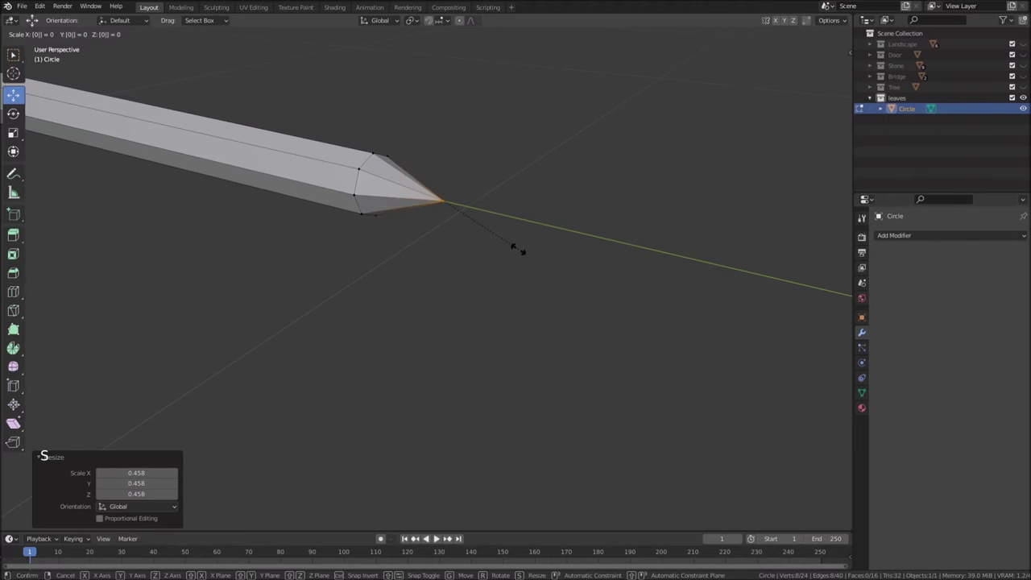
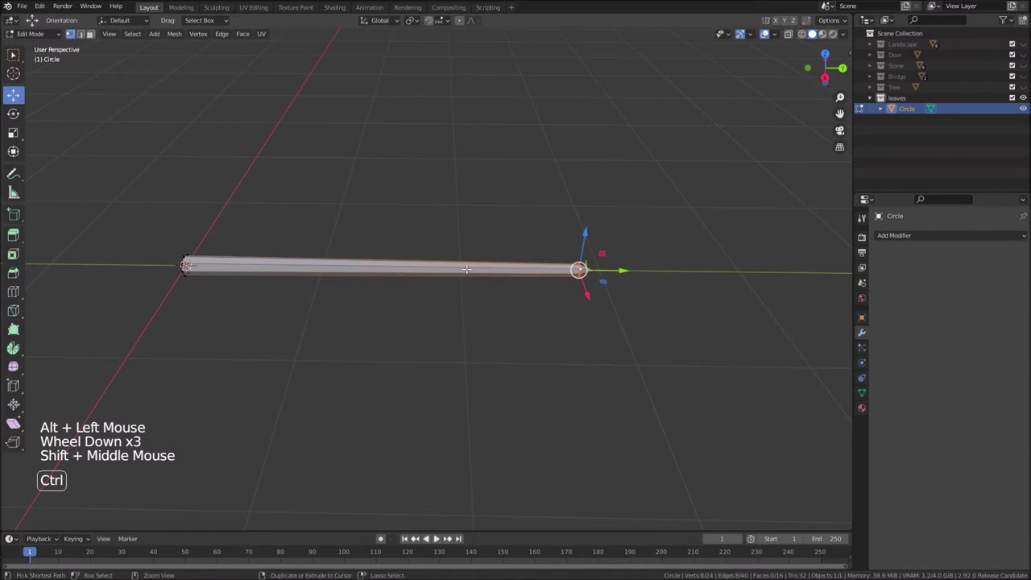
{"action": "key", "text": "ctrl+r"}
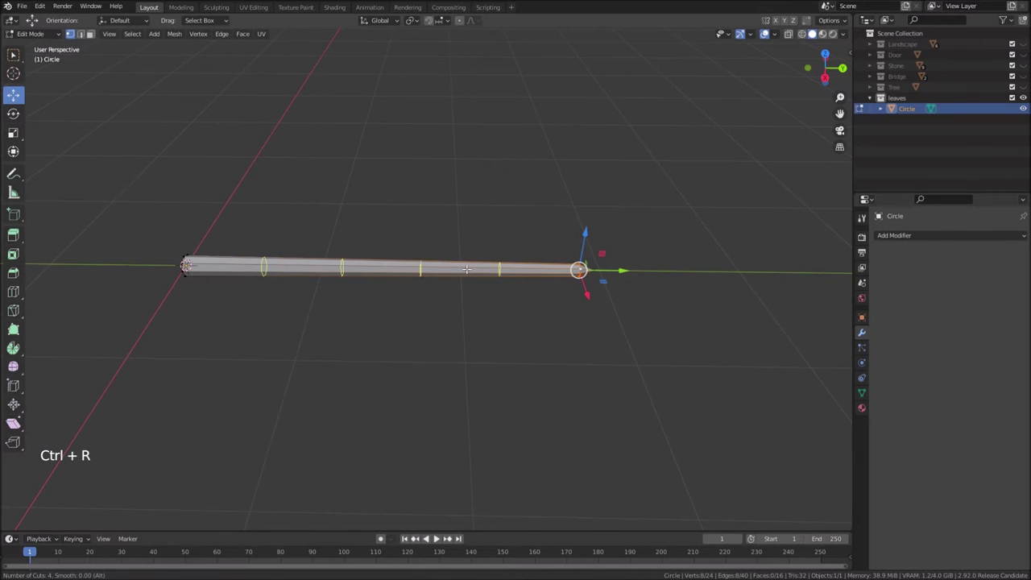
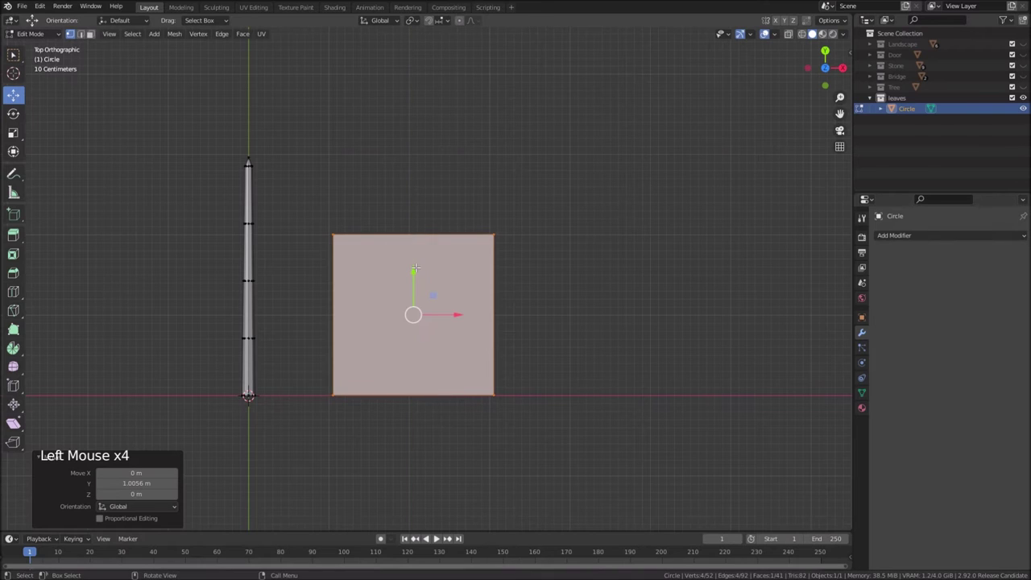
Cut the plane into a pointed diamond leaf, then tilt and shrink it beside the stem tip
{"action": "key", "text": "ctrl+r"}
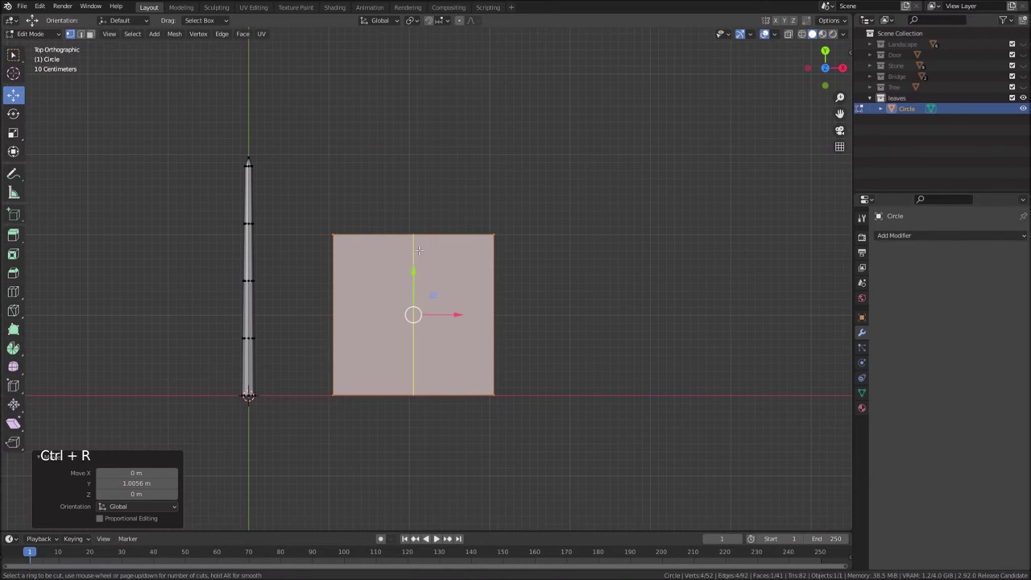
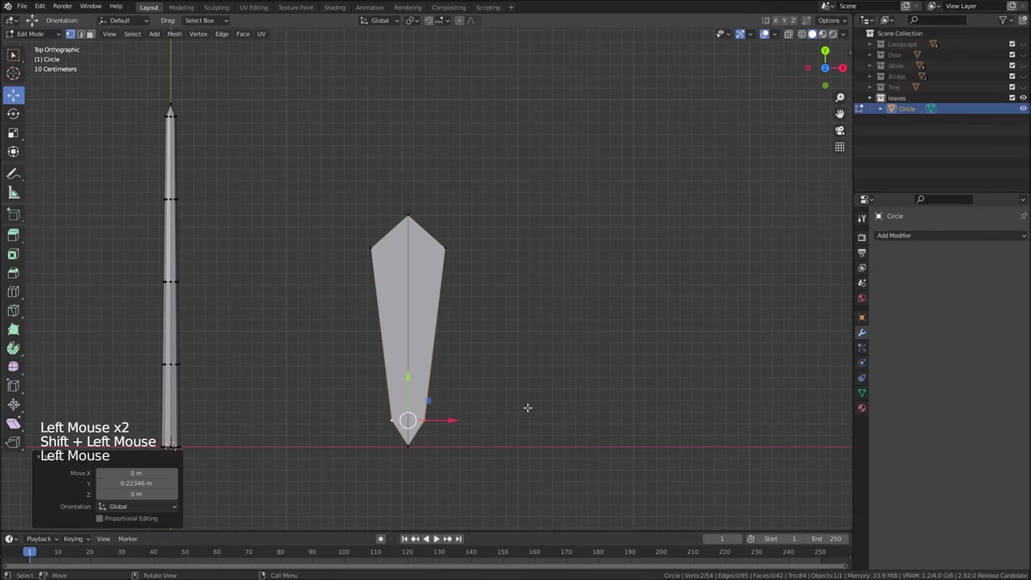
{"action": "key", "text": "ctrl+r"}
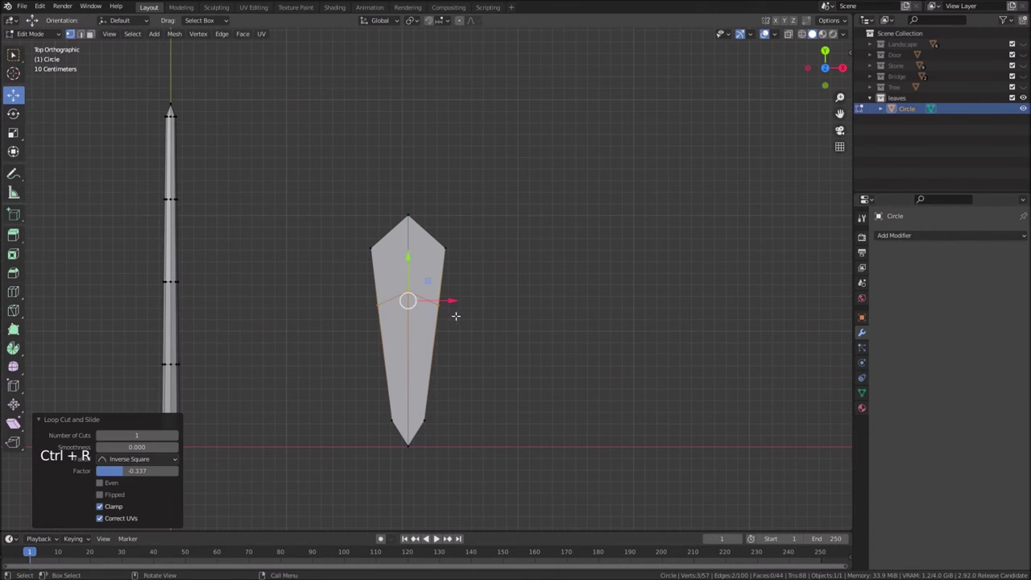
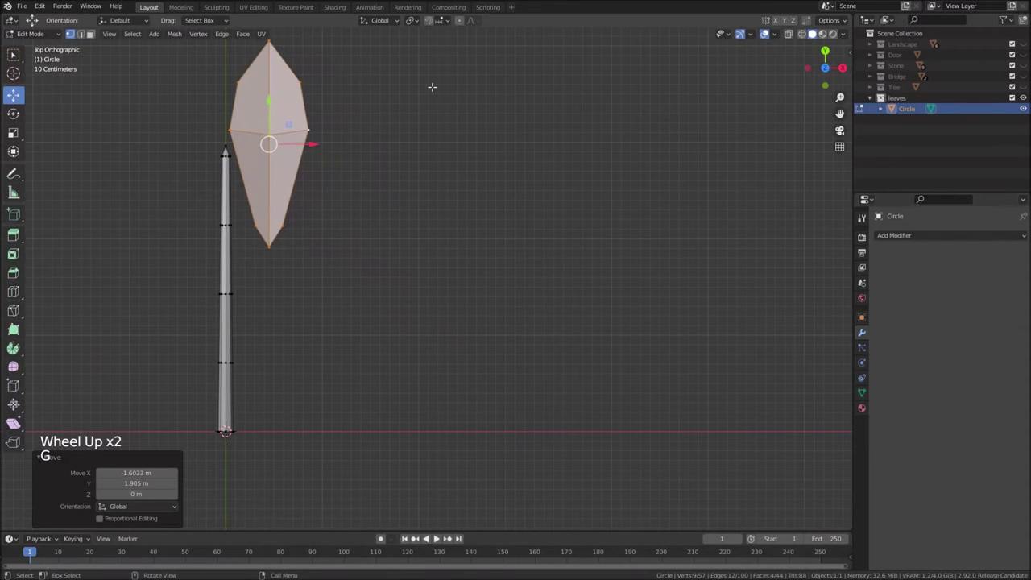
{"action": "key", "text": "r"}
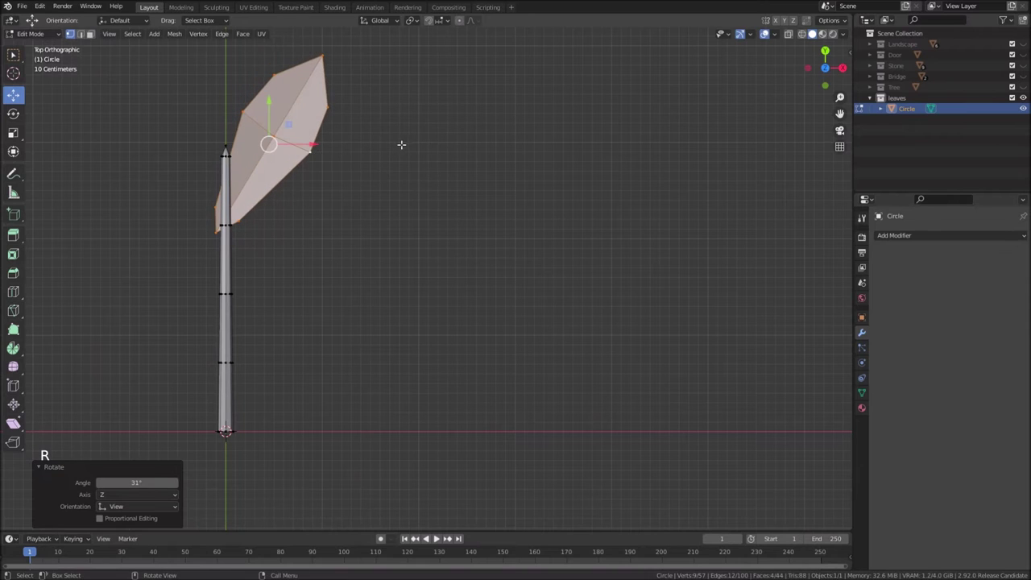
{"action": "key", "text": "s"}
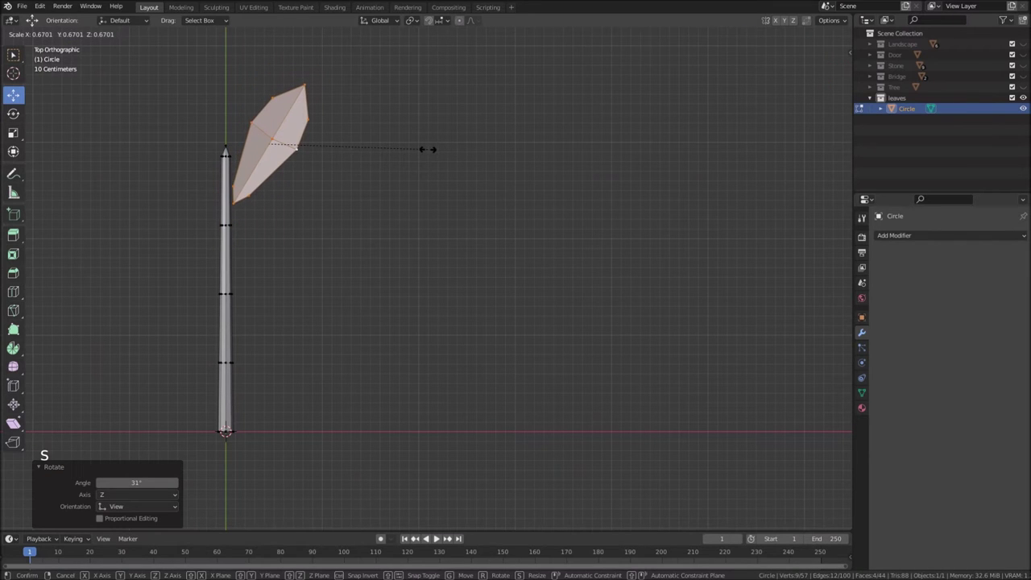
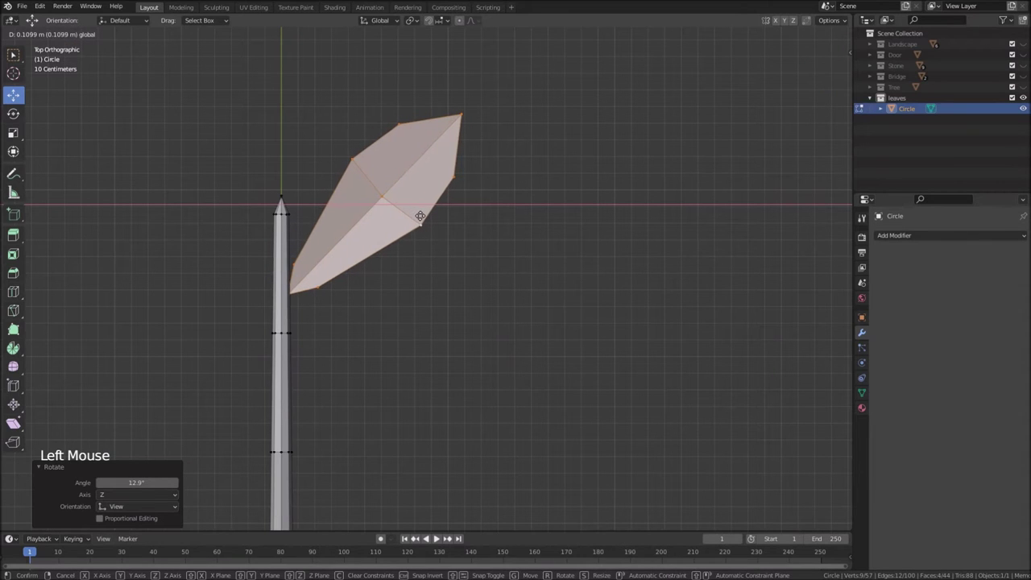
{"action": "scroll", "scroll_direction": "down", "scroll_amount": 3}
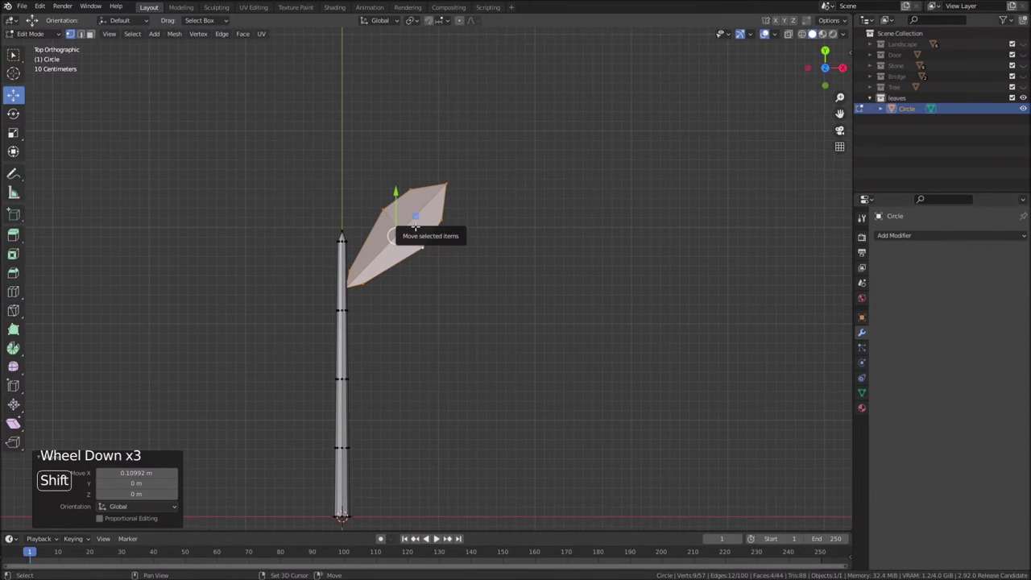
Duplicate the leaf twice: one mirrored on the stem's left side, one upright at the tip
{"action": "key", "text": "shift+d"}
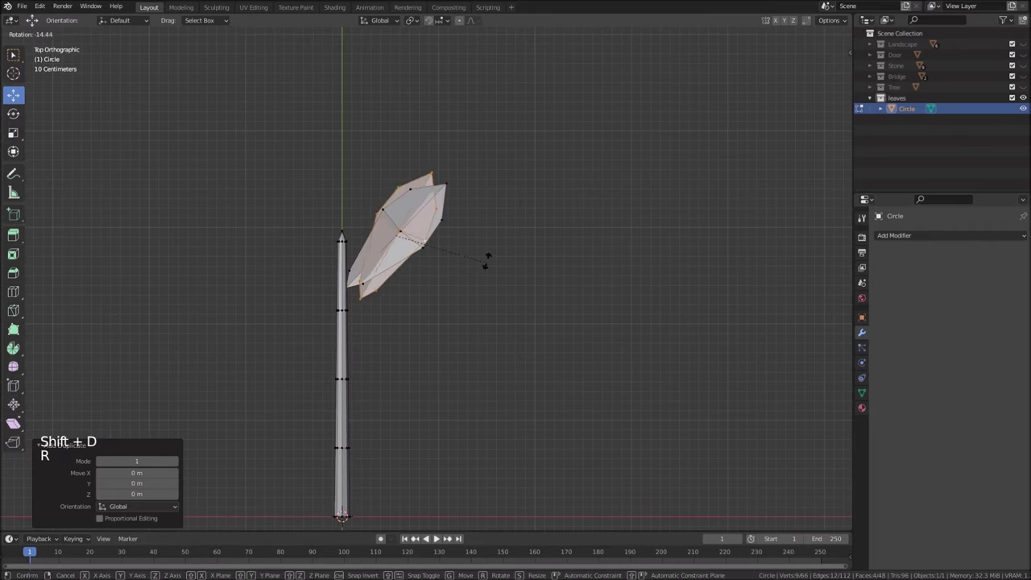
{"action": "key", "text": "r"}
{"action": "key", "text": "g"}
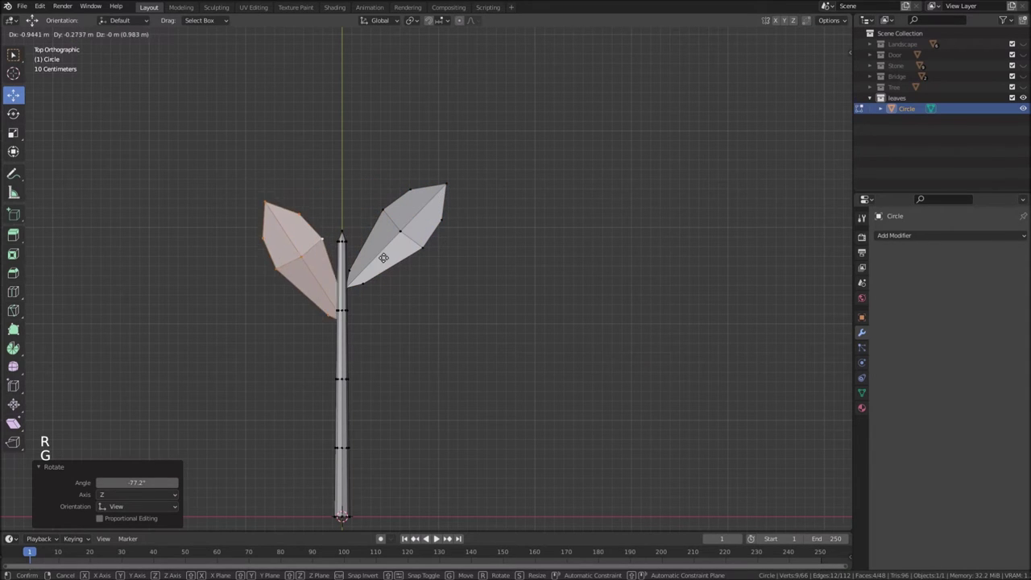
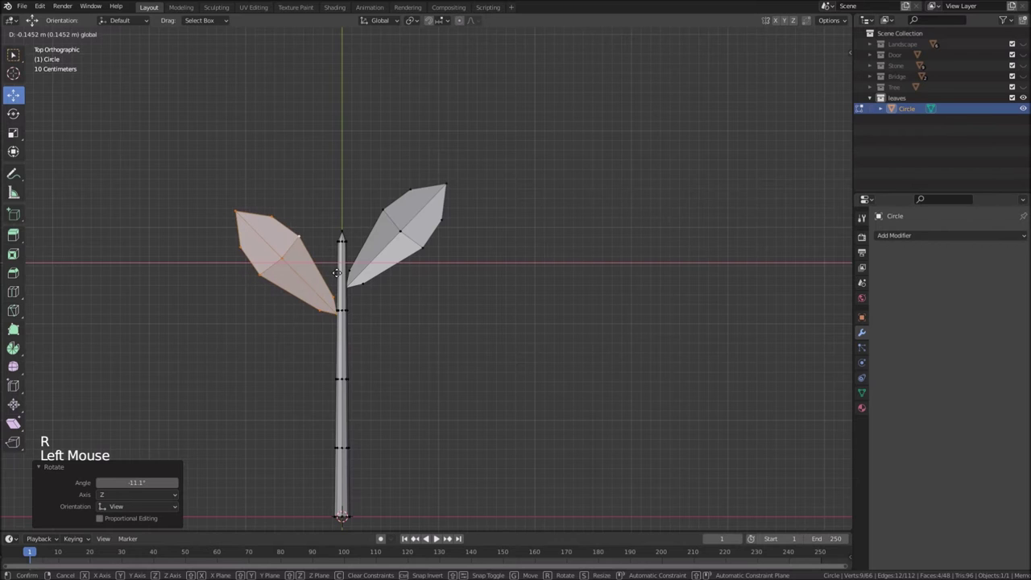
{"action": "scroll", "scroll_direction": "down", "scroll_amount": 3}
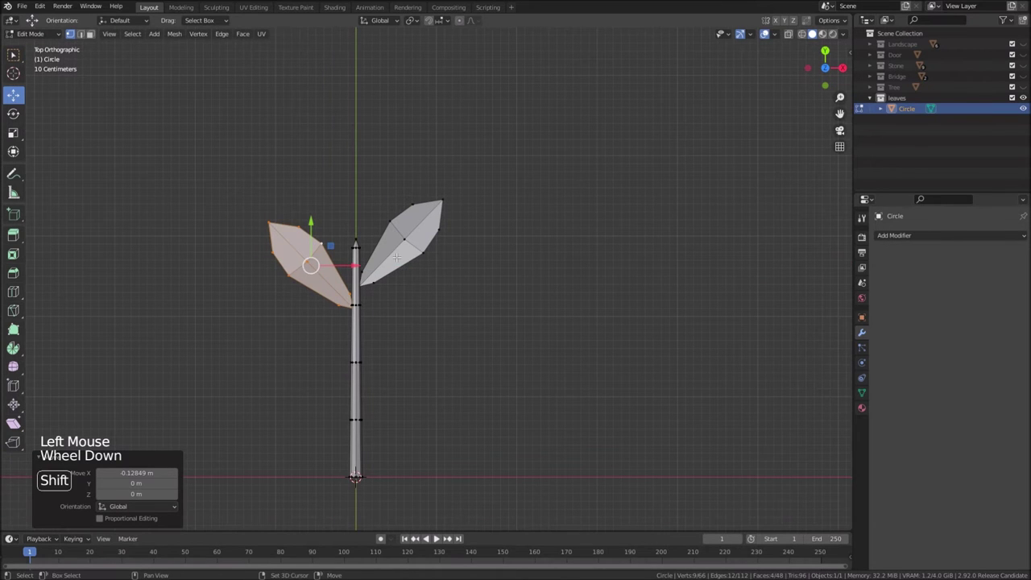
{"action": "key", "text": "shift+d"}
{"action": "key", "text": "r"}
{"action": "key", "text": "g"}
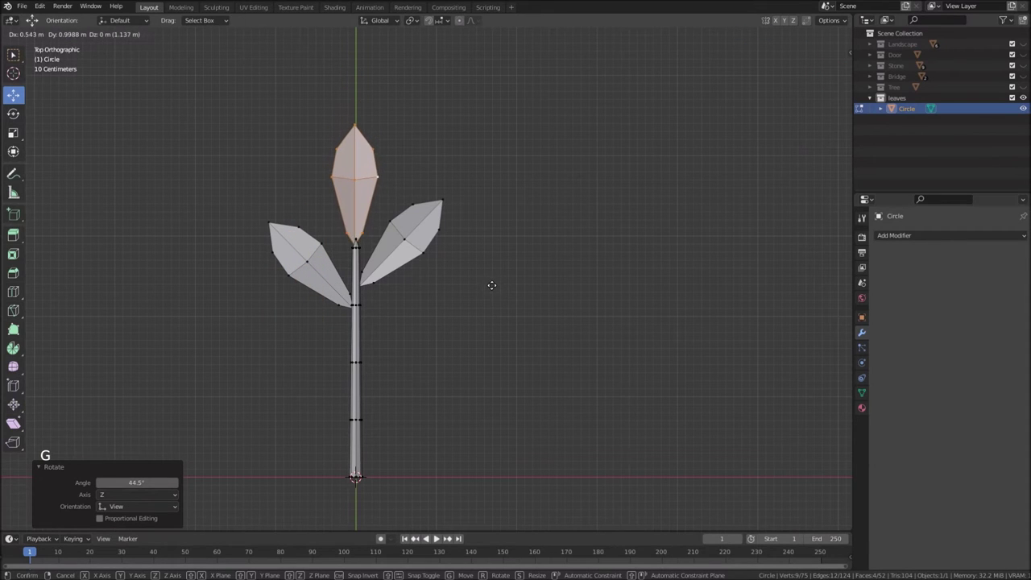
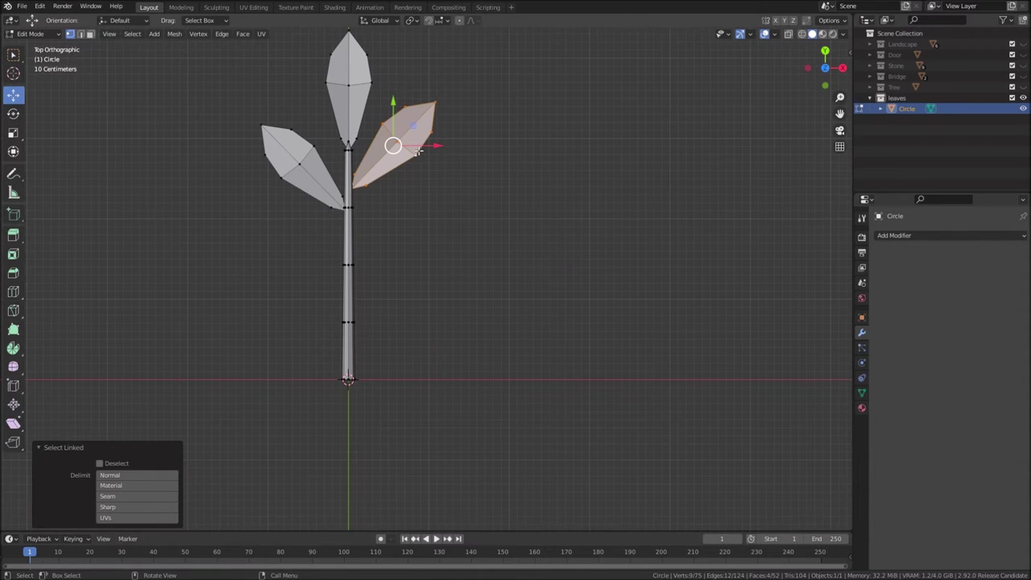
Duplicate two more right-side leaflets lower down the stem, enlarging the second one
{"action": "key", "text": "shift+d"}
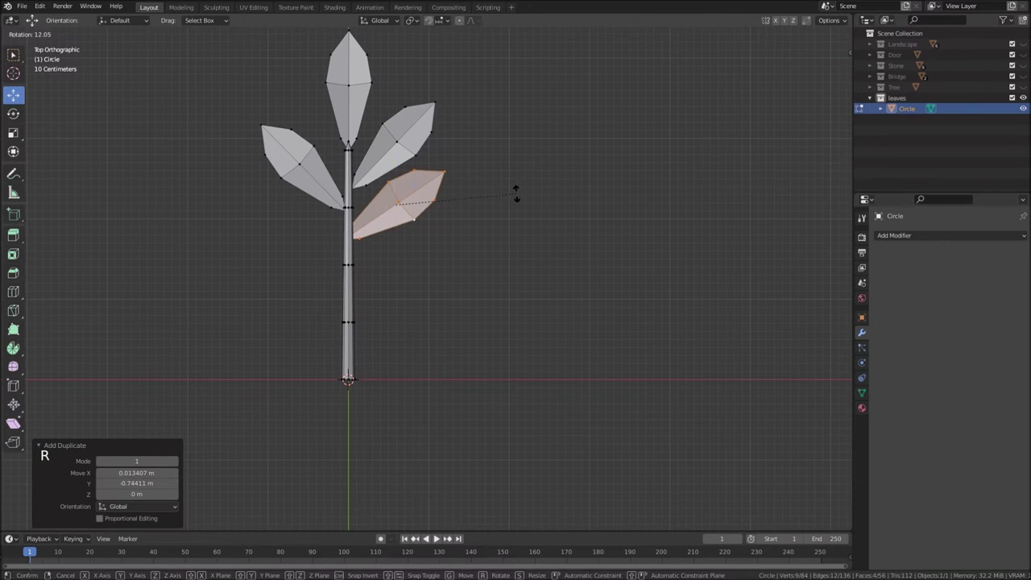
{"action": "key", "text": "r"}
{"action": "key", "text": "g"}
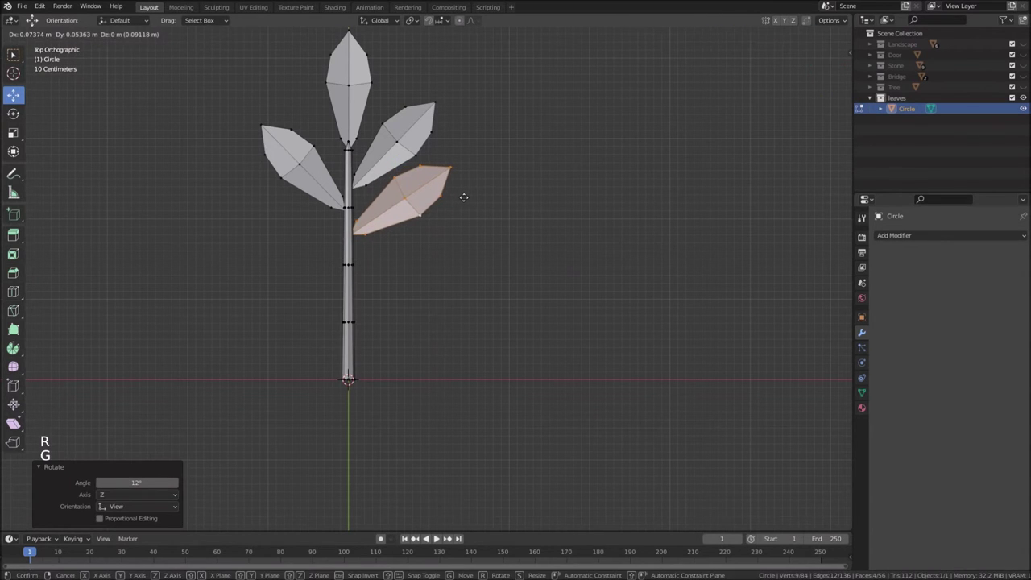
{"action": "key", "text": "shift+d"}
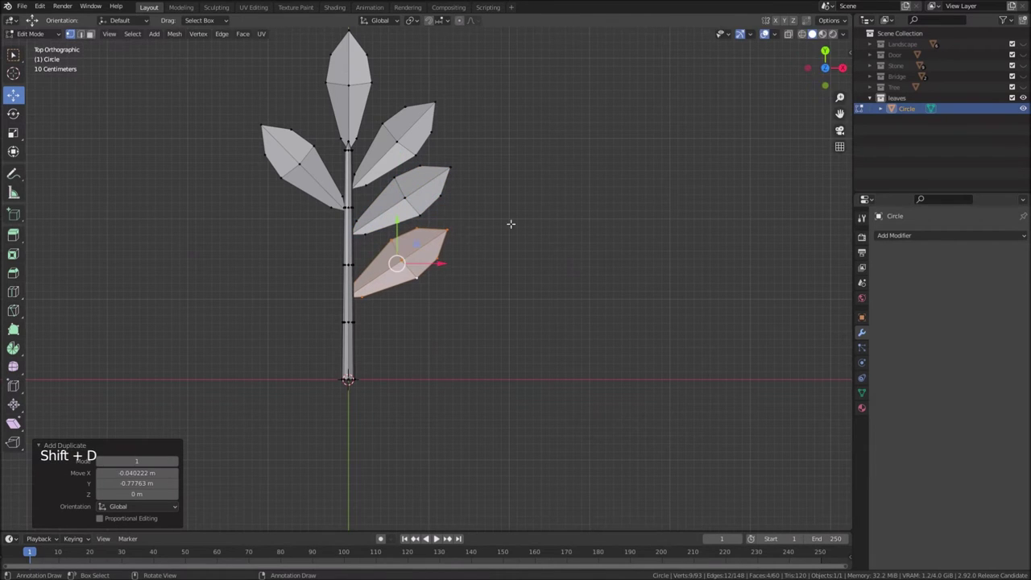
{"action": "key", "text": "r"}
{"action": "key", "text": "s"}
{"action": "key", "text": "f"}
{"action": "key", "text": "g"}
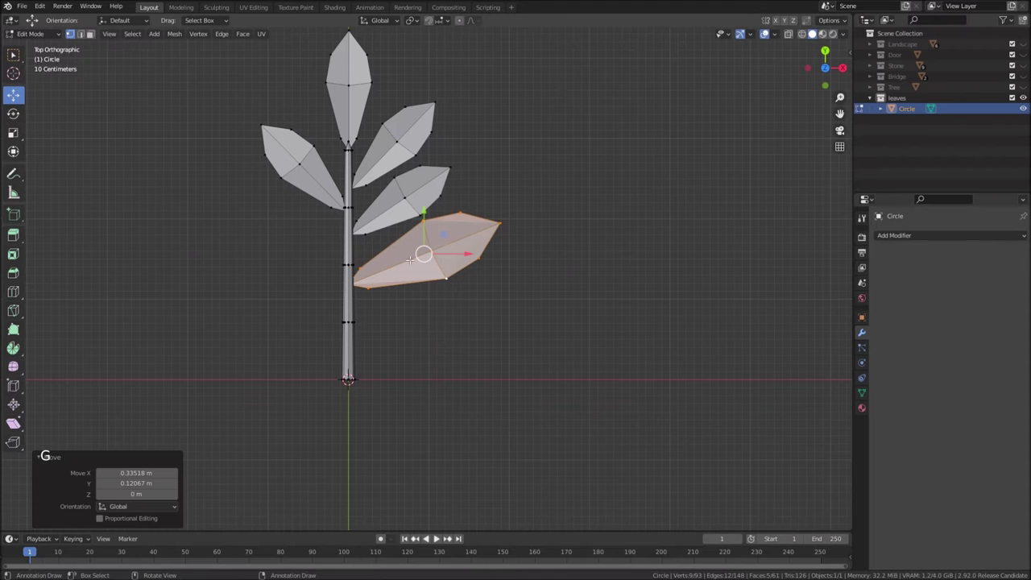
Add two smaller angled leaflets near the stem's base on the right side
{"action": "key", "text": "shift+d"}
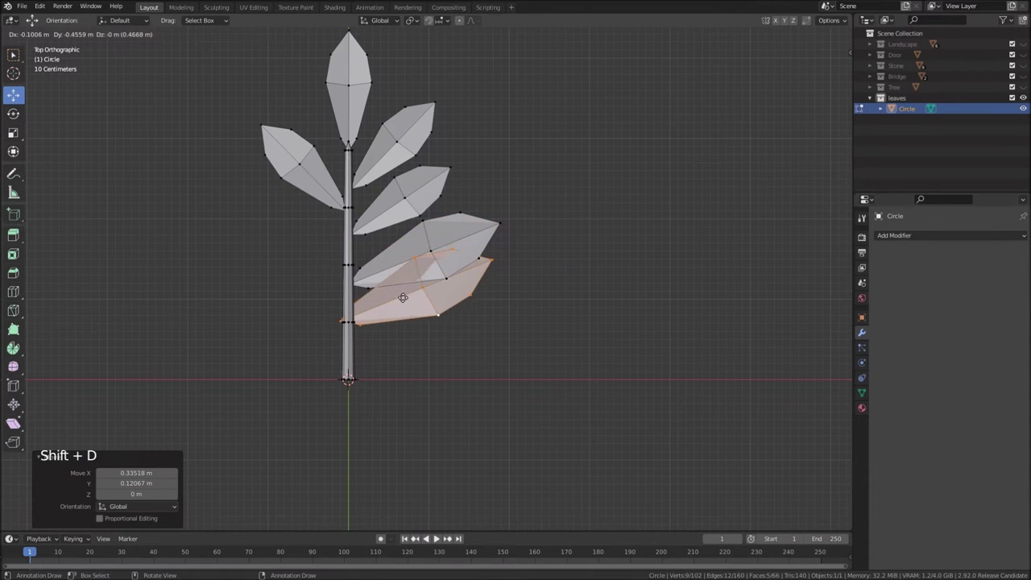
{"action": "key", "text": "r"}
{"action": "key", "text": "g"}
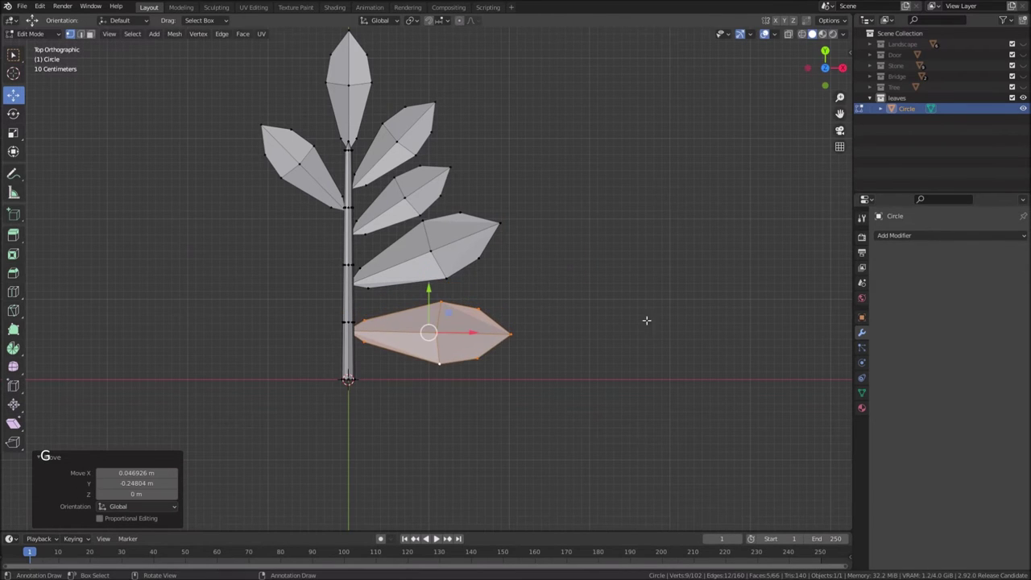
{"action": "key", "text": "s"}
{"action": "key", "text": "g"}
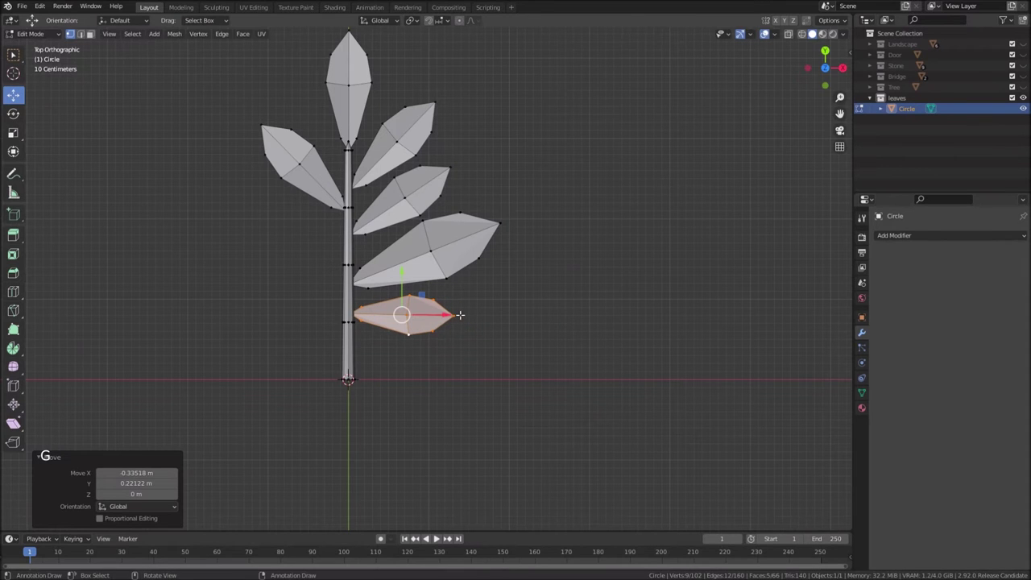
{"action": "key", "text": "shift+d"}
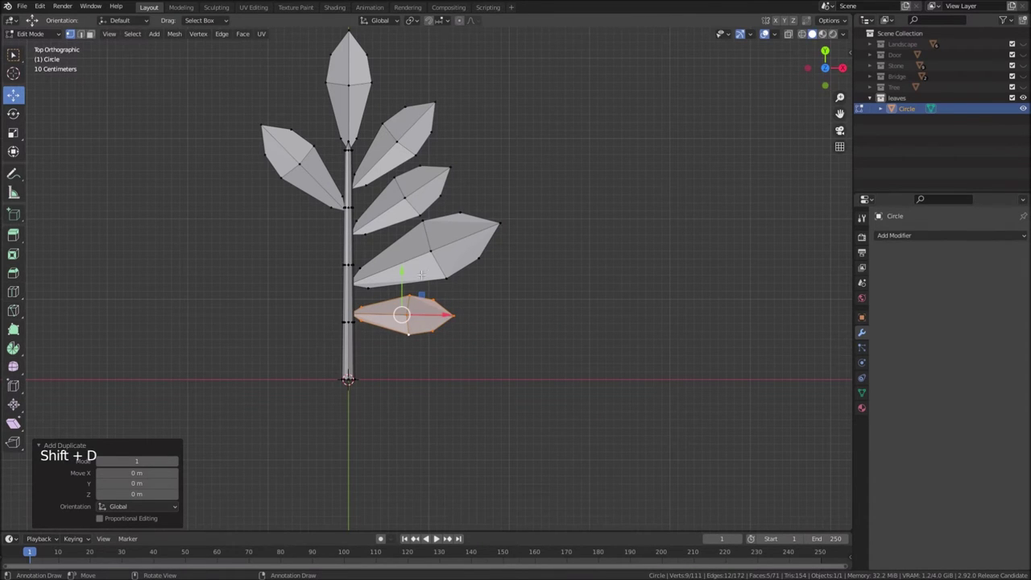
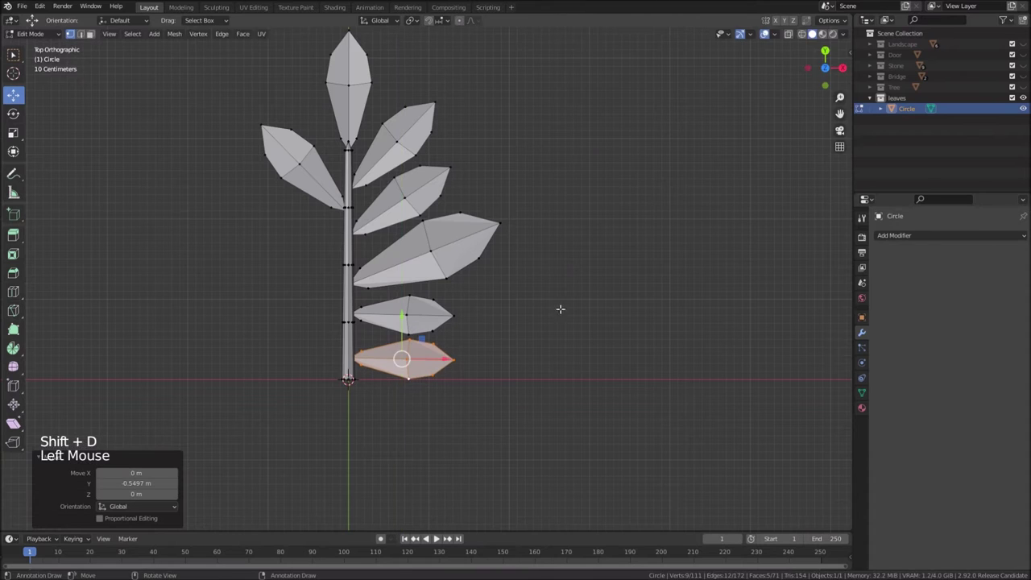
{"action": "key", "text": "r"}
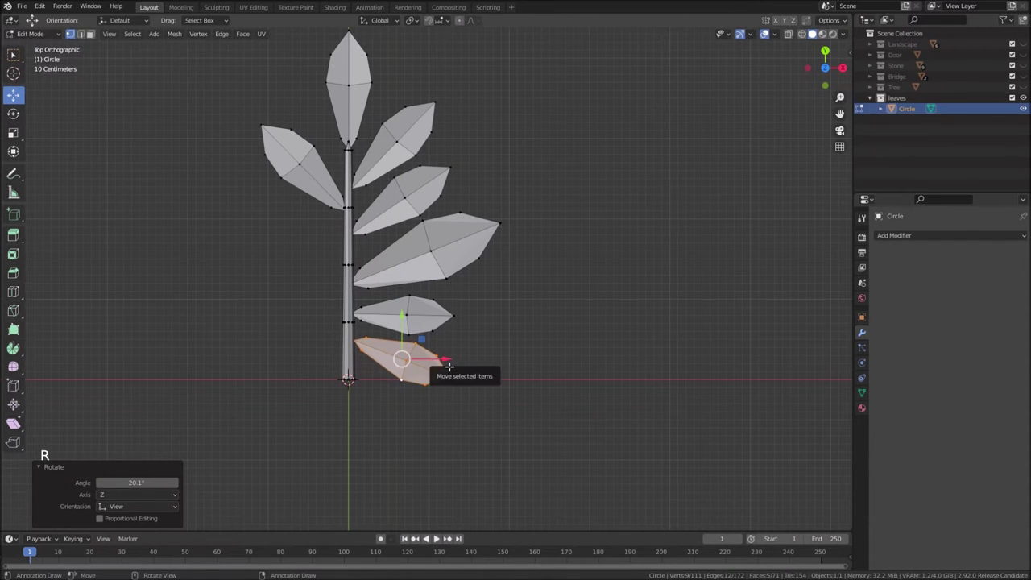
{"action": "key", "text": "g"}
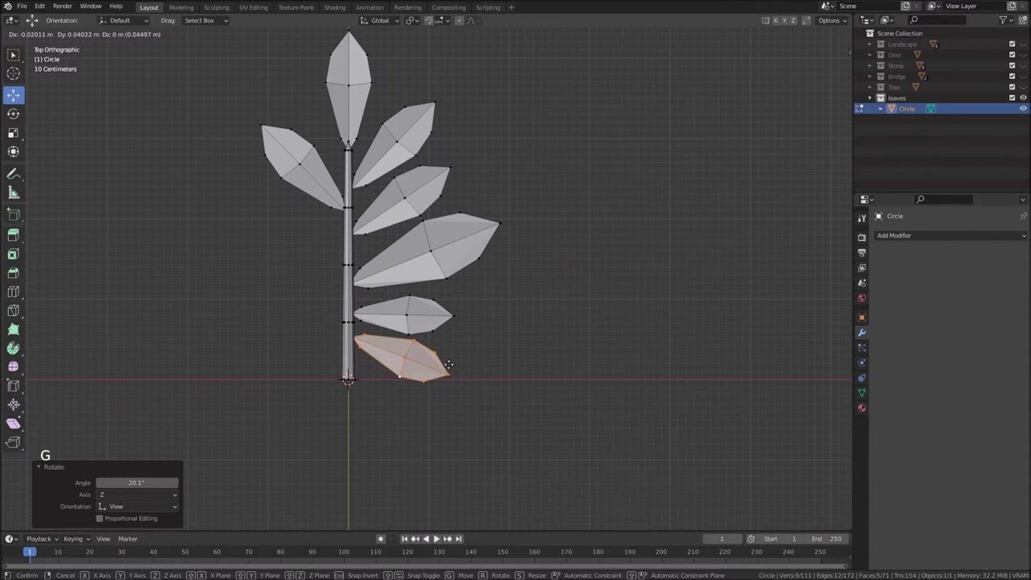
{"action": "scroll", "scroll_direction": "down", "scroll_amount": 3}
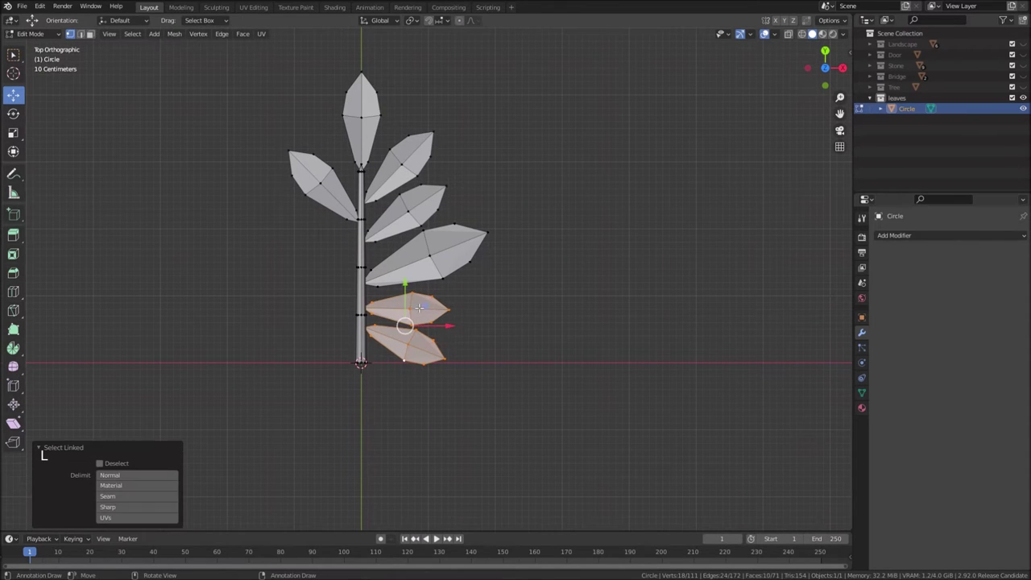
Duplicate and angle leaflets down the stem's left side to mirror the right-side ones
{"action": "key", "text": "l"}
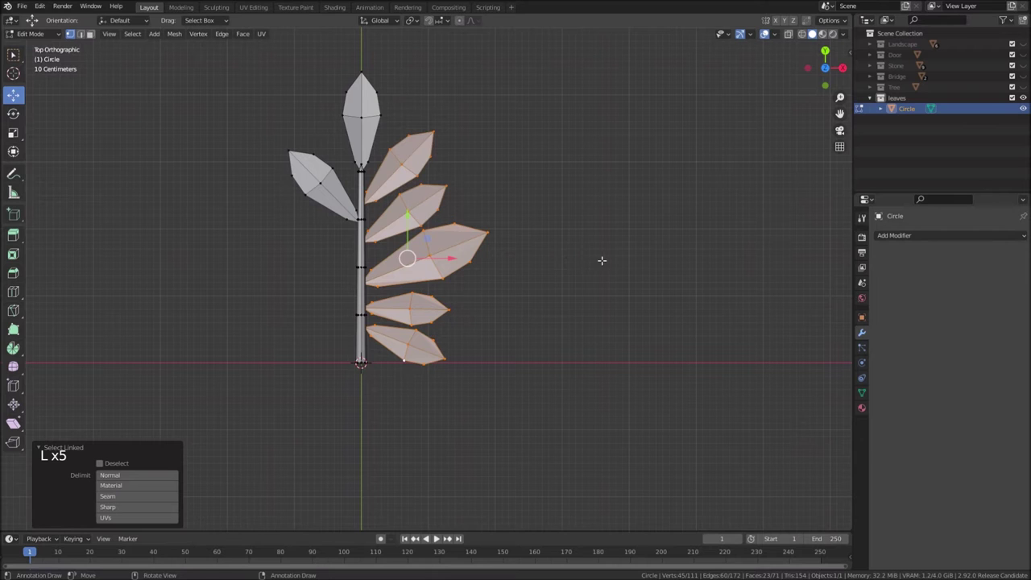
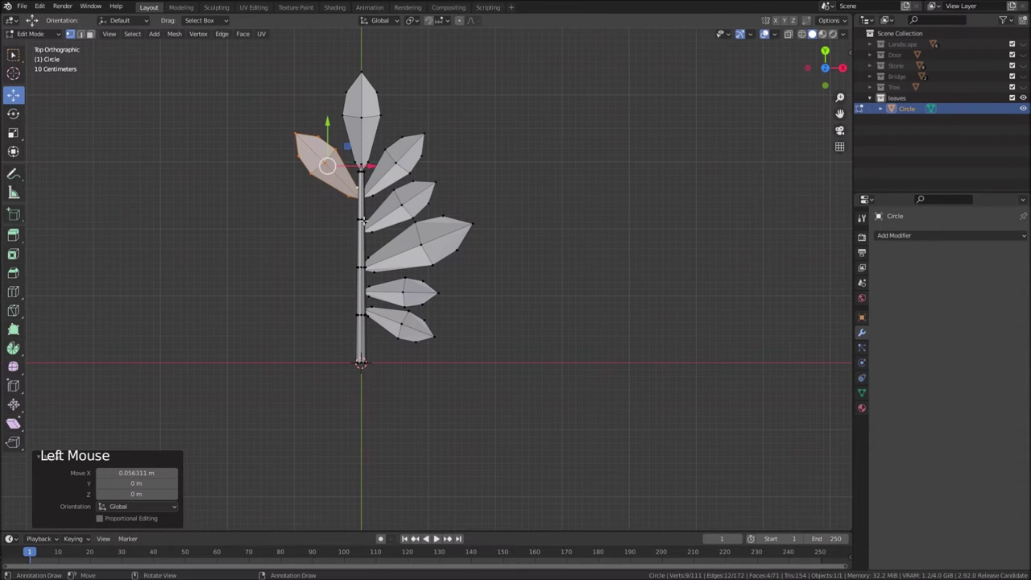
{"action": "key", "text": "shift+d"}
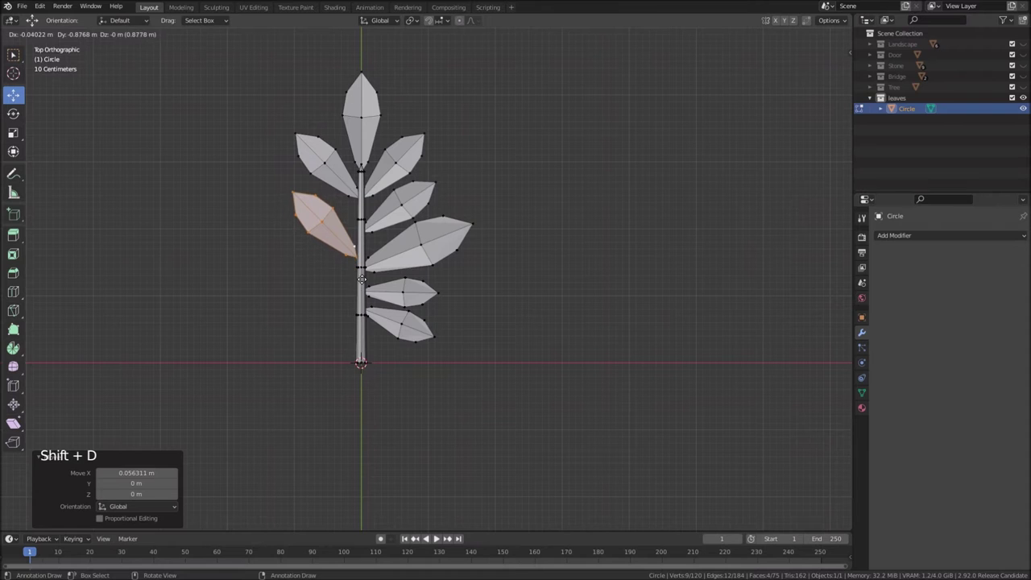
{"action": "key", "text": "r"}
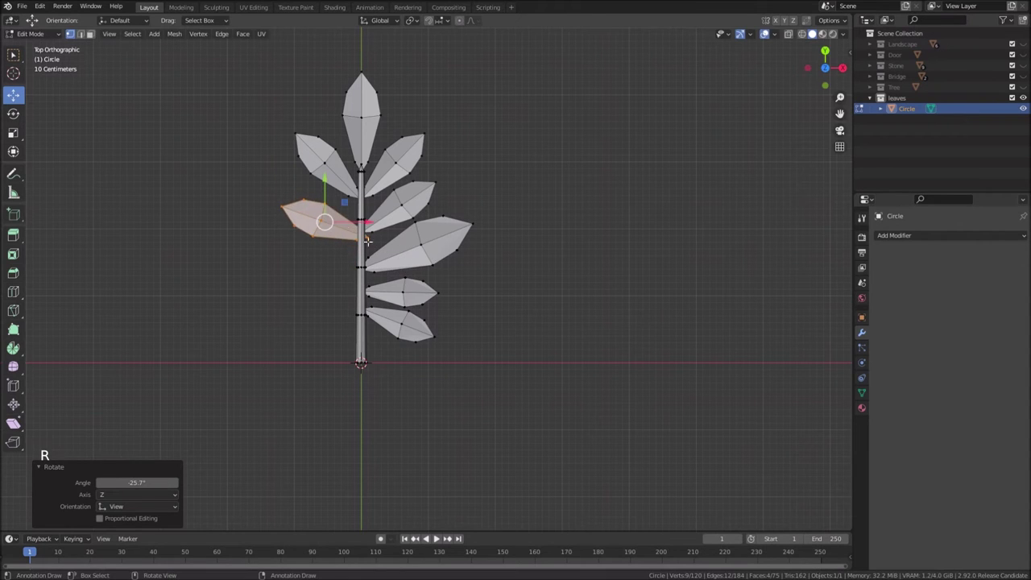
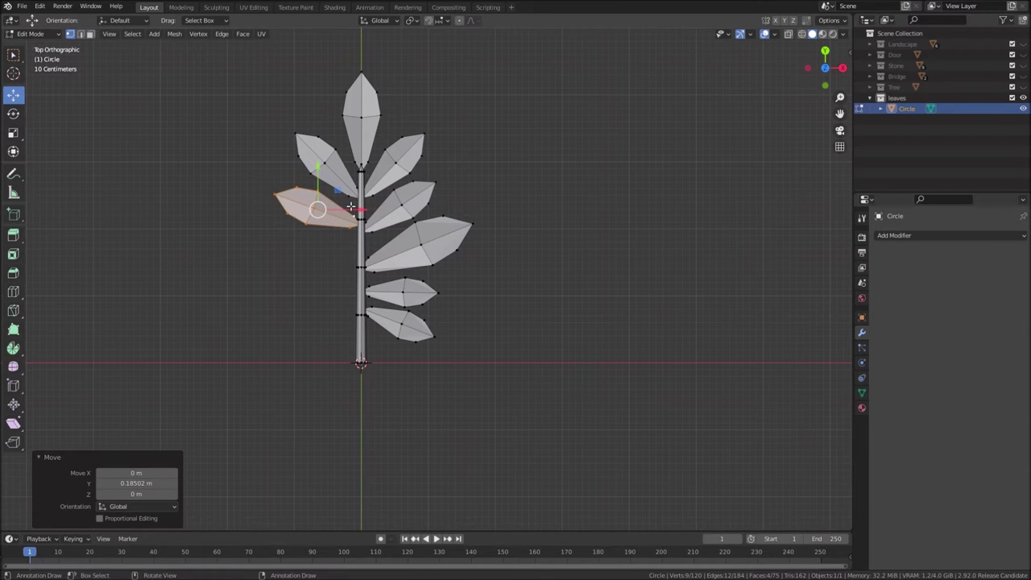
{"action": "key", "text": "shift+d"}
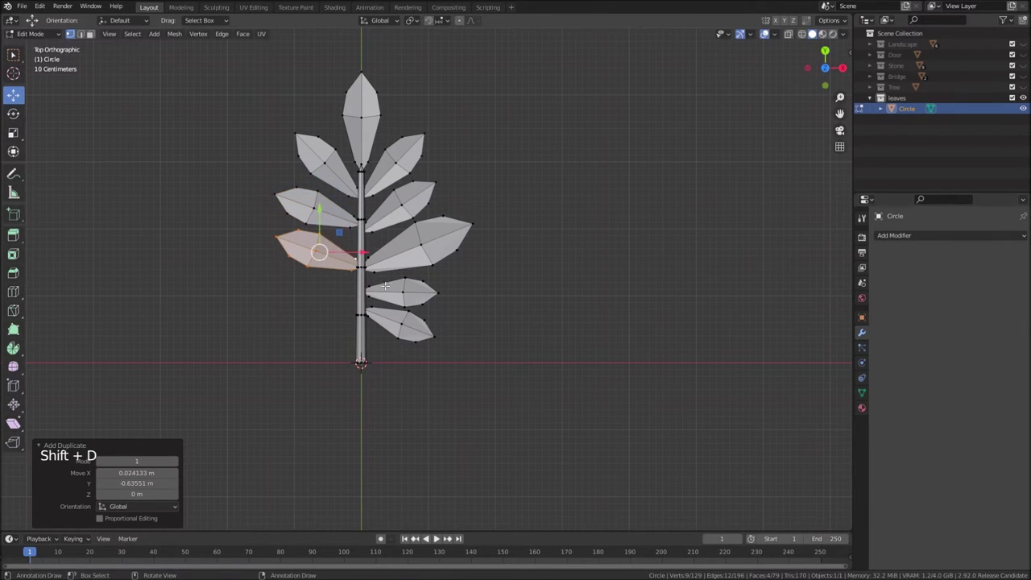
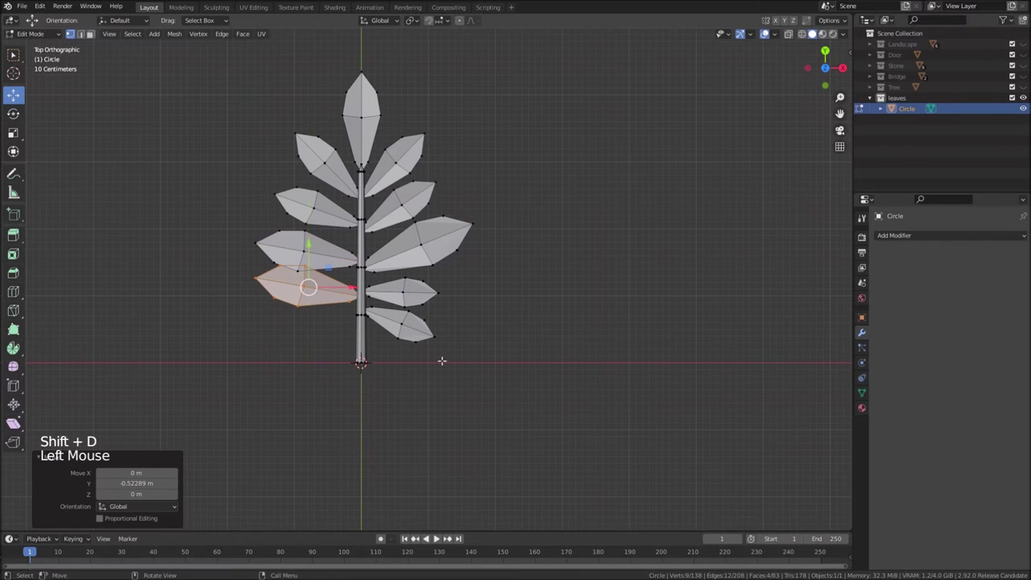
{"action": "key", "text": "r"}
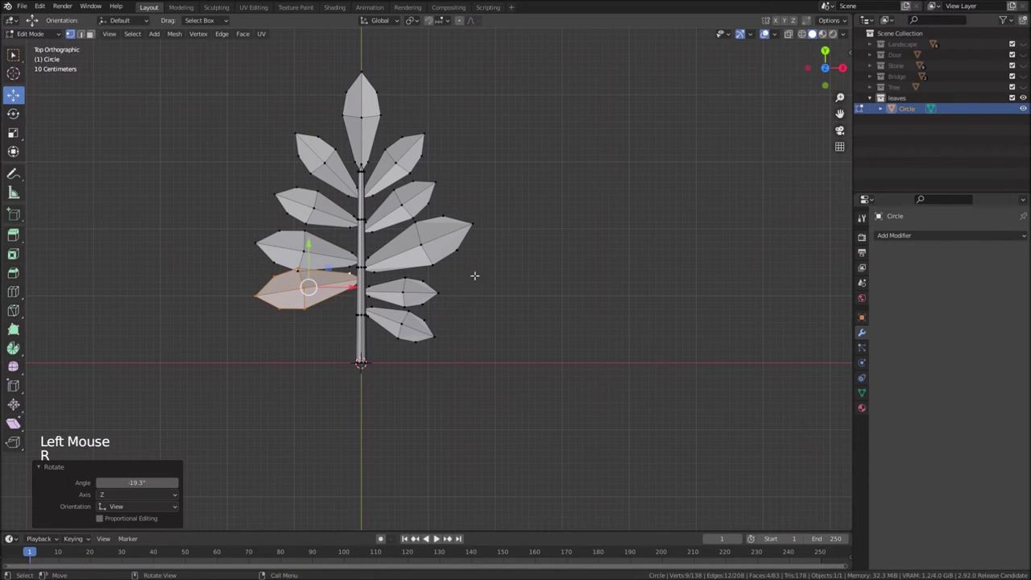
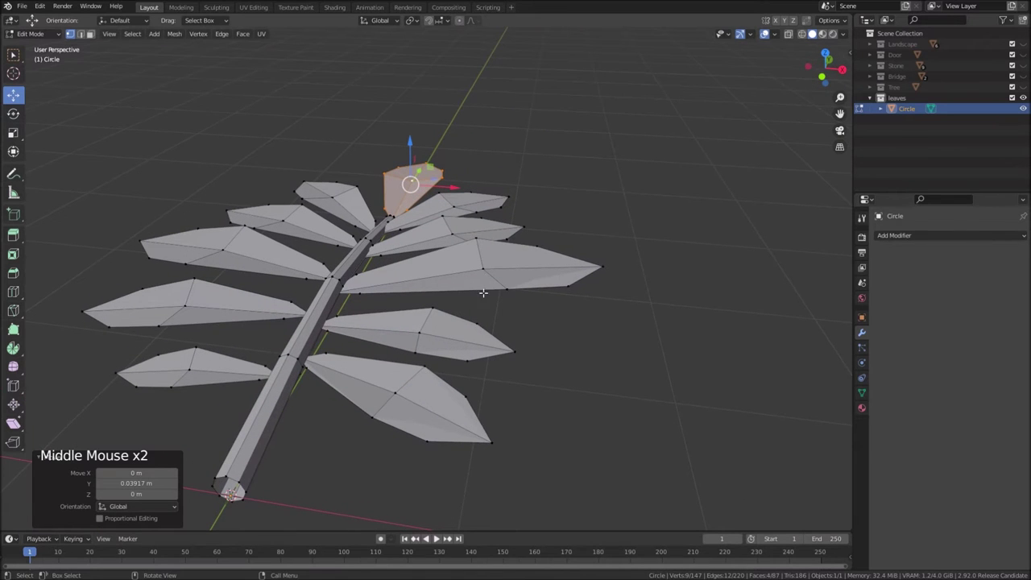
Leave Edit Mode and orbit around the finished leaf sprig to inspect it
{"action": "key", "text": "Tab"}
{"action": "middle_click", "coordinate": [438, 274]}
{"action": "scroll", "scroll_direction": "down", "scroll_amount": 3}
{"action": "middle_click", "coordinate": [438, 293]}
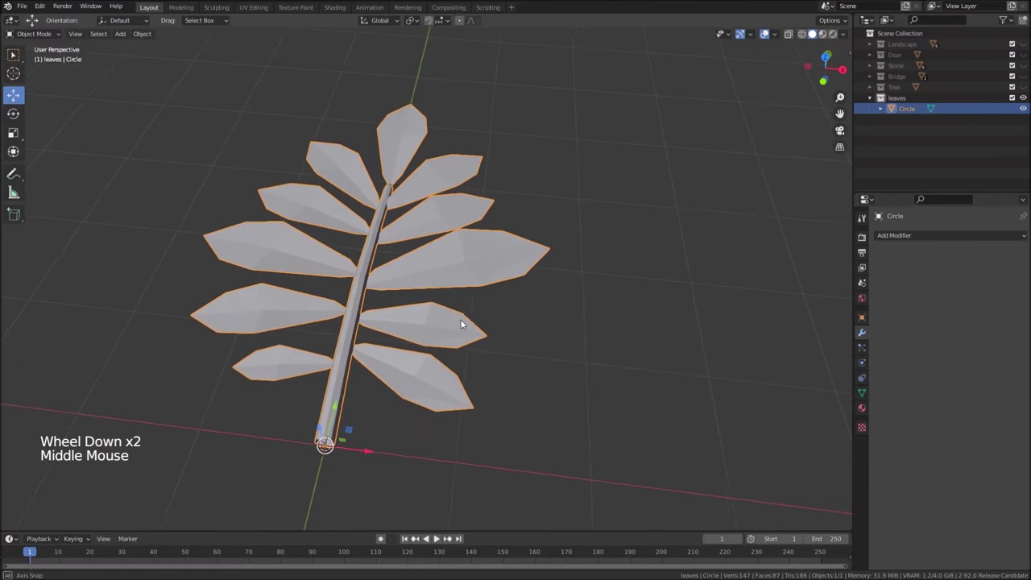
Re-enable the Tree collection's visibility and view the sprig beside the tree
{"action": "scroll", "scroll_direction": "down", "scroll_amount": 3}
{"action": "middle_click", "coordinate": [478, 327]}
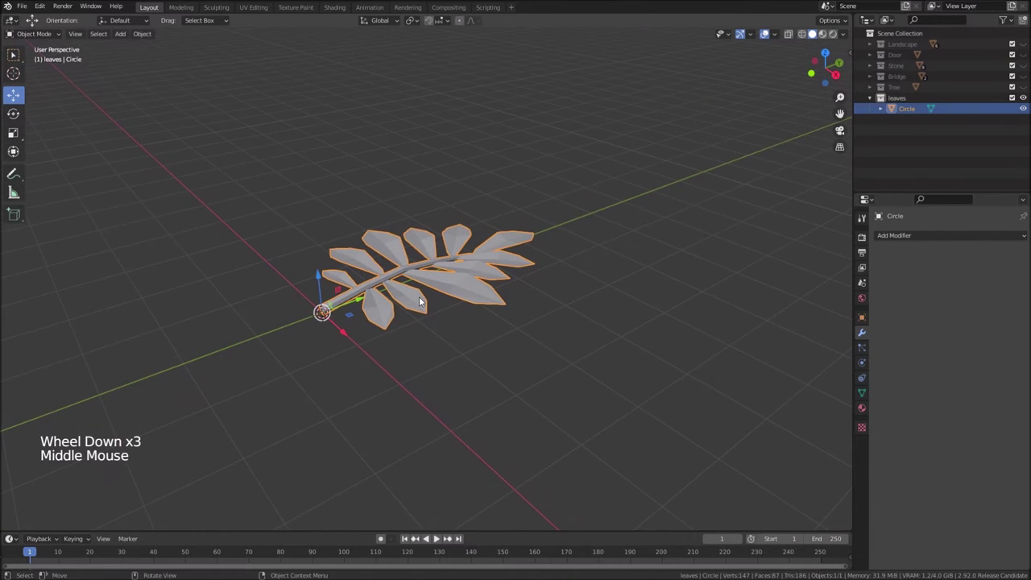
{"action": "scroll", "scroll_direction": "down", "scroll_amount": 3}
{"action": "middle_click", "coordinate": [460, 331]}
{"action": "scroll", "scroll_direction": "down", "scroll_amount": 3}
{"action": "middle_click", "coordinate": [312, 281]}
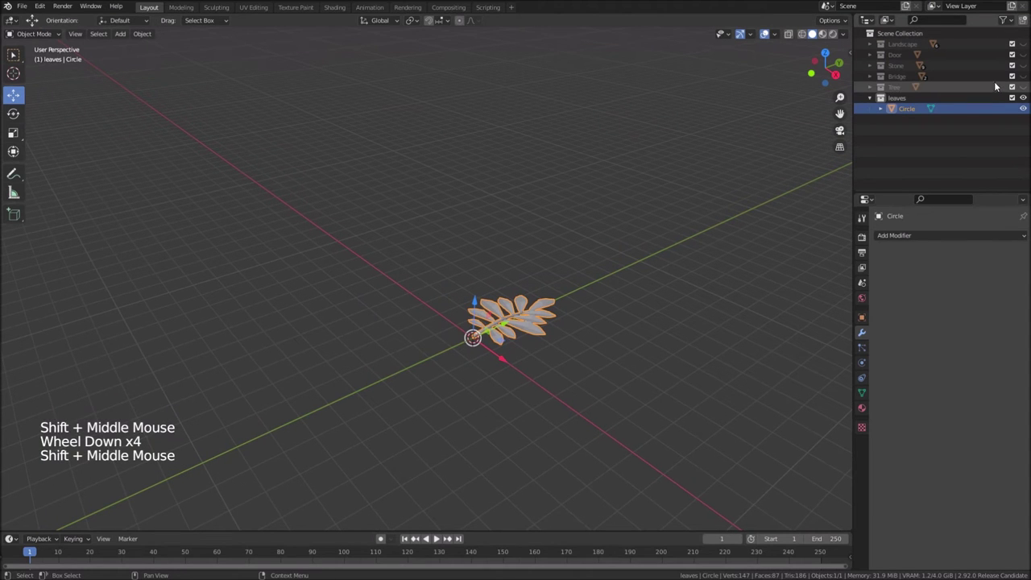
{"action": "left_click", "coordinate": [1026, 88]}
{"action": "scroll", "scroll_direction": "up", "scroll_amount": 3}
{"action": "middle_click", "coordinate": [542, 296]}
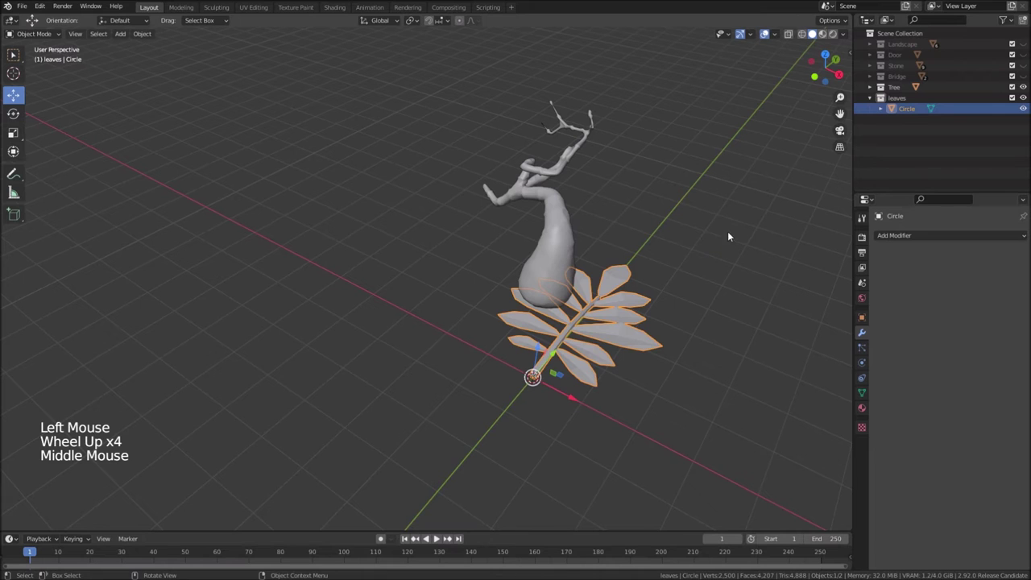
Scale the leaf sprig down to about 0.15 beneath the tree
{"action": "key", "text": "s"}
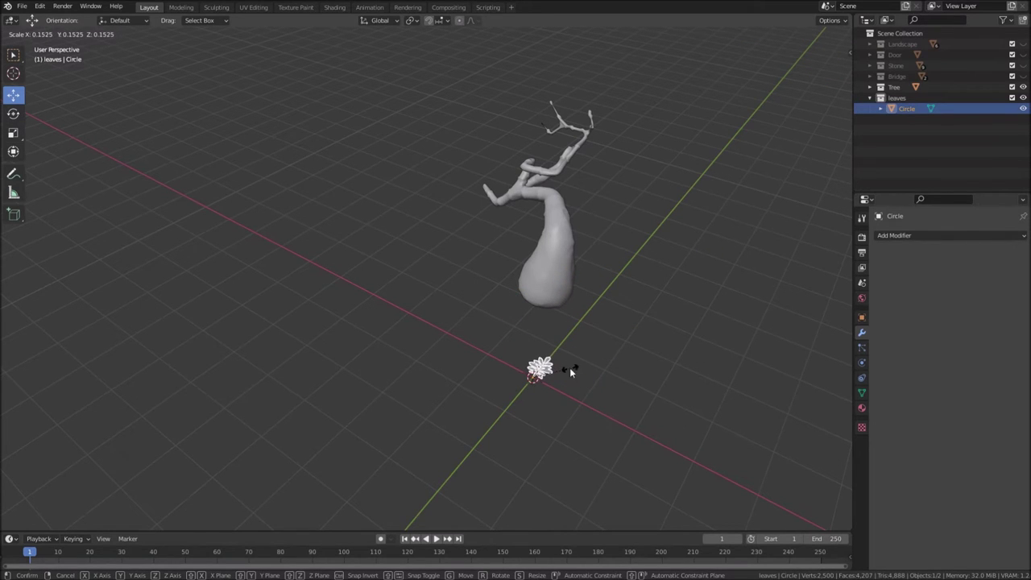
{"action": "scroll", "scroll_direction": "up", "scroll_amount": 3}
{"action": "middle_click", "coordinate": [626, 405]}
{"action": "scroll", "scroll_direction": "up", "scroll_amount": 3}
{"action": "middle_click", "coordinate": [428, 342]}
{"action": "middle_click", "coordinate": [456, 258]}
{"action": "scroll", "scroll_direction": "down", "scroll_amount": 3}
{"action": "middle_click", "coordinate": [482, 250]}
{"action": "middle_click", "coordinate": [469, 212]}
{"action": "middle_click", "coordinate": [482, 357]}
Rename the leaf object to 'Leaves' in the Outliner and reselect the tree trunk
{"action": "left_click", "coordinate": [440, 273]}
{"action": "left_click", "coordinate": [429, 453]}
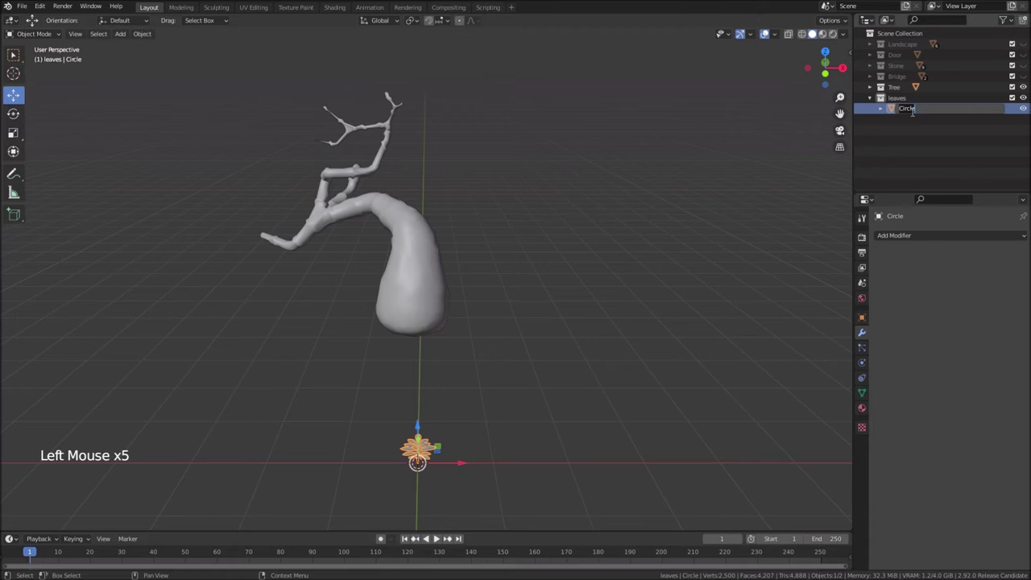
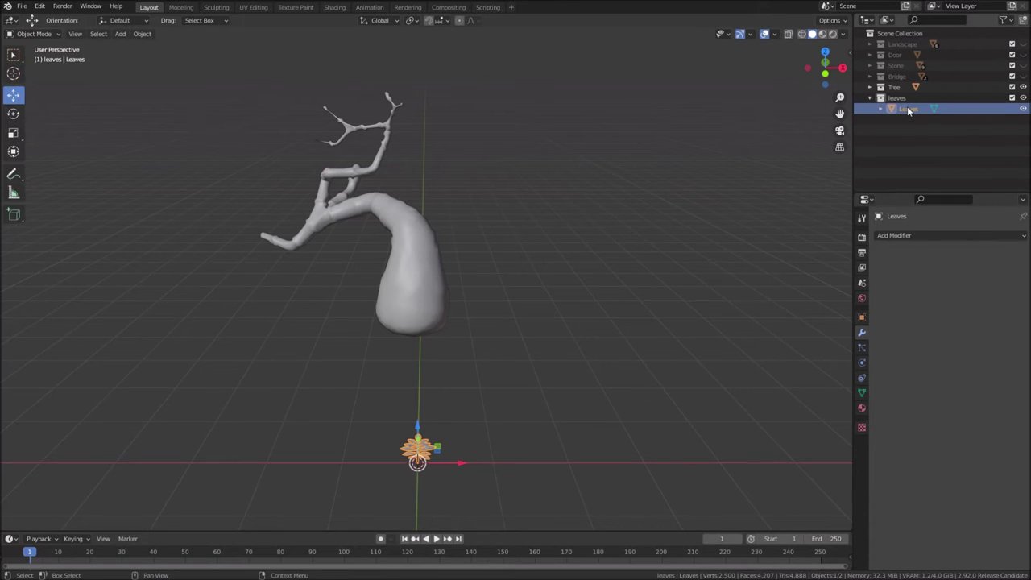
{"action": "left_click", "coordinate": [426, 260]}
Frame the view on the Leaves sprig with numpad period and orbit around it
{"action": "middle_click", "coordinate": [443, 256]}
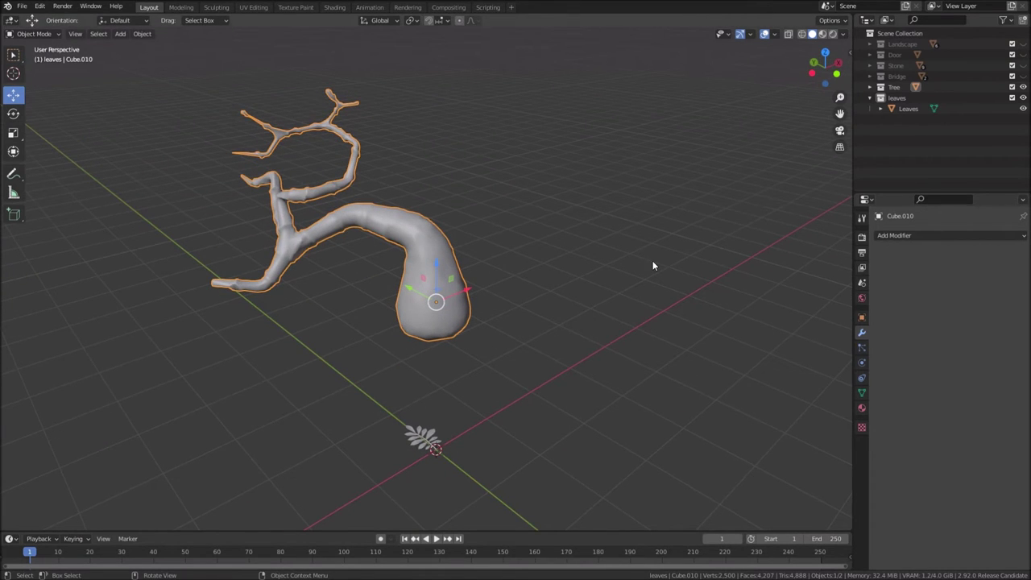
{"action": "middle_click", "coordinate": [502, 417]}
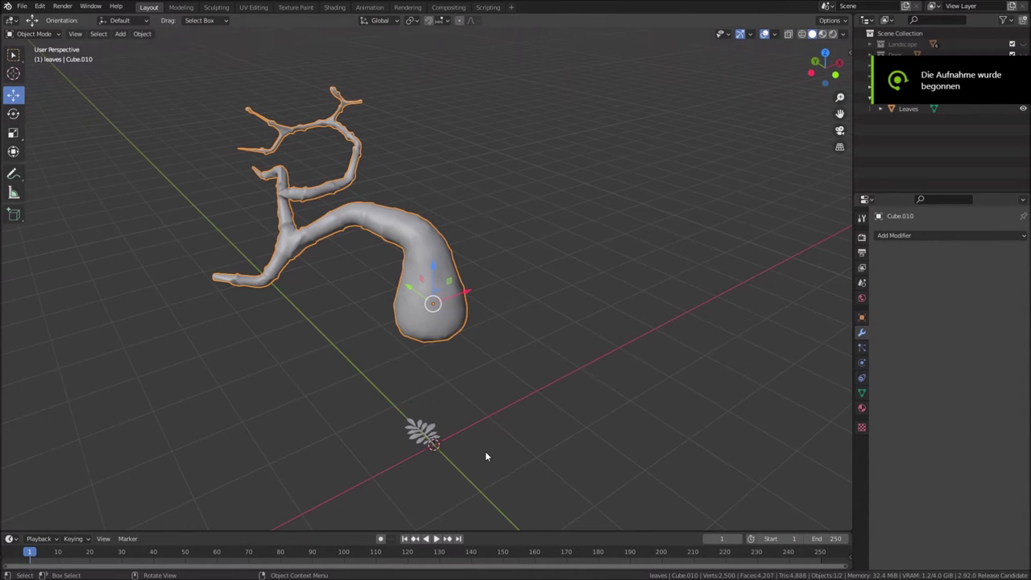
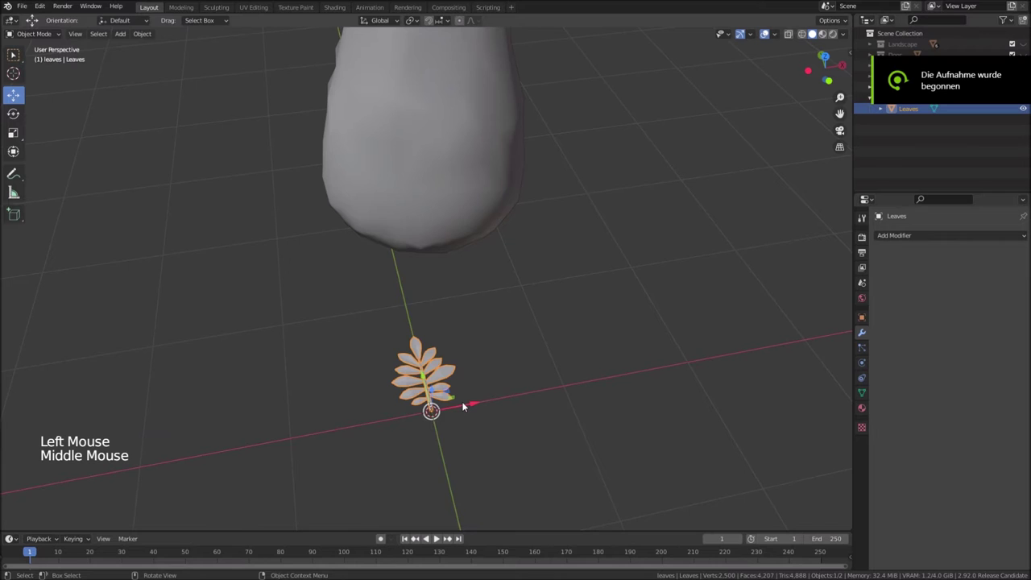
{"action": "key", "text": "KP_Decimal"}
{"action": "middle_click", "coordinate": [508, 368]}
Give Leaves a level-2 Subdivision Surface modifier, then re-angle one right leaflet in Edit Mode
{"action": "left_click", "coordinate": [891, 239]}
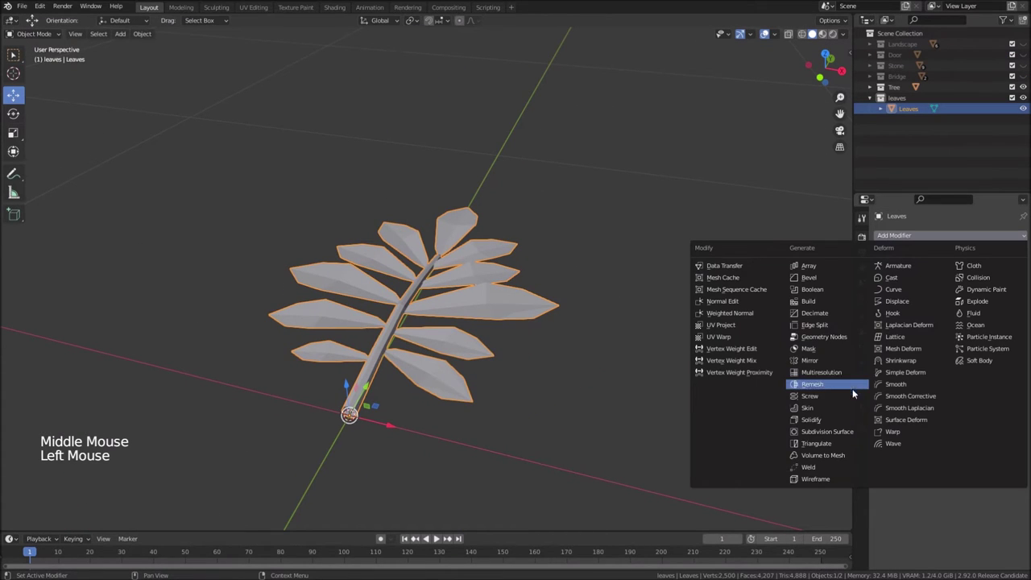
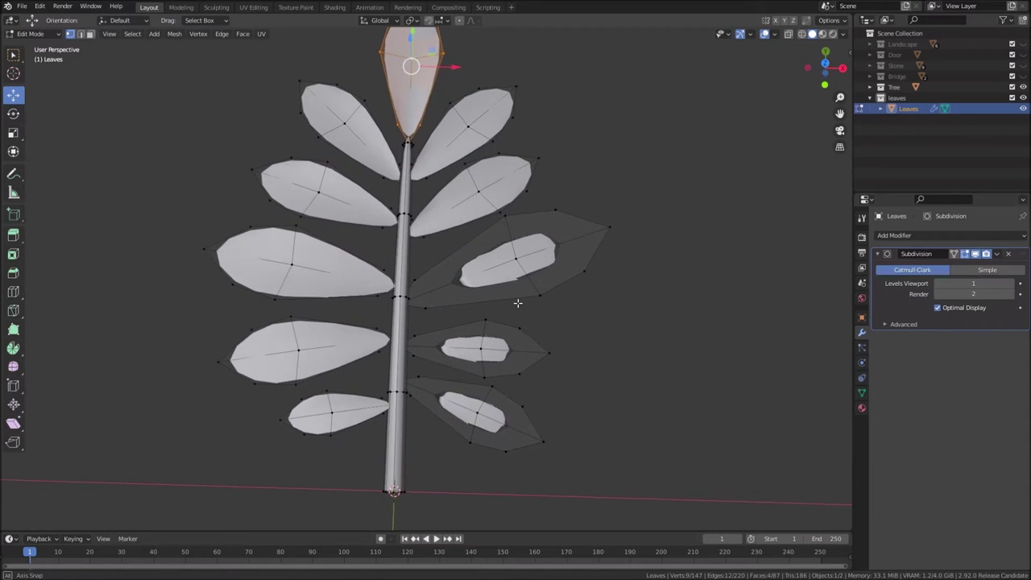
{"action": "key", "text": "Tab"}
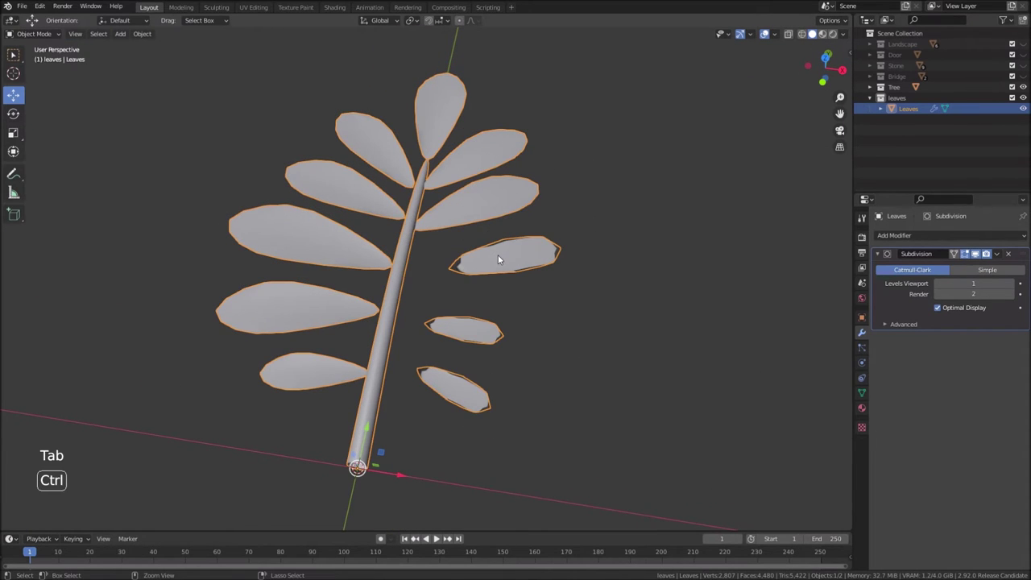
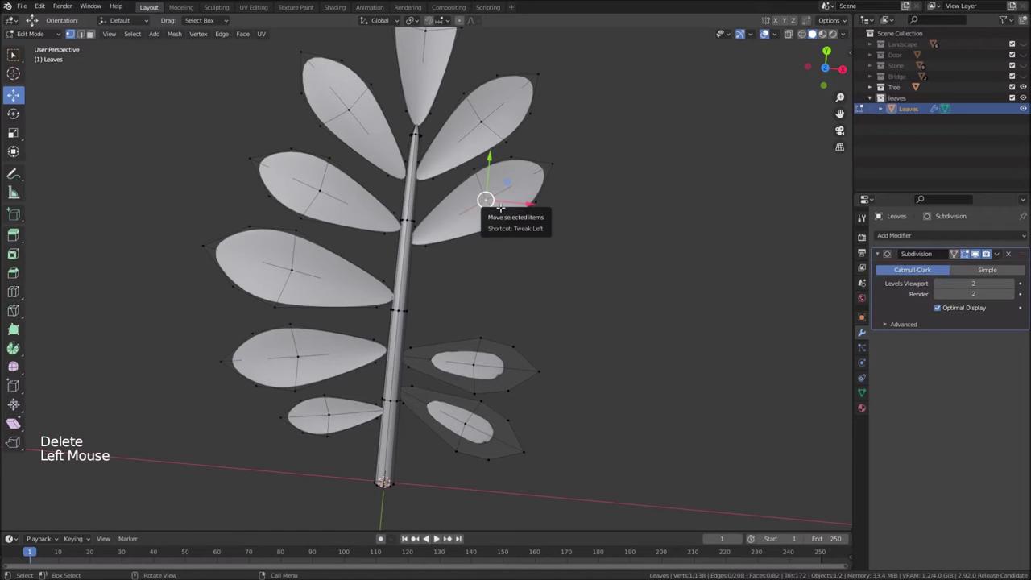
{"action": "key", "text": "l"}
{"action": "key", "text": "shift+d"}
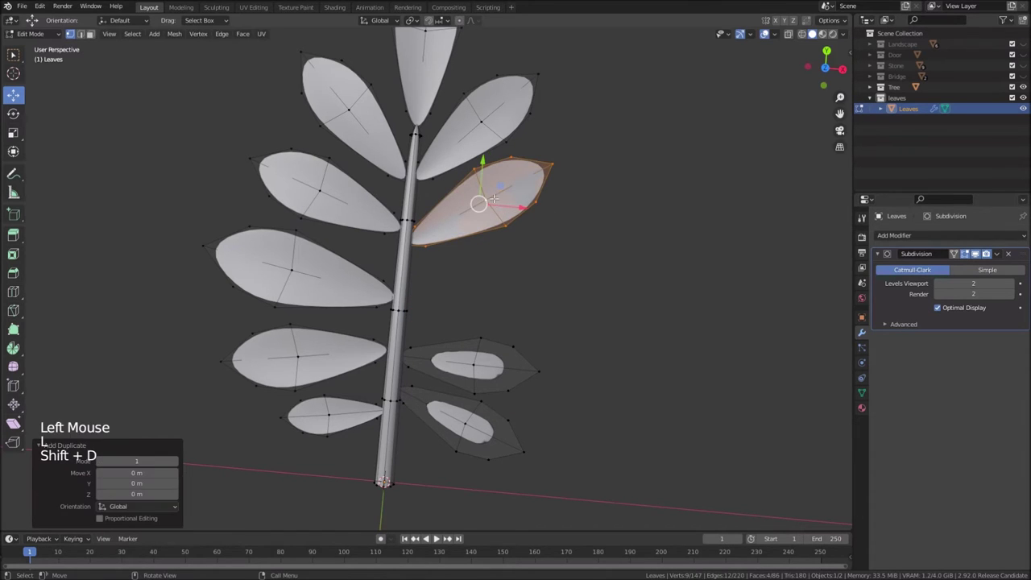
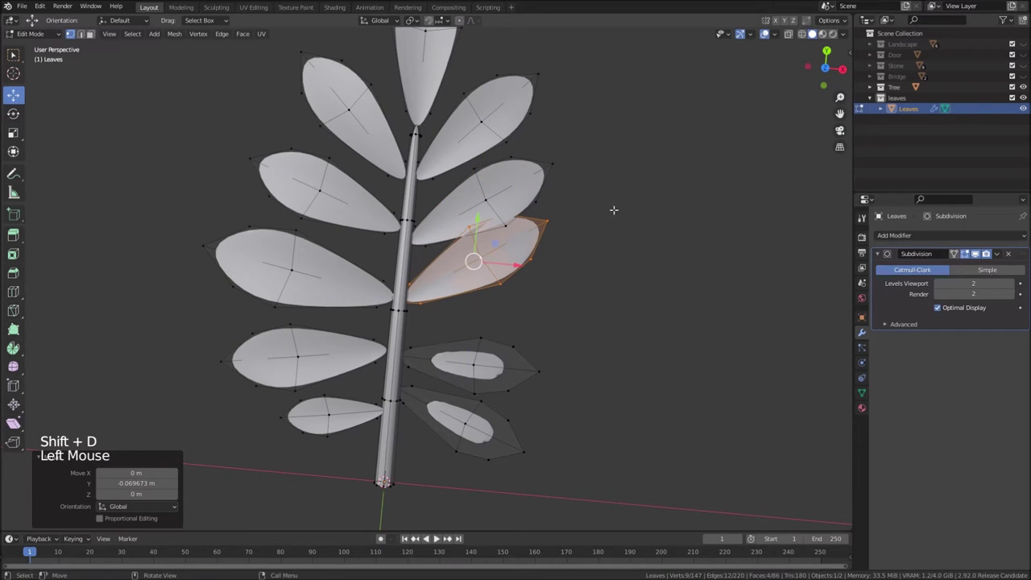
{"action": "key", "text": "r"}
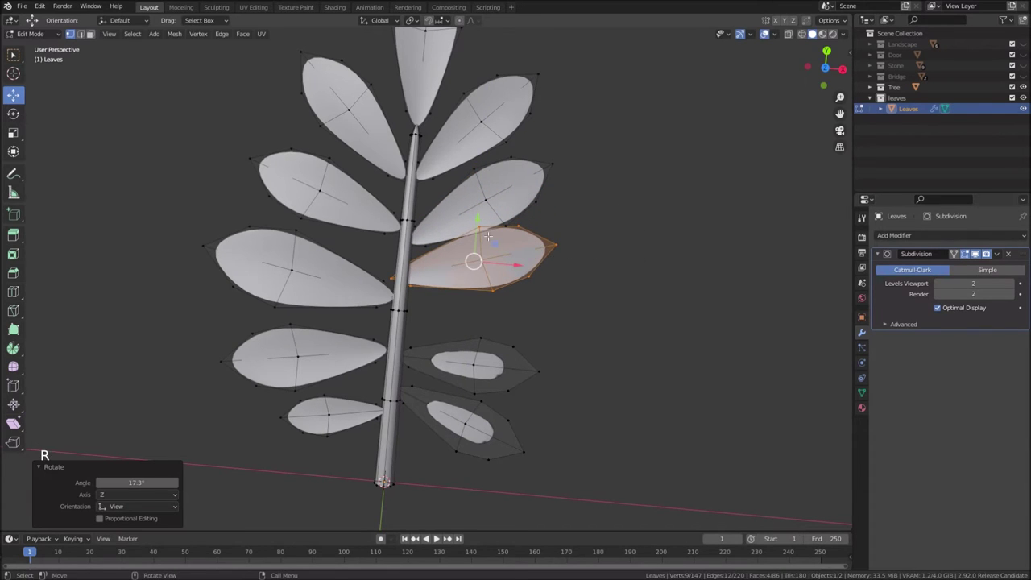
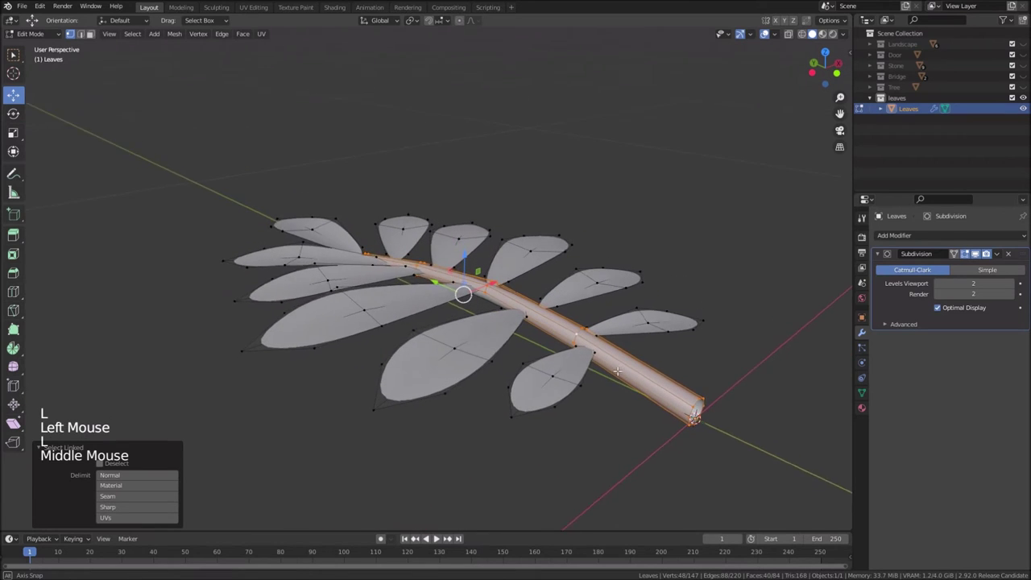
Reshape the Leaves sprig's leaflets into shorter rounded ovals along the stem, with a copied leaflet near the tip
{"action": "key", "text": "s"}
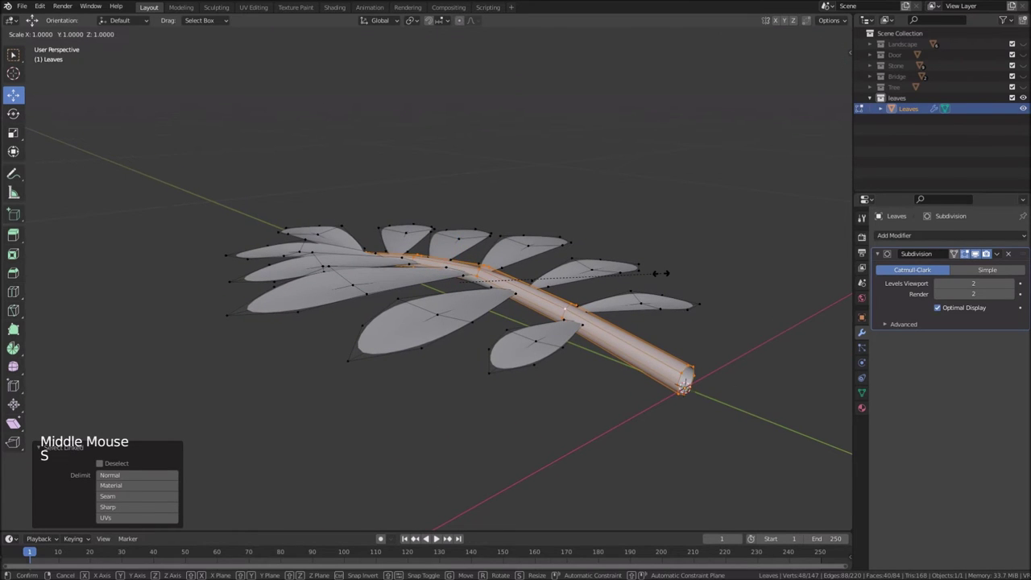
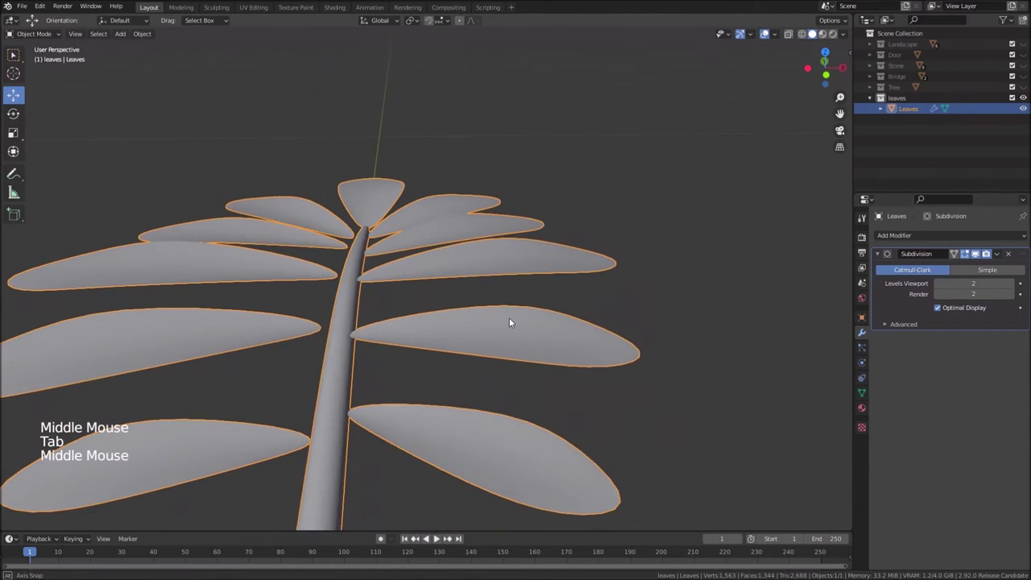
{"action": "key", "text": "Tab"}
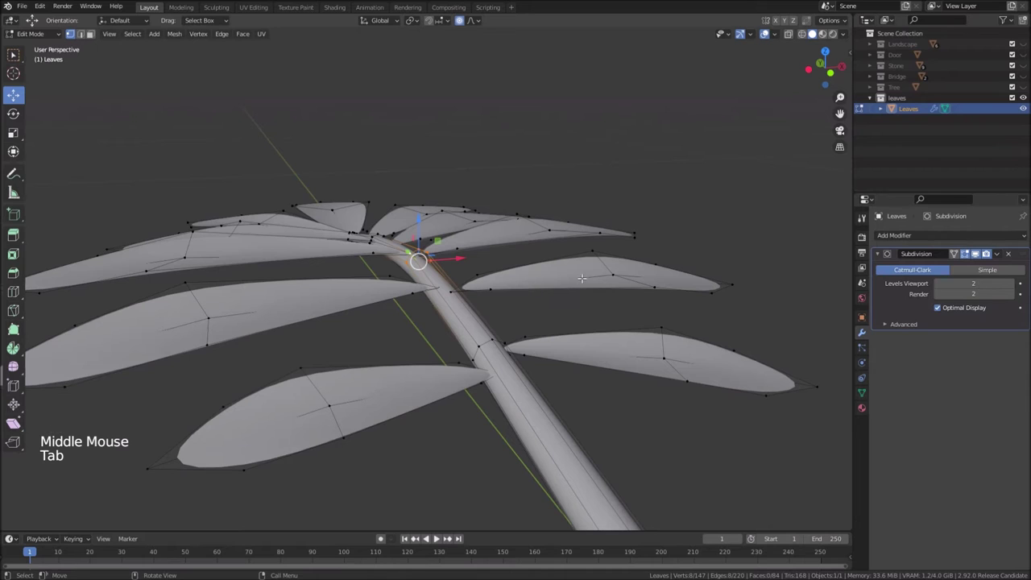
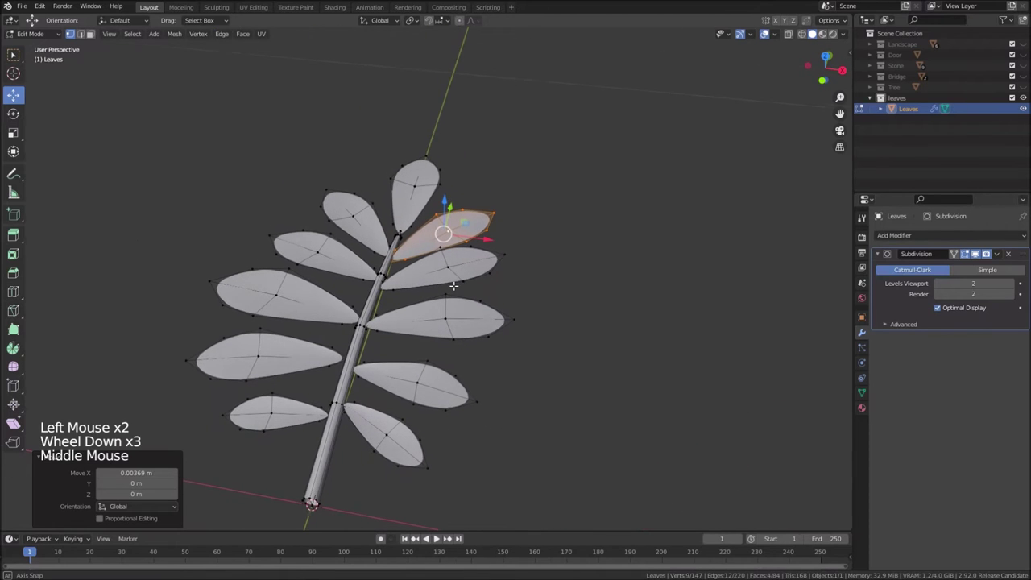
{"action": "key", "text": "Tab"}
{"action": "scroll", "scroll_direction": "down", "scroll_amount": 3}
{"action": "middle_click", "coordinate": [451, 364]}
{"action": "scroll", "scroll_direction": "down", "scroll_amount": 3}
{"action": "scroll", "scroll_direction": "down", "scroll_amount": 3}
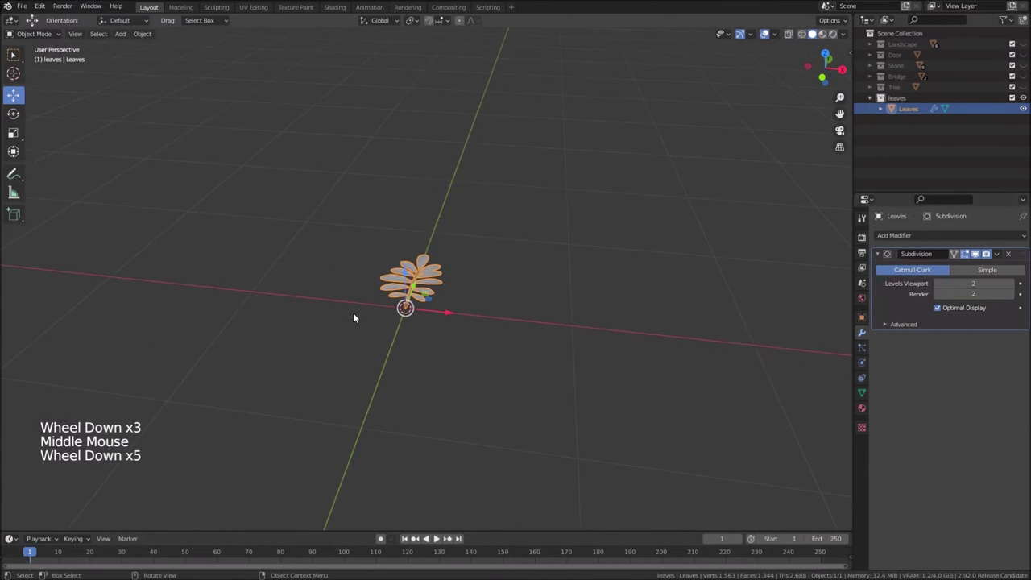
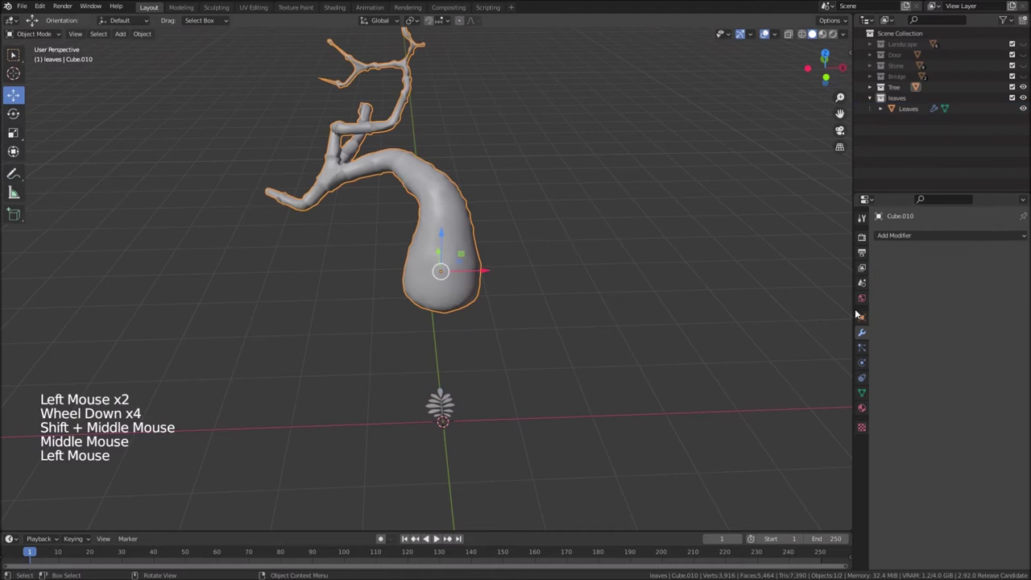
Add a particle system to the trunk Cube.010 and switch its type to Hair
{"action": "left_click", "coordinate": [867, 352]}
{"action": "left_click", "coordinate": [1027, 234]}
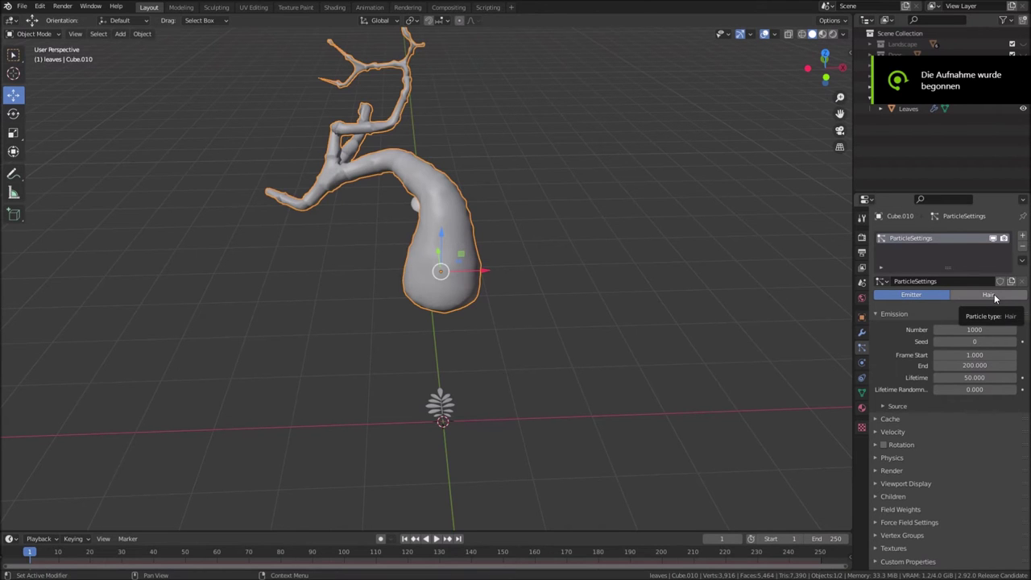
{"action": "left_click", "coordinate": [990, 294]}
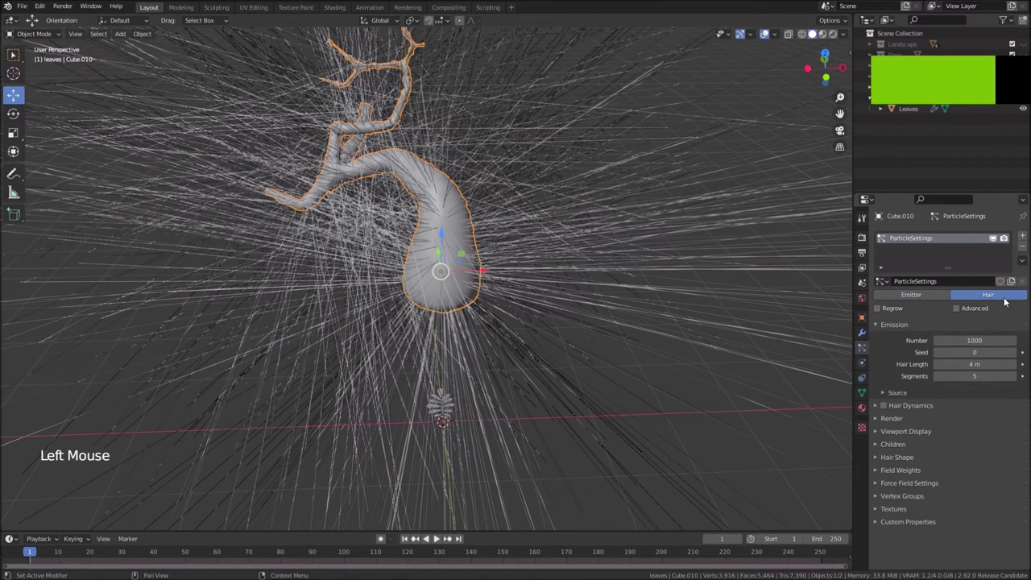
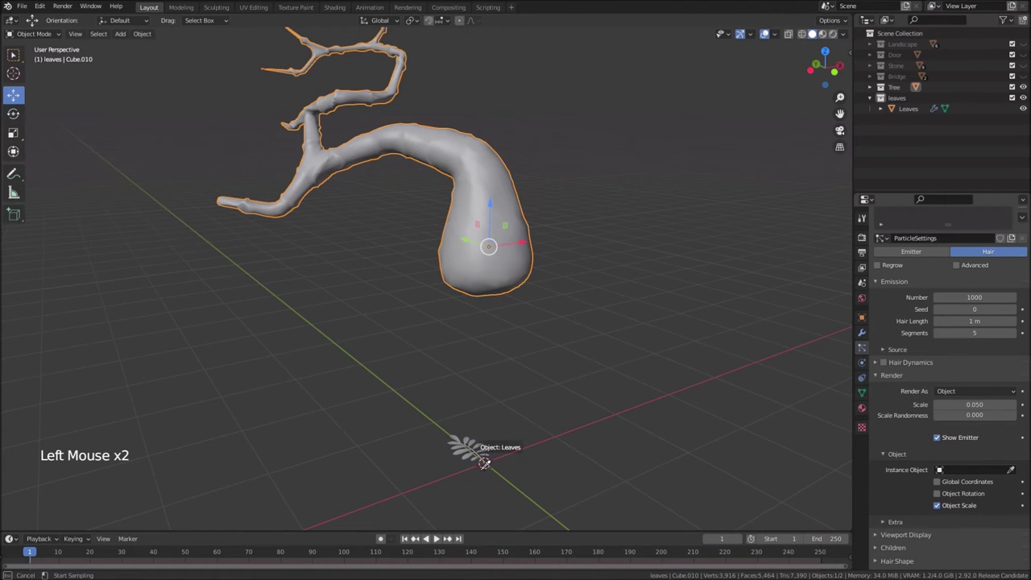
Assign the Leaves sprig as the hair instance object and enable the Advanced options
{"action": "middle_click", "coordinate": [556, 311]}
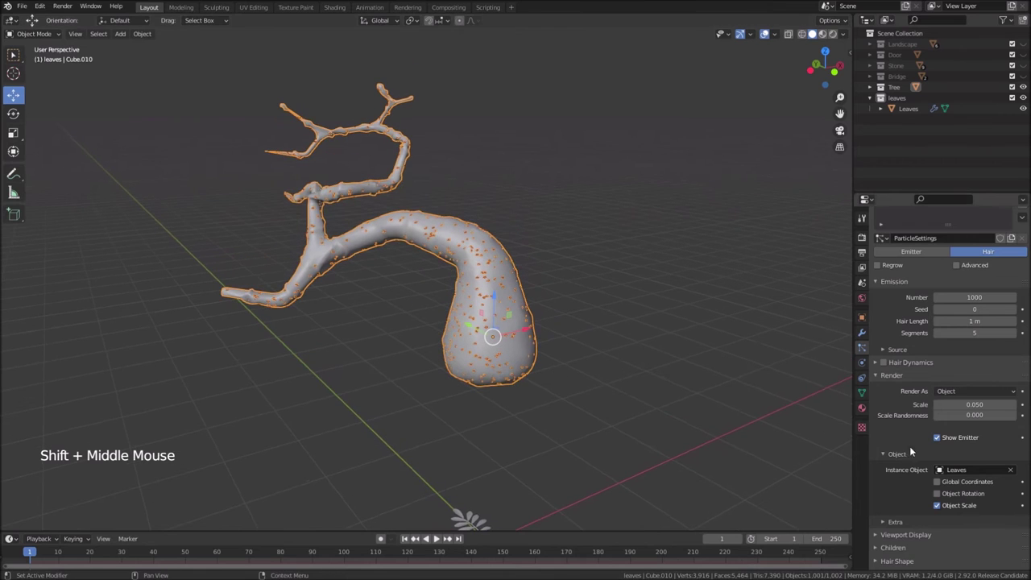
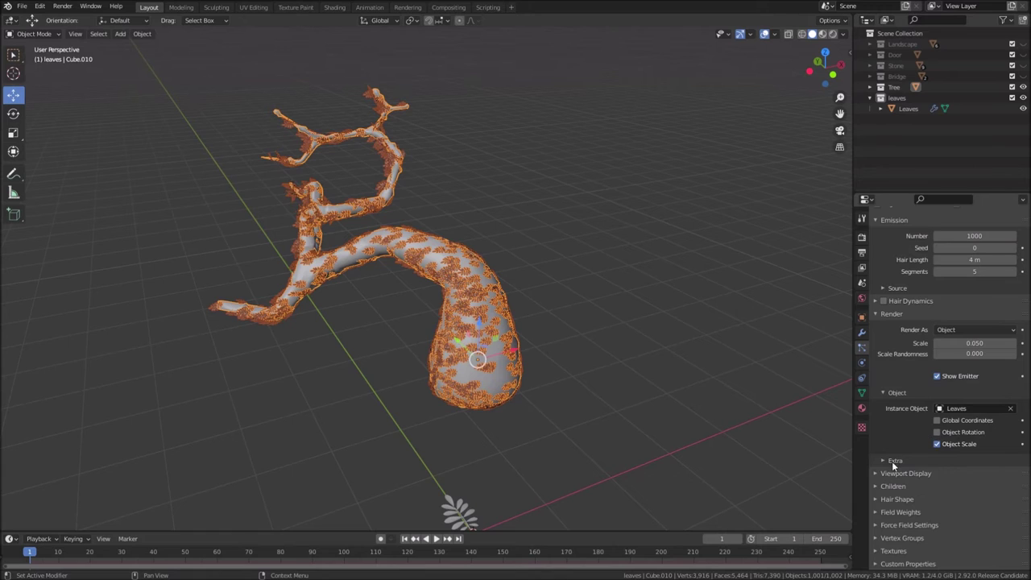
{"action": "scroll", "scroll_direction": "down", "scroll_amount": 3}
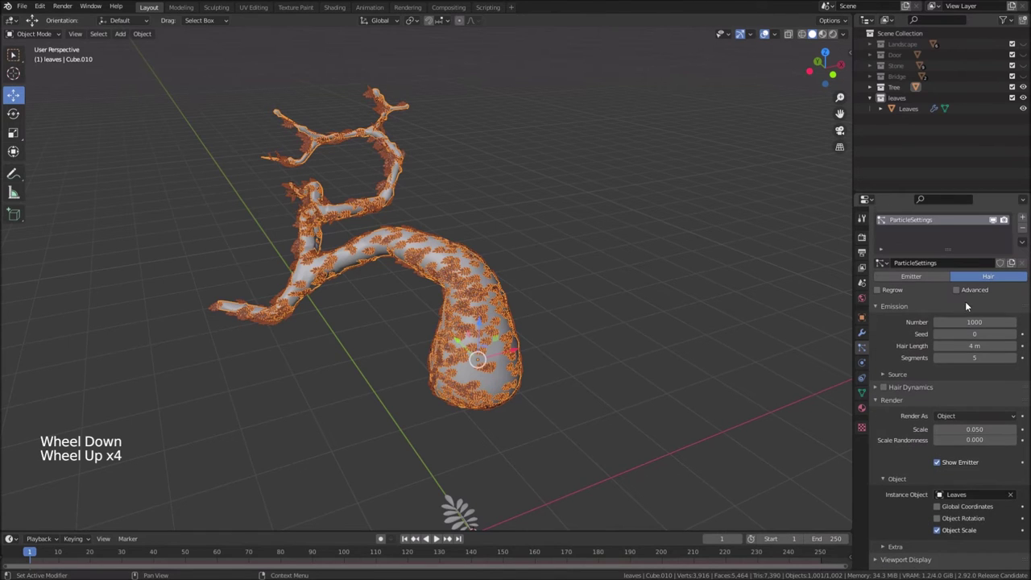
{"action": "left_click", "coordinate": [964, 292]}
{"action": "scroll", "scroll_direction": "up", "scroll_amount": 3}
{"action": "scroll", "scroll_direction": "down", "scroll_amount": 3}
{"action": "scroll", "scroll_direction": "down", "scroll_amount": 3}
Turn on particle Rotation and choose Velocity/Hair as the orientation axis
{"action": "left_click", "coordinate": [878, 338]}
{"action": "left_click", "coordinate": [879, 339]}
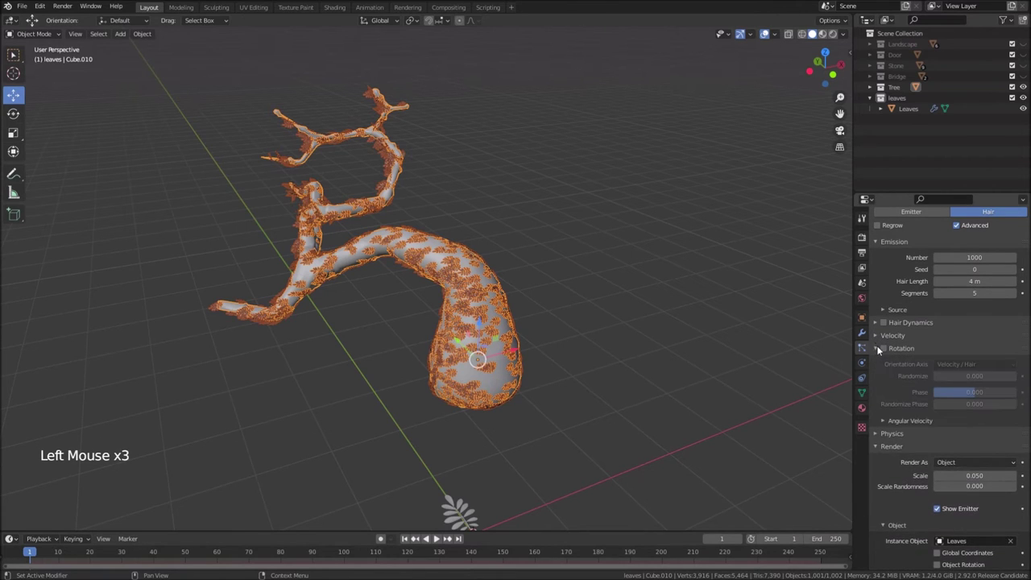
{"action": "double_click", "coordinate": [888, 350]}
{"action": "left_click", "coordinate": [963, 366]}
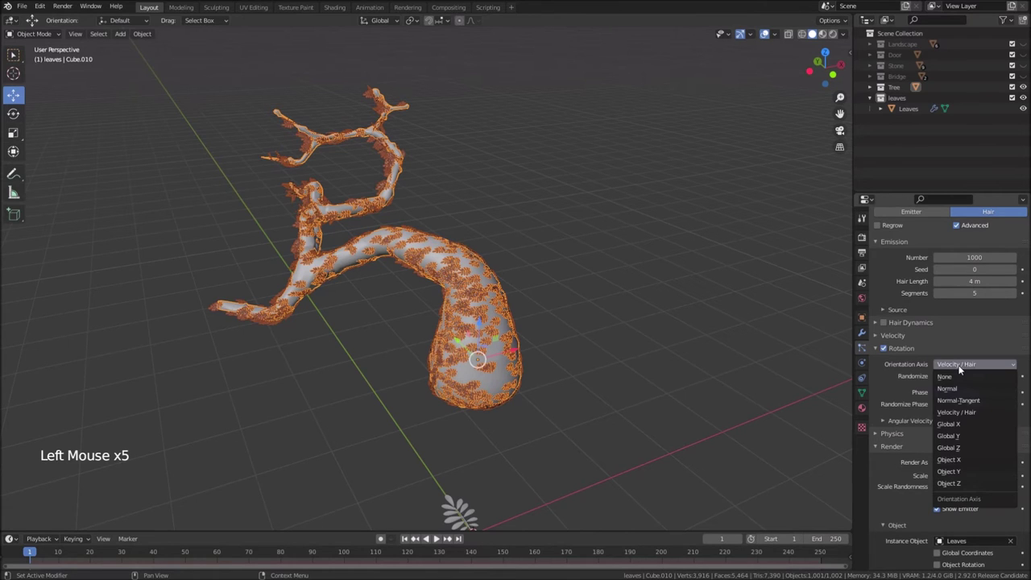
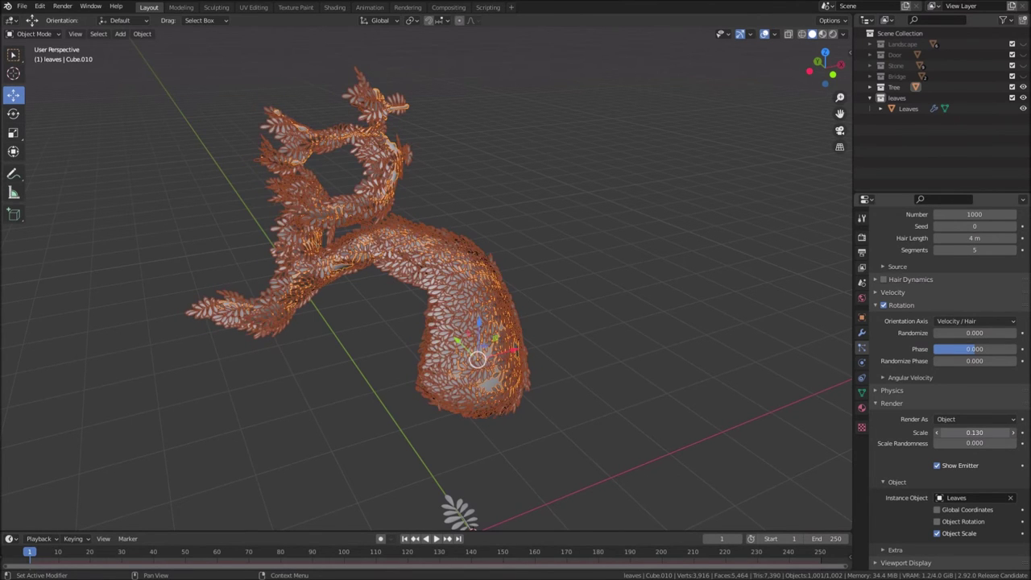
Orbit around the leafy trunk to check the sprig coverage from several sides
{"action": "middle_click", "coordinate": [623, 358]}
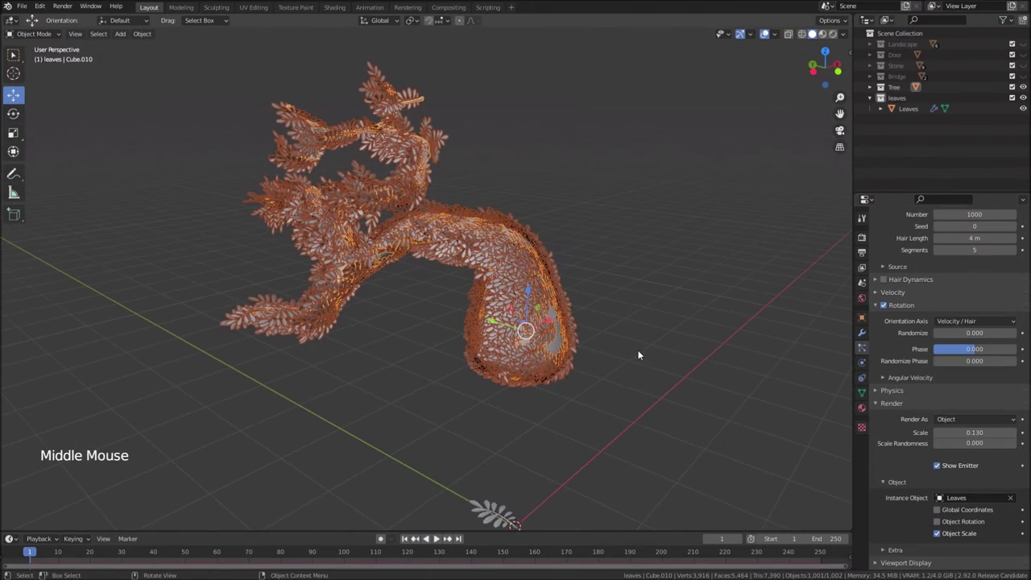
{"action": "middle_click", "coordinate": [641, 361]}
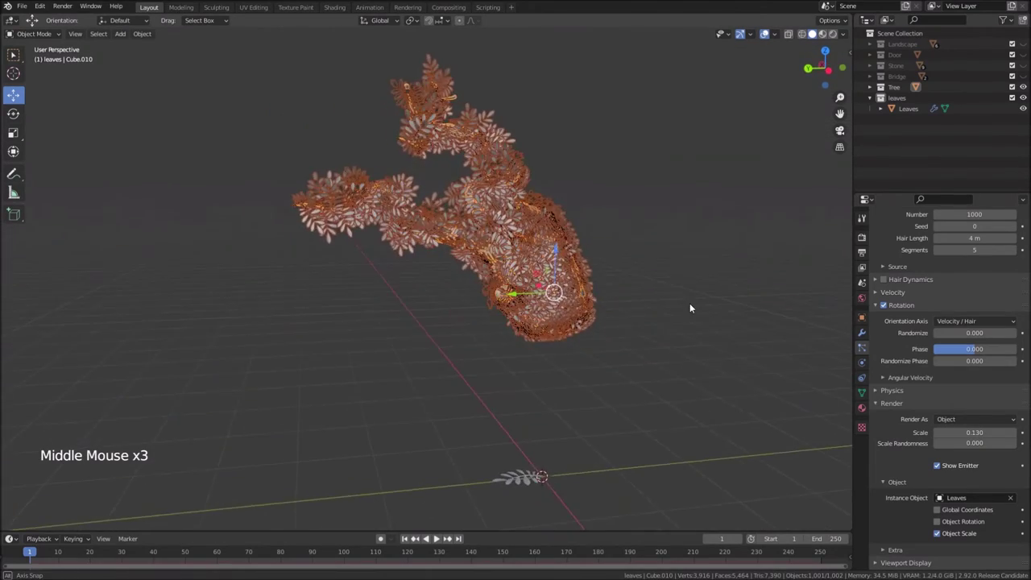
{"action": "middle_click", "coordinate": [694, 293]}
{"action": "scroll", "scroll_direction": "up", "scroll_amount": 3}
{"action": "middle_click", "coordinate": [555, 214]}
{"action": "middle_click", "coordinate": [552, 279]}
{"action": "middle_click", "coordinate": [549, 303]}
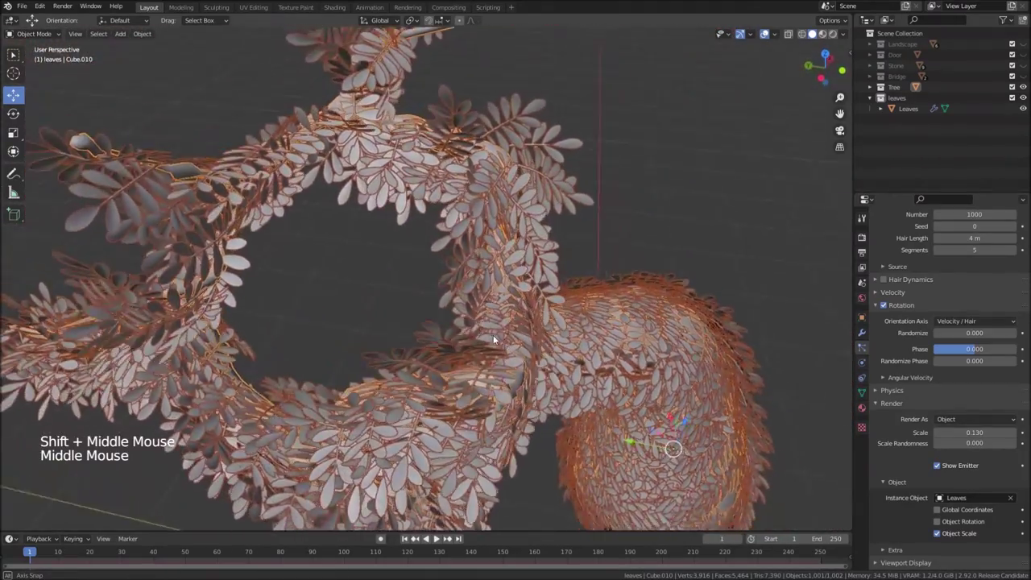
{"action": "scroll", "scroll_direction": "down", "scroll_amount": 3}
{"action": "middle_click", "coordinate": [507, 324]}
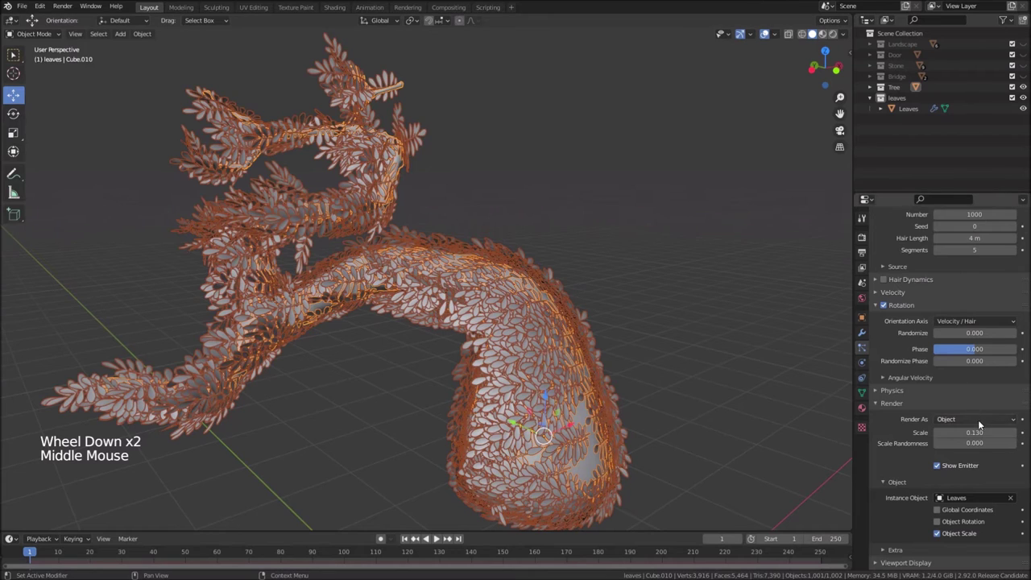
{"action": "scroll", "scroll_direction": "down", "scroll_amount": 3}
Try Object Rotation for the leaf instances, compare, and switch it back off
{"action": "left_click", "coordinate": [942, 479]}
{"action": "middle_click", "coordinate": [683, 369]}
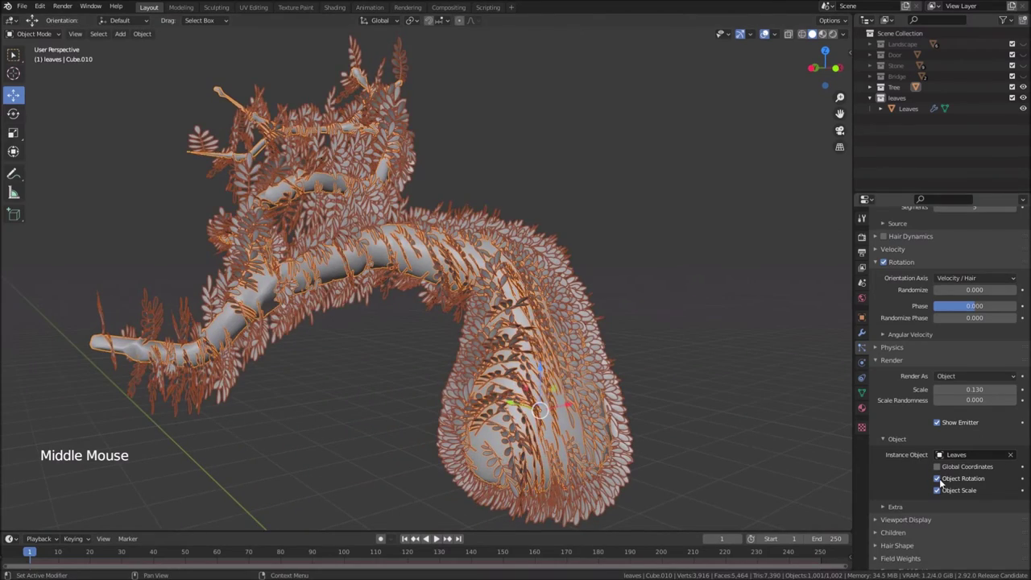
{"action": "left_click", "coordinate": [944, 482]}
{"action": "middle_click", "coordinate": [752, 423]}
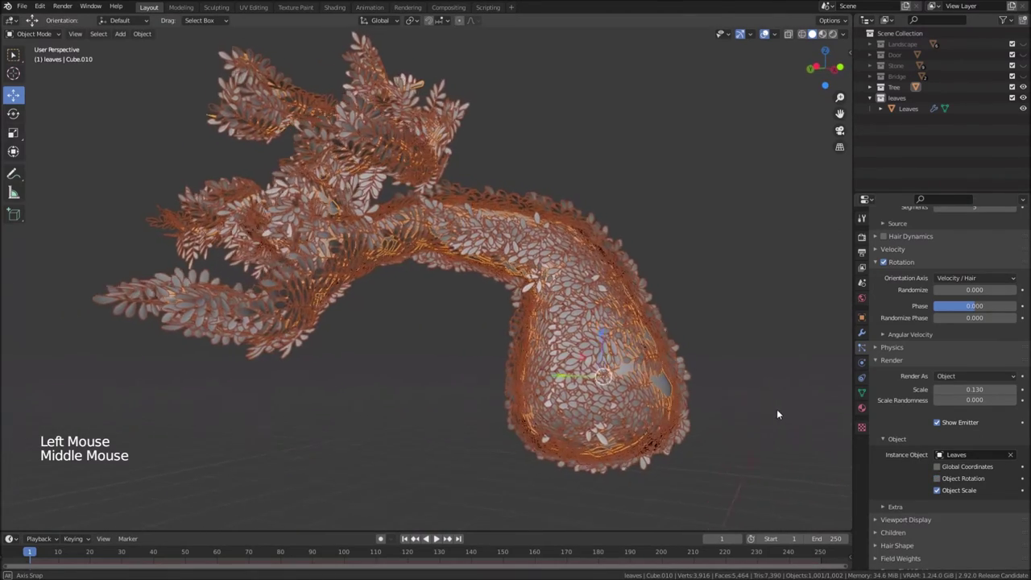
{"action": "middle_click", "coordinate": [748, 405]}
{"action": "scroll", "scroll_direction": "down", "scroll_amount": 3}
{"action": "middle_click", "coordinate": [706, 397]}
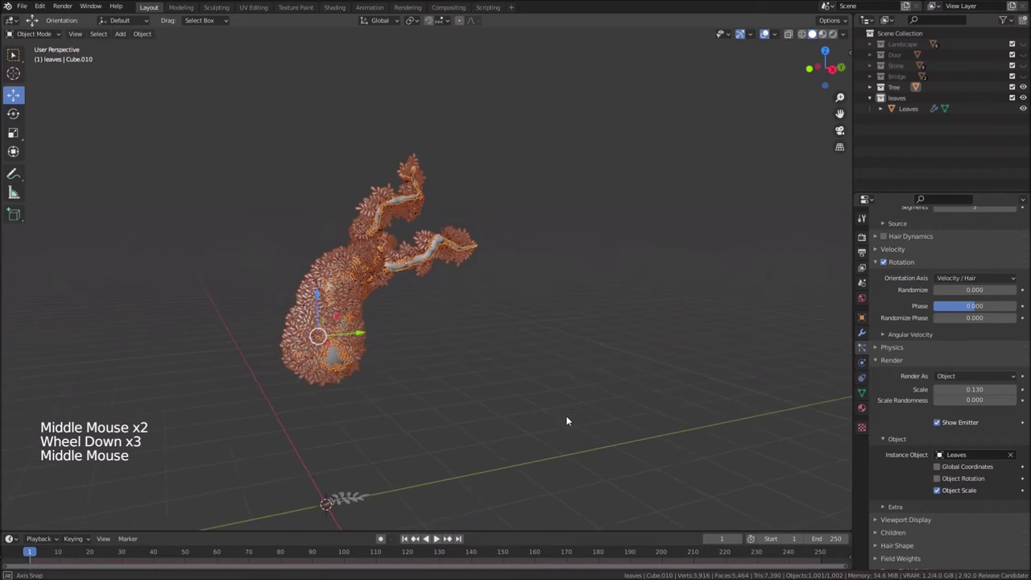
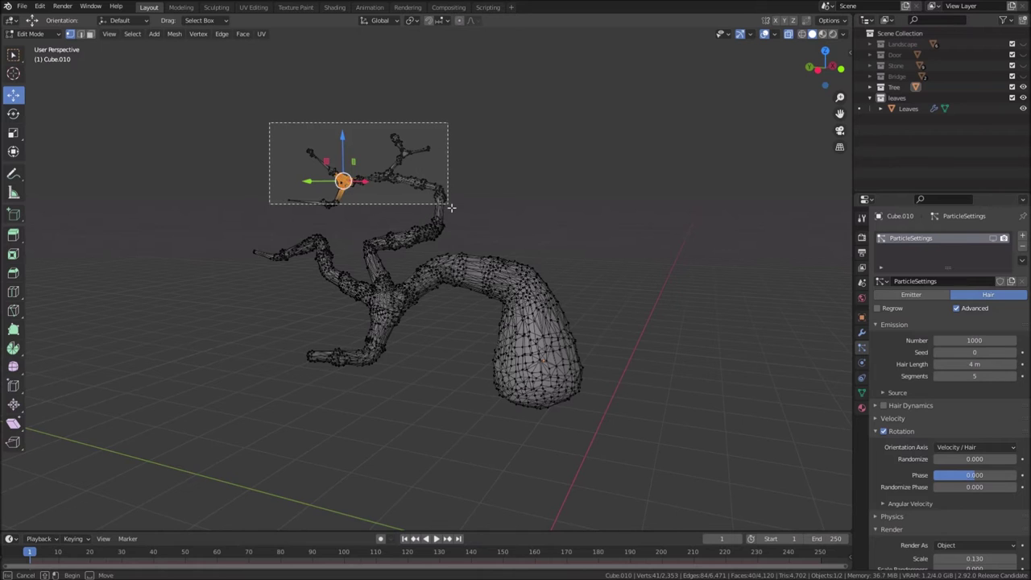
Select the trunk's upper branch vertices with box and circle selection, growing the selection along the branches
{"action": "scroll", "scroll_direction": "up", "scroll_amount": 3}
{"action": "key", "text": "b"}
{"action": "scroll", "scroll_direction": "up", "scroll_amount": 3}
{"action": "key", "text": "c"}
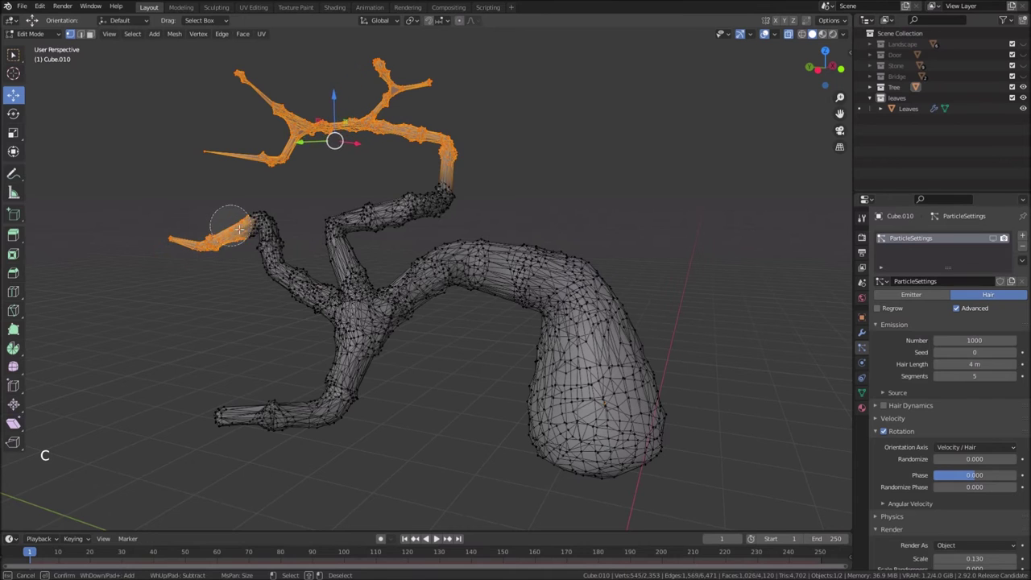
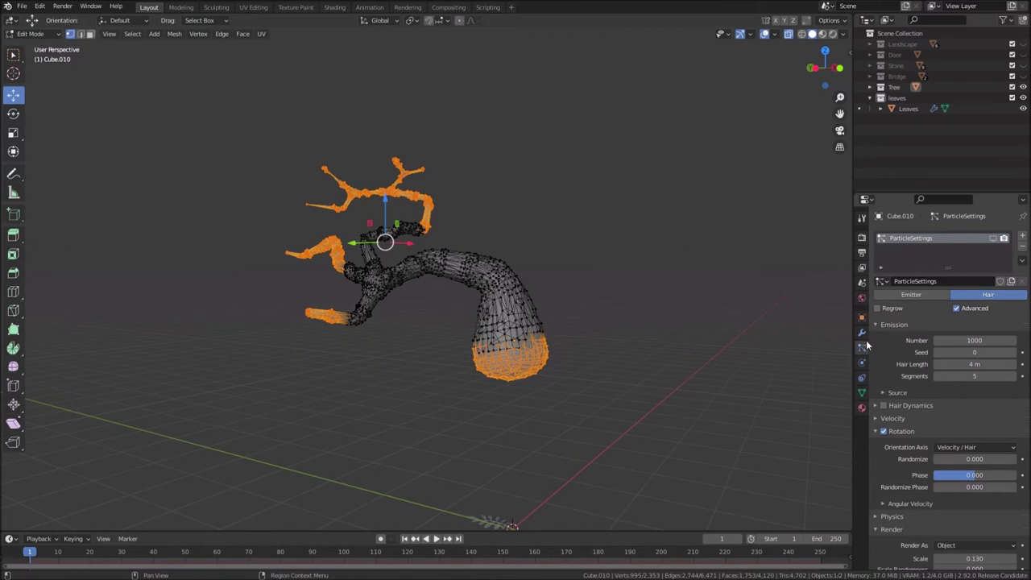
Add a vertex group for the branch ends and randomize leaf rotation 0.051, phase 0.538 and scale 0.654
{"action": "left_click", "coordinate": [864, 393]}
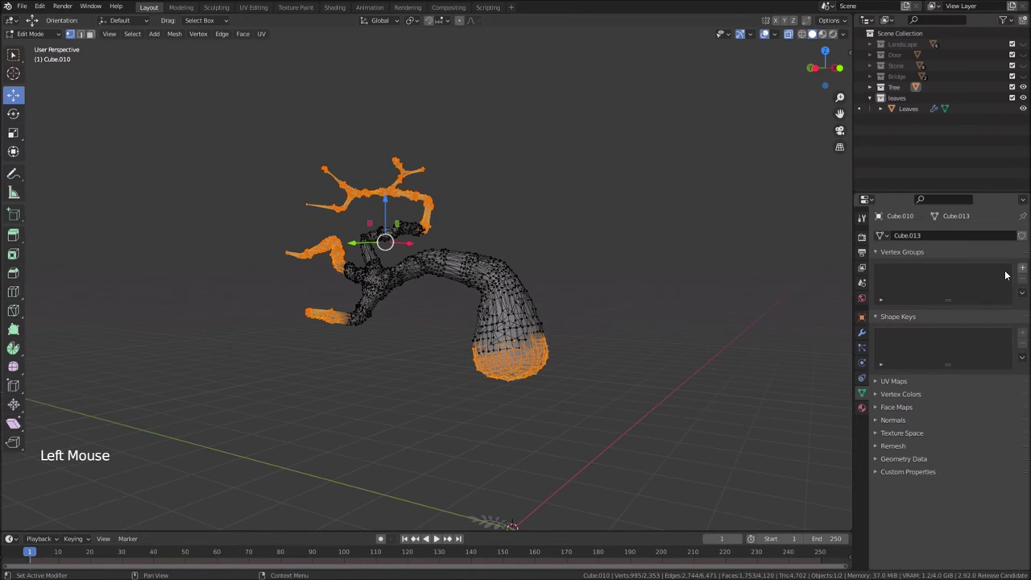
{"action": "left_click", "coordinate": [1025, 265]}
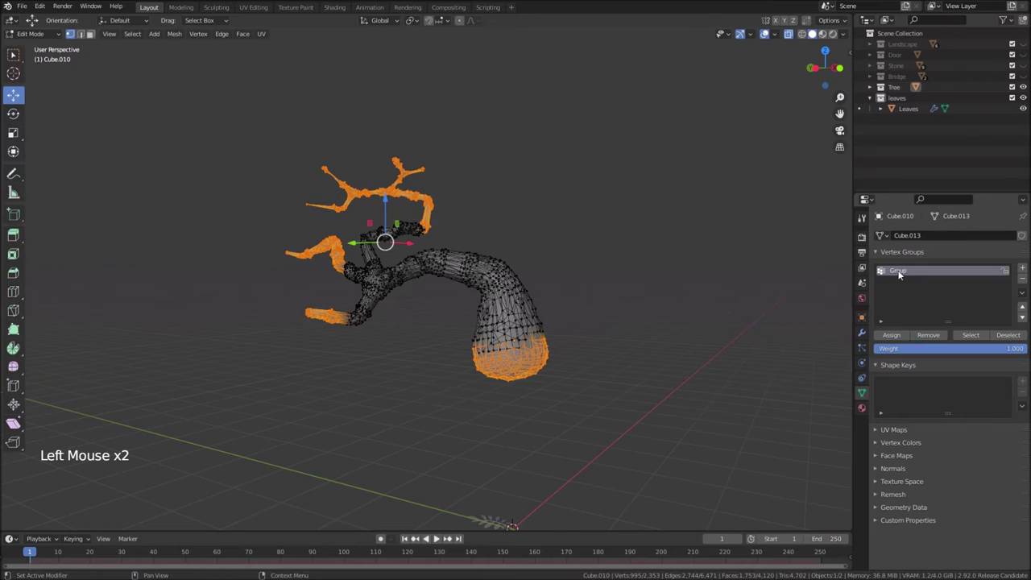
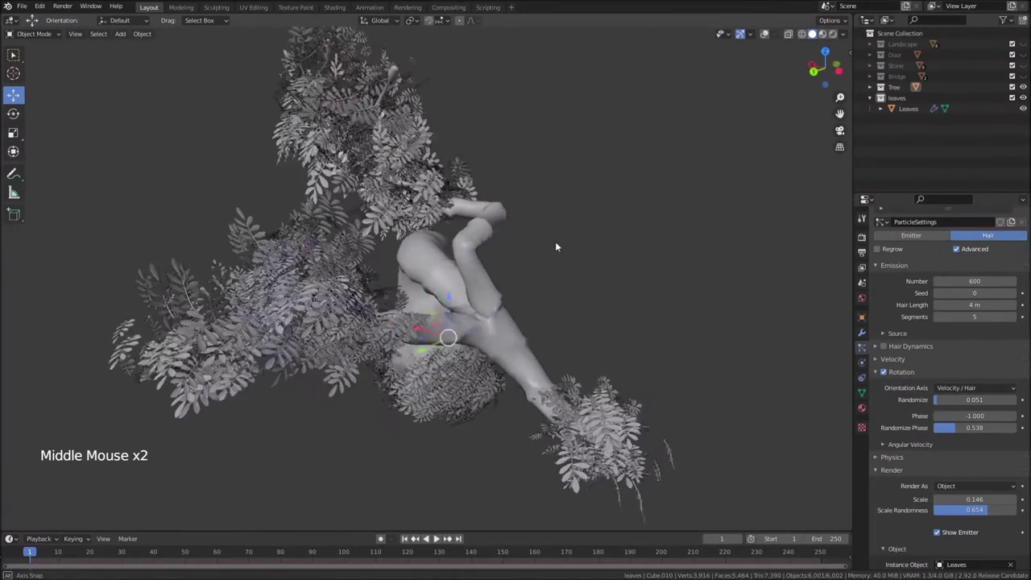
{"action": "scroll", "scroll_direction": "down", "scroll_amount": 3}
{"action": "scroll", "scroll_direction": "up", "scroll_amount": 3}
{"action": "scroll", "scroll_direction": "down", "scroll_amount": 3}
Set leaf rotation phase to 1.000 and make particles emit from the tree's vertices instead of faces
{"action": "middle_click", "coordinate": [653, 342]}
{"action": "scroll", "scroll_direction": "down", "scroll_amount": 3}
{"action": "middle_click", "coordinate": [578, 335]}
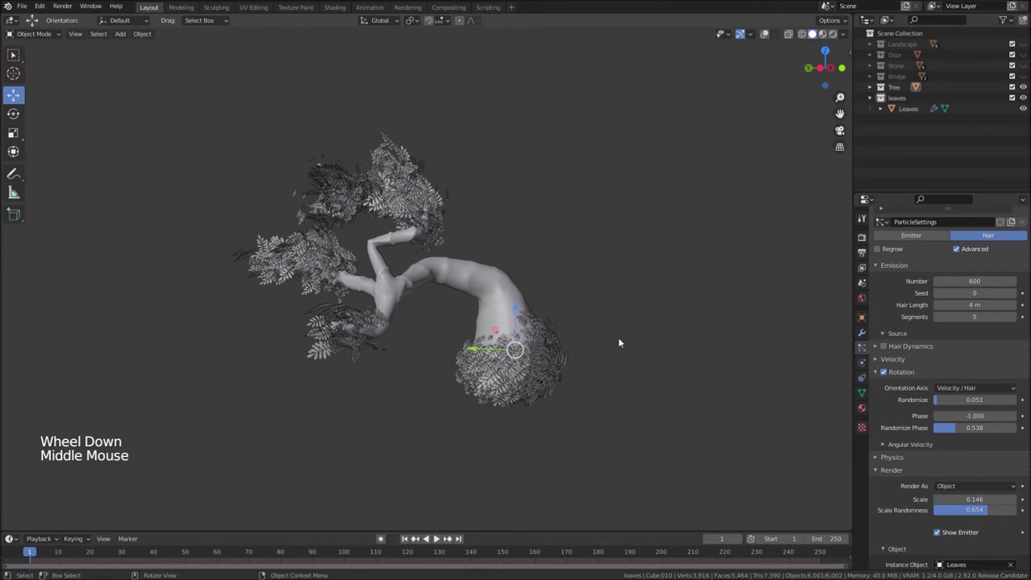
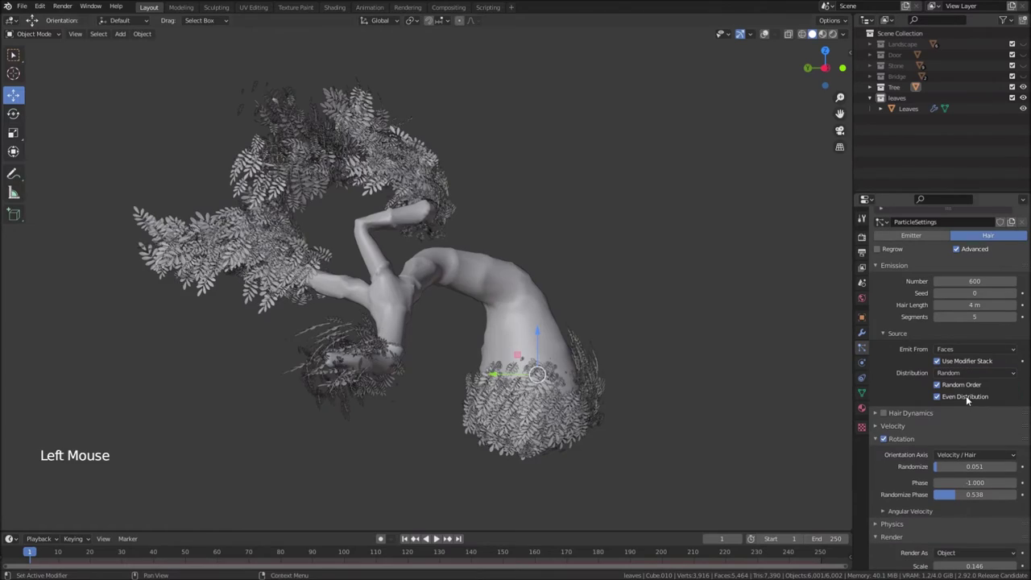
{"action": "middle_click", "coordinate": [429, 258]}
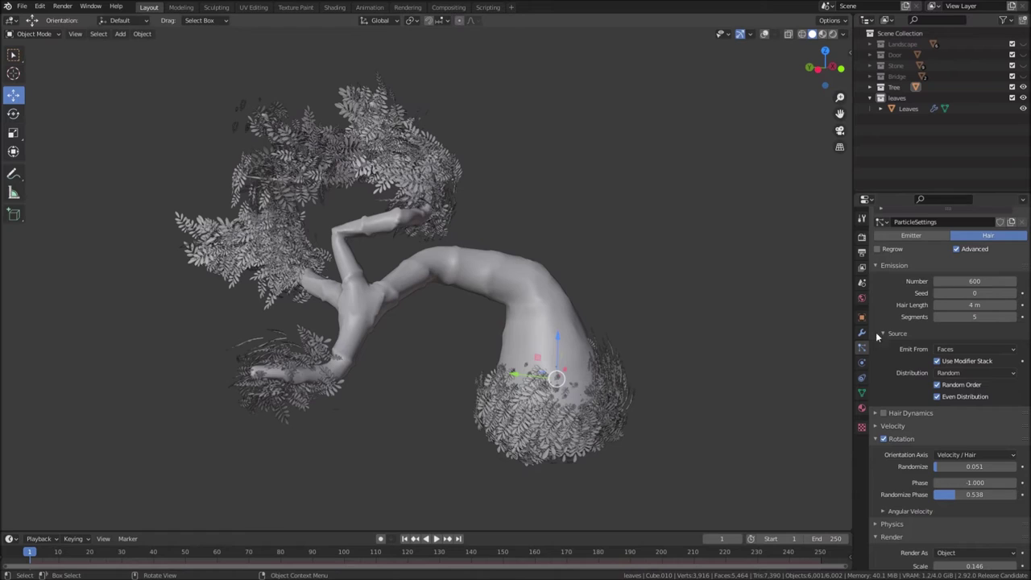
{"action": "left_click", "coordinate": [962, 346]}
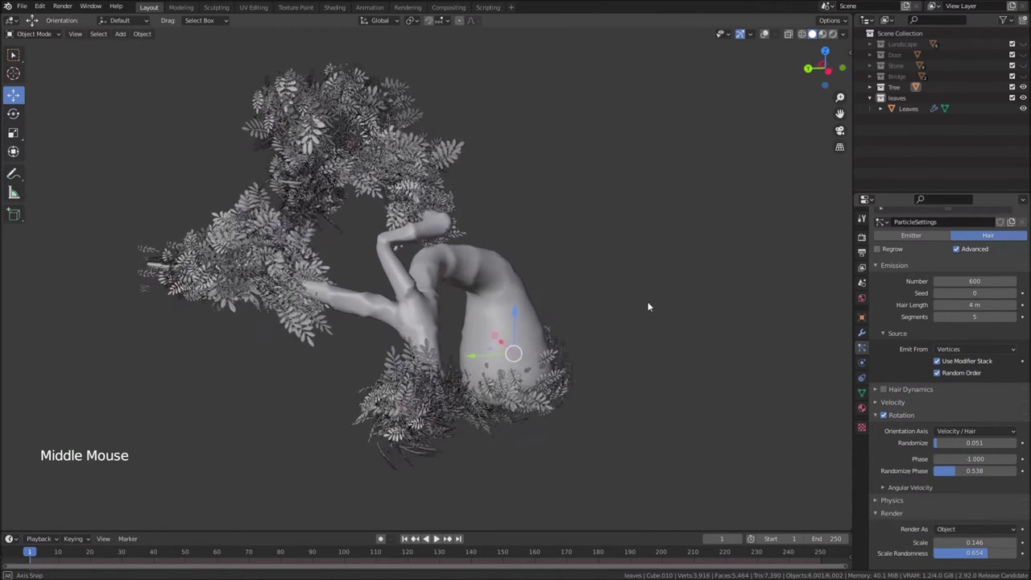
Set leaf phase -0.538 and randomize phase 1.269, and give Simple children 10 per hair
{"action": "middle_click", "coordinate": [431, 211]}
{"action": "scroll", "scroll_direction": "up", "scroll_amount": 3}
{"action": "middle_click", "coordinate": [337, 210]}
{"action": "middle_click", "coordinate": [421, 265]}
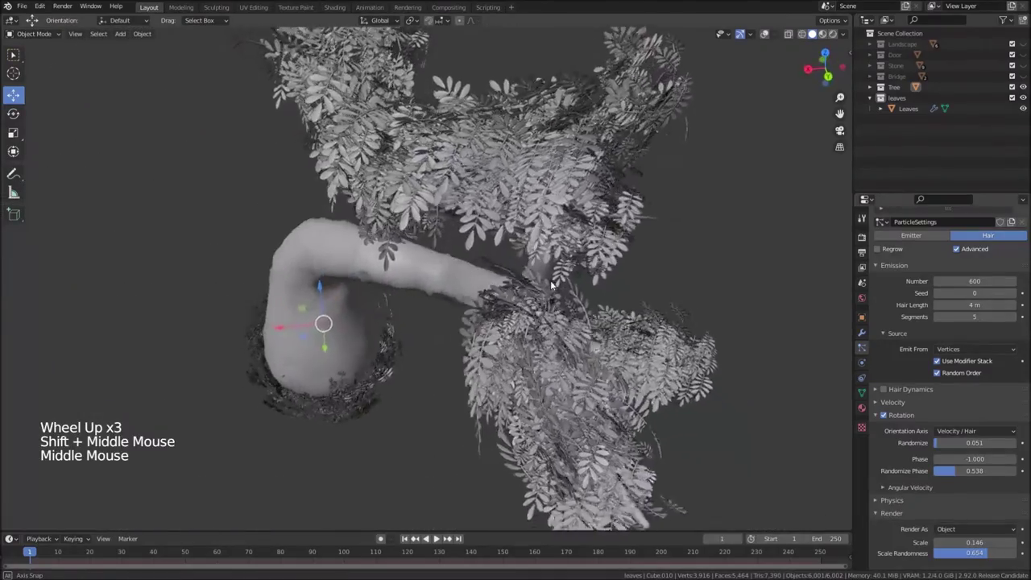
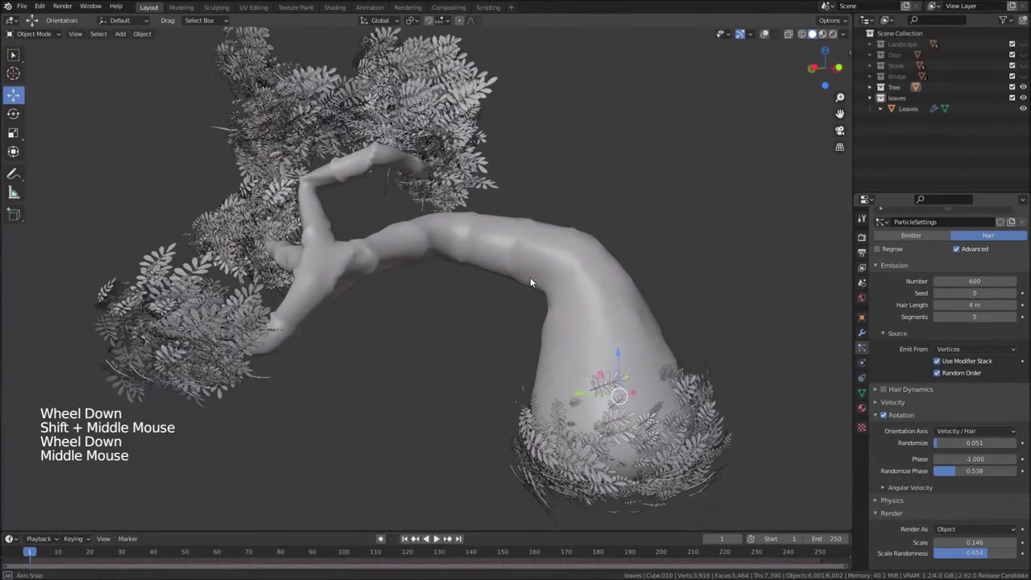
{"action": "scroll", "scroll_direction": "down", "scroll_amount": 3}
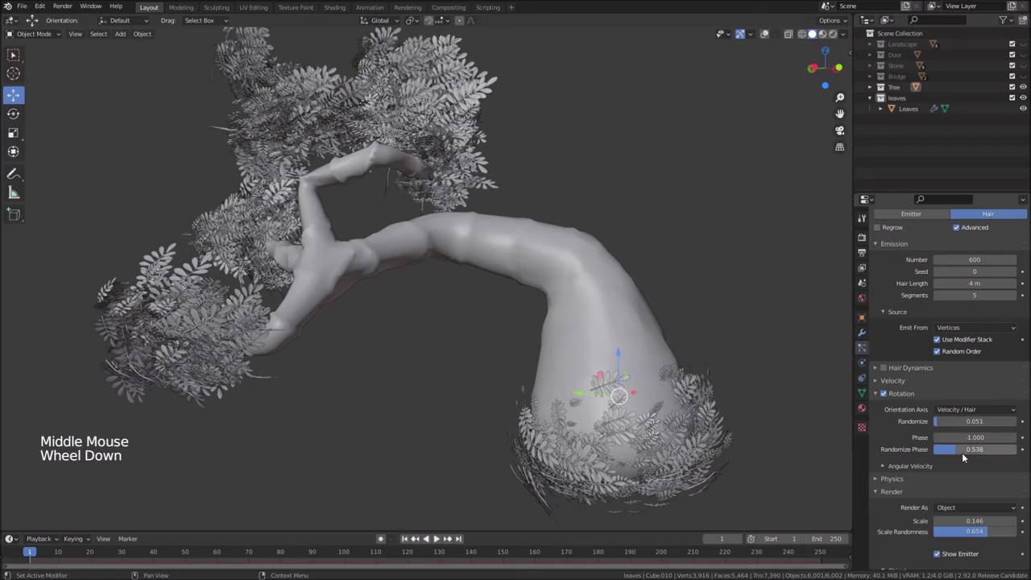
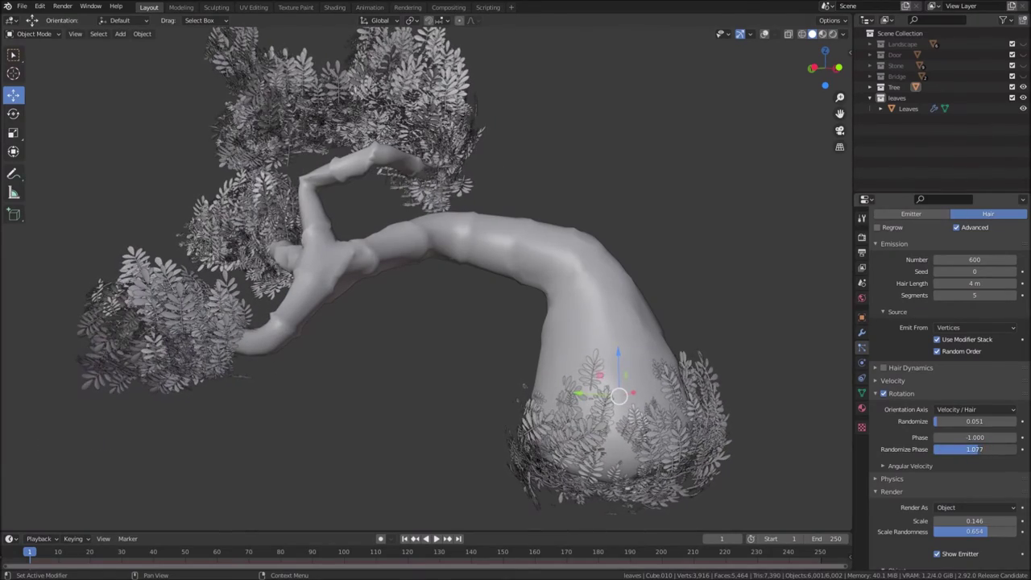
{"action": "scroll", "scroll_direction": "down", "scroll_amount": 3}
{"action": "middle_click", "coordinate": [685, 366]}
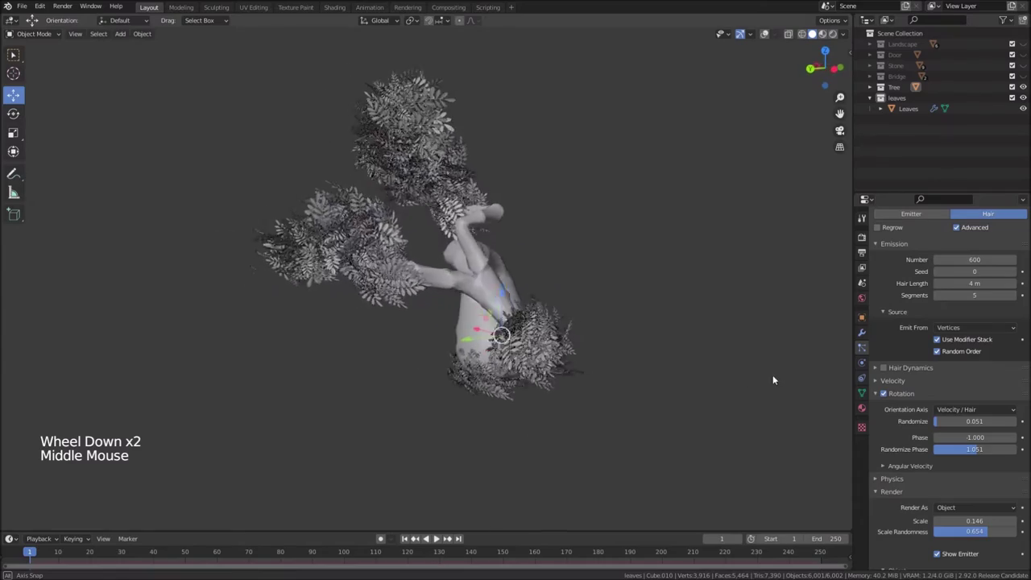
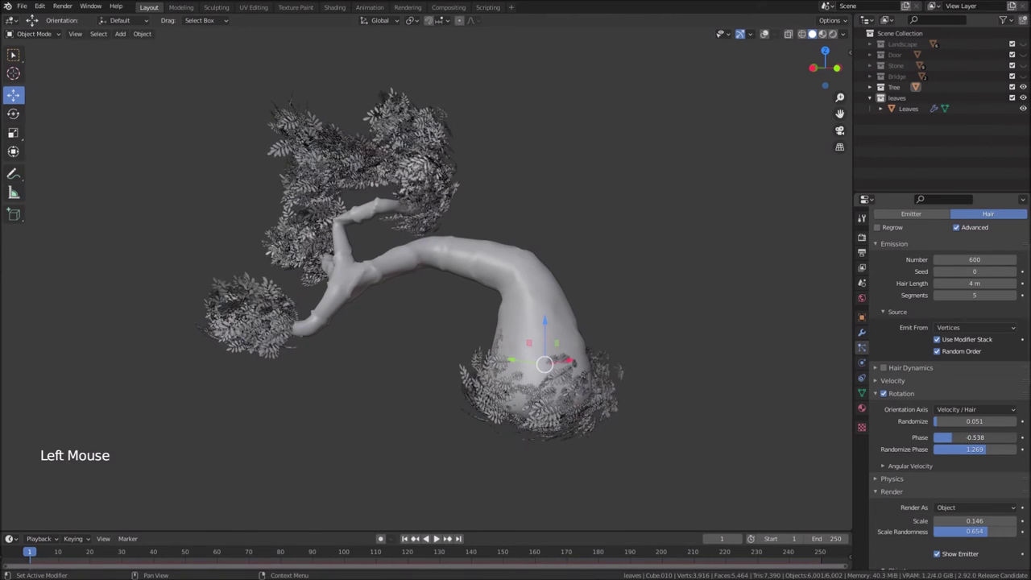
{"action": "scroll", "scroll_direction": "down", "scroll_amount": 3}
{"action": "scroll", "scroll_direction": "down", "scroll_amount": 3}
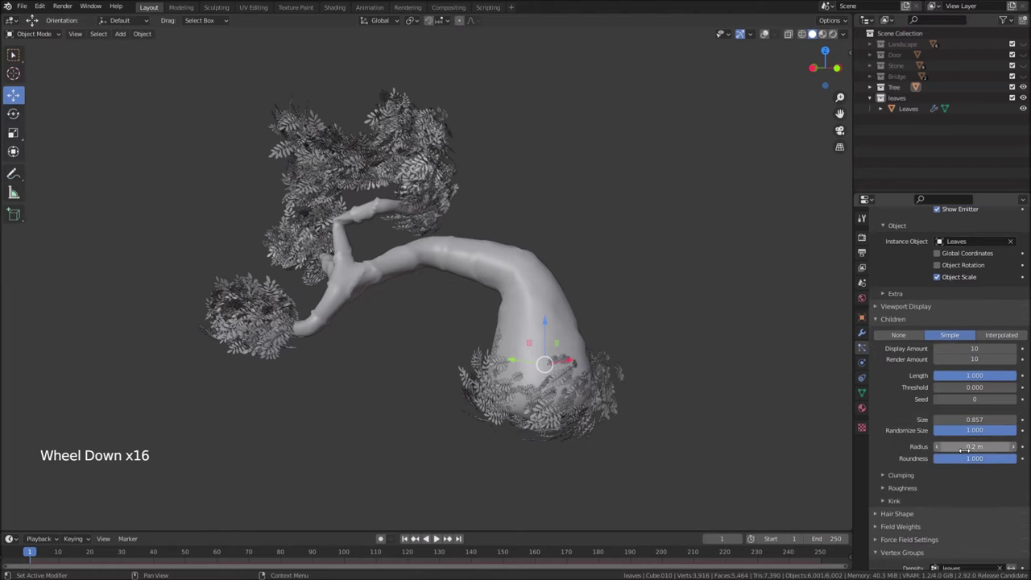
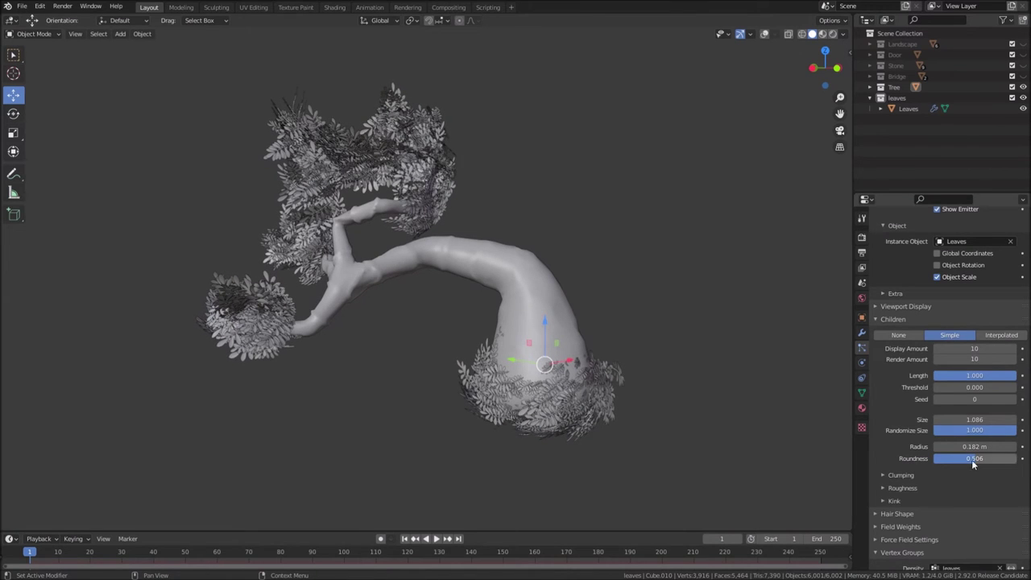
Give child leaf particles size 1.086, radius 0.182 m and roundness 0.506 for fuller clusters
{"action": "middle_click", "coordinate": [445, 236]}
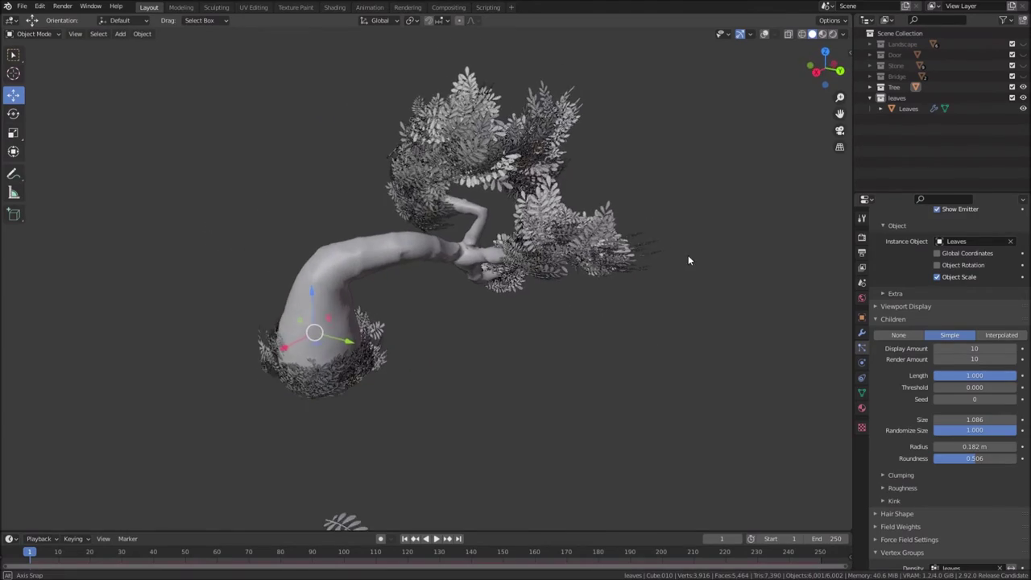
{"action": "scroll", "scroll_direction": "down", "scroll_amount": 3}
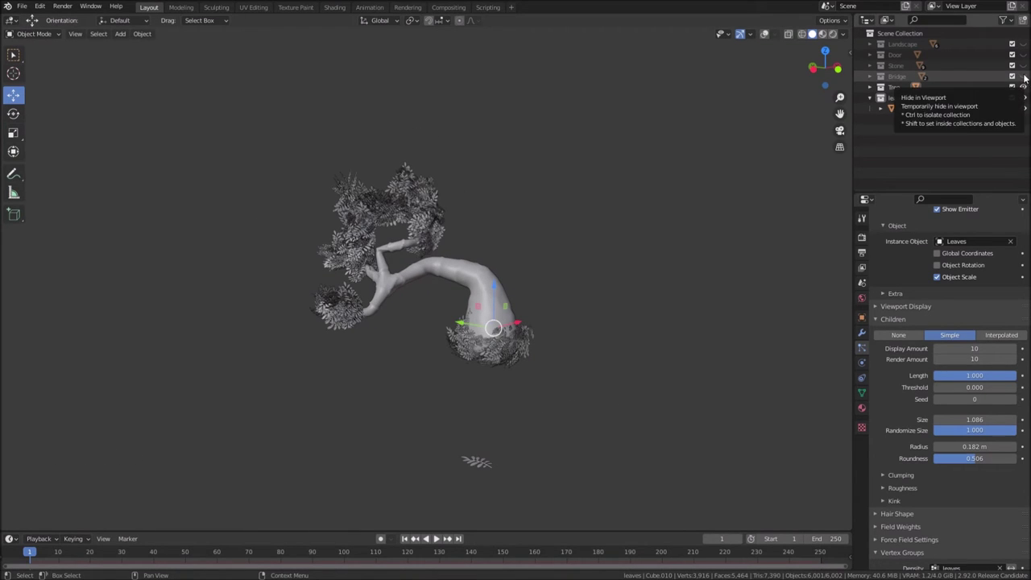
Unhide the Landscape, Door, Stone and Bridge collections and look over the tree base
{"action": "left_click", "coordinate": [1026, 45]}
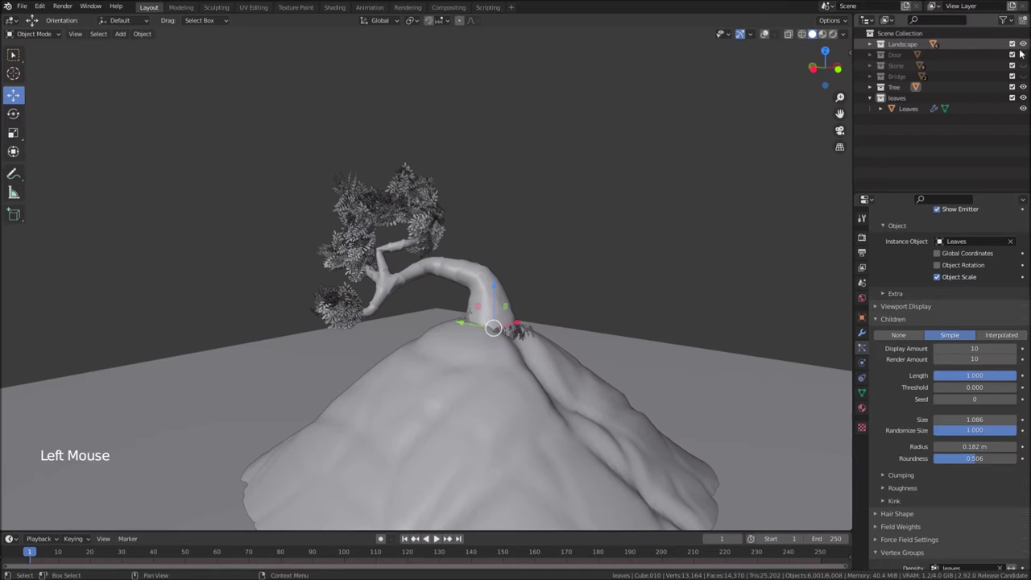
{"action": "left_click", "coordinate": [1025, 56]}
{"action": "double_click", "coordinate": [1024, 79]}
{"action": "scroll", "scroll_direction": "down", "scroll_amount": 3}
{"action": "middle_click", "coordinate": [547, 365]}
{"action": "scroll", "scroll_direction": "up", "scroll_amount": 3}
{"action": "middle_click", "coordinate": [545, 398]}
{"action": "scroll", "scroll_direction": "up", "scroll_amount": 3}
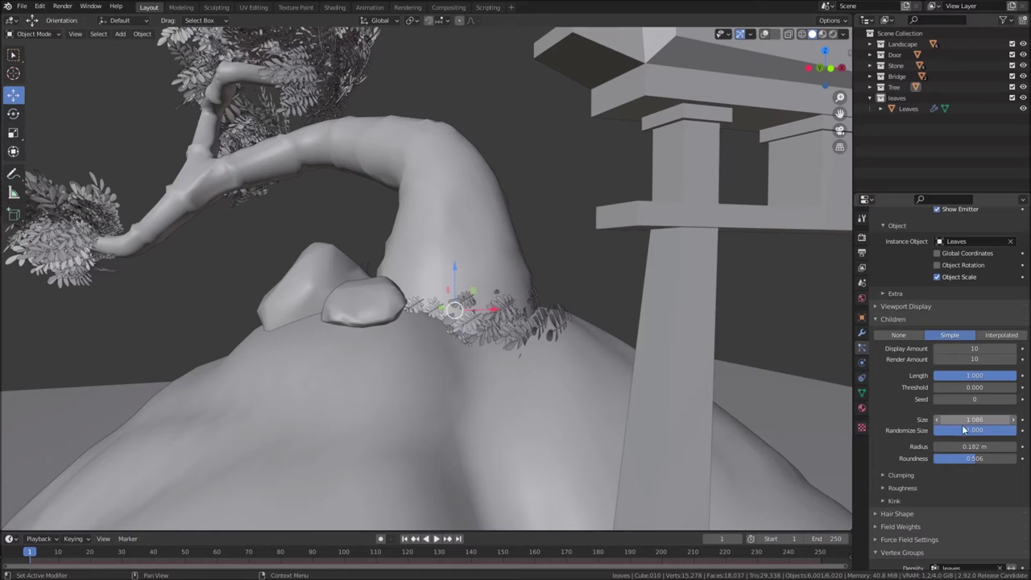
{"action": "scroll", "scroll_direction": "up", "scroll_amount": 3}
{"action": "scroll", "scroll_direction": "up", "scroll_amount": 3}
Set leaf scale 0.196, scale randomness 0.462 and child radius 0.282 m
{"action": "left_click", "coordinate": [984, 318]}
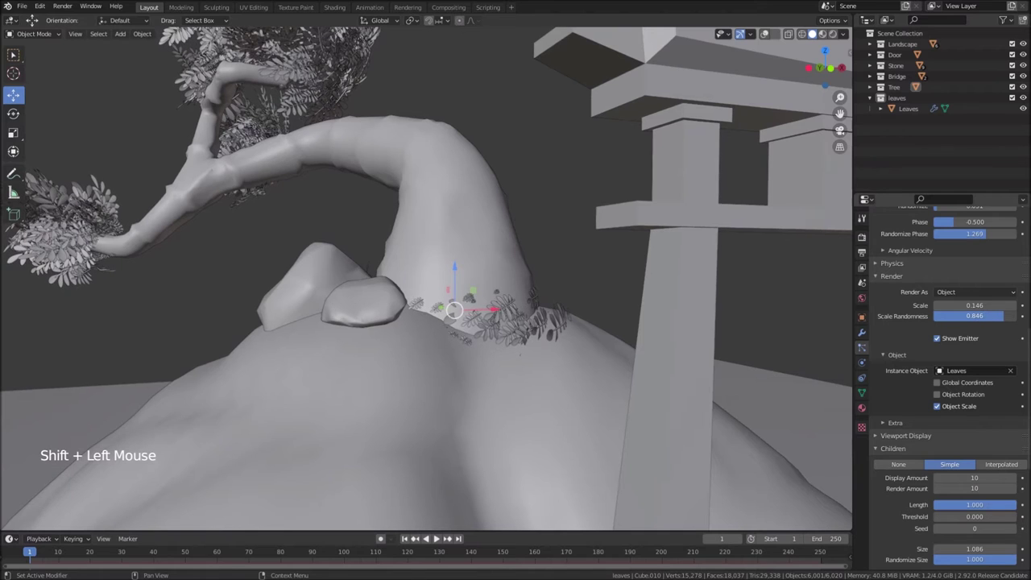
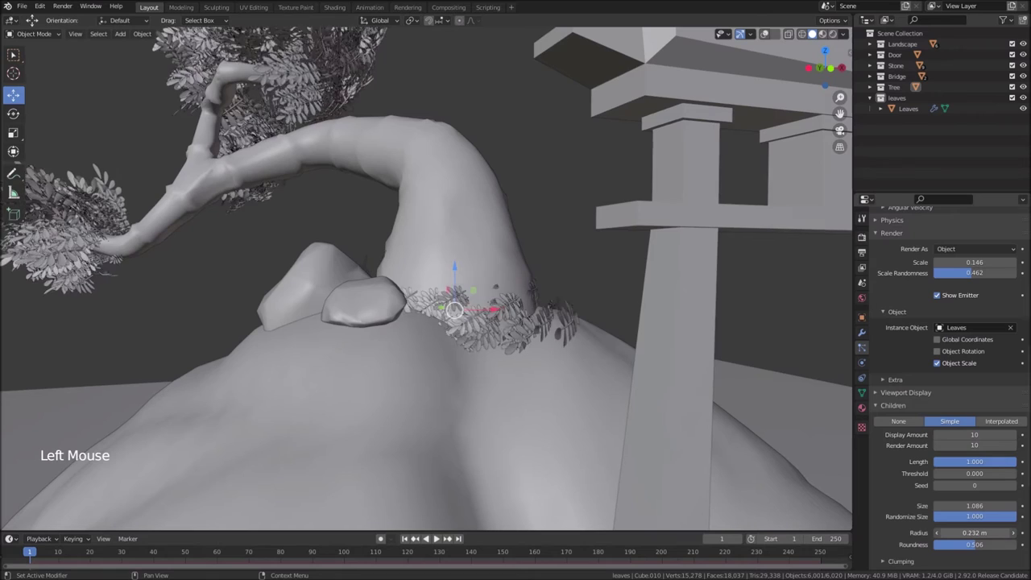
{"action": "scroll", "scroll_direction": "down", "scroll_amount": 3}
{"action": "middle_click", "coordinate": [489, 361]}
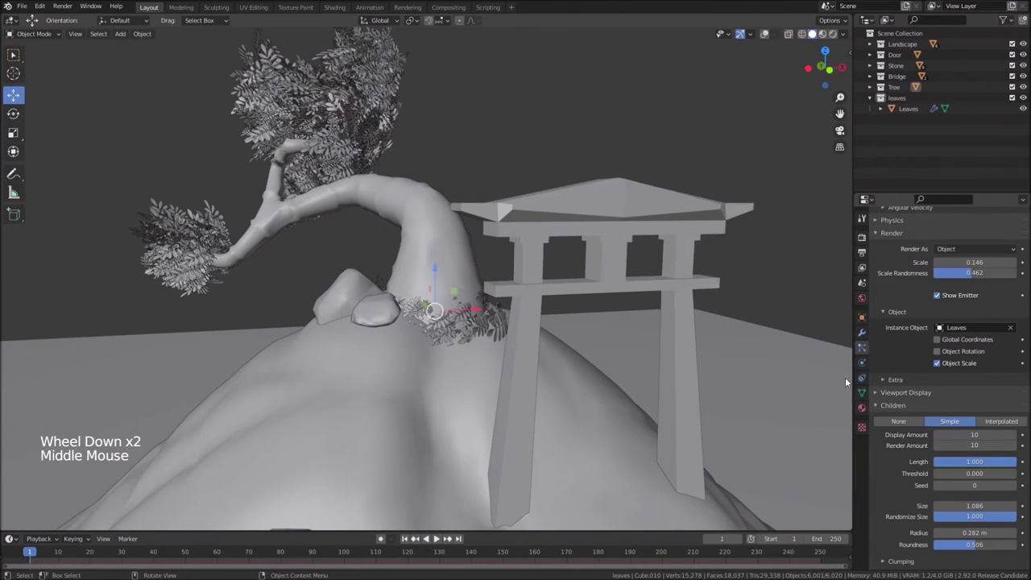
{"action": "left_click", "coordinate": [942, 353]}
{"action": "left_click", "coordinate": [942, 352]}
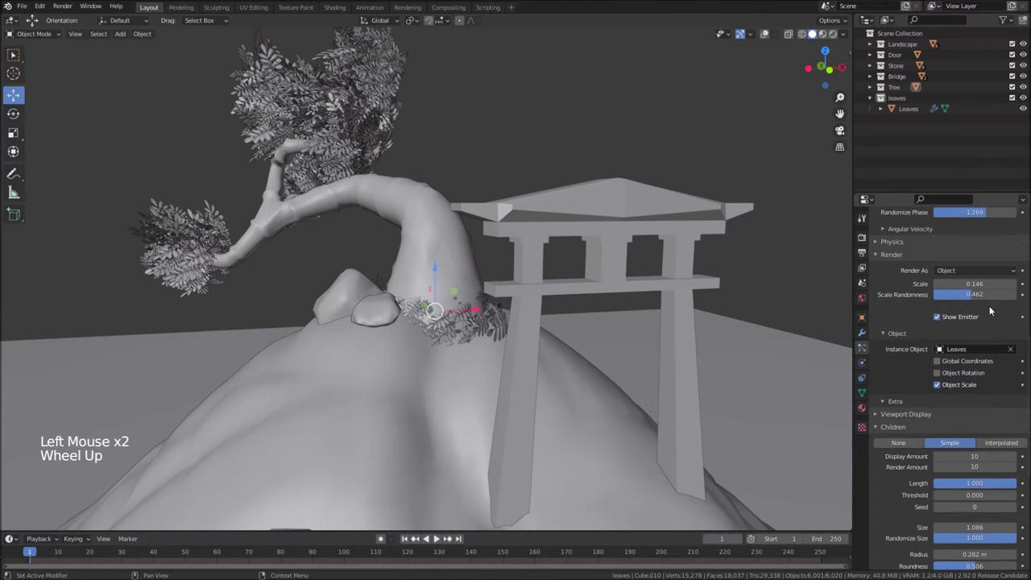
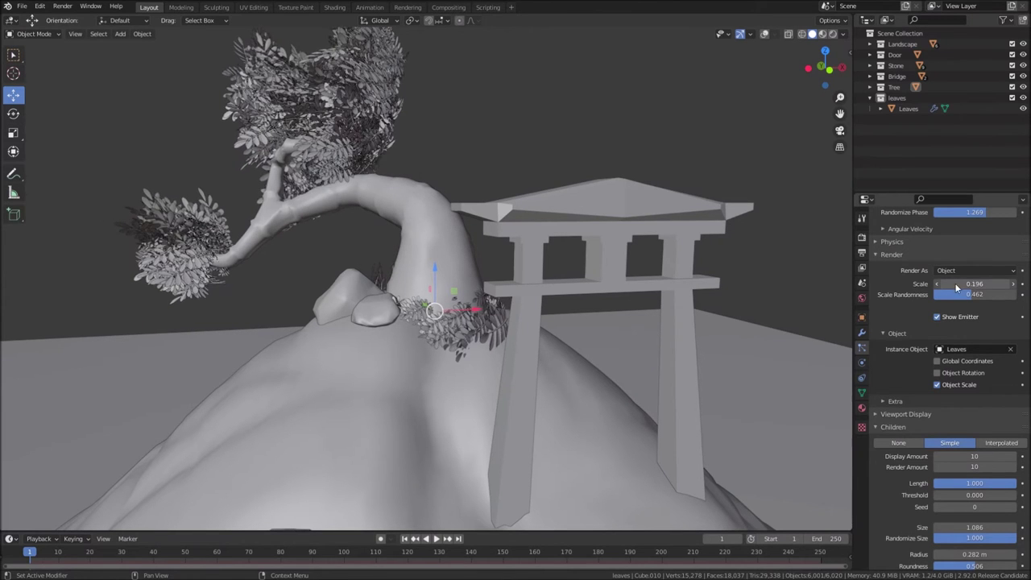
Orbit around the hill past the stepping stones and bridge, then select the hillside stone Cube.002
{"action": "middle_click", "coordinate": [223, 282]}
{"action": "scroll", "scroll_direction": "down", "scroll_amount": 3}
{"action": "middle_click", "coordinate": [323, 320]}
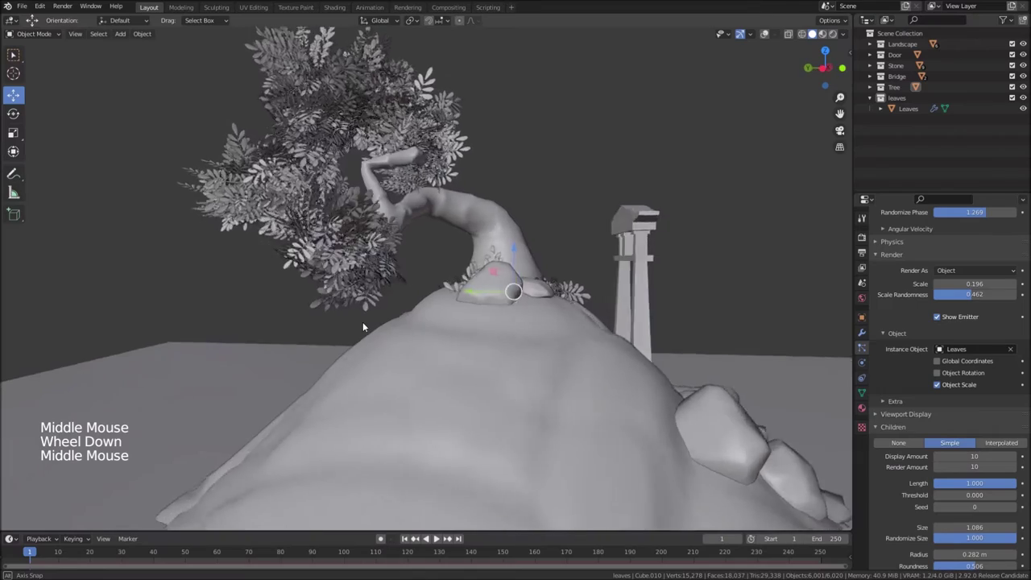
{"action": "scroll", "scroll_direction": "down", "scroll_amount": 3}
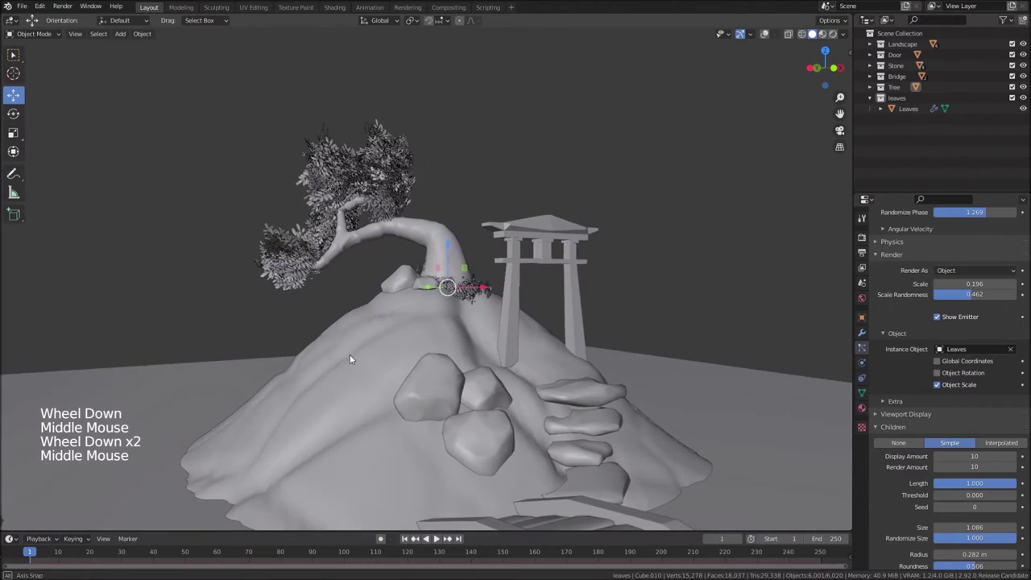
{"action": "scroll", "scroll_direction": "up", "scroll_amount": 3}
{"action": "middle_click", "coordinate": [546, 401]}
{"action": "scroll", "scroll_direction": "down", "scroll_amount": 3}
{"action": "middle_click", "coordinate": [447, 338]}
{"action": "middle_click", "coordinate": [443, 361]}
{"action": "middle_click", "coordinate": [608, 360]}
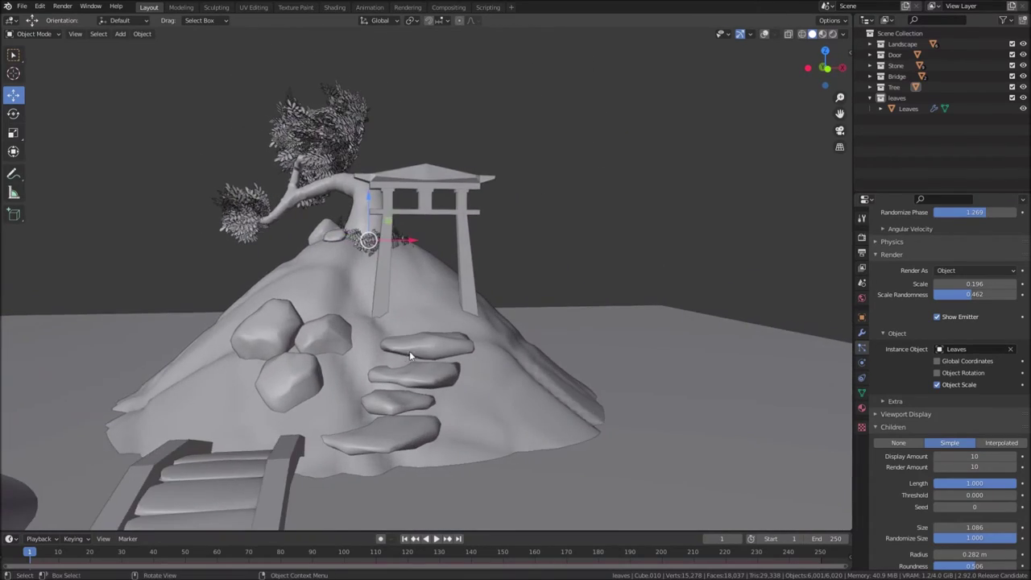
{"action": "scroll", "scroll_direction": "down", "scroll_amount": 3}
{"action": "middle_click", "coordinate": [430, 396]}
{"action": "scroll", "scroll_direction": "down", "scroll_amount": 3}
{"action": "middle_click", "coordinate": [379, 318]}
{"action": "middle_click", "coordinate": [378, 340]}
{"action": "middle_click", "coordinate": [504, 315]}
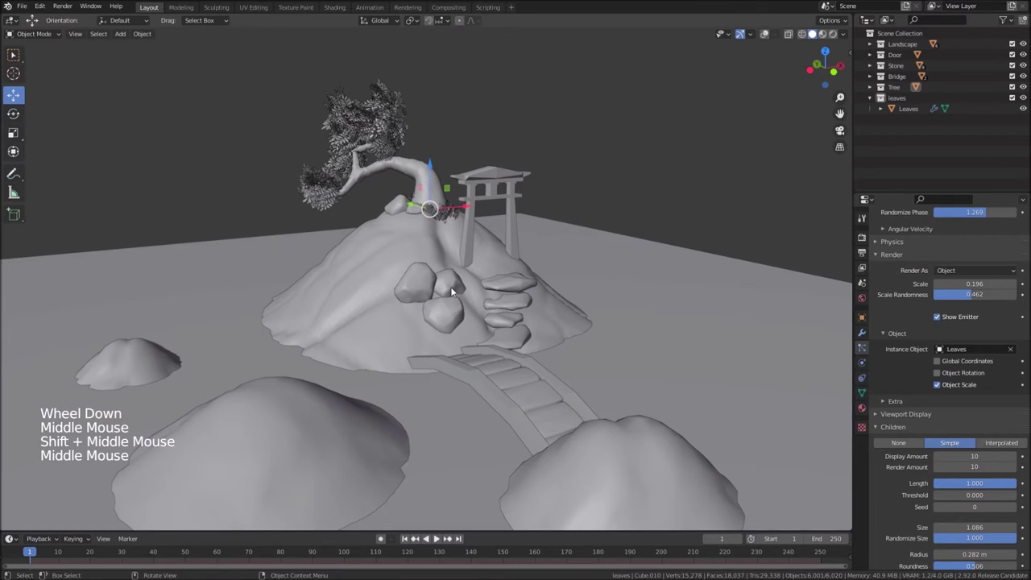
{"action": "left_click", "coordinate": [455, 291]}
{"action": "middle_click", "coordinate": [452, 315]}
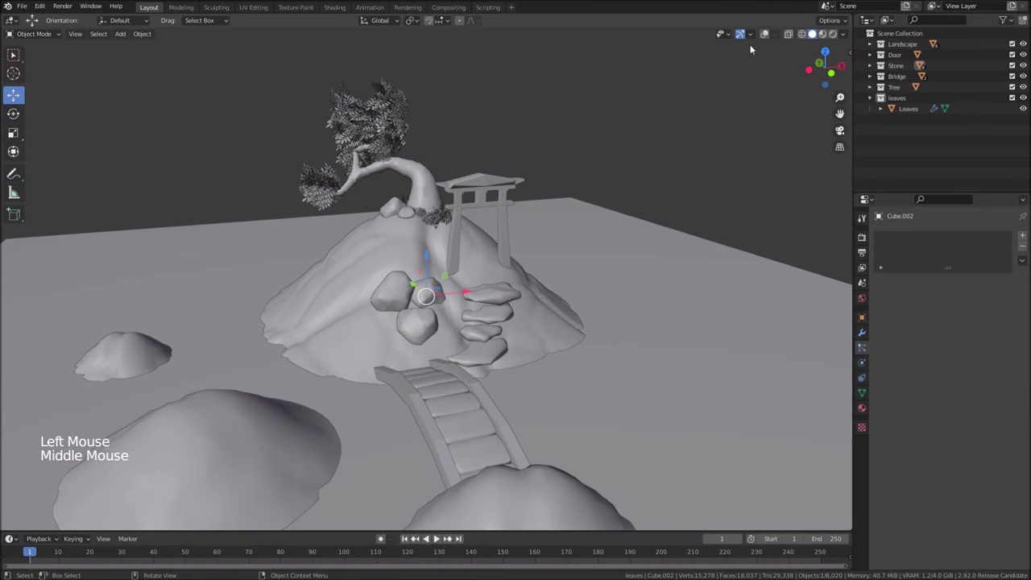
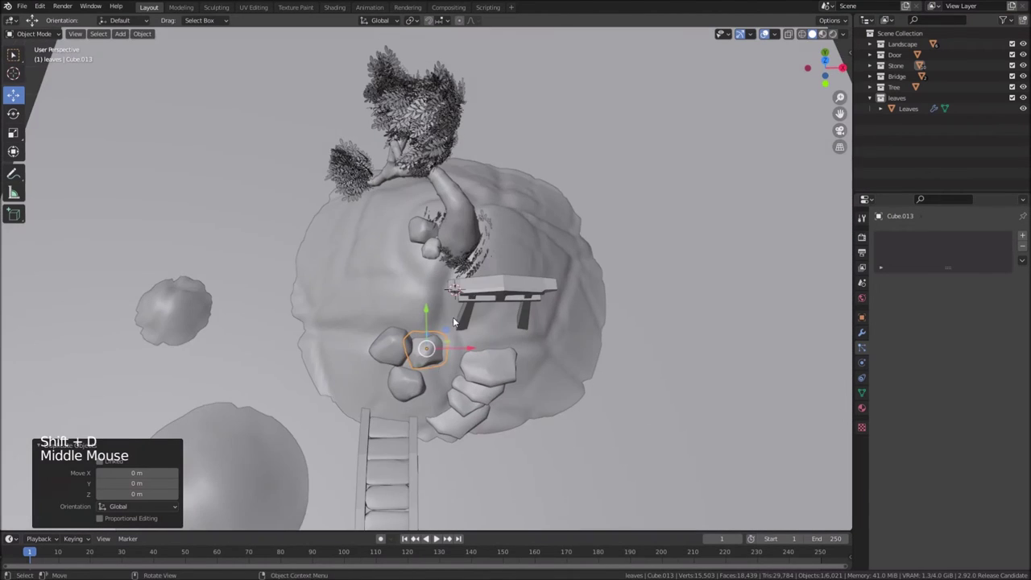
Shrink the copied boulder to about 0.54 on the near hill and rotate it freely
{"action": "middle_click", "coordinate": [436, 404]}
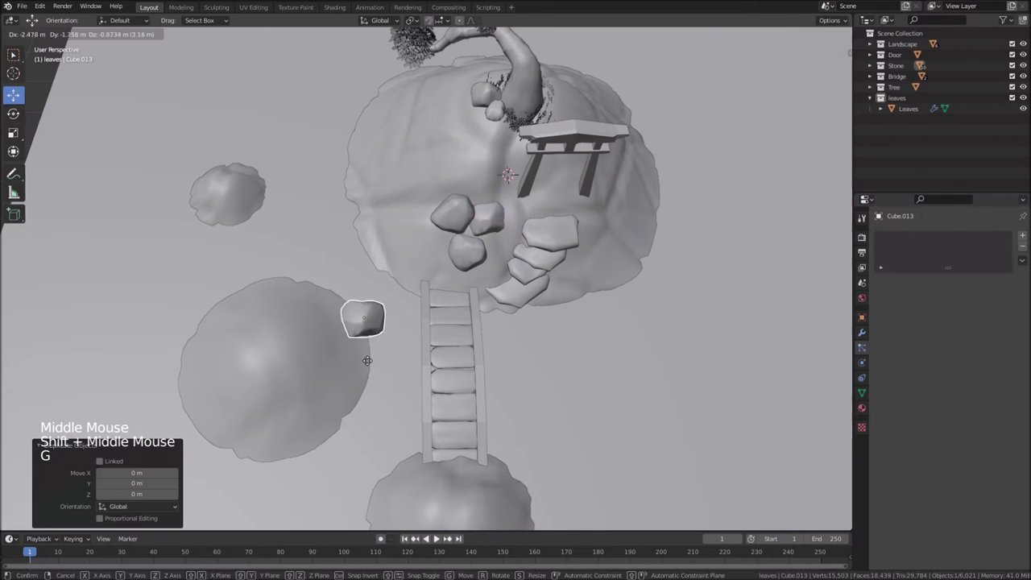
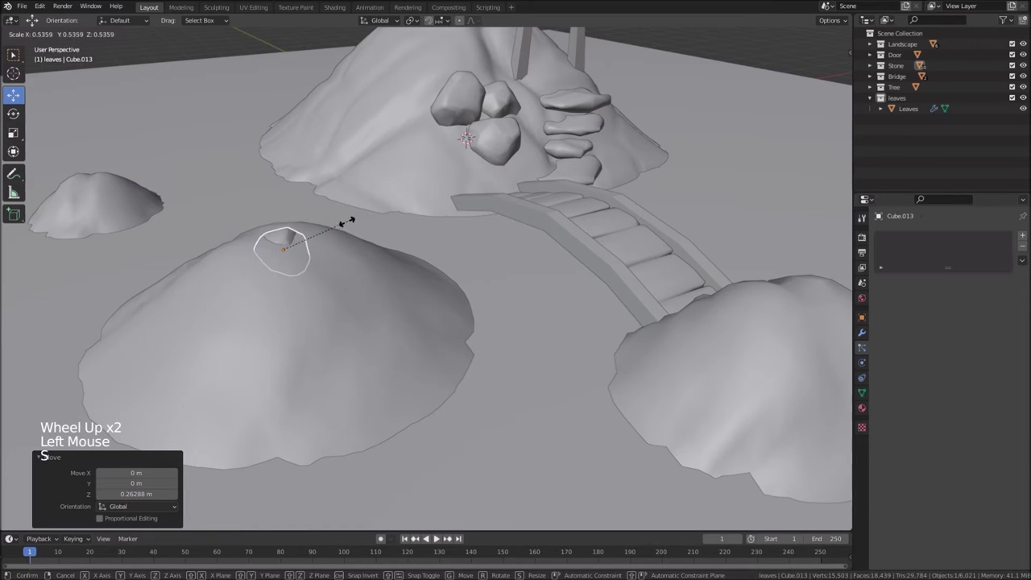
{"action": "left_click", "coordinate": [280, 218]}
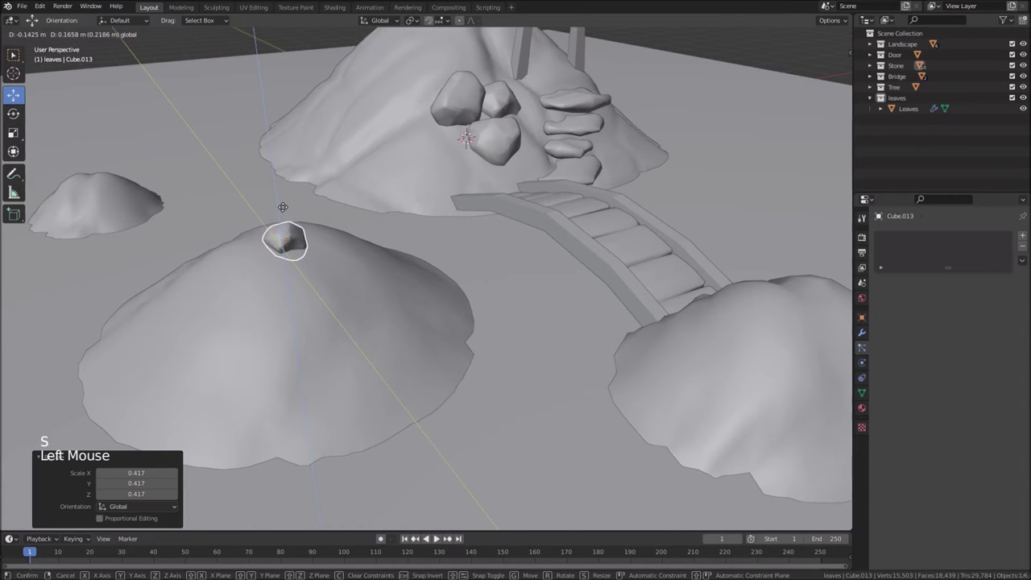
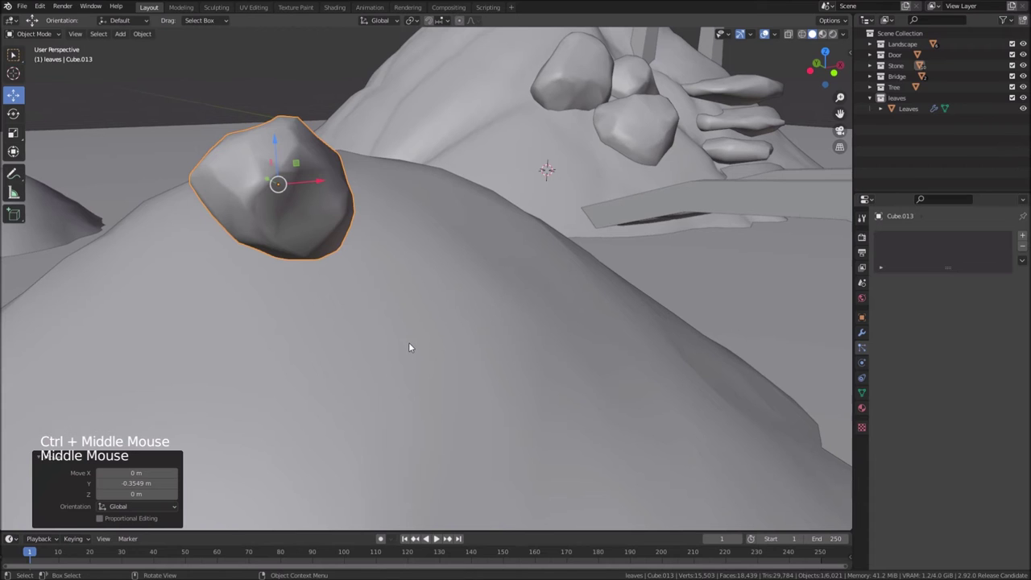
{"action": "key", "text": "r"}
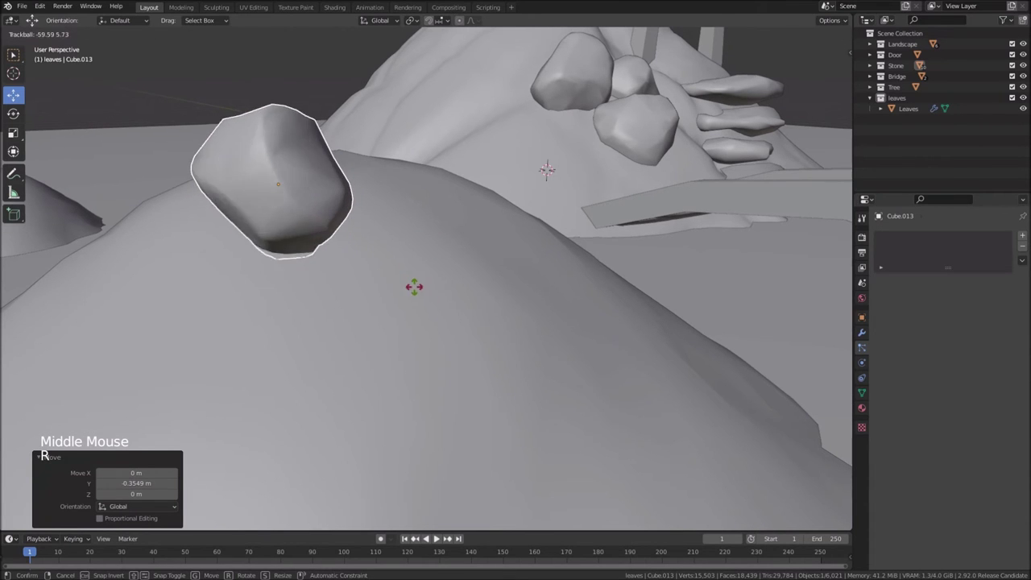
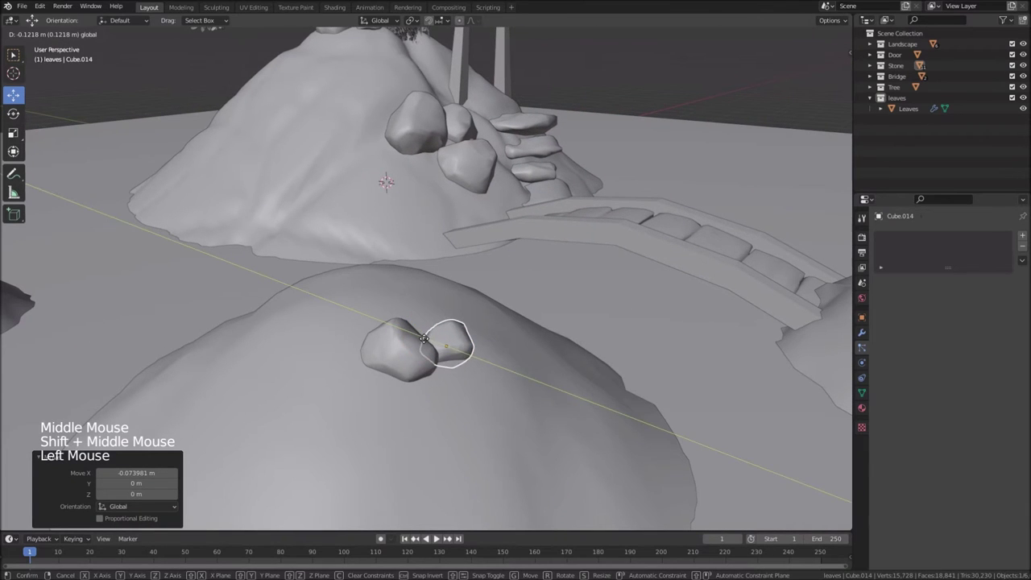
Frame the rock cluster at the foot of the small hill in view
{"action": "middle_click", "coordinate": [521, 378]}
{"action": "middle_click", "coordinate": [357, 340]}
{"action": "key", "text": "KP_Decimal"}
{"action": "scroll", "scroll_direction": "down", "scroll_amount": 3}
{"action": "middle_click", "coordinate": [460, 353]}
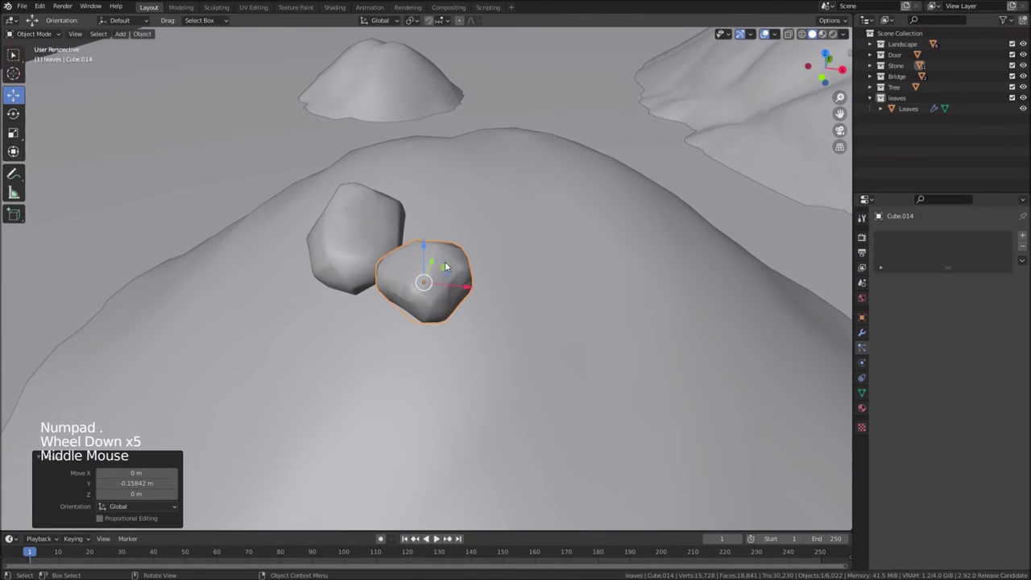
{"action": "middle_click", "coordinate": [434, 296]}
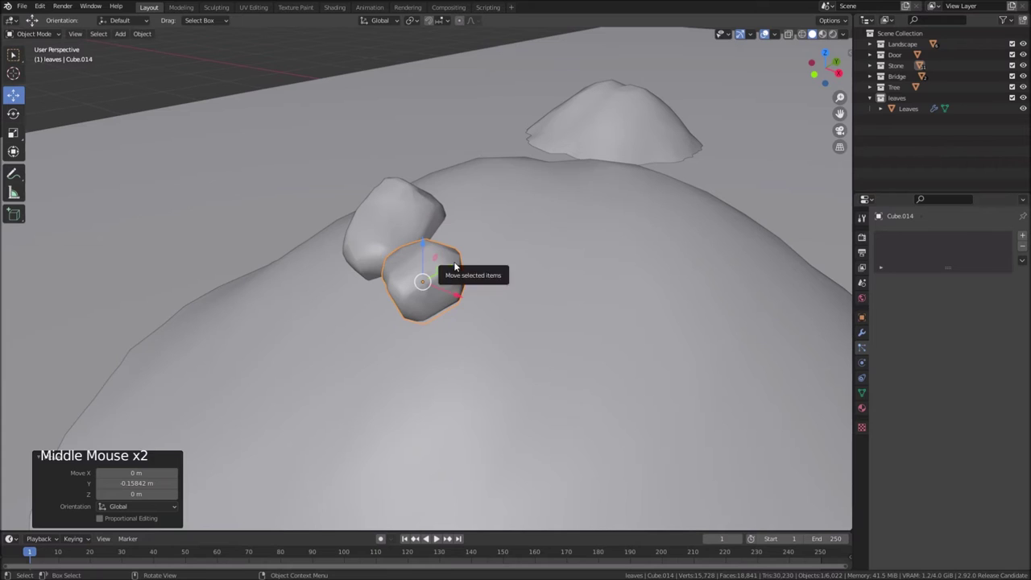
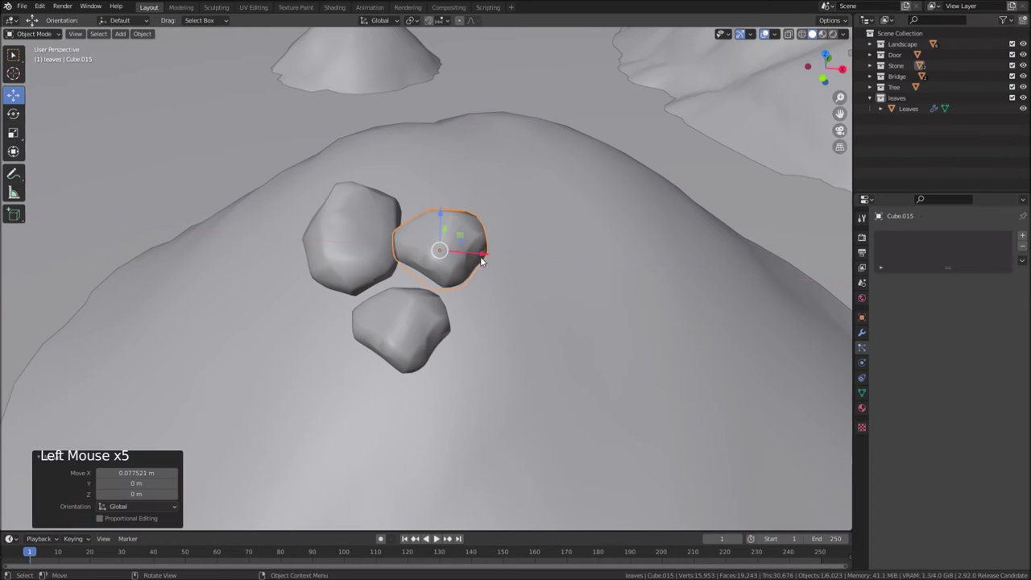
Duplicate a rock as Cube.015, enlarge it and stretch it along X beside the others
{"action": "key", "text": "s"}
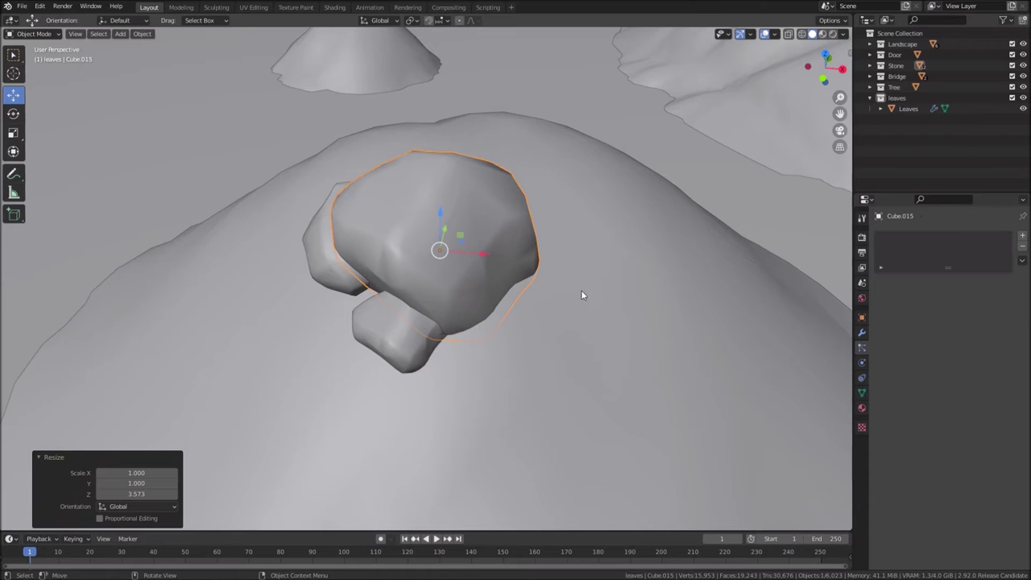
{"action": "key", "text": "Tab"}
{"action": "key", "text": "Tab"}
{"action": "key", "text": "s"}
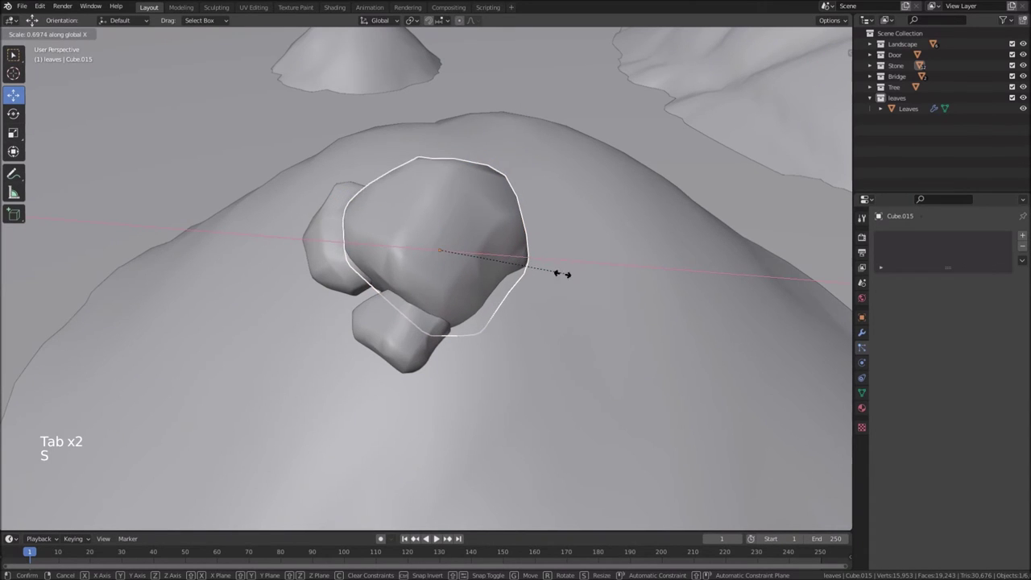
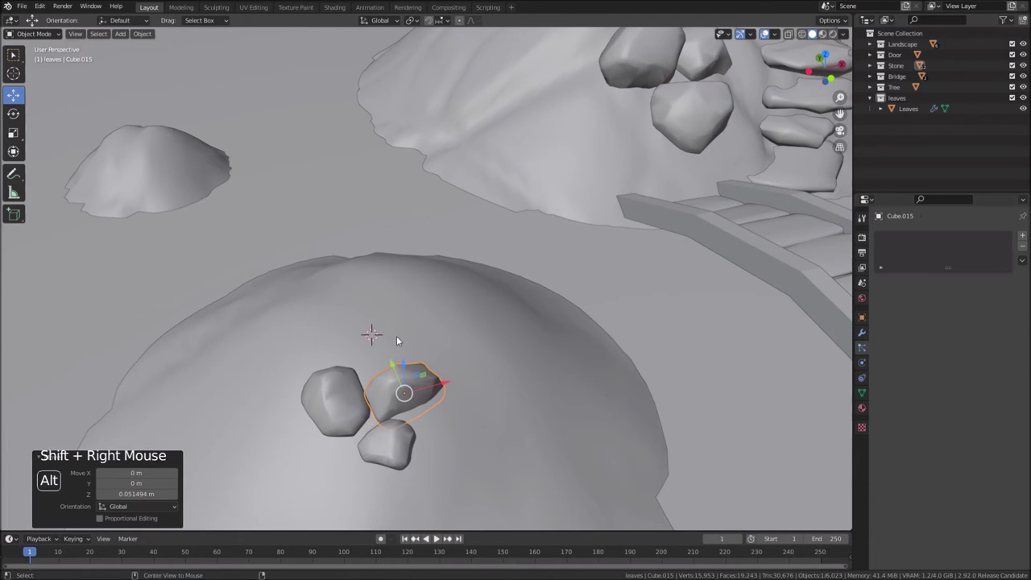
{"action": "left_click", "coordinate": [424, 321]}
{"action": "scroll", "scroll_direction": "up", "scroll_amount": 3}
Add cube Cube.016 and scale it down to about 0.36 beside the rocks
{"action": "middle_click", "coordinate": [336, 381]}
{"action": "key", "text": "shift+a"}
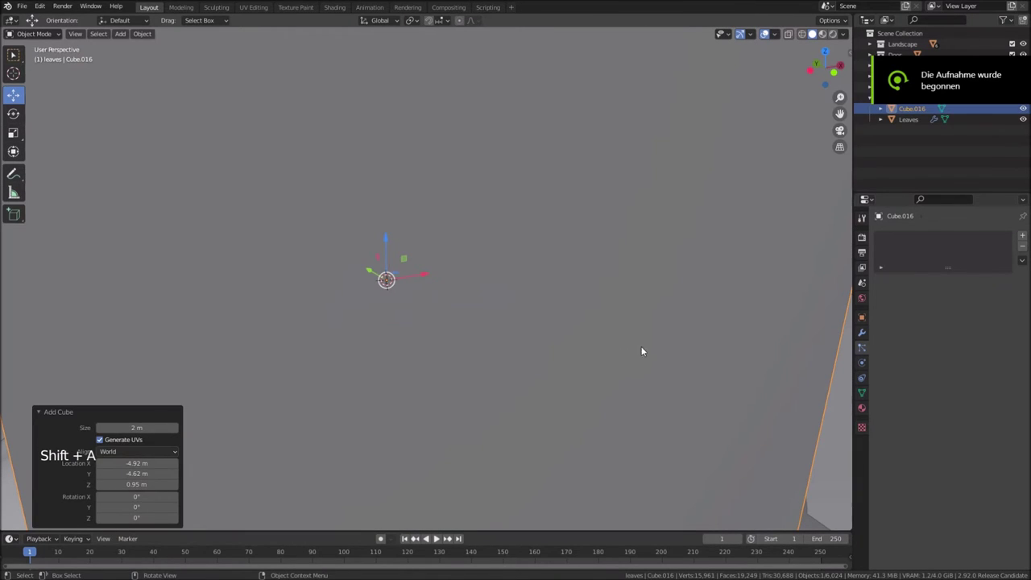
{"action": "key", "text": "s"}
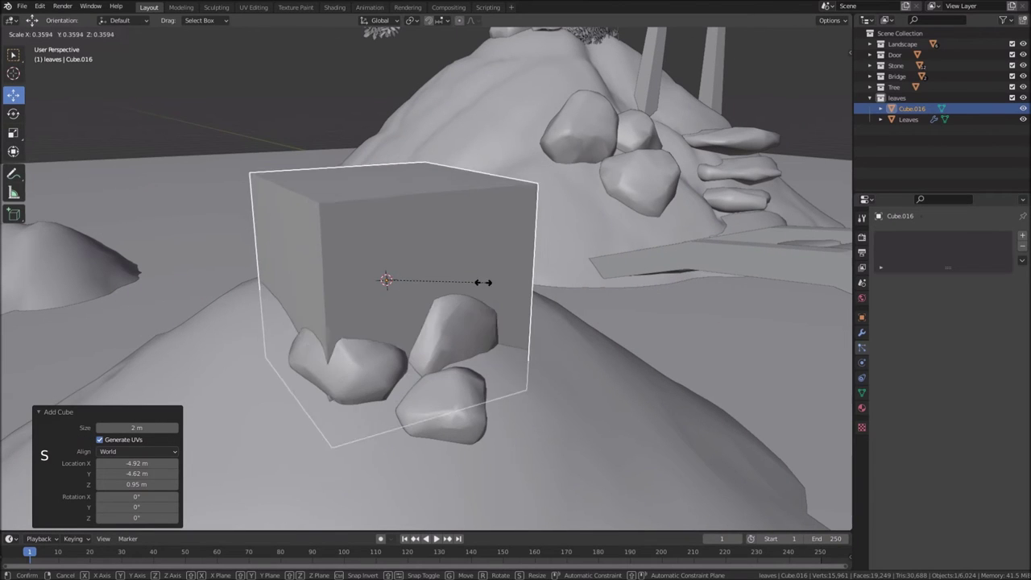
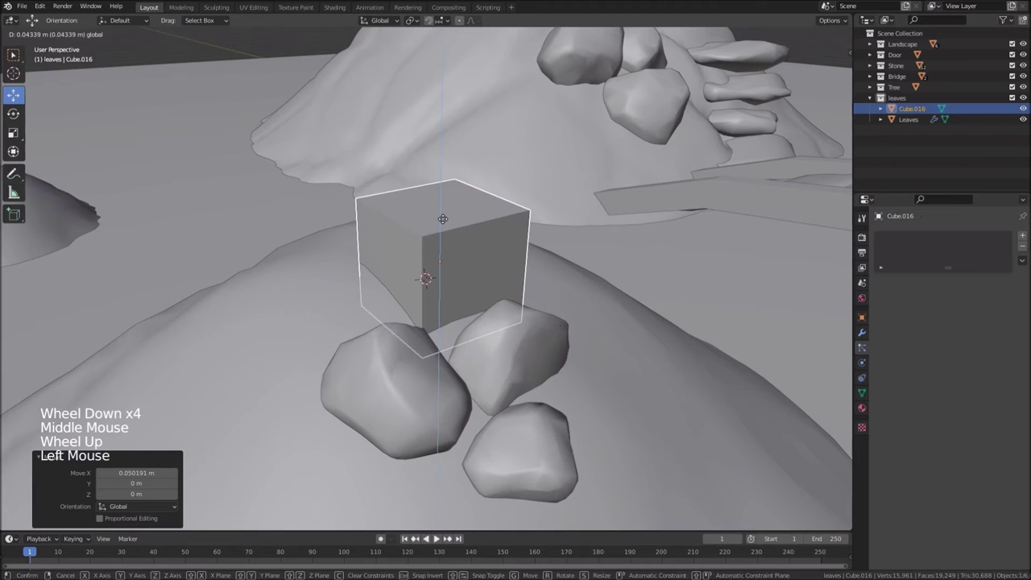
In Edit Mode taper the cube and position the top of the tapered base
{"action": "key", "text": "Tab"}
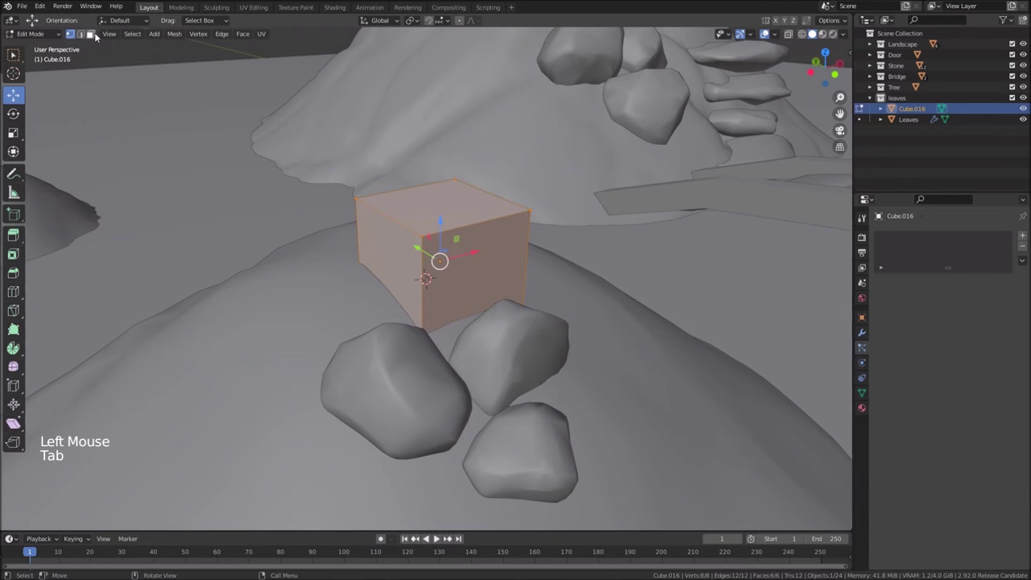
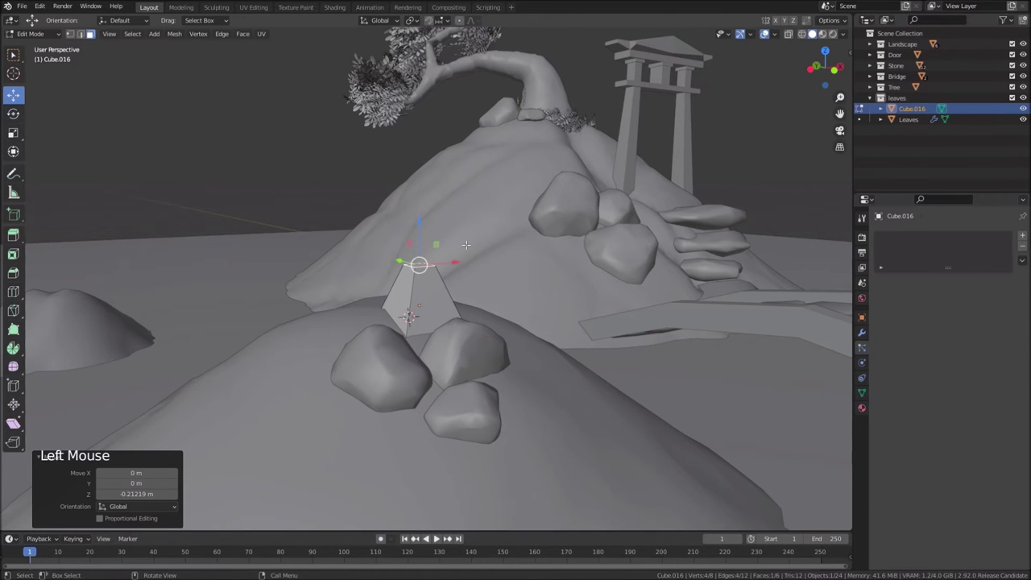
{"action": "key", "text": "s"}
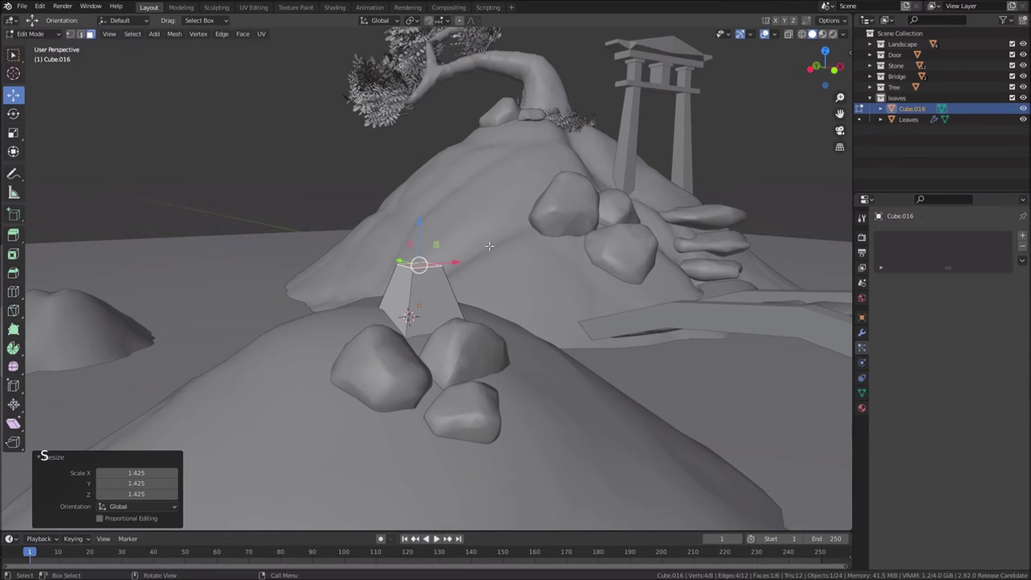
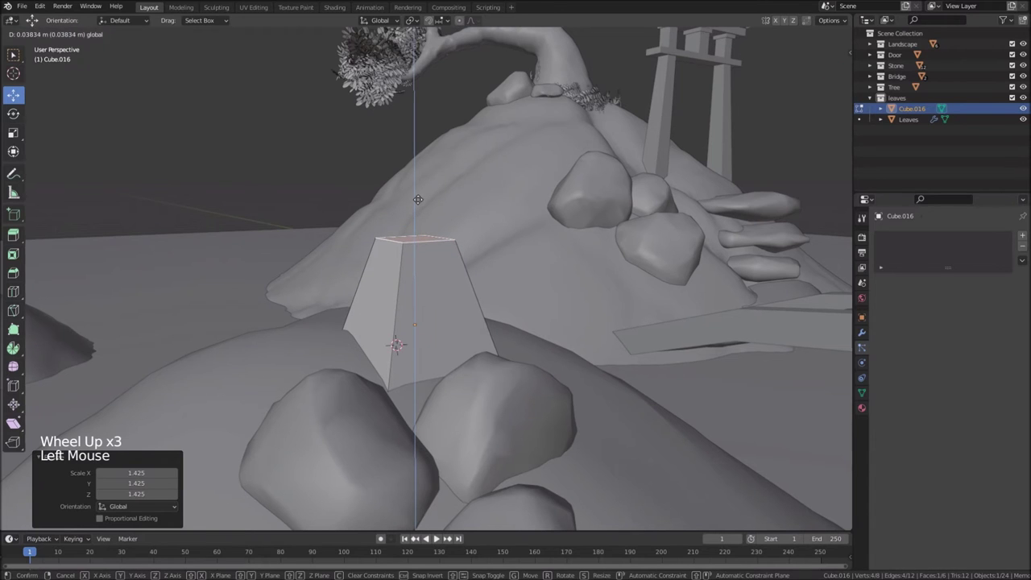
{"action": "key", "text": "s"}
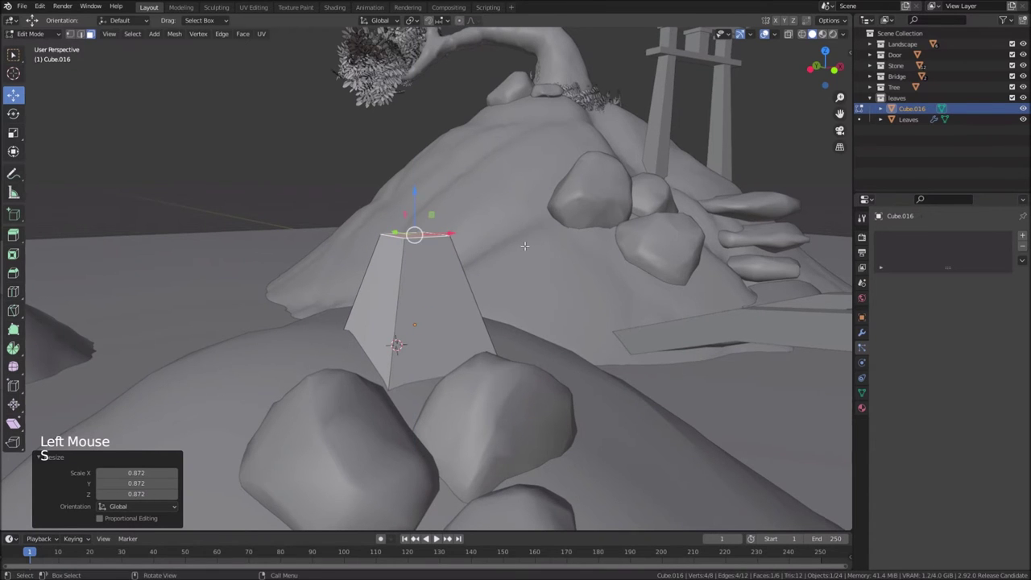
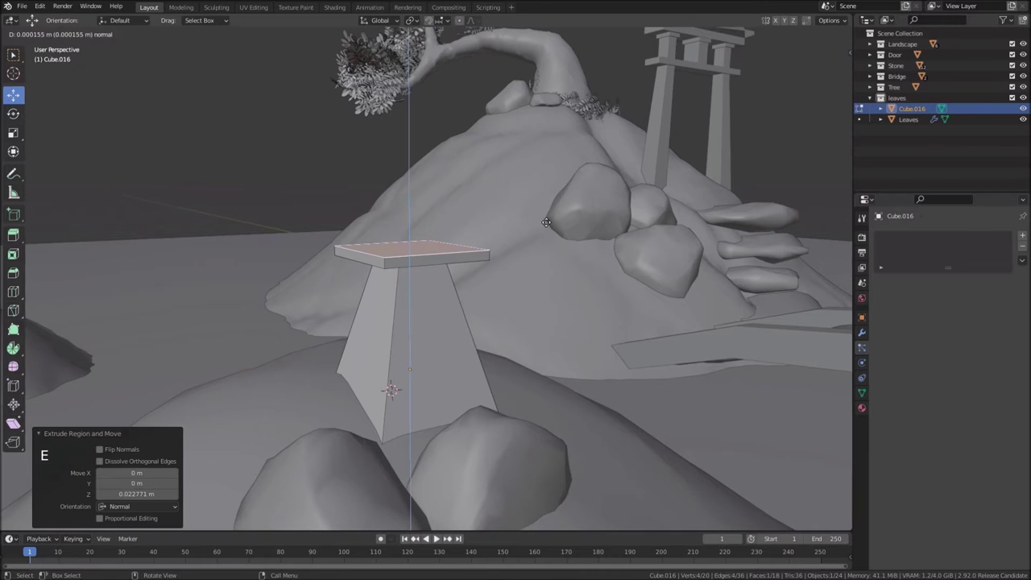
Extrude the box section, widen the roof overhang, extrude its edge and set the 3D cursor at the peak
{"action": "key", "text": "s"}
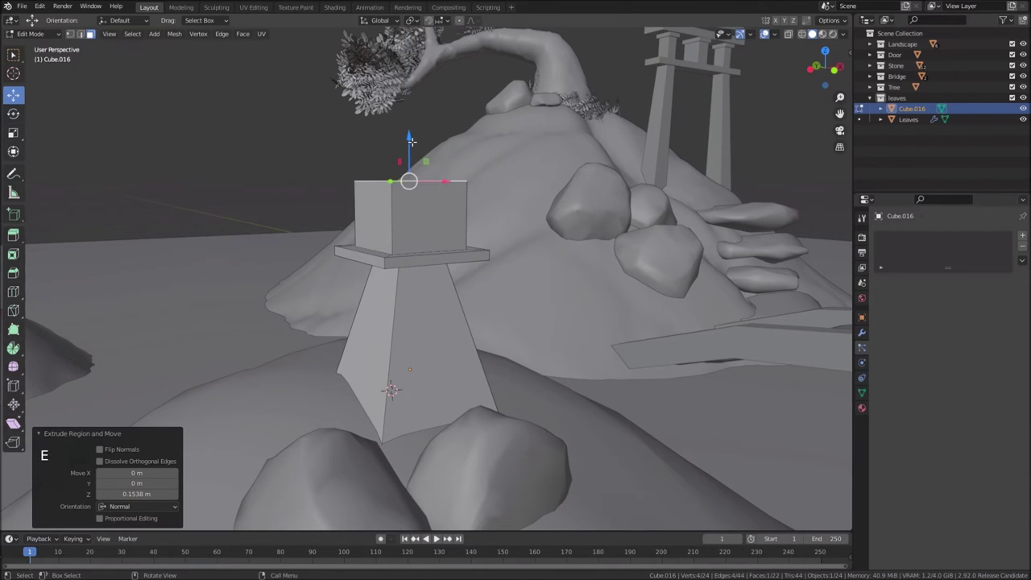
{"action": "key", "text": "s"}
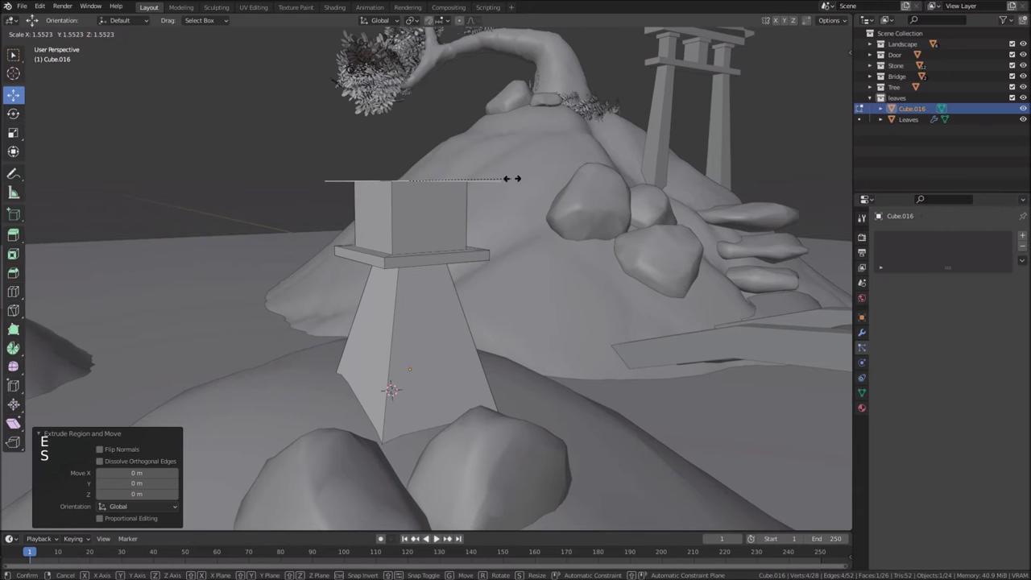
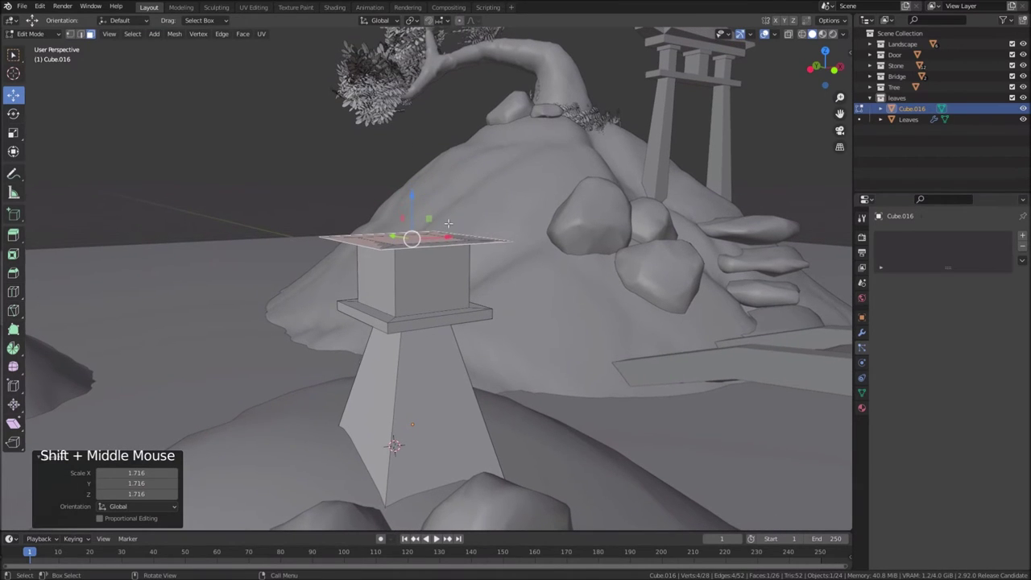
{"action": "key", "text": "e"}
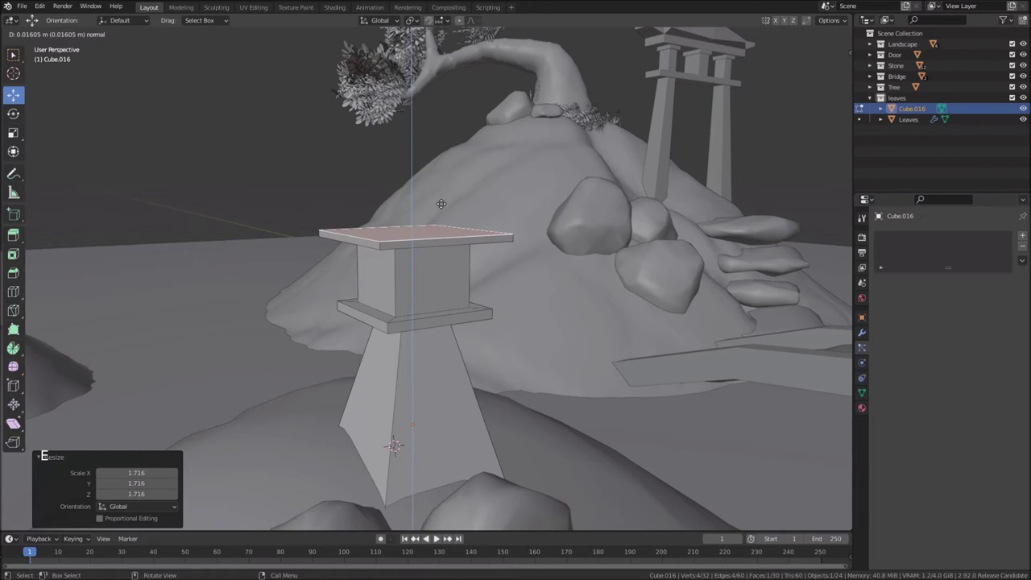
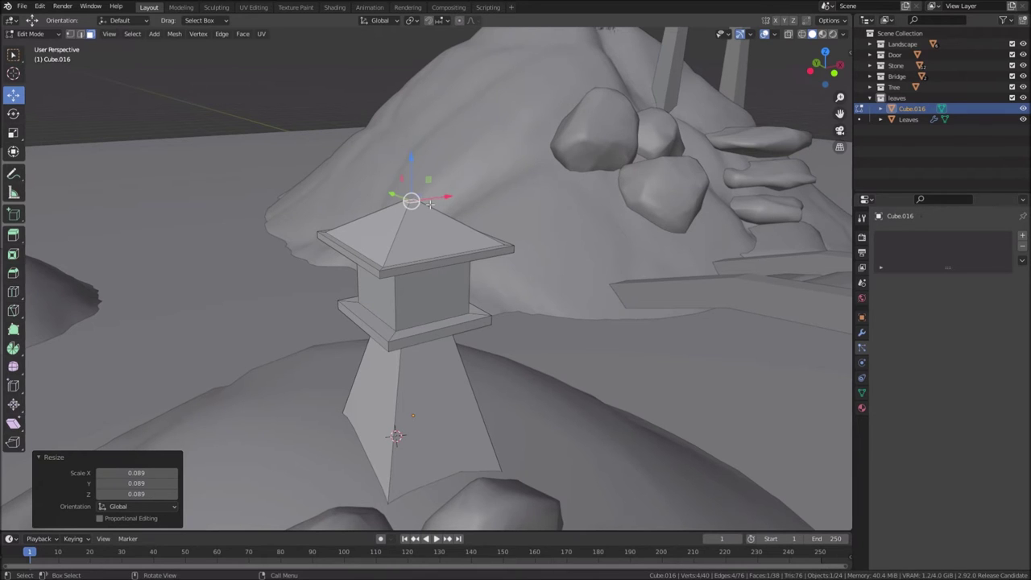
{"action": "key", "text": "shift+s"}
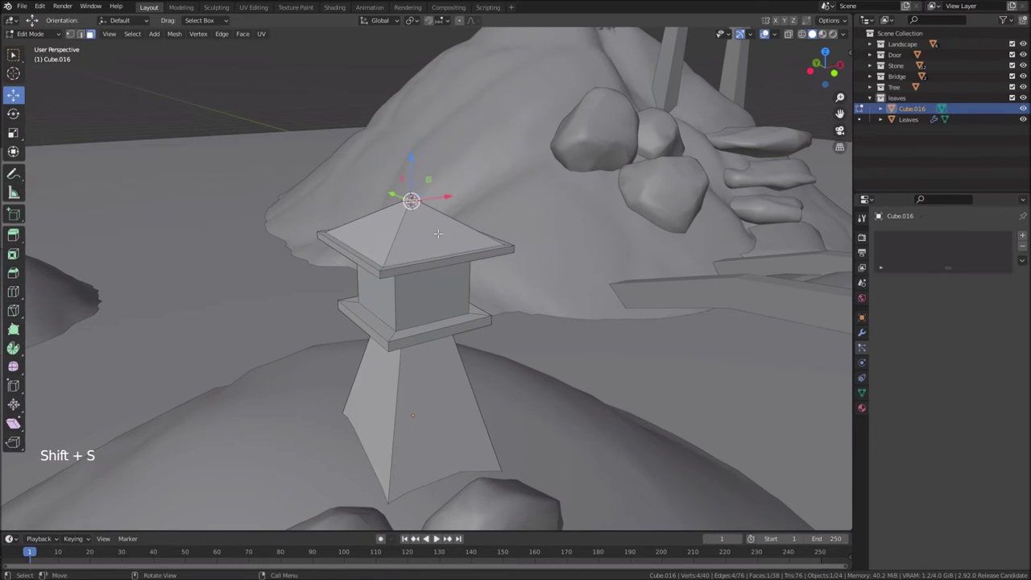
Add a small UV sphere at the 3D cursor as a finial on the roof peak
{"action": "key", "text": "shift+a"}
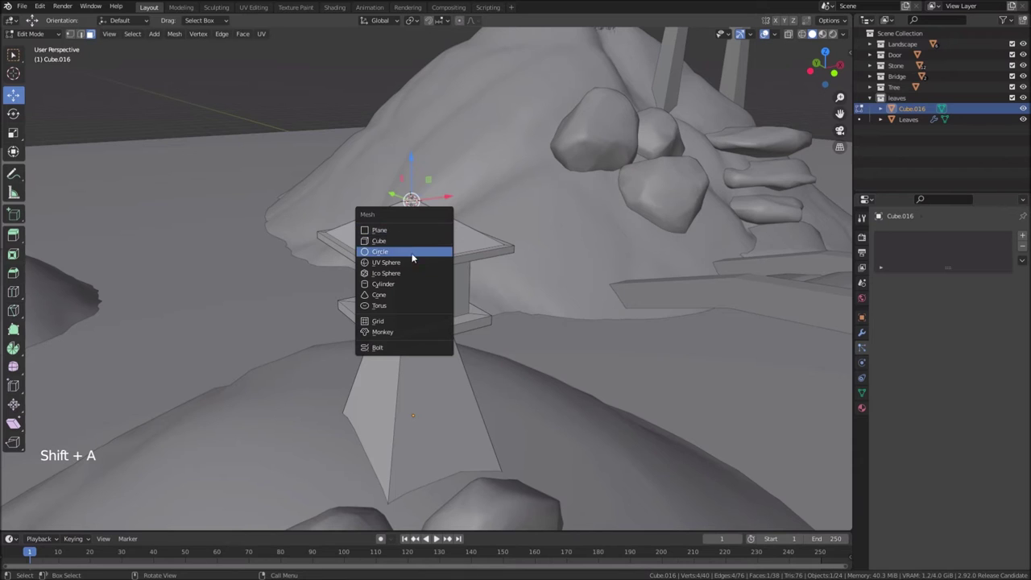
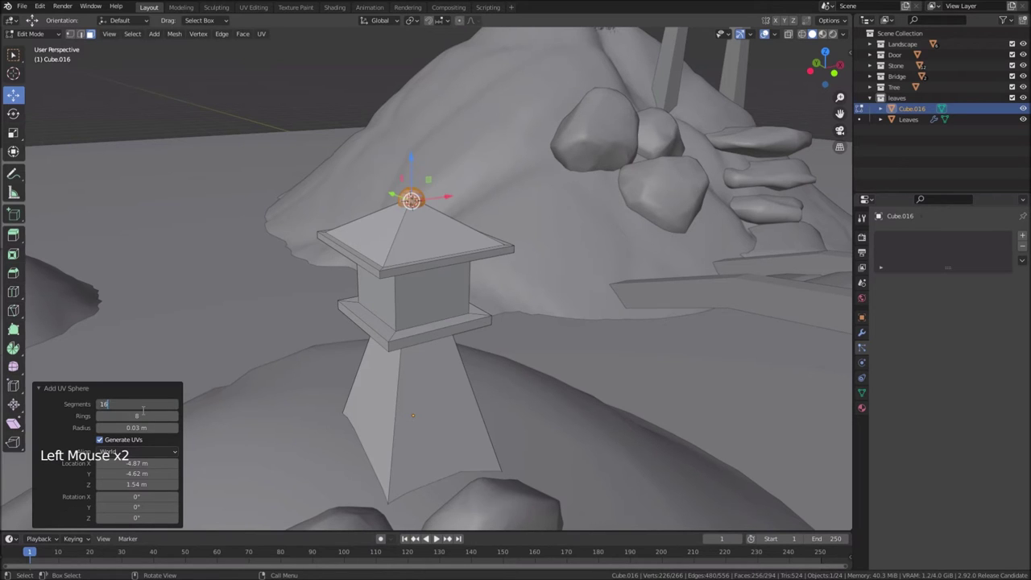
{"action": "scroll", "scroll_direction": "up", "scroll_amount": 3}
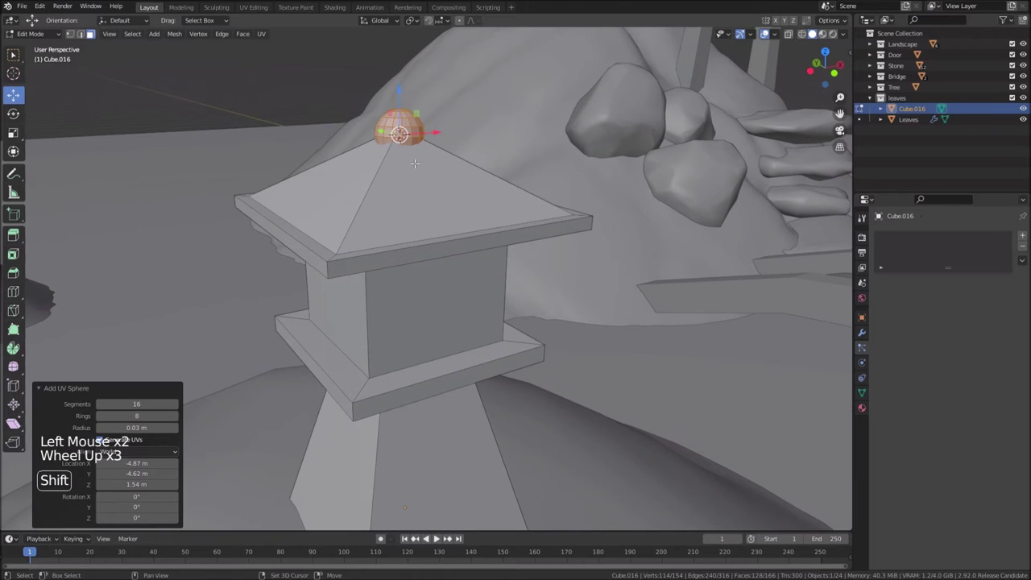
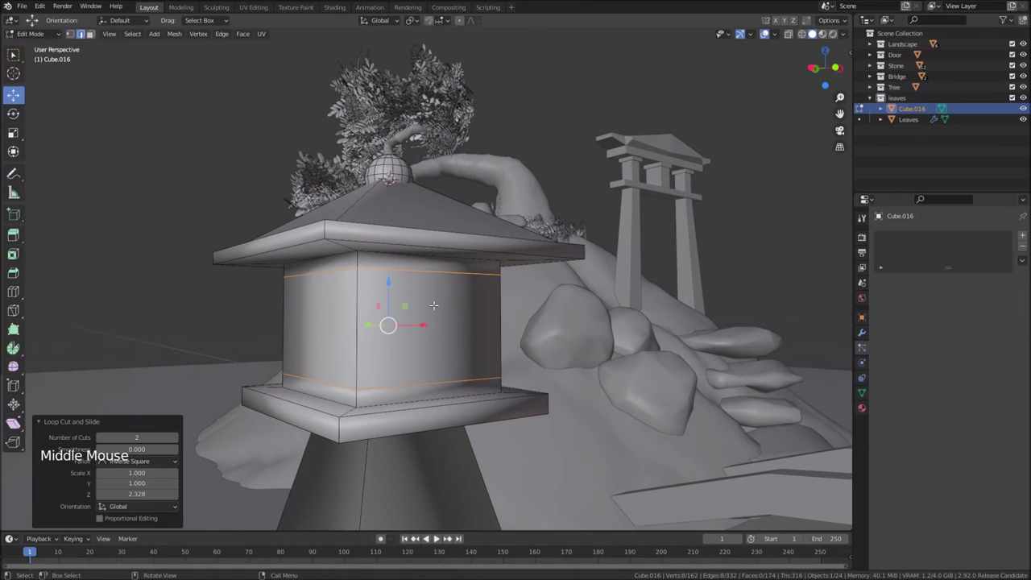
Add edge loops on the lantern box, inset and shrink the window faces, and start deleting them
{"action": "key", "text": "ctrl+r"}
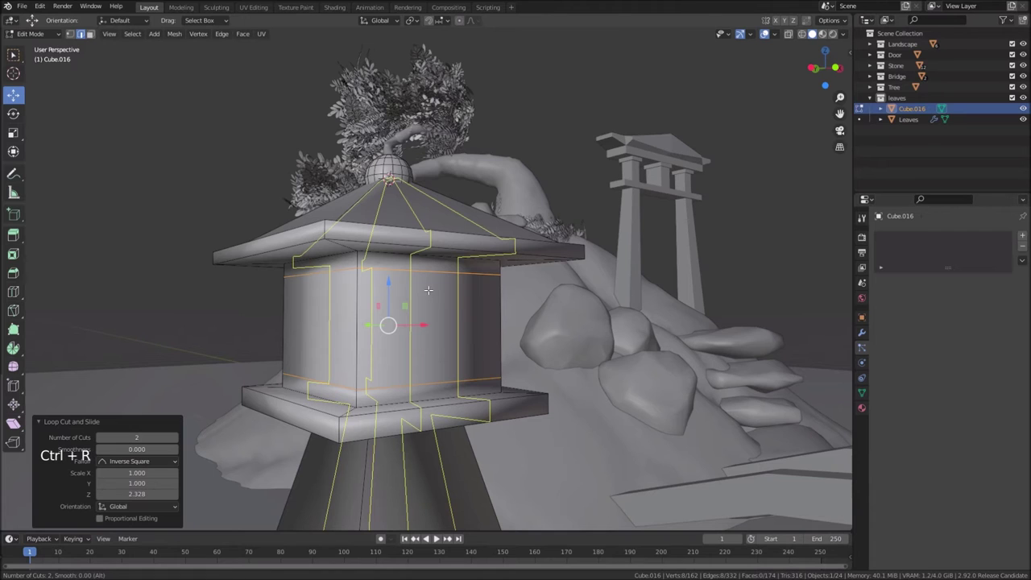
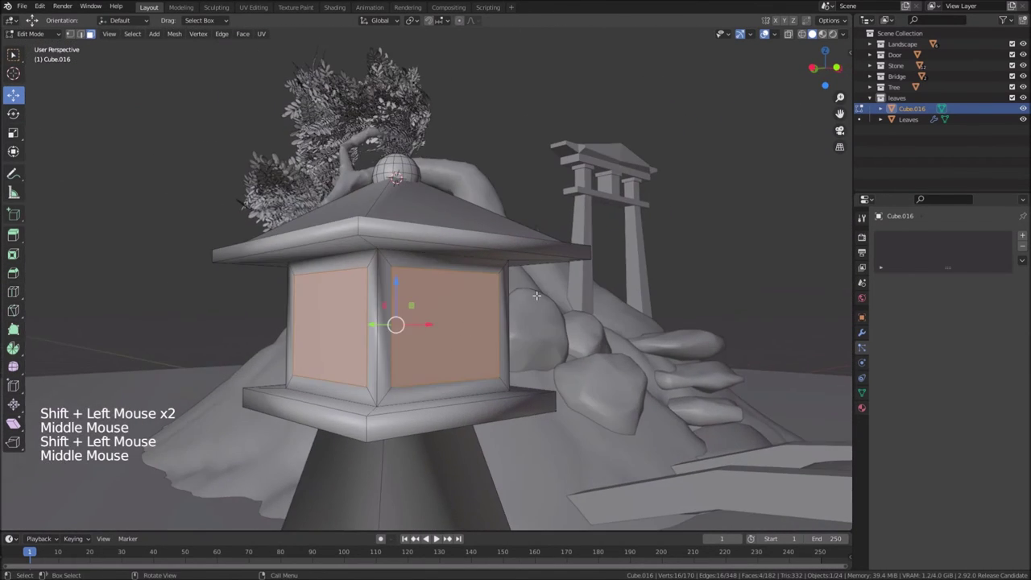
{"action": "key", "text": "e"}
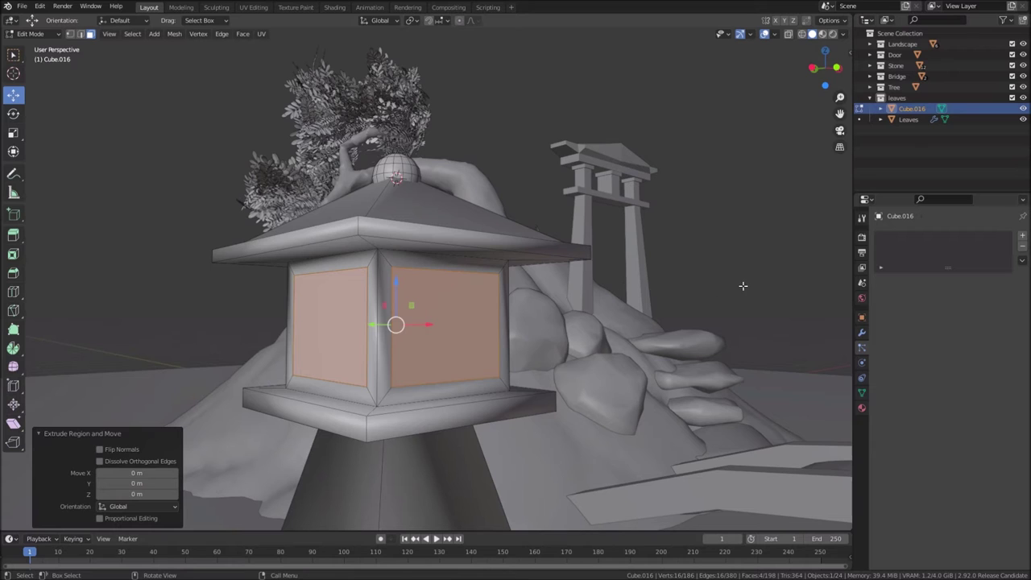
{"action": "key", "text": "s"}
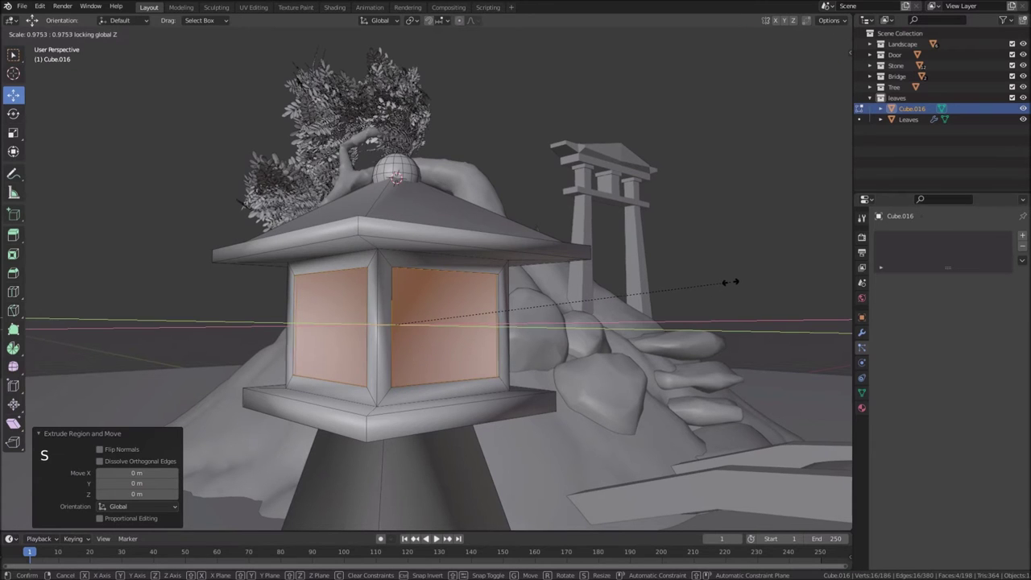
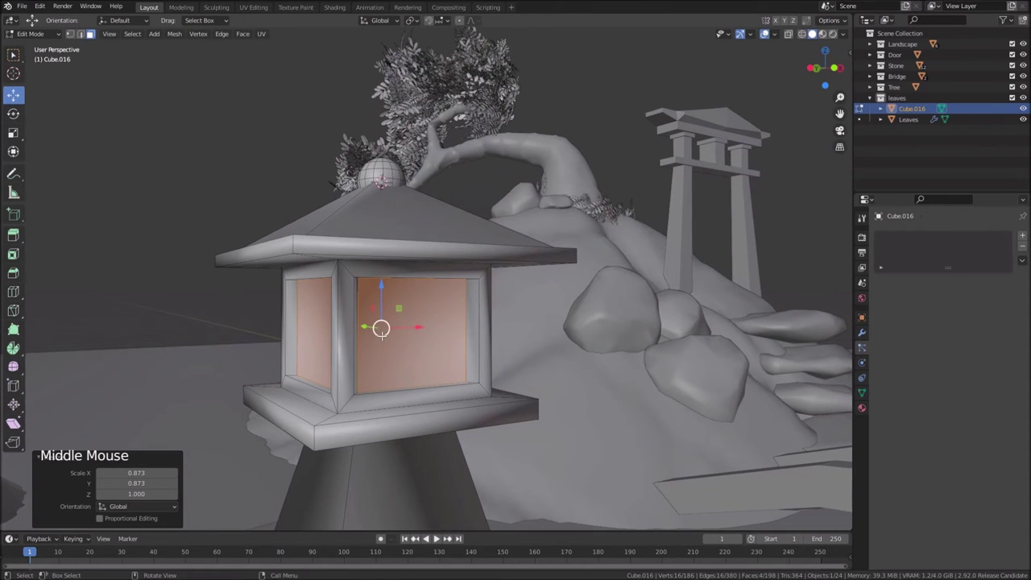
{"action": "key", "text": "Delete"}
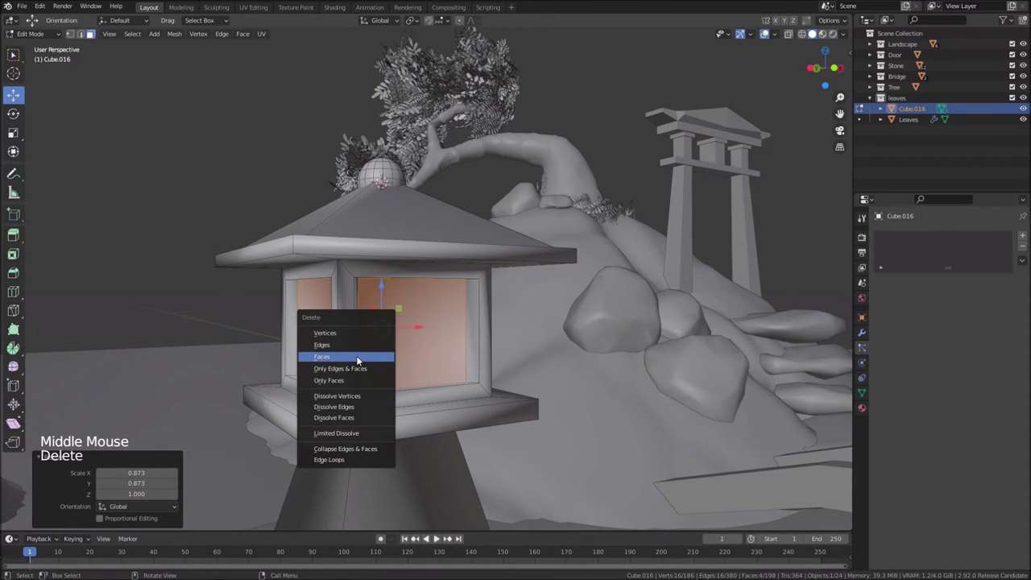
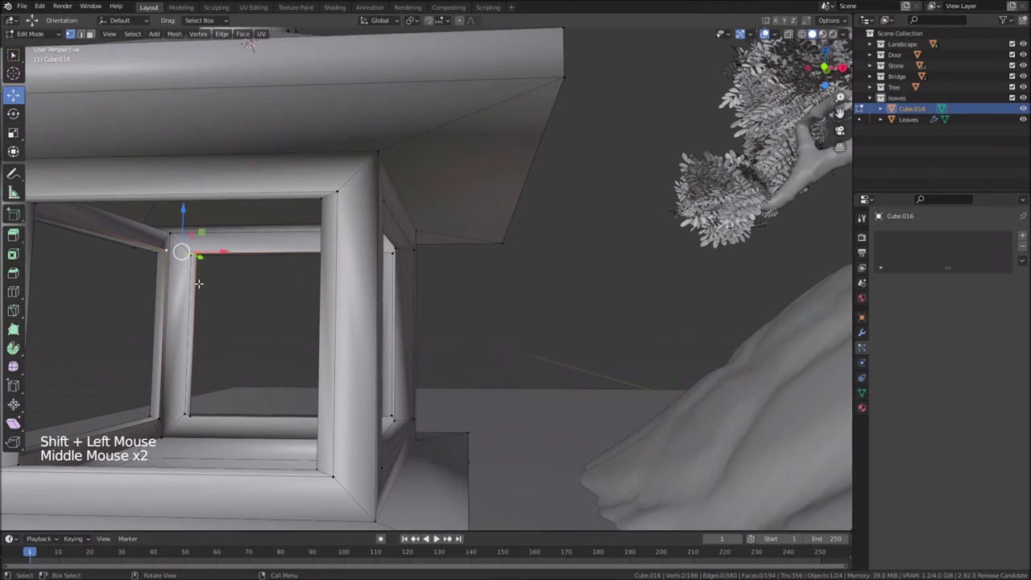
Remove the remaining window panels so all four sides are open frames
{"action": "key", "text": "m"}
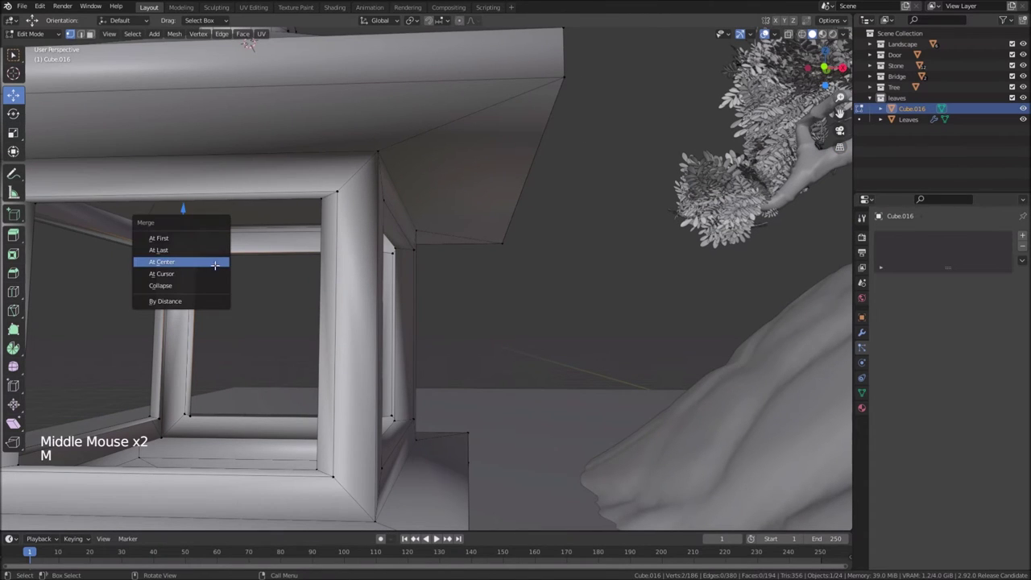
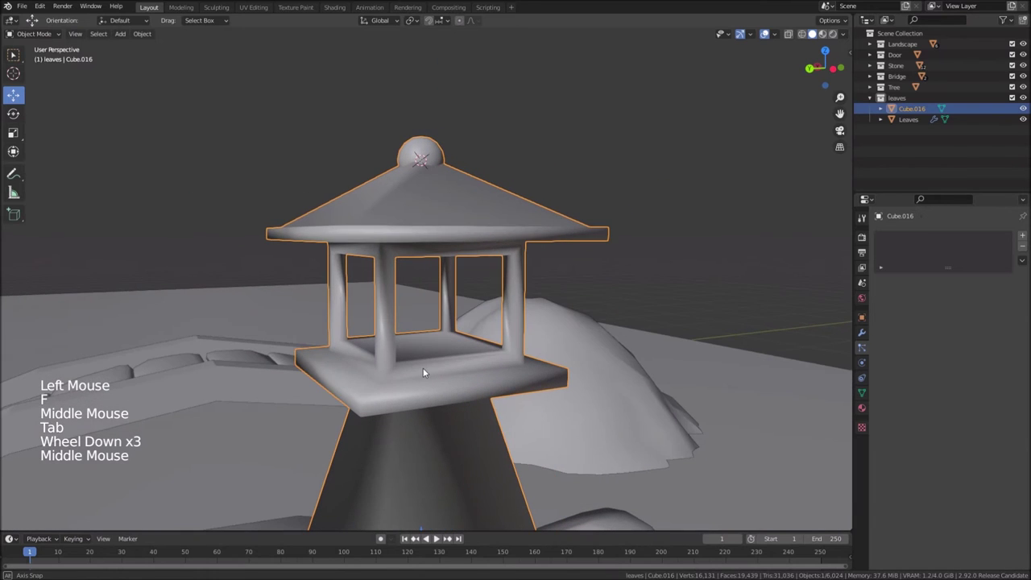
Return to editing the lantern's mesh after checking it from a new angle
{"action": "middle_click", "coordinate": [435, 365]}
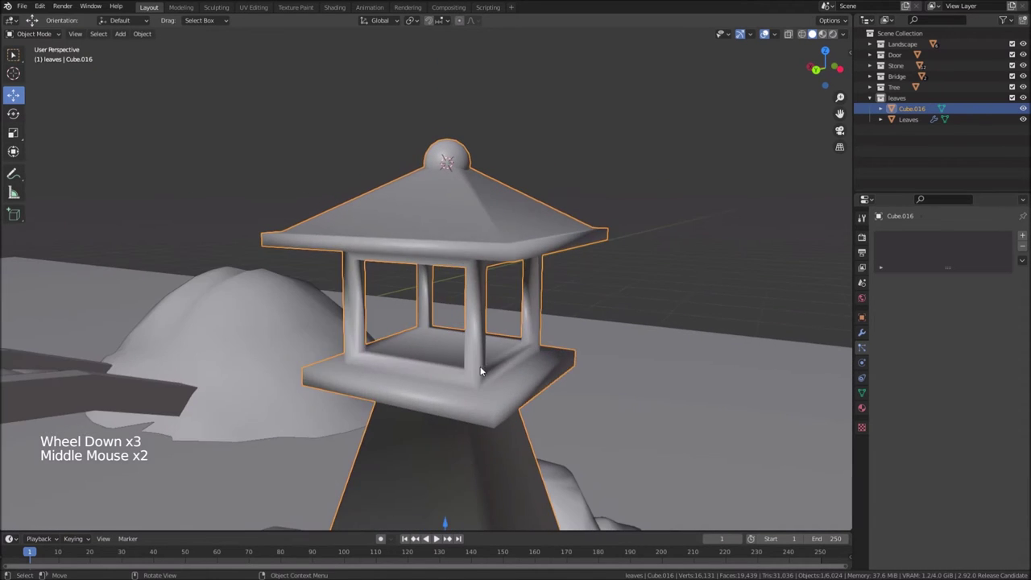
{"action": "scroll", "scroll_direction": "up", "scroll_amount": 3}
{"action": "key", "text": "Tab"}
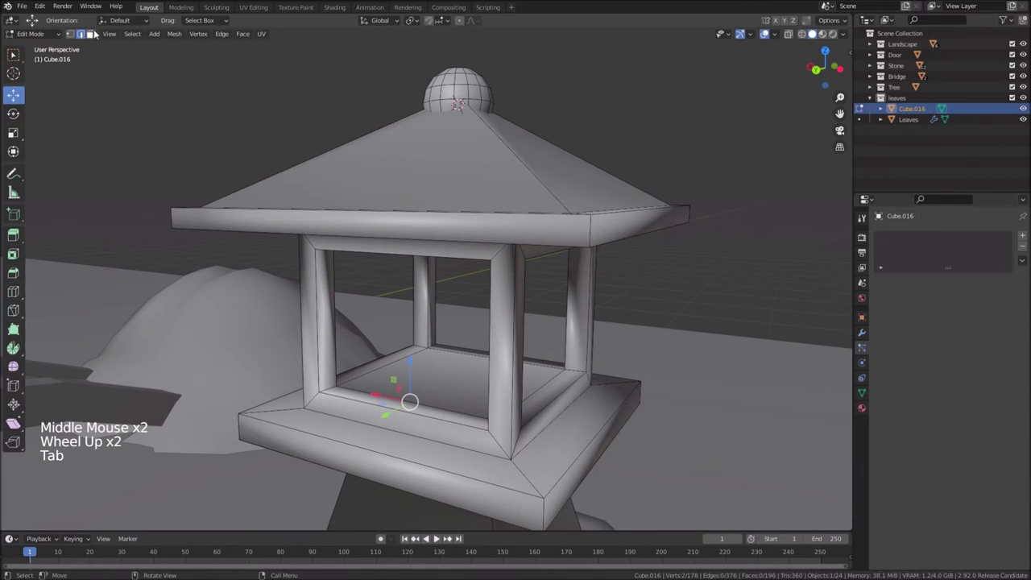
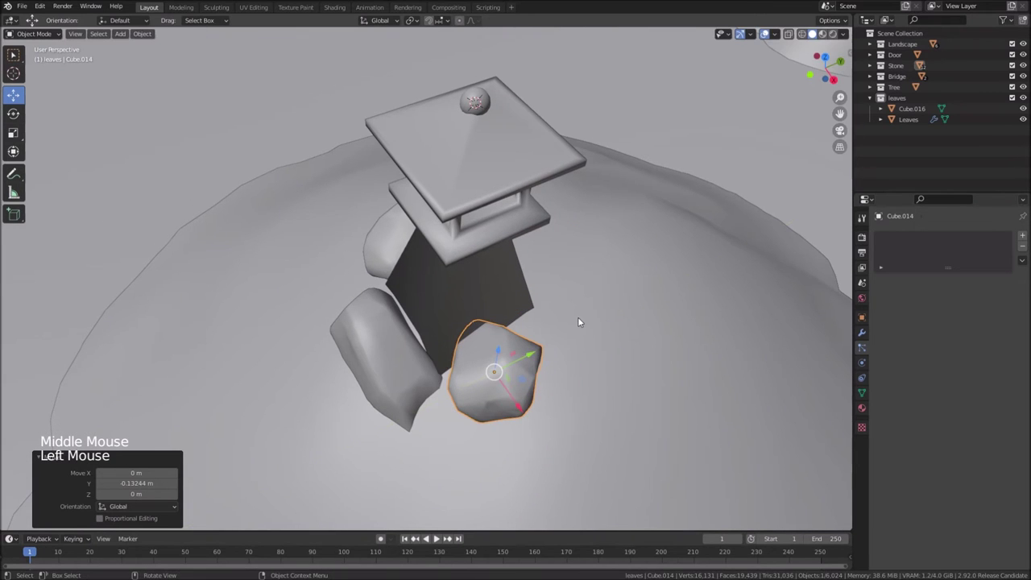
Rotate the rock about its vertical axis and settle it against the lantern's base
{"action": "key", "text": "r"}
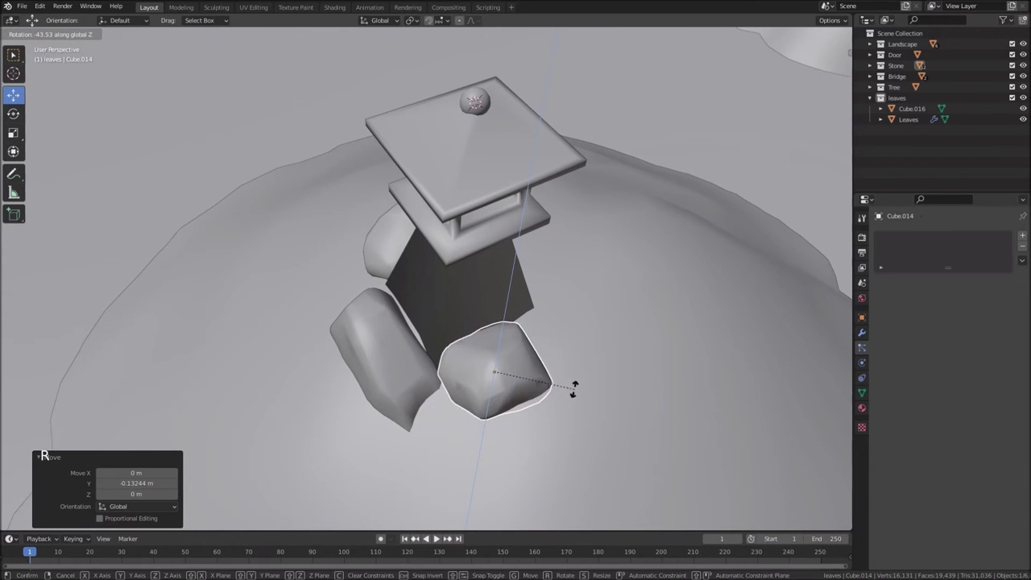
{"action": "middle_click", "coordinate": [557, 402]}
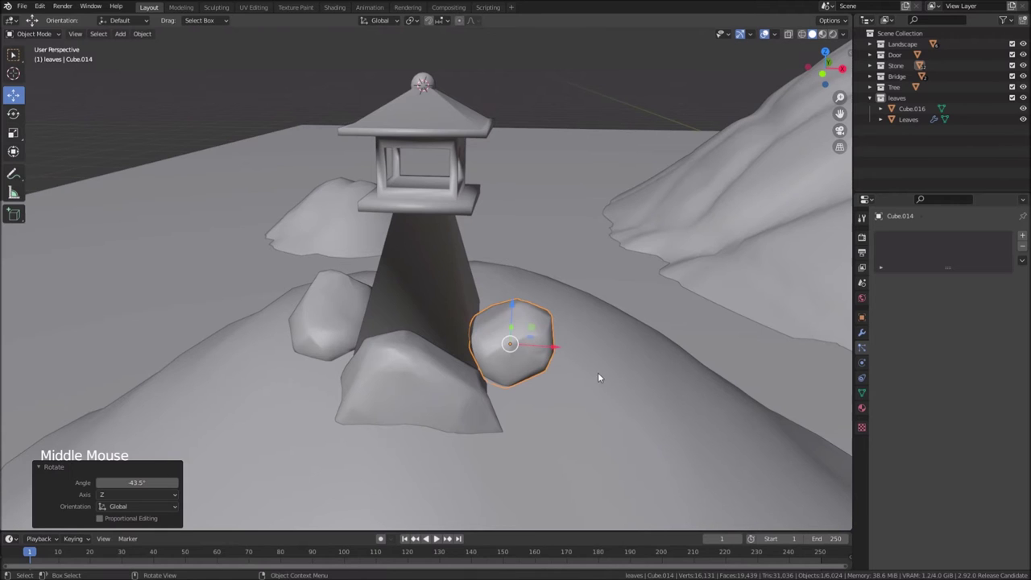
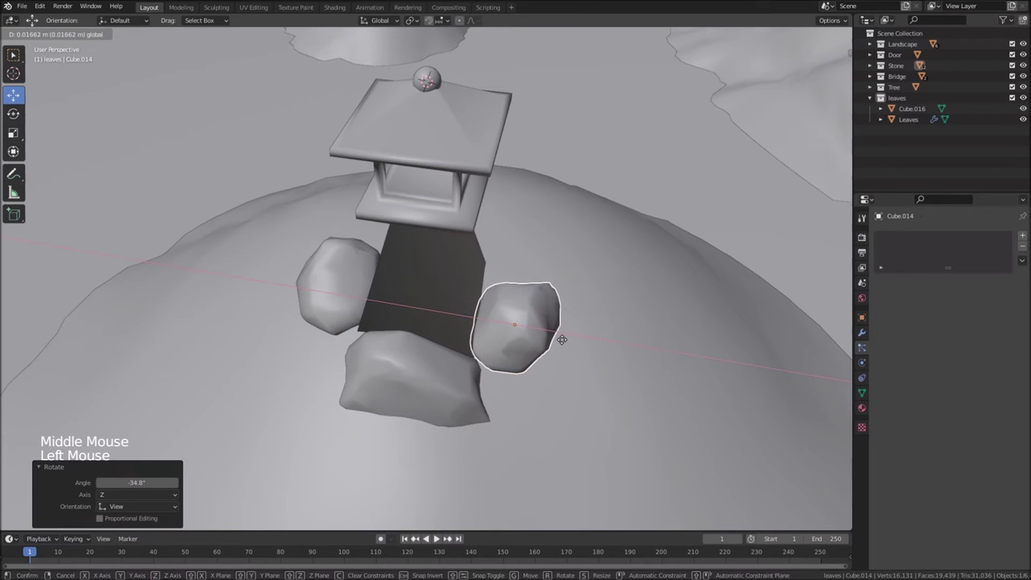
{"action": "left_click", "coordinate": [560, 337]}
Orbit out to survey the lantern and rocks within the wider hillside scene
{"action": "middle_click", "coordinate": [535, 384]}
{"action": "scroll", "scroll_direction": "down", "scroll_amount": 3}
{"action": "middle_click", "coordinate": [461, 361]}
{"action": "middle_click", "coordinate": [557, 335]}
{"action": "middle_click", "coordinate": [507, 320]}
{"action": "scroll", "scroll_direction": "down", "scroll_amount": 3}
{"action": "middle_click", "coordinate": [498, 385]}
{"action": "middle_click", "coordinate": [533, 390]}
{"action": "middle_click", "coordinate": [470, 393]}
{"action": "middle_click", "coordinate": [512, 415]}
{"action": "scroll", "scroll_direction": "down", "scroll_amount": 3}
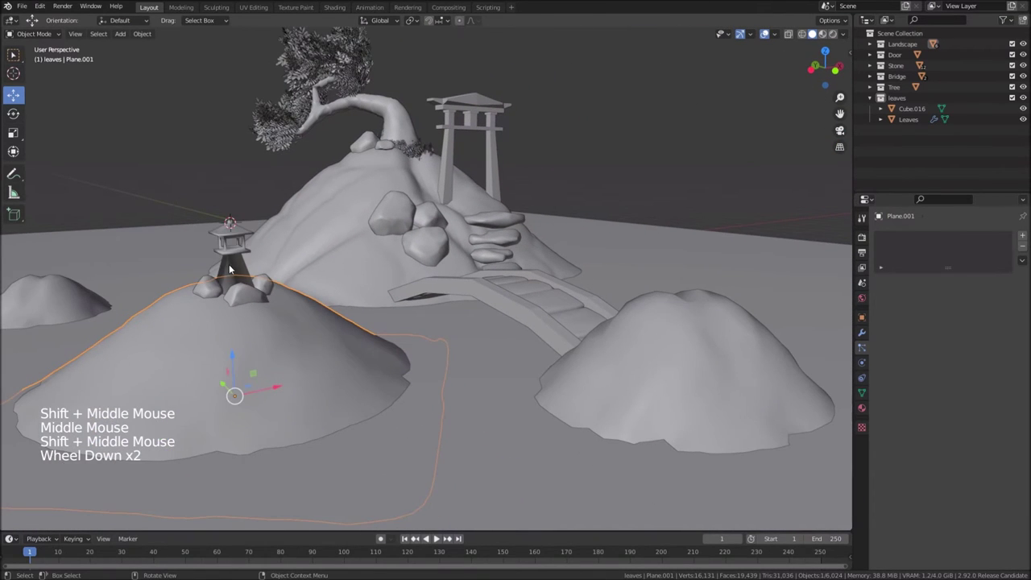
Duplicate the lantern and settle the copy onto the small hill by the bridge
{"action": "left_click", "coordinate": [233, 266]}
{"action": "key", "text": "shift+d"}
{"action": "middle_click", "coordinate": [303, 319]}
{"action": "left_click", "coordinate": [289, 261]}
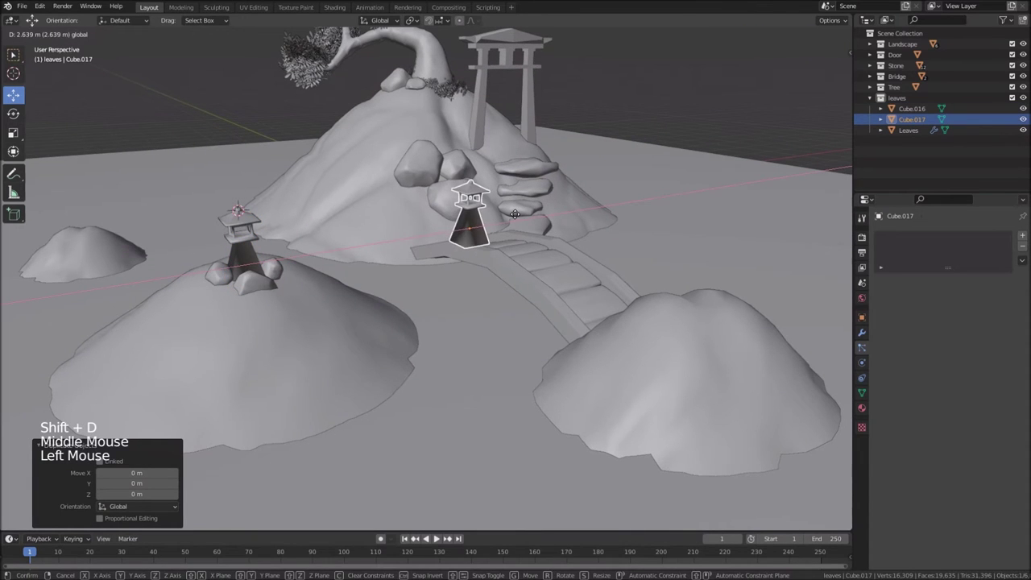
{"action": "left_click", "coordinate": [449, 218]}
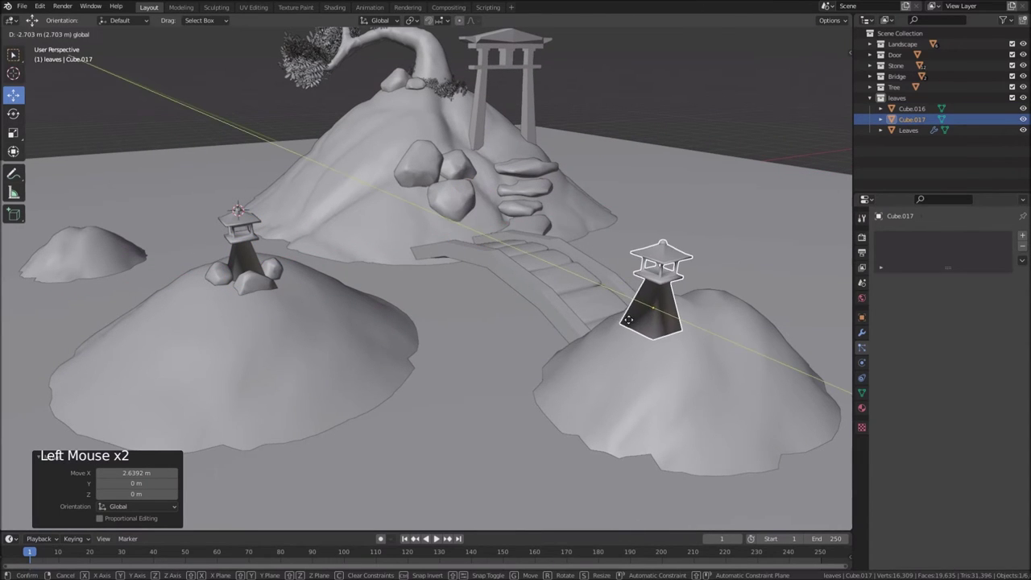
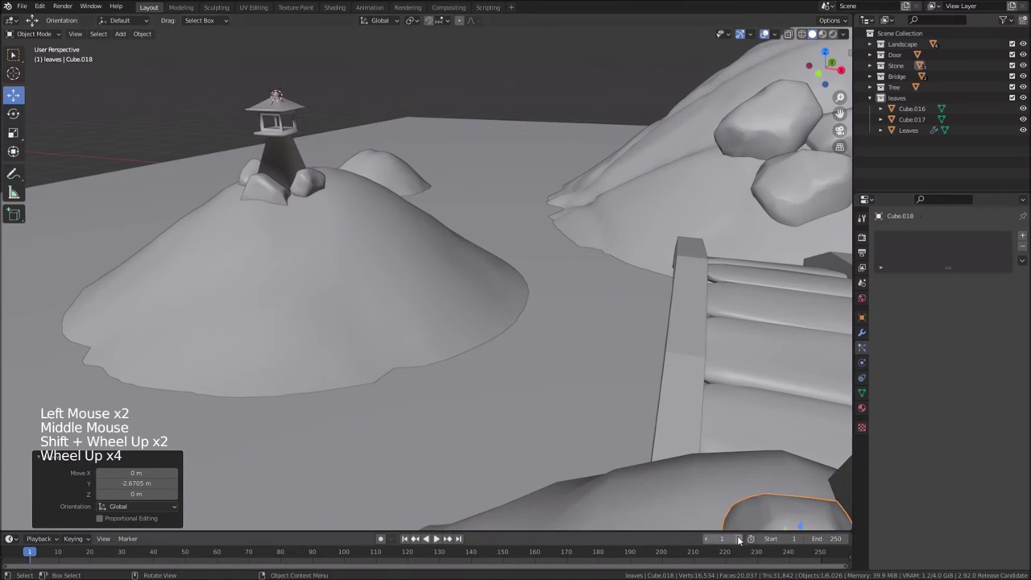
Move a copied rock toward the new lantern's base
{"action": "middle_click", "coordinate": [741, 495]}
{"action": "scroll", "scroll_direction": "down", "scroll_amount": 3}
{"action": "middle_click", "coordinate": [557, 275]}
{"action": "scroll", "scroll_direction": "down", "scroll_amount": 3}
{"action": "key", "text": "r"}
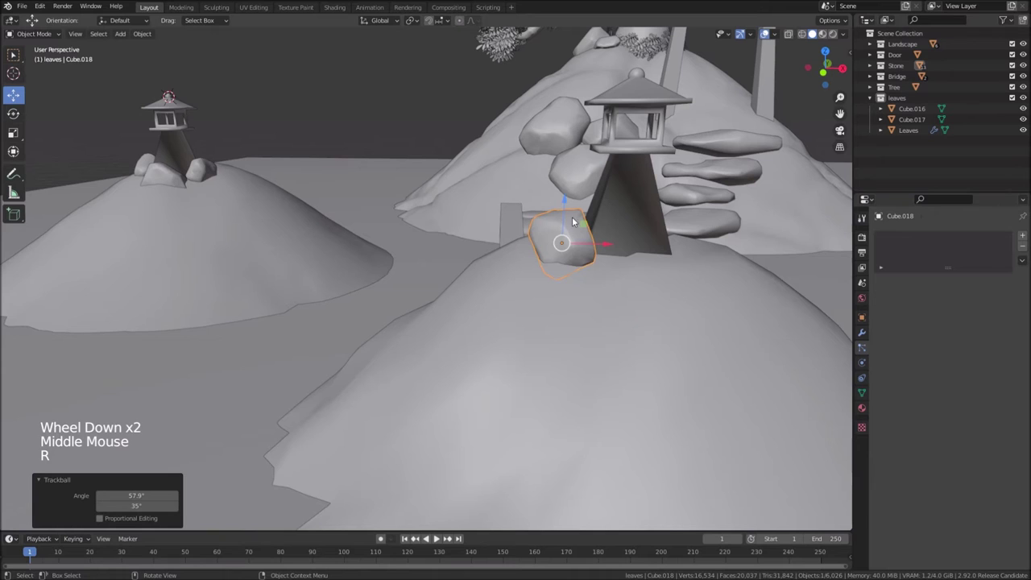
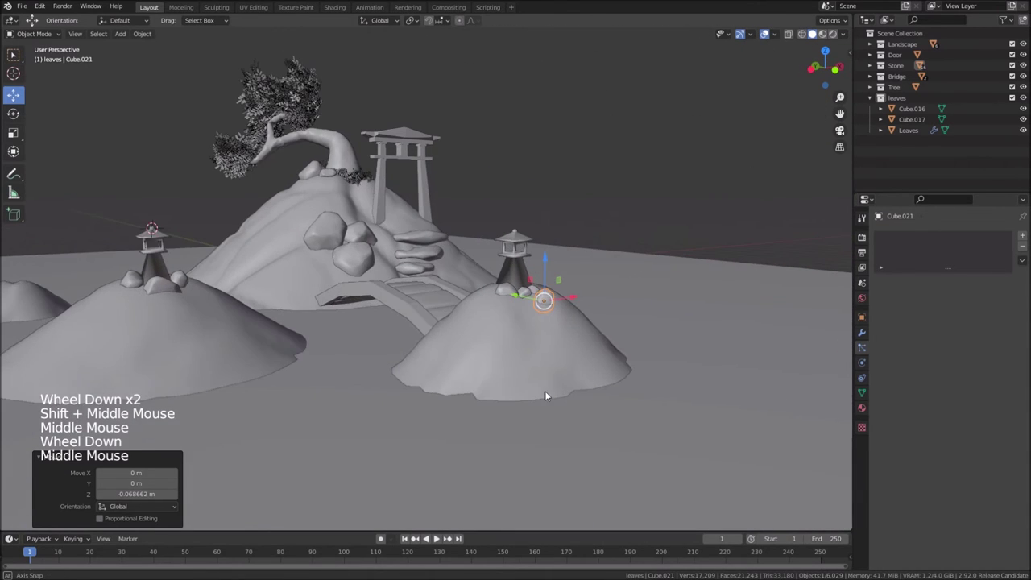
Orbit around the hill to inspect the second lantern and its rocks
{"action": "middle_click", "coordinate": [531, 378]}
{"action": "middle_click", "coordinate": [559, 435]}
{"action": "middle_click", "coordinate": [595, 426]}
{"action": "middle_click", "coordinate": [535, 408]}
{"action": "middle_click", "coordinate": [594, 366]}
{"action": "middle_click", "coordinate": [368, 339]}
{"action": "middle_click", "coordinate": [525, 347]}
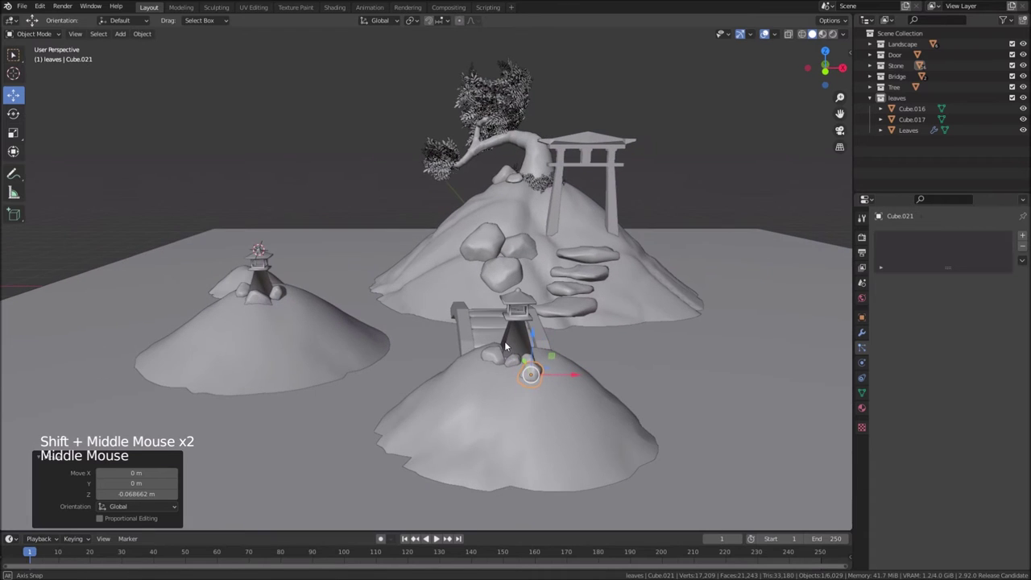
{"action": "middle_click", "coordinate": [456, 335]}
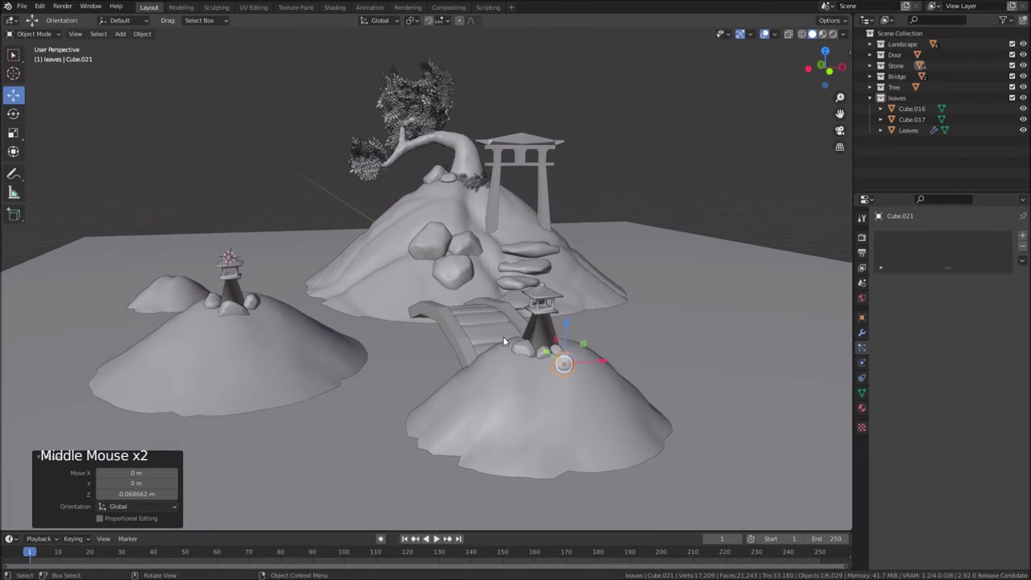
{"action": "middle_click", "coordinate": [242, 279]}
Move both lanterns into a new collection named 'Shrine'
{"action": "left_click", "coordinate": [242, 279]}
{"action": "left_click", "coordinate": [539, 336]}
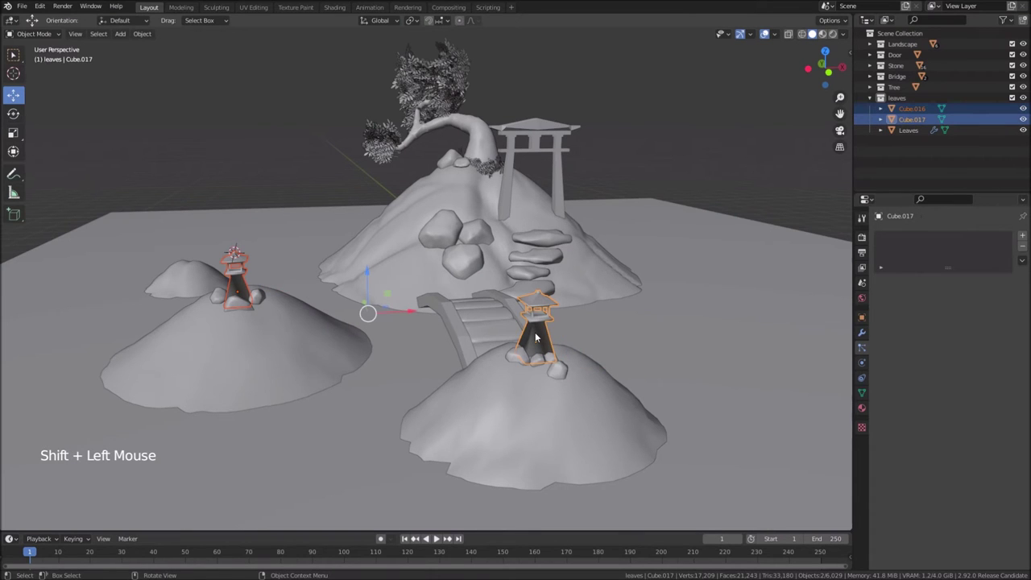
{"action": "key", "text": "m"}
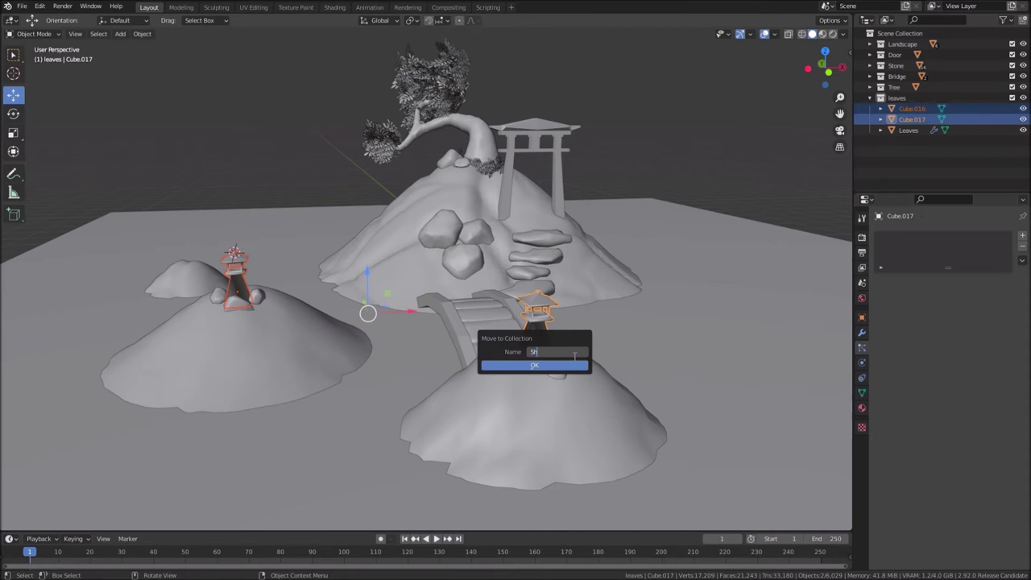
{"action": "key", "text": "Left"}
{"action": "key", "text": "Left"}
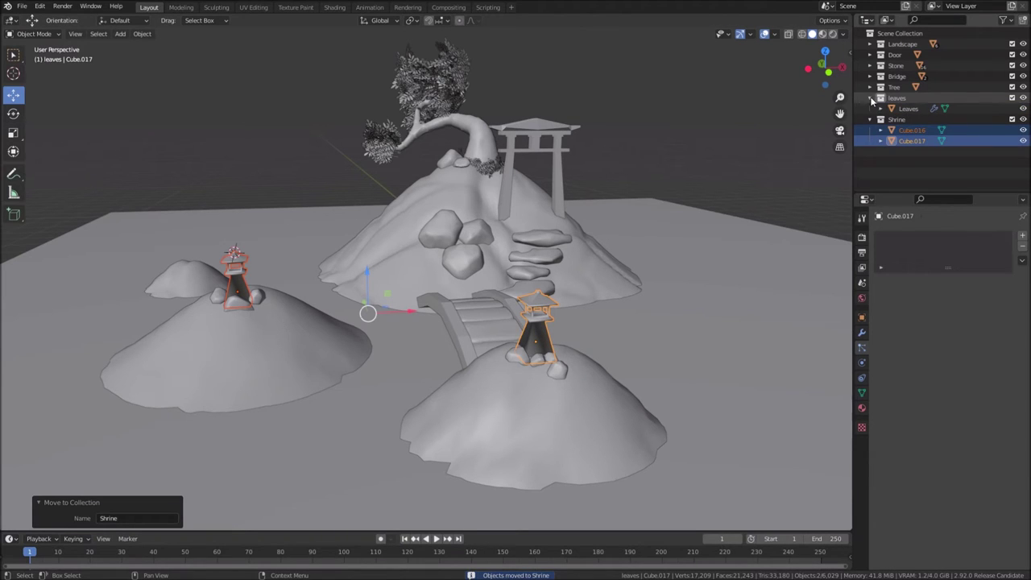
Hide the Landscape, scenery and Shrine collections, leaving only the leaves collection visible
{"action": "left_click", "coordinate": [874, 99]}
{"action": "left_click", "coordinate": [873, 107]}
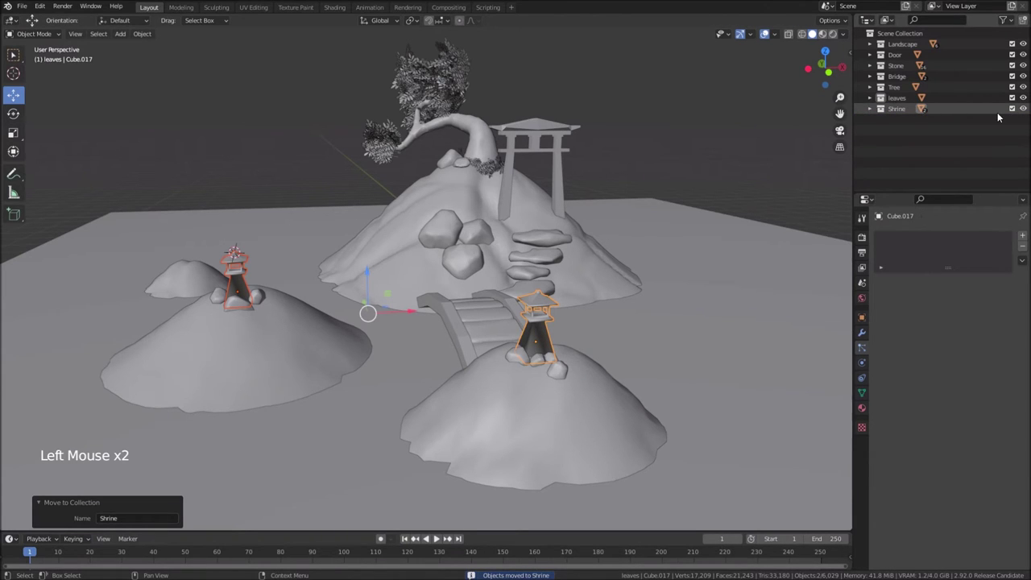
{"action": "scroll", "scroll_direction": "down", "scroll_amount": 3}
{"action": "middle_click", "coordinate": [683, 300]}
{"action": "scroll", "scroll_direction": "down", "scroll_amount": 3}
{"action": "left_click", "coordinate": [867, 95]}
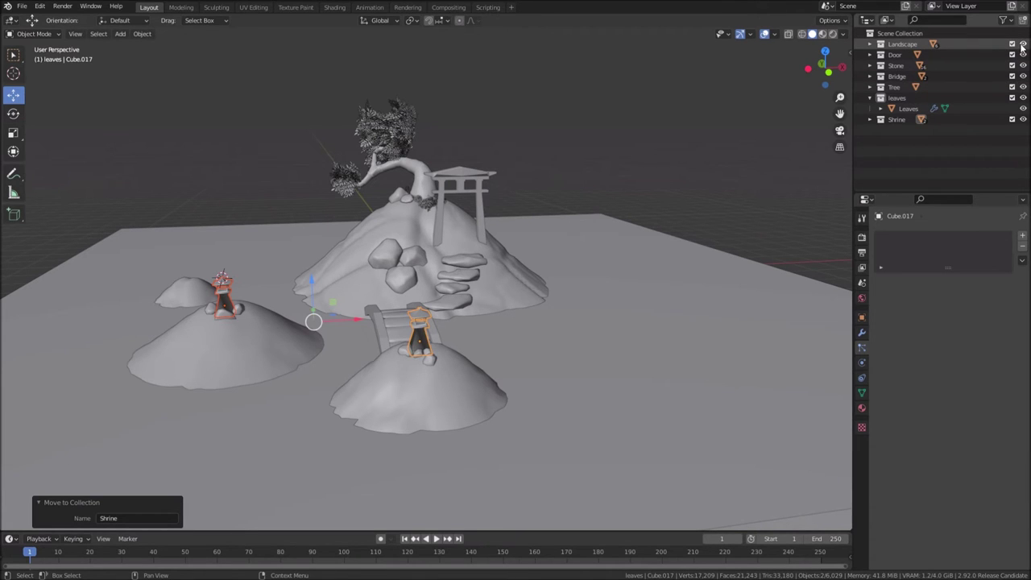
{"action": "left_click", "coordinate": [1027, 47]}
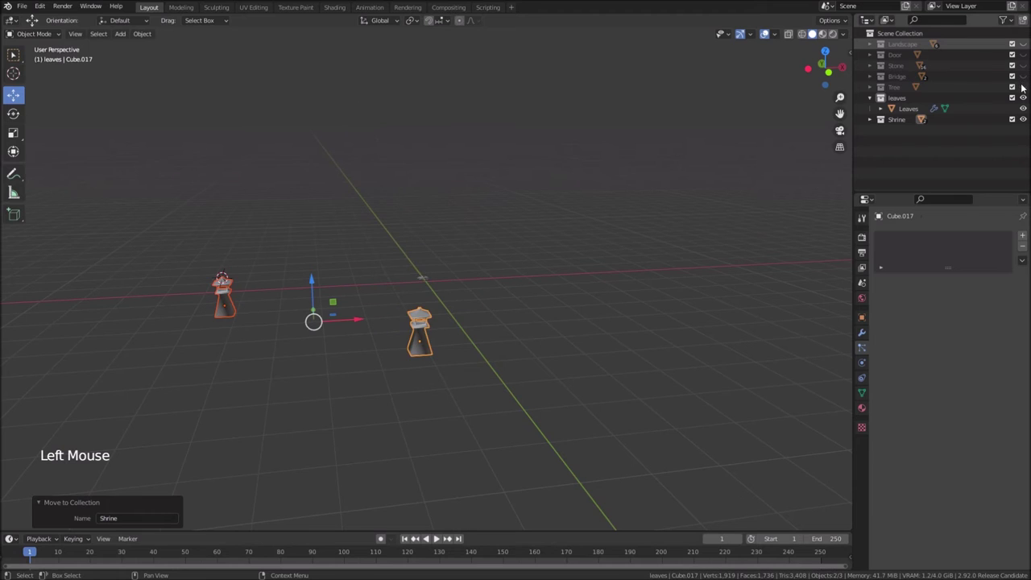
{"action": "left_click", "coordinate": [1026, 120]}
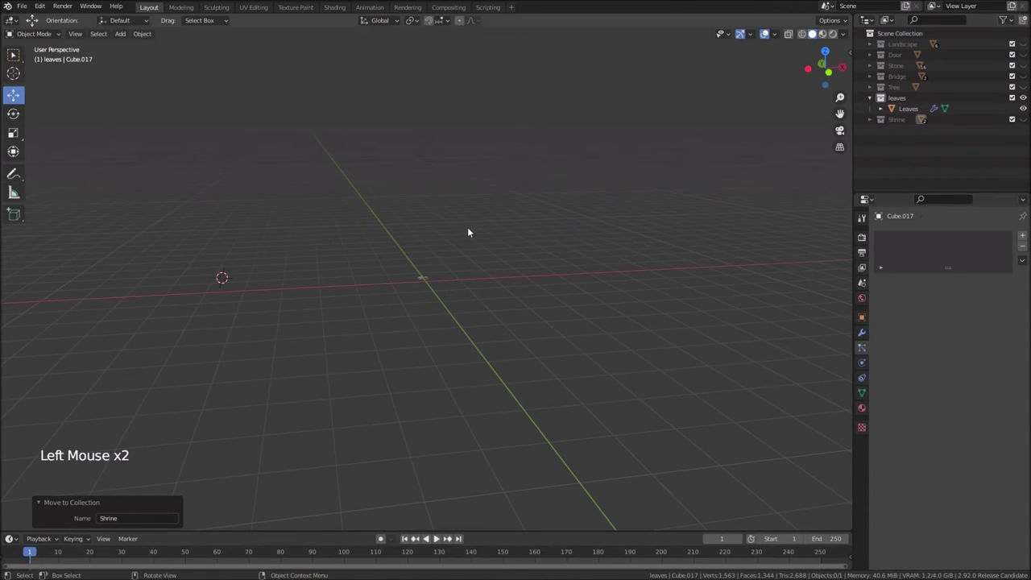
Switch to top view and frame the area beside the existing Leaves sprig
{"action": "middle_click", "coordinate": [544, 260]}
{"action": "middle_click", "coordinate": [453, 341]}
{"action": "scroll", "scroll_direction": "down", "scroll_amount": 3}
{"action": "key", "text": "KP_7"}
{"action": "scroll", "scroll_direction": "down", "scroll_amount": 3}
{"action": "middle_click", "coordinate": [453, 198]}
{"action": "scroll", "scroll_direction": "up", "scroll_amount": 3}
{"action": "middle_click", "coordinate": [230, 309]}
{"action": "scroll", "scroll_direction": "up", "scroll_amount": 3}
{"action": "middle_click", "coordinate": [186, 293]}
{"action": "scroll", "scroll_direction": "up", "scroll_amount": 3}
{"action": "middle_click", "coordinate": [290, 327]}
{"action": "scroll", "scroll_direction": "down", "scroll_amount": 3}
Add a new plane into the active leaves collection and zoom in on it
{"action": "left_click", "coordinate": [906, 100]}
{"action": "middle_click", "coordinate": [478, 311]}
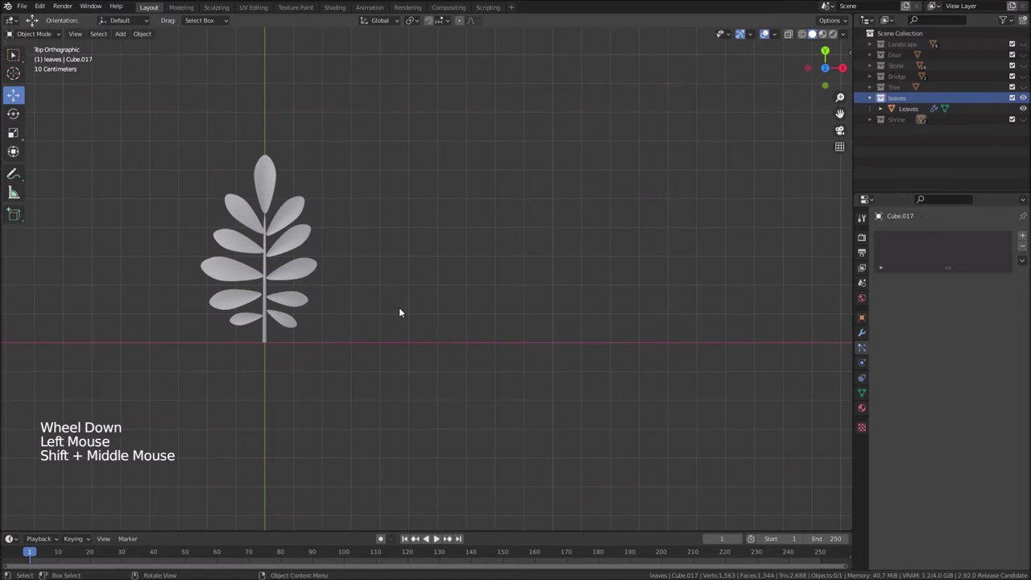
{"action": "key", "text": "shift+a"}
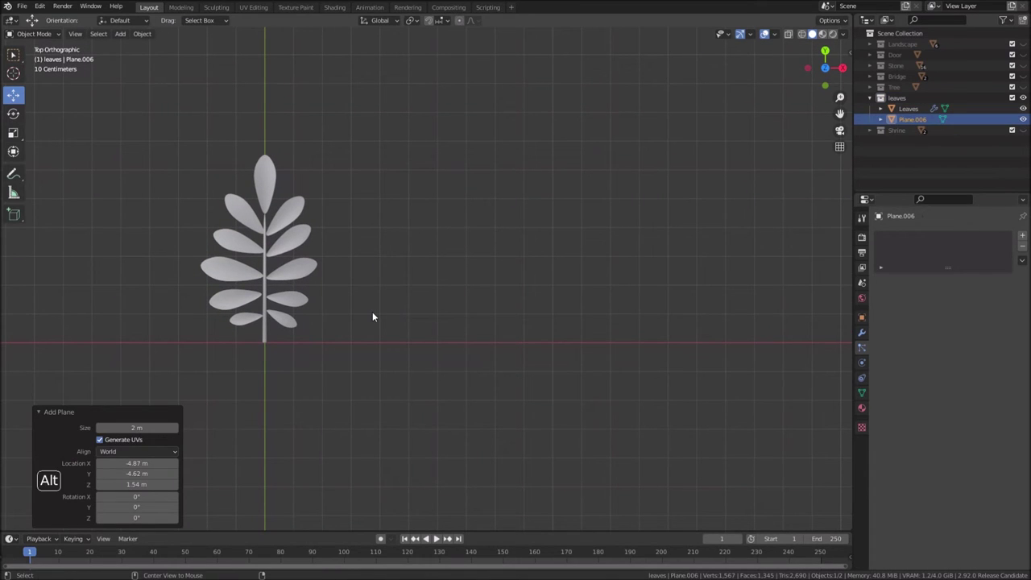
{"action": "key", "text": "alt+g"}
{"action": "scroll", "scroll_direction": "down", "scroll_amount": 3}
In Edit Mode, shrink the plane into a thin tapering stem strip and add loop cuts along it
{"action": "left_click", "coordinate": [377, 318]}
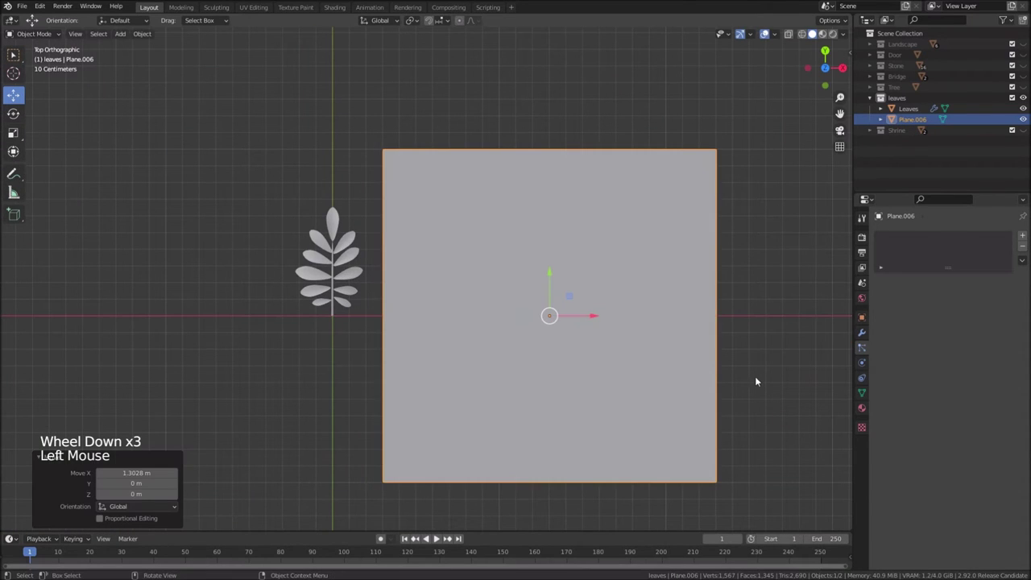
{"action": "key", "text": "Tab"}
{"action": "key", "text": "s"}
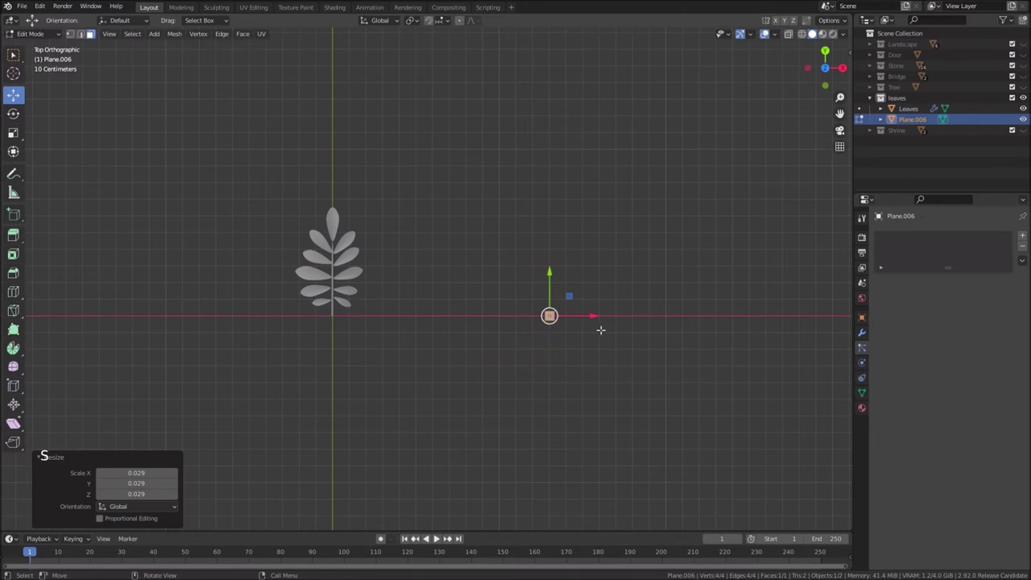
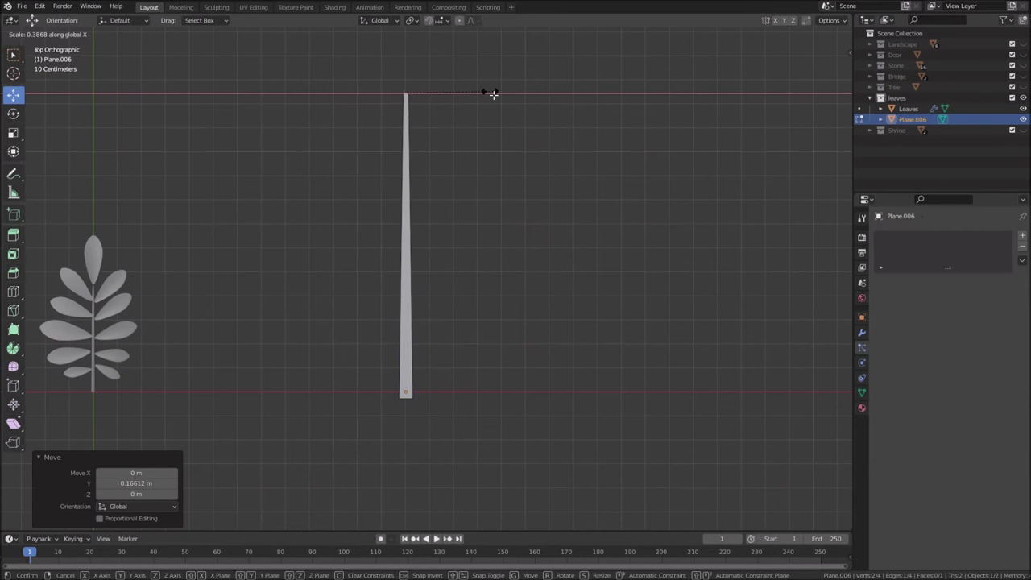
{"action": "key", "text": "ctrl+r"}
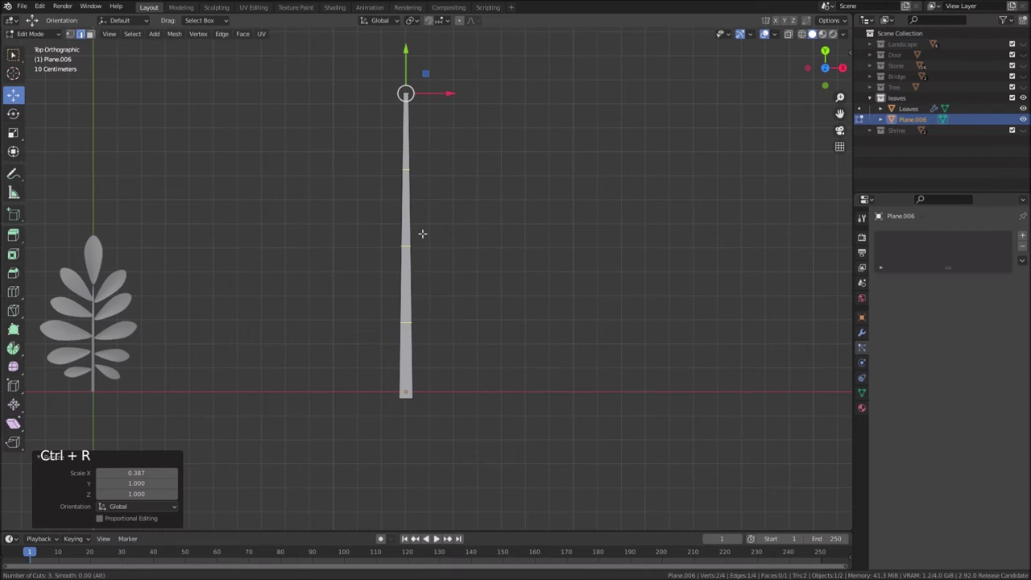
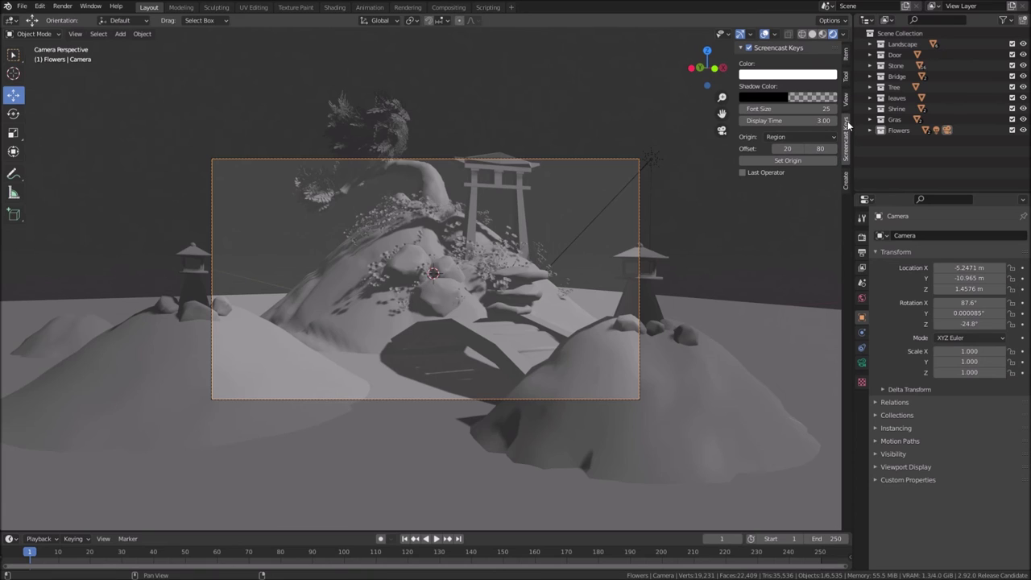
Nudge the camera back along its view axis and scale the ground plane out to the horizon
{"action": "left_click", "coordinate": [743, 49]}
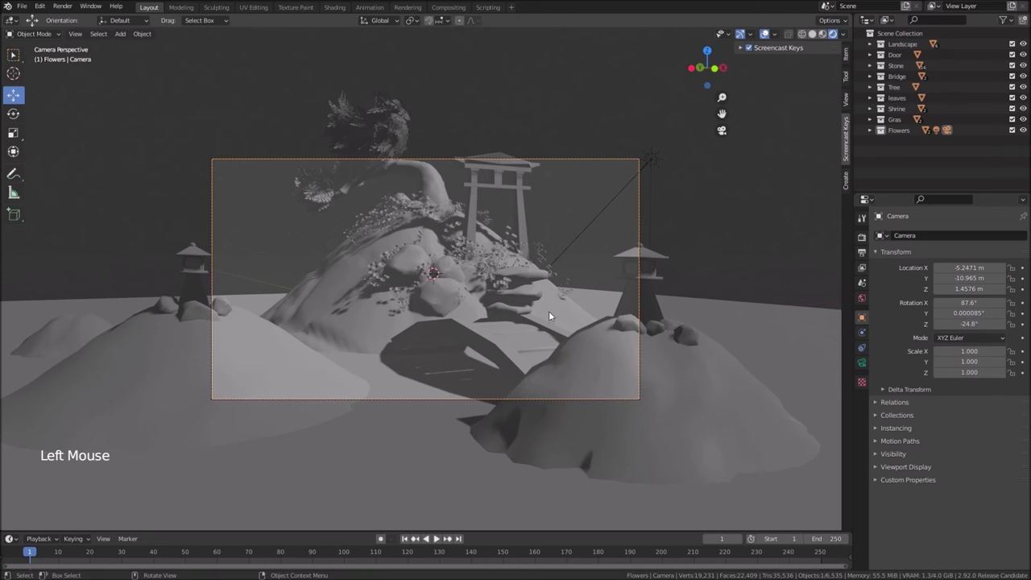
{"action": "key", "text": "g"}
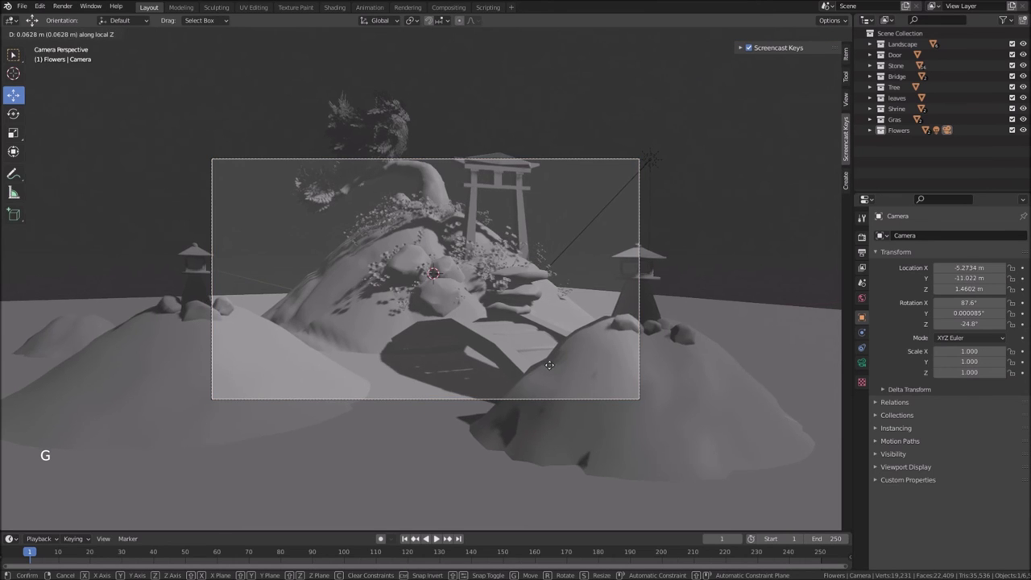
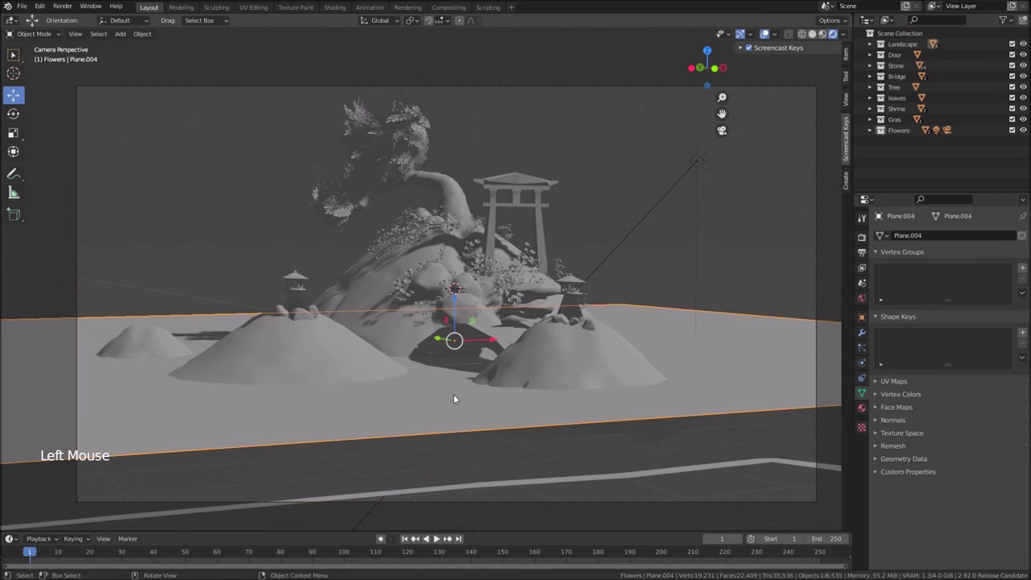
{"action": "key", "text": "s"}
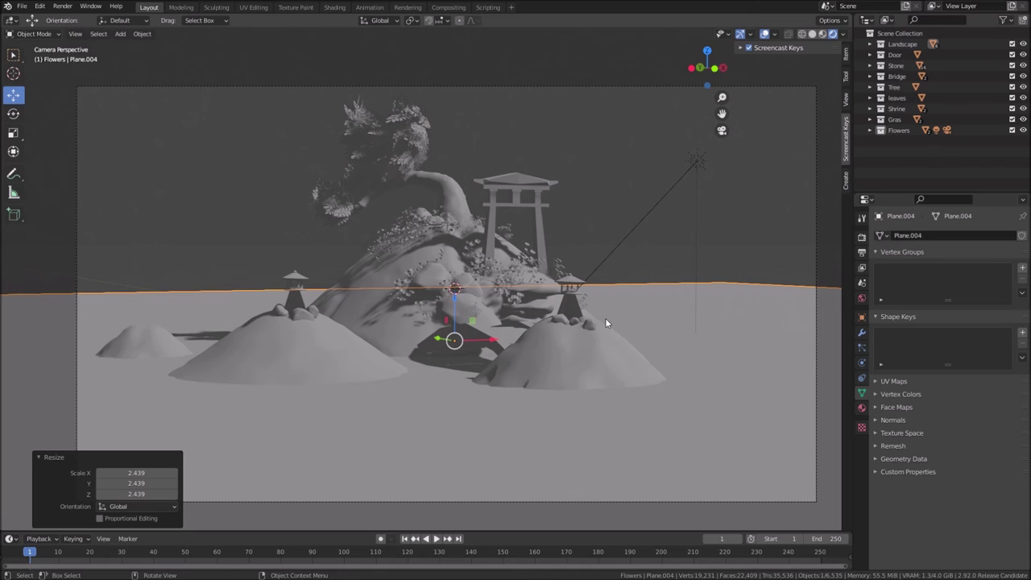
{"action": "scroll", "scroll_direction": "up", "scroll_amount": 3}
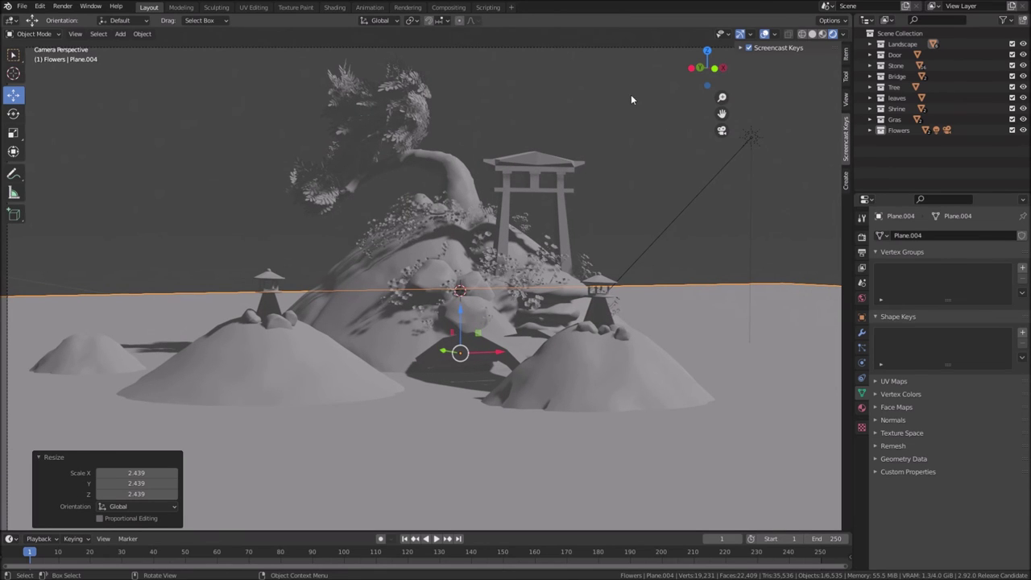
{"action": "scroll", "scroll_direction": "down", "scroll_amount": 3}
Move the camera again to lift the hills and torii gate higher in frame
{"action": "left_click", "coordinate": [599, 149]}
{"action": "key", "text": "g"}
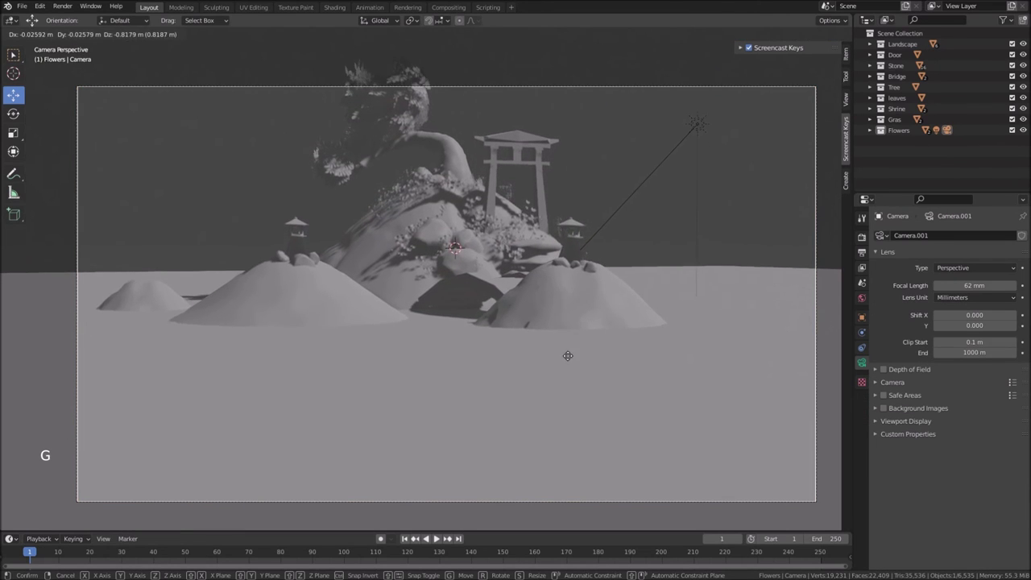
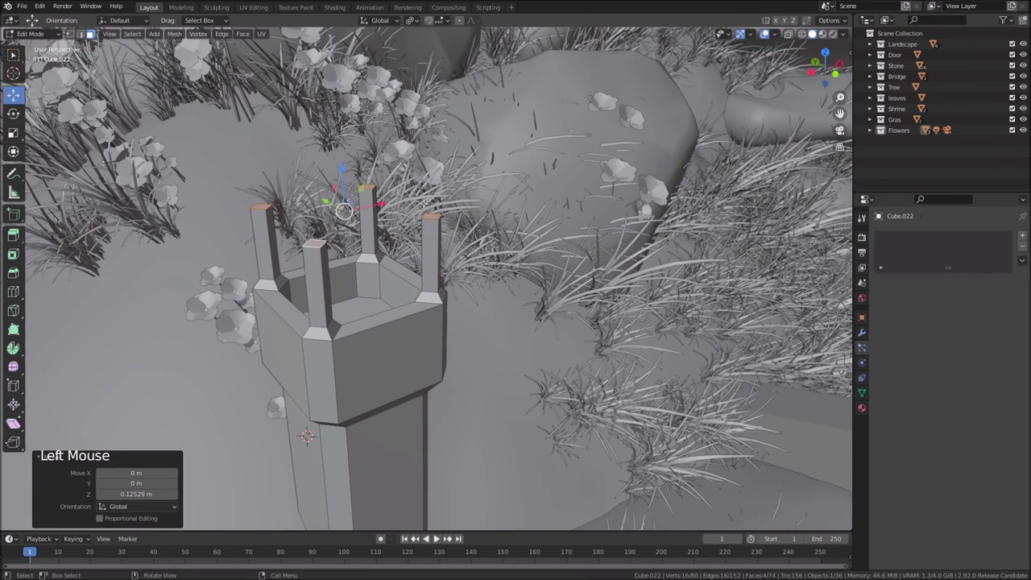
Spread the post tip faces outward, then shrink each tip around its own origin to about 0.54
{"action": "left_click", "coordinate": [417, 21]}
{"action": "key", "text": "s"}
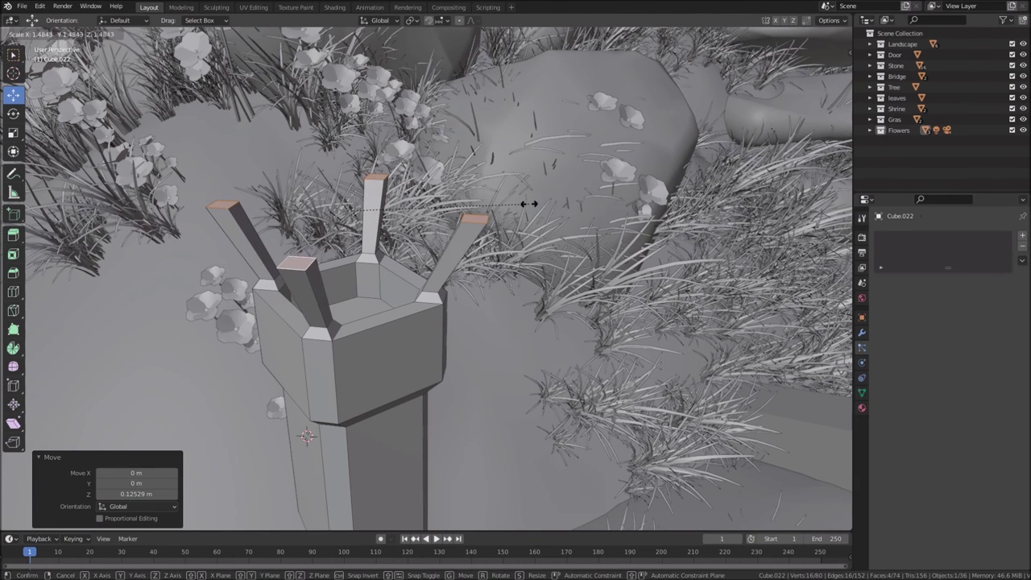
{"action": "left_click", "coordinate": [417, 23]}
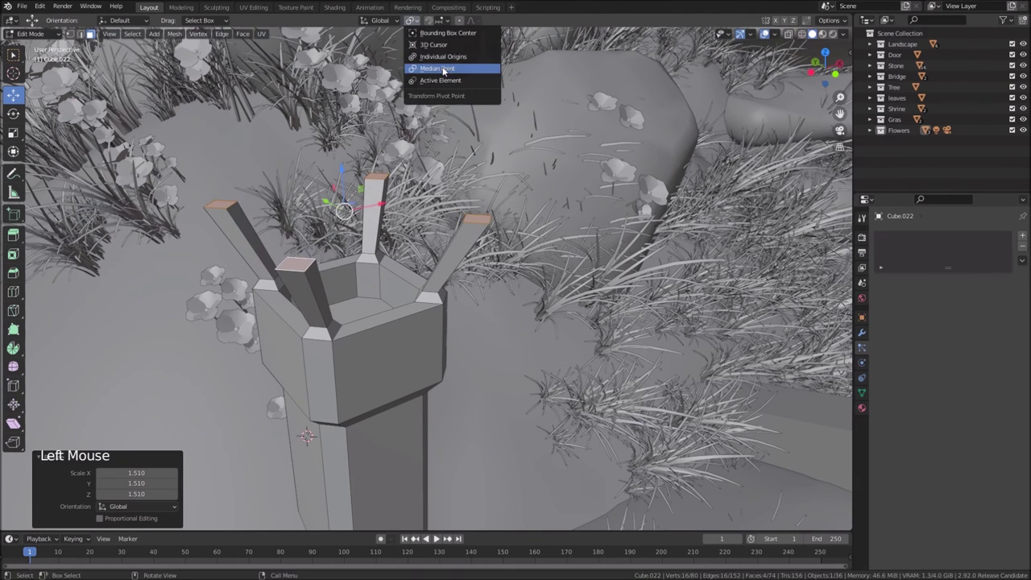
{"action": "key", "text": "s"}
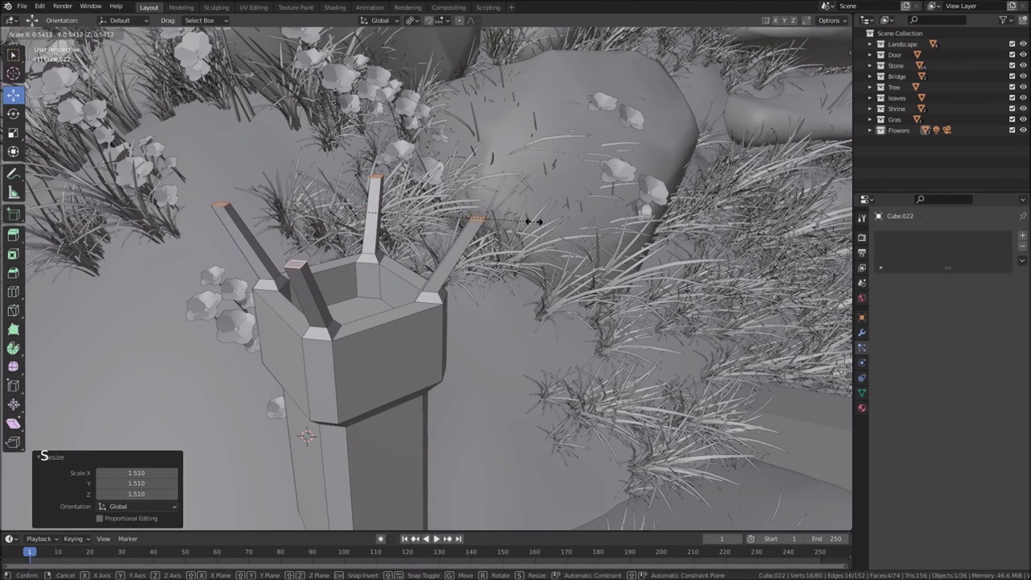
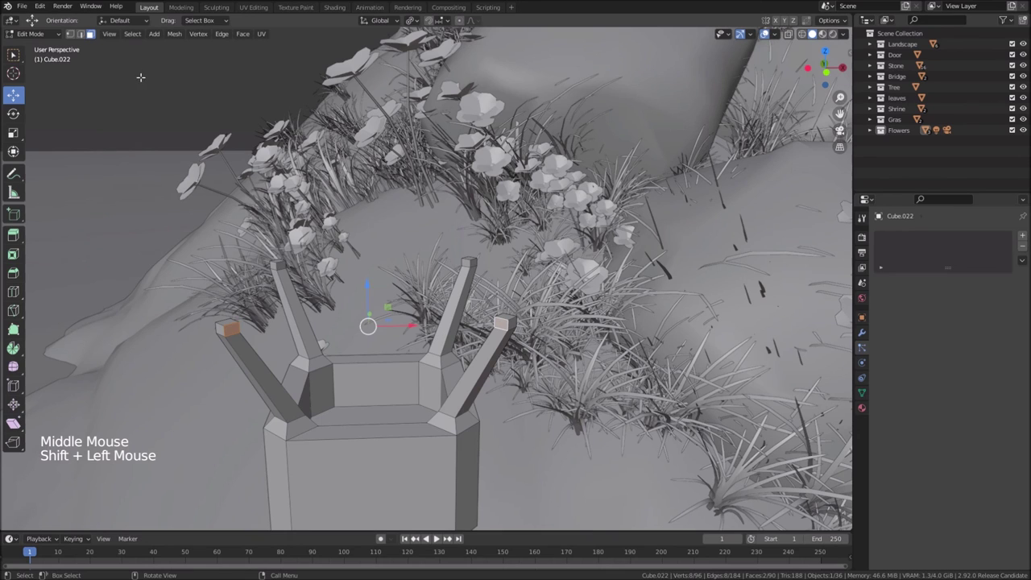
Delete the post tip end faces and bridge the open edge loops into a square frame of bars
{"action": "key", "text": "Delete"}
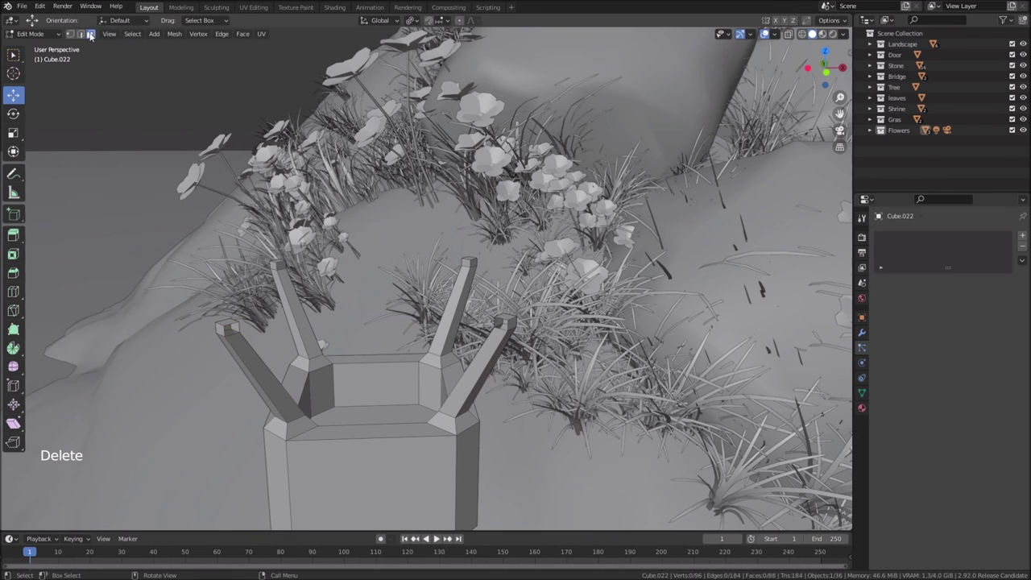
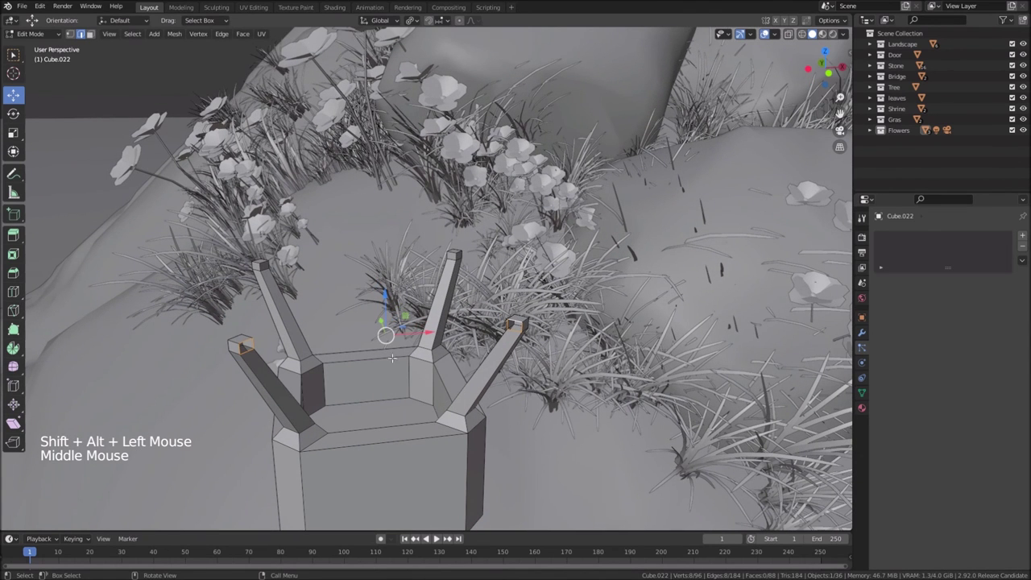
{"action": "key", "text": "ctrl+e"}
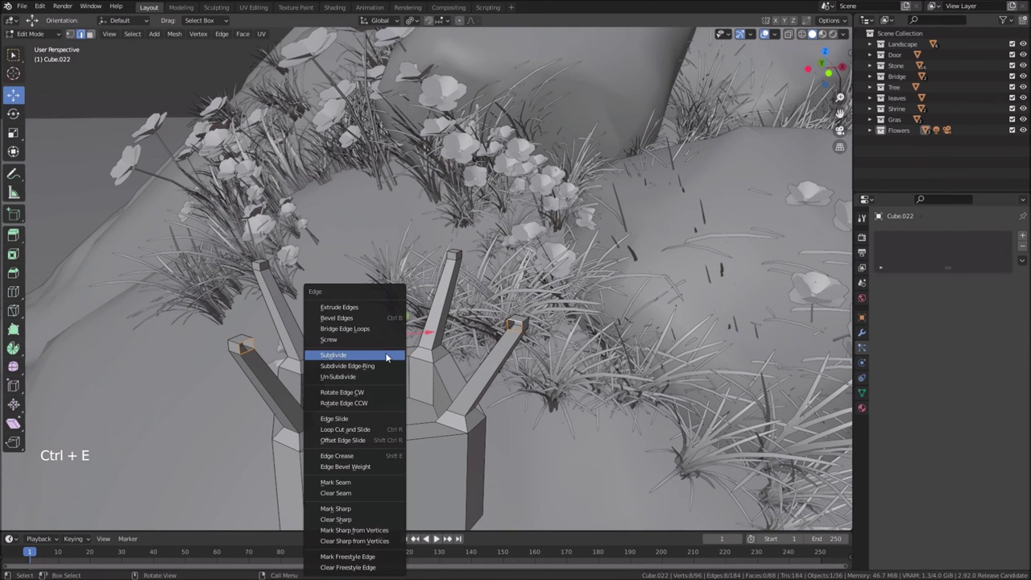
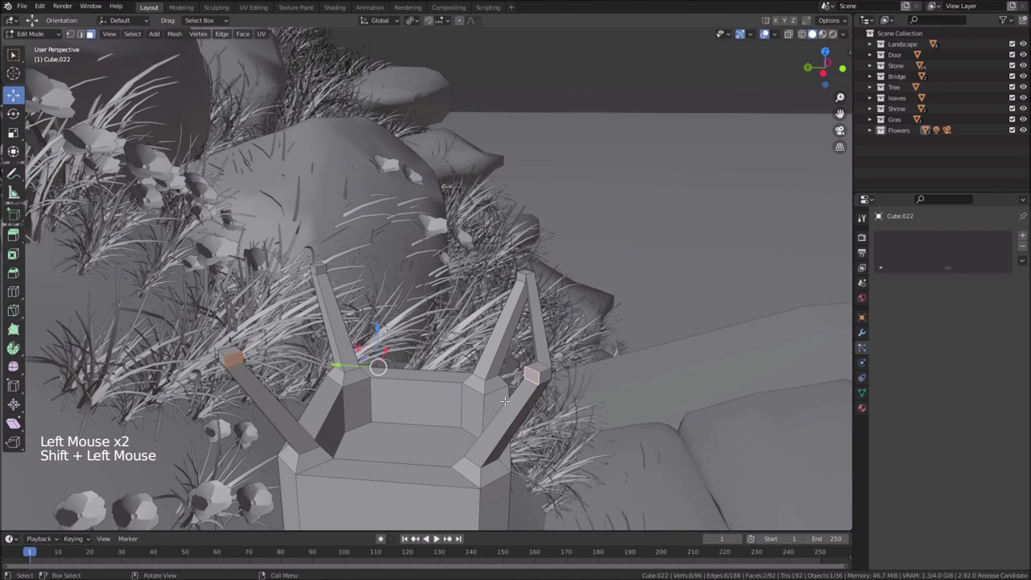
{"action": "key", "text": "Delete"}
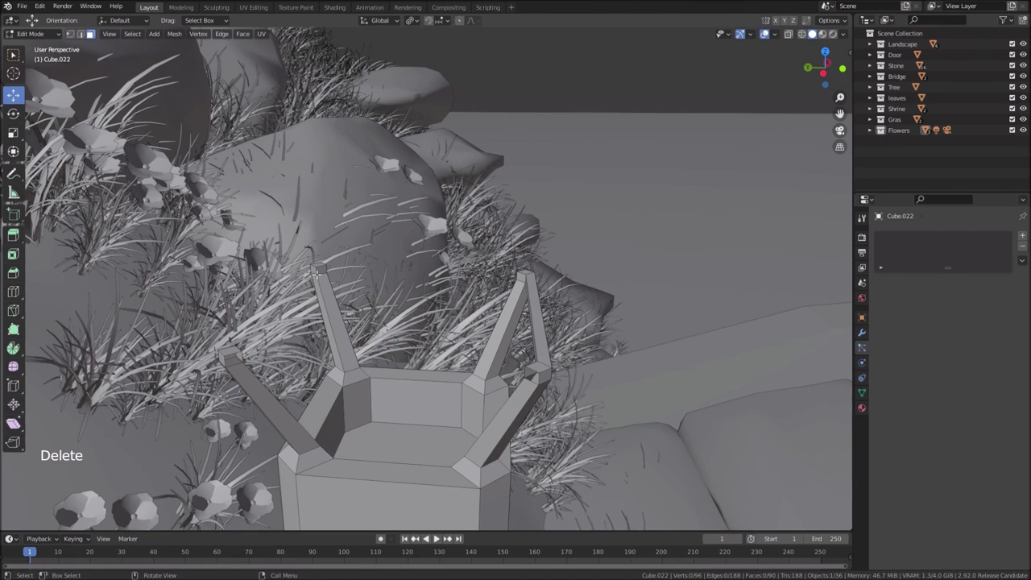
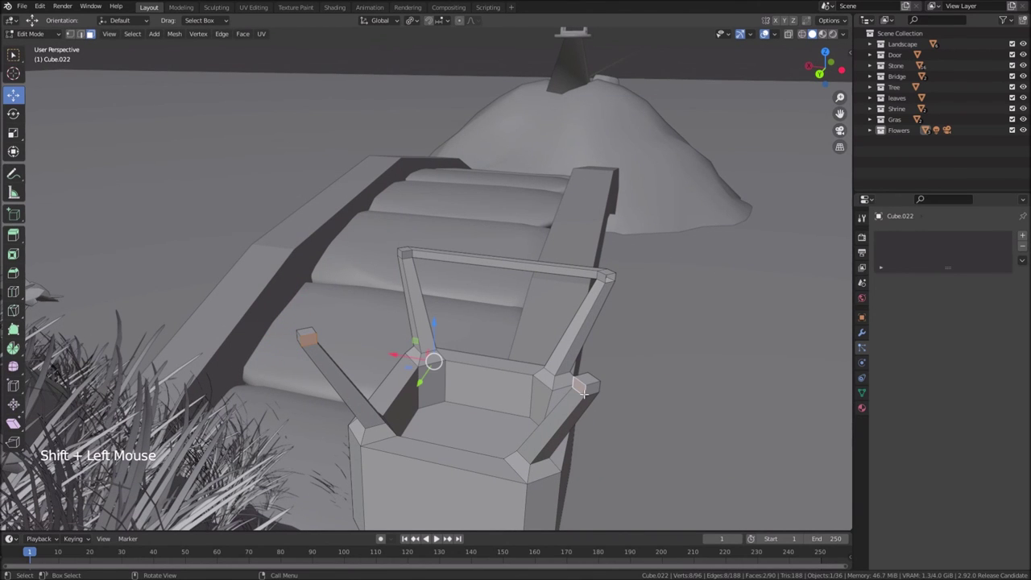
{"action": "key", "text": "Delete"}
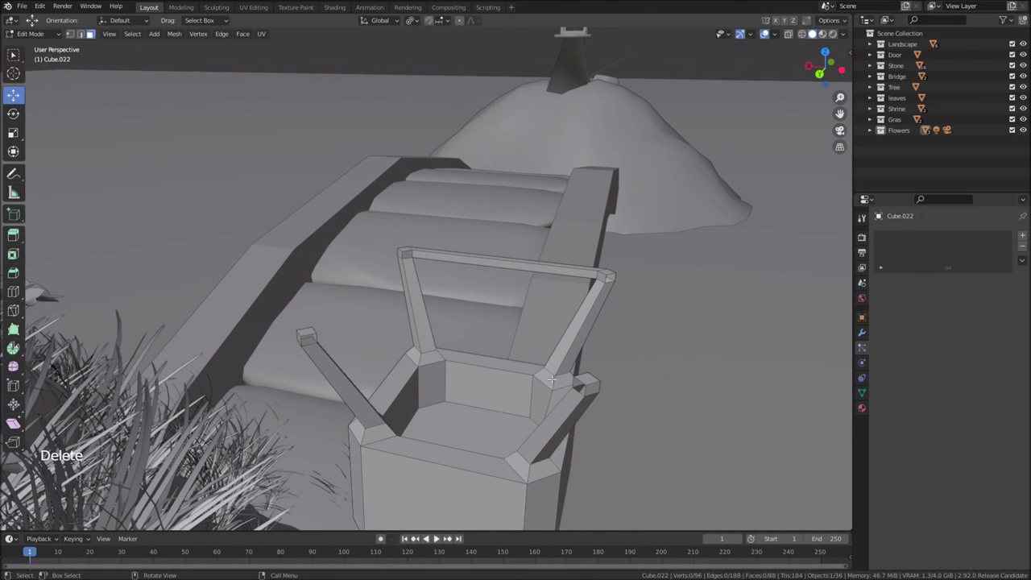
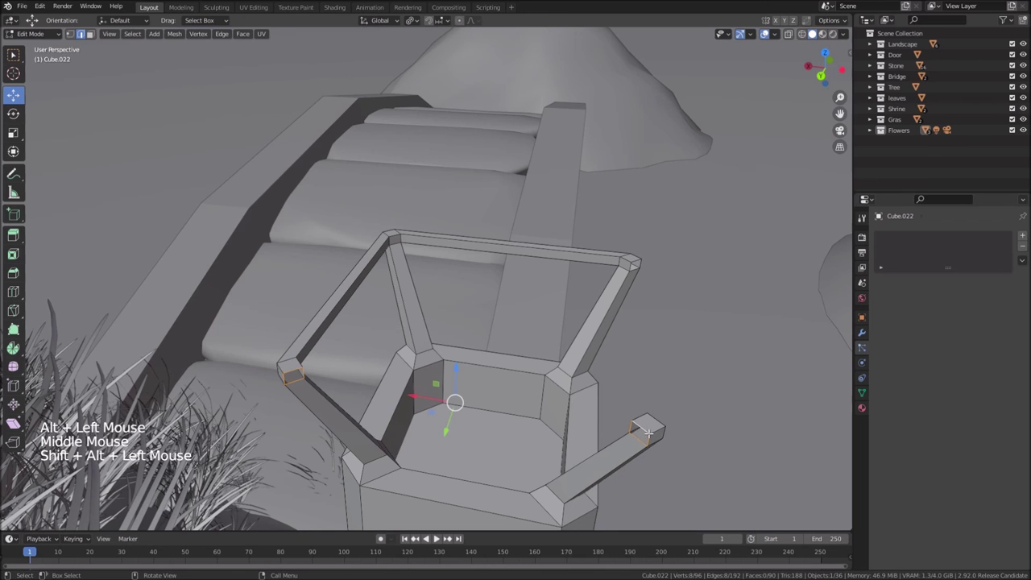
{"action": "key", "text": "ctrl+e"}
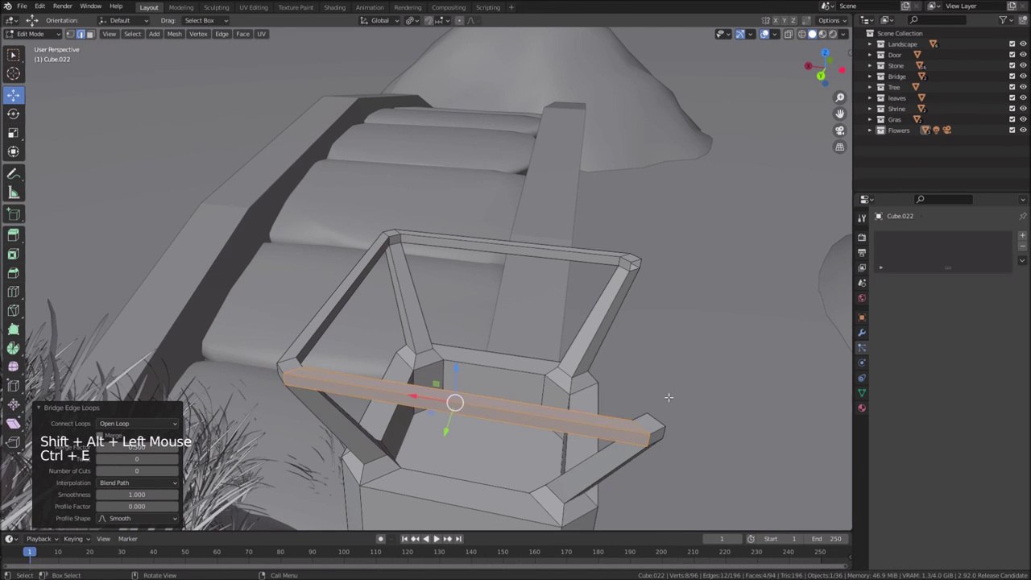
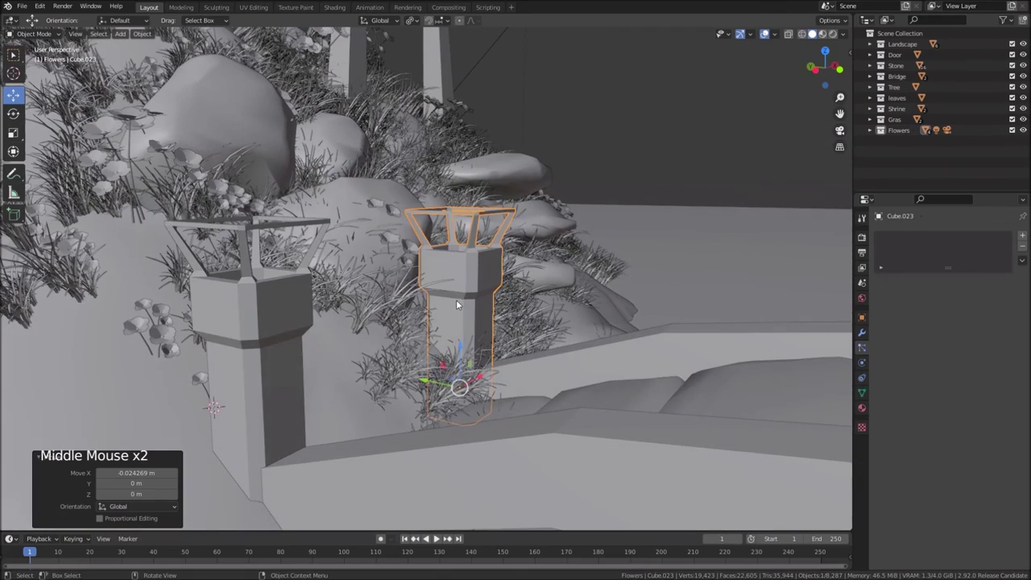
Select the lantern post Cube.023 in the grass and orbit toward the bridge
{"action": "left_click", "coordinate": [465, 344]}
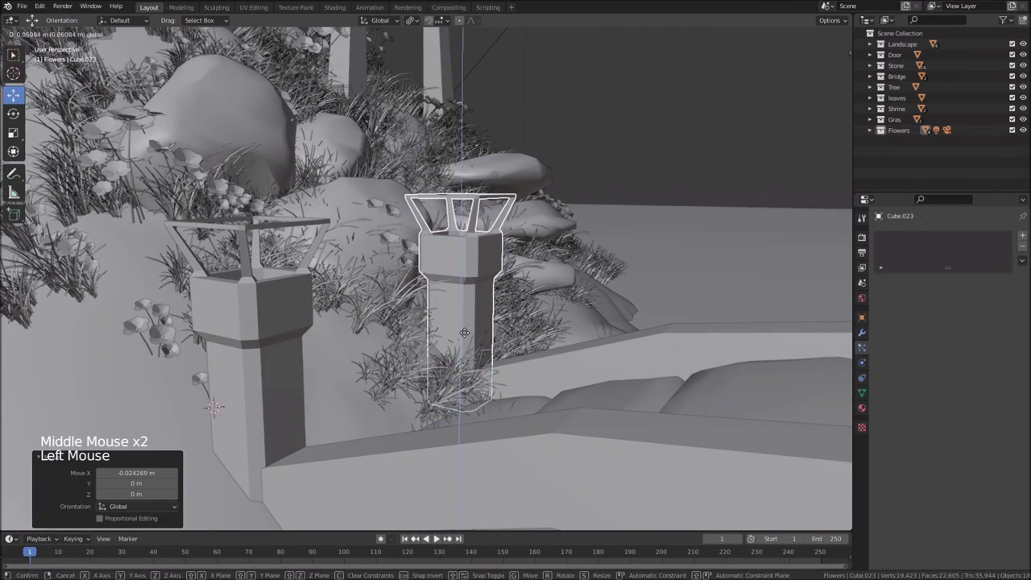
{"action": "scroll", "scroll_direction": "down", "scroll_amount": 3}
{"action": "middle_click", "coordinate": [534, 366]}
In top view, duplicate the lantern post and place the copy at the bridge's far end
{"action": "scroll", "scroll_direction": "down", "scroll_amount": 3}
{"action": "middle_click", "coordinate": [352, 371]}
{"action": "middle_click", "coordinate": [385, 385]}
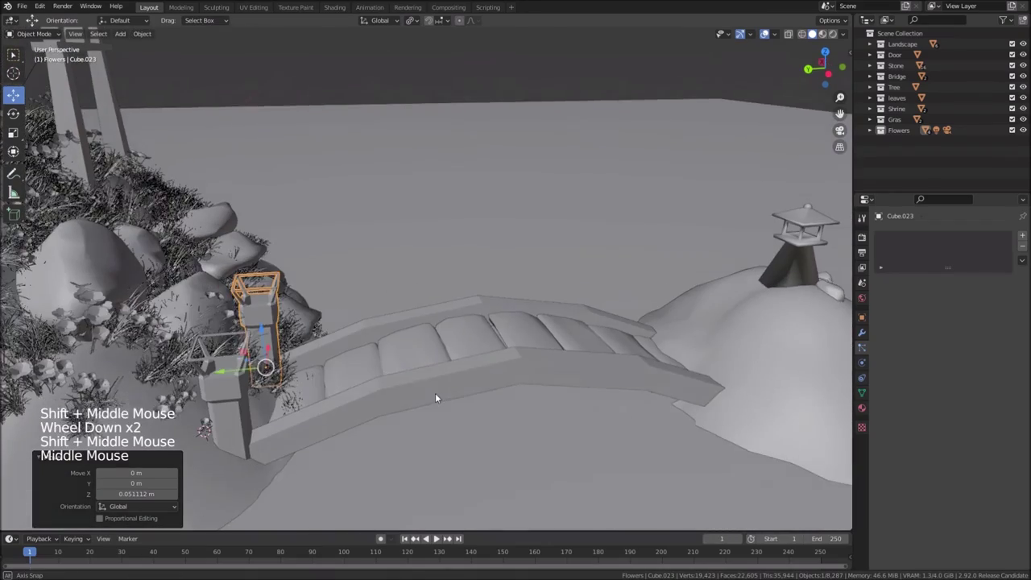
{"action": "middle_click", "coordinate": [447, 399]}
{"action": "middle_click", "coordinate": [240, 381]}
{"action": "key", "text": "KP_7"}
{"action": "scroll", "scroll_direction": "down", "scroll_amount": 3}
{"action": "key", "text": "shift+d"}
{"action": "left_click", "coordinate": [383, 82]}
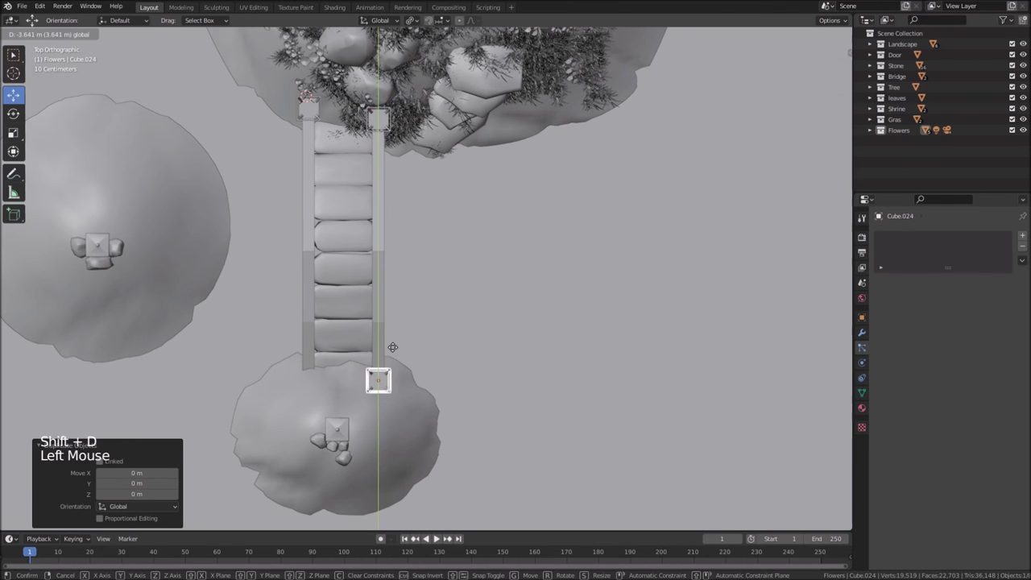
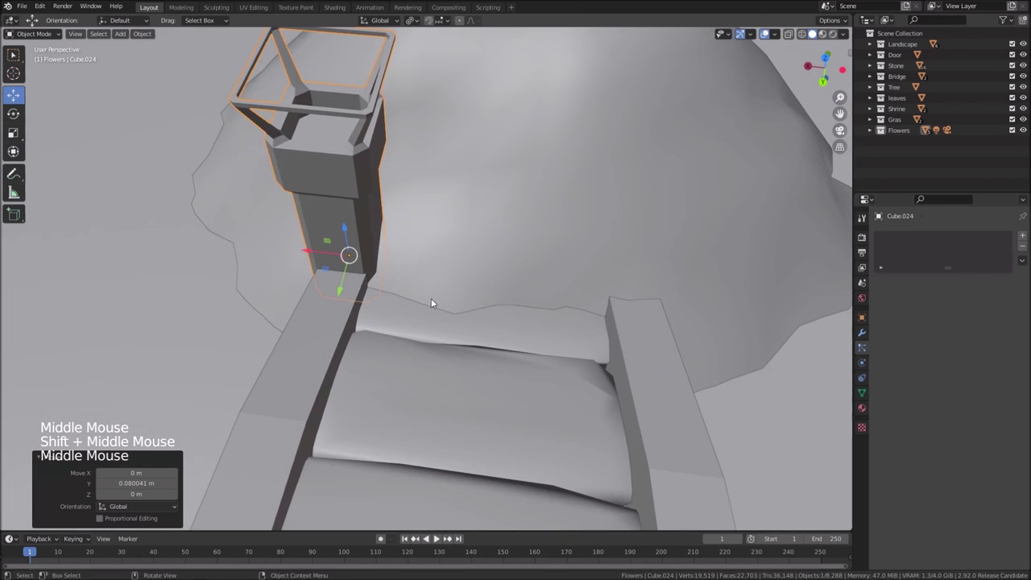
Duplicate that post again and move it along X so the pair flanks the bridge end
{"action": "scroll", "scroll_direction": "down", "scroll_amount": 3}
{"action": "key", "text": "shift+d"}
{"action": "left_click", "coordinate": [319, 257]}
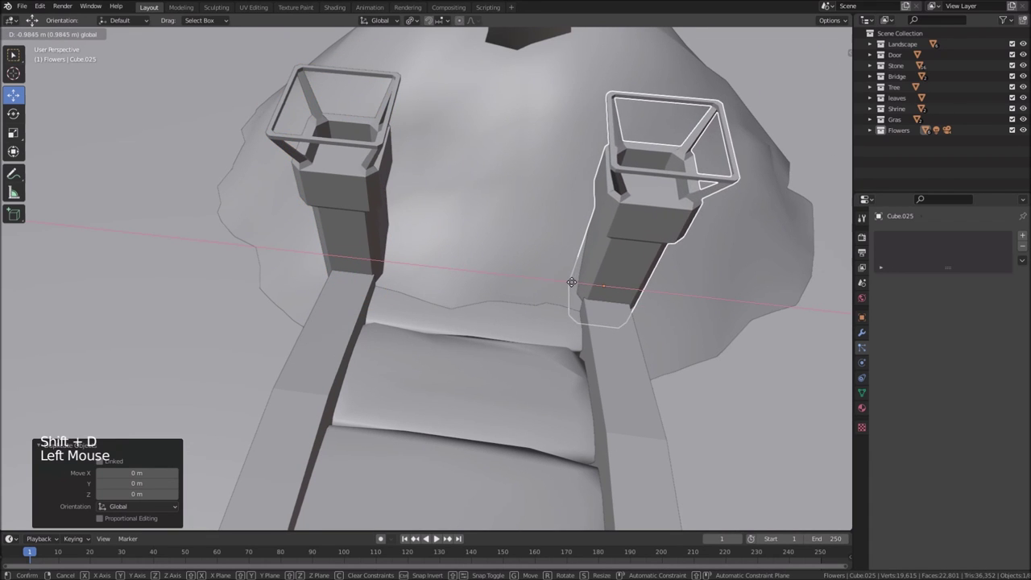
{"action": "scroll", "scroll_direction": "down", "scroll_amount": 3}
{"action": "middle_click", "coordinate": [624, 336]}
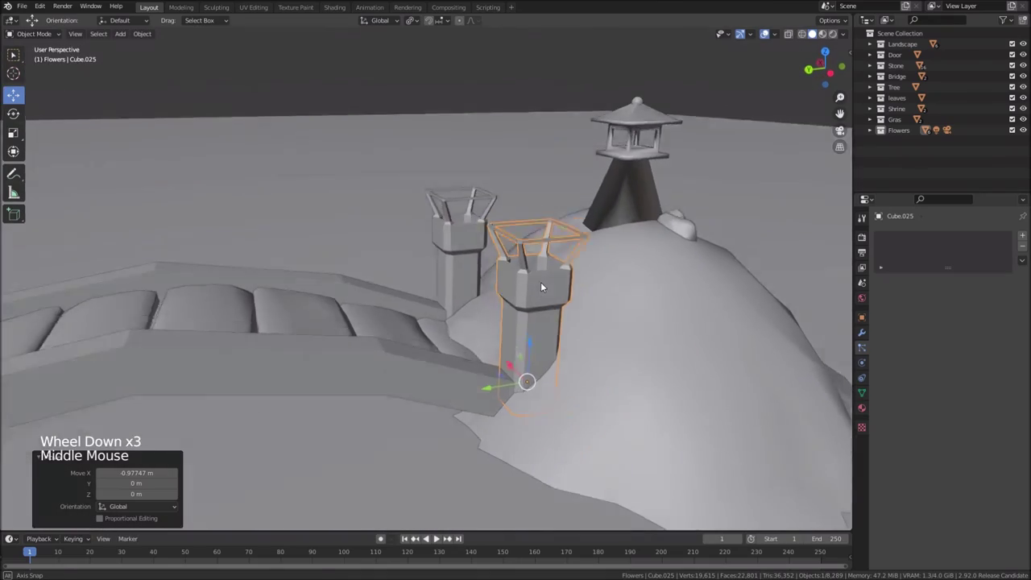
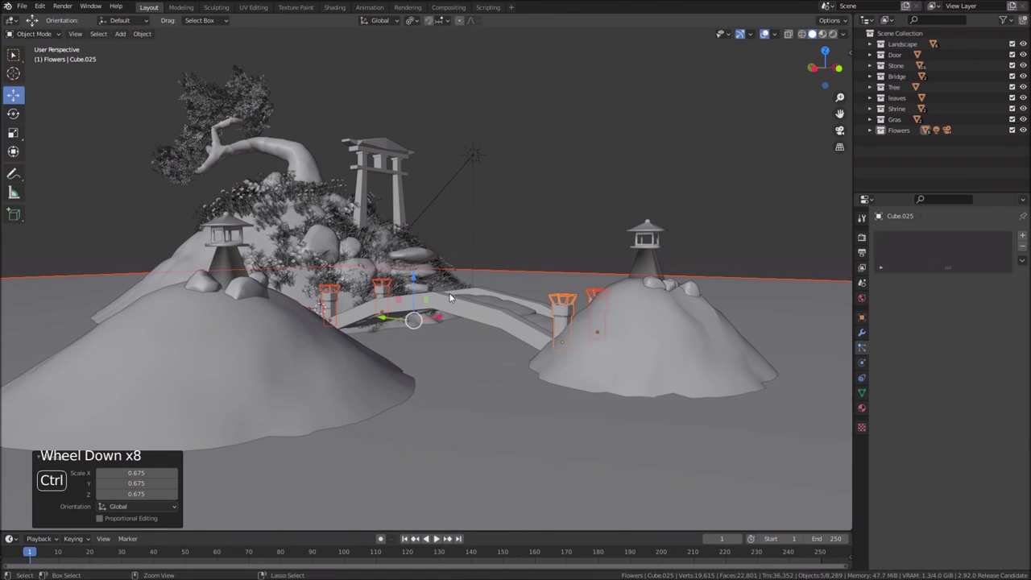
Undo twice, then scale the selected lantern posts smaller and slimmer in width only
{"action": "key", "text": "ctrl+z"}
{"action": "key", "text": "ctrl+z"}
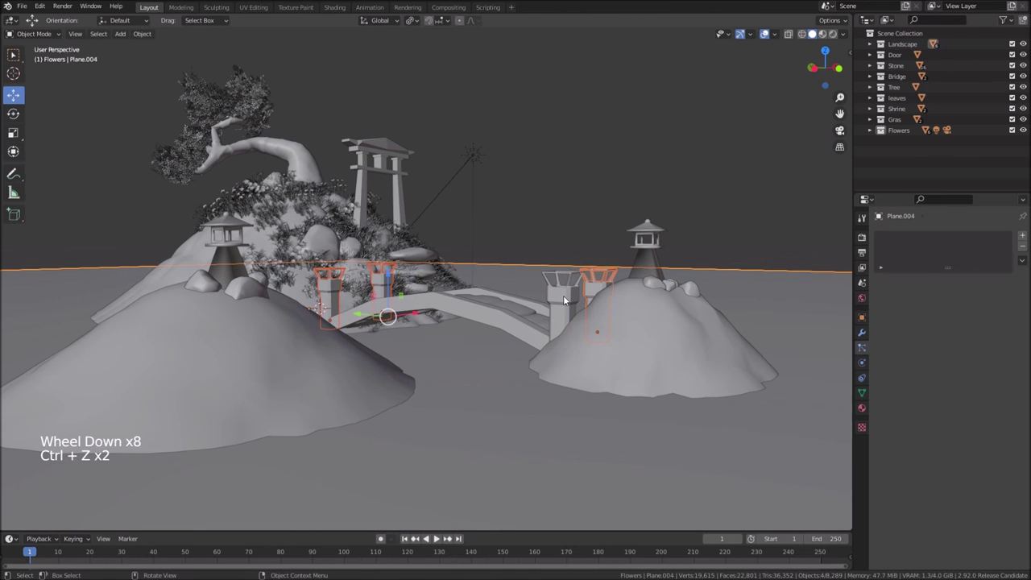
{"action": "left_click", "coordinate": [527, 278]}
{"action": "left_click", "coordinate": [561, 303]}
{"action": "key", "text": "s"}
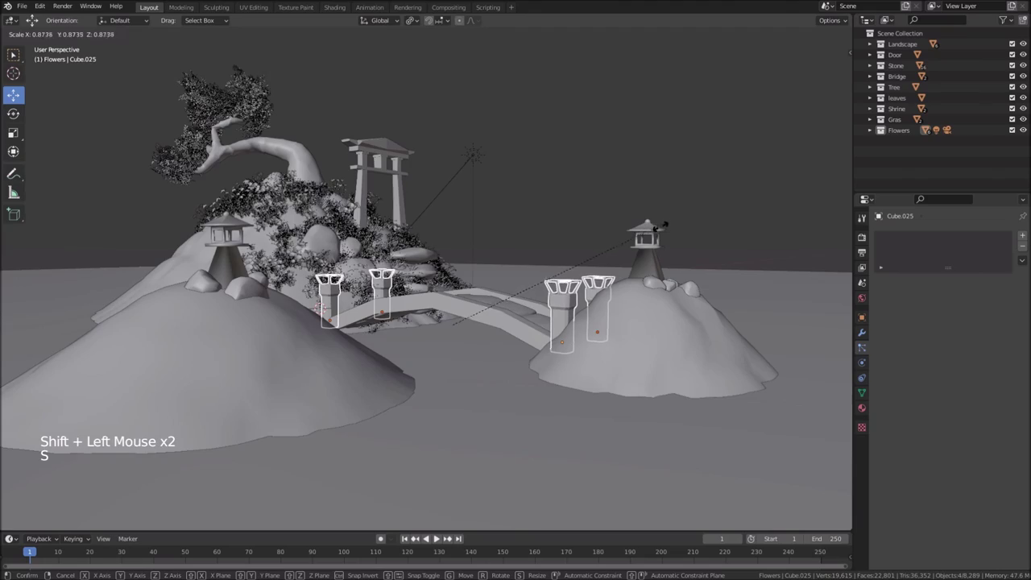
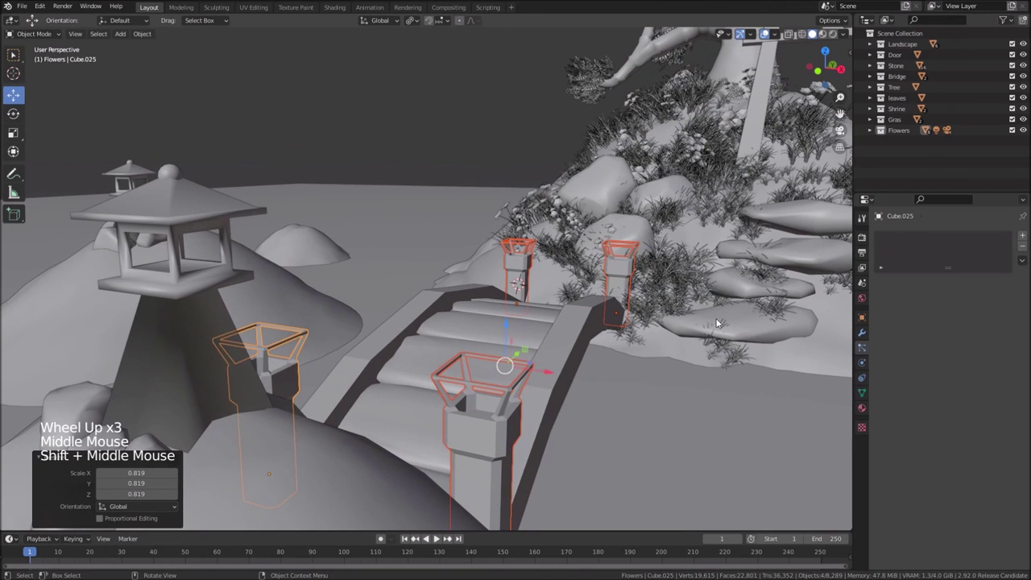
{"action": "key", "text": "s"}
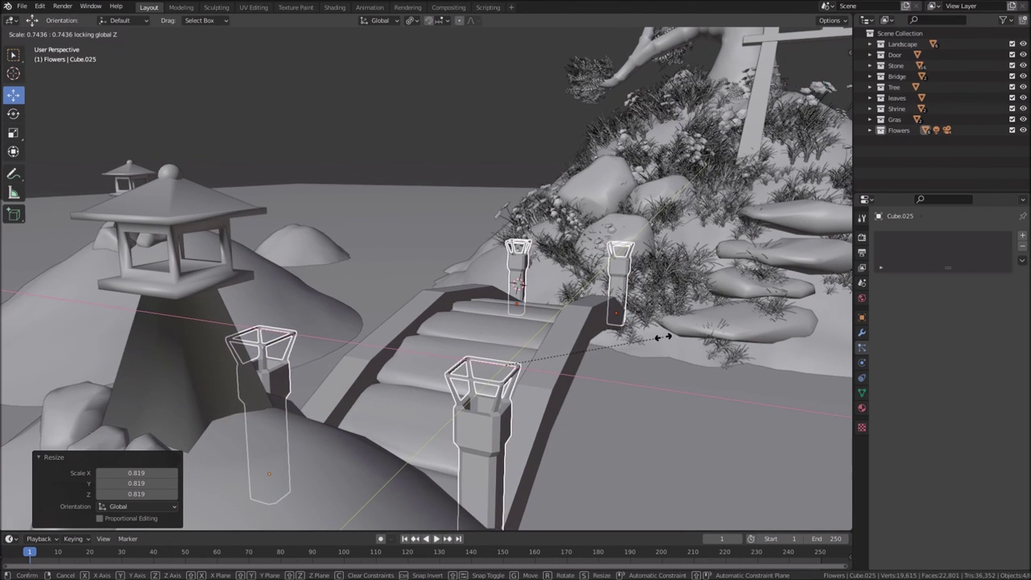
{"action": "middle_click", "coordinate": [601, 363]}
{"action": "left_click", "coordinate": [487, 343]}
Orbit around the bridge and hill to check all four posts, selecting Cube.022 on the big hill
{"action": "left_click", "coordinate": [487, 353]}
{"action": "scroll", "scroll_direction": "down", "scroll_amount": 3}
{"action": "middle_click", "coordinate": [455, 422]}
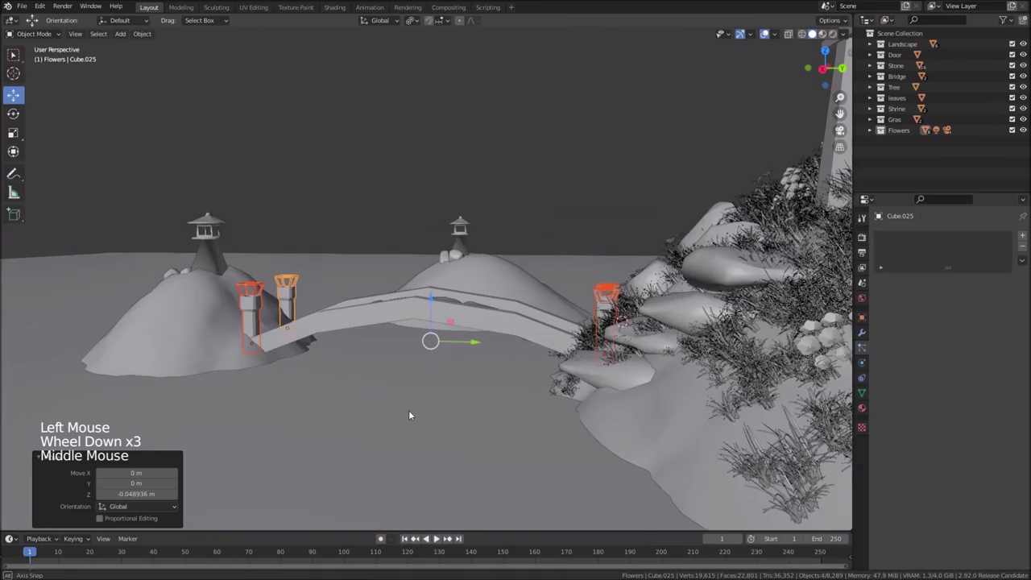
{"action": "scroll", "scroll_direction": "down", "scroll_amount": 3}
{"action": "middle_click", "coordinate": [572, 392]}
{"action": "middle_click", "coordinate": [603, 374]}
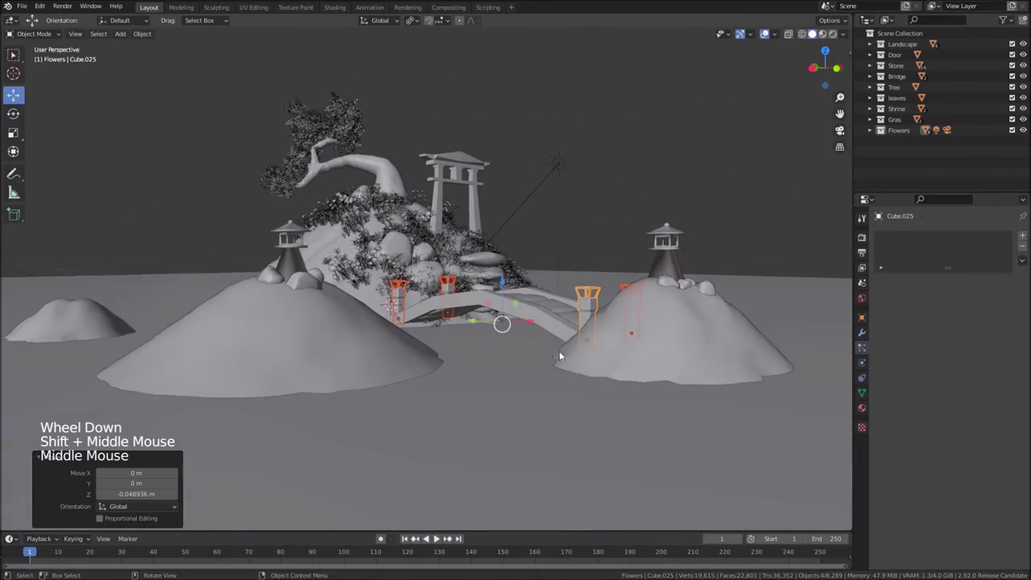
{"action": "scroll", "scroll_direction": "up", "scroll_amount": 3}
{"action": "middle_click", "coordinate": [417, 324]}
{"action": "middle_click", "coordinate": [482, 264]}
{"action": "scroll", "scroll_direction": "up", "scroll_amount": 3}
{"action": "left_click", "coordinate": [439, 300]}
{"action": "middle_click", "coordinate": [436, 314]}
{"action": "middle_click", "coordinate": [509, 220]}
{"action": "scroll", "scroll_direction": "down", "scroll_amount": 3}
{"action": "middle_click", "coordinate": [485, 380]}
{"action": "scroll", "scroll_direction": "down", "scroll_amount": 3}
{"action": "middle_click", "coordinate": [533, 341]}
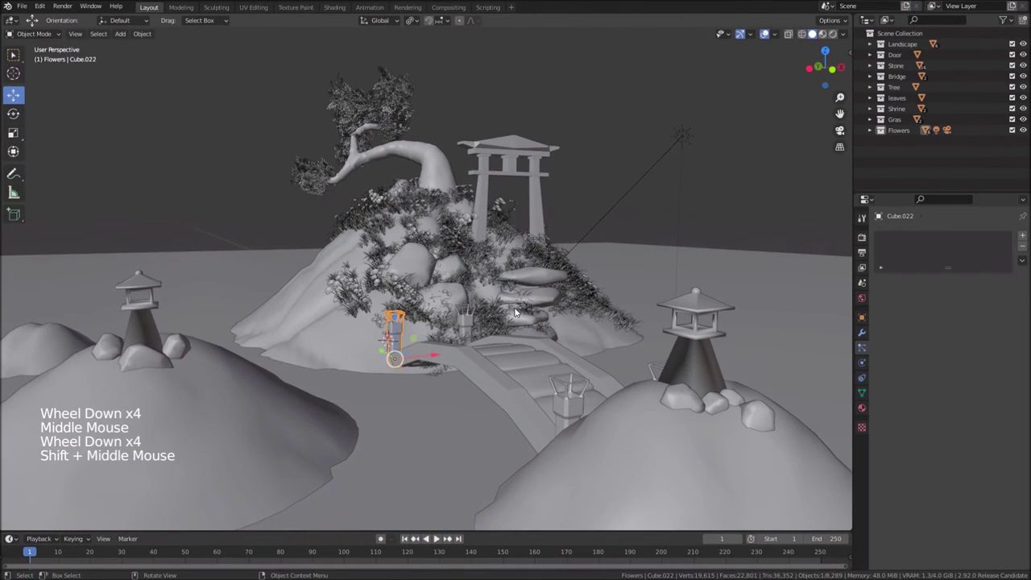
Look through the camera with Rendered viewport shading and the camera's properties shown
{"action": "key", "text": "KP_0"}
{"action": "scroll", "scroll_direction": "down", "scroll_amount": 3}
{"action": "middle_click", "coordinate": [490, 312]}
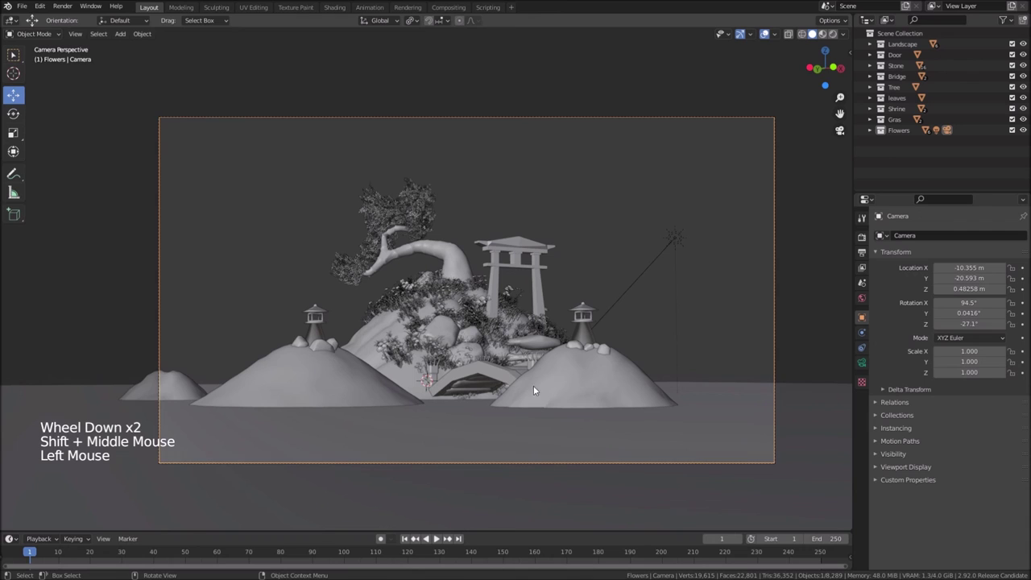
{"action": "left_click", "coordinate": [714, 149]}
{"action": "left_click", "coordinate": [837, 33]}
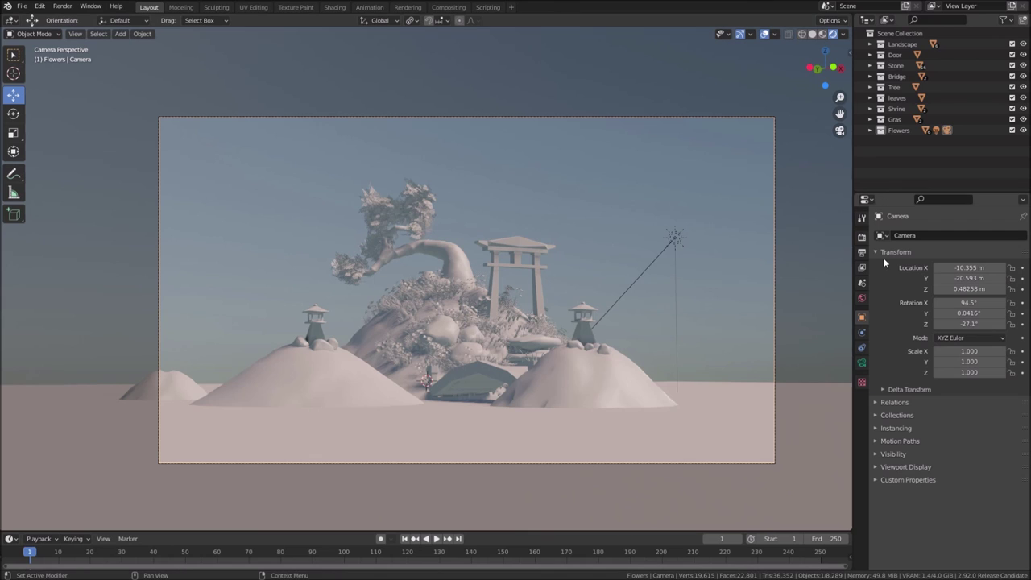
Expand the camera's Depth of Field and 62 mm lens settings panels
{"action": "left_click", "coordinate": [868, 240]}
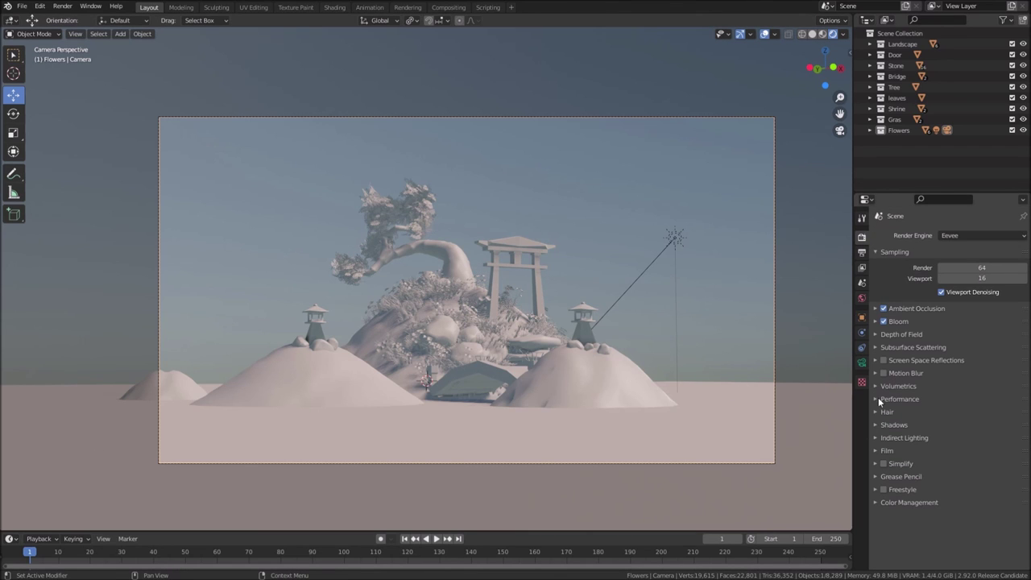
{"action": "left_click", "coordinate": [865, 365]}
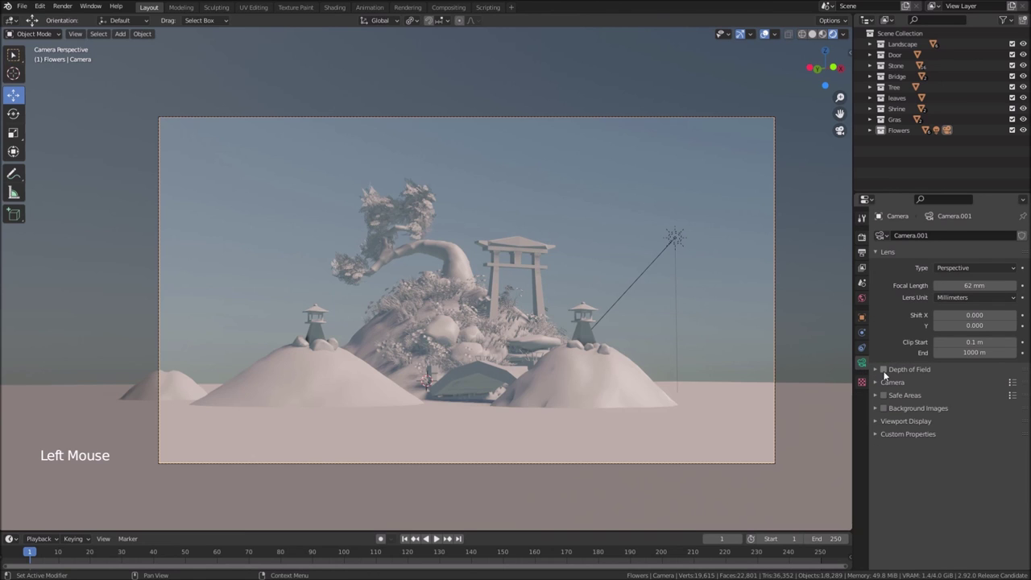
Enable depth of field focused on a new Empty at the torii gate, f-stop 0.4, 40 mm lens
{"action": "left_click", "coordinate": [885, 371]}
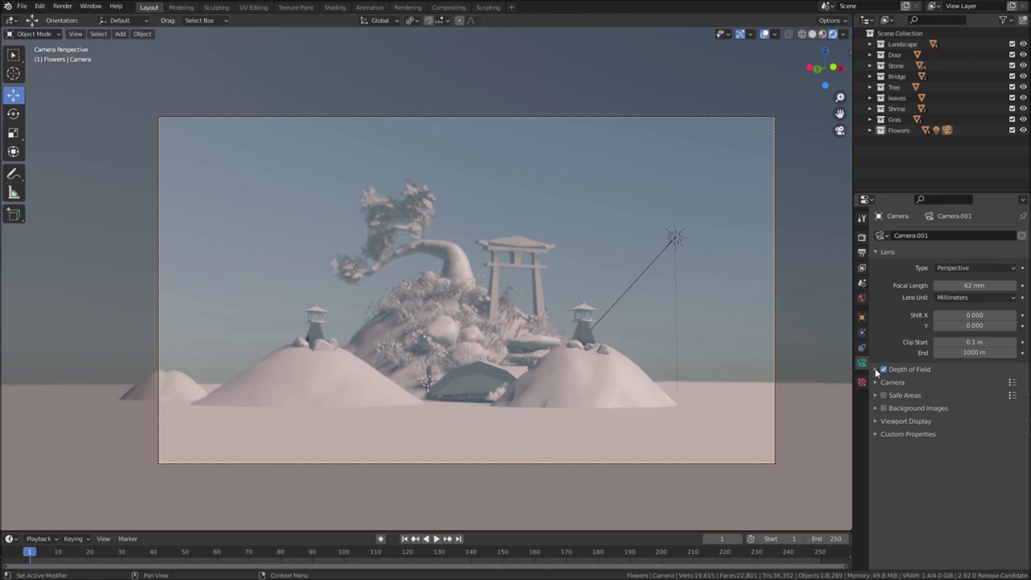
{"action": "left_click", "coordinate": [878, 371]}
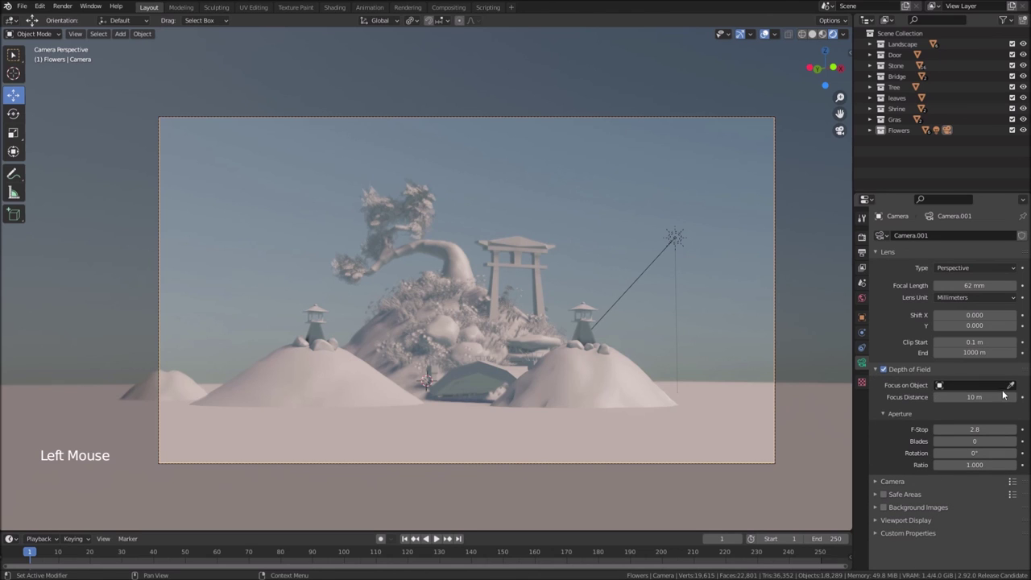
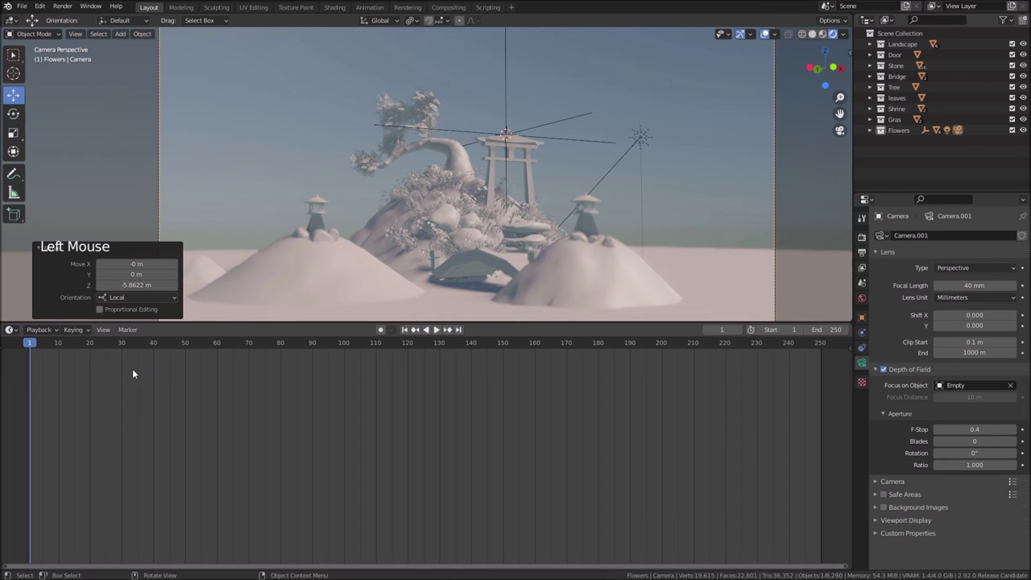
{"action": "left_click", "coordinate": [438, 471]}
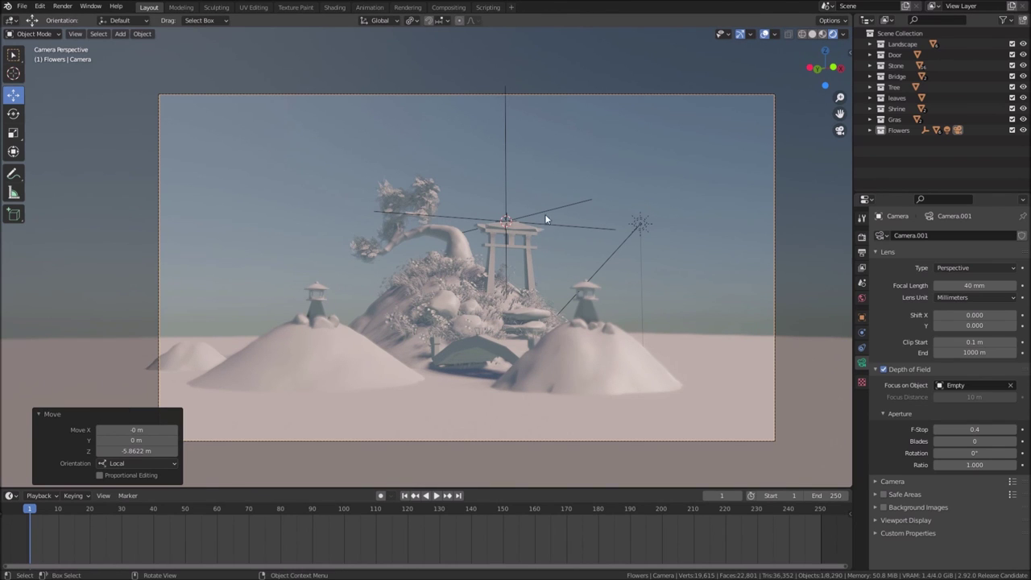
Lower the focus Empty about 2.85 m along Z toward the bridge
{"action": "left_click", "coordinate": [540, 215]}
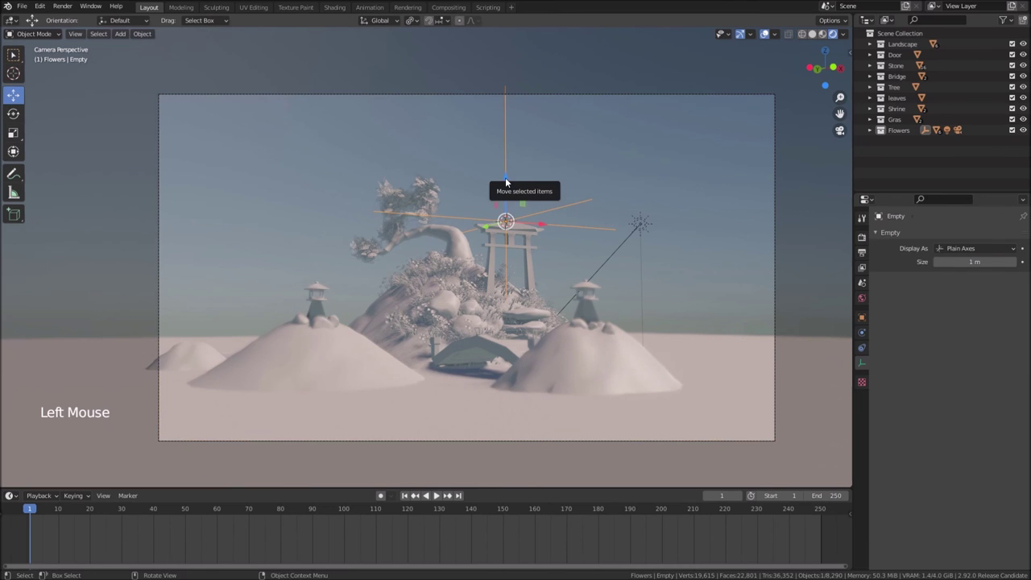
{"action": "left_click", "coordinate": [509, 179]}
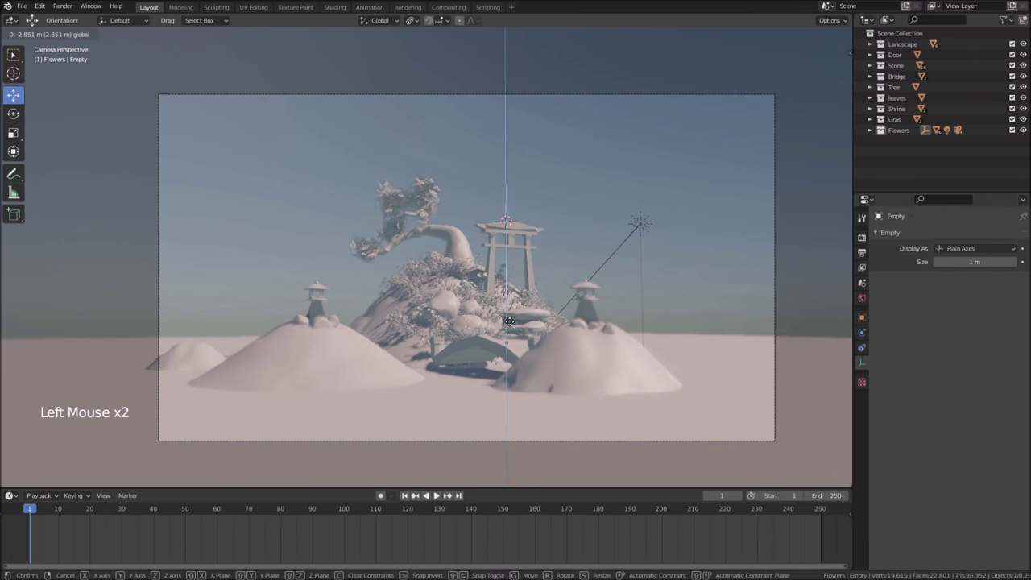
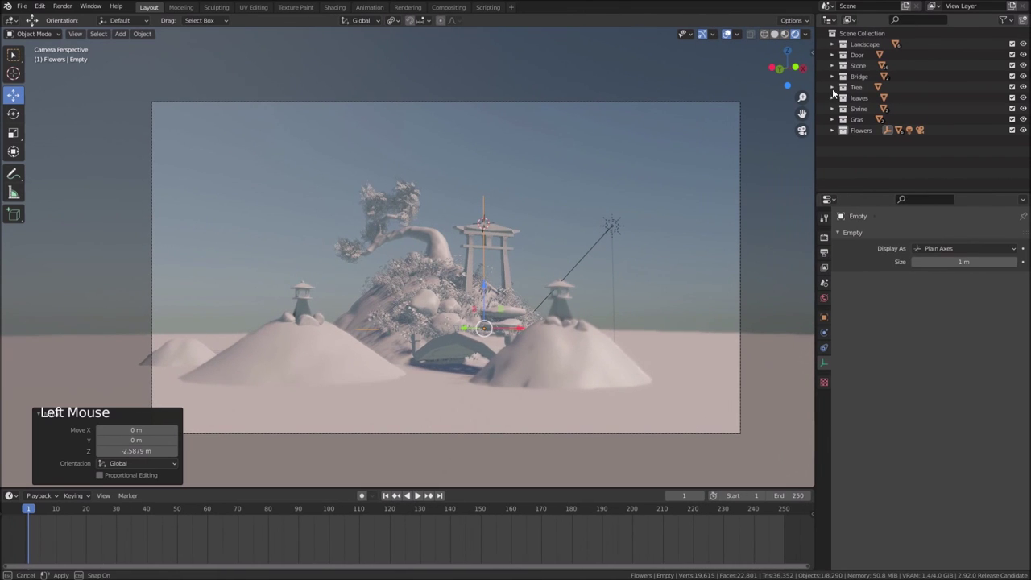
Split the viewport vertically and aim the new right view down onto the scene
{"action": "left_click", "coordinate": [730, 30]}
{"action": "left_click", "coordinate": [765, 30]}
{"action": "scroll", "scroll_direction": "up", "scroll_amount": 3}
{"action": "scroll", "scroll_direction": "up", "scroll_amount": 3}
{"action": "left_click", "coordinate": [764, 30]}
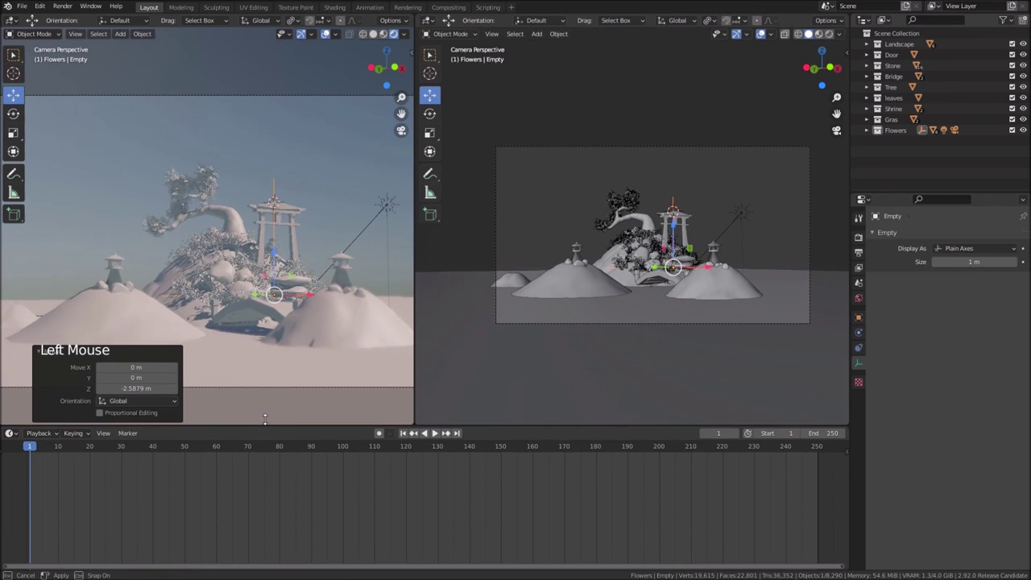